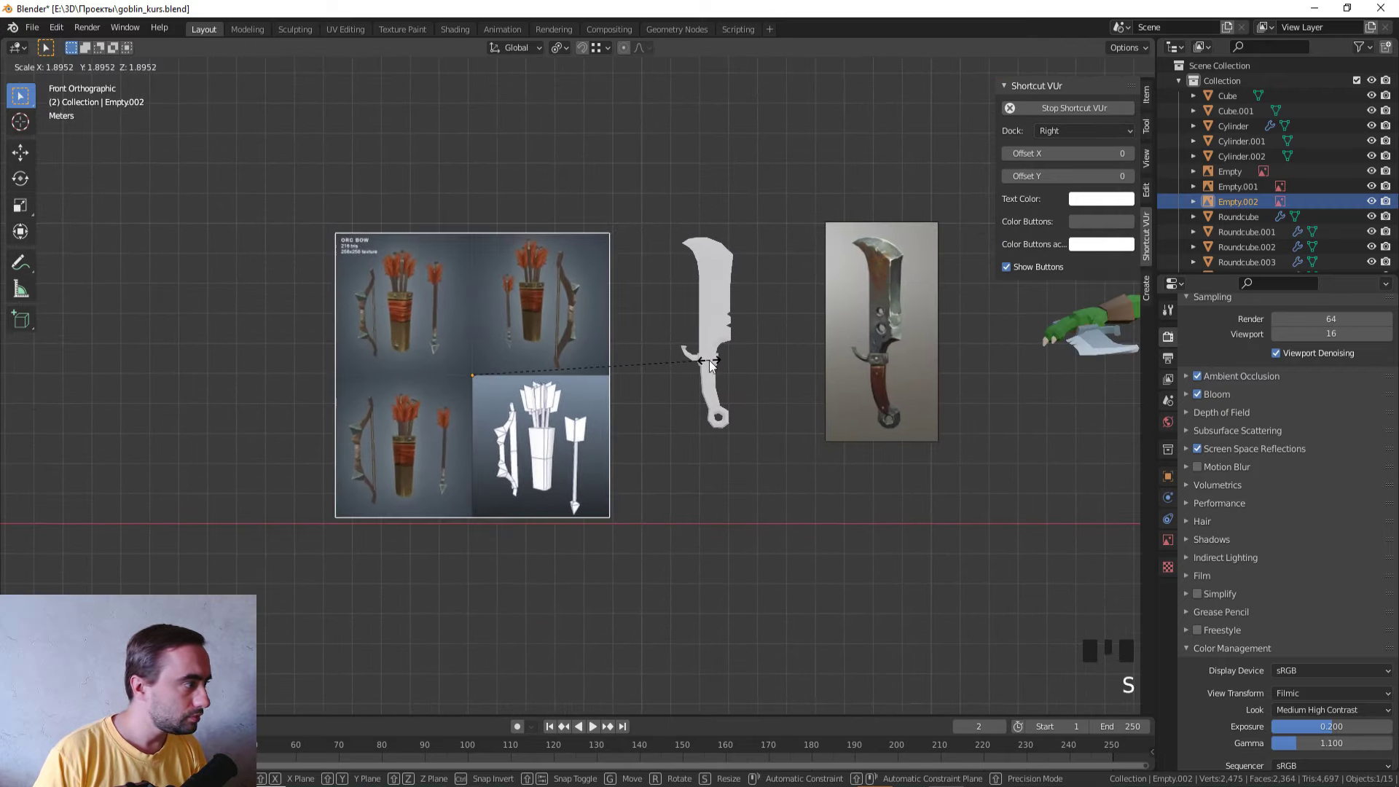
Step: Scale up the reference empty and frame the orc bow reference in the viewport
left_click(551, 193)
middle_click(571, 262)
scroll("up", 3)
left_click_drag(758, 325, 711, 236)
scroll("up", 3)
Step: Add a six-vertex mesh cylinder beside the bow reference to start the bow
key("shift+a")
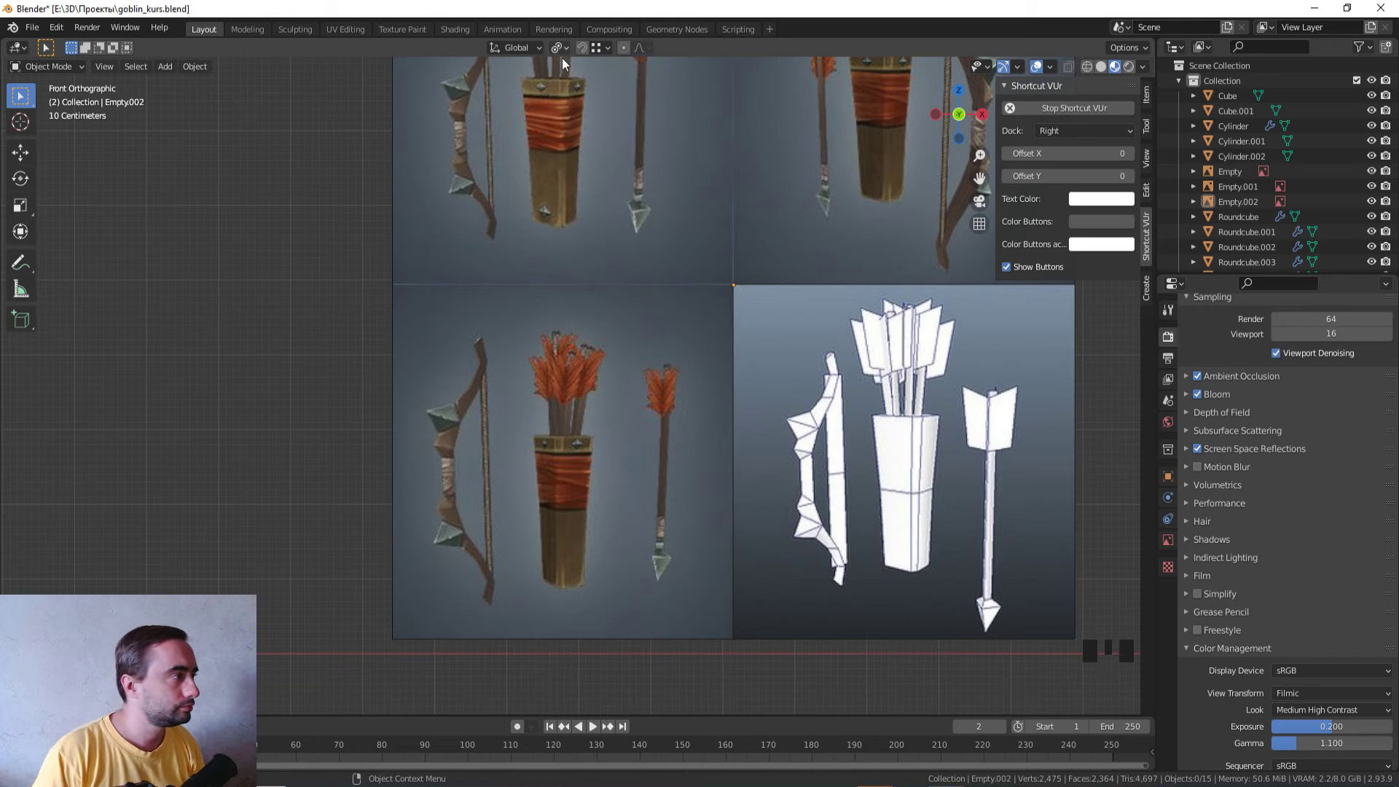
left_click_drag(563, 52, 683, 211)
scroll("down", 3)
key("shift+a")
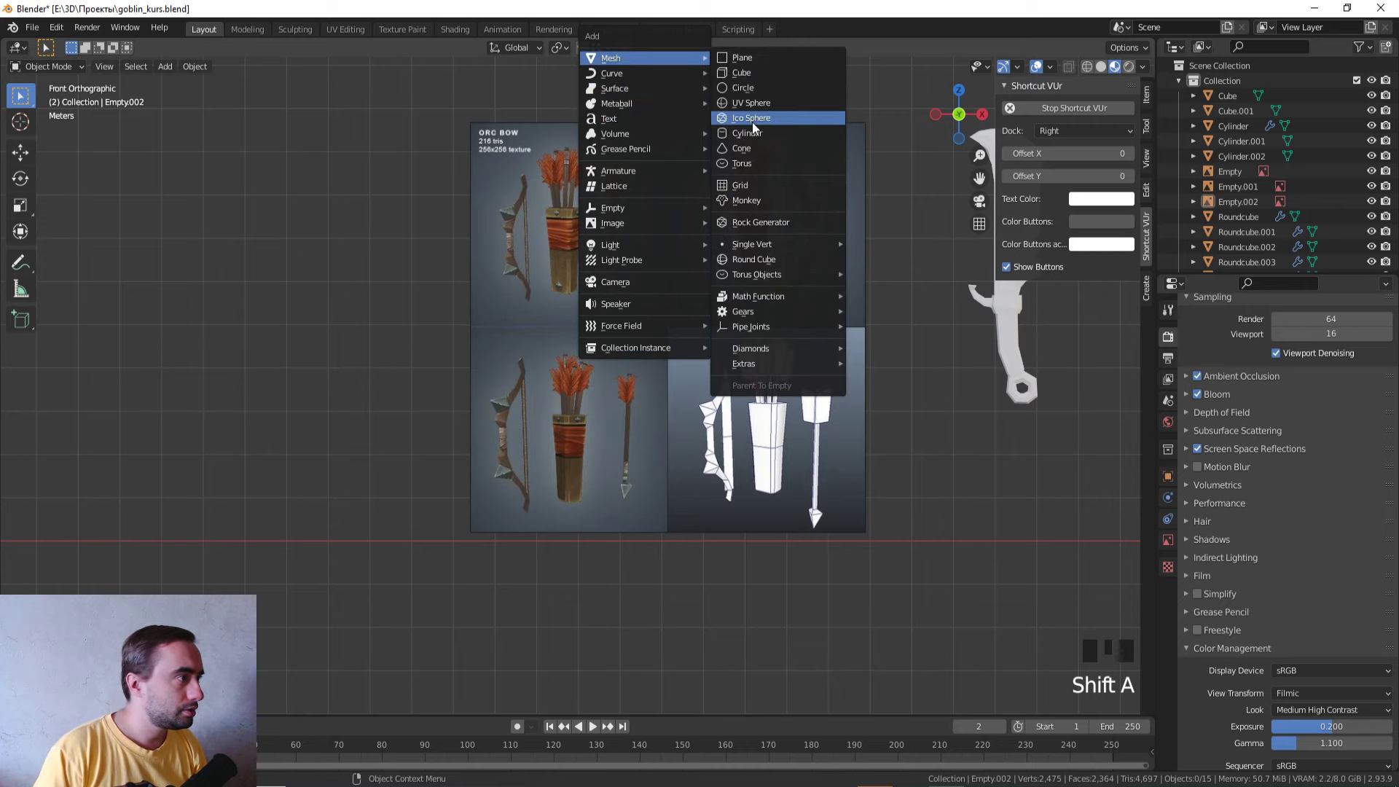
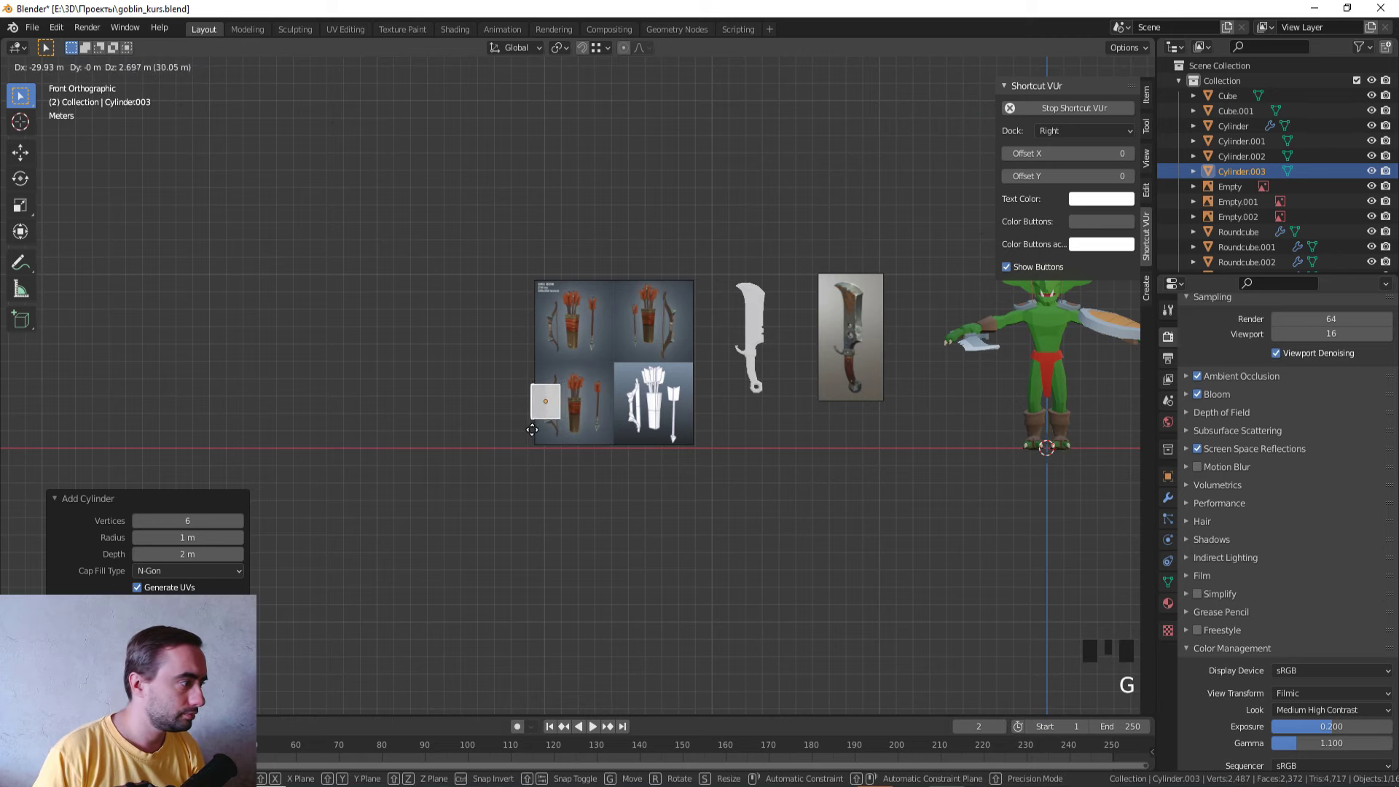
Step: In Edit Mode, move and shrink the cylinder down to the bow grip size over the reference
scroll("up", 3)
key("z")
left_click_drag(446, 381, 569, 294)
scroll("up", 3)
key("g")
key("Tab")
key("s")
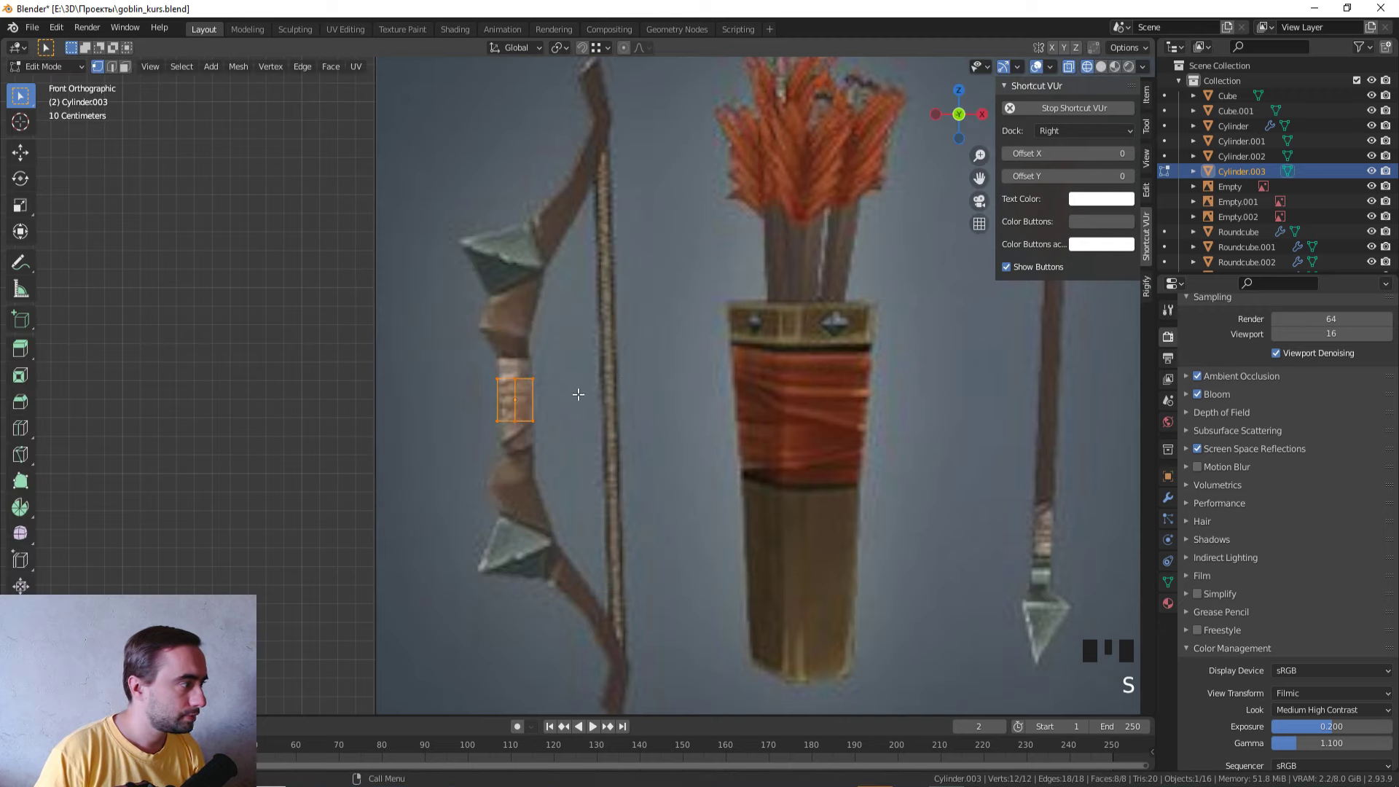
key("ctrl+r")
left_click_drag(498, 418, 682, 359)
key("x")
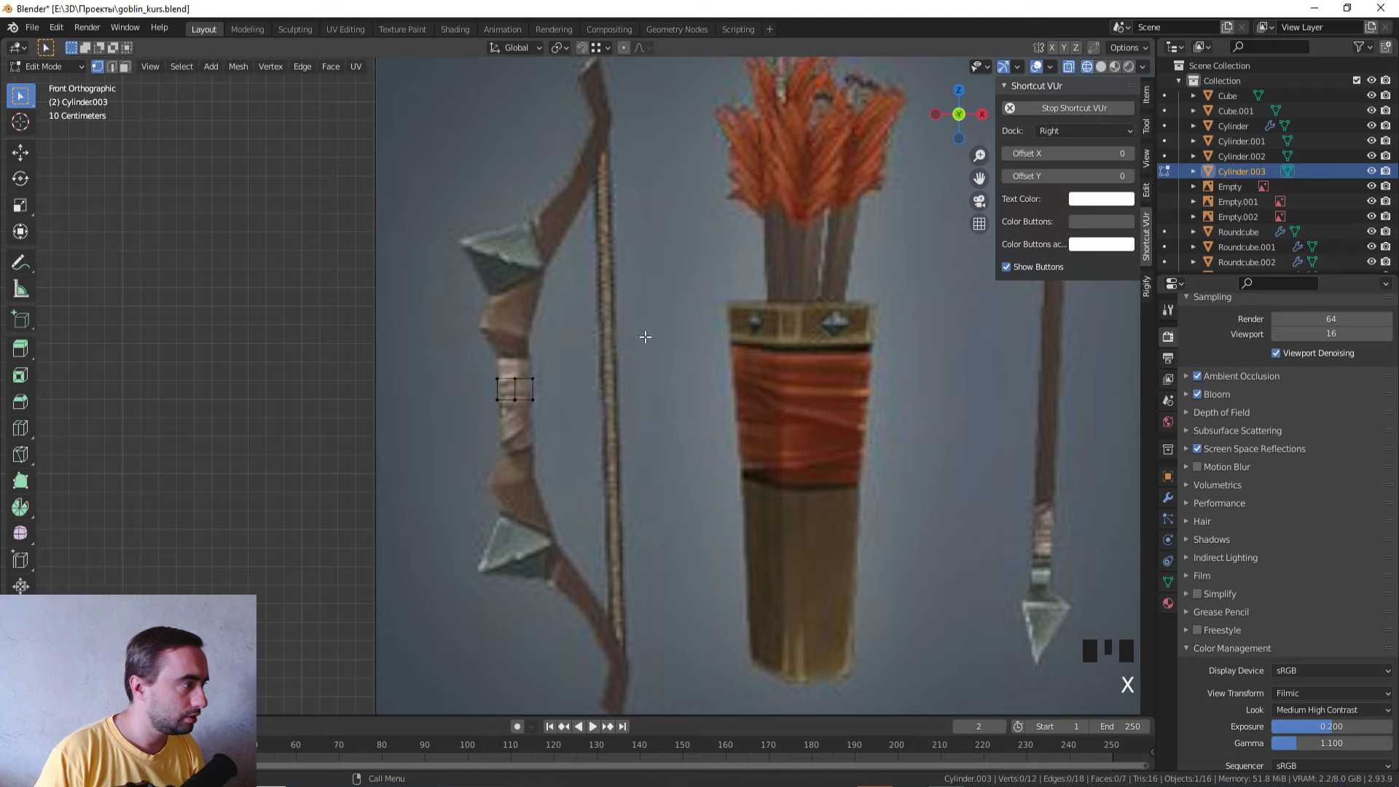
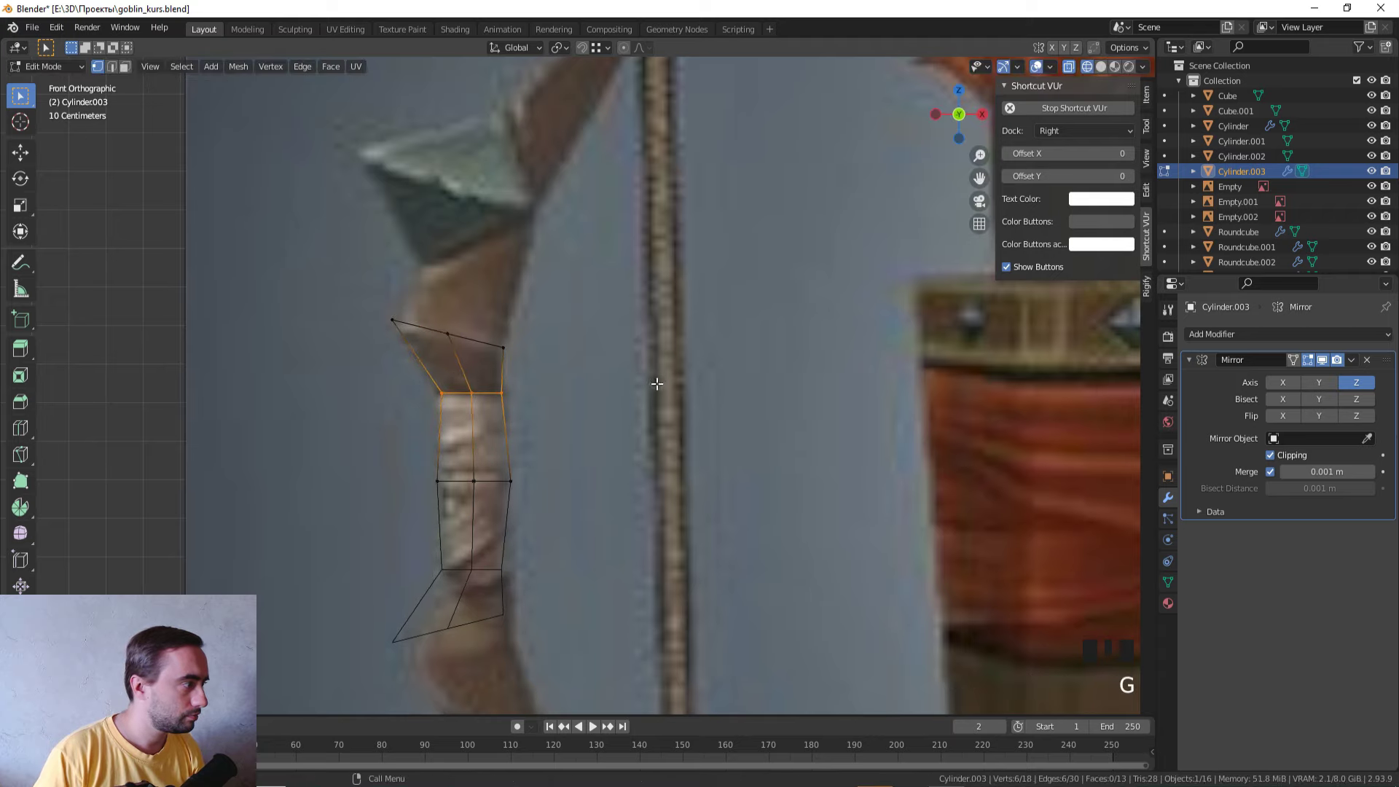
Step: Extrude rings up from the grip, moving and rotating each to follow the bow limb
left_click_drag(378, 290, 563, 370)
key("g")
scroll("down", 3)
left_click_drag(553, 358, 565, 425)
scroll("up", 3)
scroll("down", 3)
key("e")
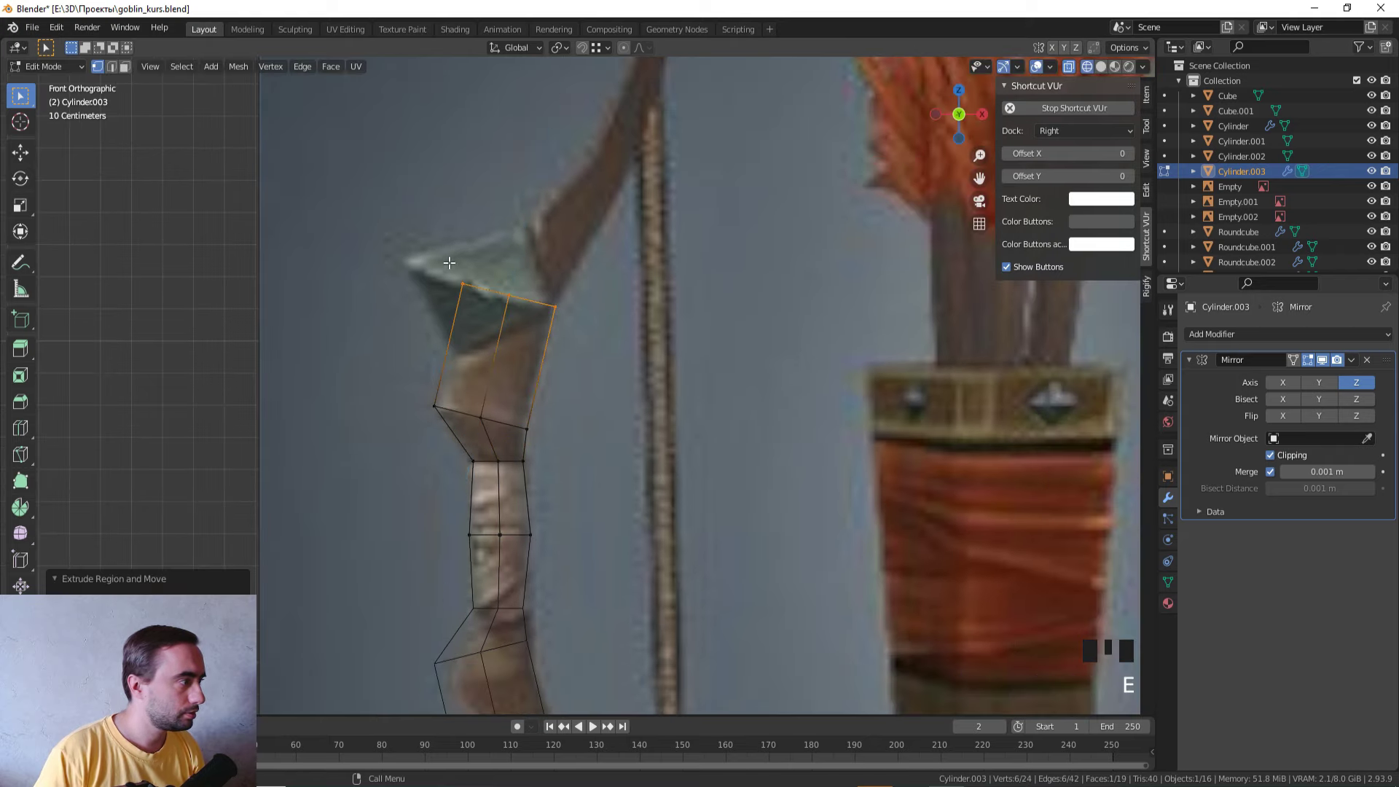
left_click_drag(468, 263, 628, 279)
key("r")
key("g")
scroll("down", 3)
left_click_drag(613, 316, 586, 393)
scroll("up", 3)
Step: Extrude the limb out to its tip and add a loop cut near the bend
key("e")
key("g")
key("r")
key("s")
key("g")
key("e")
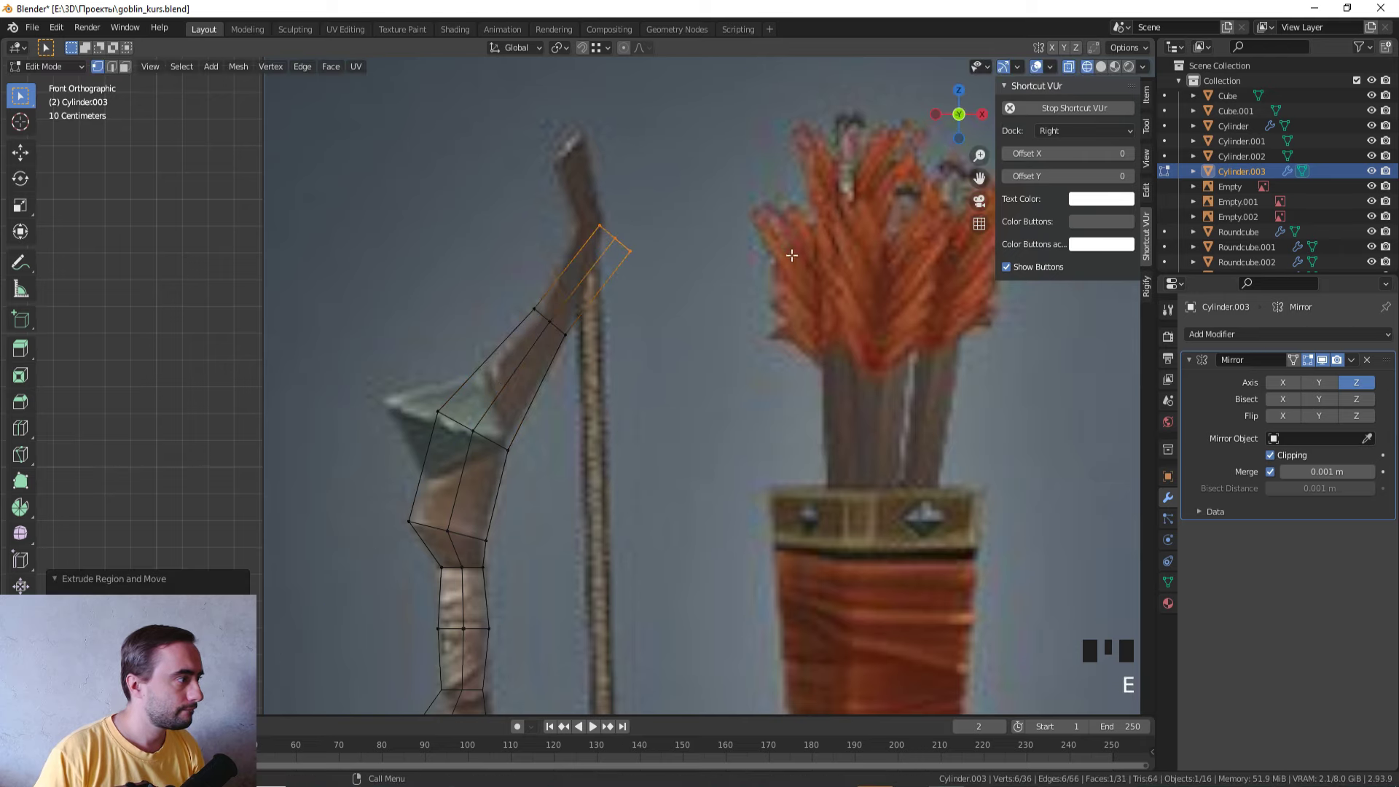
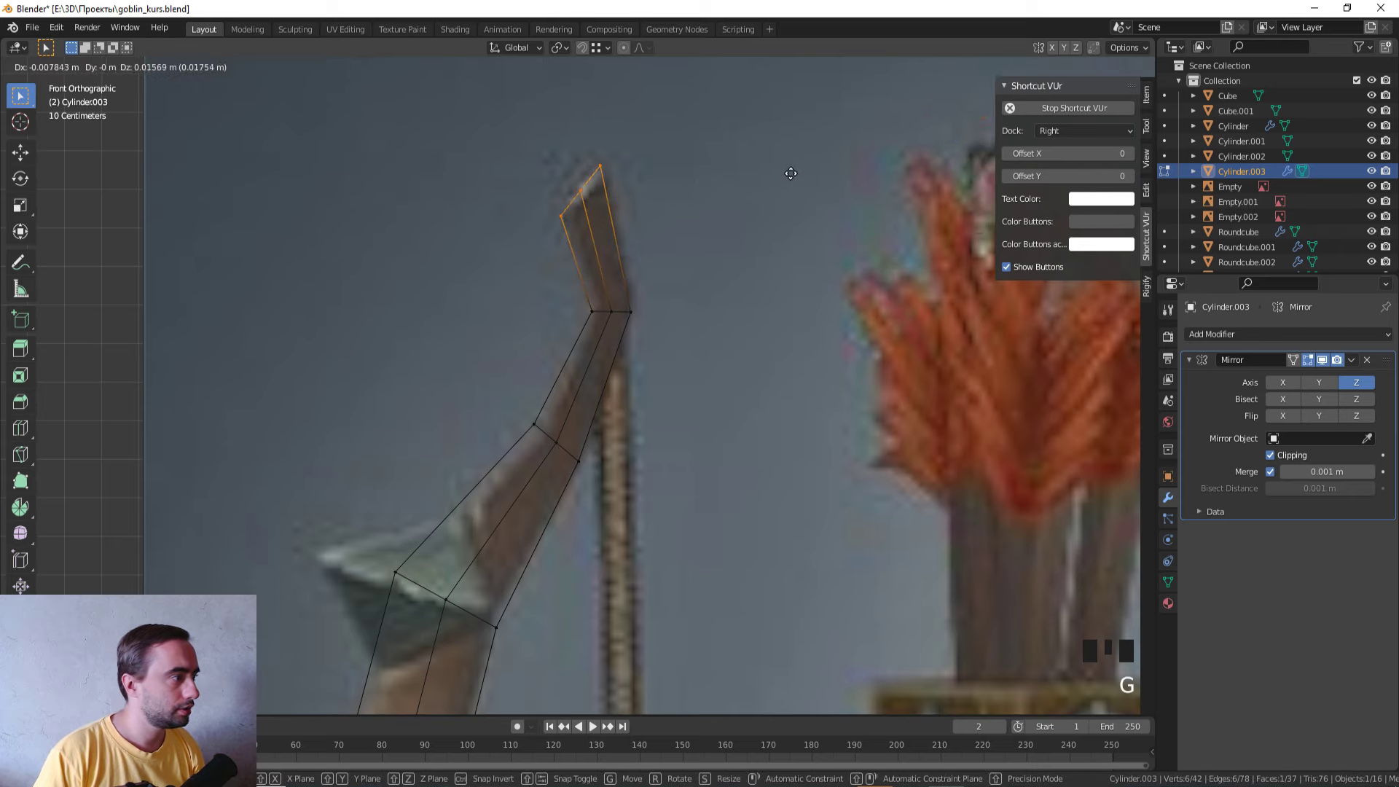
left_click_drag(551, 287, 575, 308)
key("2")
key("ctrl+b")
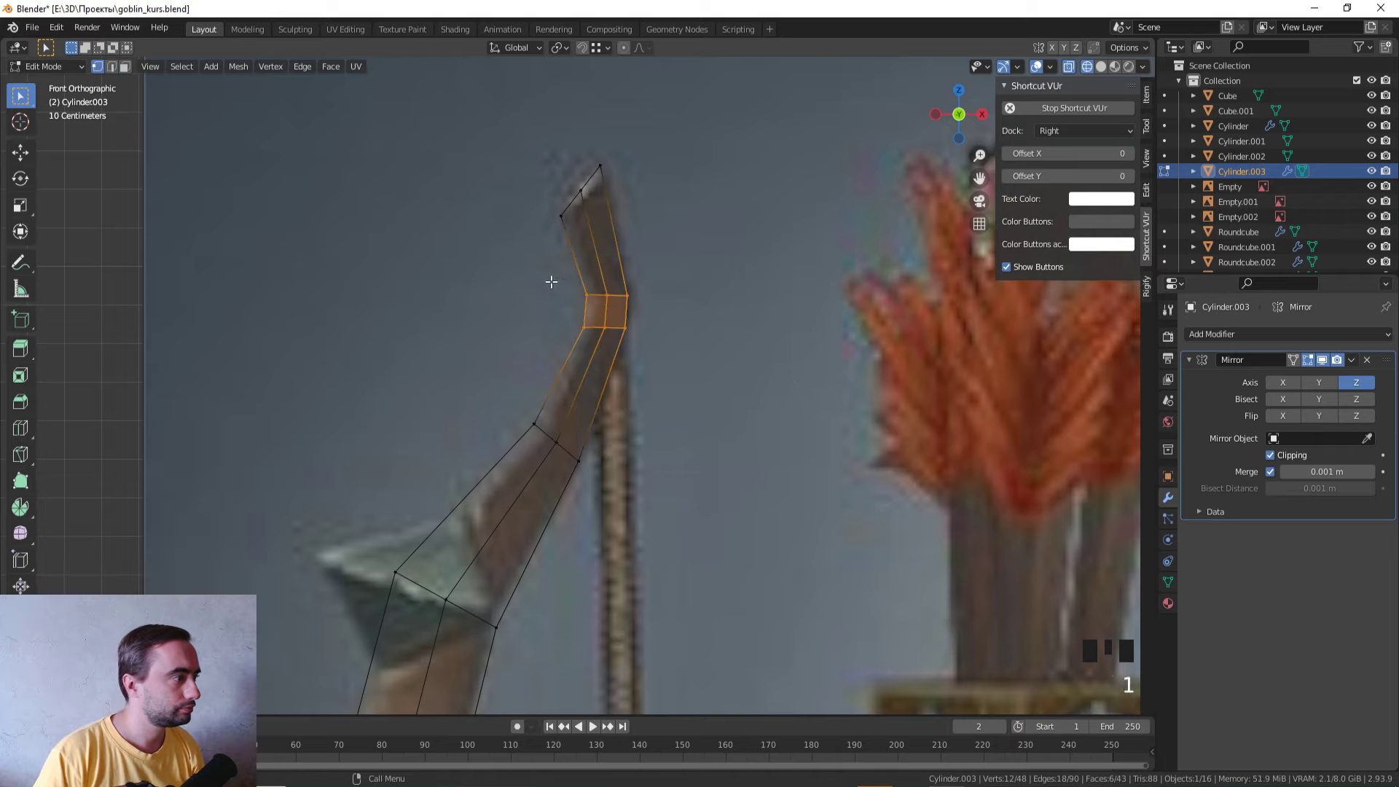
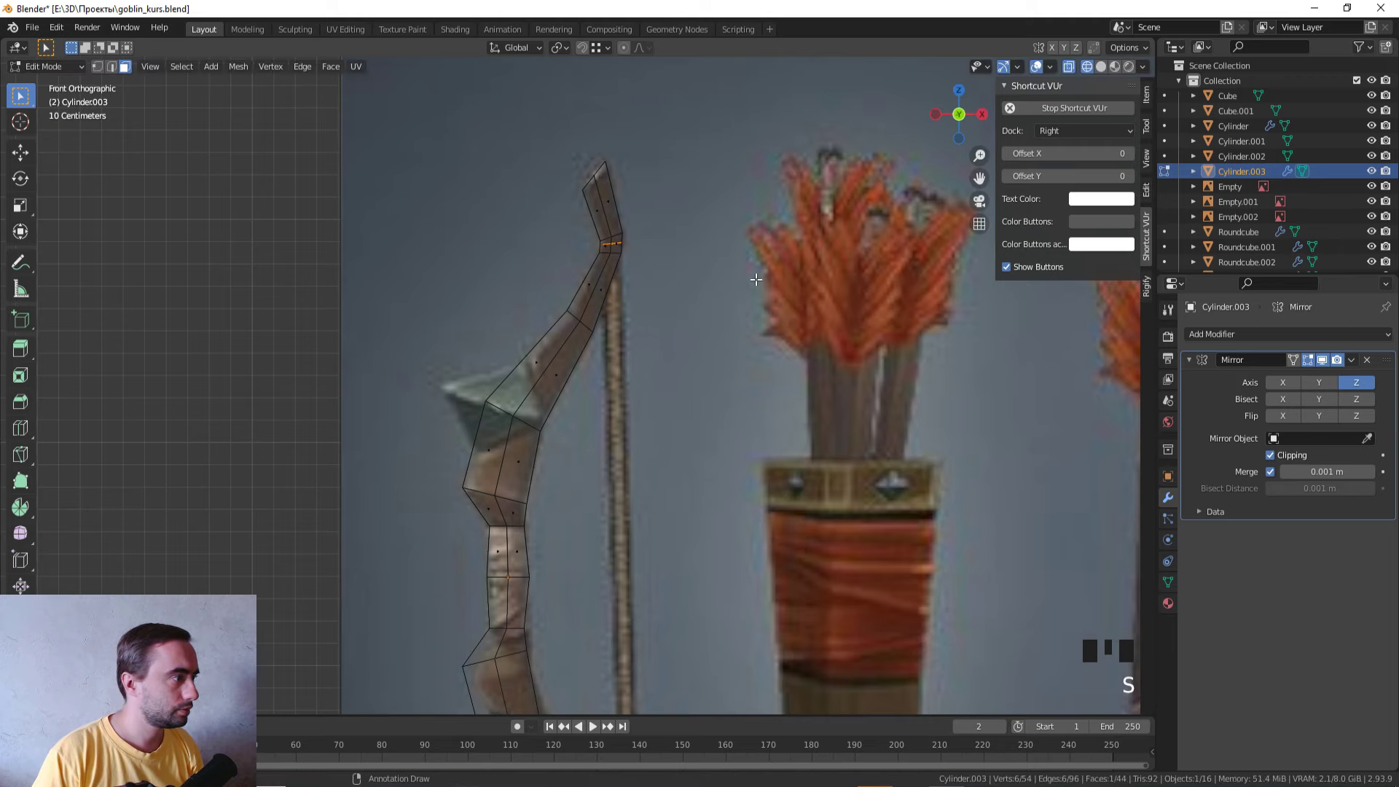
Step: Extrude a thin strip for the bowstring and shift it along X to meet the limb tip
scroll("down", 3)
left_click_drag(773, 441, 730, 190)
key("e")
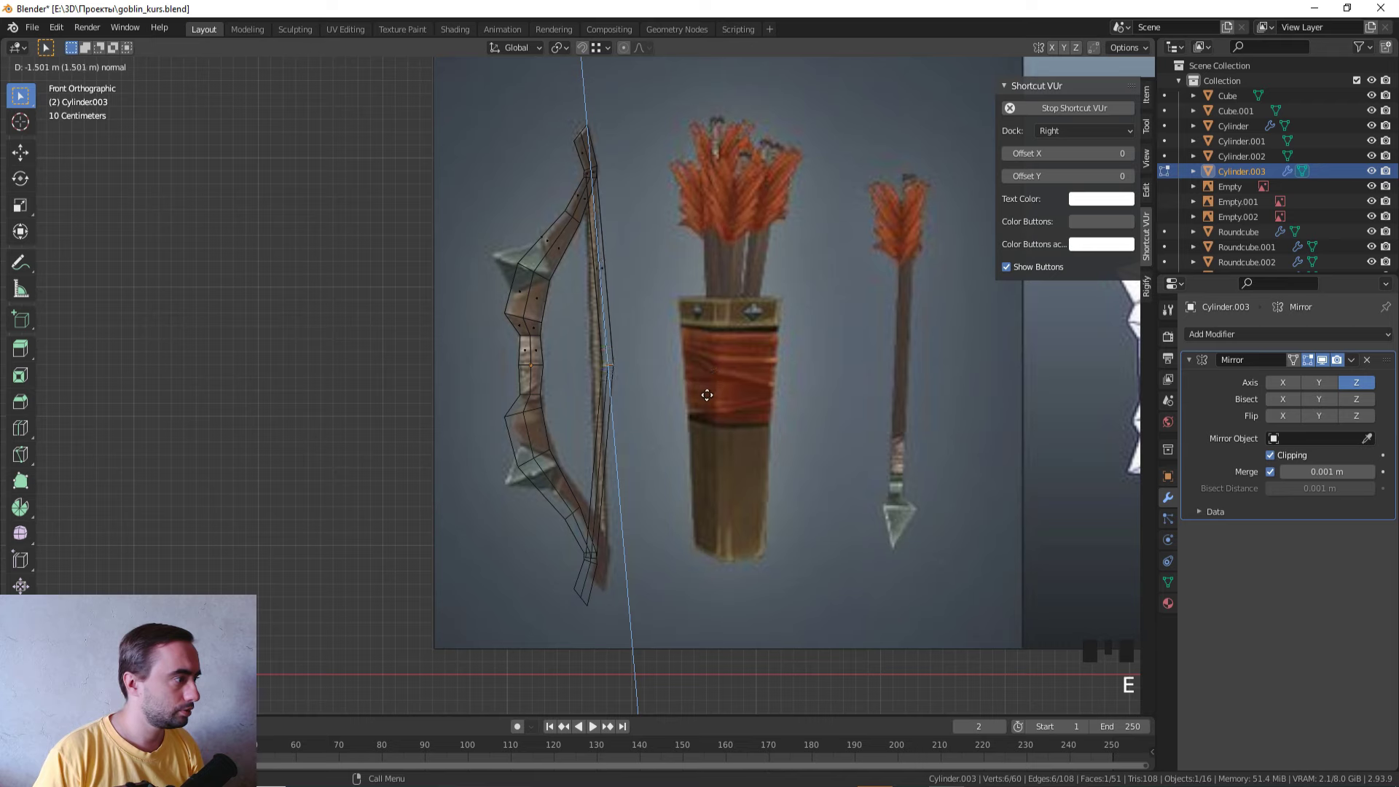
scroll("up", 3)
key("g")
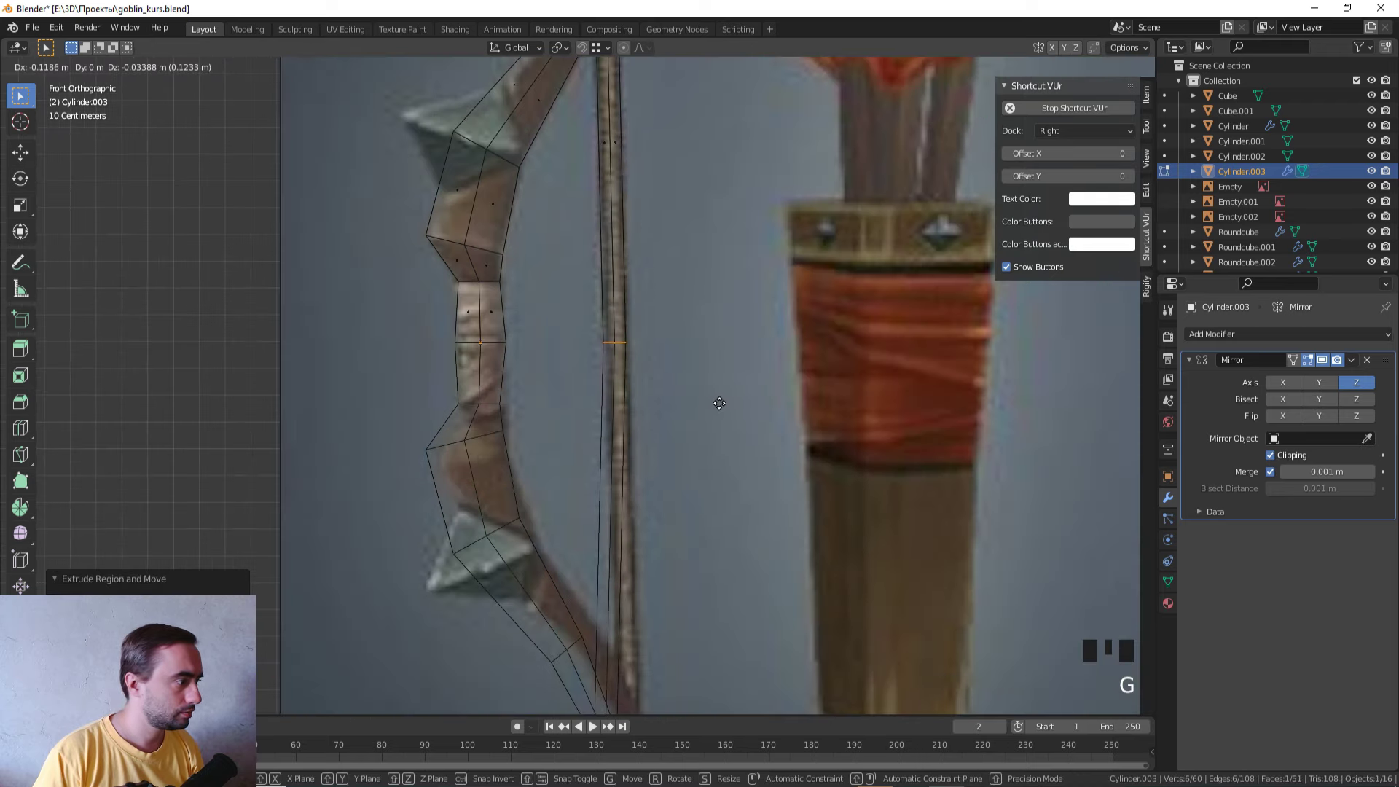
scroll("down", 3)
scroll("up", 3)
key("g")
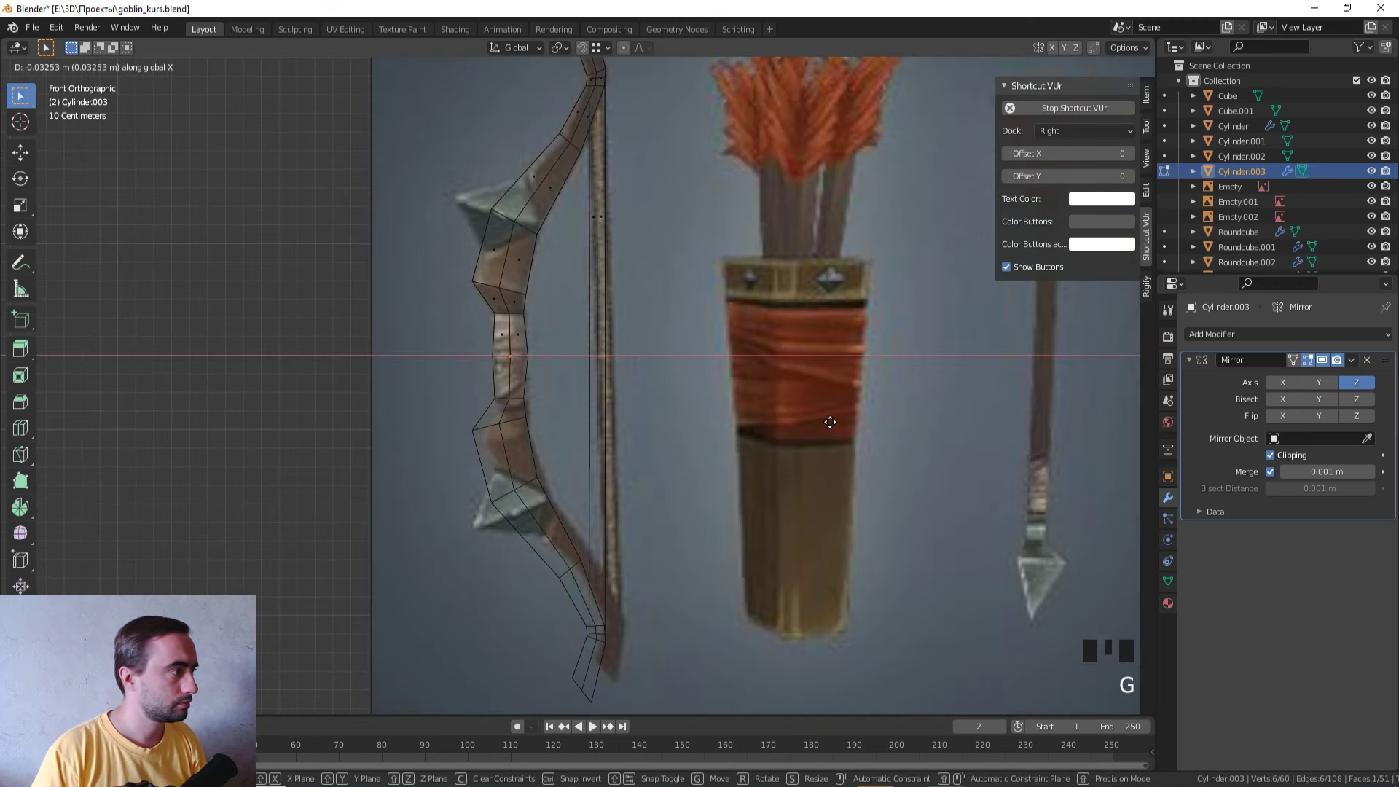
key("l")
Step: Block out a cylinder over the quiver reference and taper its bottom inward
key("g")
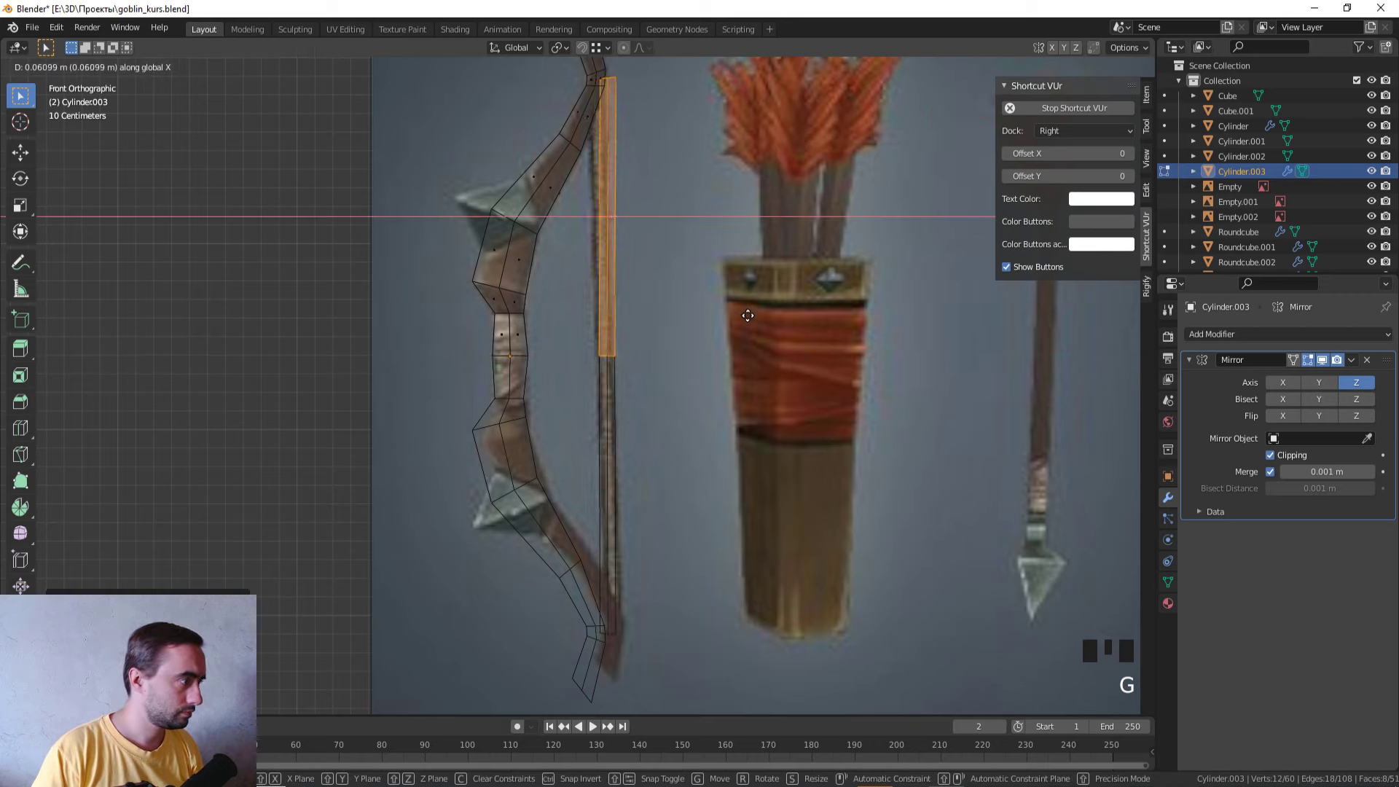
left_click_drag(711, 263, 706, 452)
scroll("up", 3)
key("1")
left_click_drag(554, 499, 723, 398)
left_click_drag(724, 398, 783, 408)
key("g")
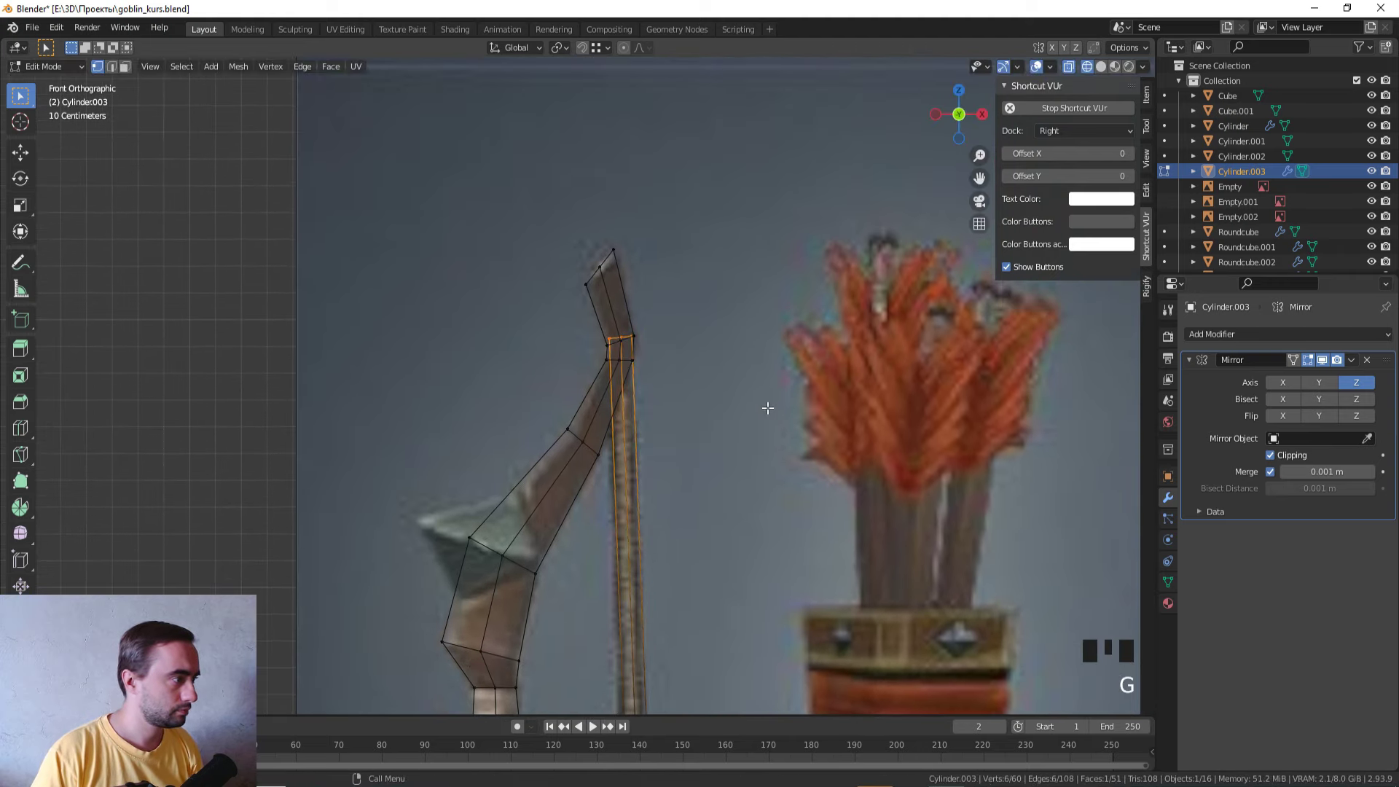
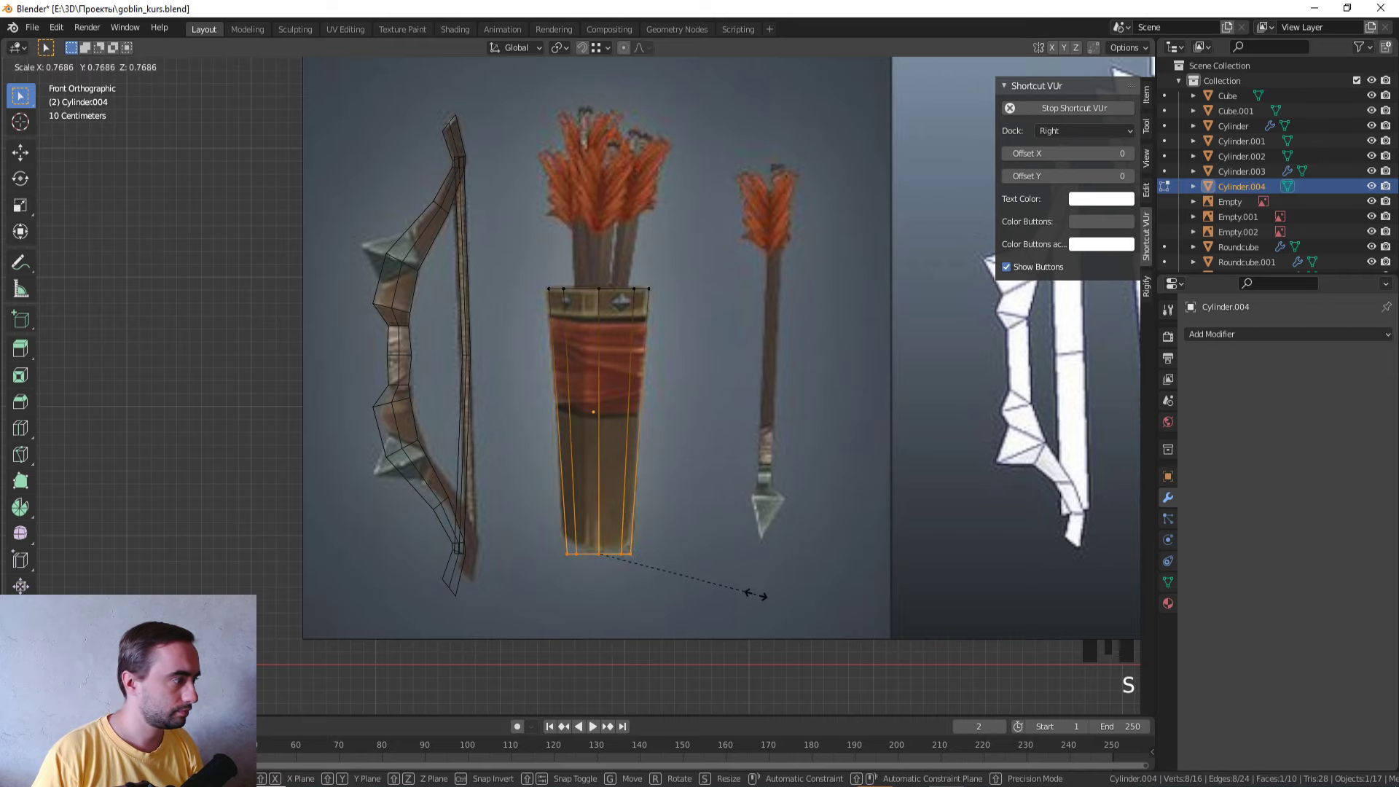
Step: In Solid shading, inset, extrude and scale the quiver's end caps
key("ctrl+r")
key("ctrl+r")
key("3")
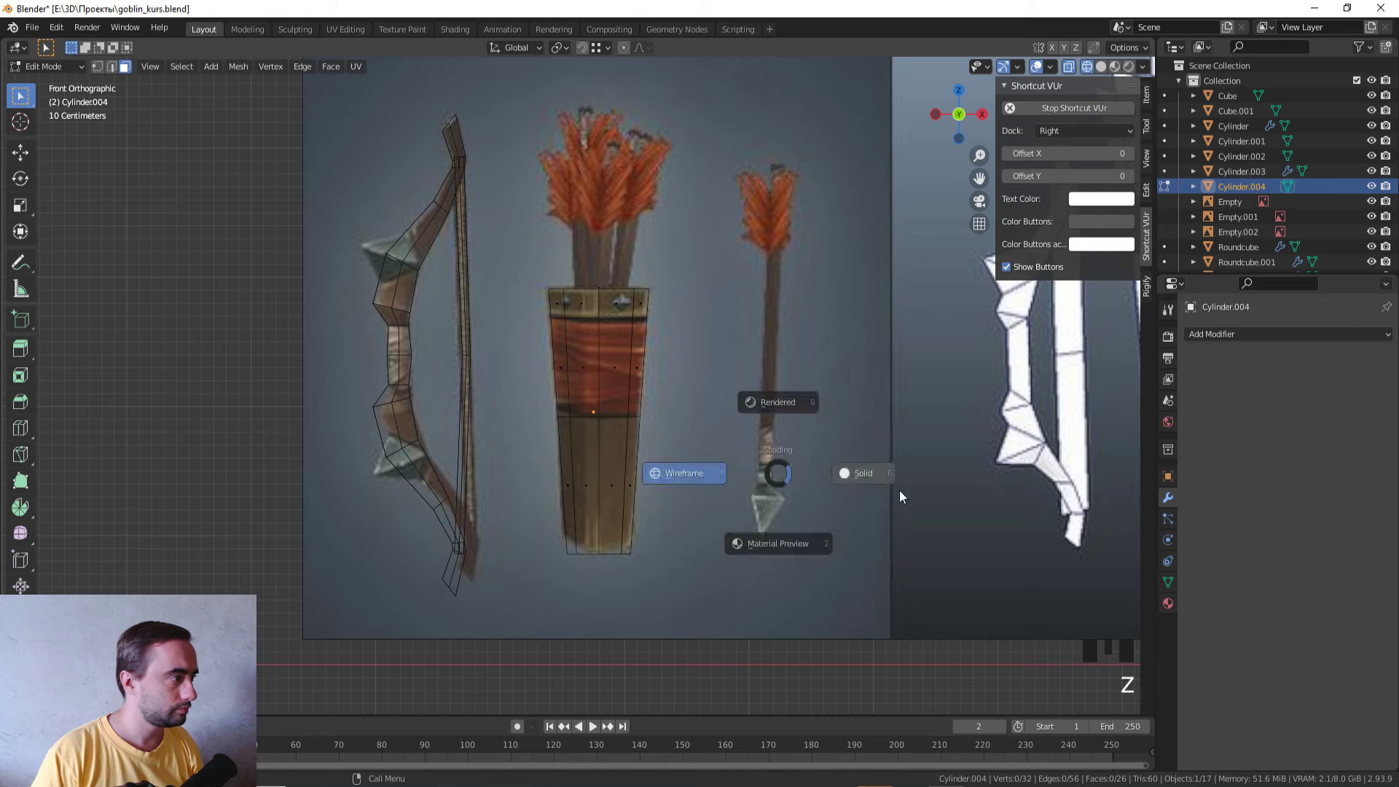
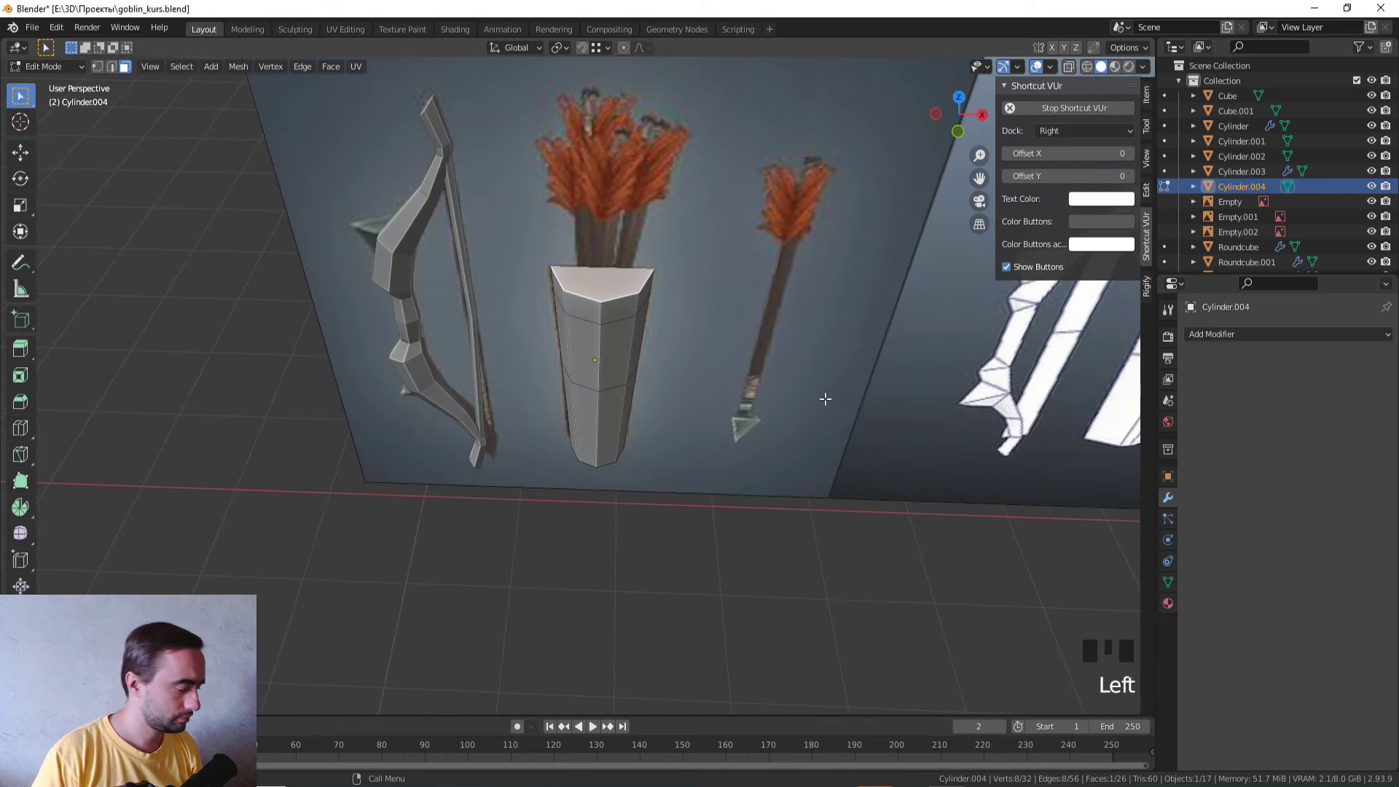
key("i")
key("KP_1")
key("z")
key("e")
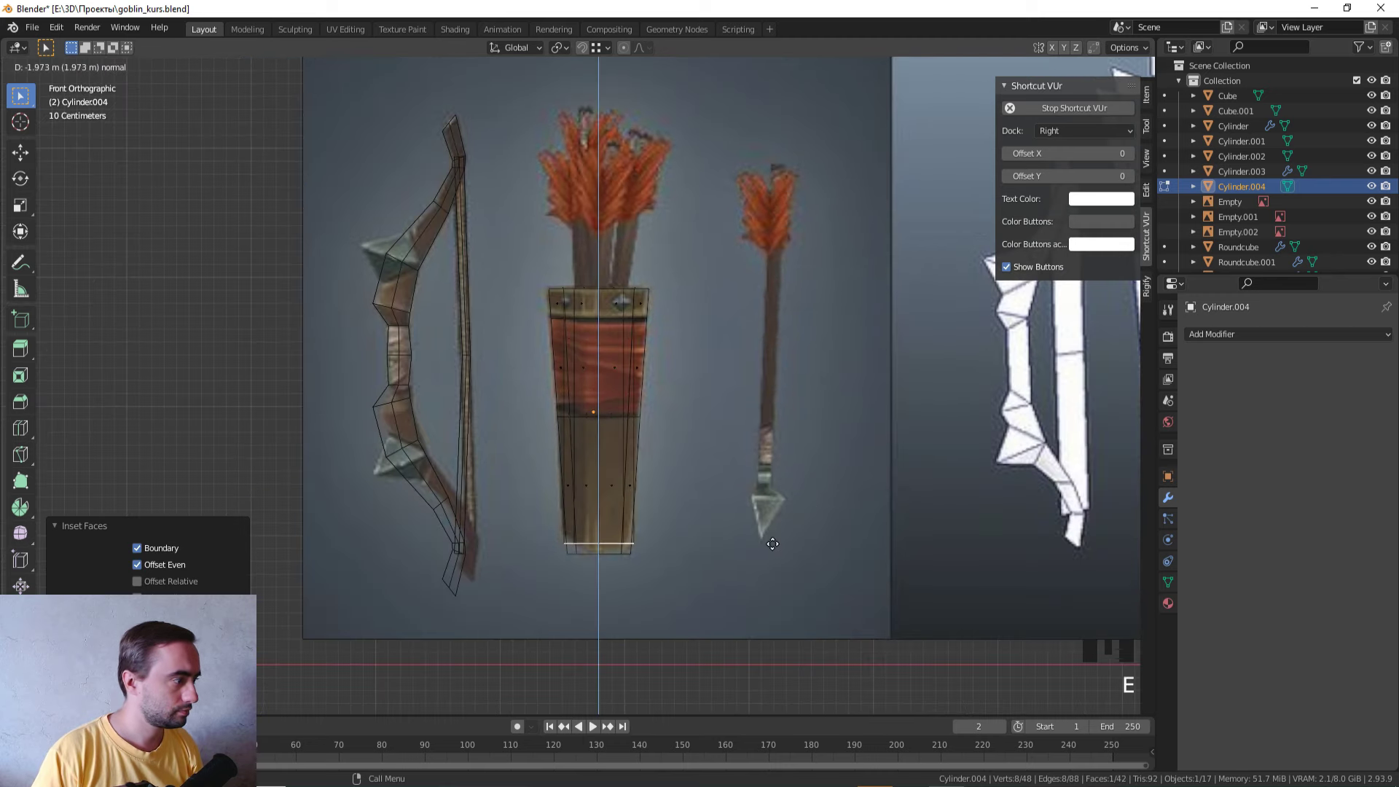
key("s")
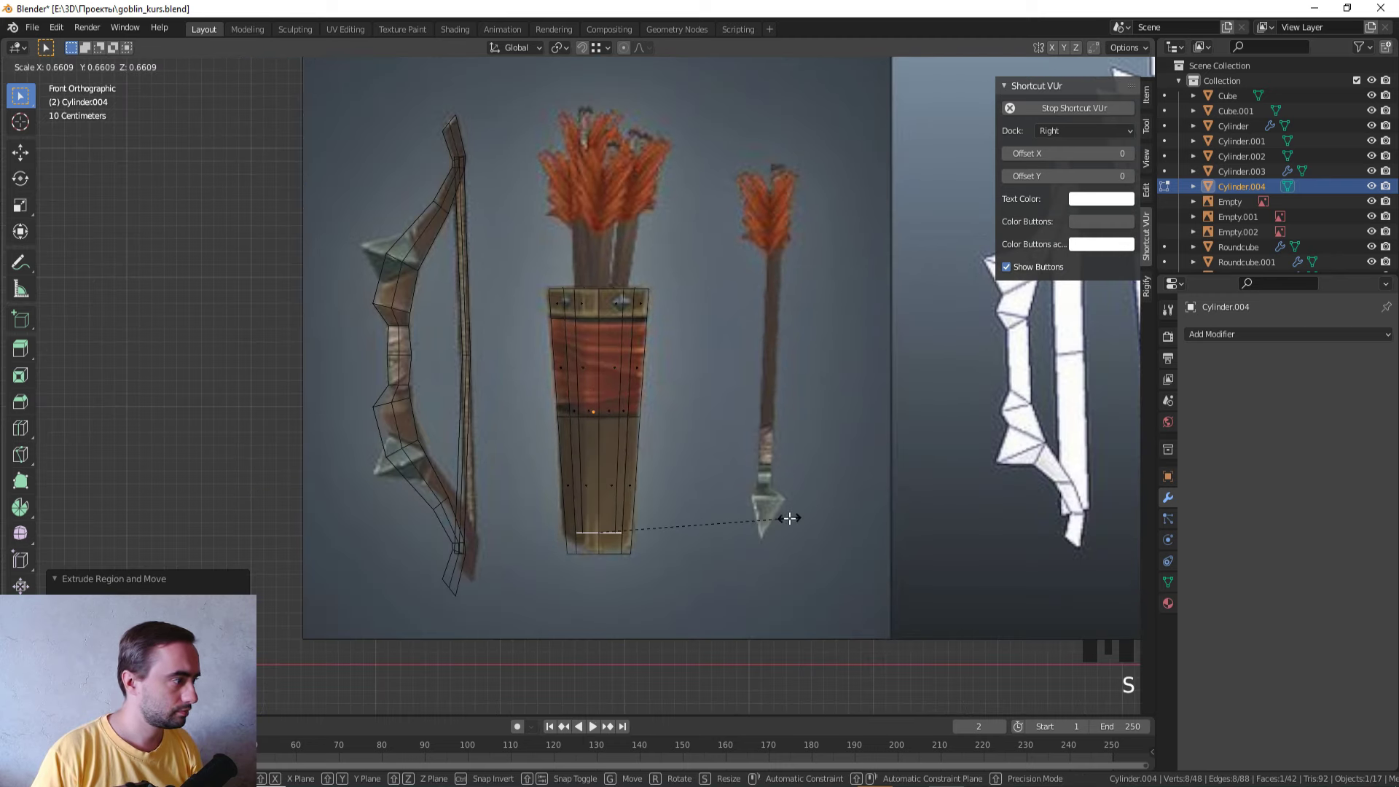
key("z")
Step: Back in Object Mode, add an eight-vertex cylinder for the arrow
scroll("down", 3)
left_click_drag(624, 490, 606, 584)
key("Tab")
left_click_drag(616, 566, 639, 532)
scroll("up", 3)
left_click(676, 571)
key("KP_1")
key("shift+a")
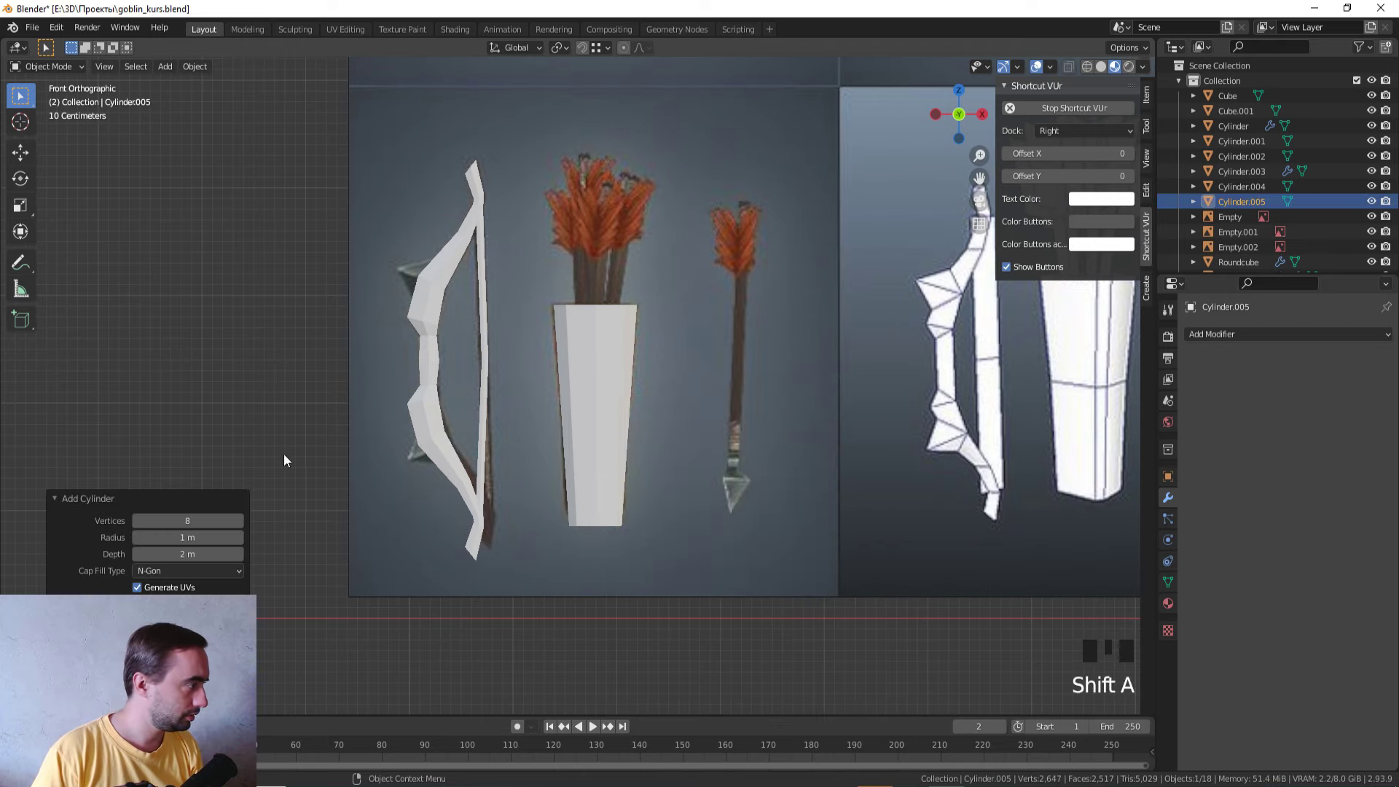
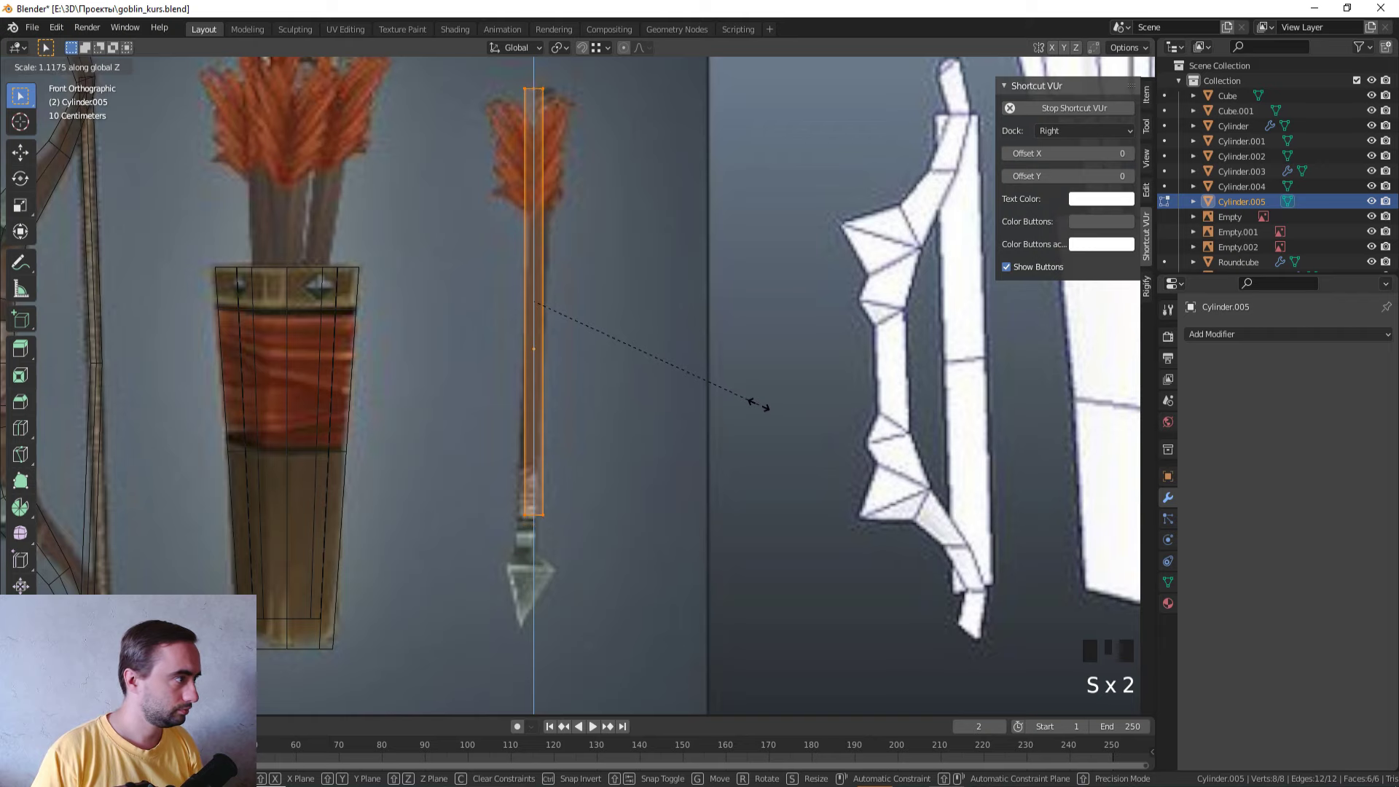
Step: Stretch the cylinder into a thin shaft along Z, extrude toward the arrowhead and add edge loops near the tip
key("Tab")
scroll("up", 3)
key("Tab")
left_click_drag(455, 515, 620, 551)
left_click_drag(620, 552, 637, 413)
key("e")
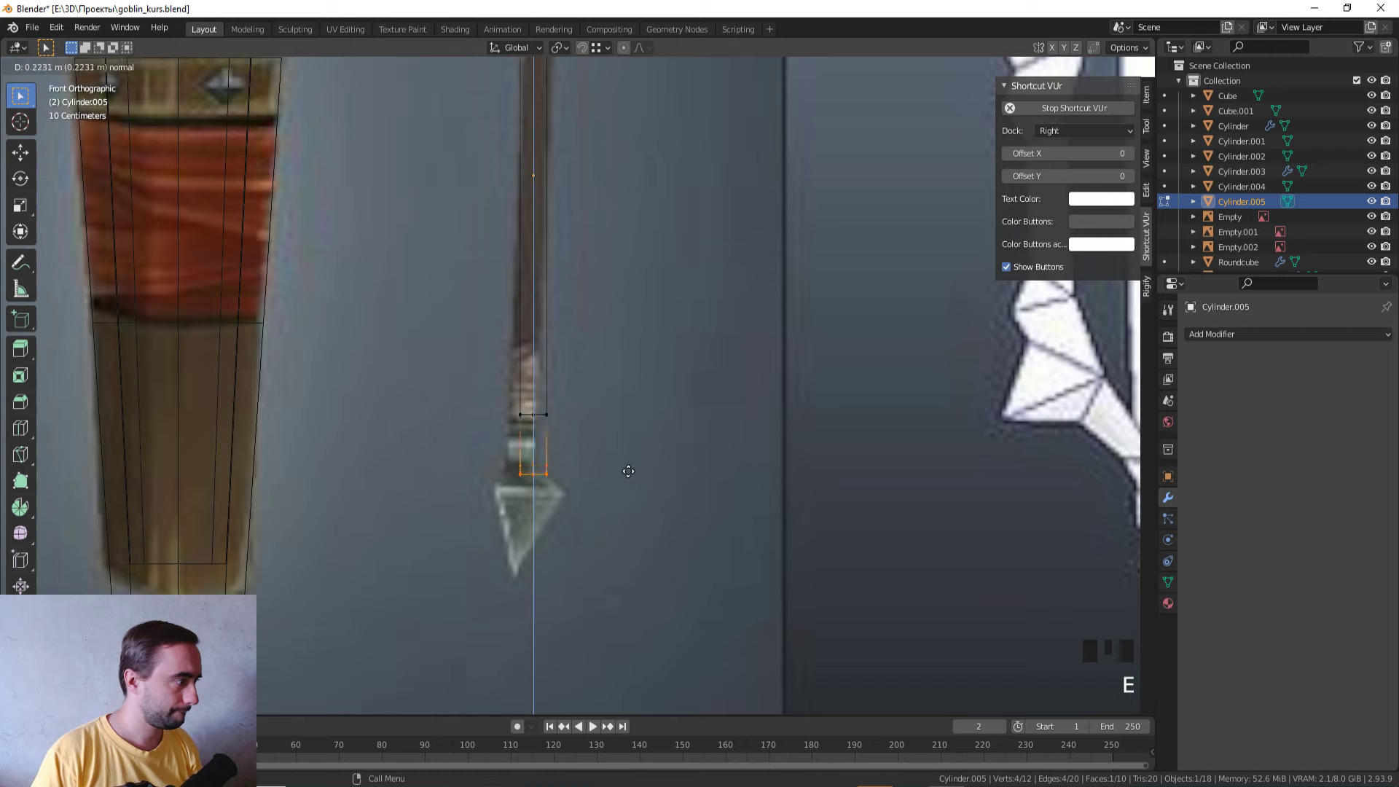
key("ctrl+r")
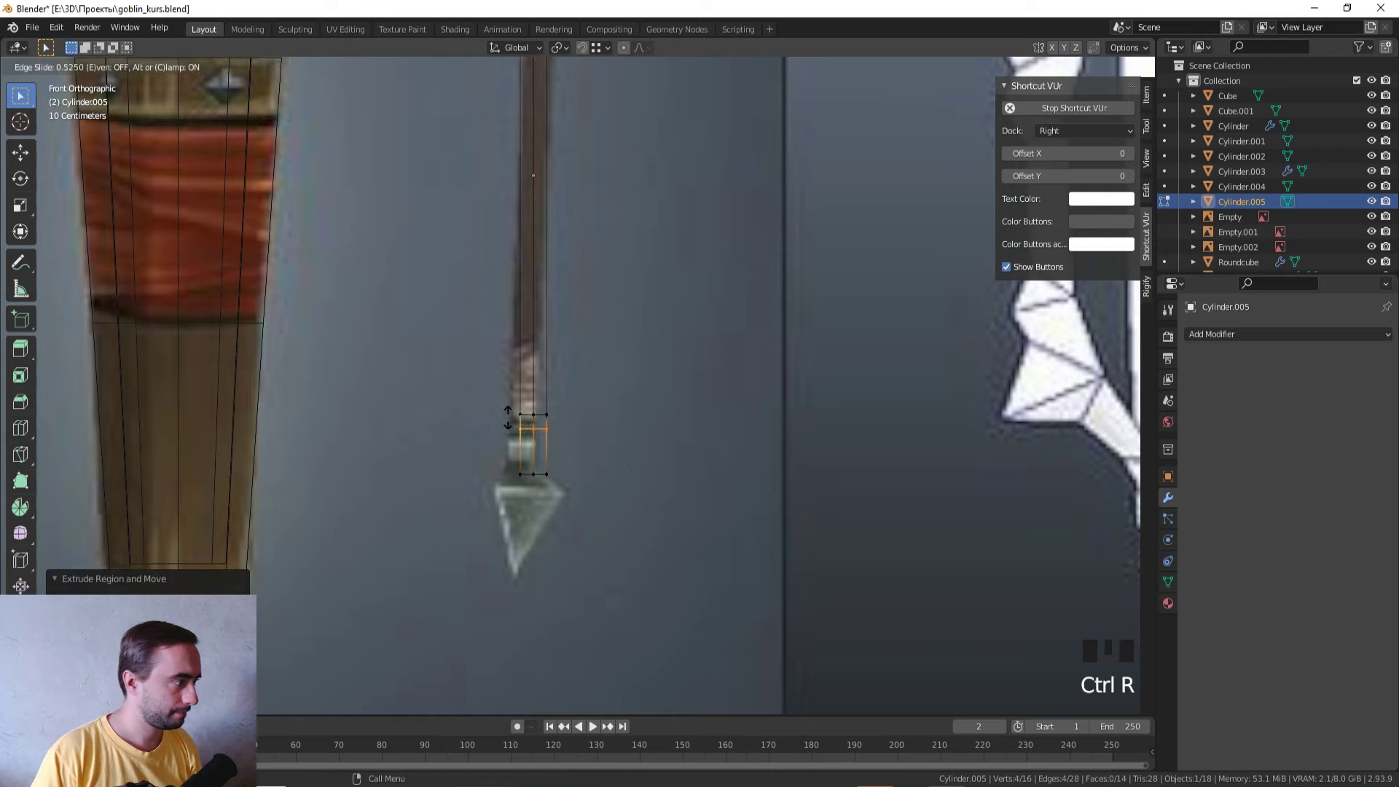
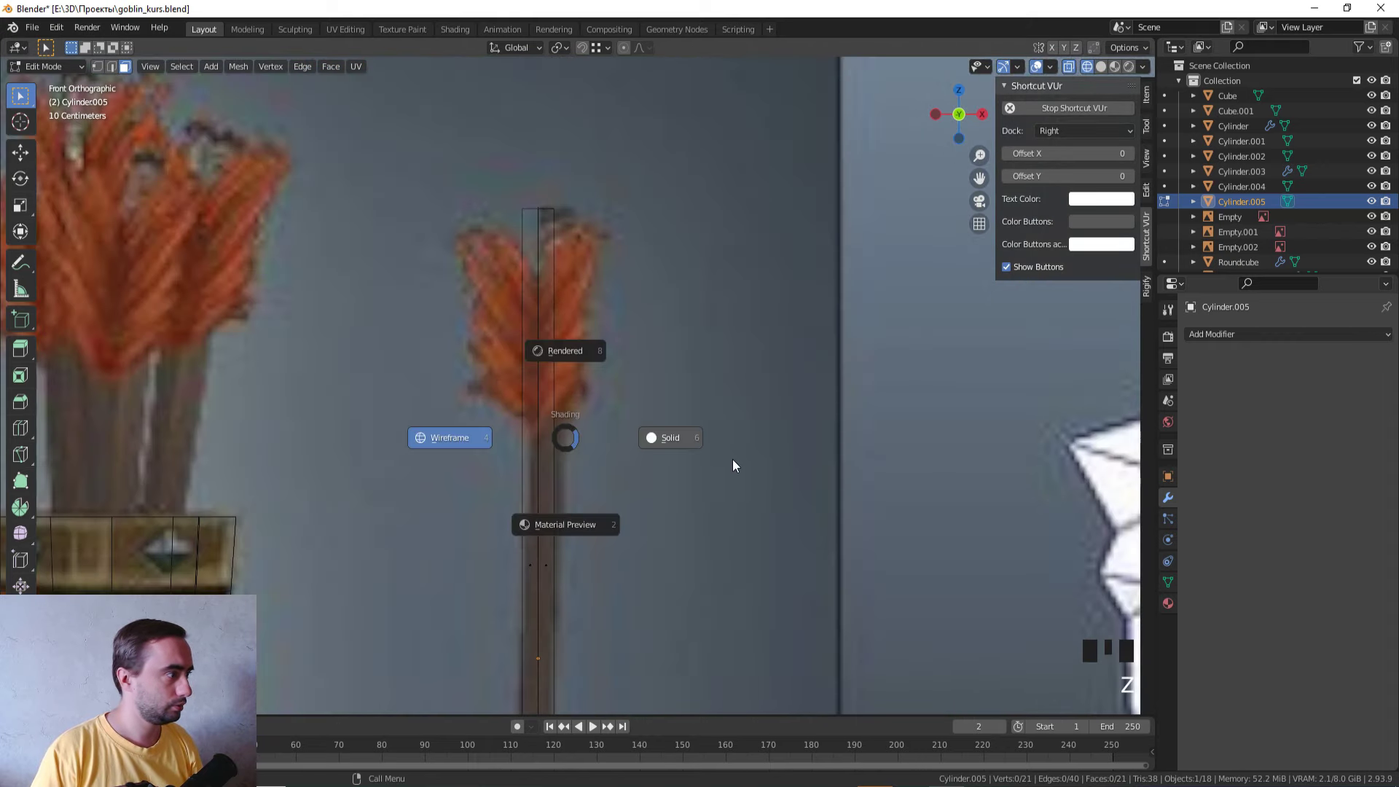
Step: Edge-slide and flatten the shaft's end edges into fletching vanes
scroll("down", 3)
middle_click(567, 365)
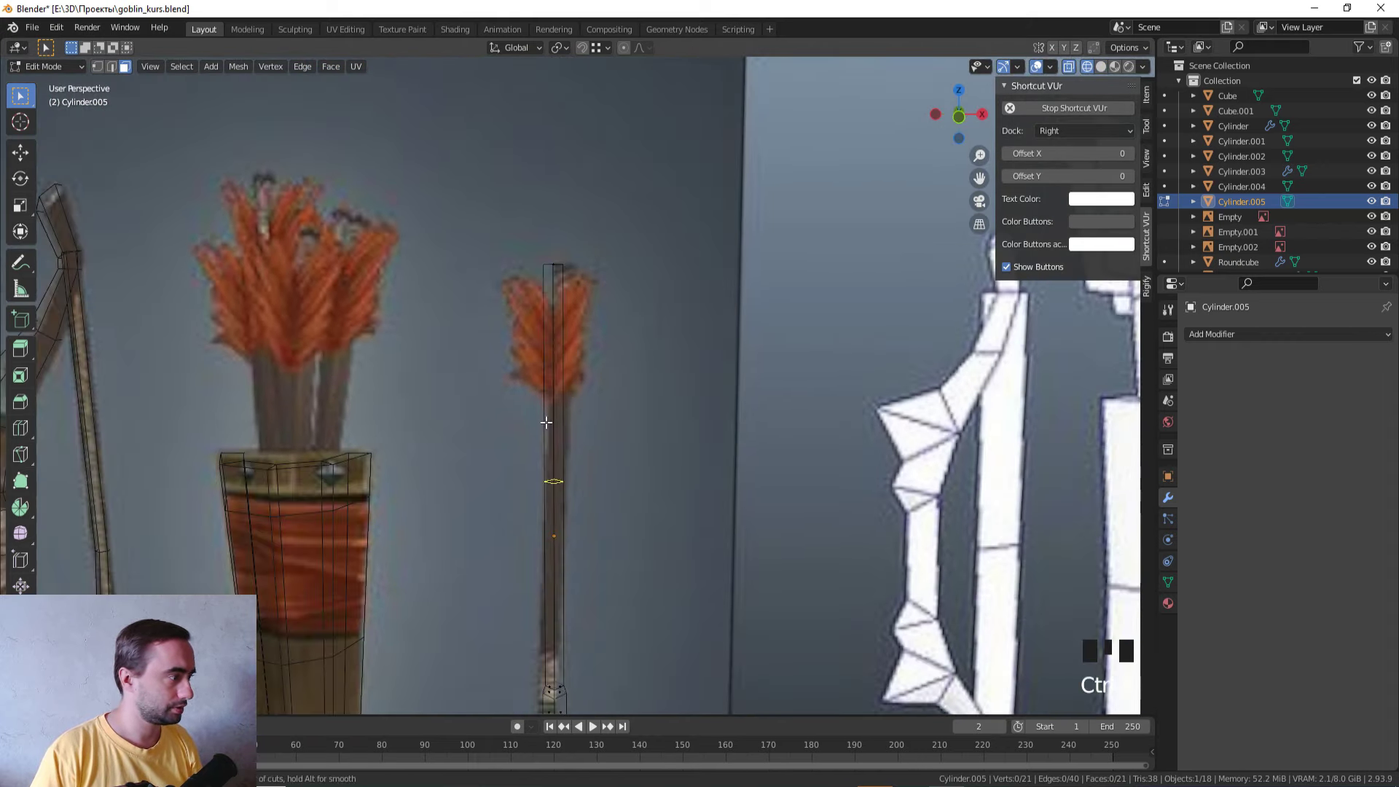
key("KP_1")
key("ctrl+r")
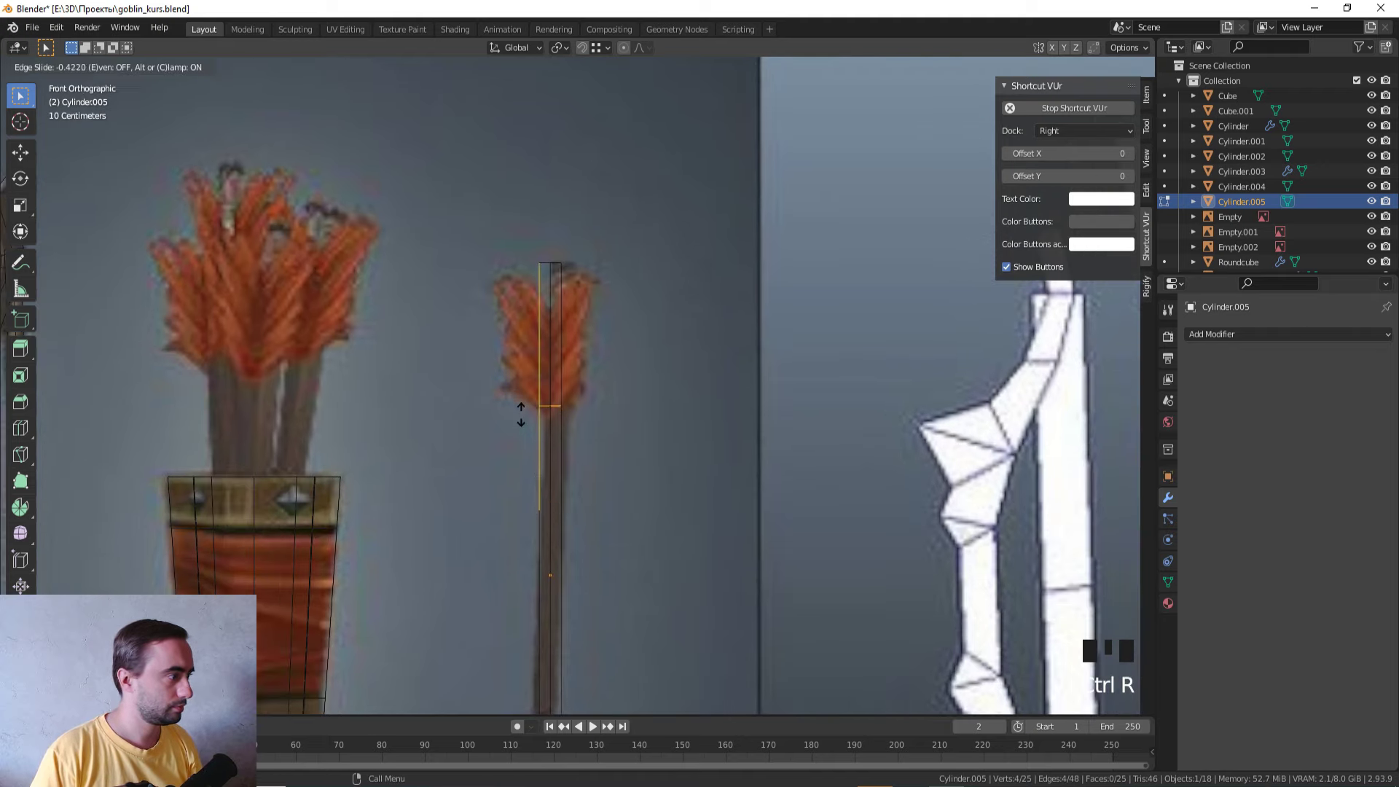
key("ctrl+r")
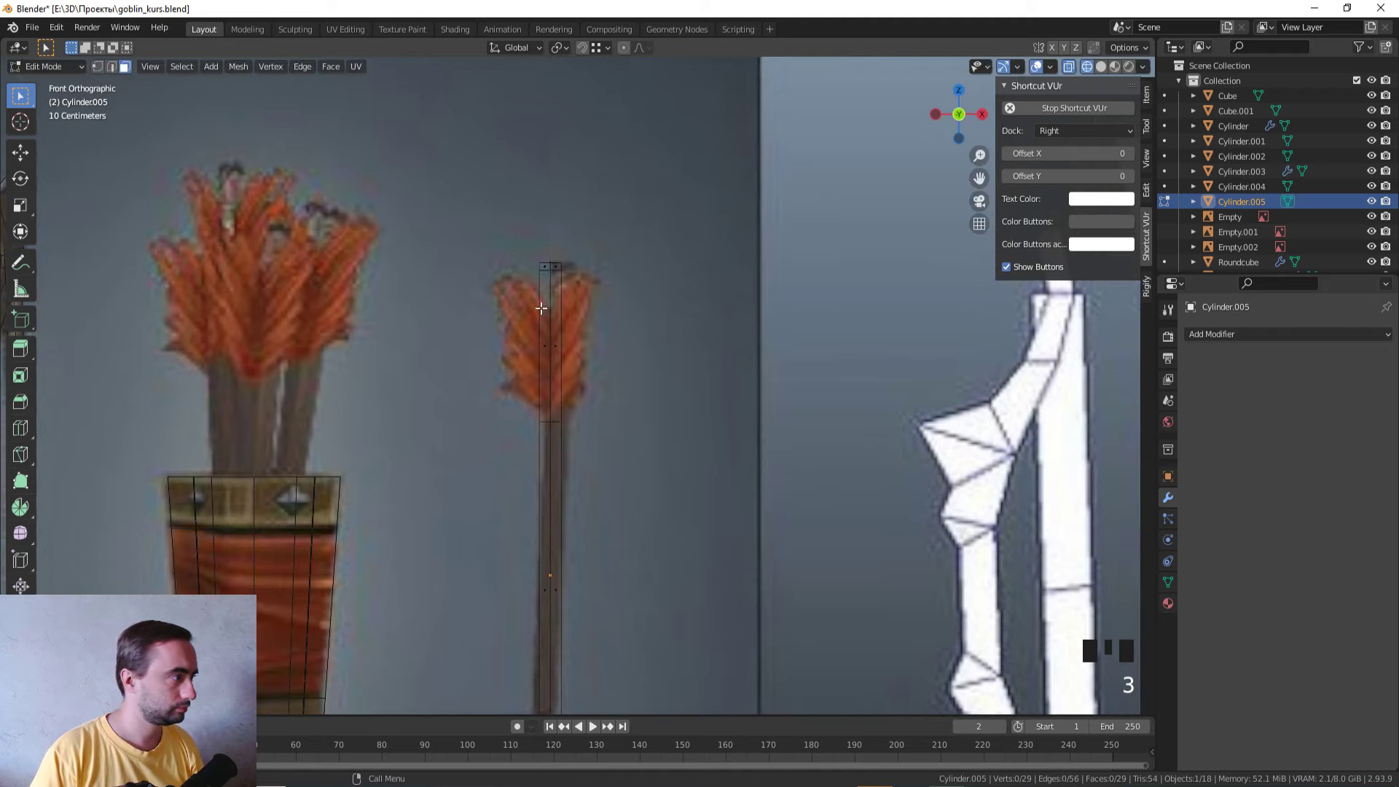
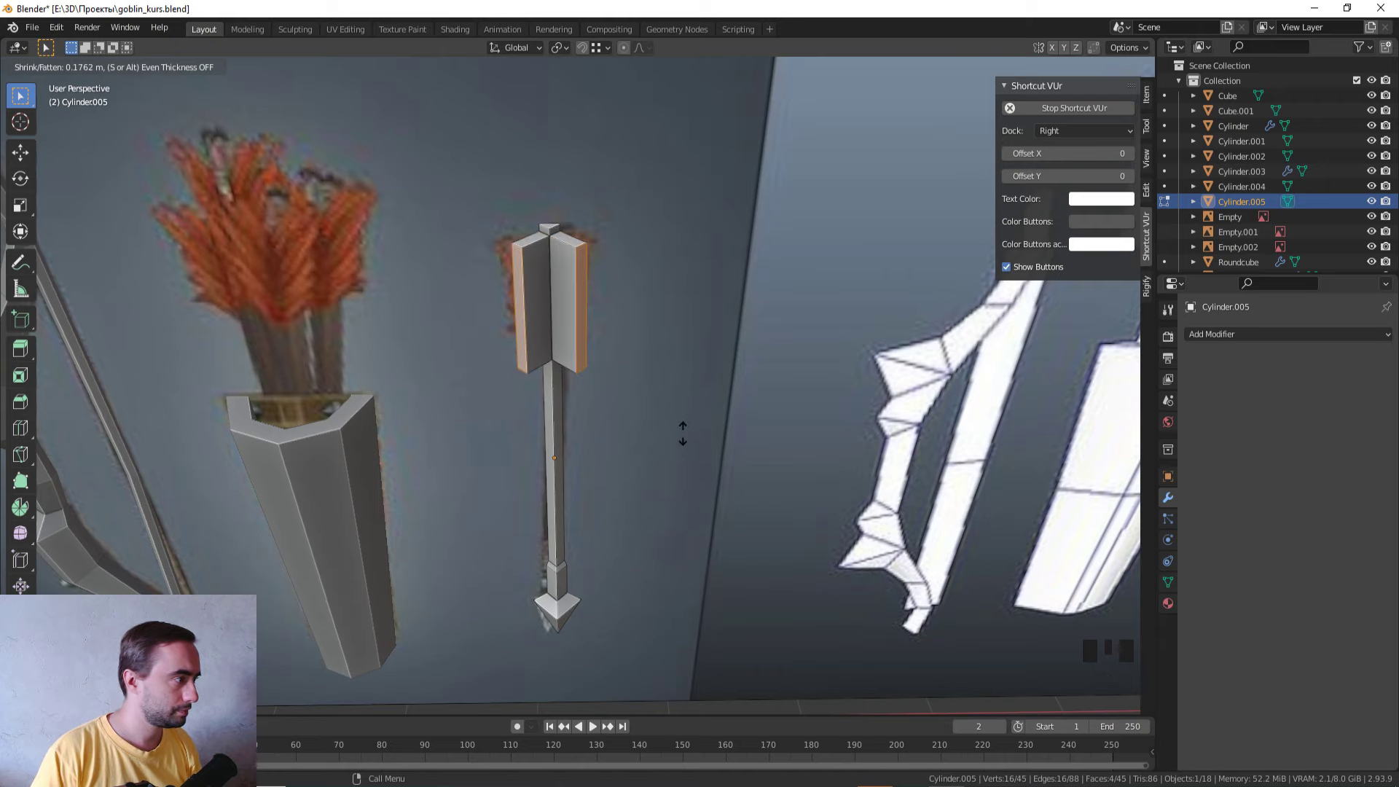
key("KP_1")
scroll("up", 3)
key("z")
left_click_drag(458, 371, 472, 441)
Step: Move vertices along Z to point the arrowhead, then return to Object Mode
key("1")
key("g")
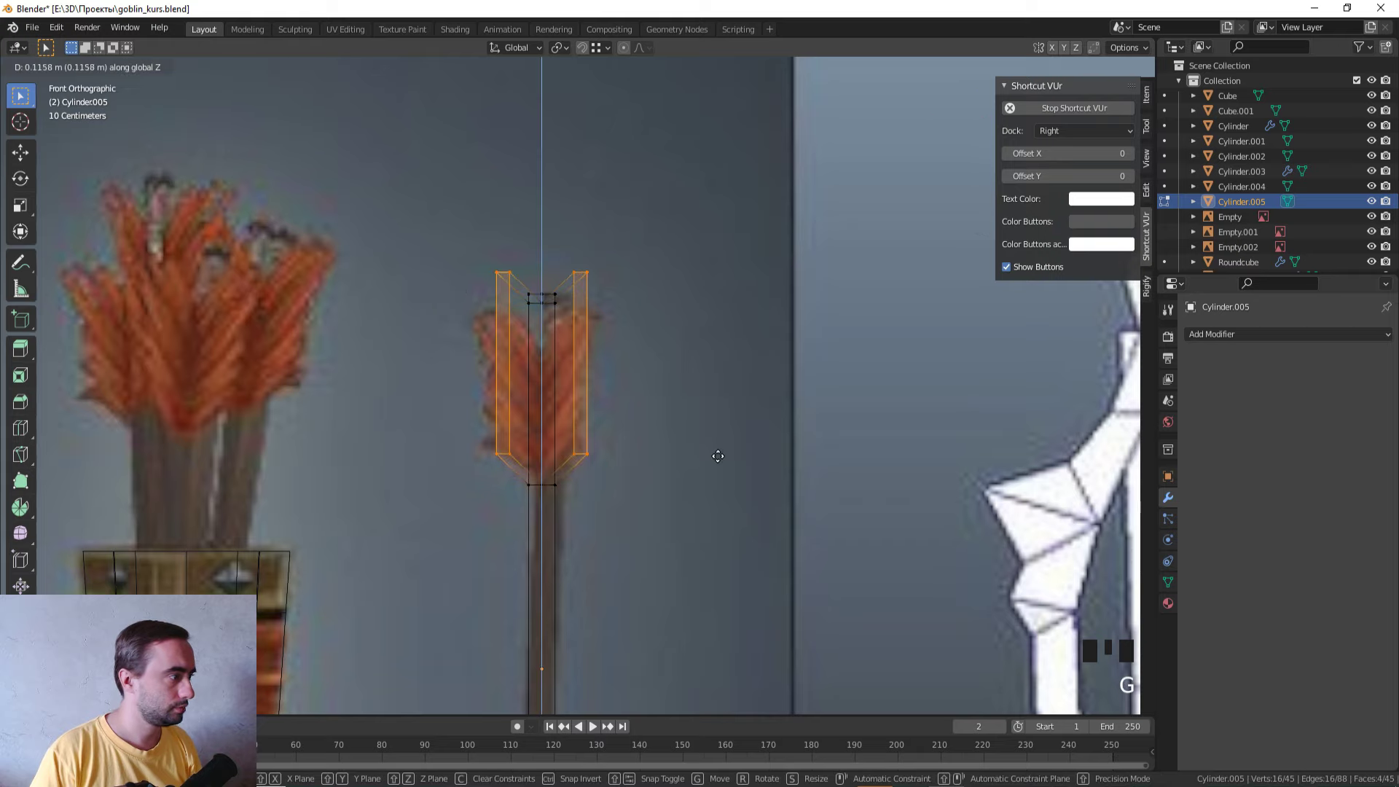
left_click(525, 283)
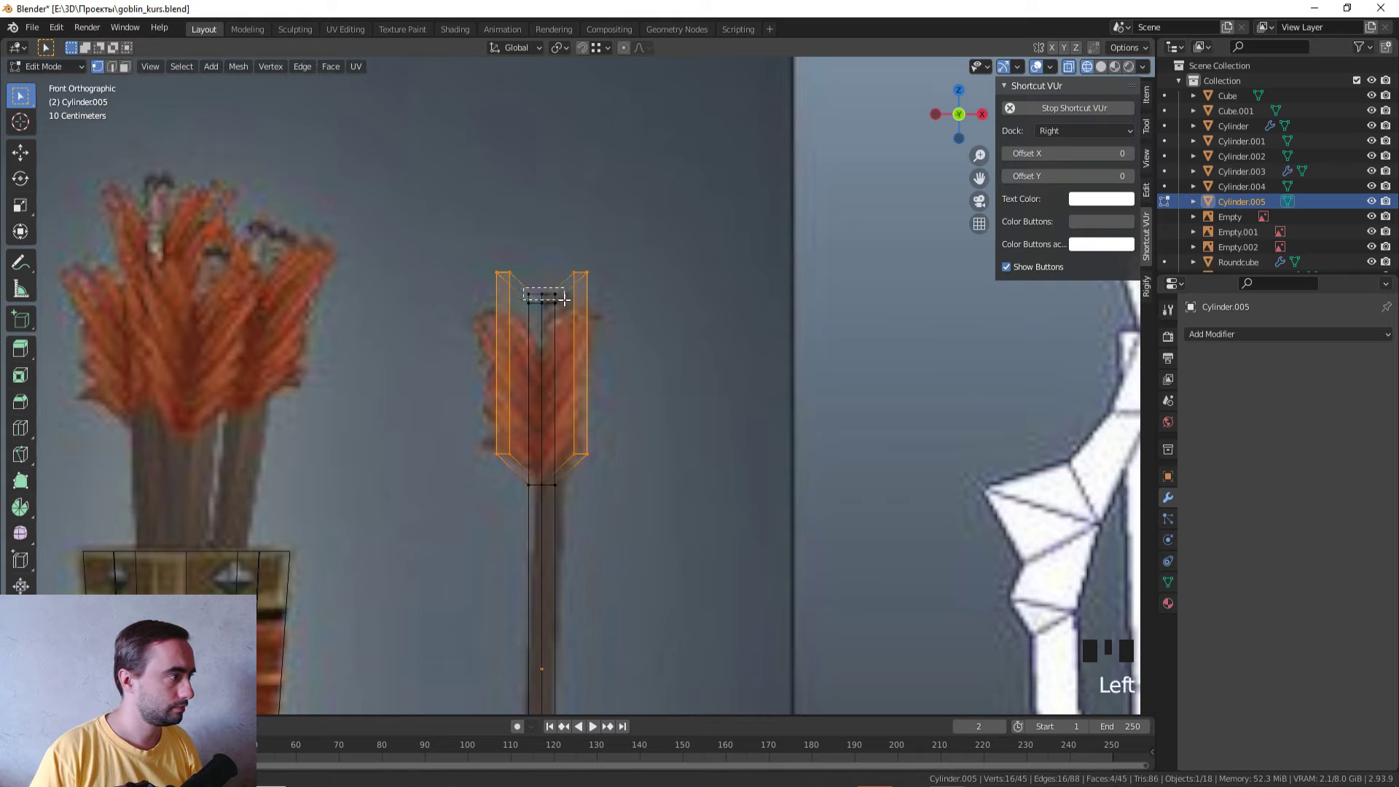
key("g")
key("z")
scroll("down", 3)
left_click_drag(665, 482, 659, 513)
scroll("up", 3)
scroll("down", 3)
key("KP_1")
key("Tab")
Step: Move and rotate the arrow into the quiver, undoing a misplaced transform
left_click_drag(674, 520, 690, 478)
key("g")
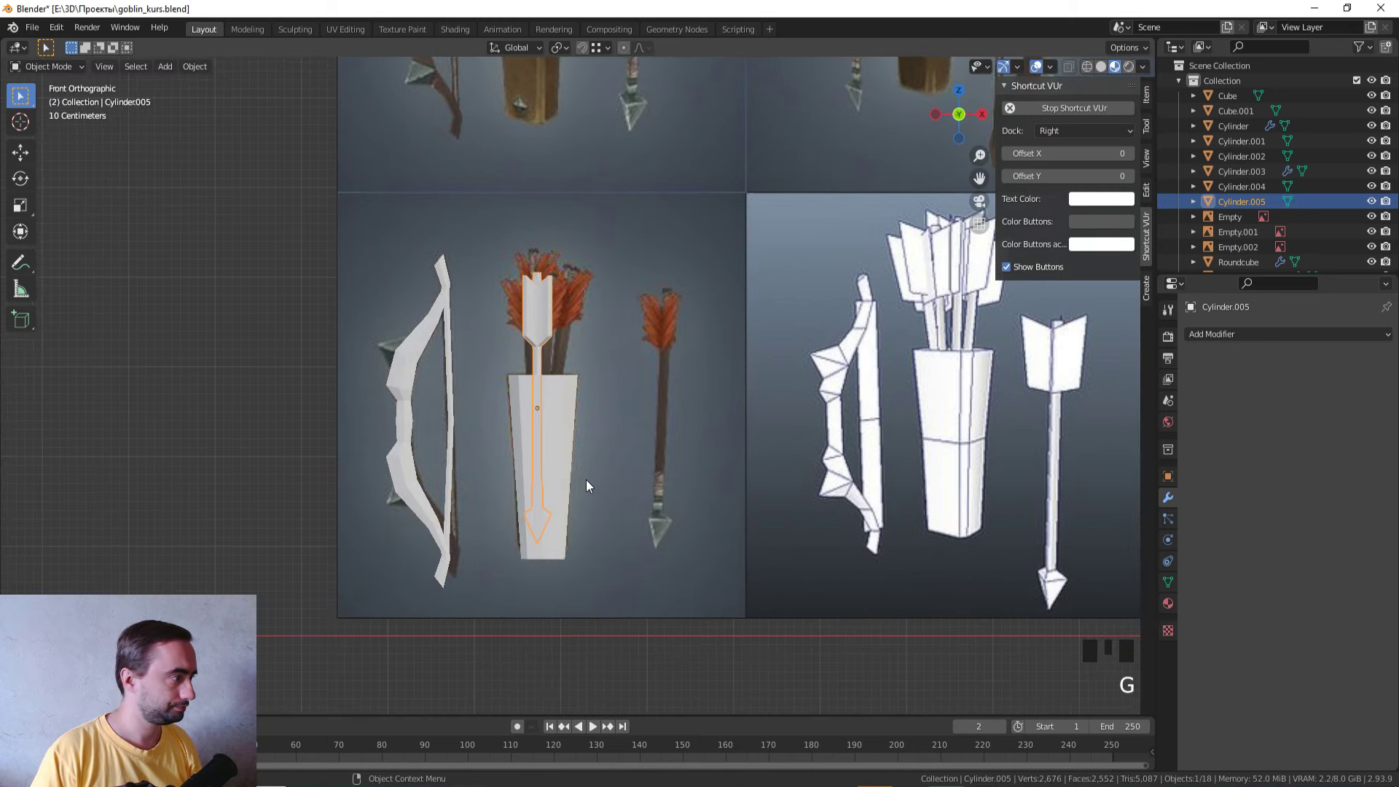
key("r")
key("g")
key("ctrl+z")
key("ctrl+z")
left_click(619, 398)
scroll("down", 3)
key("g")
scroll("up", 3)
Step: Select the bow, quiver and arrow and link the goblin's gradient material to them with Ctrl+L
left_click(566, 485)
key("z")
left_click(478, 357)
left_click(505, 399)
middle_click(637, 474)
left_click(1177, 609)
left_click(1198, 408)
left_click_drag(1200, 401, 970, 432)
key("ctrl+l")
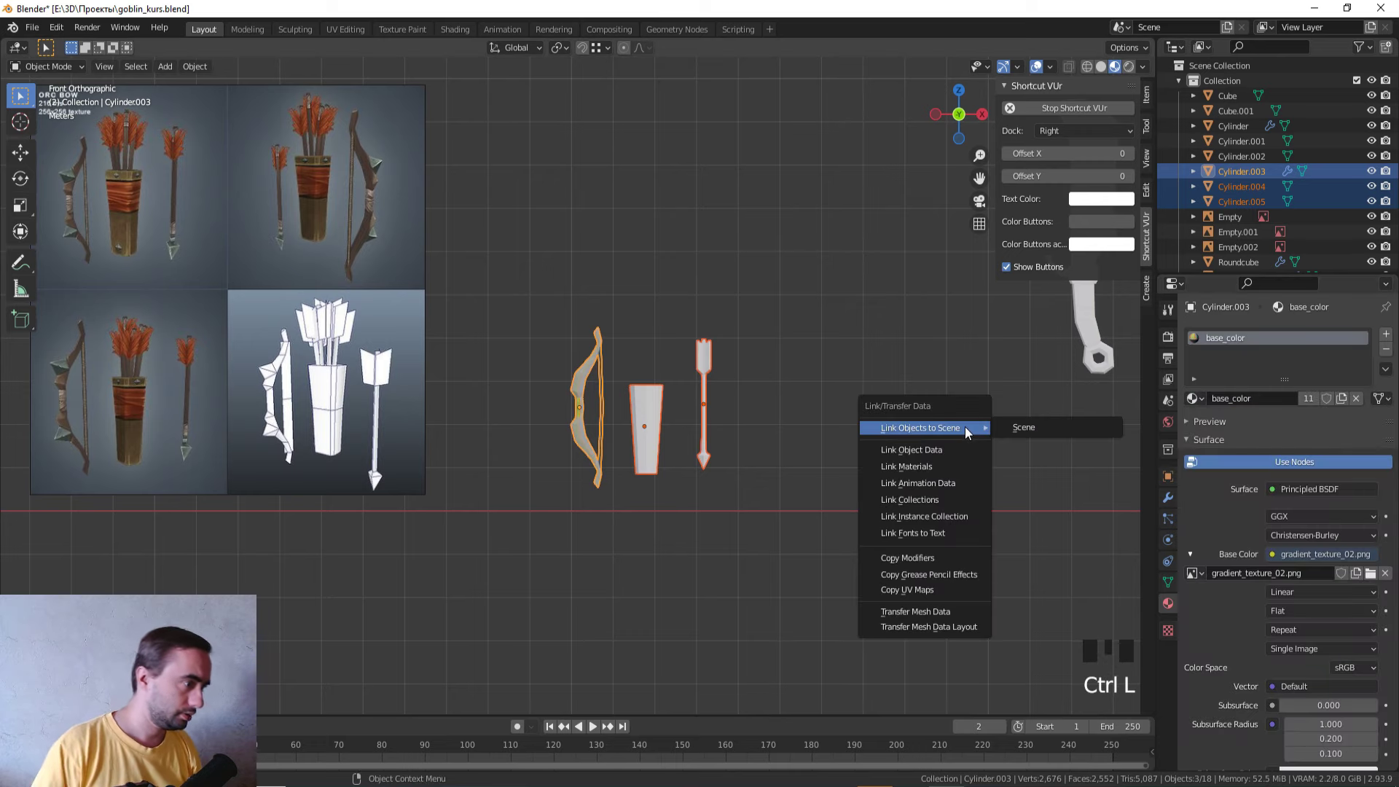
Step: Select all in Edit Mode, UV-project from view and switch to the UV Editing workspace
key("Tab")
key("a")
key("y")
key("u")
left_click(349, 38)
scroll("down", 3)
middle_click(858, 289)
Step: From front view select the arrow fletching faces and move and scale their UV island onto the red stripe
key("KP_1")
scroll("down", 3)
left_click_drag(763, 298, 932, 289)
scroll("up", 3)
left_click_drag(800, 311, 877, 369)
left_click_drag(860, 364, 526, 653)
left_click(526, 652)
key("g")
scroll("up", 3)
key("s")
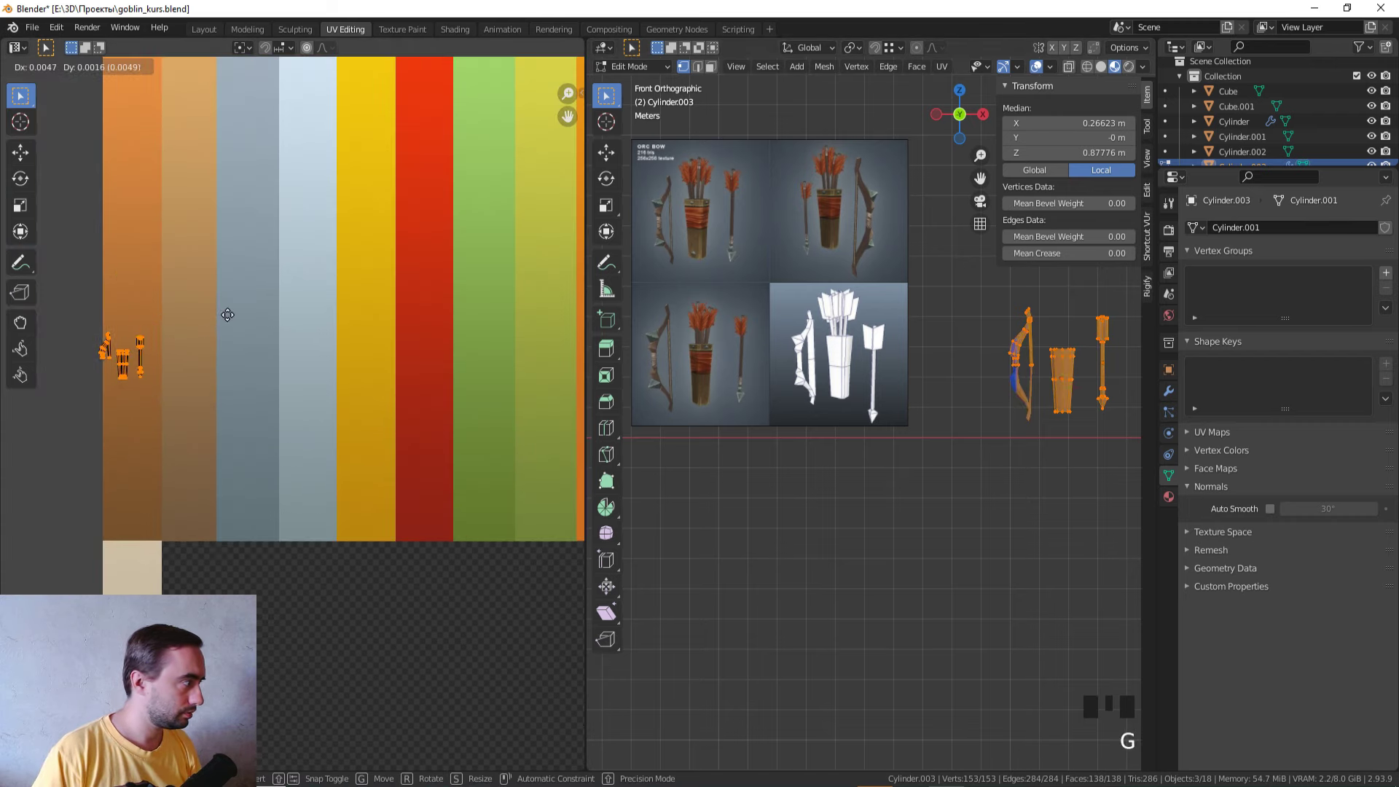
Step: In face mode select the quiver's top band faces through wireframe and move their UVs onto the red stripe
left_click_drag(1000, 417, 823, 476)
scroll("up", 3)
key("3")
left_click(876, 480)
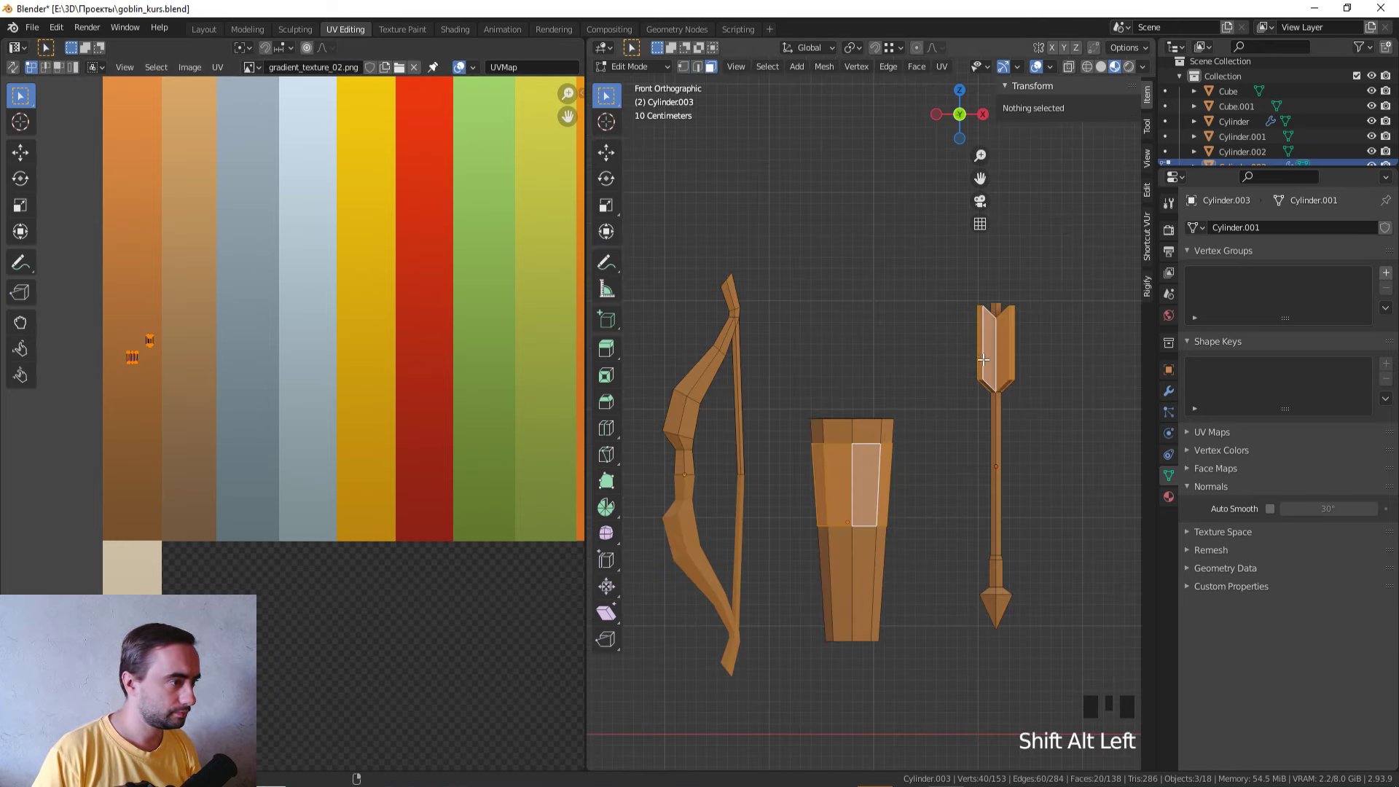
scroll("up", 3)
scroll("down", 3)
left_click_drag(909, 404, 855, 506)
scroll("up", 3)
middle_click(898, 464)
scroll("down", 3)
scroll("up", 3)
middle_click(883, 516)
left_click(974, 415)
left_click(903, 377)
key("z")
left_click_drag(856, 442, 907, 493)
left_click(906, 493)
left_click(961, 486)
key("z")
scroll("down", 3)
key("g")
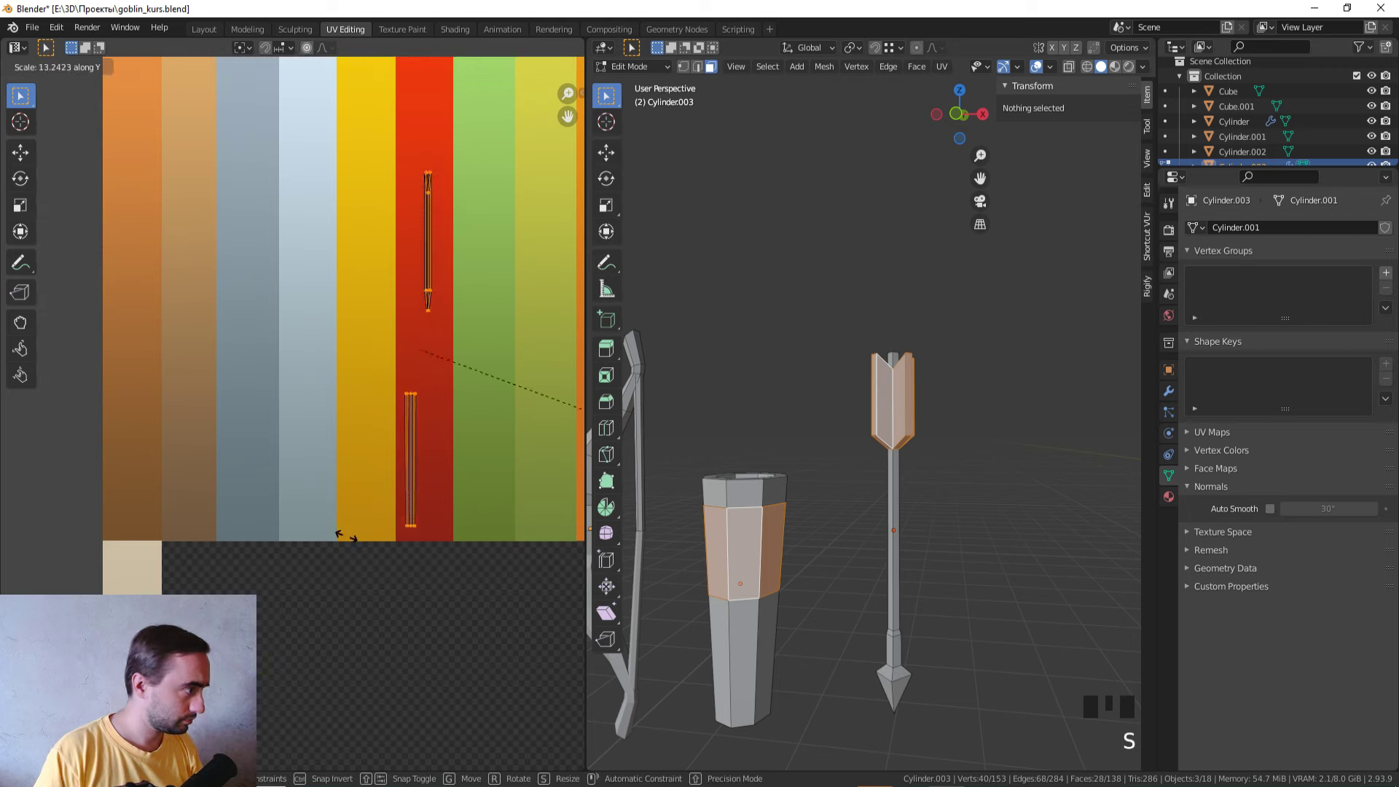
Step: Check the red band in solid view, then select the bow grip faces for recolouring
key("Tab")
key("z")
scroll("down", 3)
key("KP_1")
left_click(904, 599)
middle_click(777, 548)
scroll("down", 3)
left_click_drag(668, 433, 713, 444)
scroll("up", 3)
middle_click(709, 433)
left_click(829, 417)
scroll("up", 3)
key("Tab")
key("z")
left_click(810, 458)
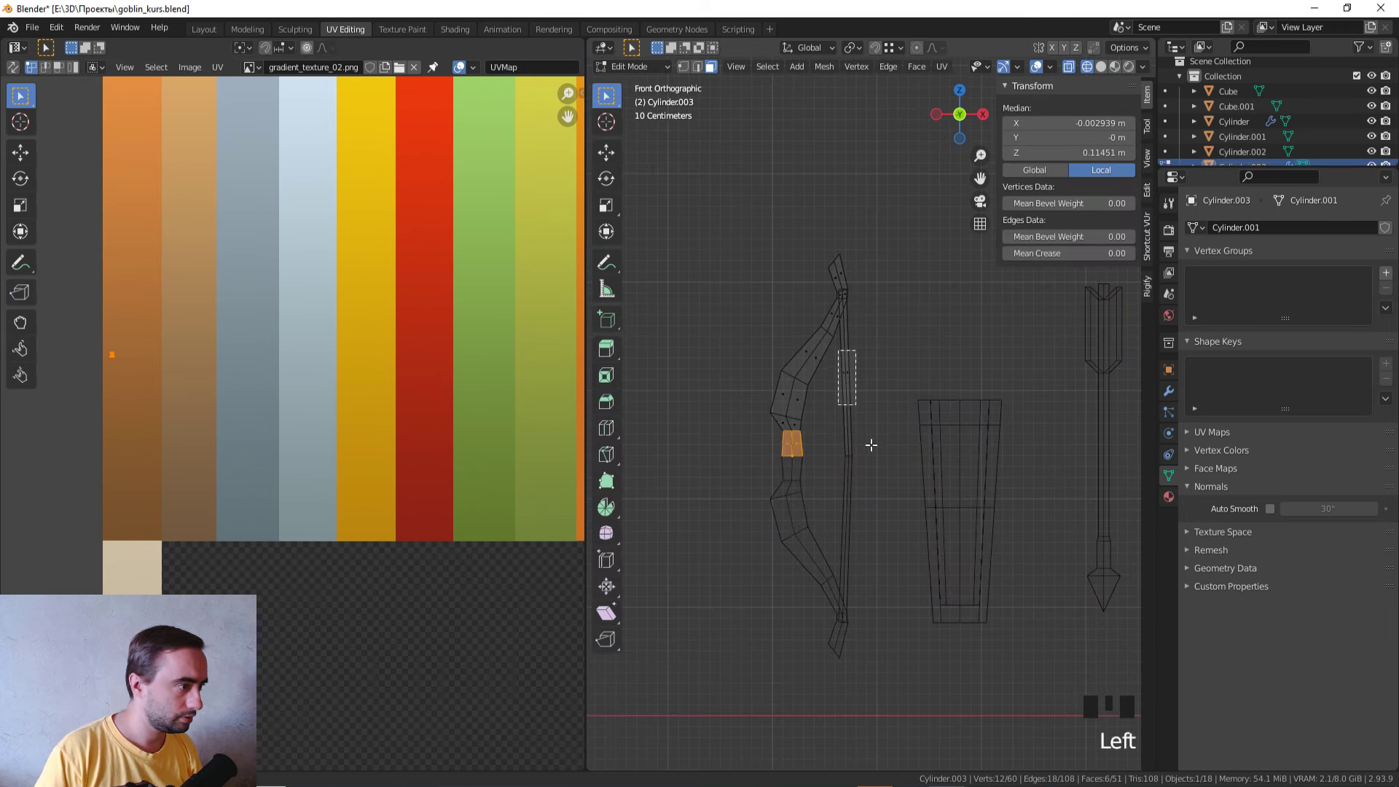
Step: Move the bow grip's UV island onto a pale stripe and check it in solid view
left_click(881, 484)
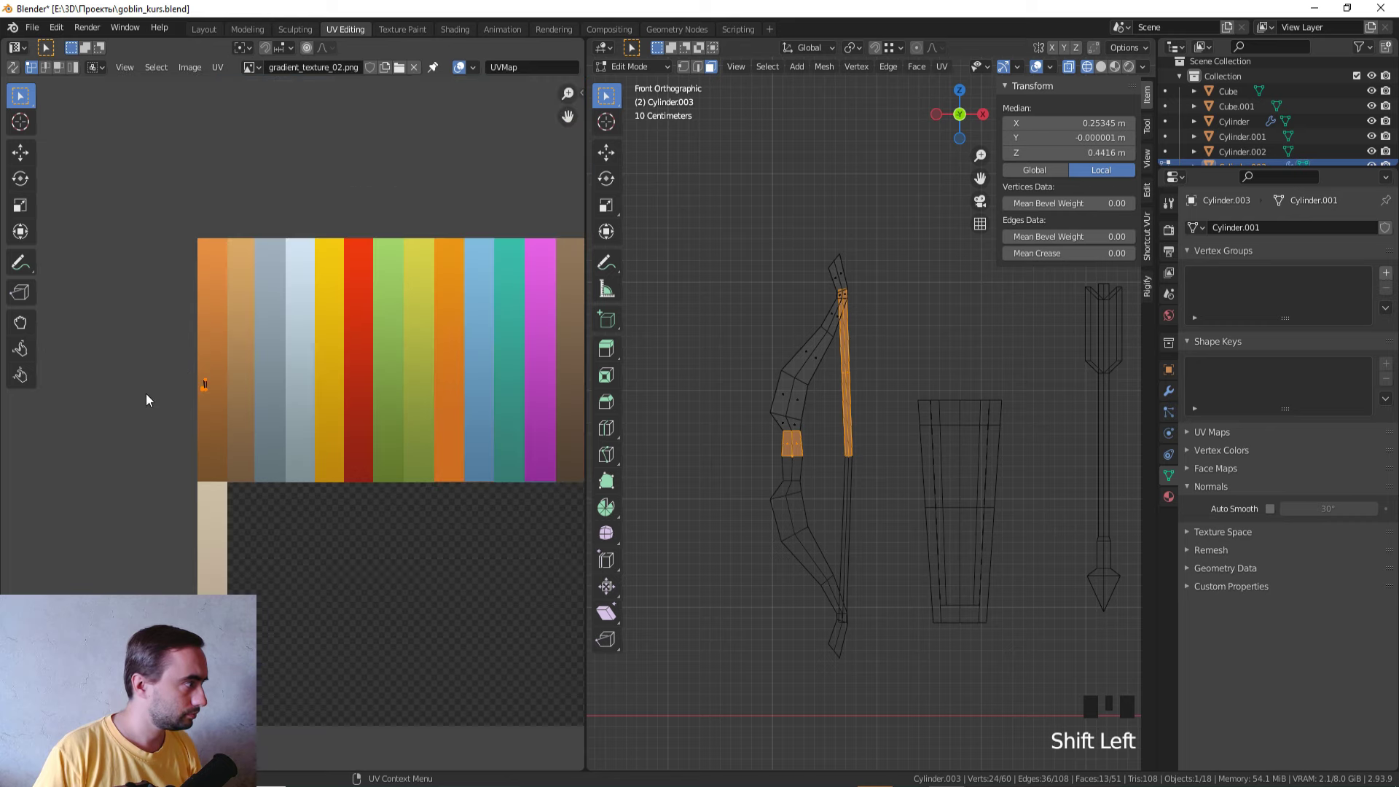
key("g")
key("Tab")
key("z")
key("Tab")
Step: Select all bow limb faces and scale their UVs down onto a brown stripe
key("a")
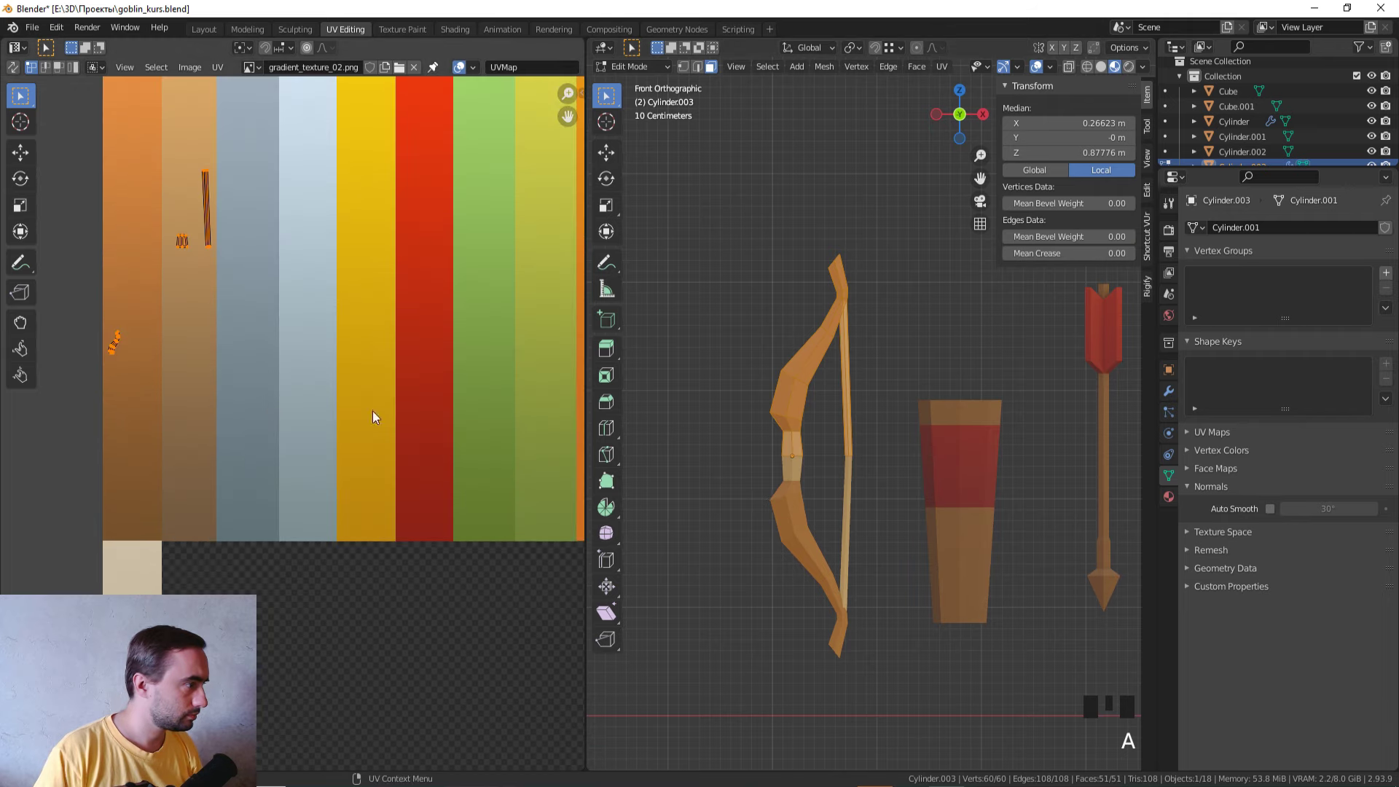
left_click(311, 441)
key("s")
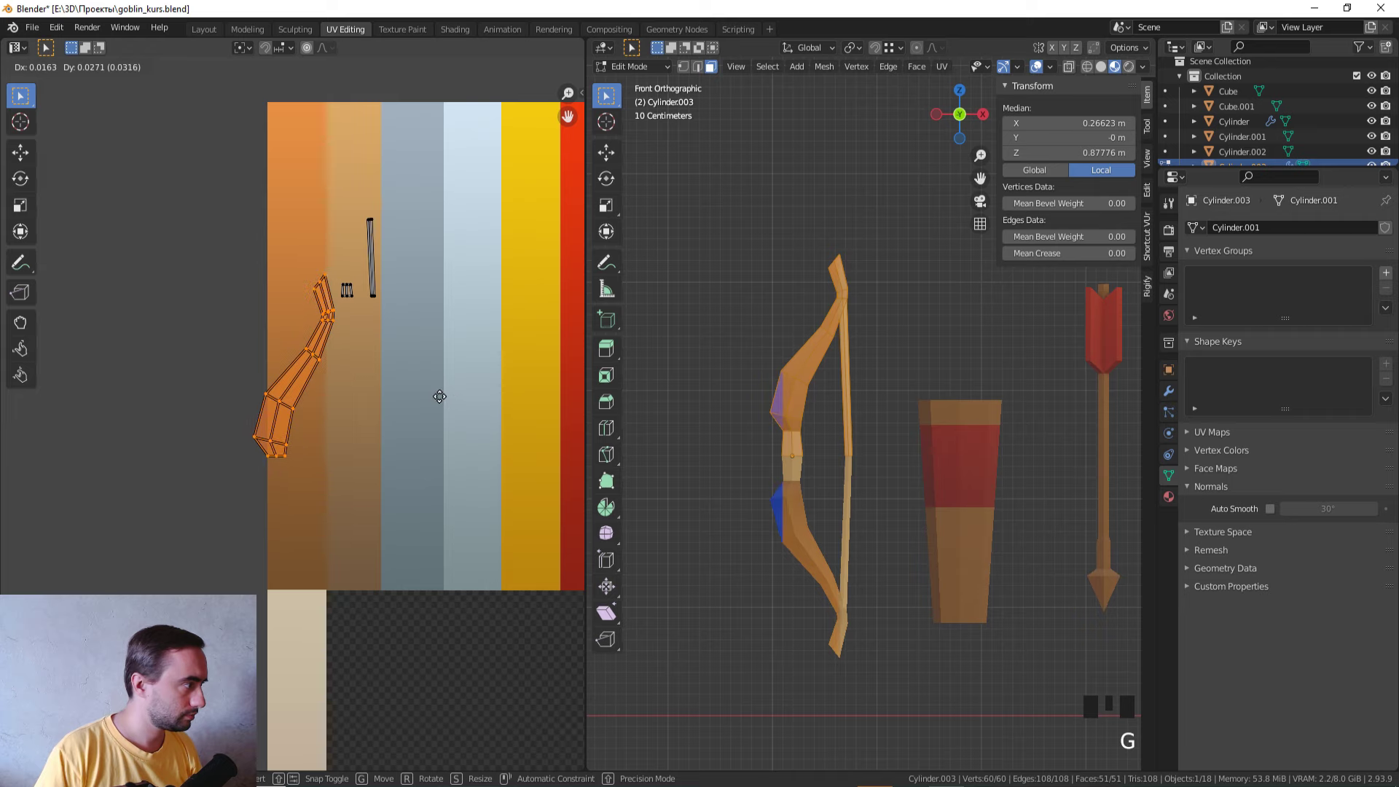
key("s")
key("Tab")
left_click(719, 477)
left_click(987, 557)
Step: Select the quiver's lower body faces and scale their UVs onto a wood-tone stripe, redoing the scale once
key("Tab")
key("a")
left_click(329, 467)
key("s")
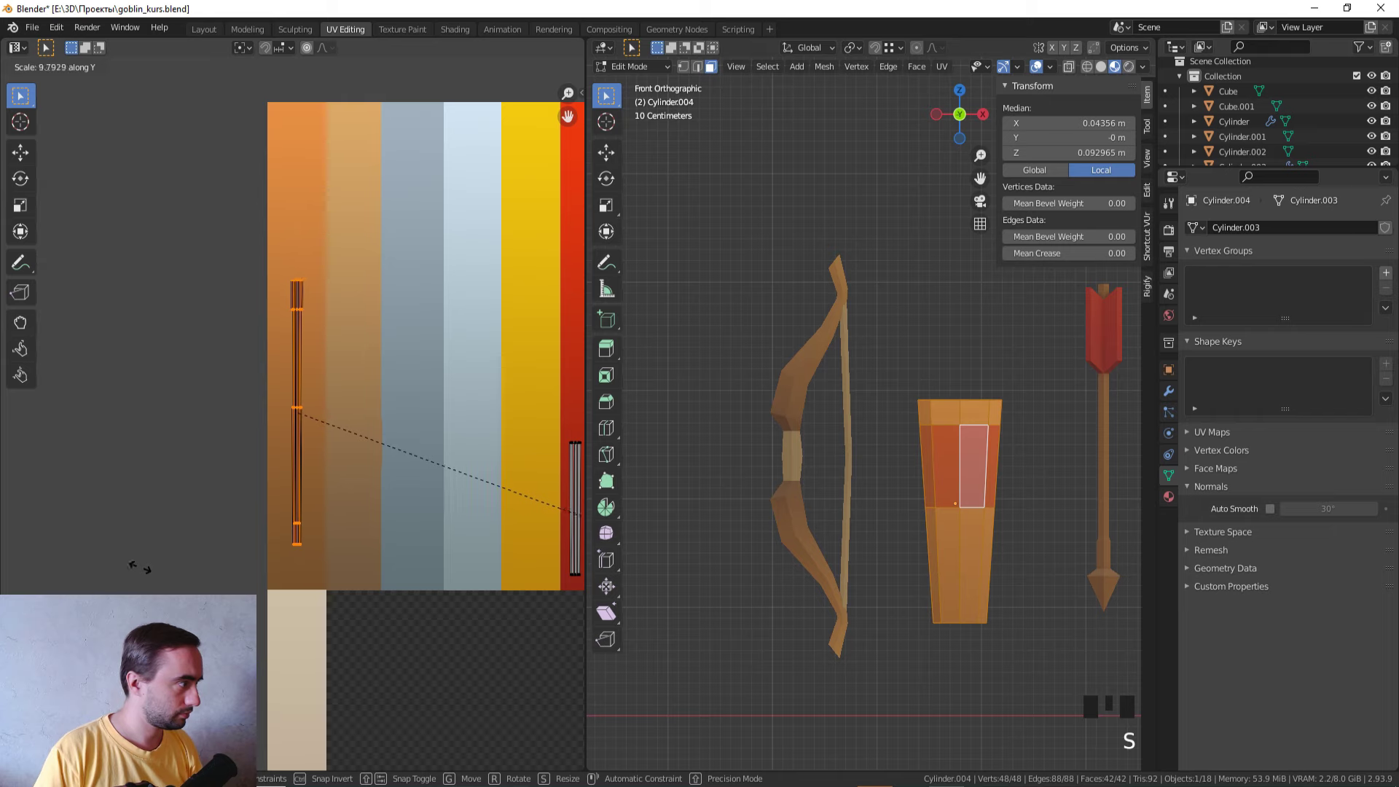
key("ctrl+z")
key("s")
scroll("down", 3)
key("Tab")
Step: Select the arrow and pick its arrowhead faces in wireframe for recolouring
left_click_drag(809, 501, 807, 488)
scroll("up", 3)
middle_click(999, 578)
scroll("up", 3)
left_click(852, 438)
key("Tab")
left_click(849, 429)
scroll("up", 3)
key("z")
left_click(906, 678)
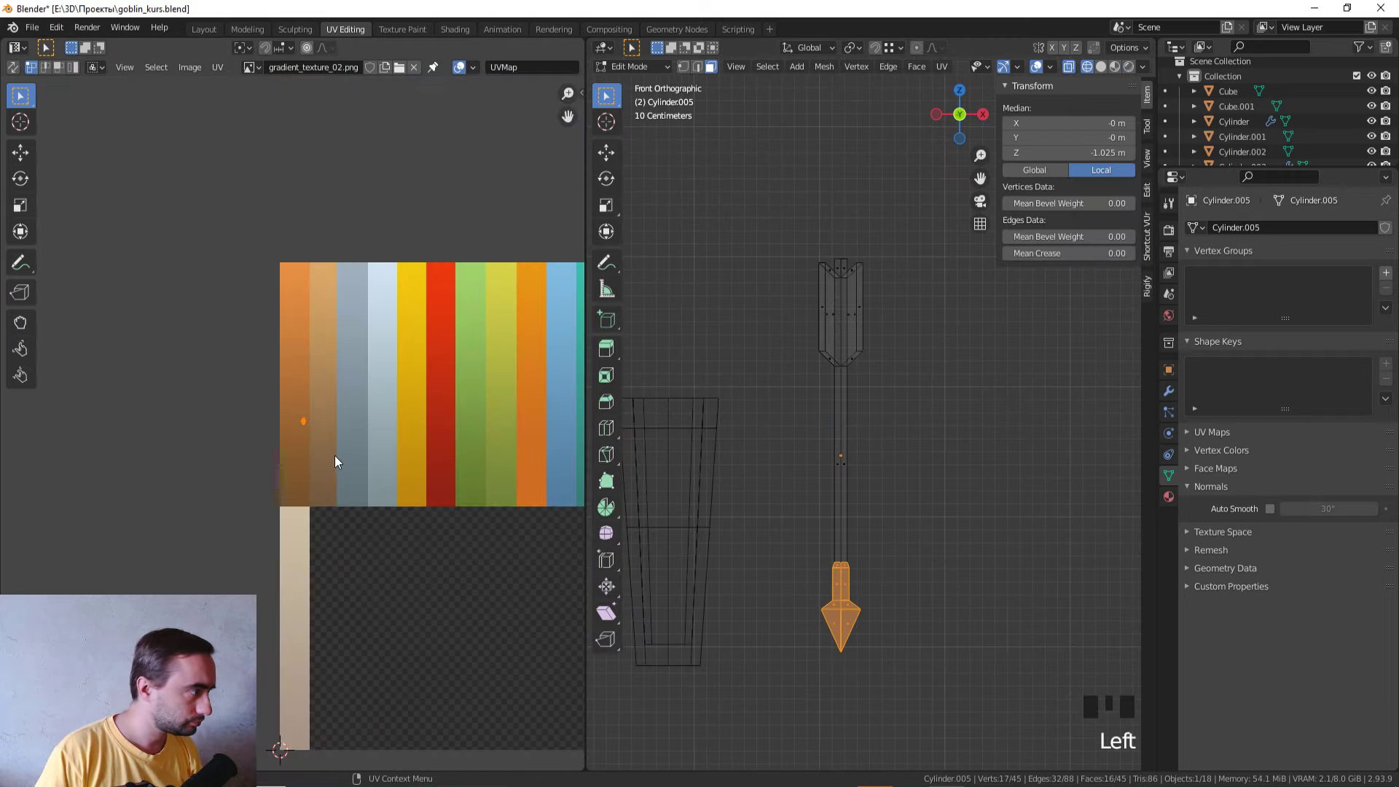
Step: Move and scale the arrowhead's UV island onto the steel-blue stripe
scroll("down", 3)
scroll("down", 3)
left_click_drag(765, 460, 799, 441)
scroll("up", 3)
key("g")
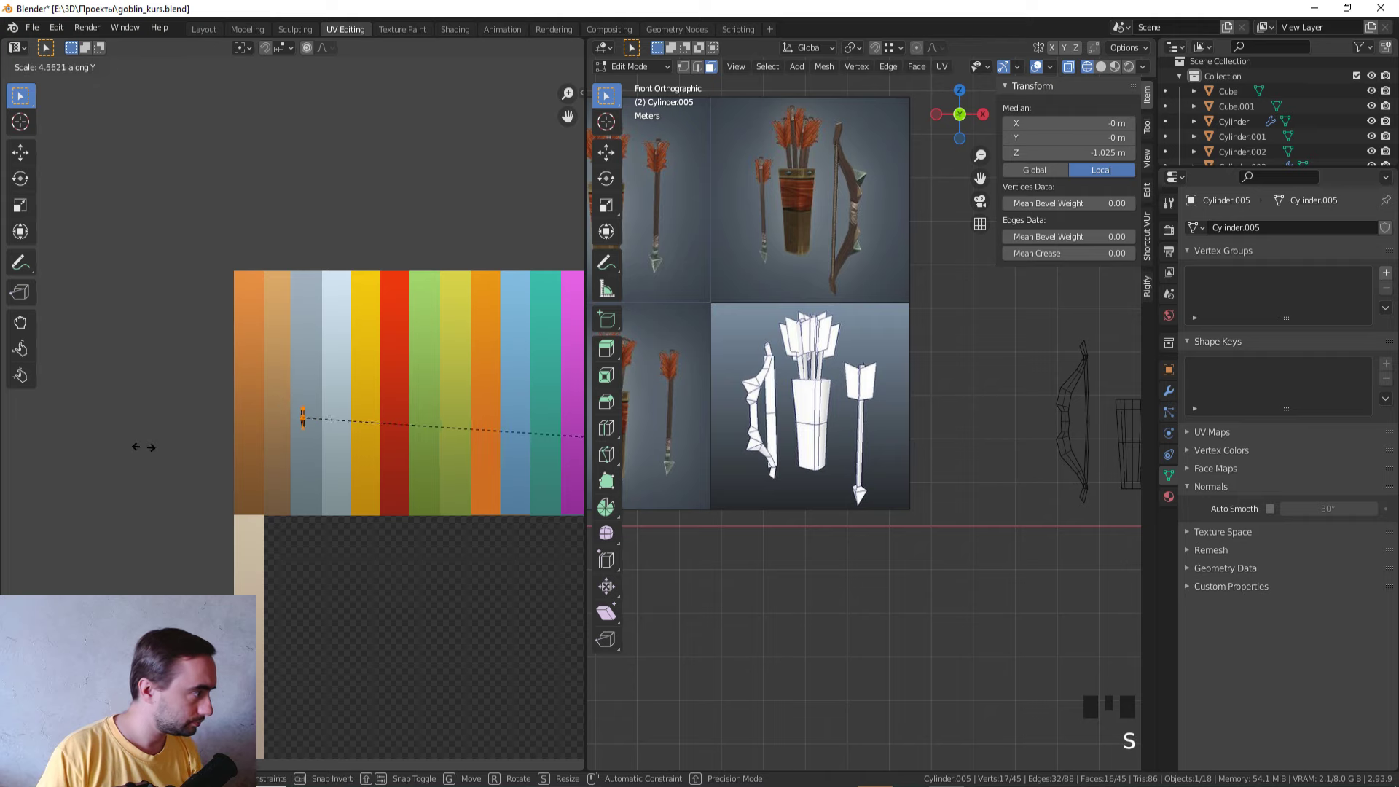
key("s")
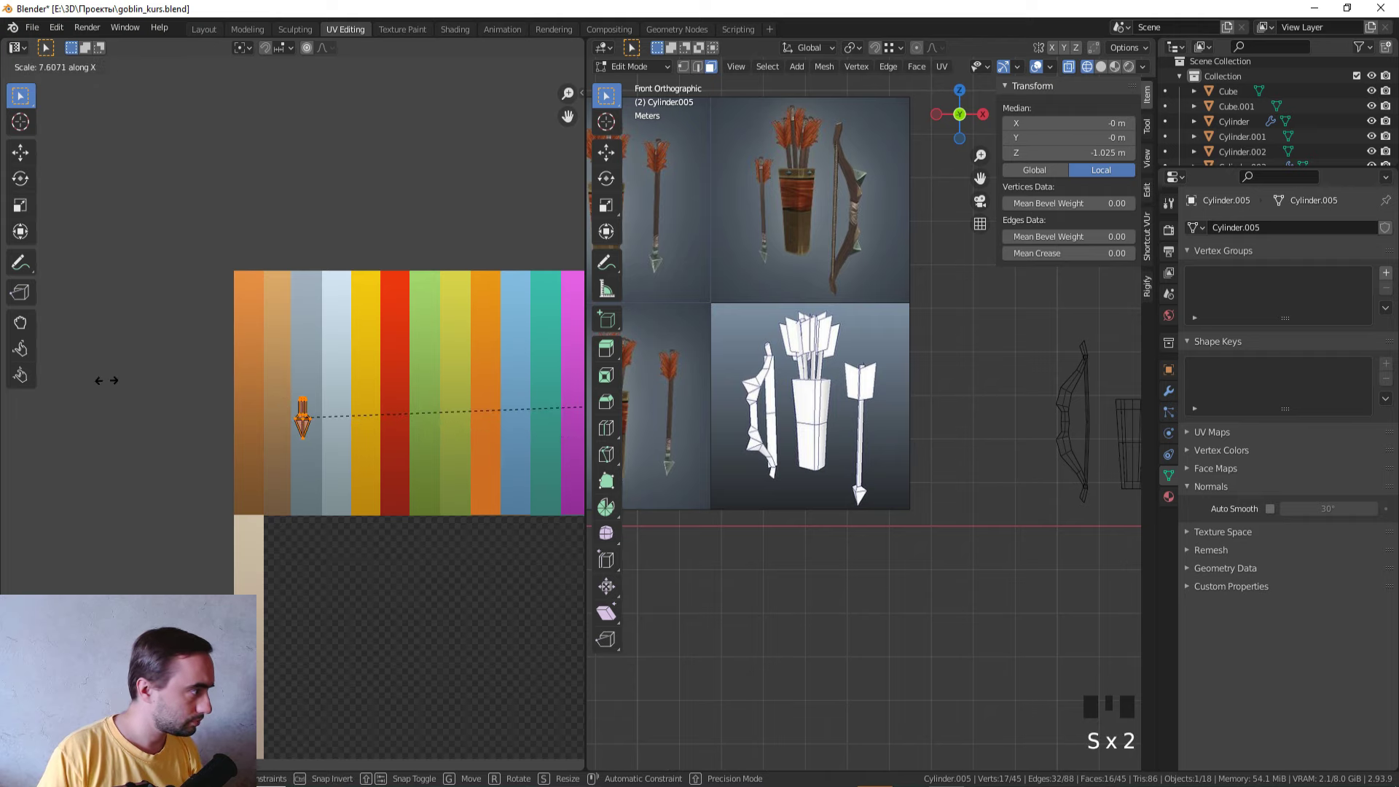
key("Tab")
Step: Box-select the arrow shaft faces through wireframe view
scroll("down", 3)
left_click(1026, 546)
left_click_drag(994, 522, 986, 624)
key("z")
left_click_drag(973, 571, 881, 581)
scroll("up", 3)
scroll("down", 3)
scroll("down", 3)
left_click_drag(778, 493, 868, 503)
scroll("up", 3)
left_click_drag(968, 506, 847, 498)
scroll("up", 3)
left_click(915, 476)
Step: Scale up the shaft's UV island and drag it across the gradient's colour strips
key("Tab")
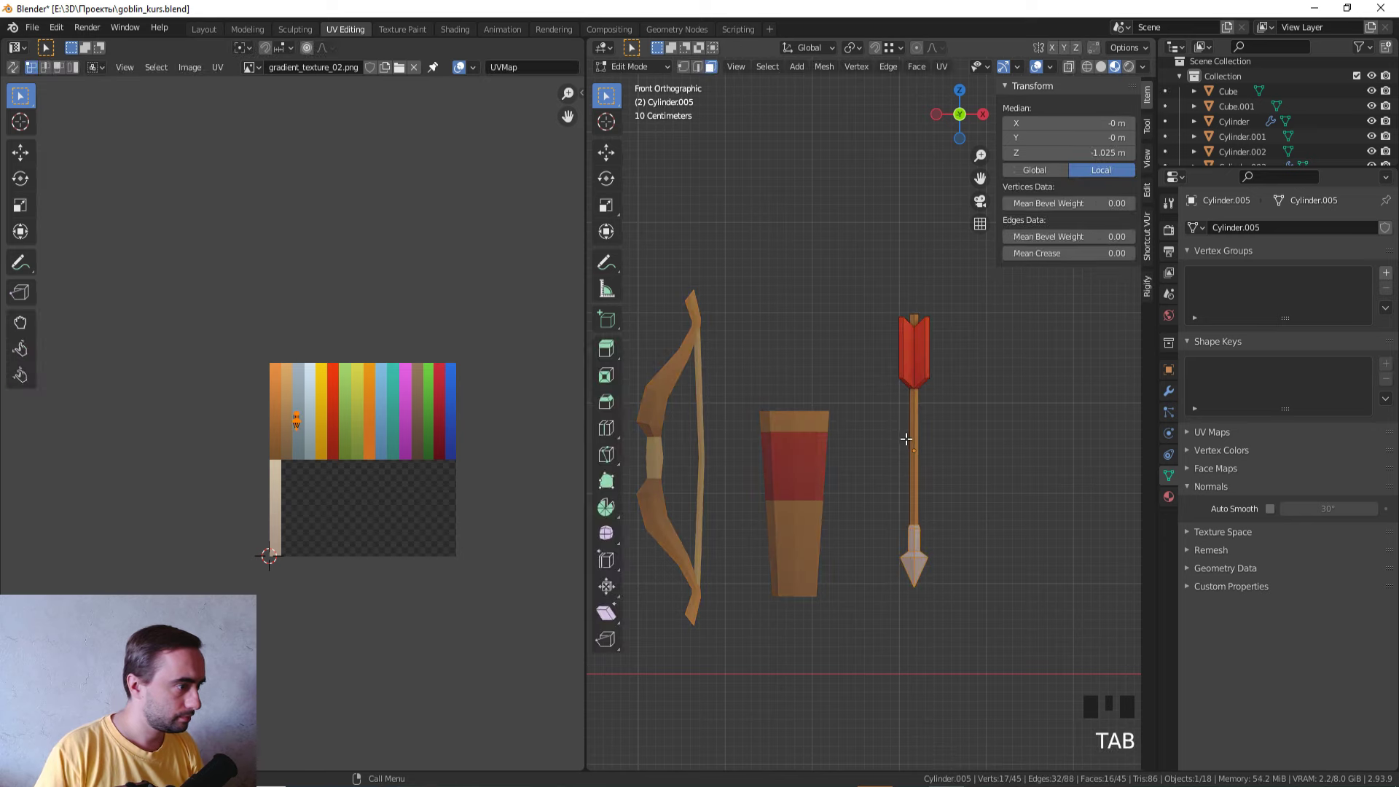
key("z")
left_click(943, 472)
scroll("up", 3)
left_click(947, 218)
left_click(955, 252)
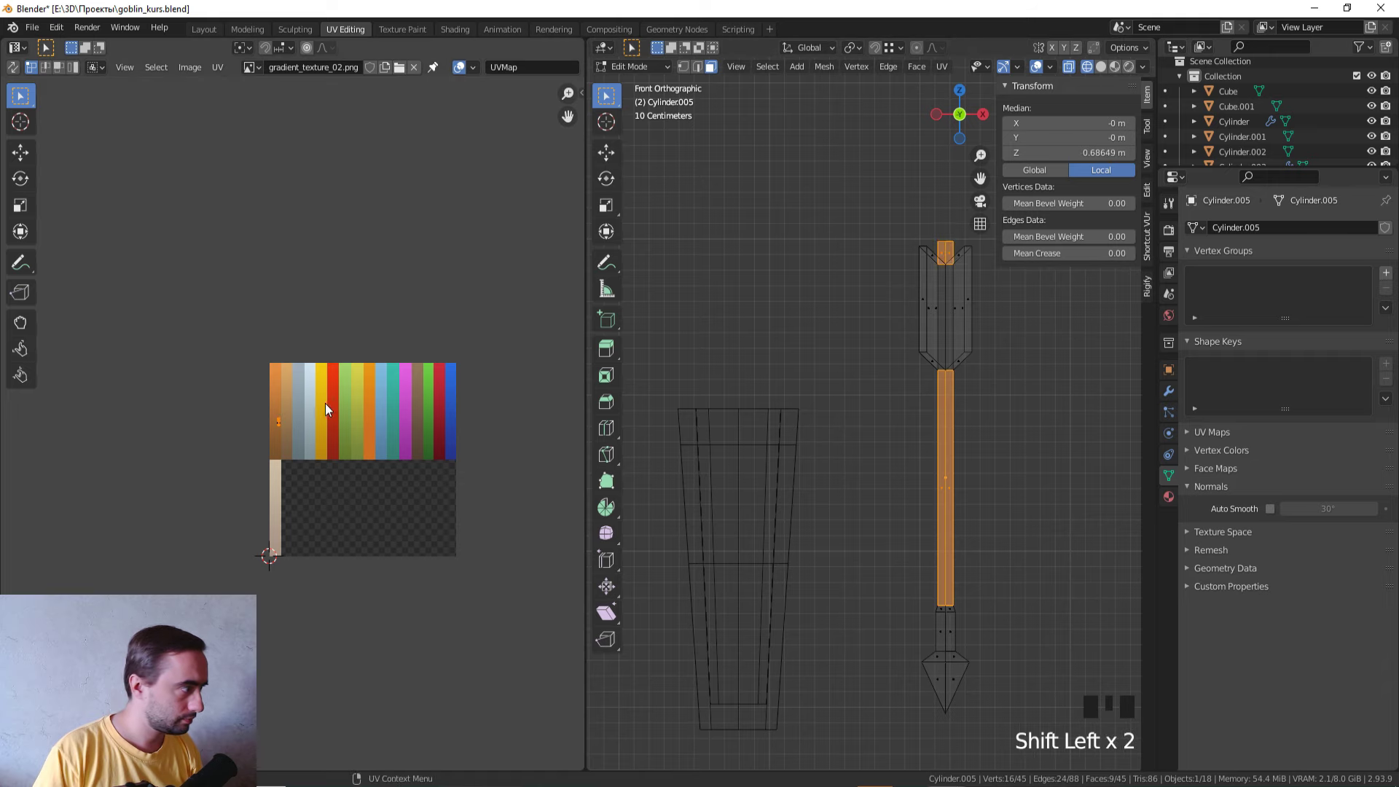
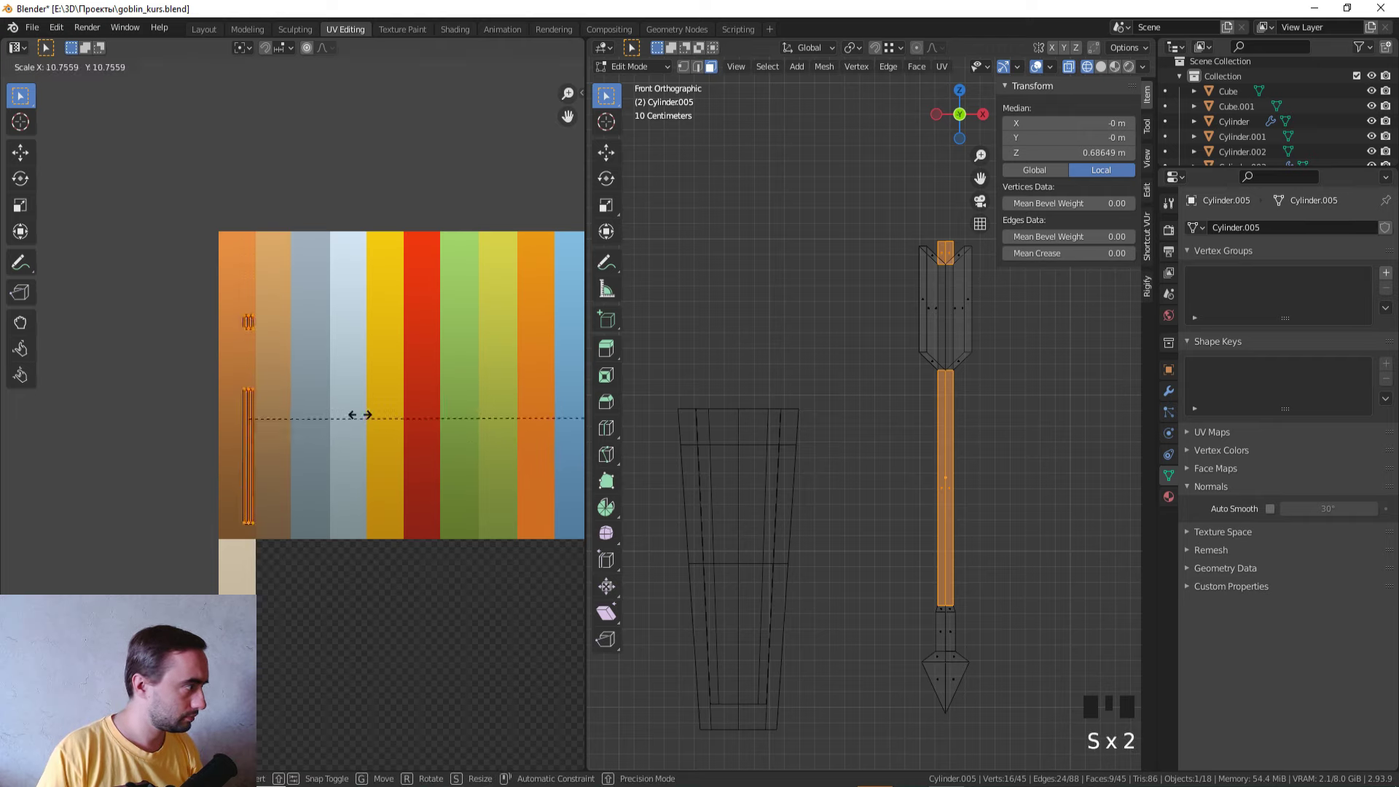
key("g")
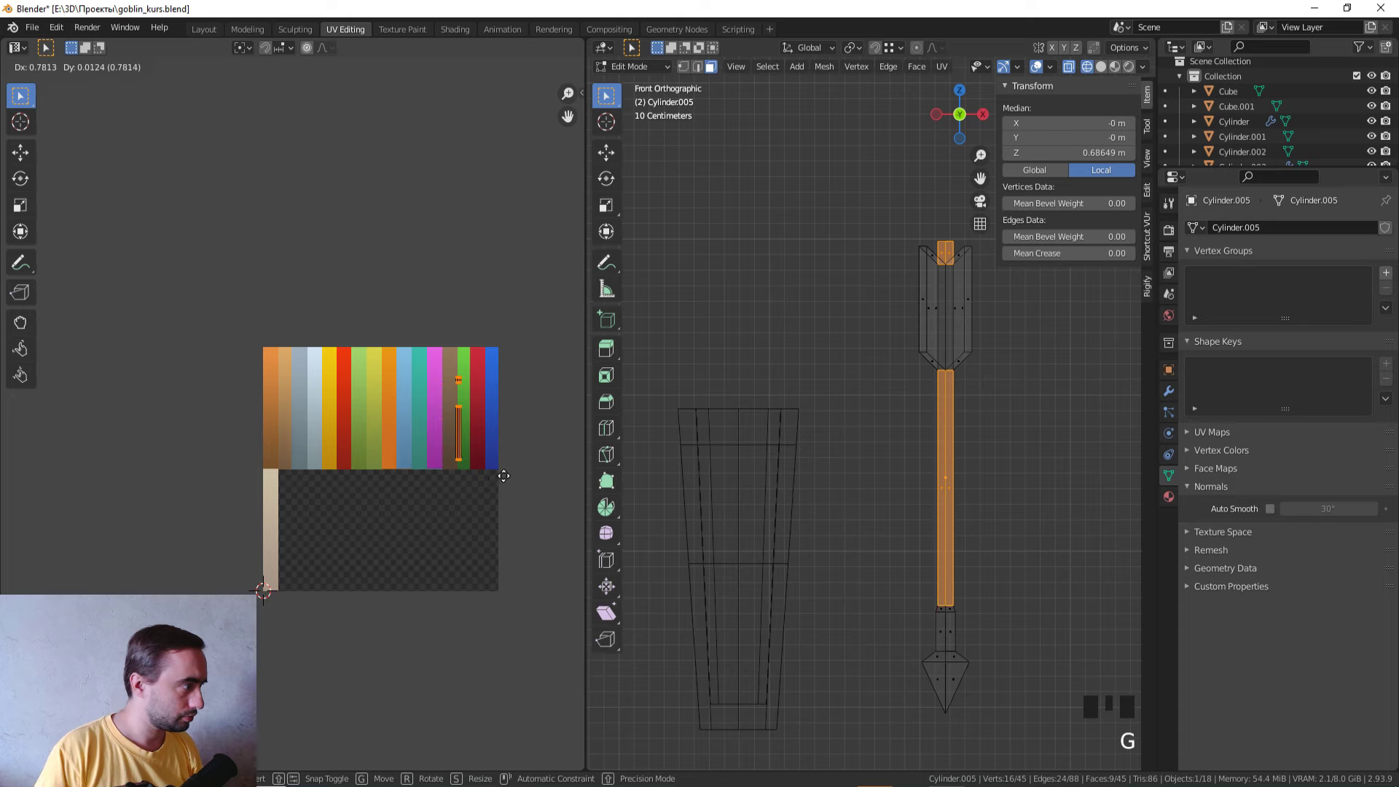
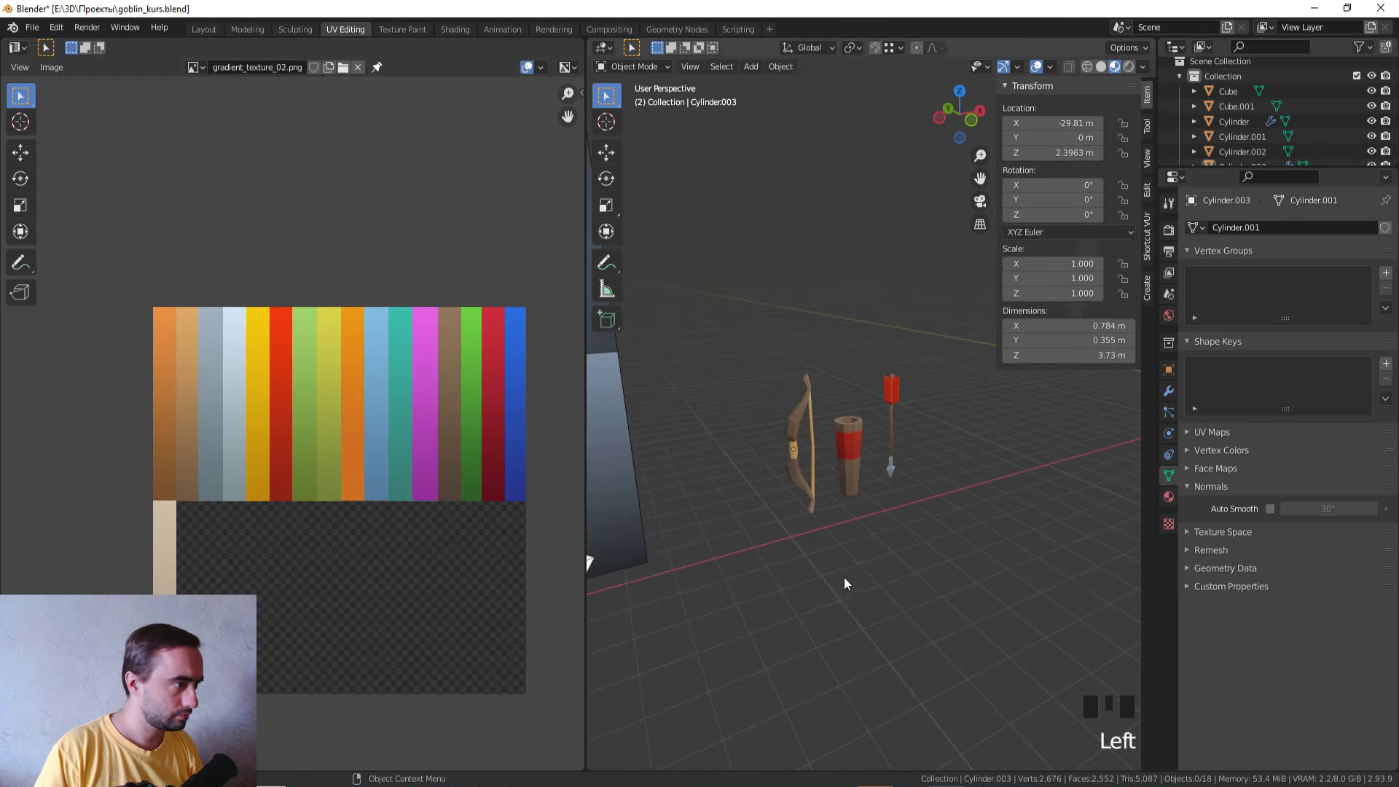
Step: Select a few bow faces and nudge their UVs to touch up the colouring
scroll("up", 3)
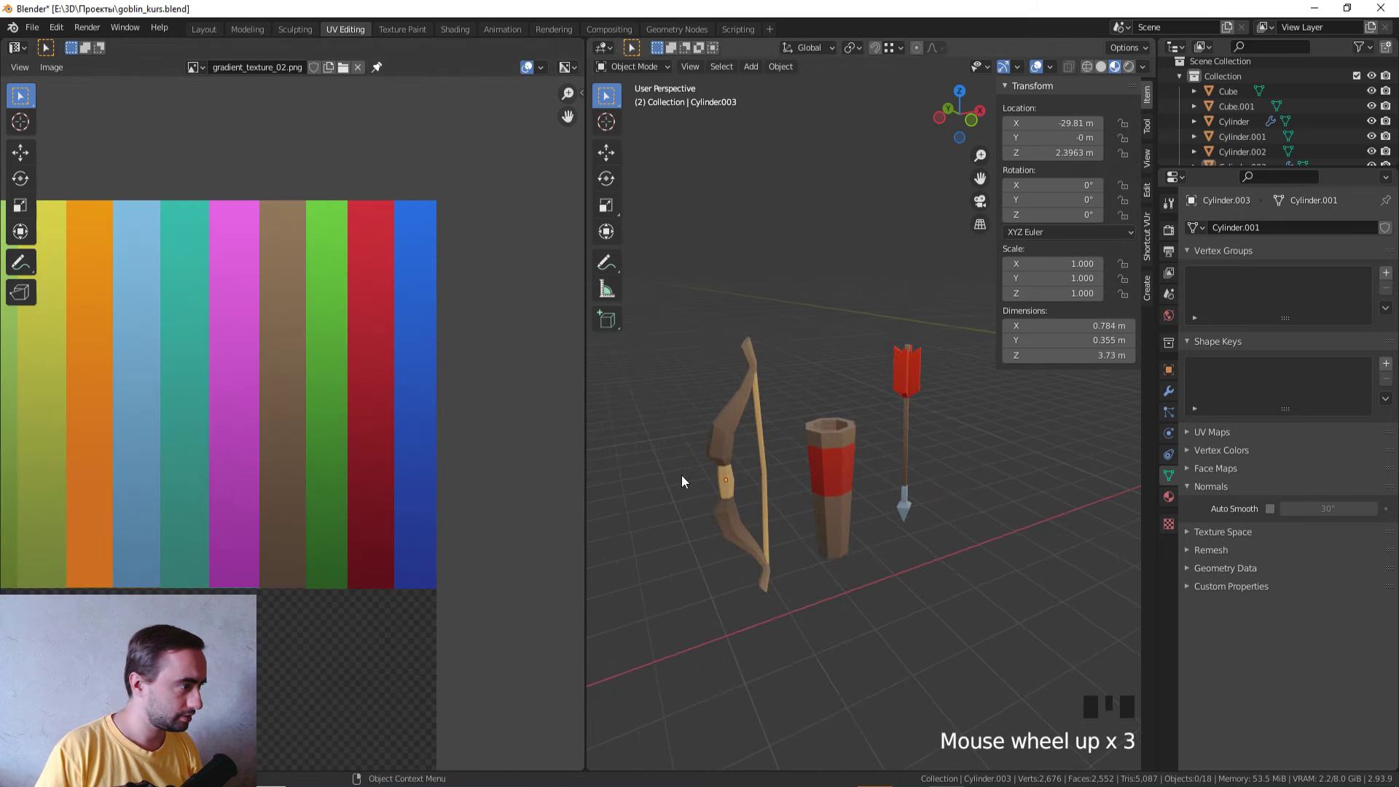
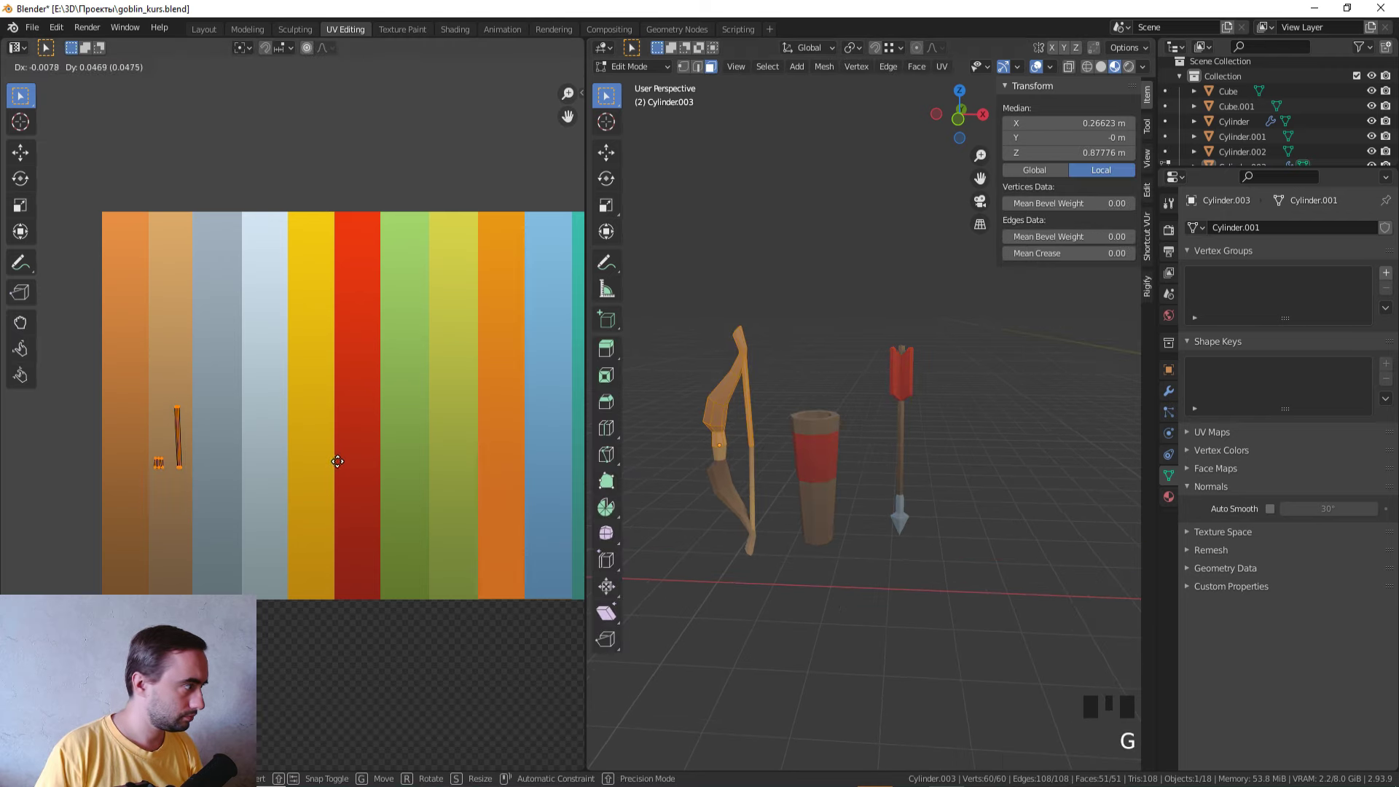
key("Tab")
left_click_drag(756, 488, 910, 507)
scroll("up", 3)
key("Tab")
key("3")
left_click(778, 294)
left_click(778, 266)
key("g")
key("Tab")
Step: Select further bow faces from front view and adjust their UV placement
scroll("down", 3)
left_click(853, 563)
left_click_drag(834, 566, 753, 498)
scroll("down", 3)
left_click_drag(770, 485, 858, 464)
scroll("up", 3)
scroll("up", 3)
key("KP_1")
left_click(968, 475)
key("g")
scroll("down", 3)
left_click(941, 497)
scroll("down", 3)
middle_click(905, 507)
Step: Duplicate the bow with Shift+D, move the copy aside and rotate it from top view
key("KP_1")
key("shift+d")
left_click_drag(915, 527, 849, 539)
scroll("up", 3)
left_click(880, 447)
scroll("down", 3)
left_click_drag(875, 461, 821, 477)
key("KP_7")
key("r")
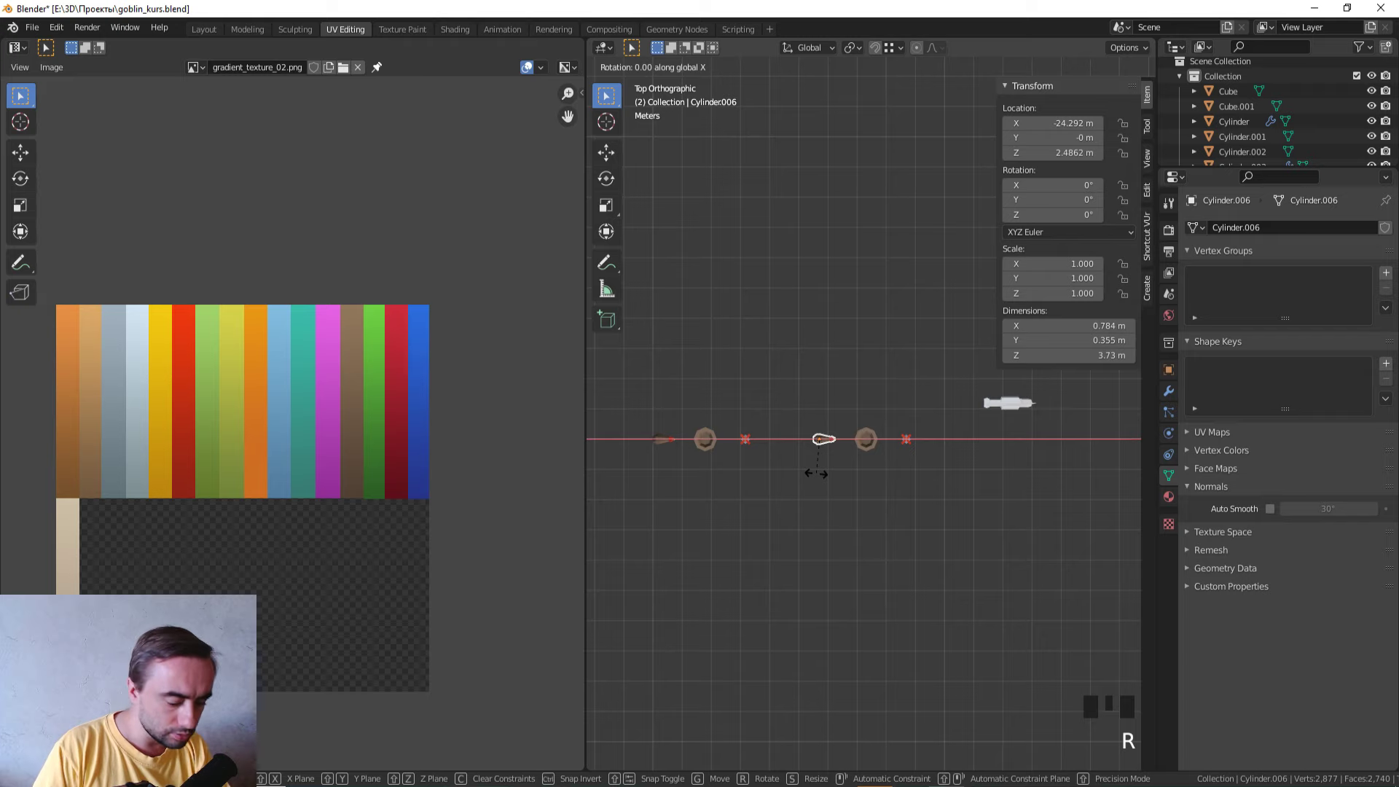
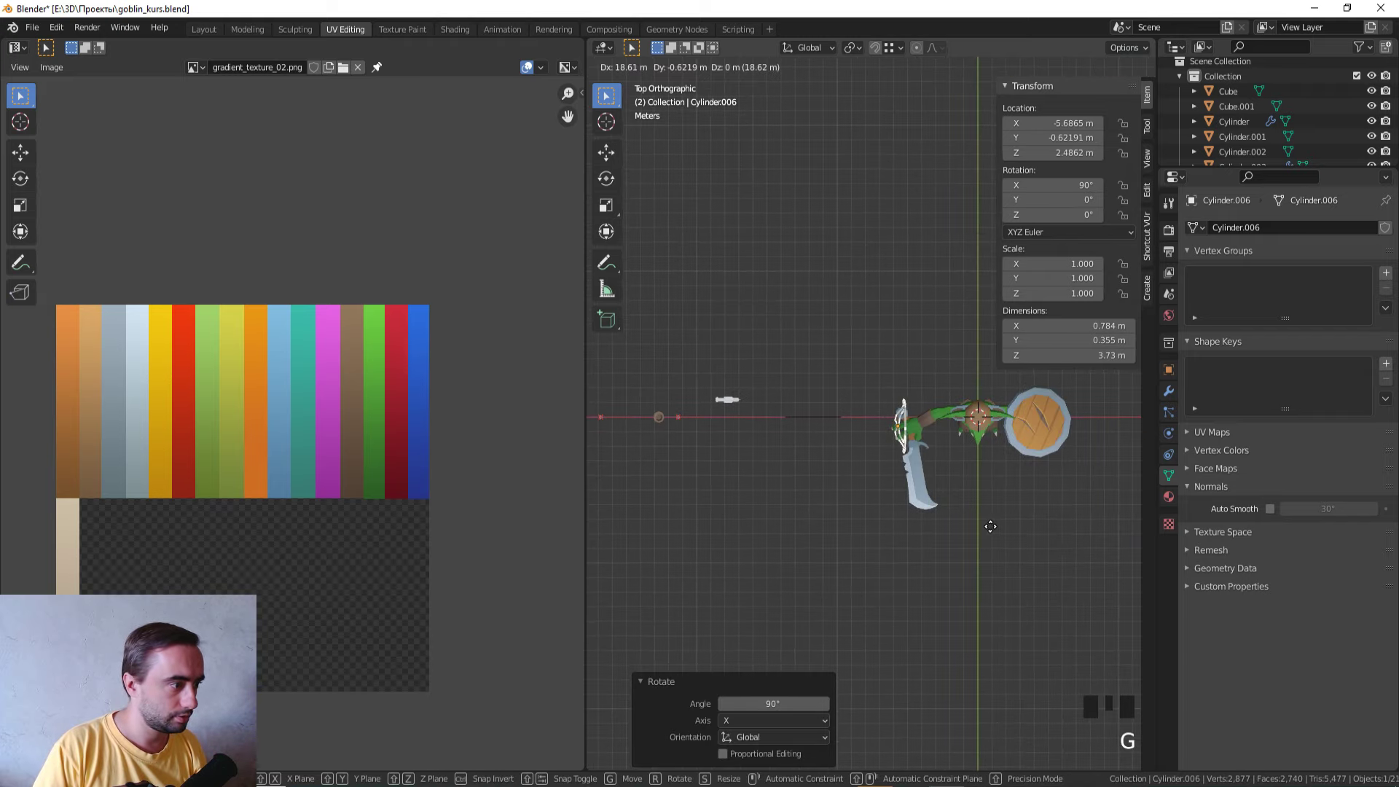
Step: Rotate and move the bow so it sits across the goblin's hand
left_click_drag(741, 582, 672, 569)
scroll("up", 3)
scroll("up", 3)
key("r")
key("g")
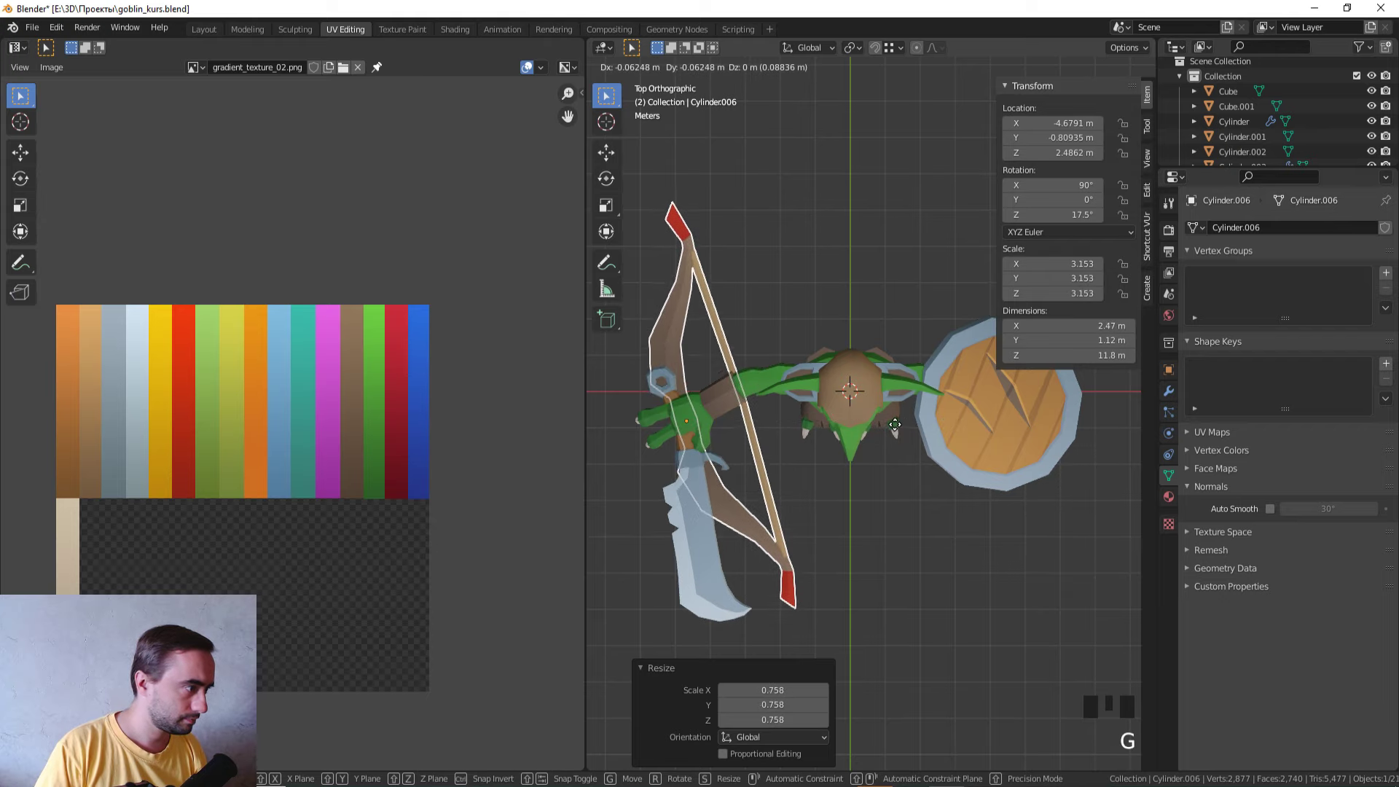
left_click_drag(833, 500, 849, 375)
Step: In Front view position the arrow cylinder over the quiver outline
key("KP_1")
key("g")
left_click_drag(818, 424, 936, 500)
scroll("down", 3)
left_click_drag(933, 507, 983, 538)
left_click(983, 538)
key("g")
Step: Select the bow again and rotate it around the Top-view axis toward the hand
left_click(939, 499)
key("KP_7")
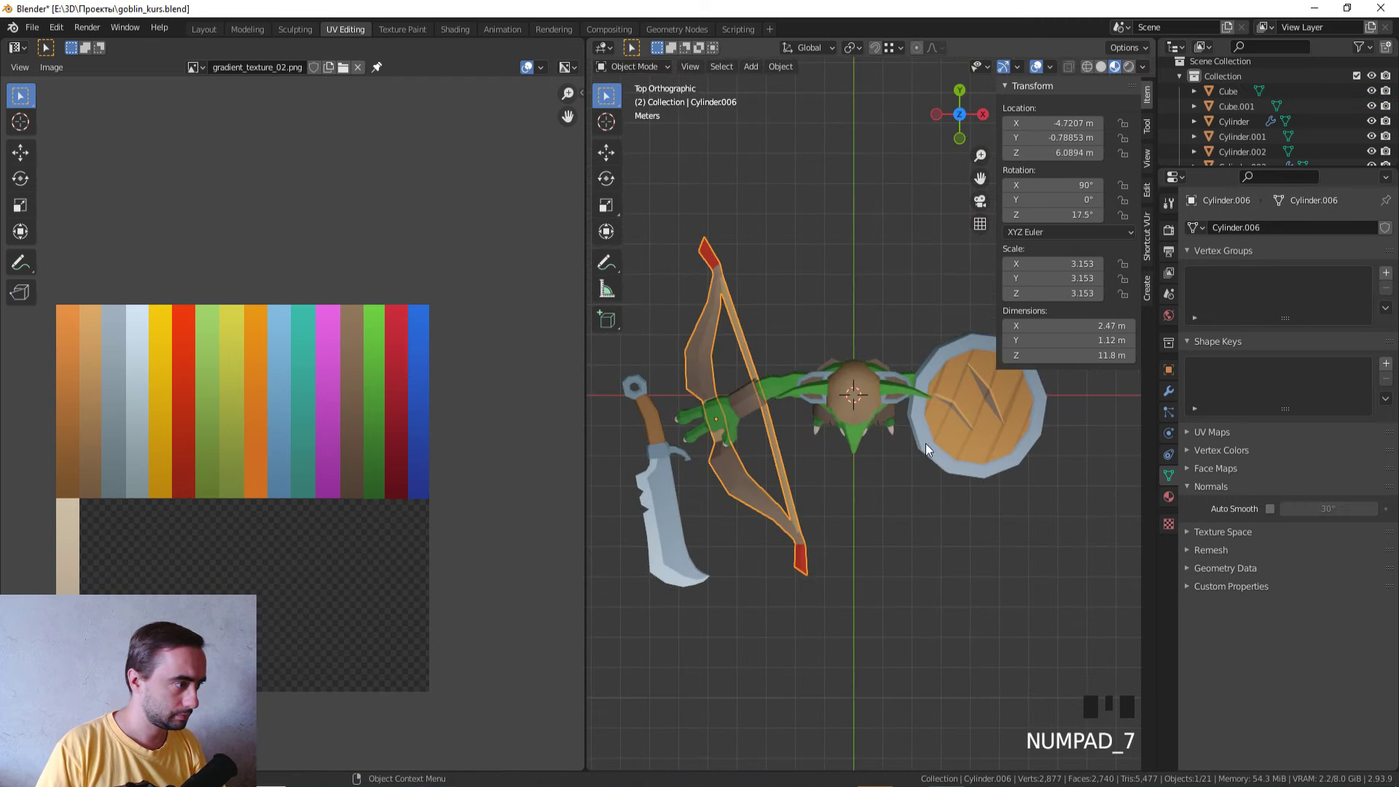
key("r")
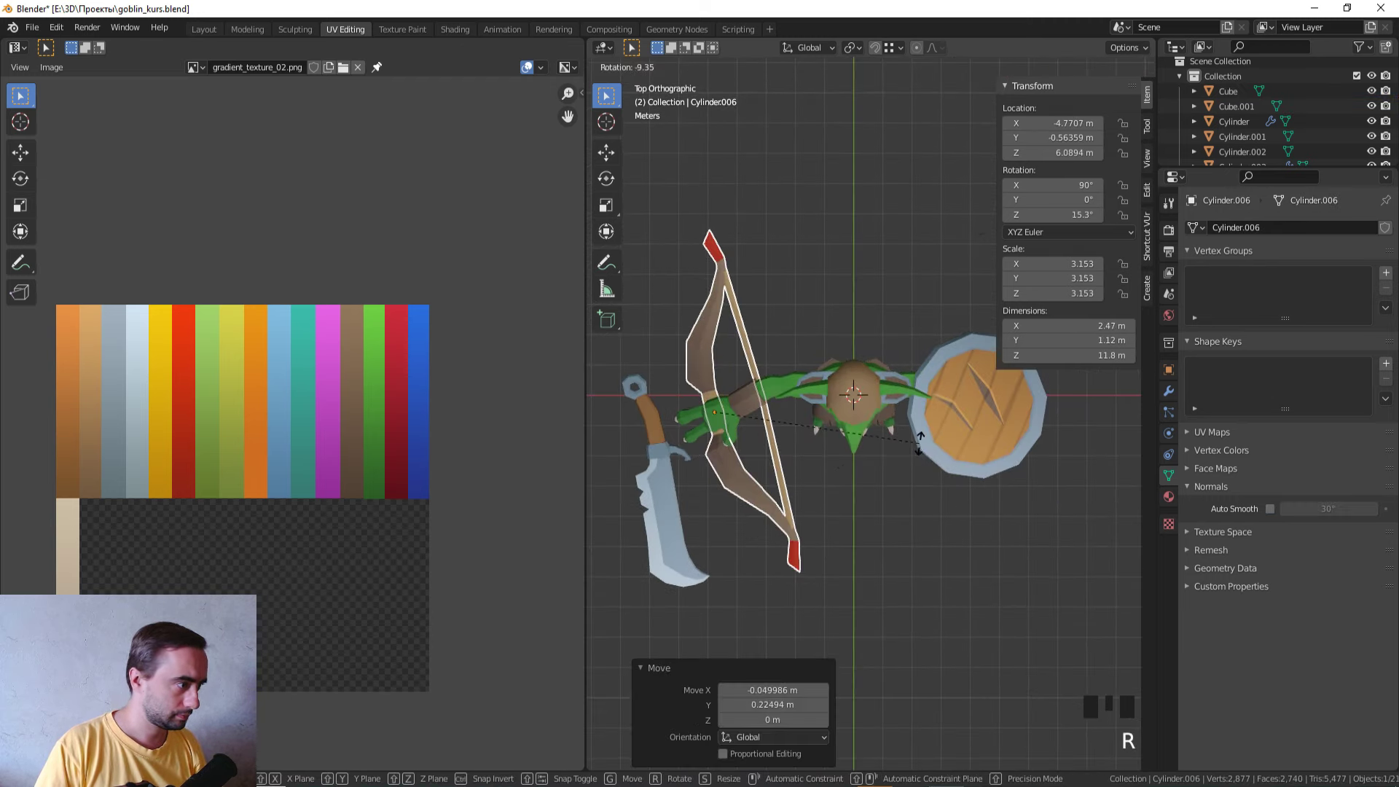
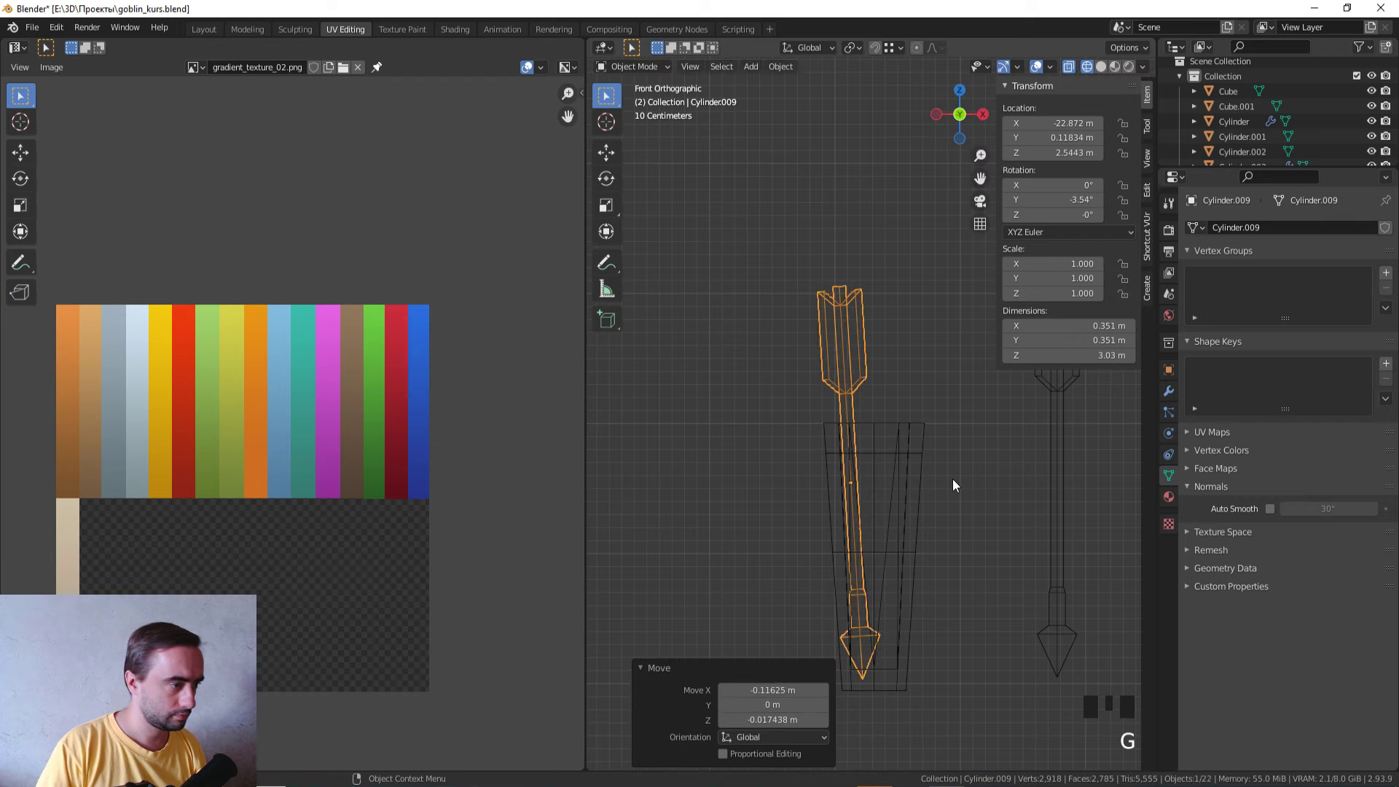
Step: In Top view duplicate the arrow with Shift+D and rotate the copy around its own axis
key("KP_7")
key("z")
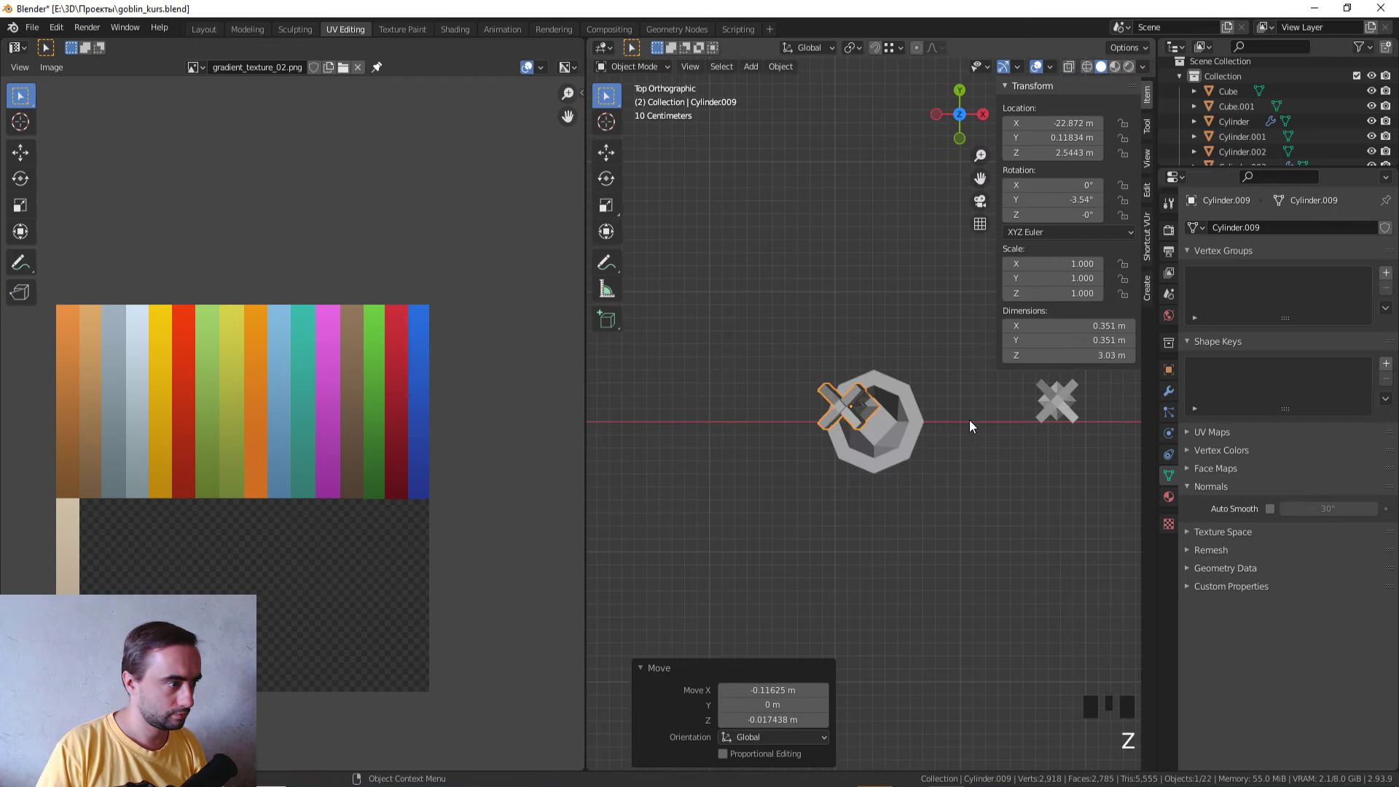
key("r")
key("shift+d")
key("r")
key("g")
key("r")
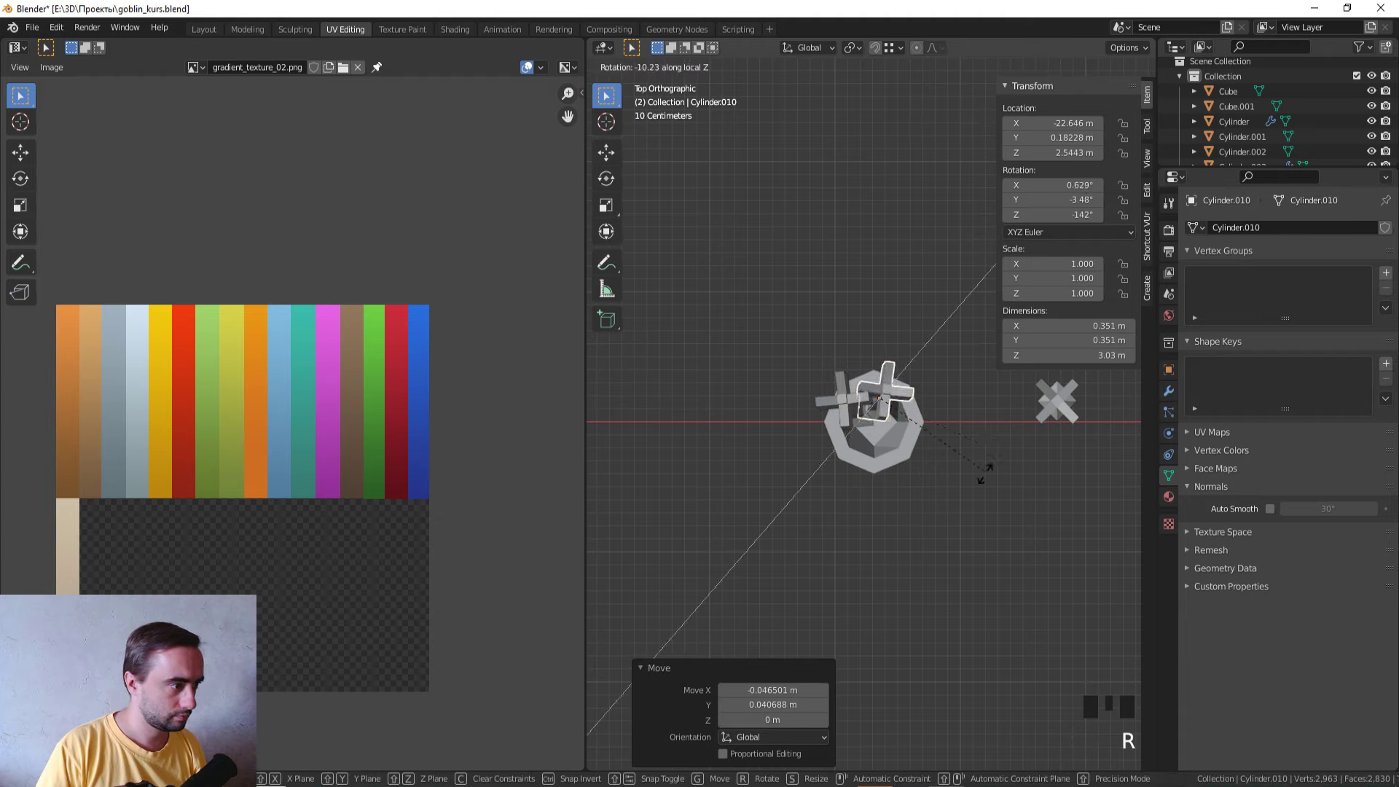
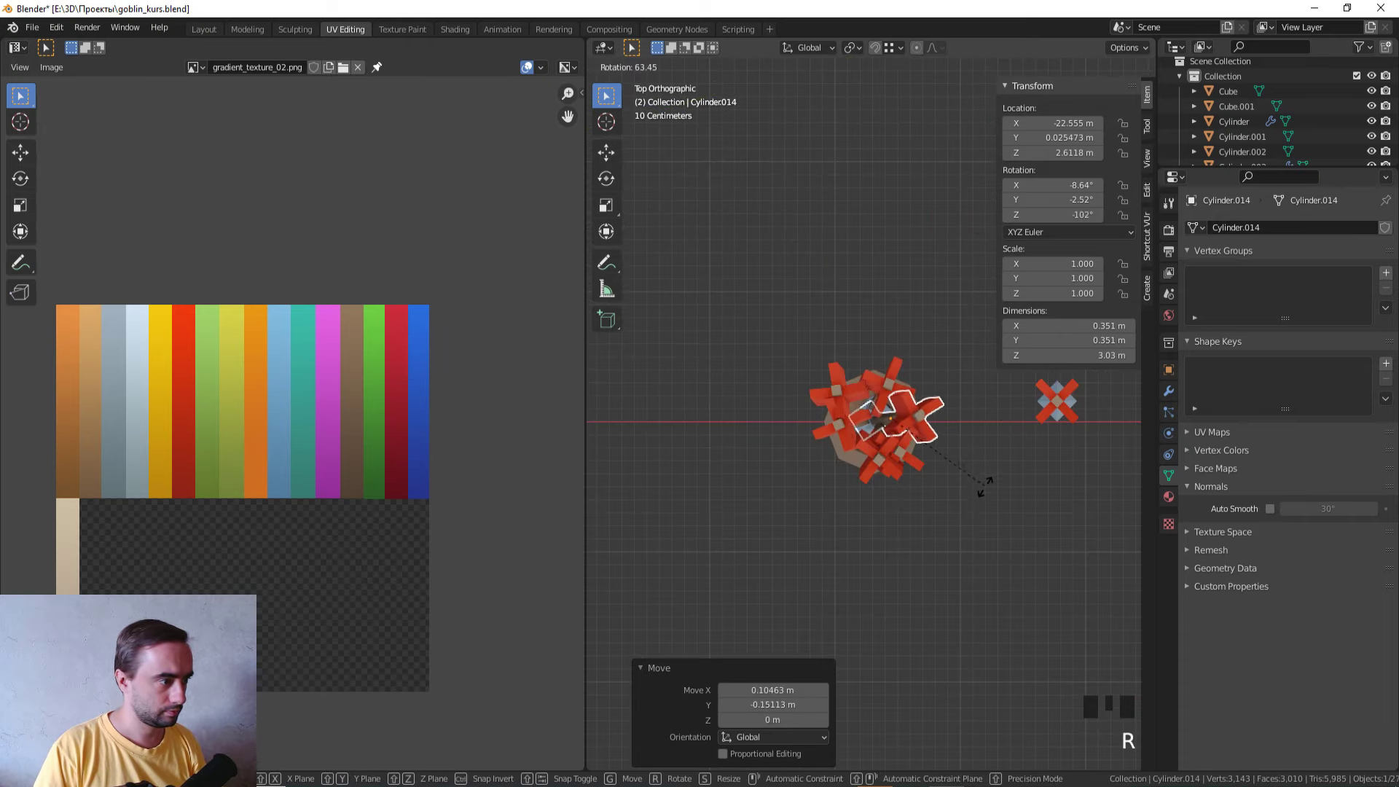
Step: Select an arrow copy and raise it along the vertical axis inside the quiver
left_click_drag(975, 464, 1009, 542)
left_click(1009, 542)
scroll("down", 3)
left_click(842, 369)
key("g")
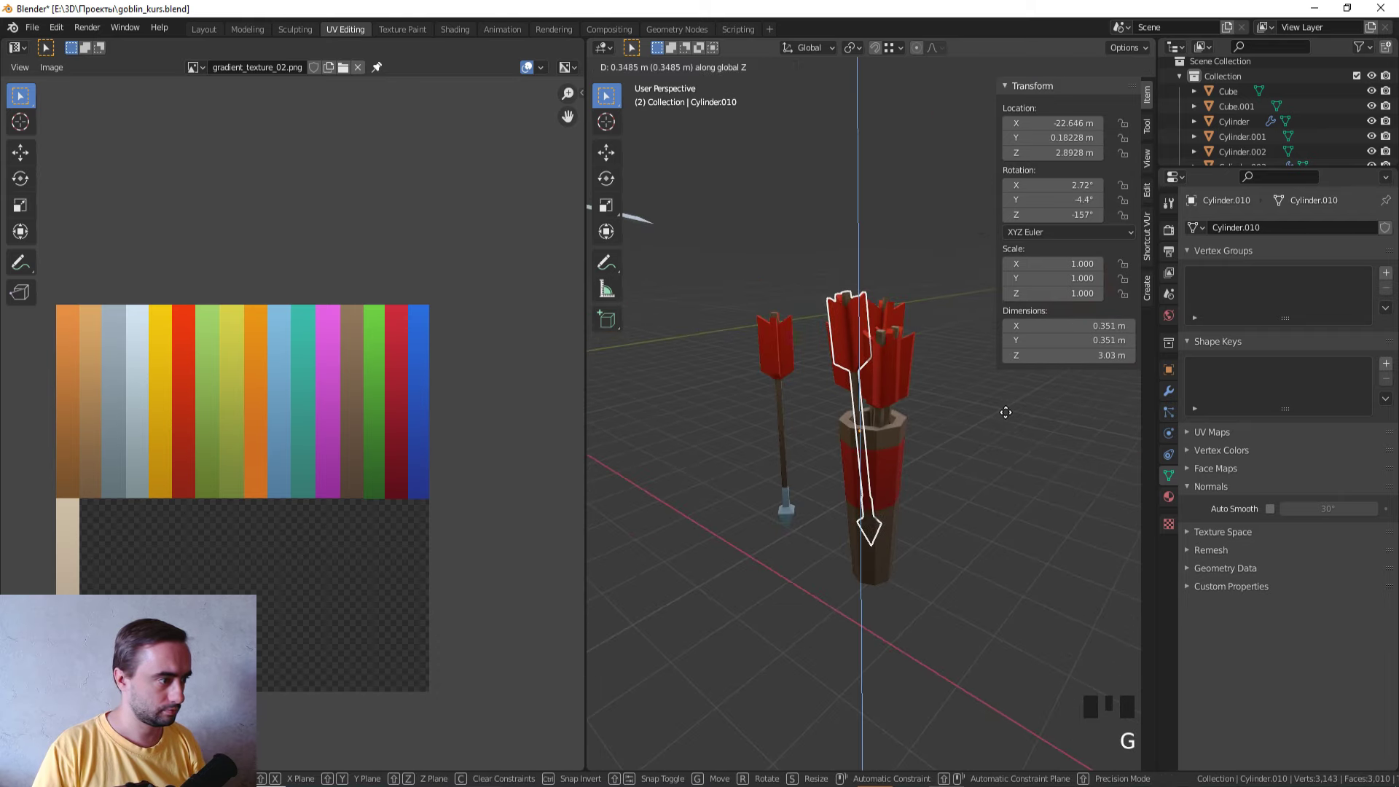
left_click(1002, 487)
Step: Select the arrows together with the quiver and join them into one object with Ctrl+J
left_click_drag(989, 489, 756, 498)
scroll("down", 3)
scroll("up", 3)
left_click(928, 499)
scroll("down", 3)
scroll("up", 3)
left_click(883, 479)
key("ctrl+j")
Step: In Front view move the joined quiver onto the goblin and scale it up
scroll("down", 3)
key("KP_1")
scroll("down", 3)
middle_click(930, 491)
scroll("up", 3)
key("g")
scroll("up", 3)
left_click_drag(1005, 523, 963, 515)
Step: Scale the quiver, then in side view push it back behind the goblin
key("s")
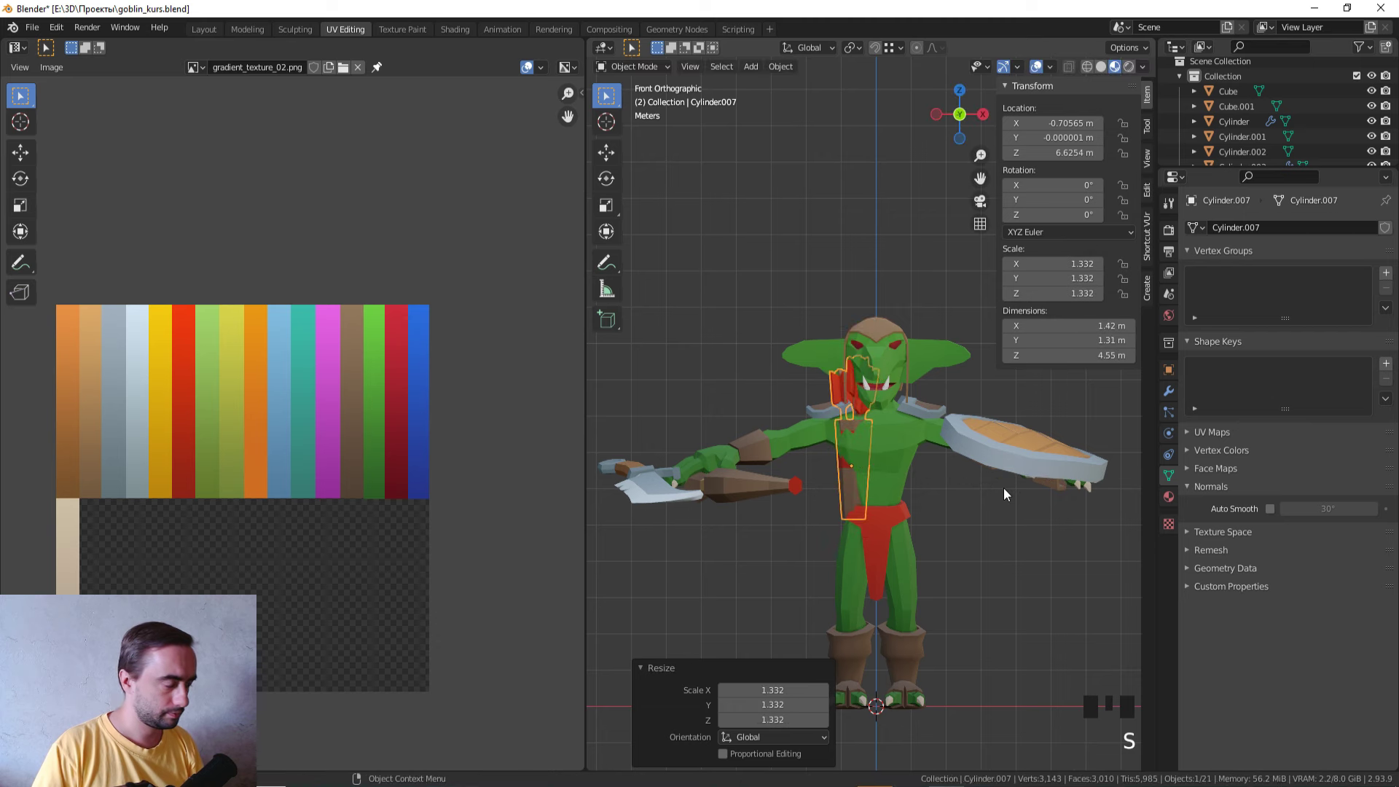
key("KP_3")
key("g")
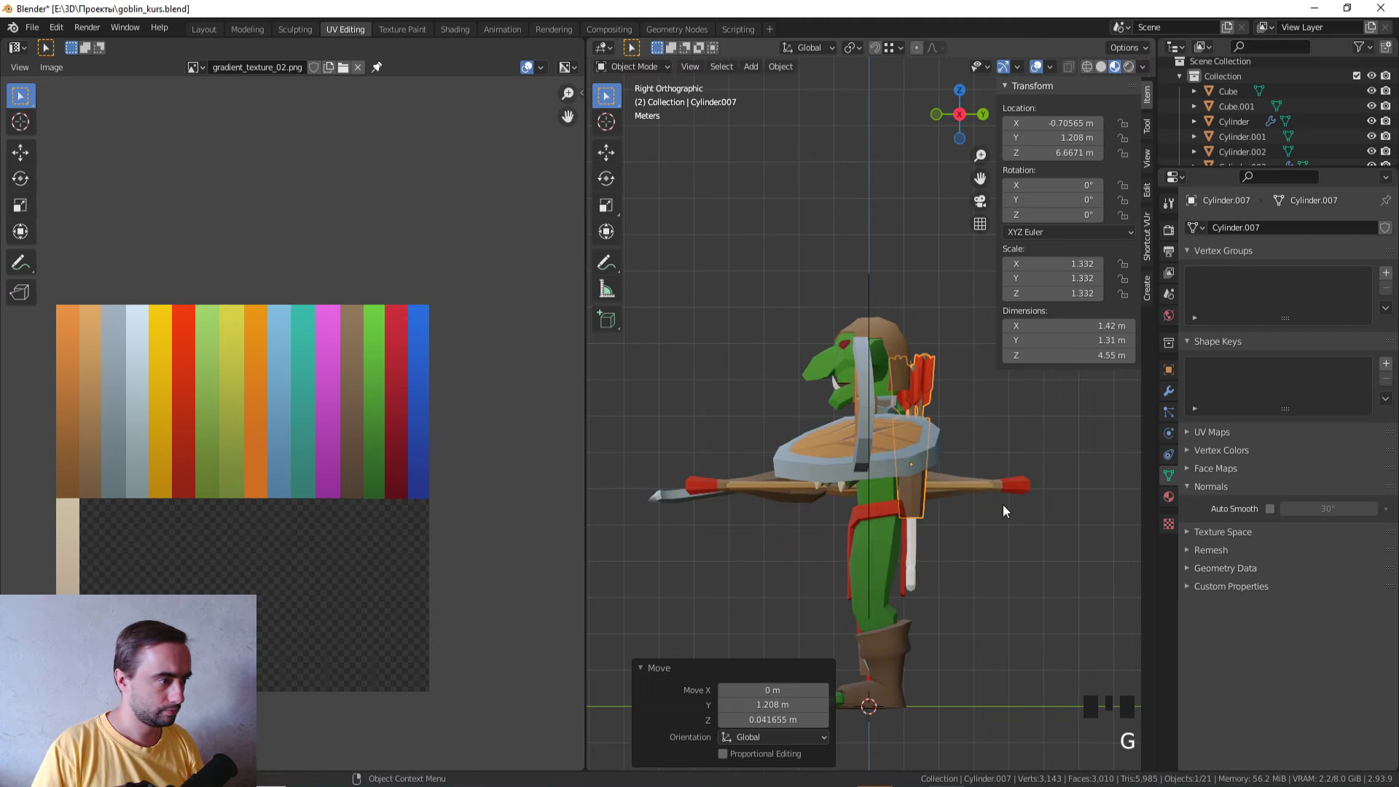
key("KP_1")
Step: In front view rotate and nudge the quiver into a diagonal tilt across the back
key("r")
key("r")
key("g")
key("r")
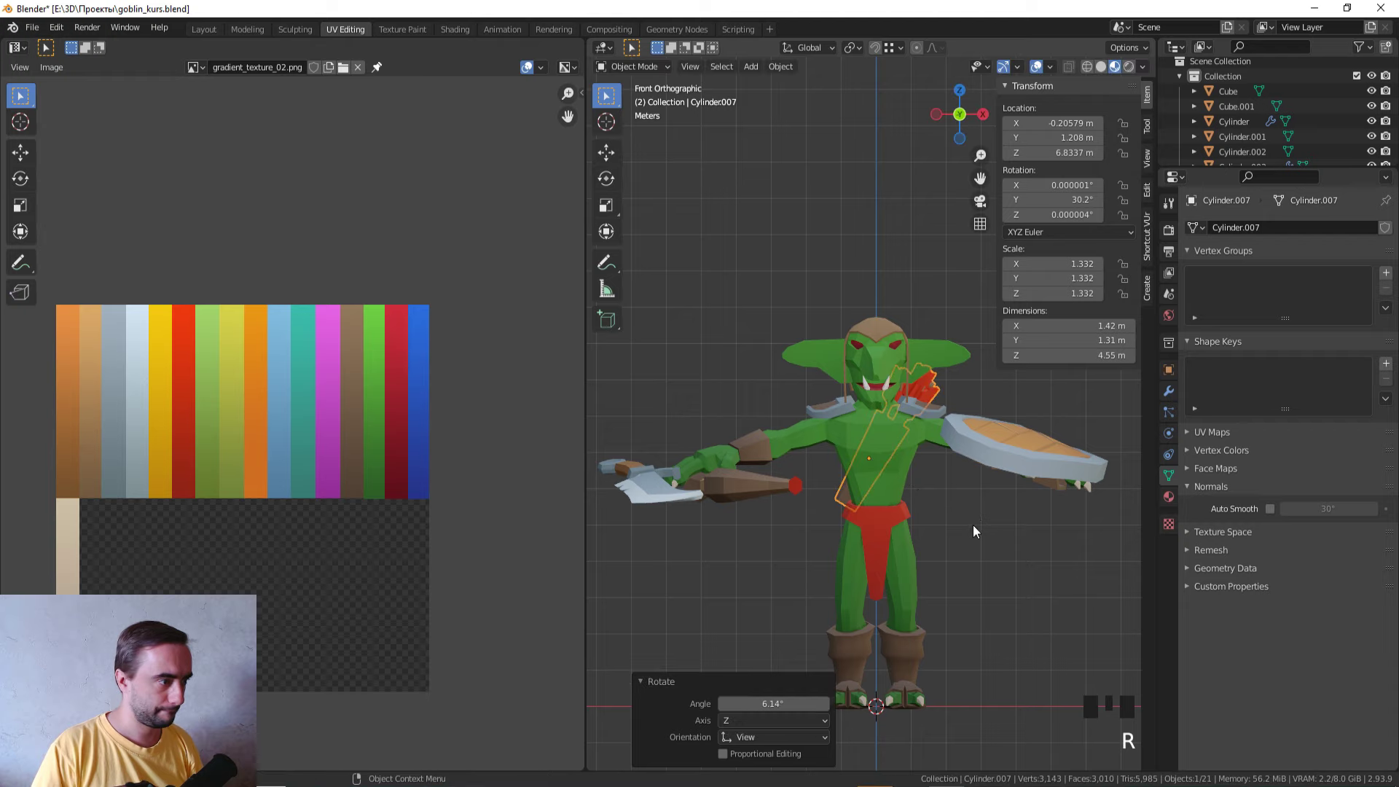
Step: Check the quiver from the other side and from behind, adjusting its position
left_click_drag(962, 527, 647, 547)
key("KP_3")
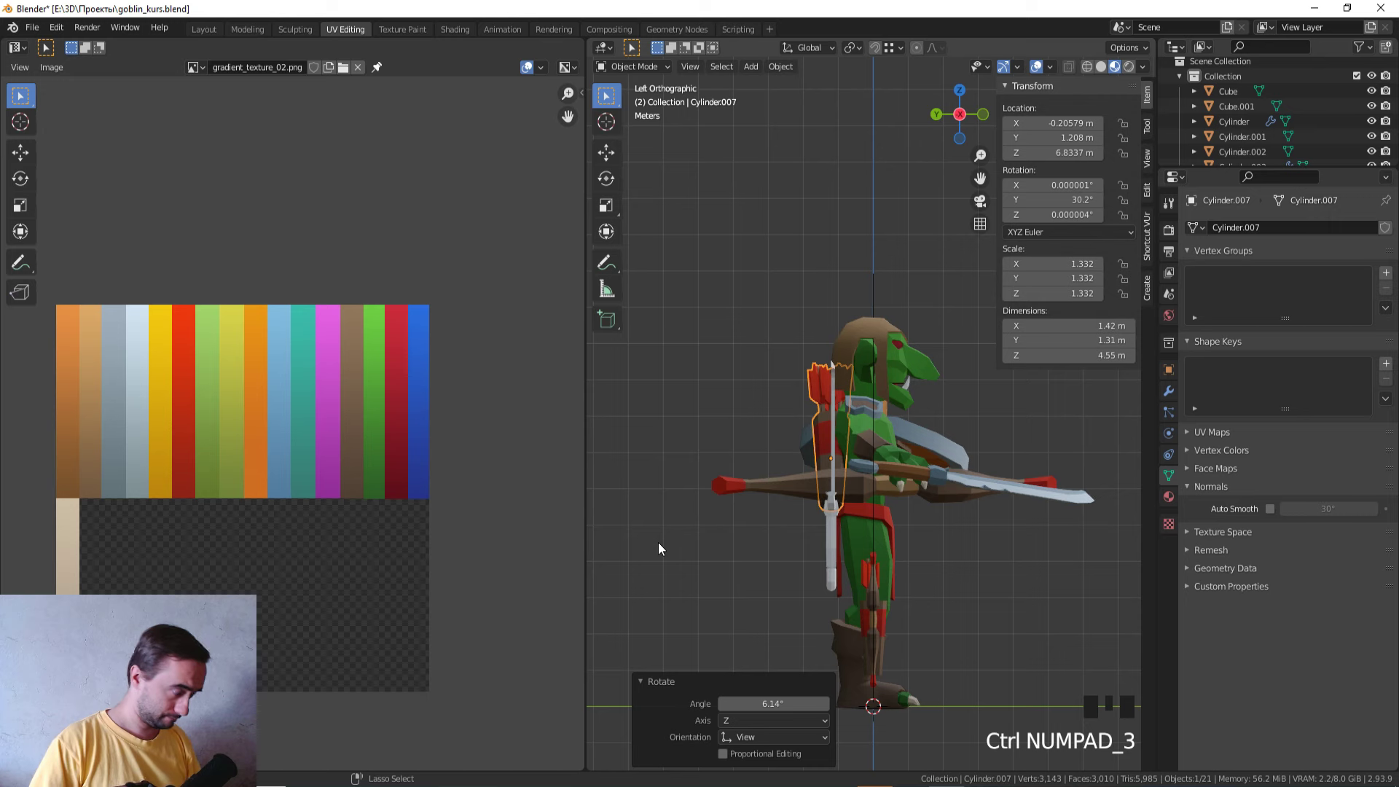
key("g")
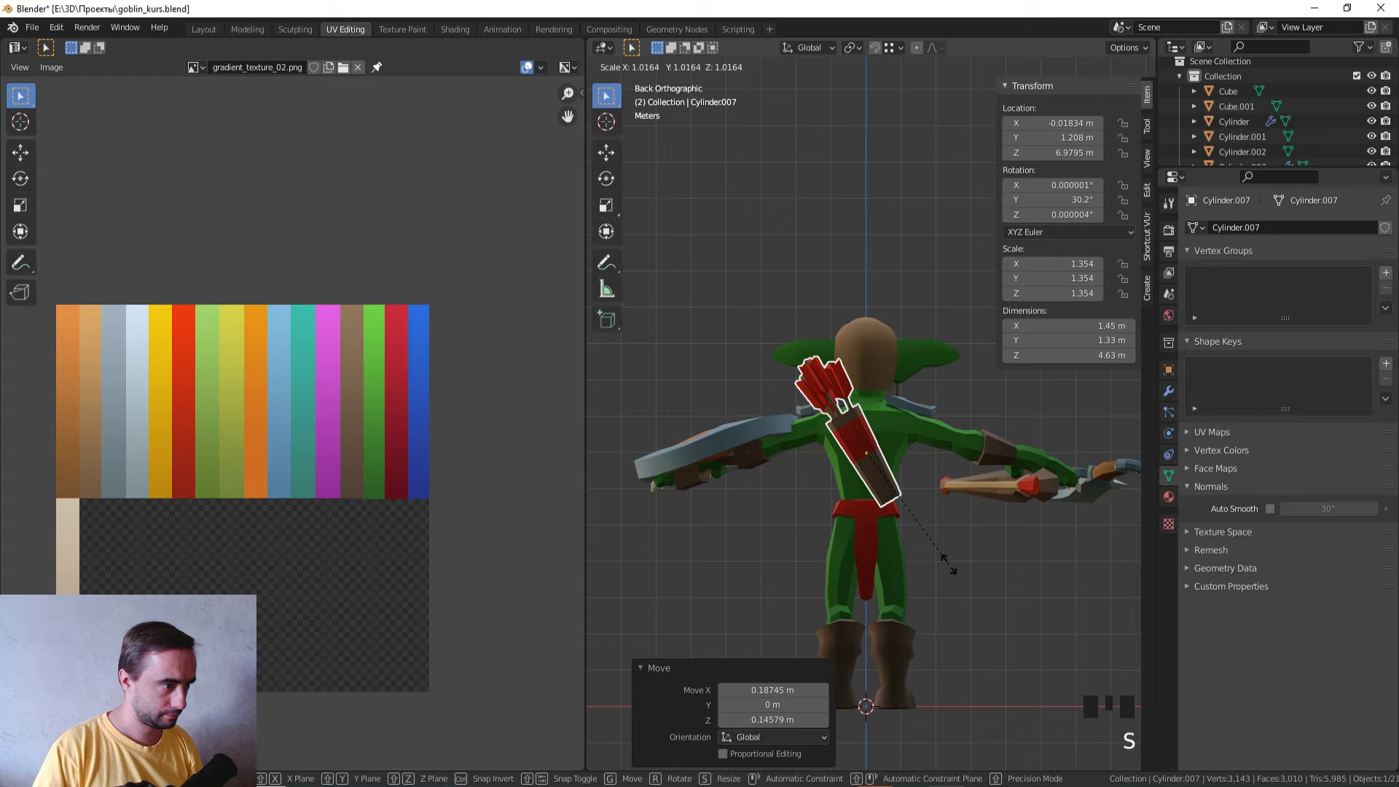
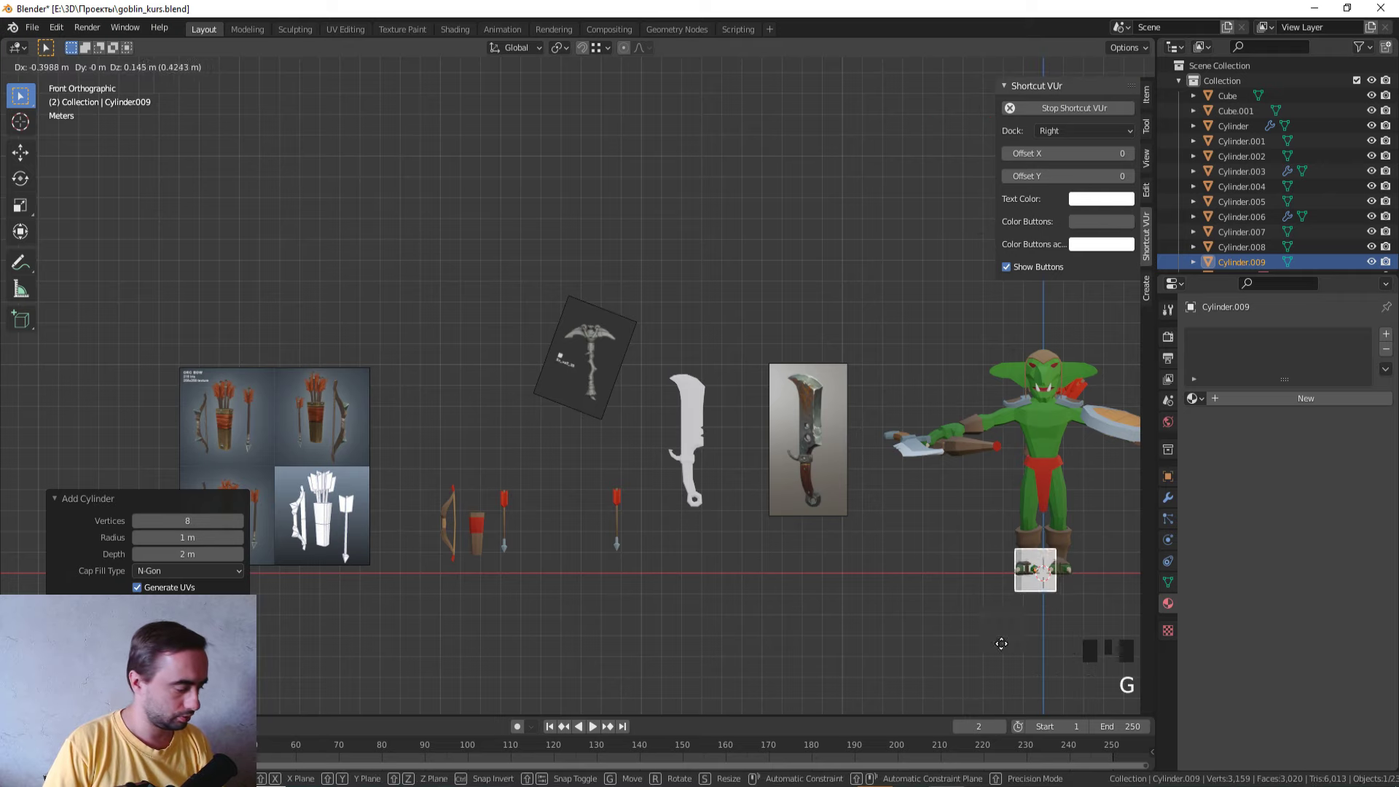
Step: Zoom to the staff reference and shrink the new cylinder to the handle's thickness
scroll("up", 3)
key("z")
scroll("up", 3)
key("g")
key("Tab")
key("s")
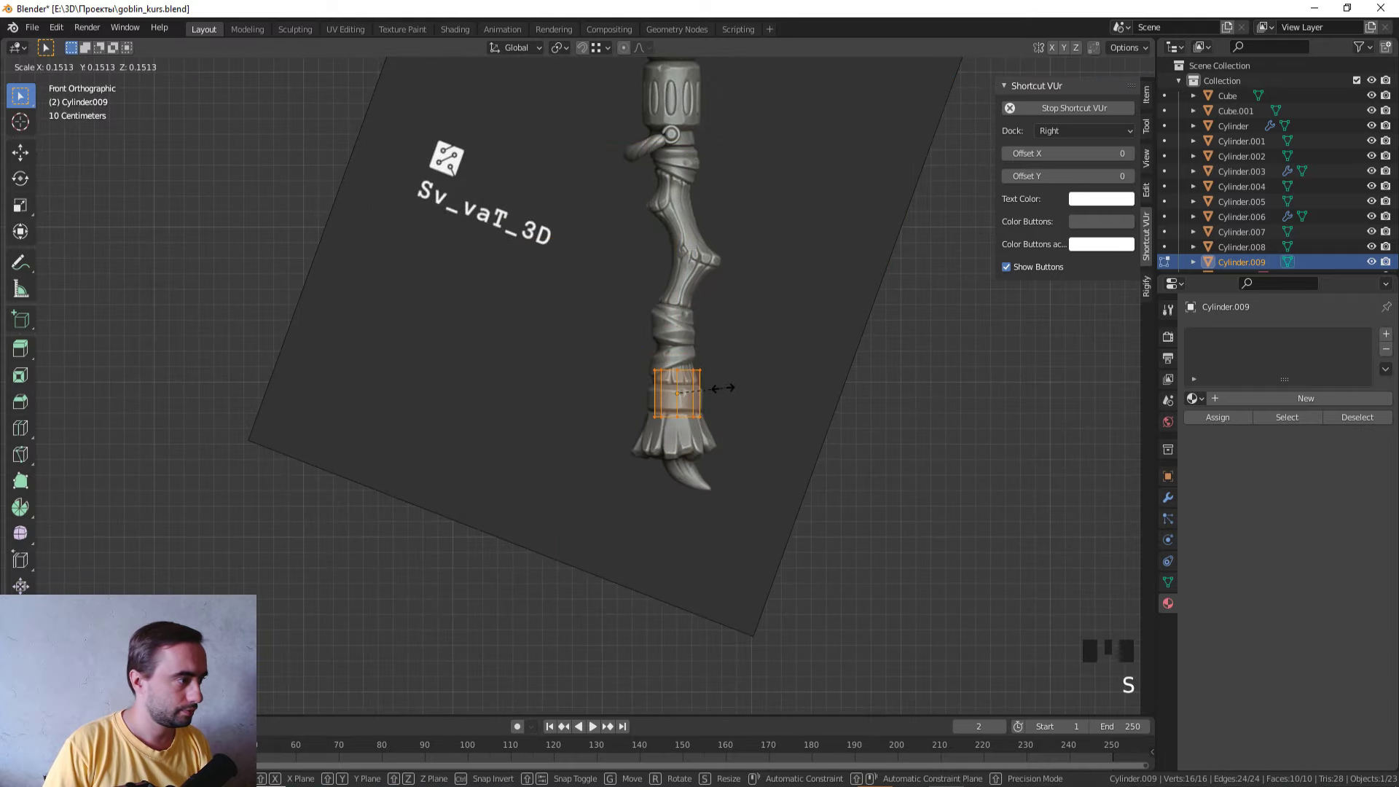
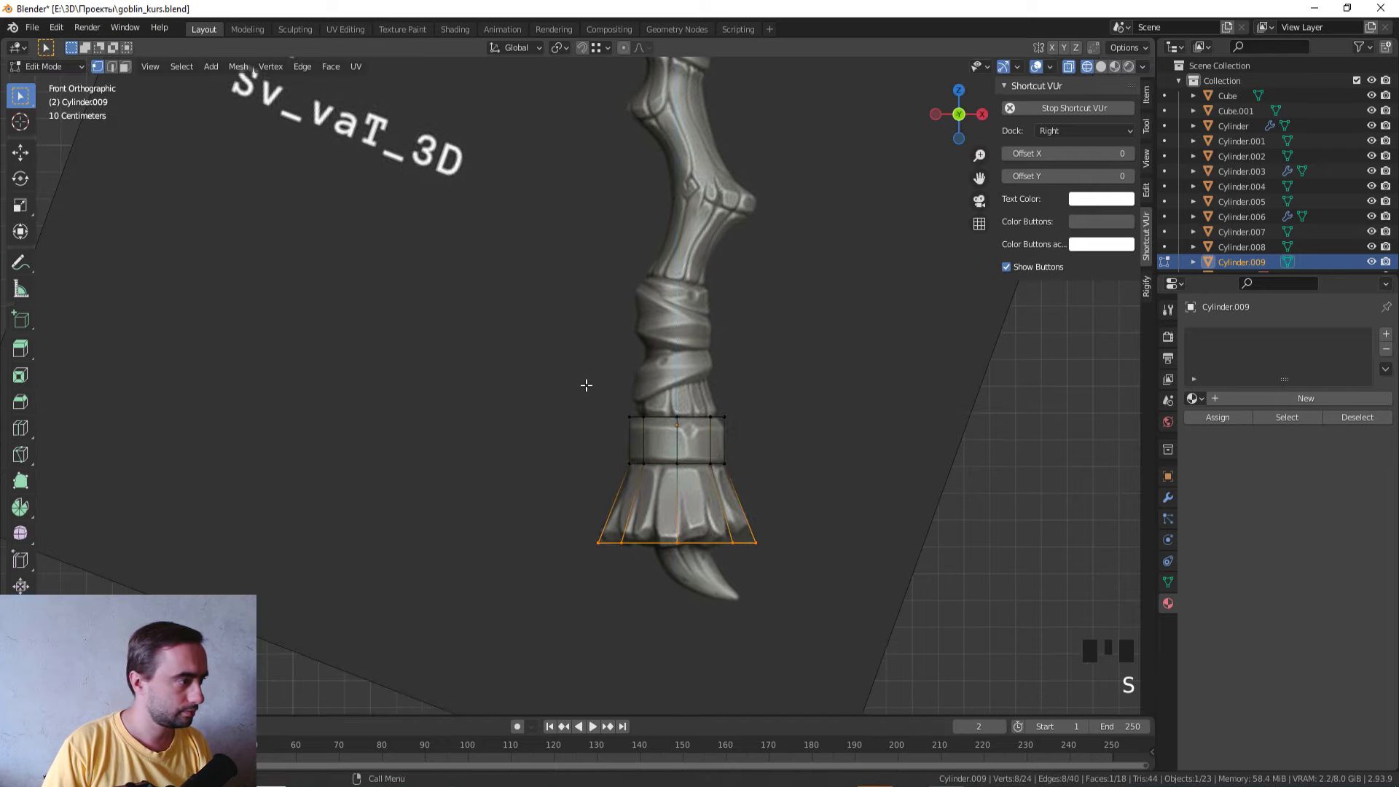
Step: Extrude the top ring upward in sections, narrowing and tilting them to follow the handle's bend
left_click(809, 427)
left_click_drag(809, 439, 867, 467)
scroll("up", 3)
key("g")
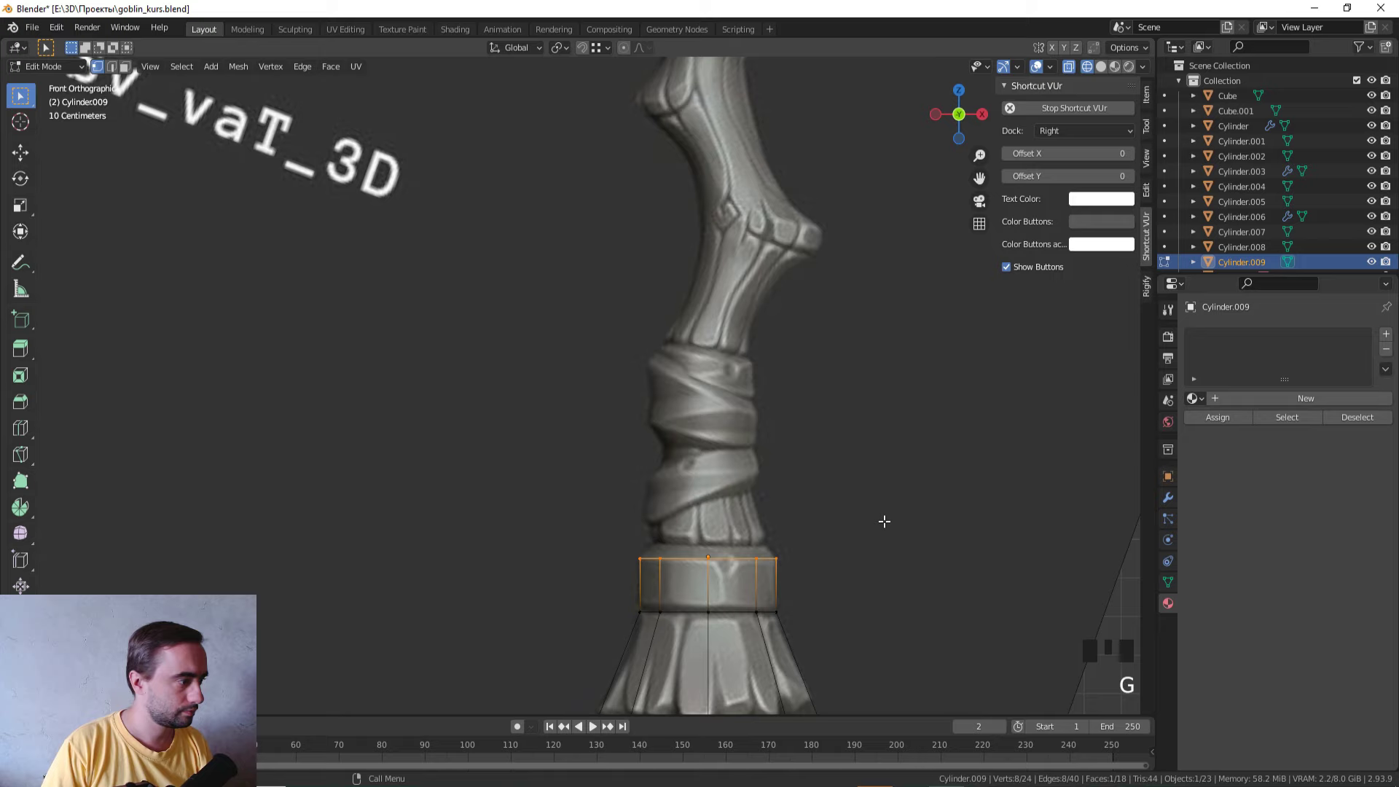
key("e")
key("s")
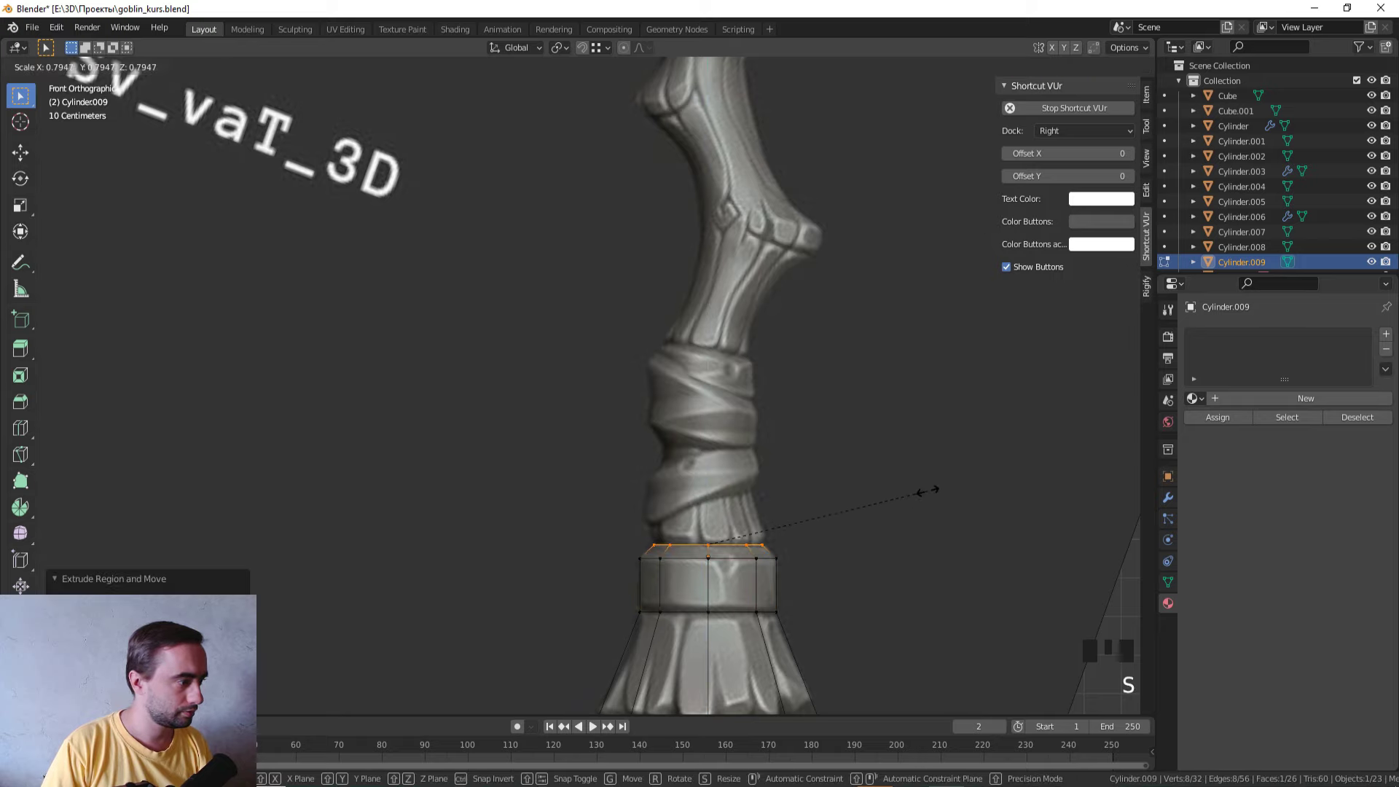
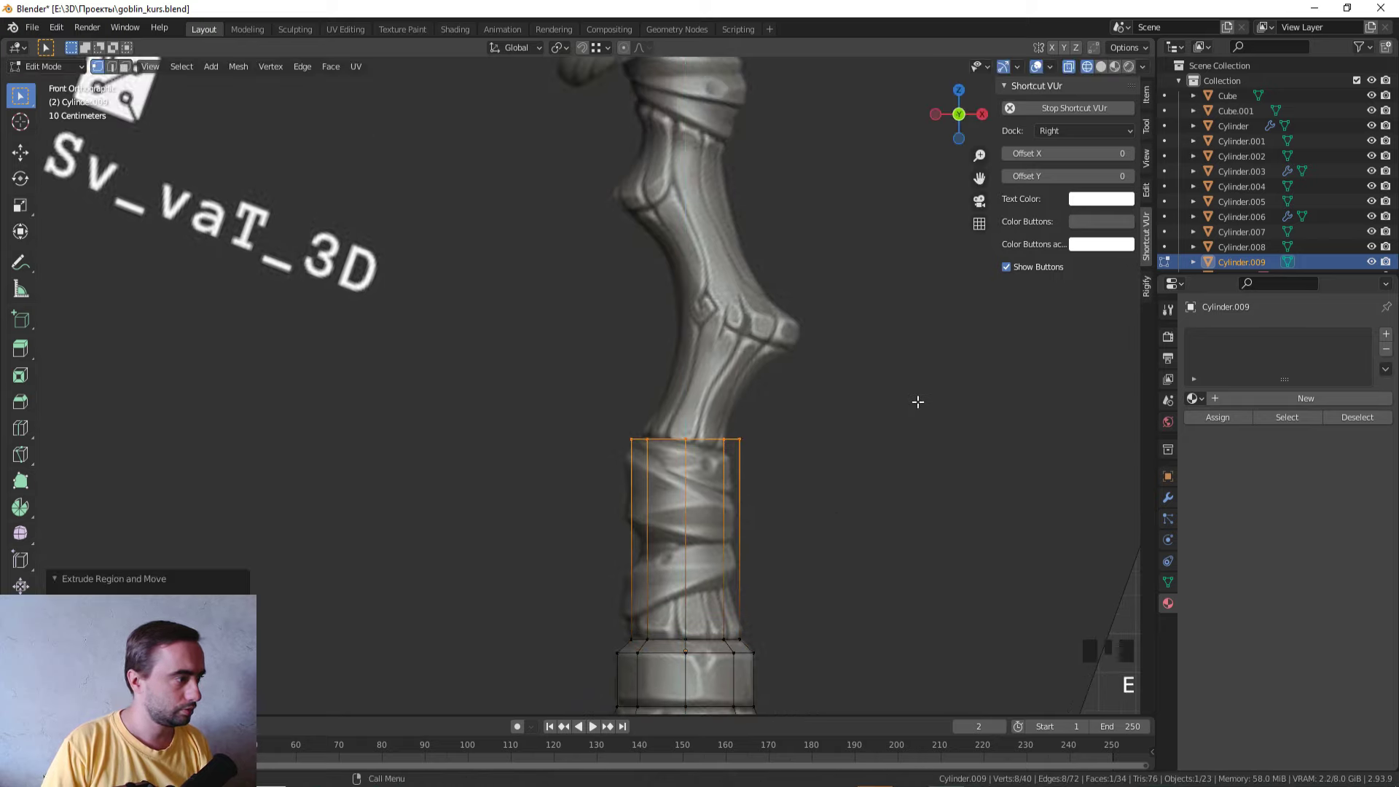
key("s")
key("r")
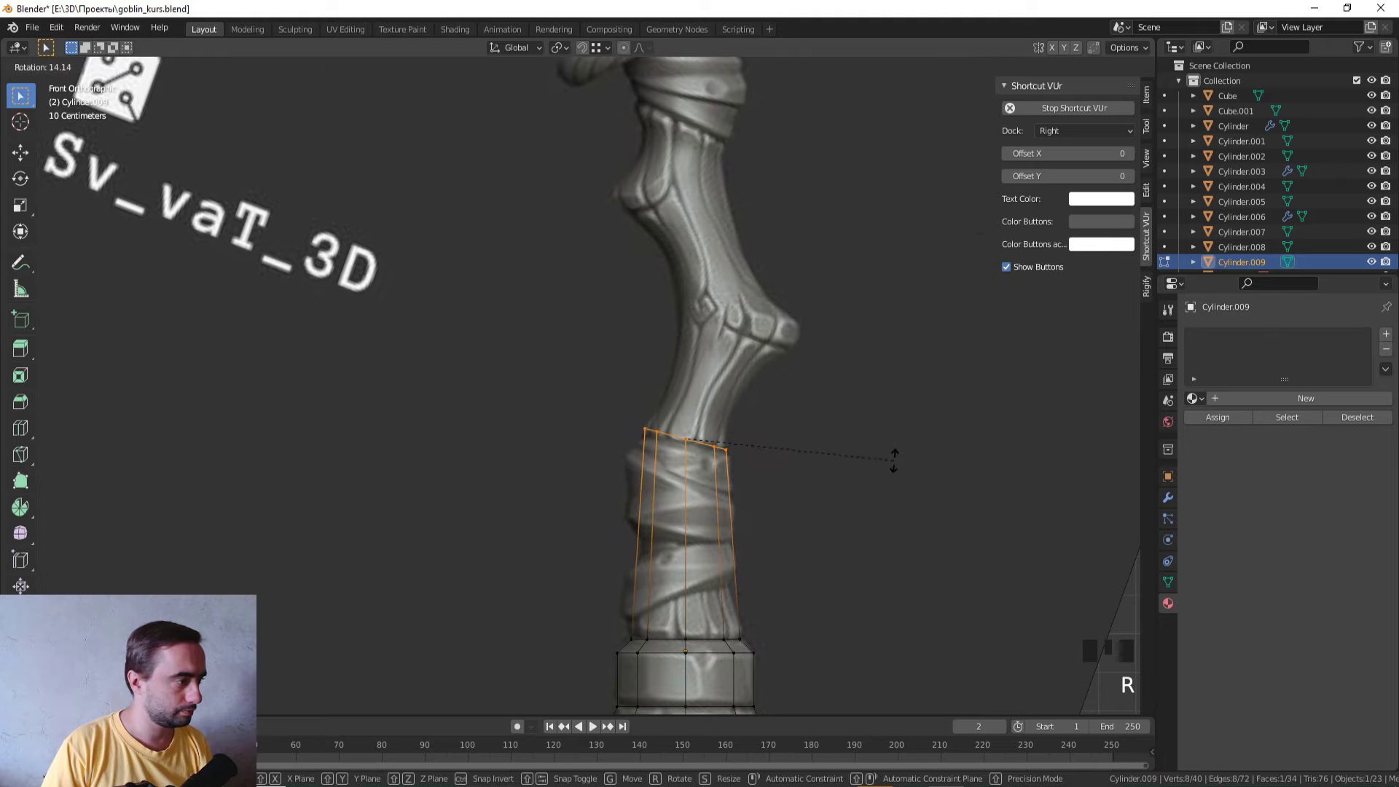
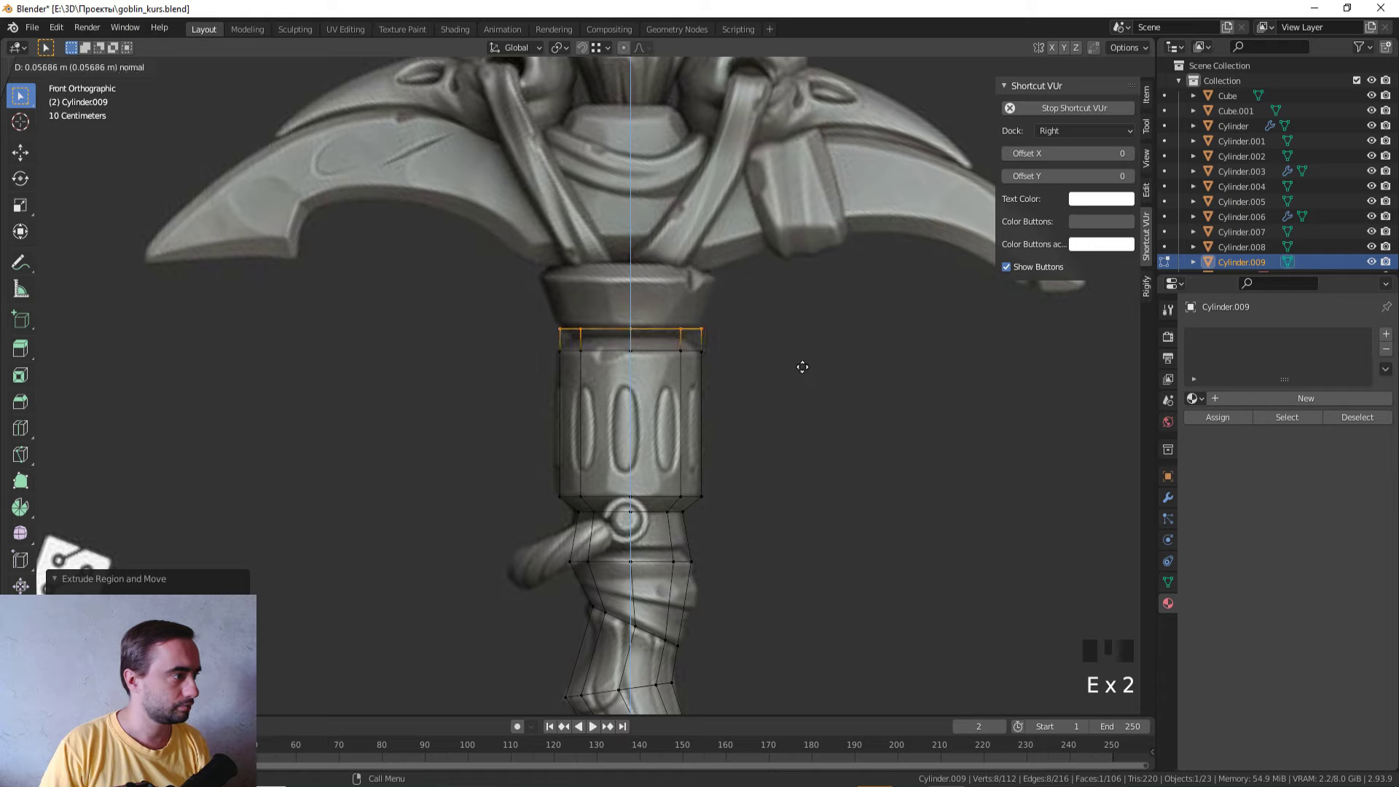
Step: Extrude rings up to the staff head and widen the top ring into a flare
key("s")
key("g")
key("e")
key("s")
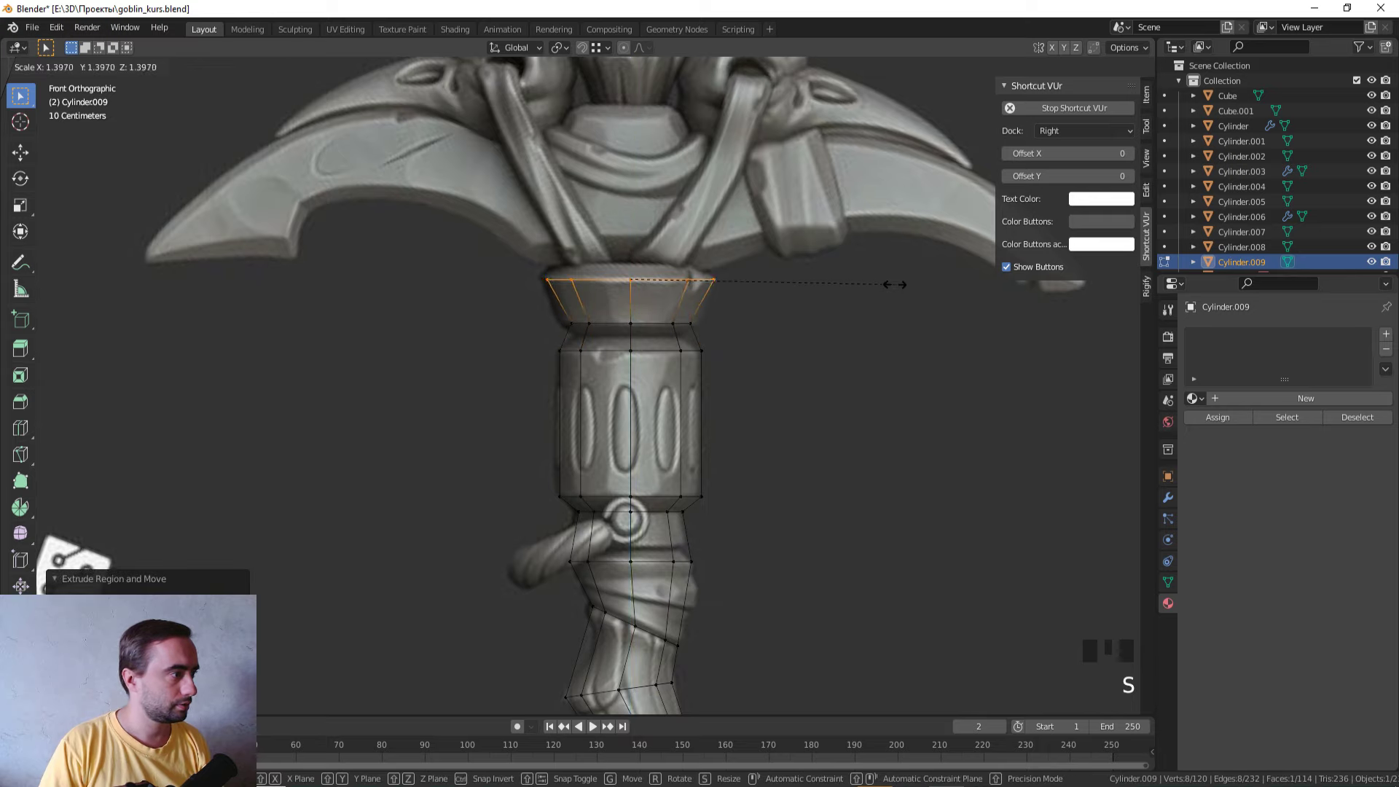
key("e")
key("s")
Step: Select the handle's bottom edge loop and bevel it with Ctrl+B
key("z")
scroll("down", 3)
key("Tab")
key("Tab")
key("z")
left_click_drag(620, 517, 595, 311)
scroll("up", 3)
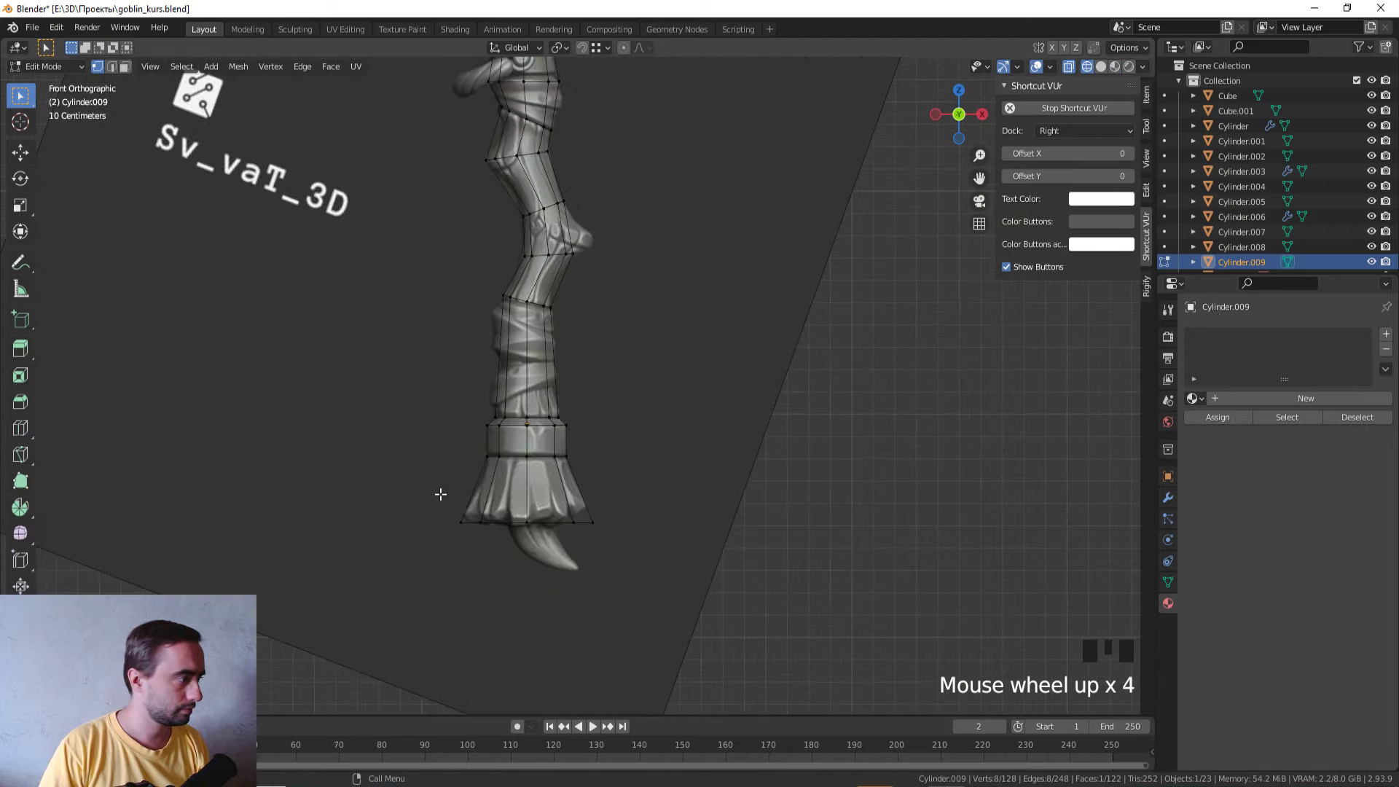
left_click(672, 561)
key("3")
key("ctrl+b")
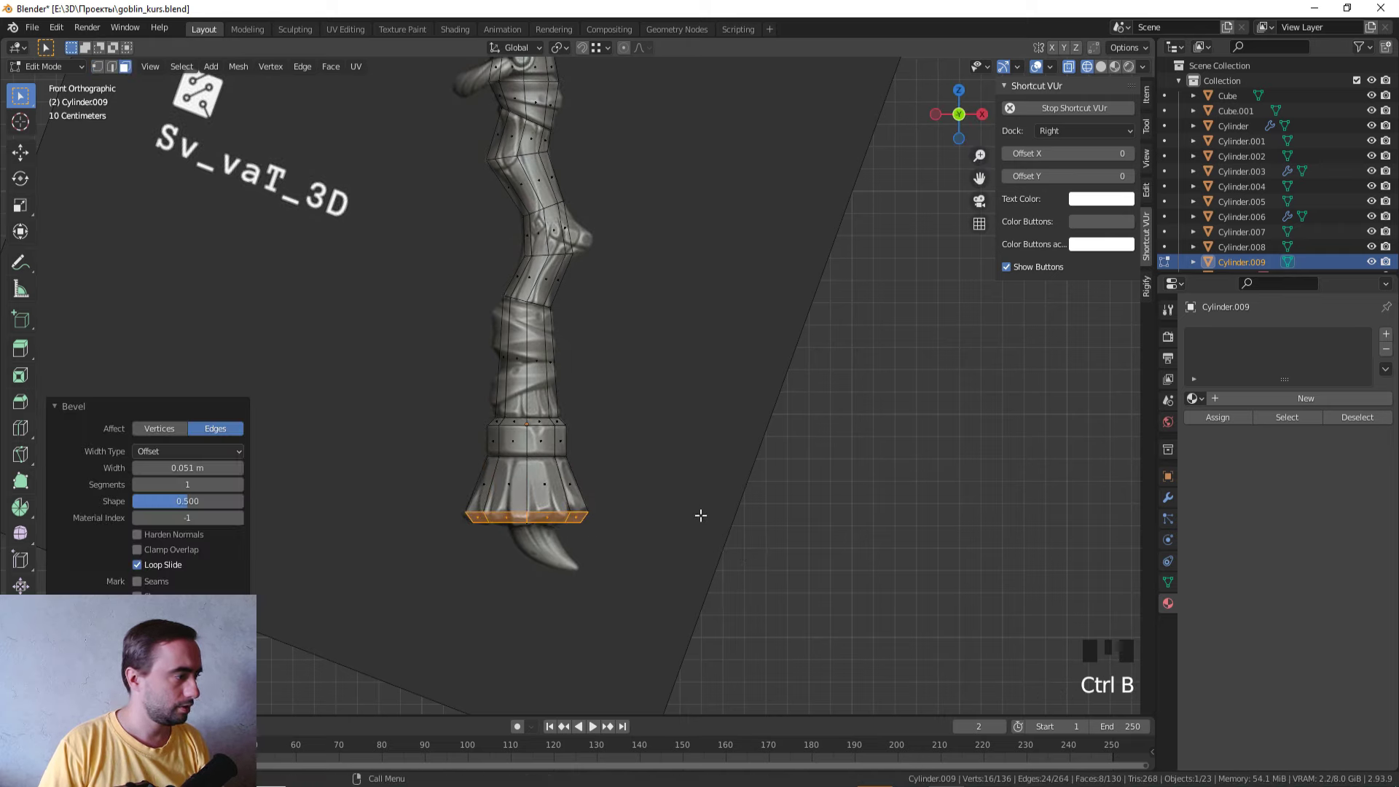
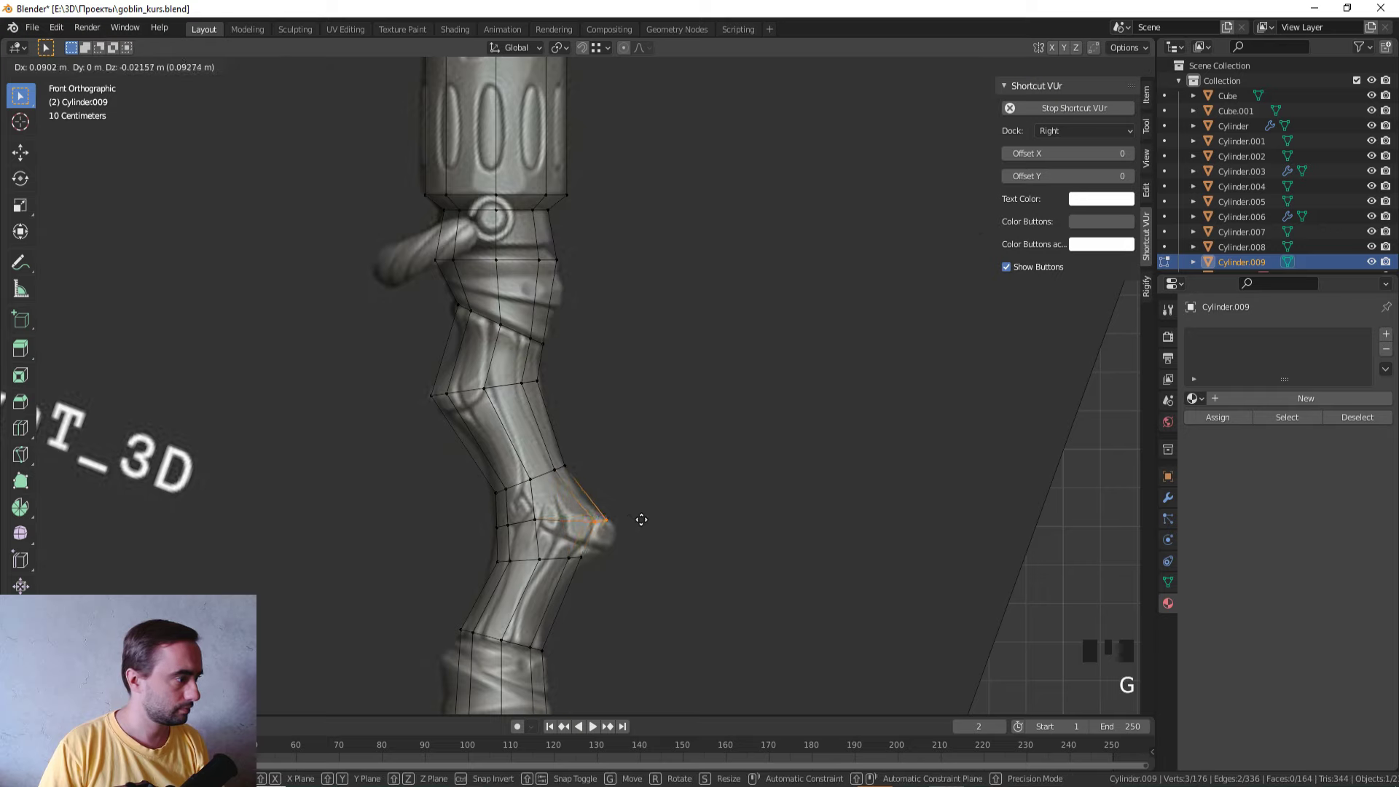
Step: Move a vertex and an edge on the bent section to match the staff reference
left_click(607, 572)
key("g")
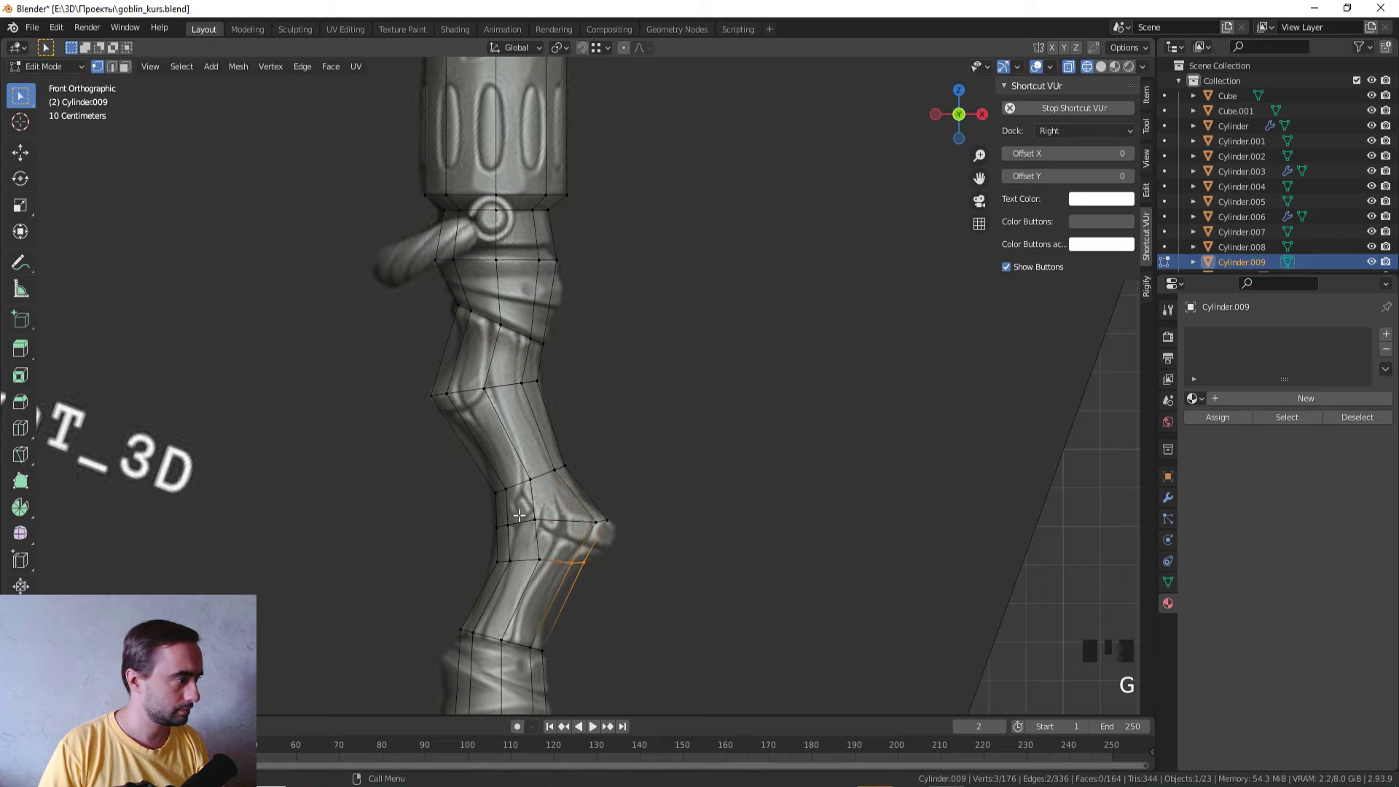
left_click(557, 525)
key("g")
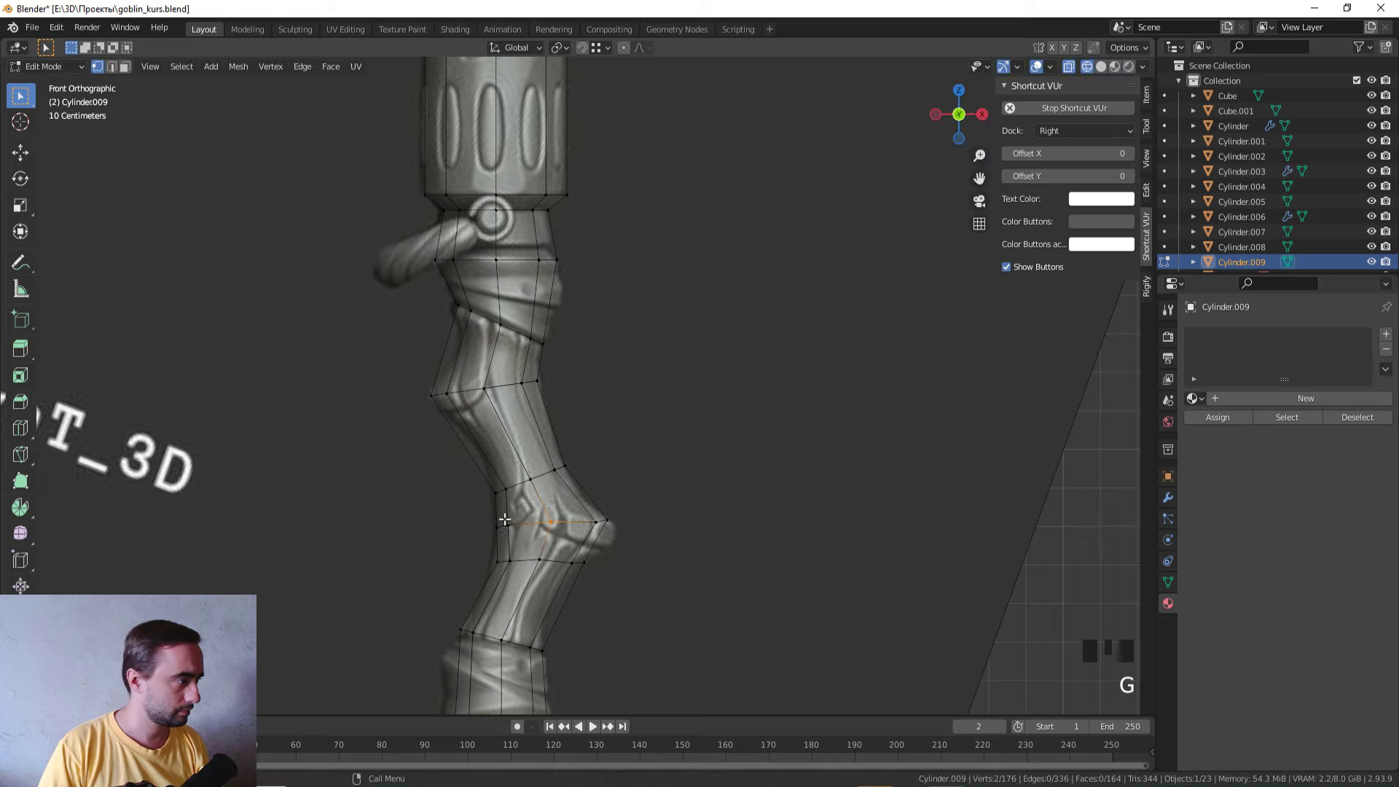
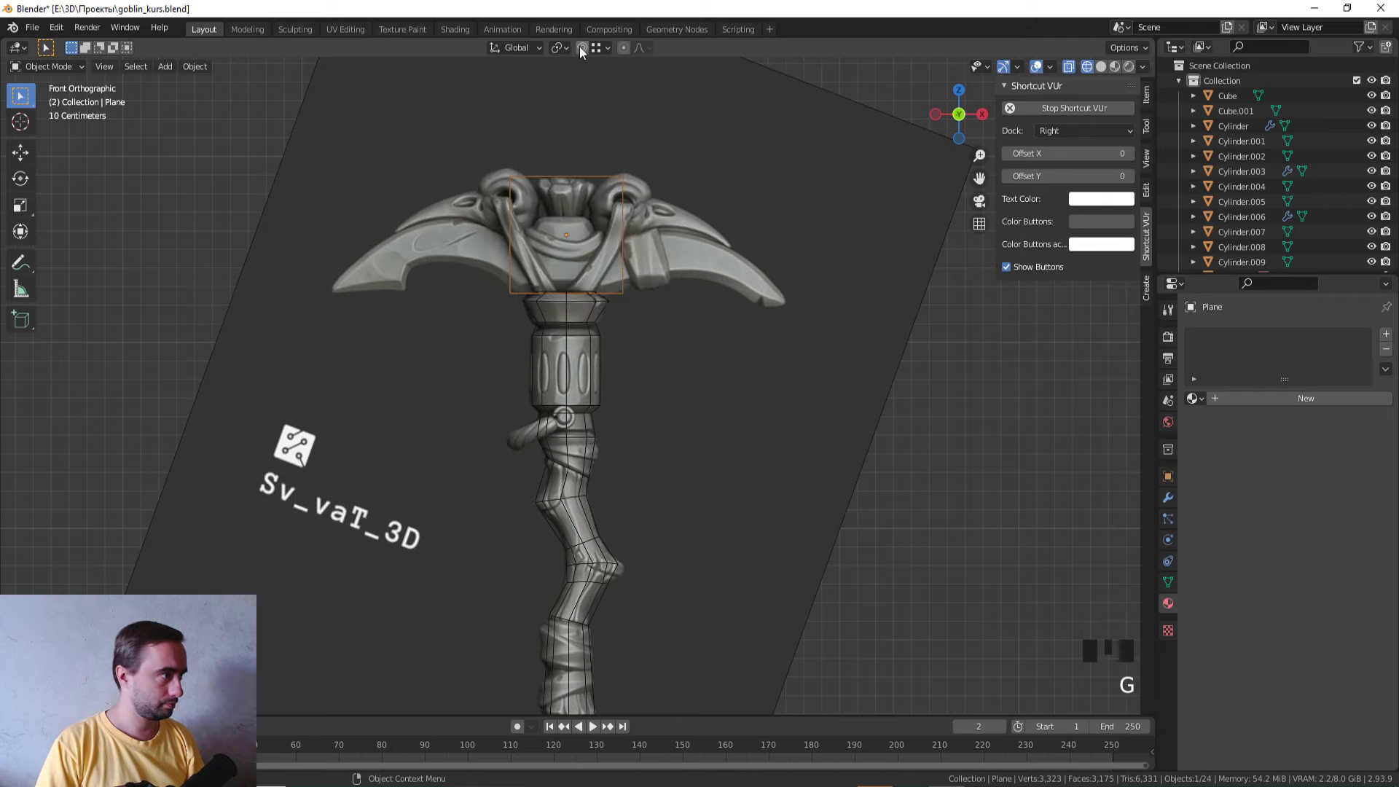
Step: With snapping on, move the plane vertically onto the pickaxe head's centre
left_click(588, 52)
left_click_drag(578, 198, 606, 354)
scroll("up", 3)
key("g")
key("g")
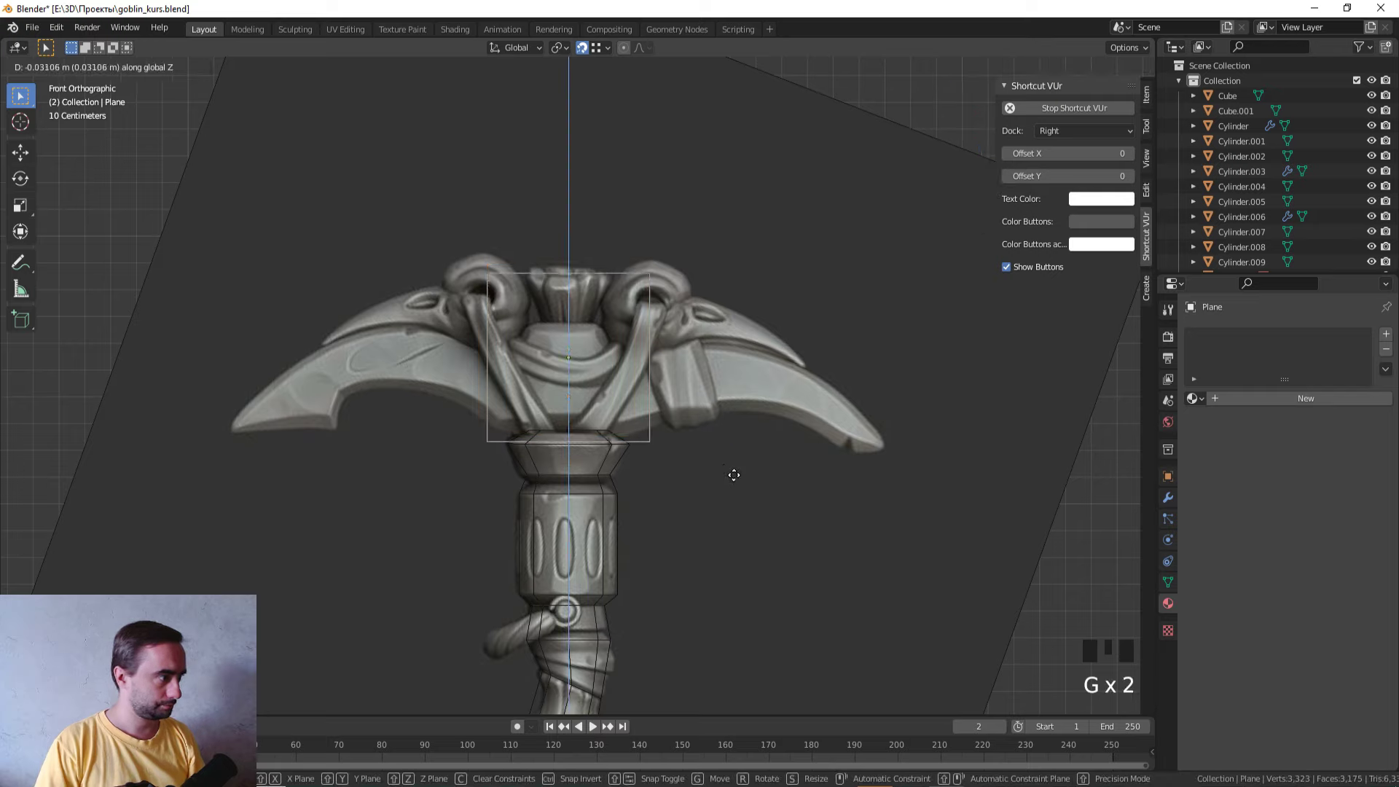
left_click(588, 48)
Step: Delete half the plane's vertices and add a Mirror modifier with clipping
key("Tab")
key("ctrl+r")
left_click(505, 511)
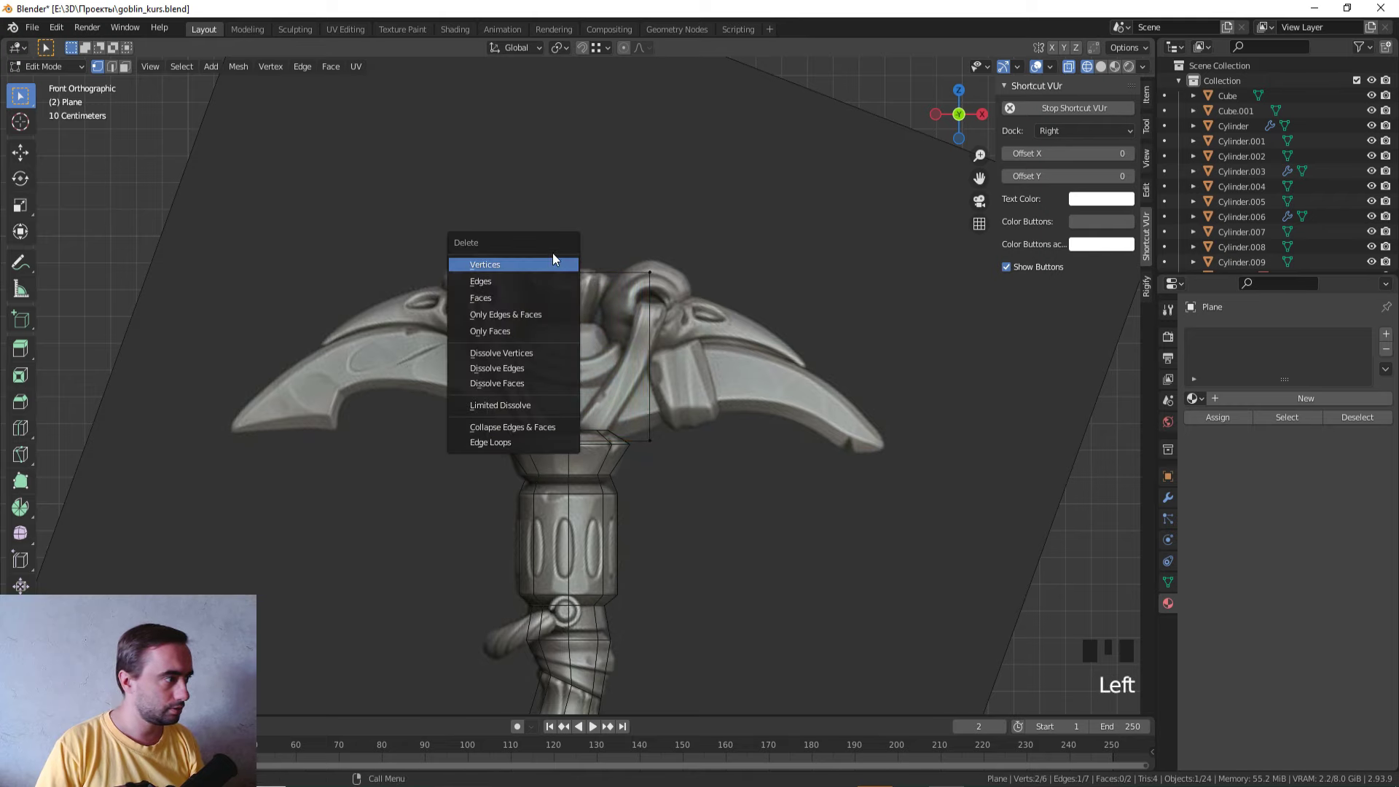
key("x")
key("Tab")
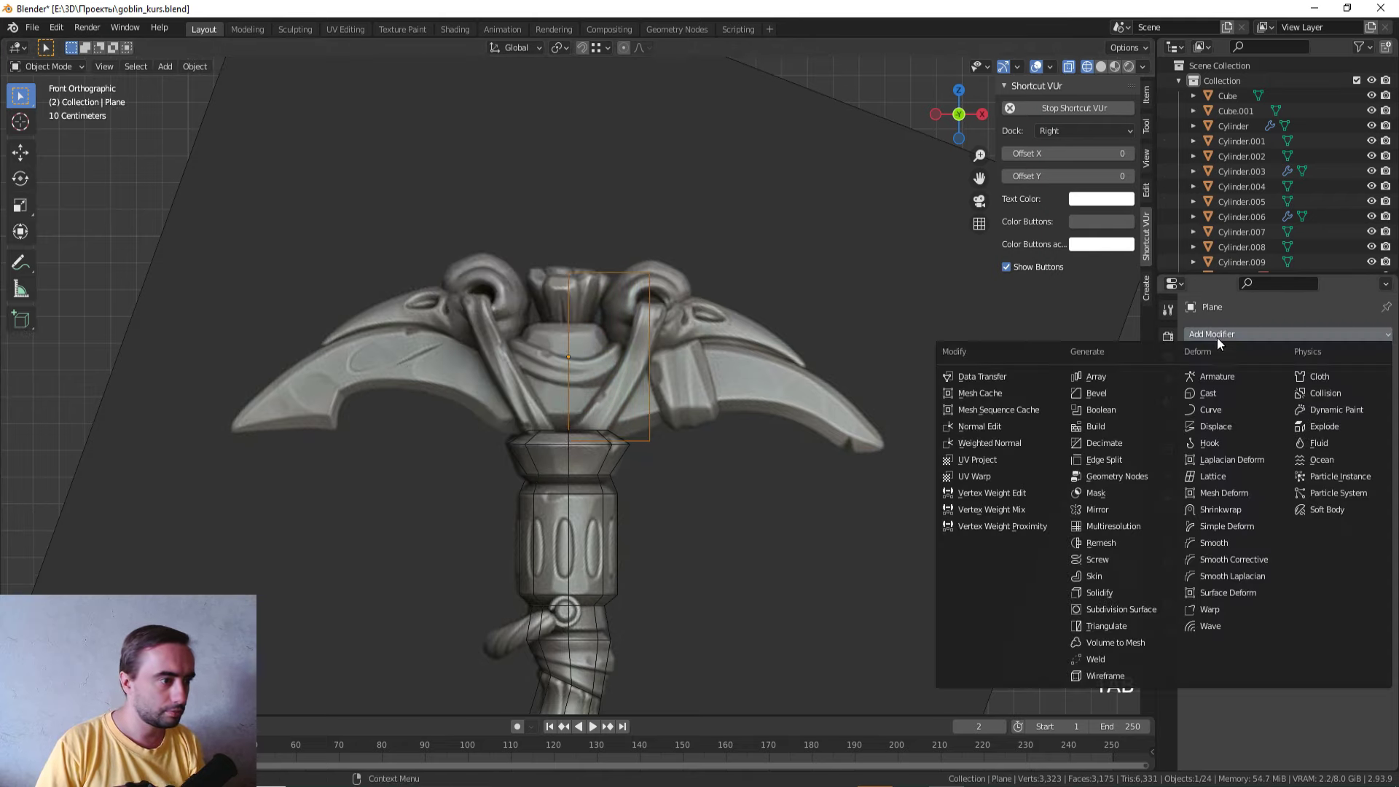
left_click_drag(1123, 514, 1141, 462)
Step: Extrude the outer edge along the right blade and split it into segments with loop cuts
key("Tab")
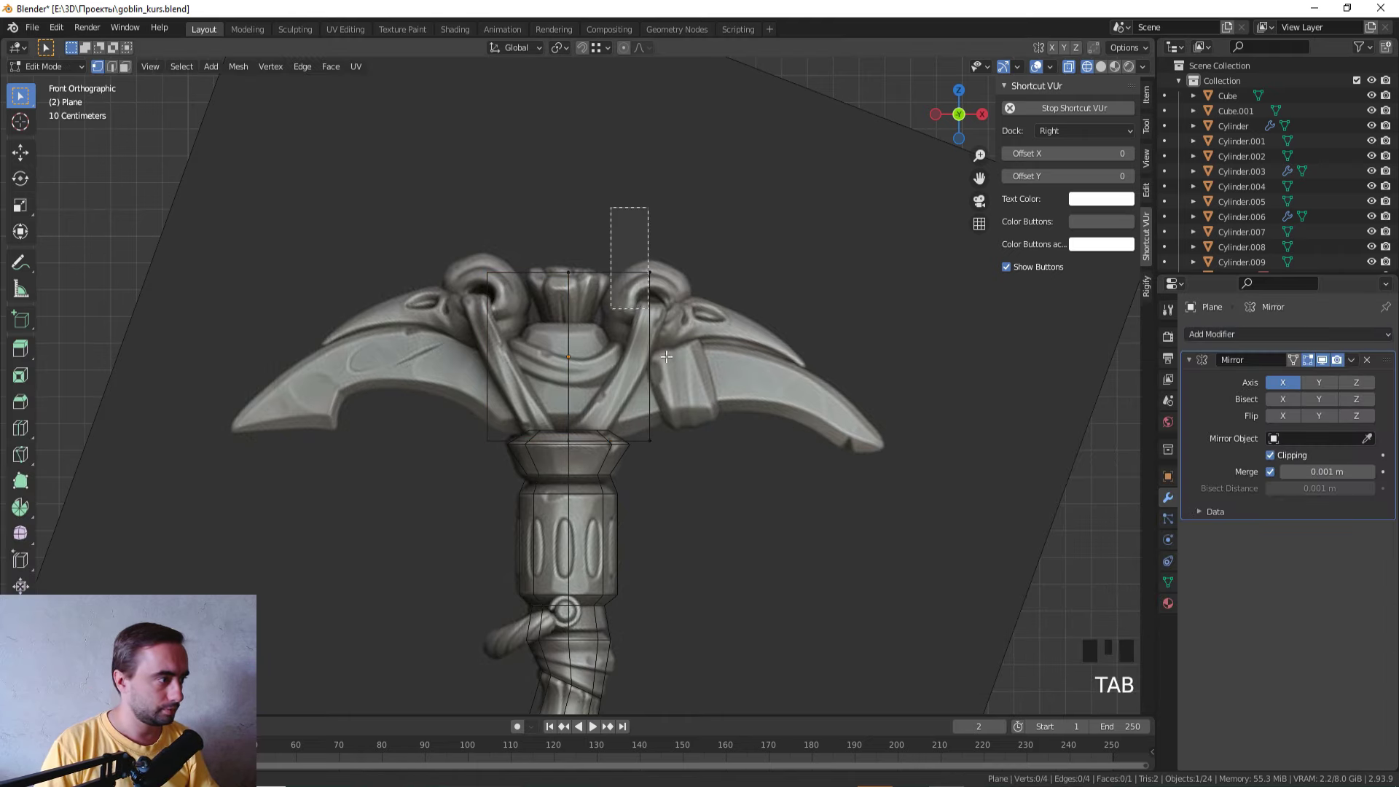
left_click(708, 490)
scroll("up", 3)
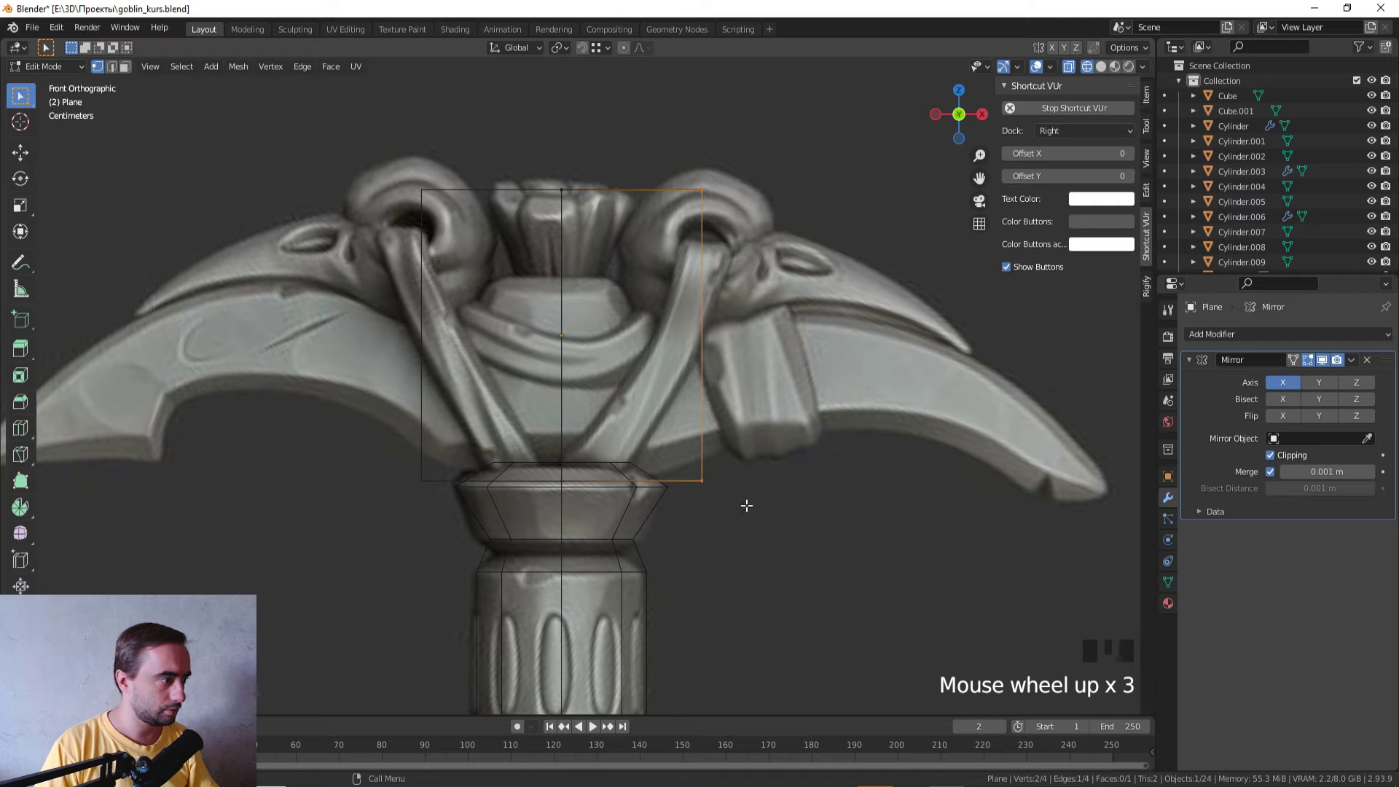
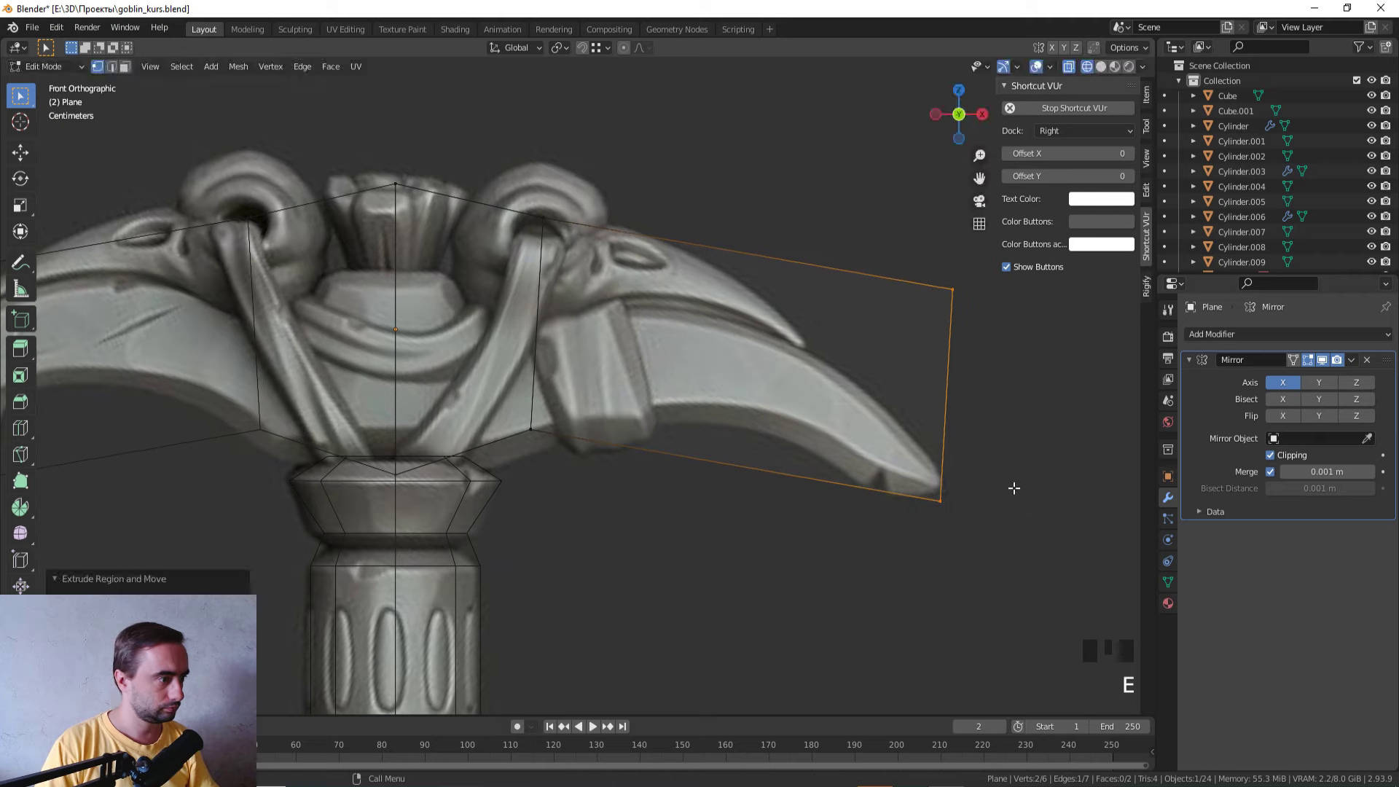
key("ctrl+r")
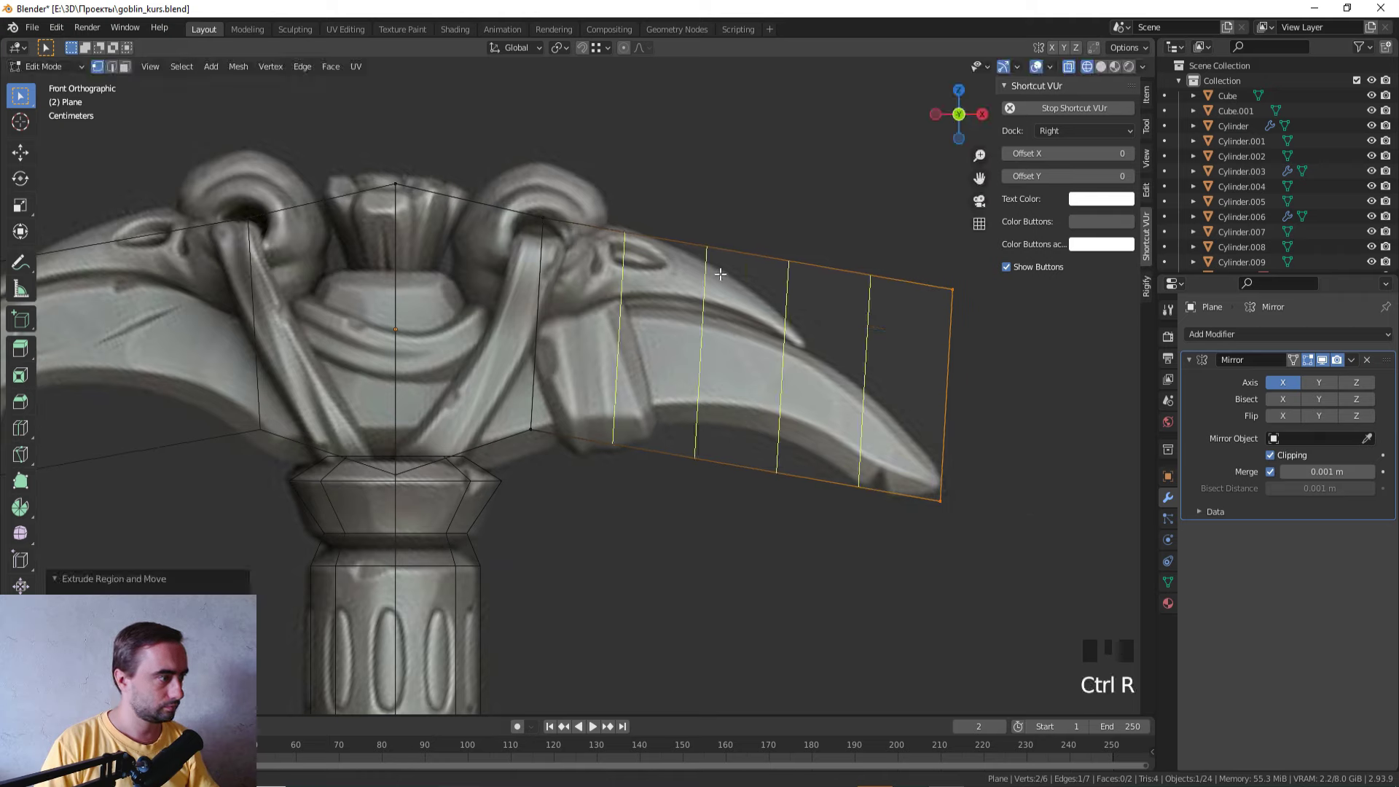
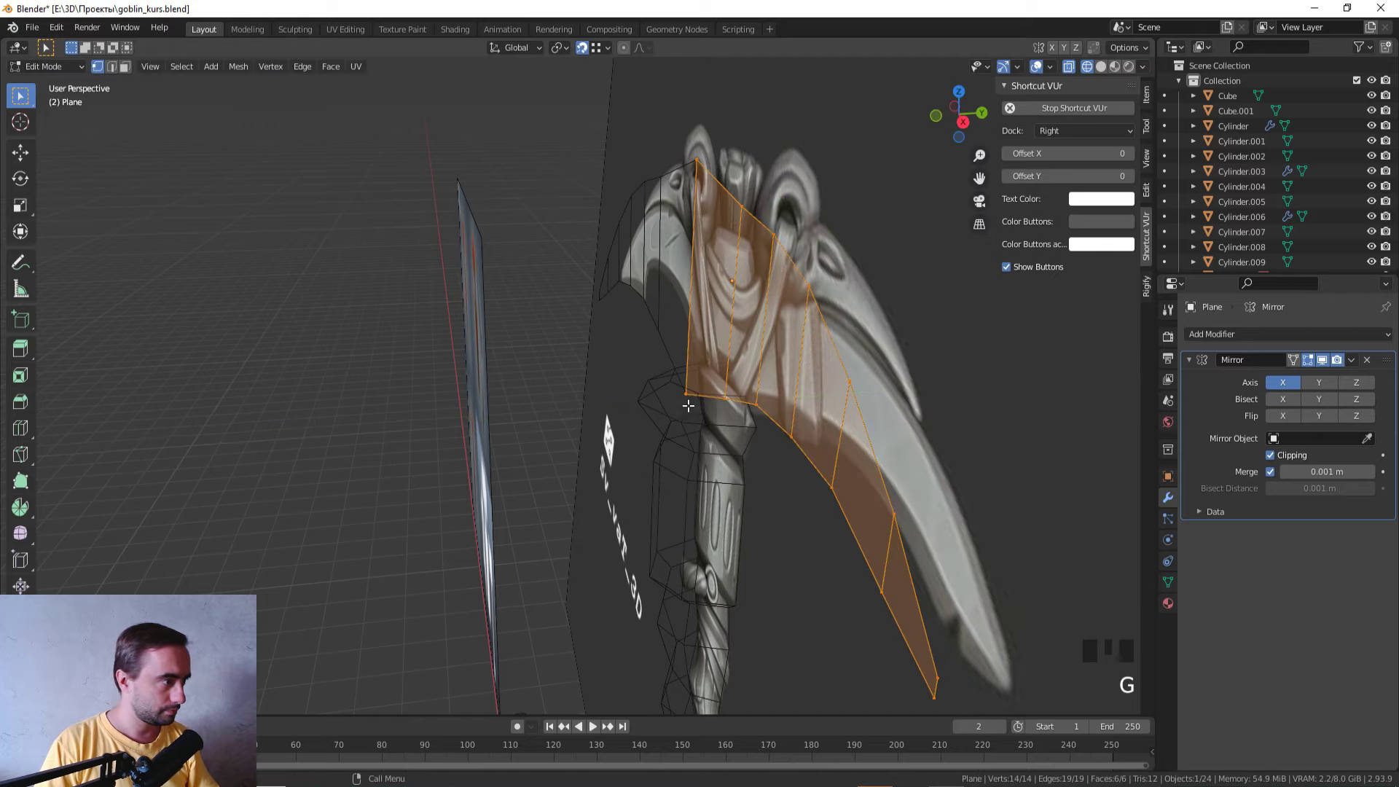
Step: Check the mirrored plane from an angle, return to front view and place the first vertices along the blade's upper curve
left_click_drag(640, 421, 774, 400)
key("KP_3")
key("KP_1")
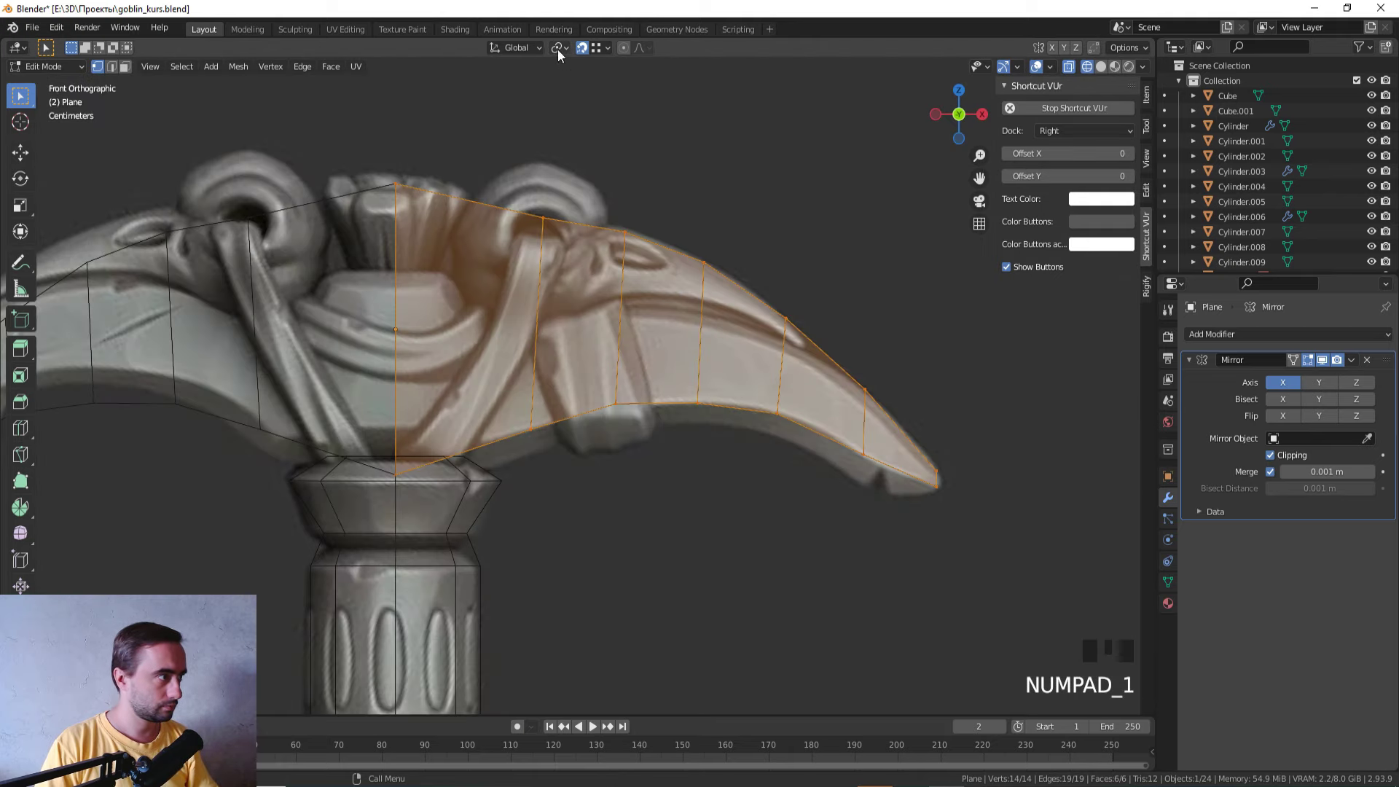
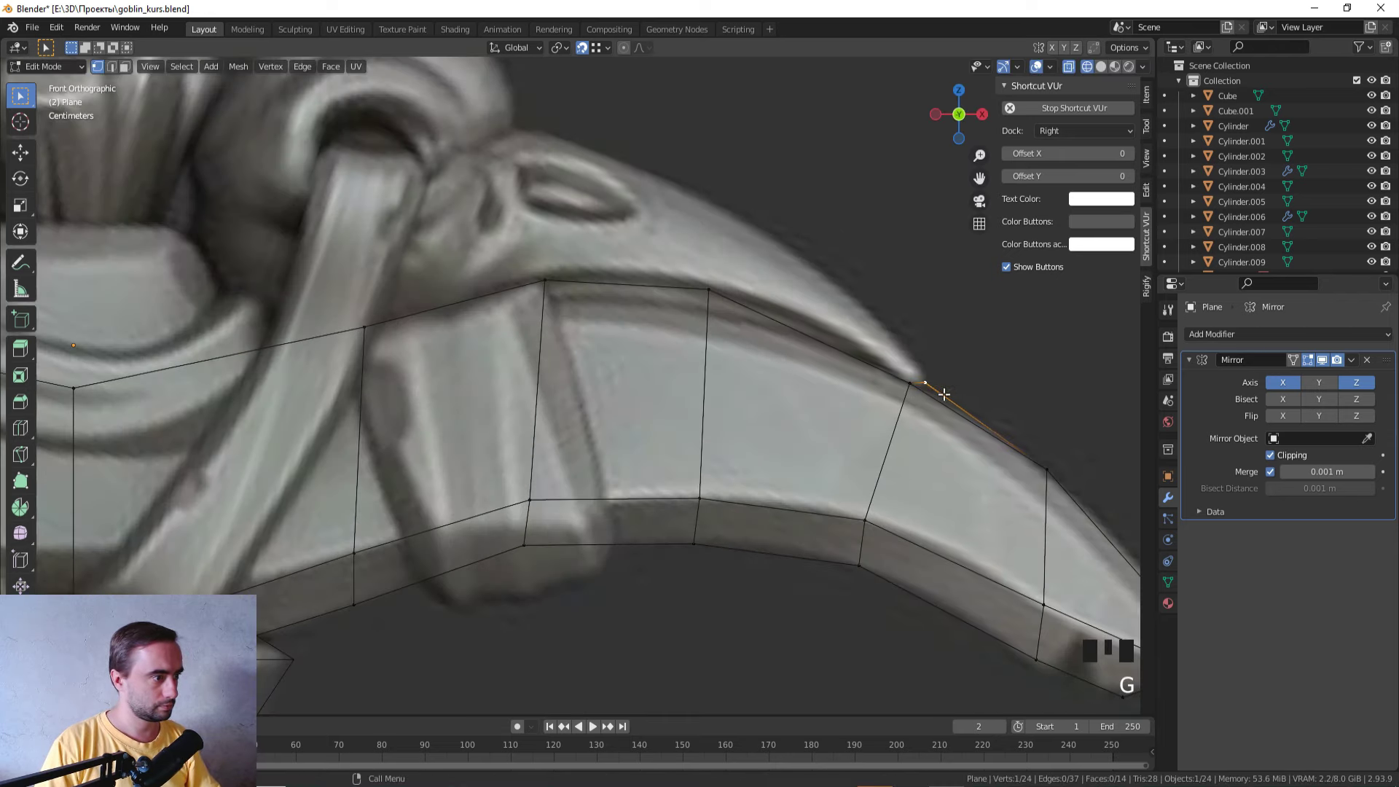
key("g")
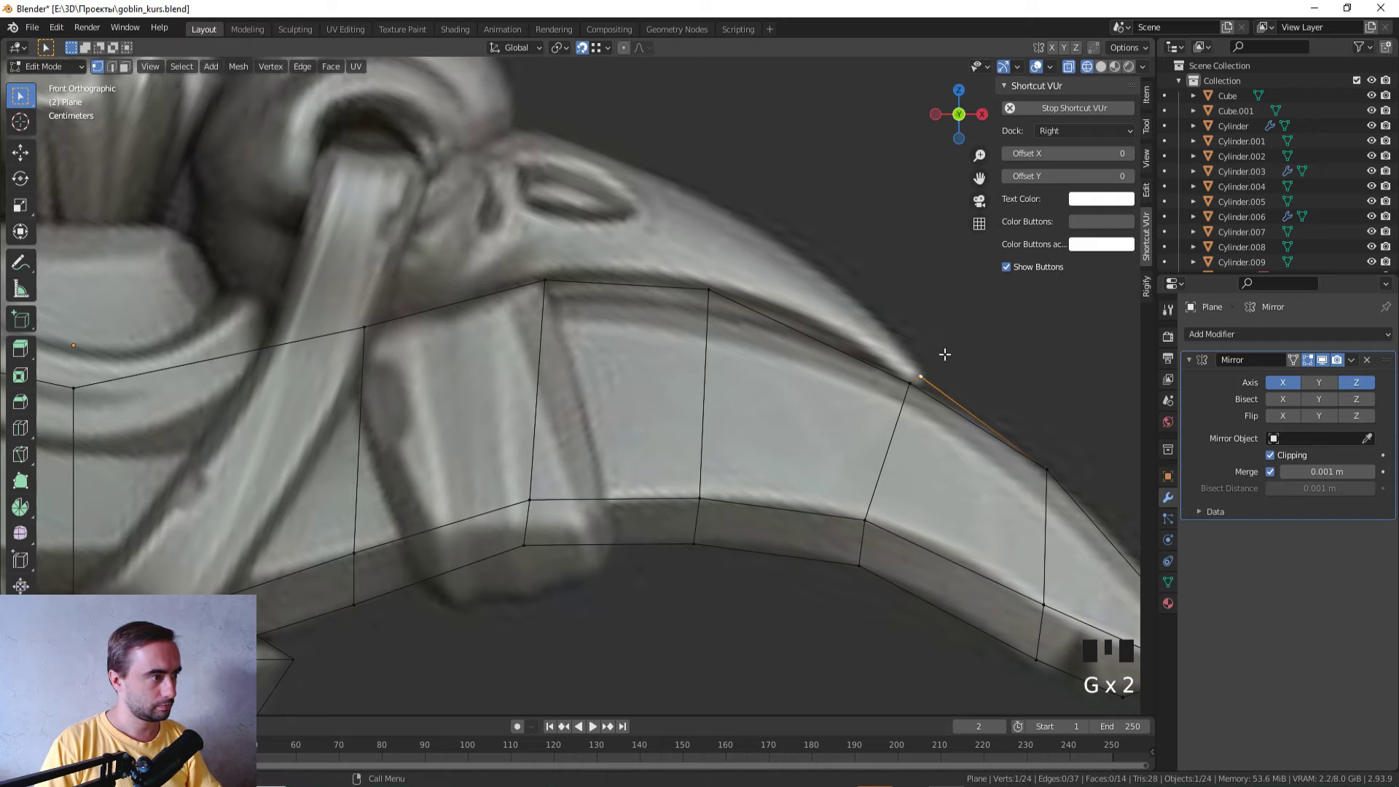
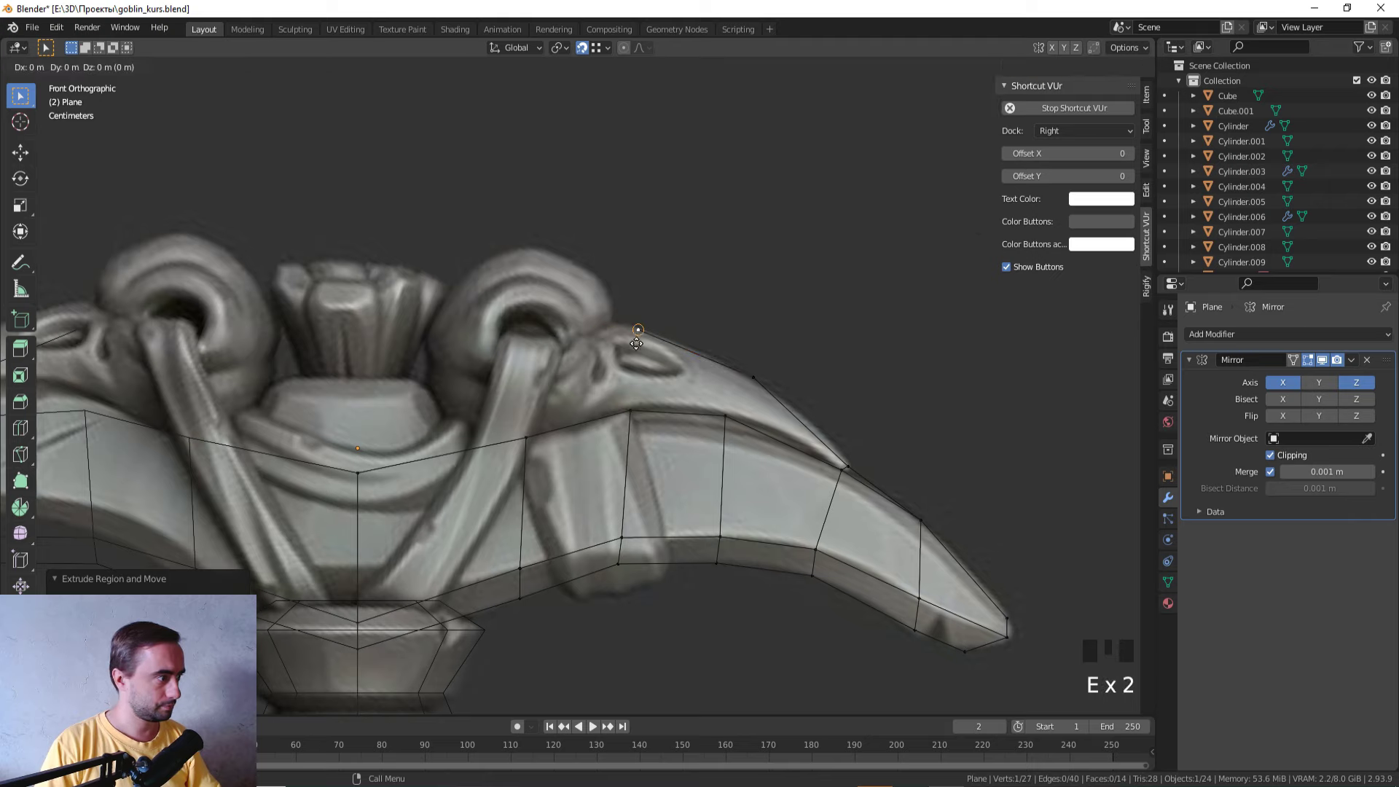
key("g")
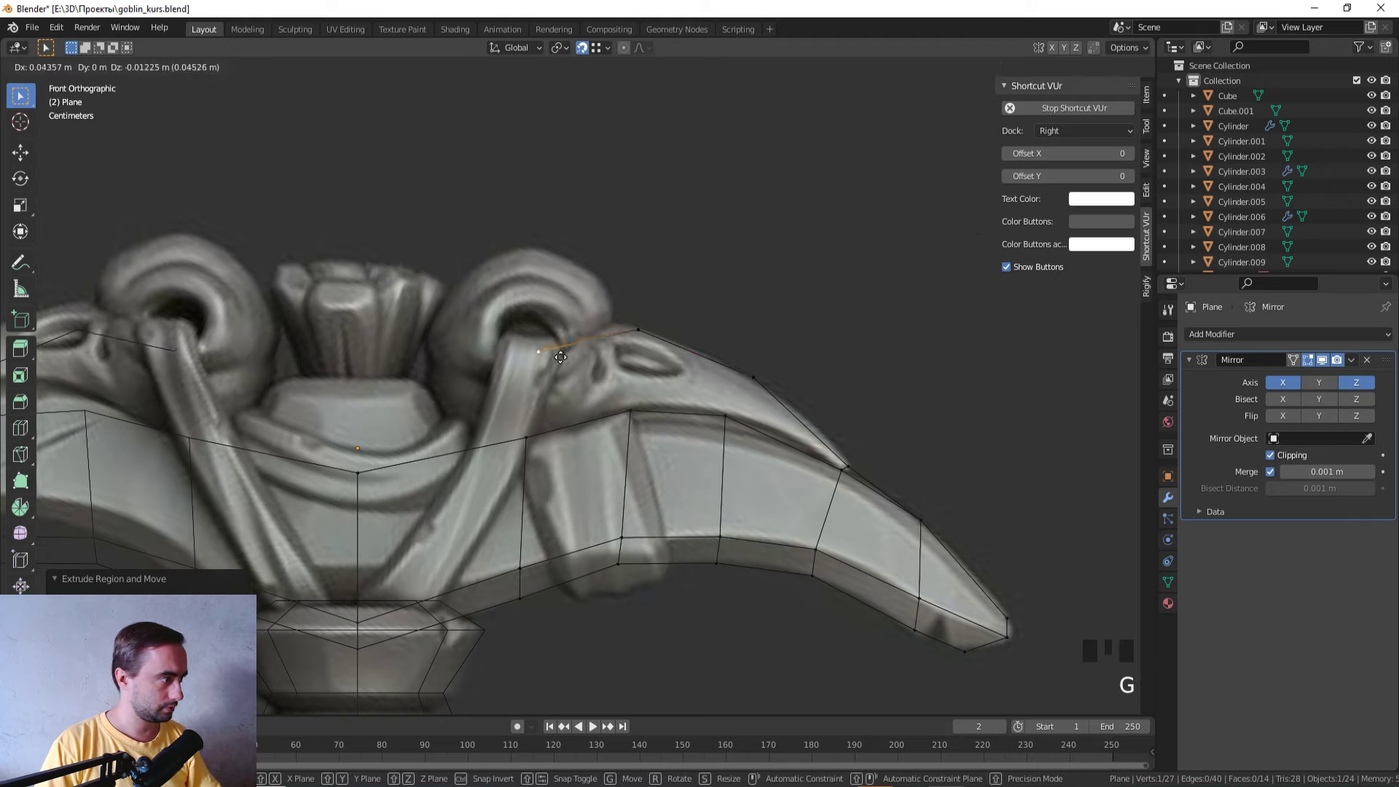
left_click_drag(536, 360, 593, 373)
key("g")
key("2")
left_click(468, 363)
left_click_drag(453, 381, 566, 360)
left_click(566, 360)
Step: Fill a face and keep extending vertices to trace the rest of the blade's top edge
key("f")
left_click_drag(712, 343, 447, 370)
key("z")
key("z")
left_click_drag(393, 346, 612, 326)
key("z")
left_click(614, 337)
left_click_drag(658, 350, 480, 395)
key("z")
key("1")
Step: Undo the stray outline vertices, reselect the top edge and begin extruding it toward the scroll ornament
scroll("up", 3)
key("KP_1")
scroll("down", 3)
left_click_drag(744, 381, 720, 374)
scroll("up", 3)
key("ctrl+z")
key("ctrl+z")
key("ctrl+z")
key("ctrl+z")
key("ctrl+z")
key("ctrl+z")
key("ctrl+z")
key("ctrl+z")
key("ctrl+z")
left_click(646, 324)
key("e")
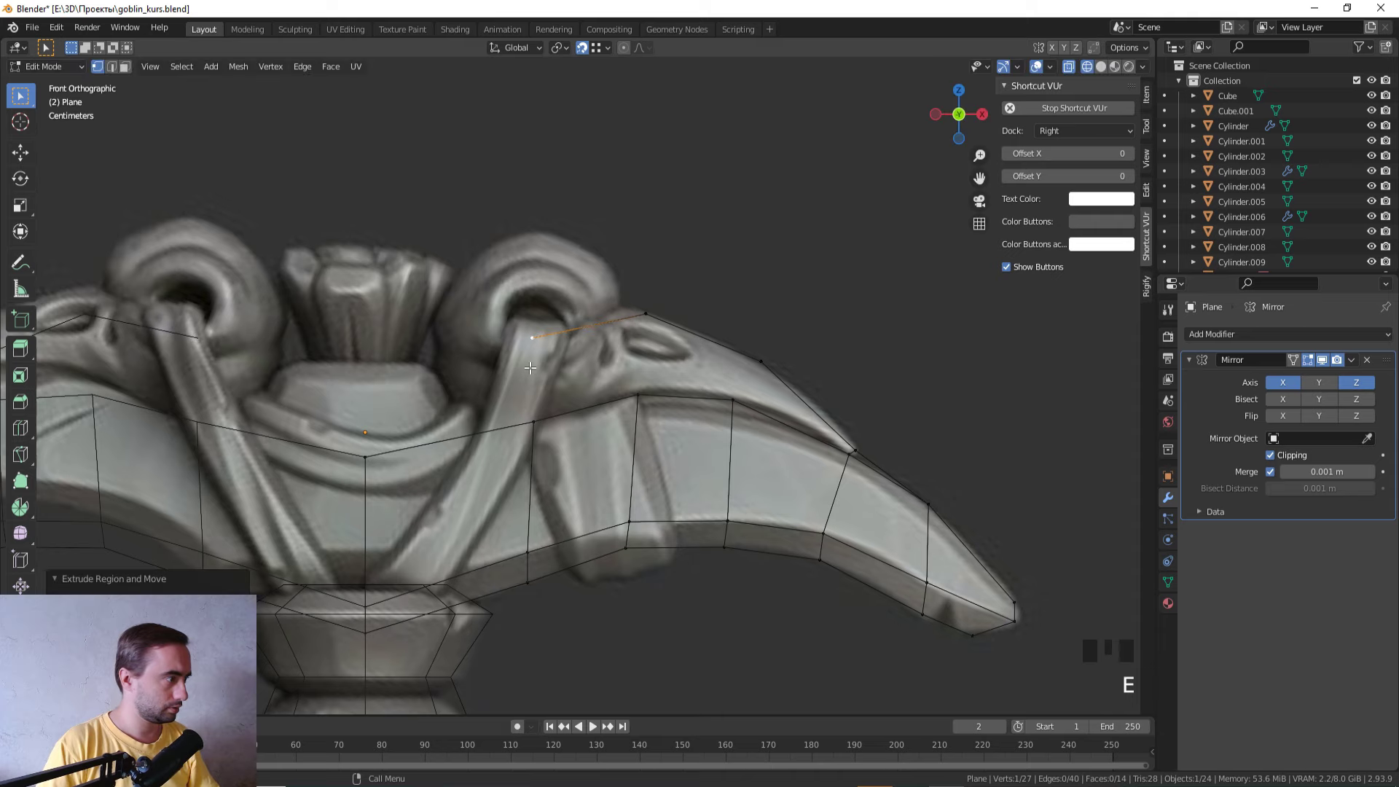
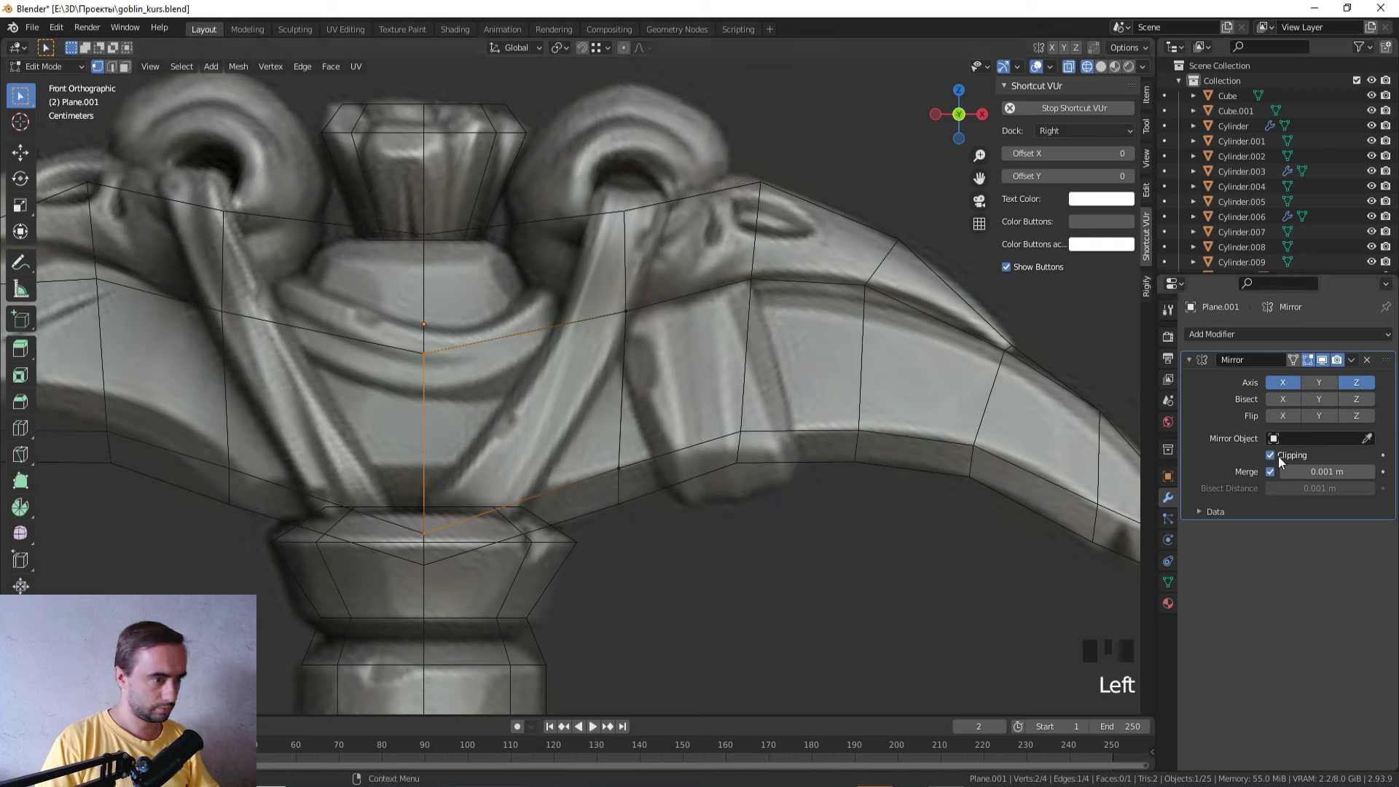
Step: Disable Clipping, move the strap vertices off centre, extend the strap up to the loop and extrude it down toward the handle
left_click(1278, 461)
key("g")
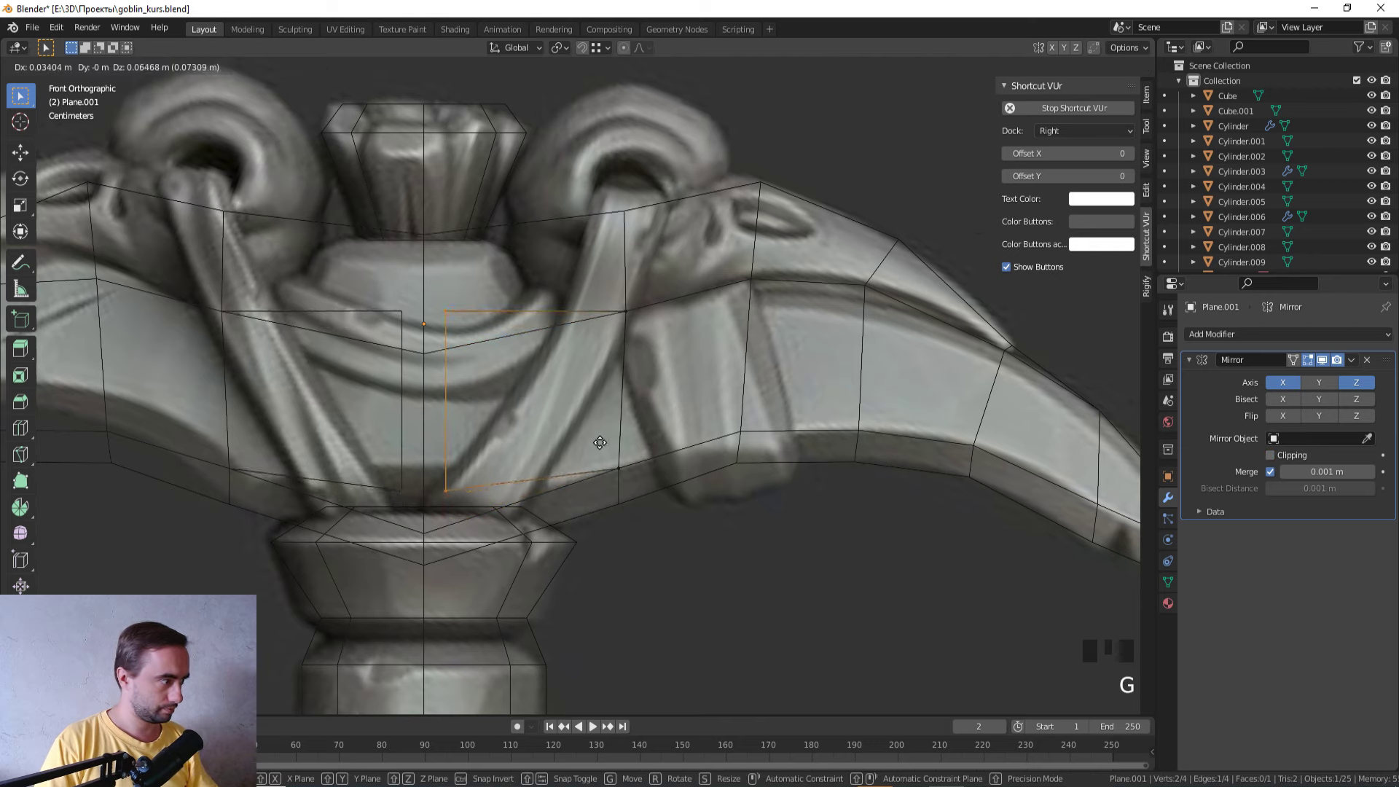
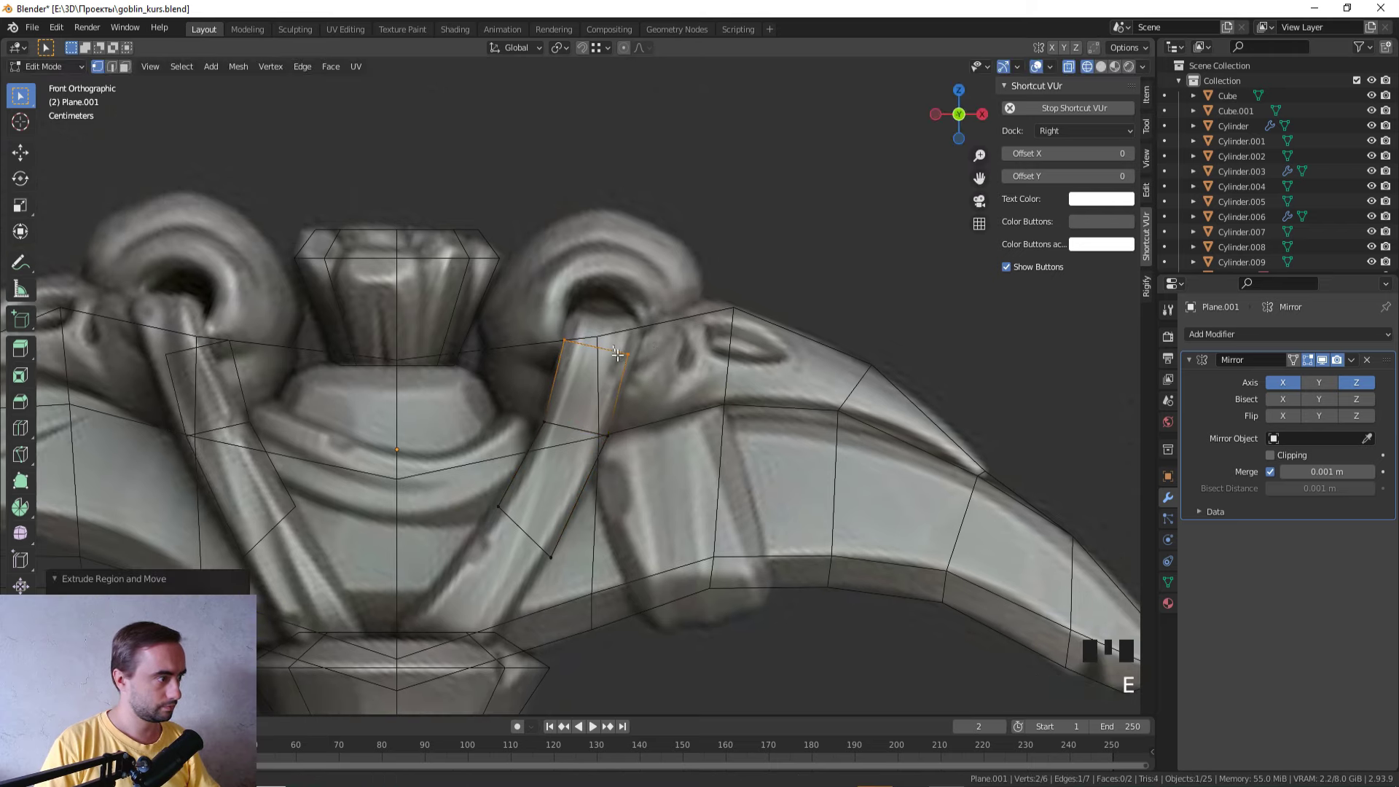
left_click(648, 380)
key("g")
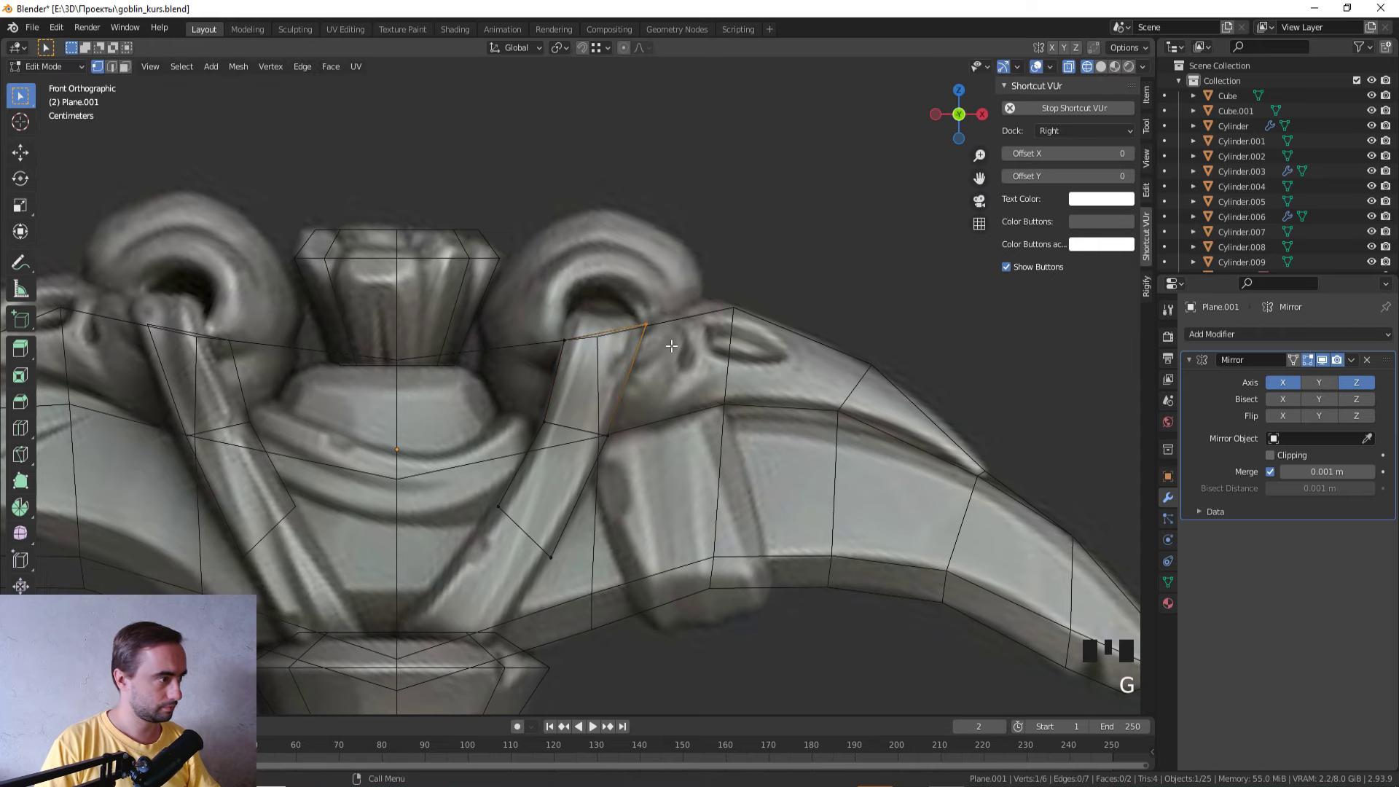
left_click_drag(618, 469, 610, 413)
left_click(610, 413)
key("e")
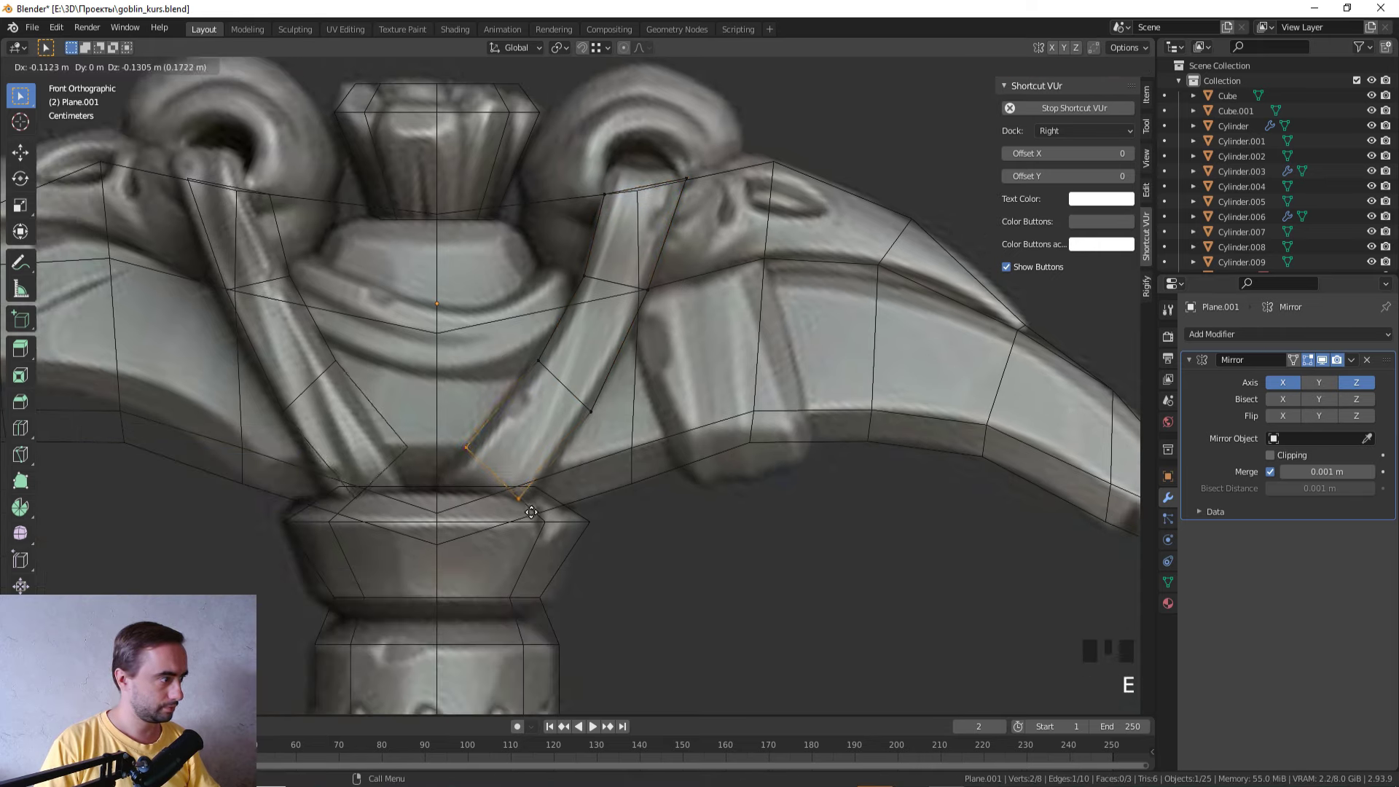
left_click(505, 487)
Step: Re-enable Clipping and raise the strap vertices along Z into position
key("g")
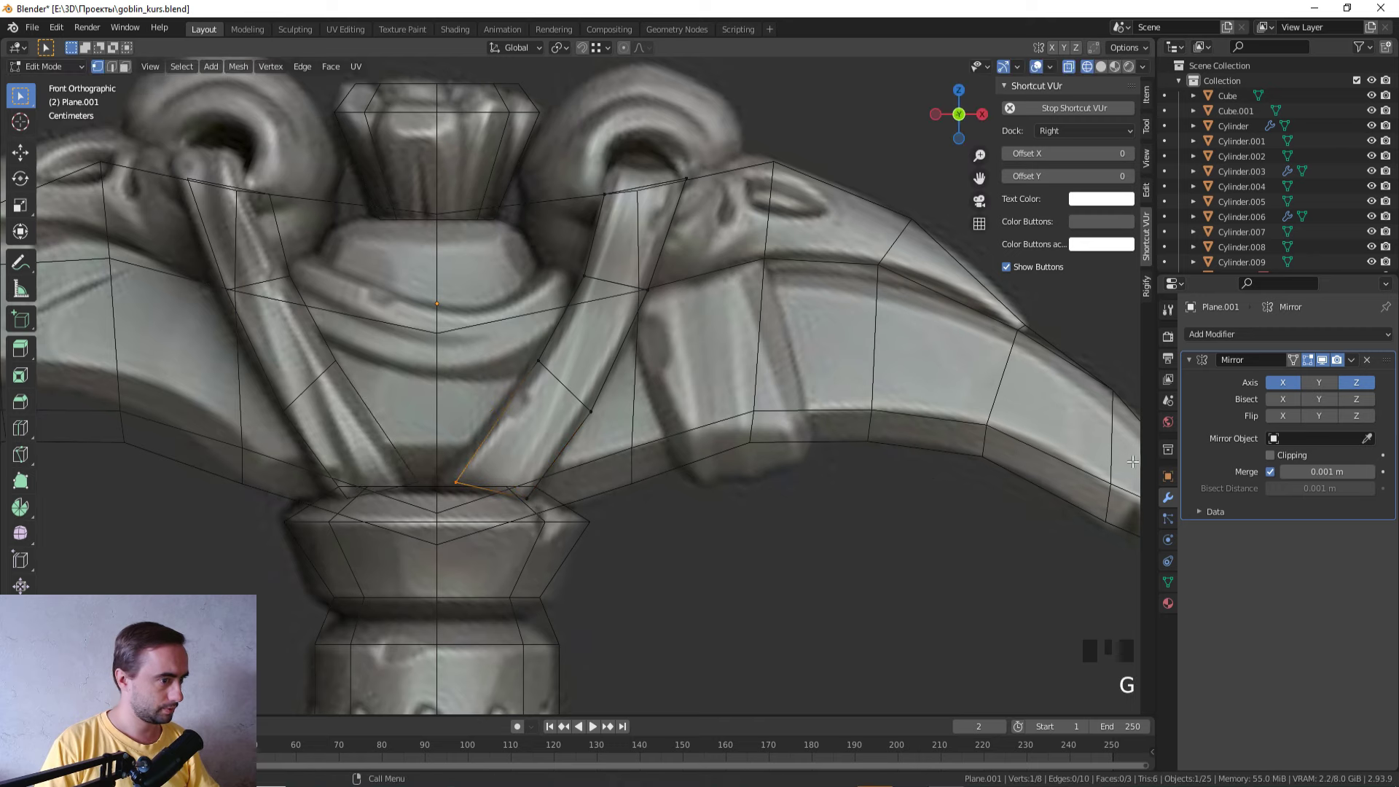
left_click(1263, 460)
key("g")
scroll("down", 3)
key("z")
left_click_drag(668, 477, 670, 308)
left_click(669, 308)
left_click(696, 327)
Step: Check the straps from the Right view and start adjusting their depth
key("KP_3")
scroll("up", 3)
left_click_drag(693, 323, 566, 445)
scroll("up", 3)
key("g")
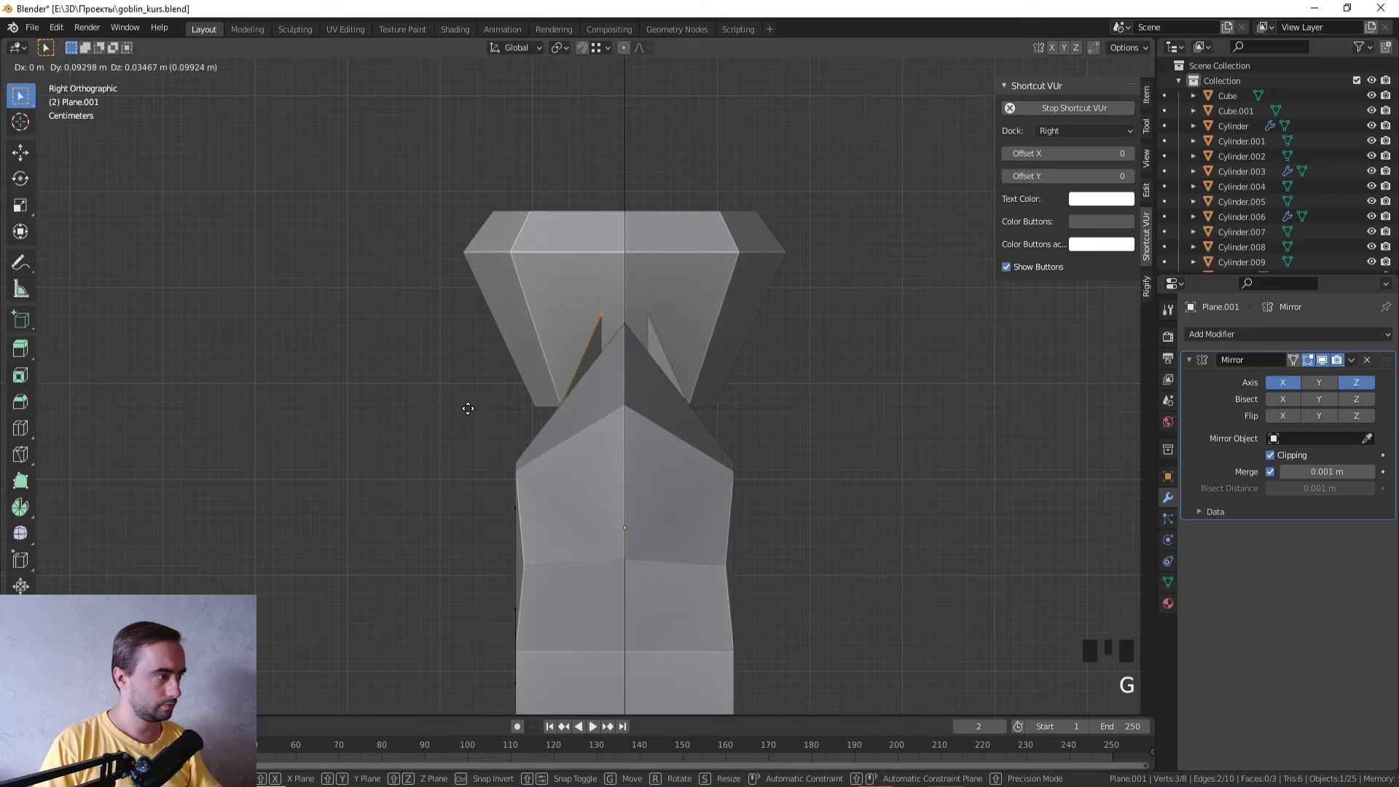
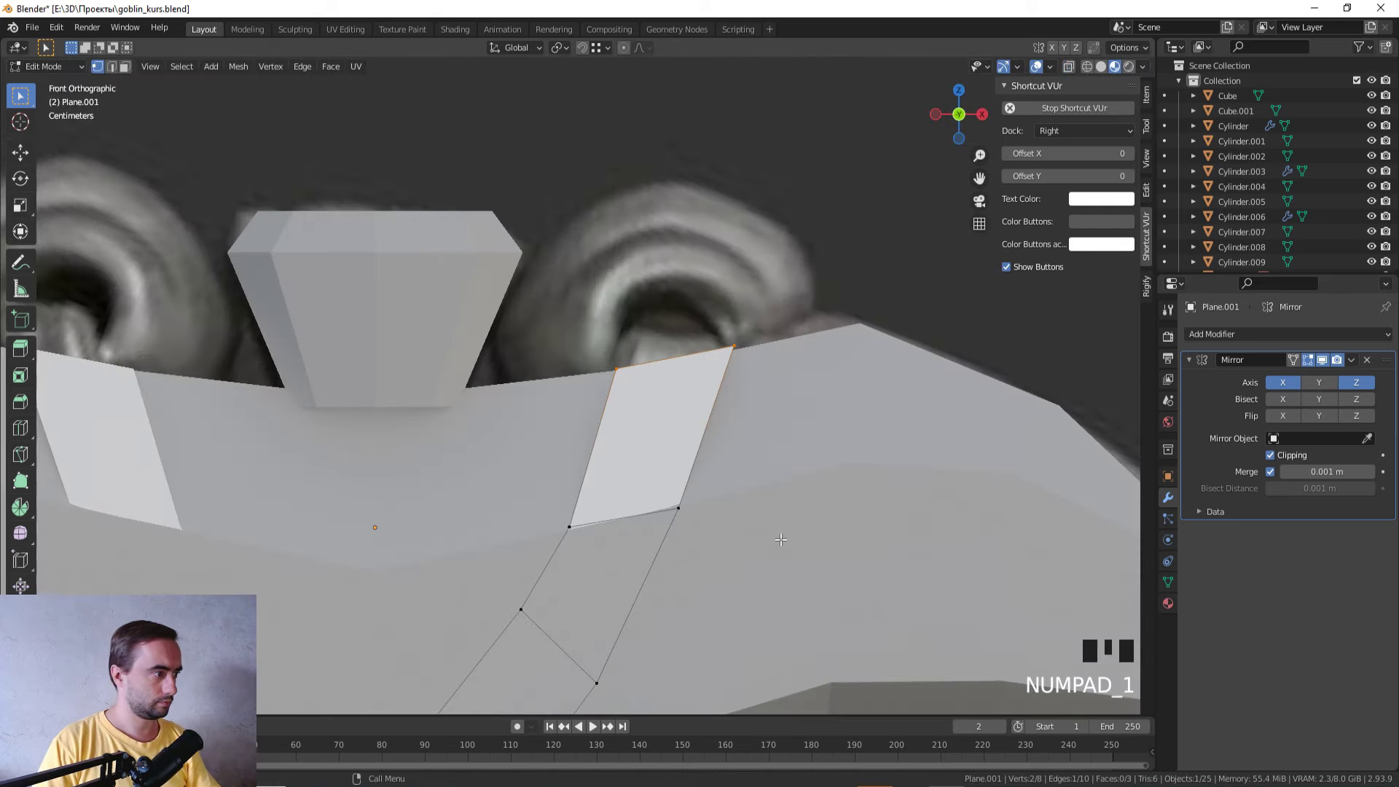
Step: In side view move the strap vertices along Z so the straps reach the collar
key("KP_3")
key("z")
key("g")
middle_click(594, 424)
key("z")
middle_click(820, 420)
key("g")
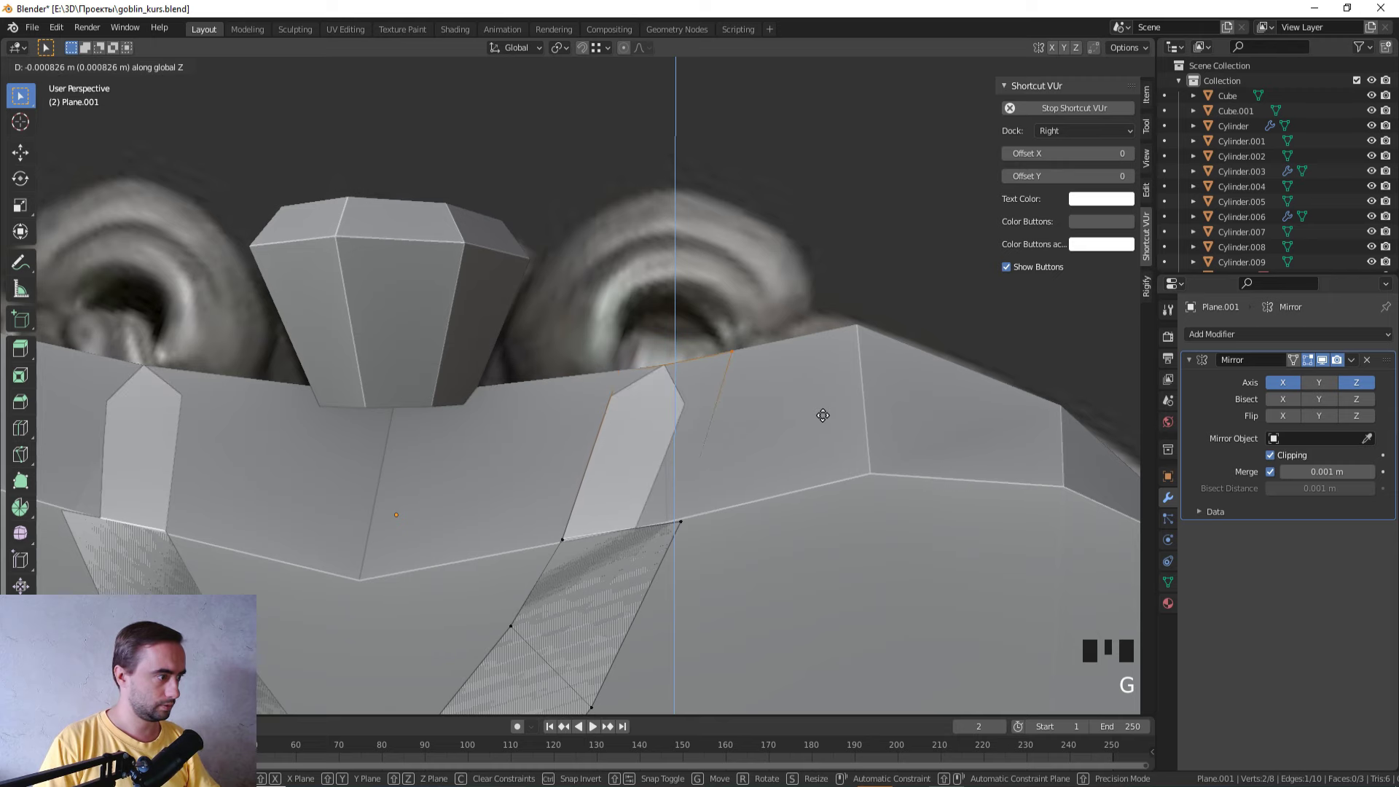
Step: Tab into the Plane object and nudge the strap vertex into place before the knife cut
scroll("down", 3)
key("Tab")
left_click_drag(785, 419, 842, 336)
scroll("up", 3)
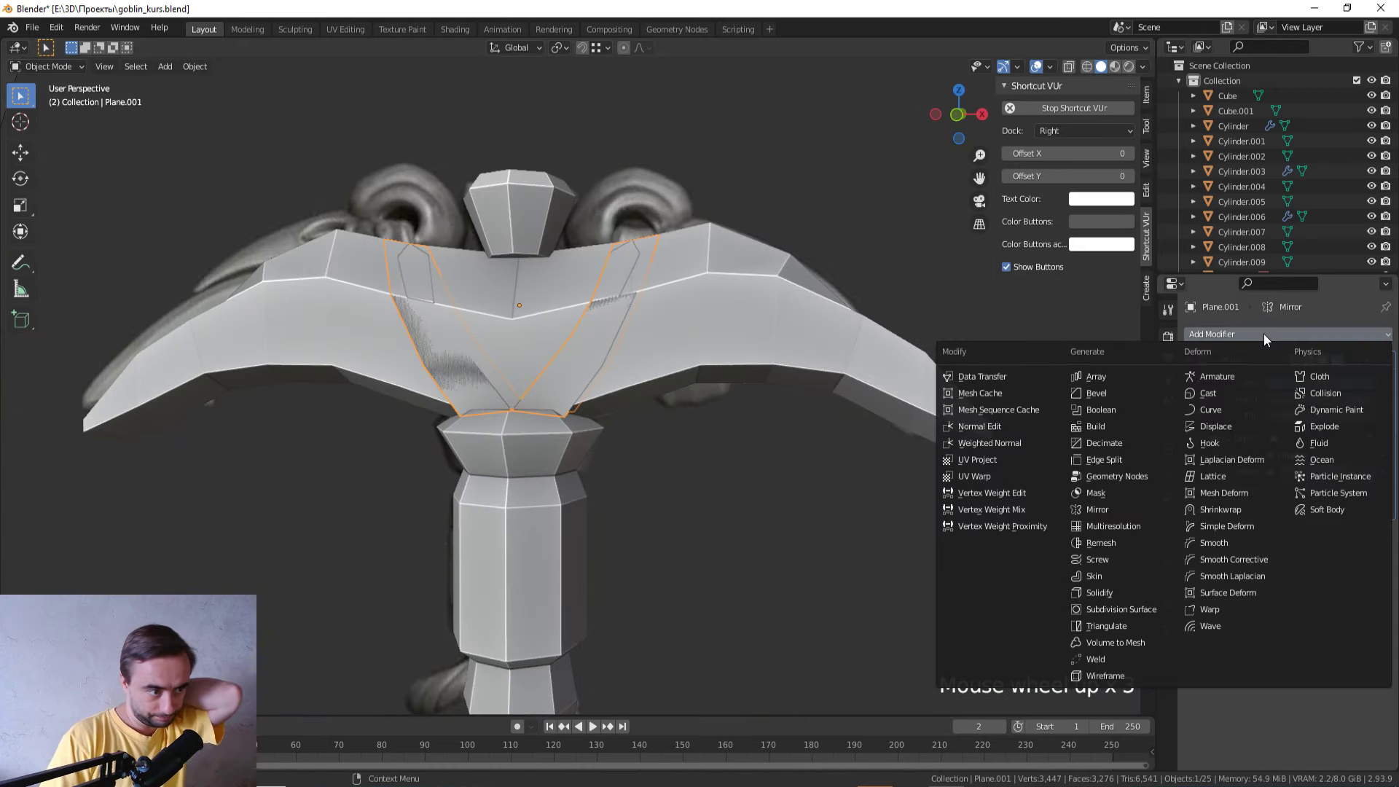
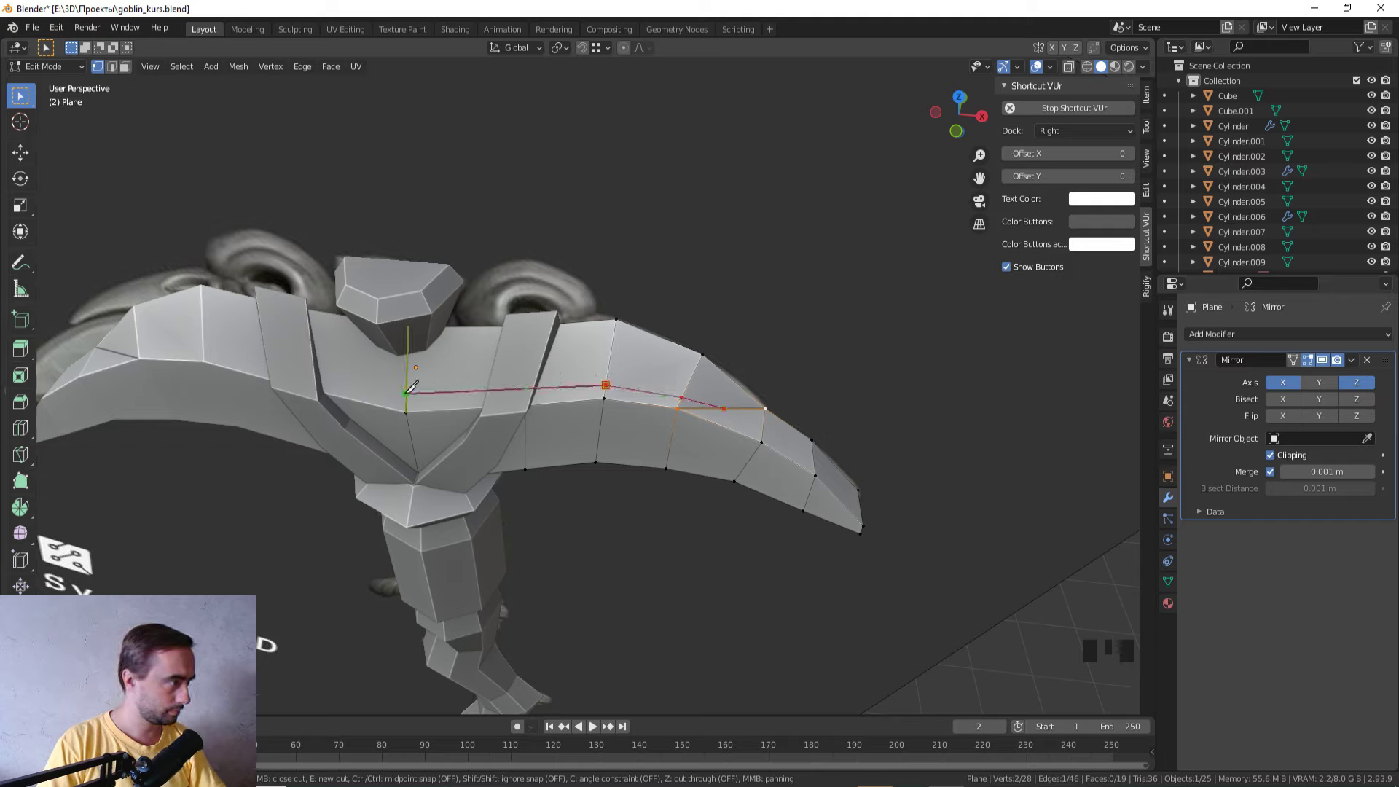
Step: Cut the lengthwise edge line across the blade with the Knife, confirm it and orbit to inspect
left_click_drag(489, 399, 441, 372)
key("2")
left_click(445, 354)
left_click_drag(437, 352, 403, 323)
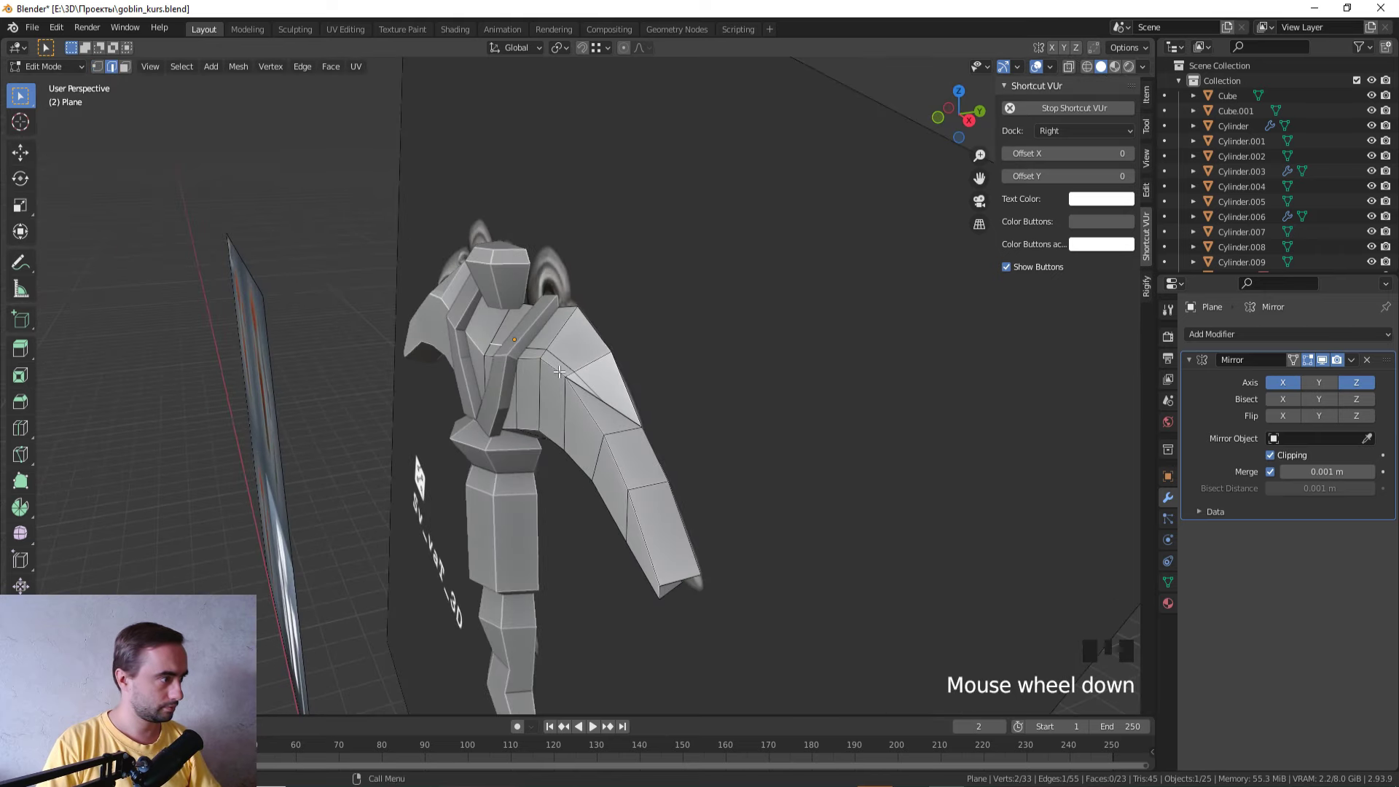
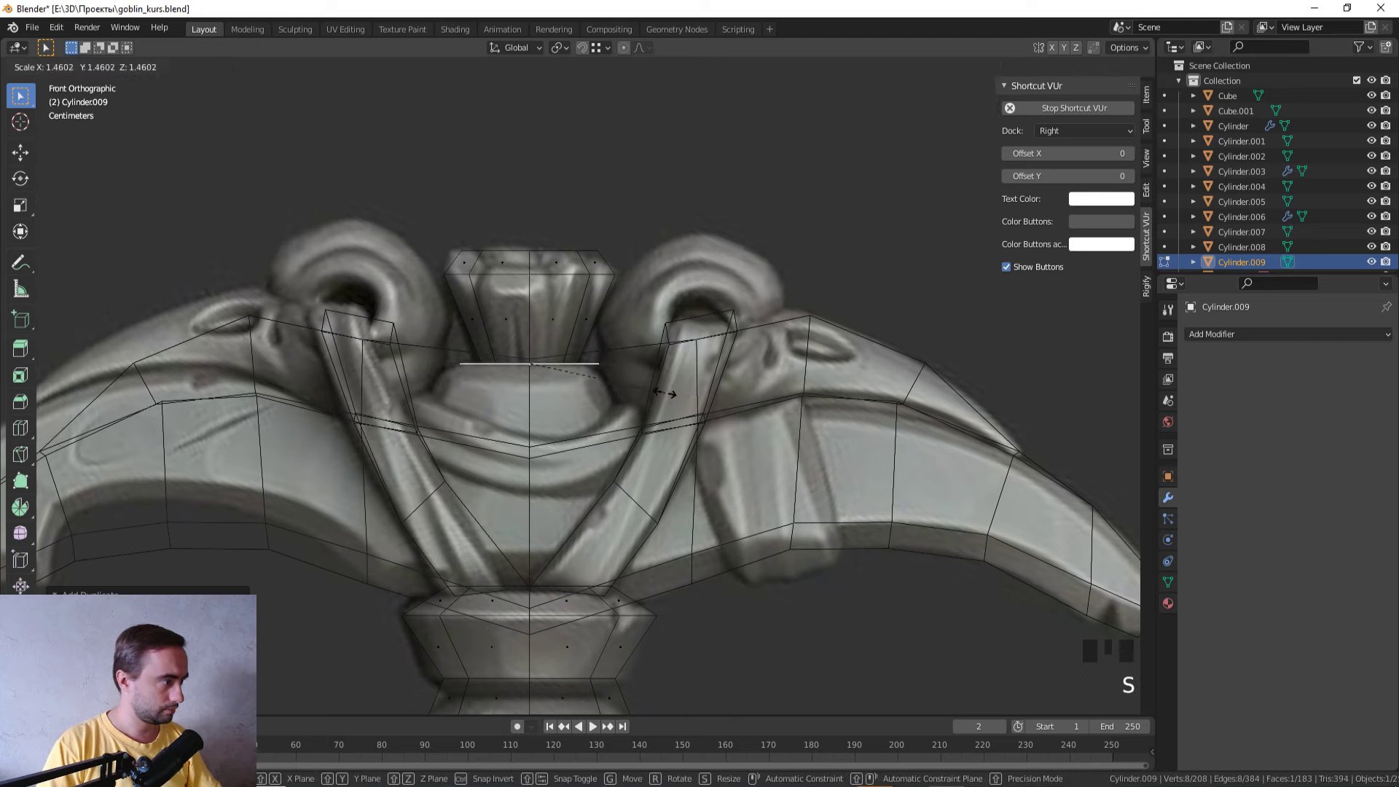
Step: Extrude and scale the cylinder's faces outward to widen it into the central block
key("e")
key("s")
key("e")
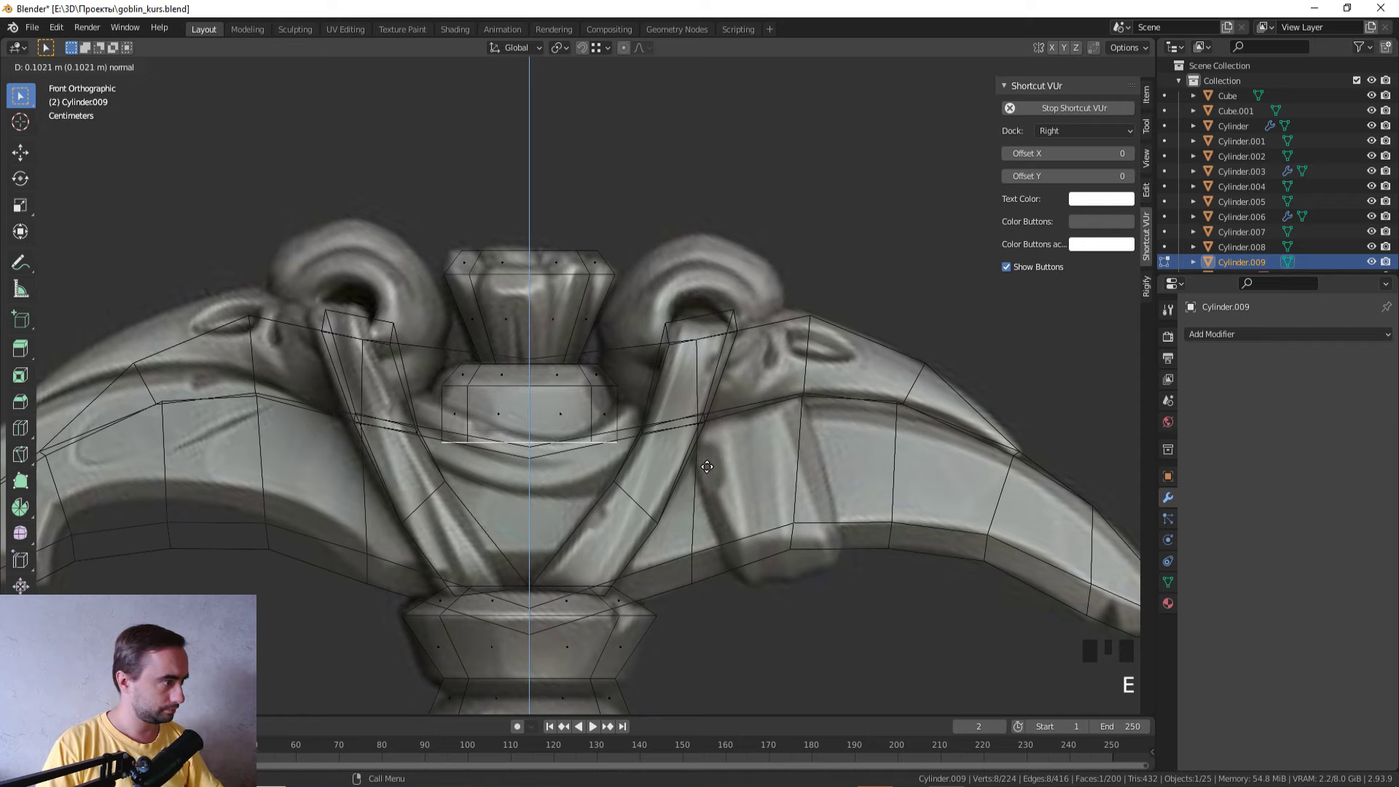
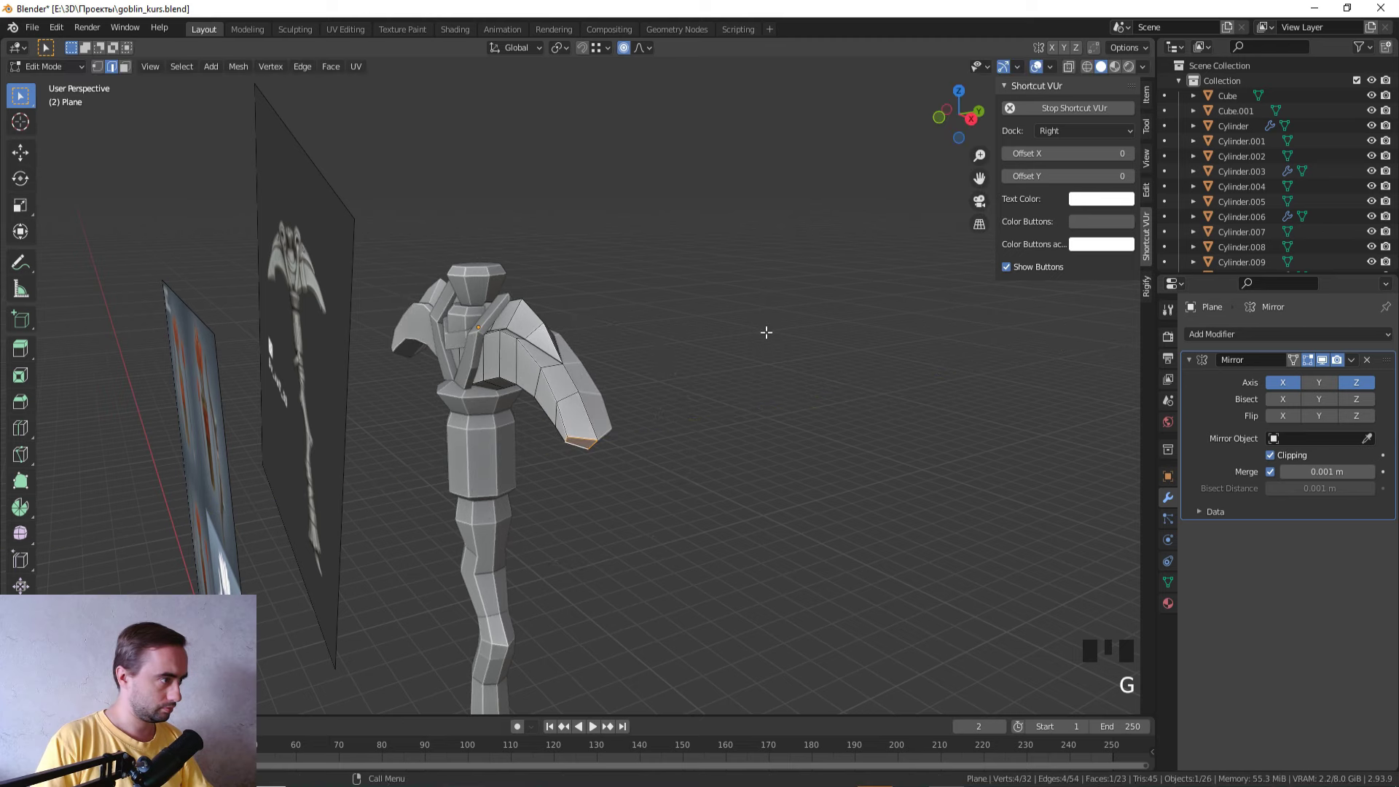
Step: Move the selected blade-tip vertices with G to curve the blade, then leave Edit Mode
left_click(609, 185)
key("g")
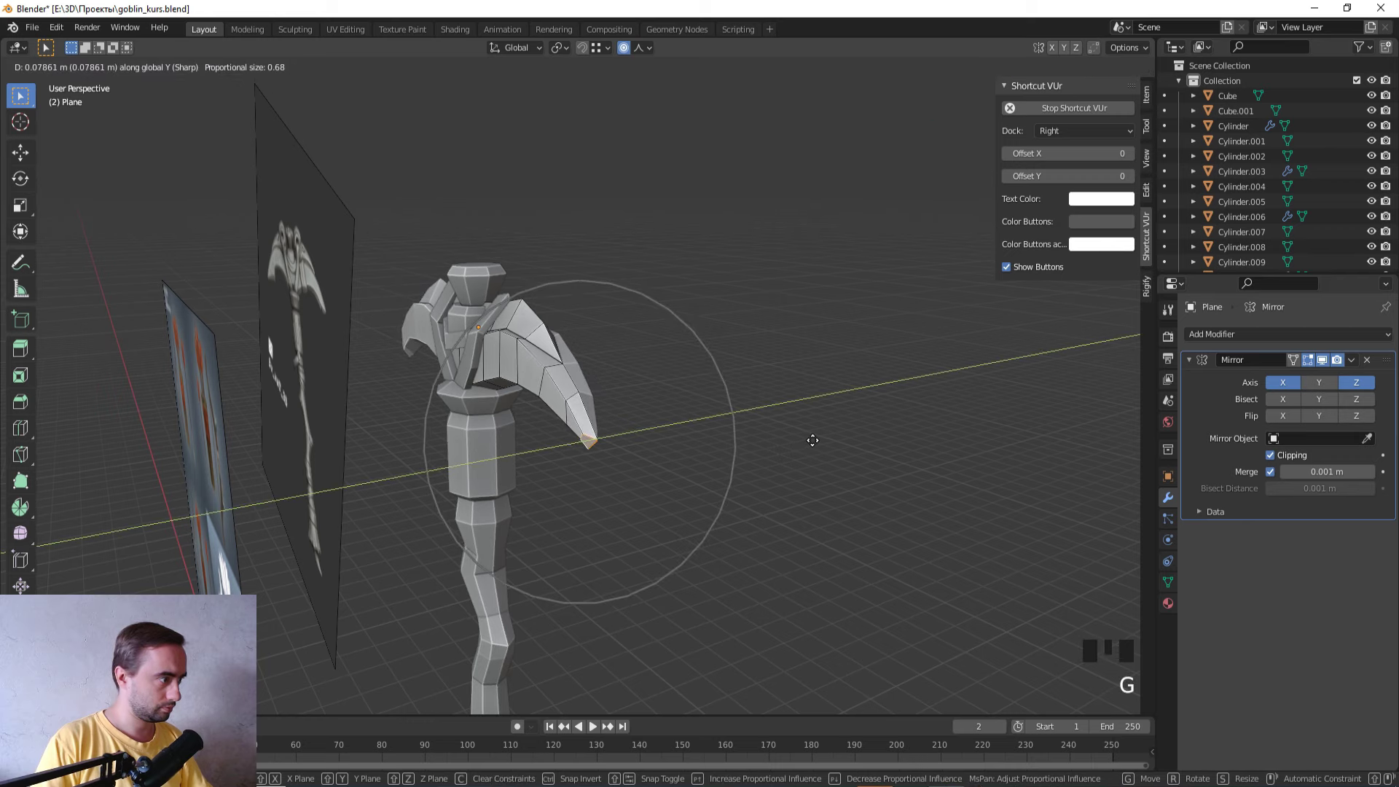
left_click_drag(812, 434, 914, 465)
key("Tab")
left_click(857, 450)
left_click_drag(840, 449, 670, 418)
scroll("down", 3)
Step: Orbit and zoom around the pickaxe head, picking a vertex at the blade tip to adjust
left_click_drag(696, 390, 839, 373)
middle_click(842, 371)
key("KP_1")
scroll("up", 3)
left_click_drag(590, 385, 486, 351)
left_click(486, 351)
left_click_drag(672, 387, 572, 471)
scroll("up", 3)
Step: Box-select the upper head geometry in Edit Mode and reposition it
key("Tab")
left_click_drag(630, 51, 689, 272)
left_click_drag(689, 271, 692, 254)
scroll("down", 3)
key("Tab")
left_click_drag(699, 255, 748, 187)
scroll("up", 3)
Step: Select the goblin body mesh and enter Edit Mode ready to correct its normals
left_click(473, 319)
left_click_drag(472, 326, 539, 355)
left_click(539, 355)
left_click_drag(533, 355, 993, 343)
left_click(993, 343)
scroll("down", 3)
scroll("up", 3)
scroll("down", 3)
left_click_drag(823, 465, 630, 373)
scroll("up", 3)
left_click(751, 380)
key("Tab")
Step: Select all of the body mesh, fix its normal direction via Alt+N and return to Object Mode
key("a")
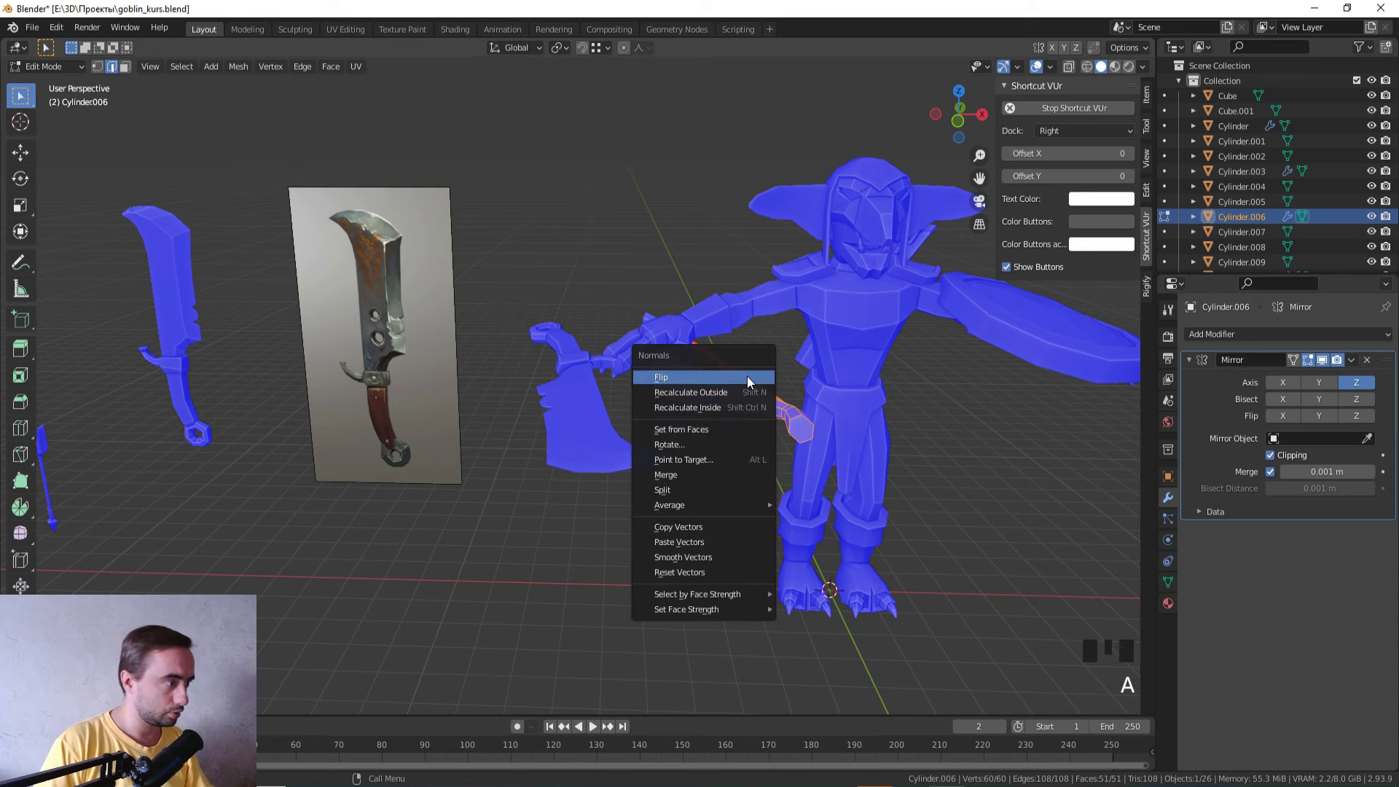
key("alt+n")
key("Tab")
scroll("down", 3)
left_click(541, 517)
left_click_drag(541, 517, 765, 569)
scroll("up", 3)
Step: From front view select the pickaxe parts, select linked and enter Edit Mode with all faces selected
key("KP_1")
scroll("up", 3)
left_click(519, 251)
left_click_drag(577, 300, 593, 303)
left_click(592, 303)
left_click(674, 522)
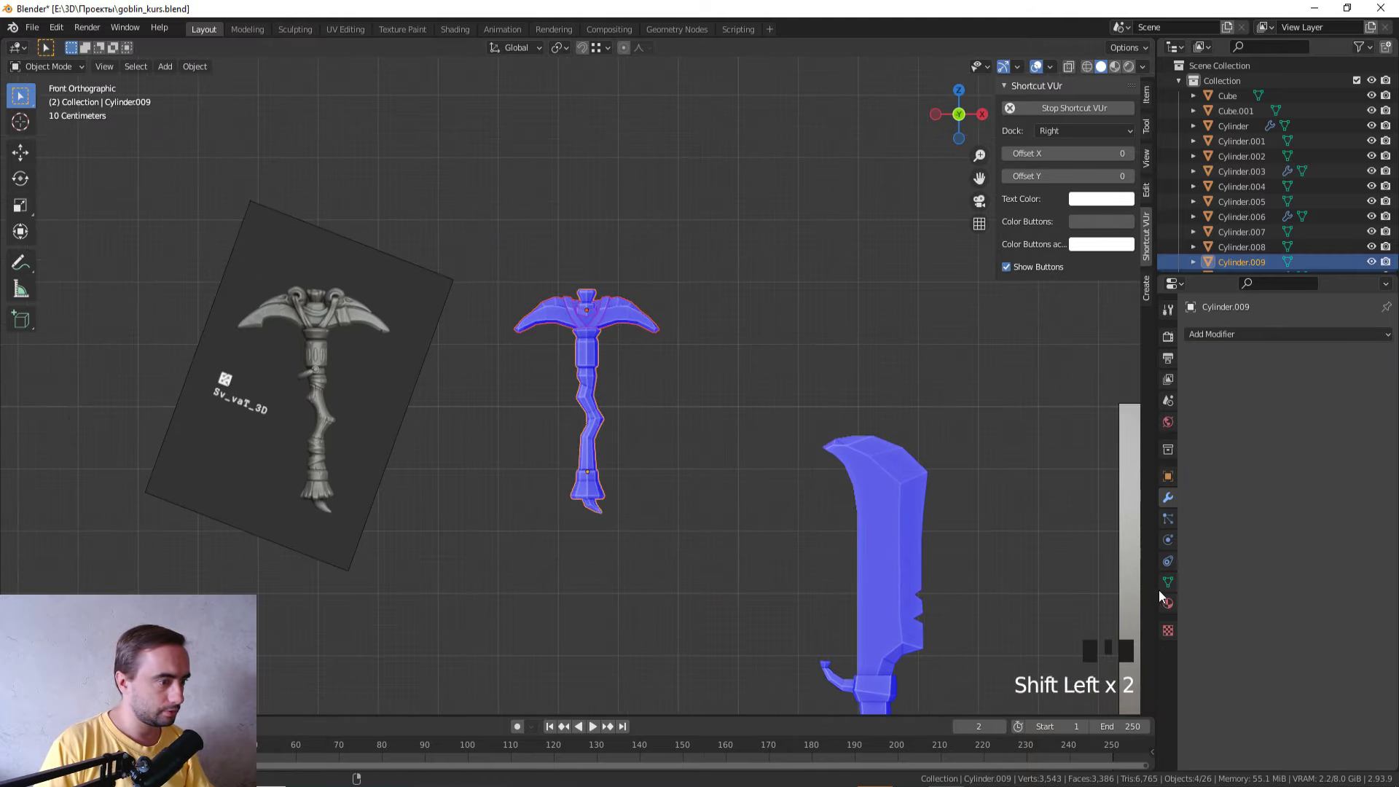
left_click_drag(1181, 425, 851, 356)
key("ctrl+l")
key("Tab")
key("a")
key("3")
Step: Switch to the UV Editing workspace, set the front view and start U > Project from View onto the gradient texture
left_click(366, 28)
scroll("down", 3)
key("KP_1")
scroll("up", 3)
middle_click(1063, 372)
scroll("up", 3)
left_click_drag(912, 371, 845, 433)
key("u")
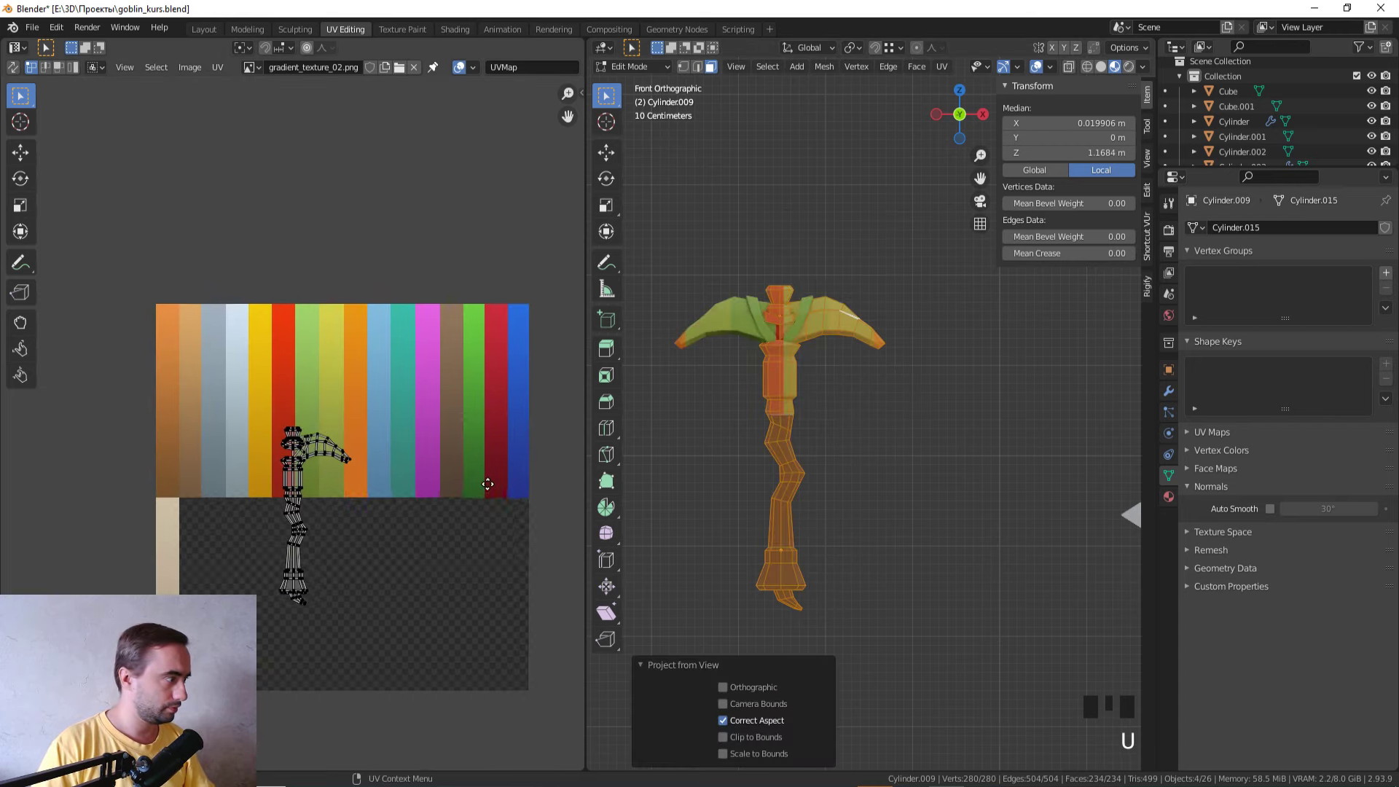
Step: Shrink all the pickaxe UVs to a point and drop them onto the gradient texture
key("a")
key("s")
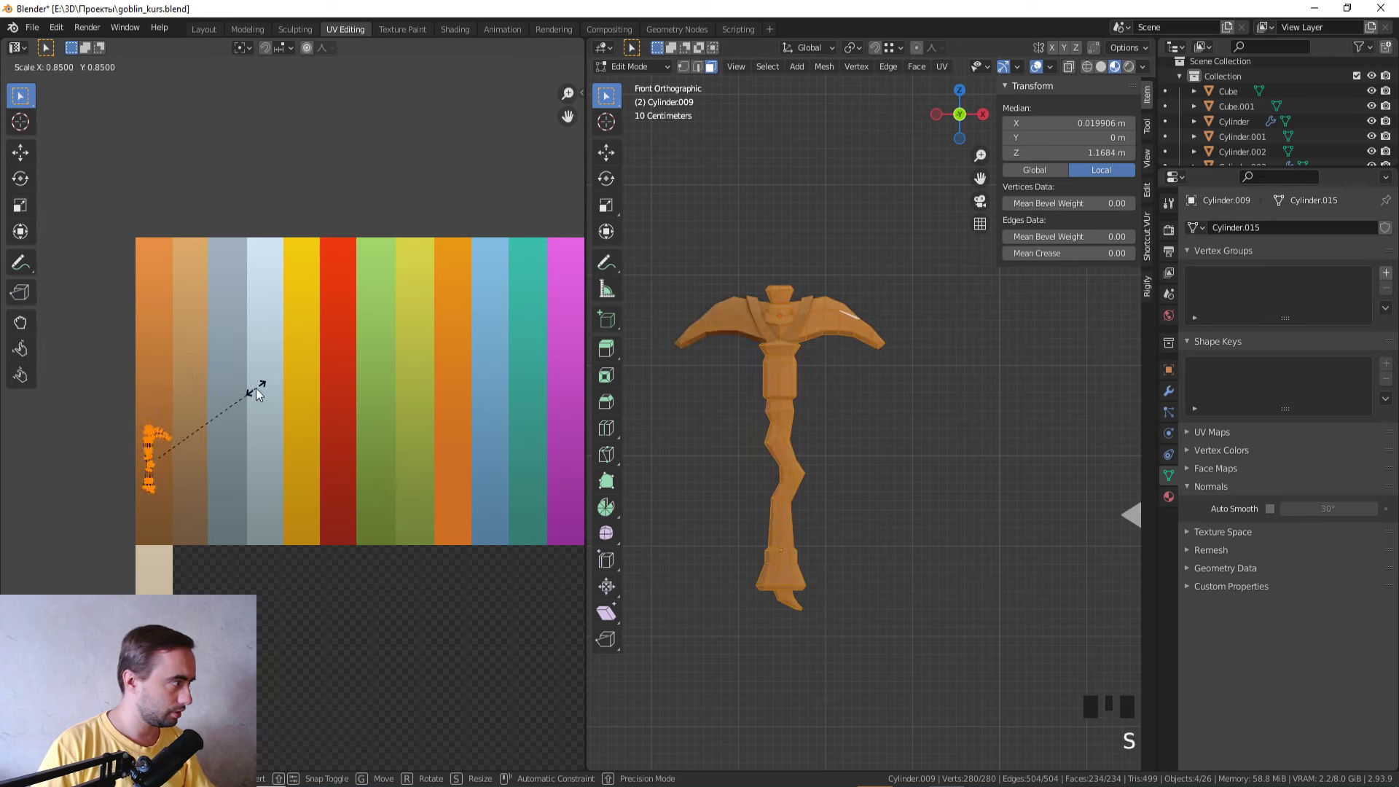
key("s")
key("g")
middle_click(812, 482)
left_click(934, 452)
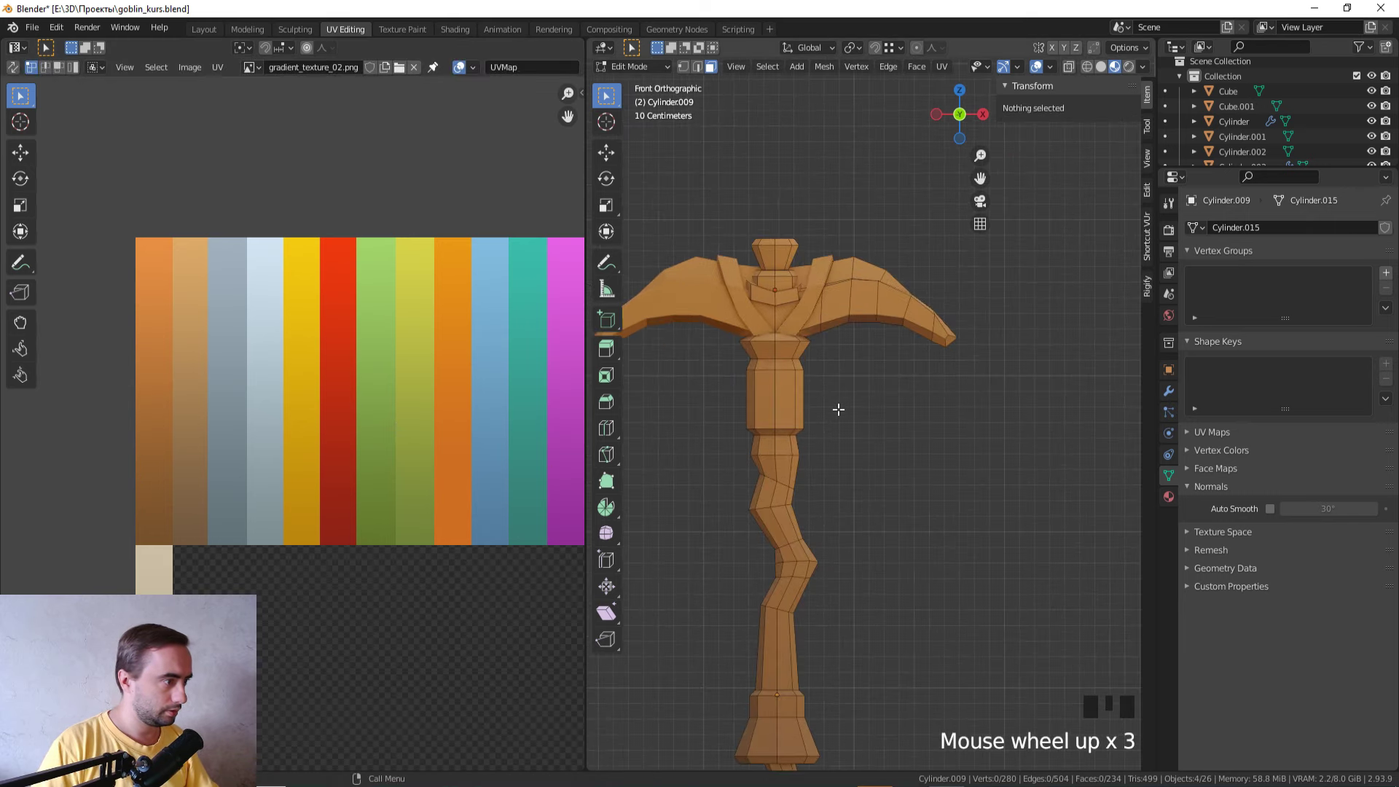
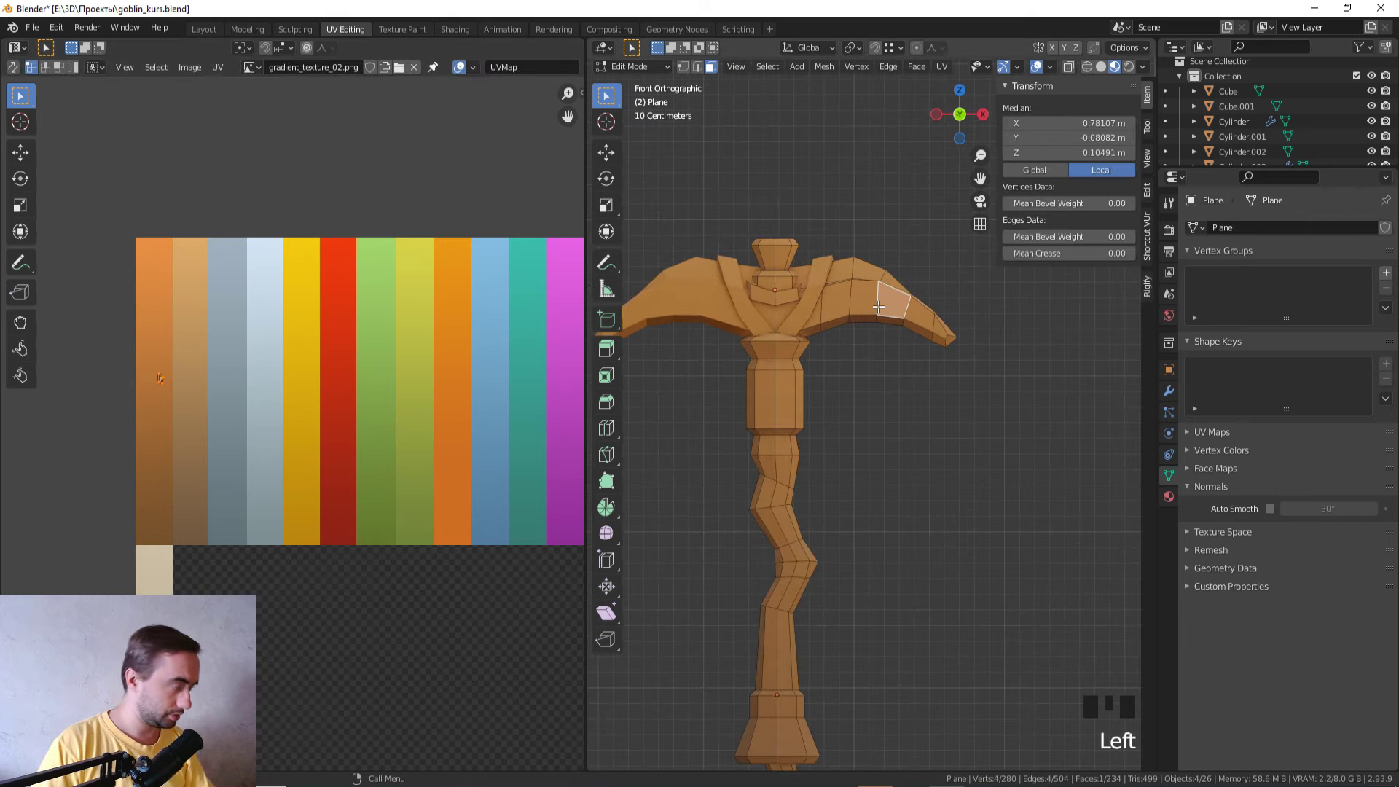
Step: Select the linked handle geometry and place its UV island on the brown stripe
key("l")
scroll("down", 3)
key("l")
scroll("down", 3)
scroll("down", 3)
key("l")
key("ctrl+z")
key("z")
key("shift+Left")
left_click_drag(780, 586, 785, 467)
scroll("up", 3)
left_click_drag(724, 547, 948, 527)
key("shift+Left")
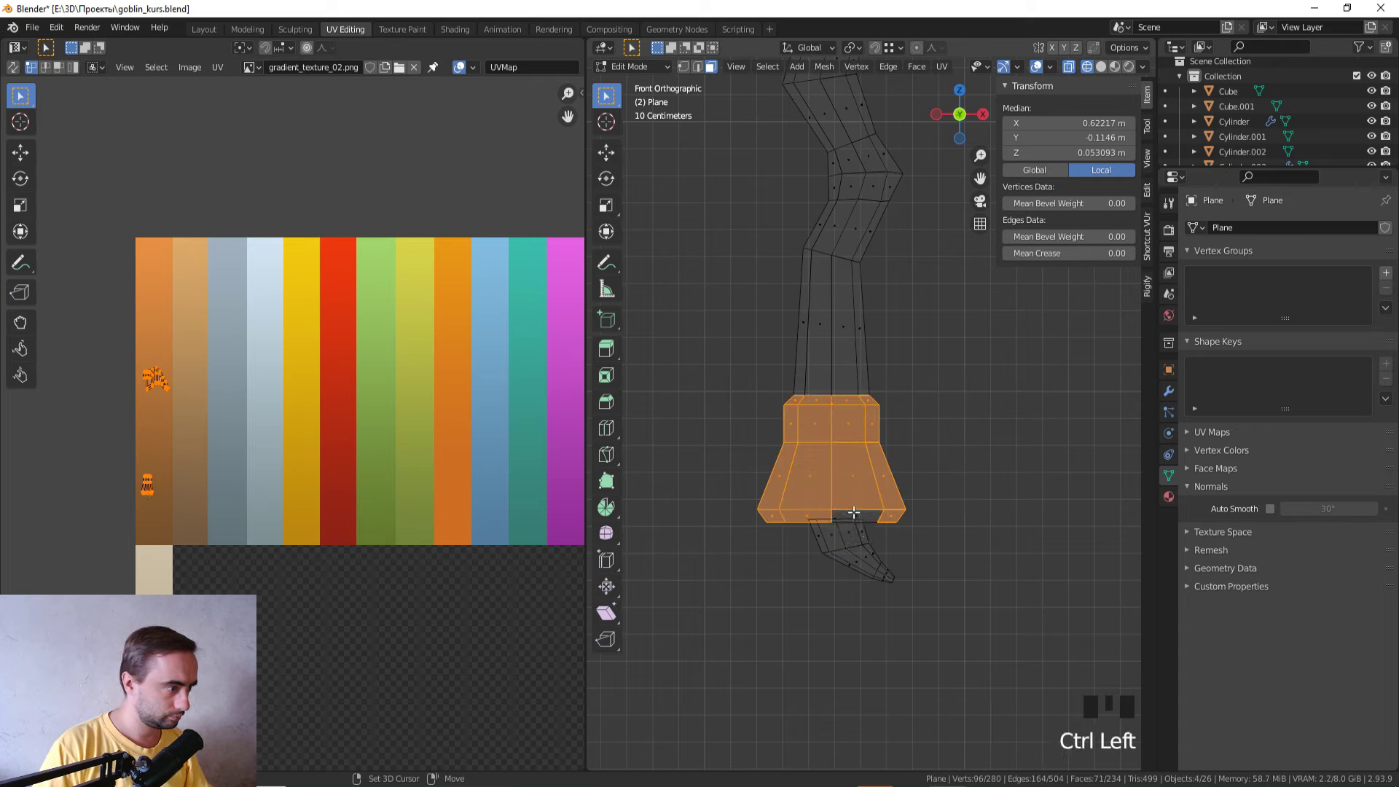
Step: Pick the strap faces around the head one by one into a selection group
left_click(856, 510)
scroll("down", 3)
left_click_drag(897, 381, 851, 523)
scroll("up", 3)
left_click(894, 364)
left_click(722, 368)
left_click(800, 383)
scroll("up", 3)
left_click(760, 352)
left_click(813, 308)
left_click(840, 325)
left_click(795, 307)
left_click(852, 308)
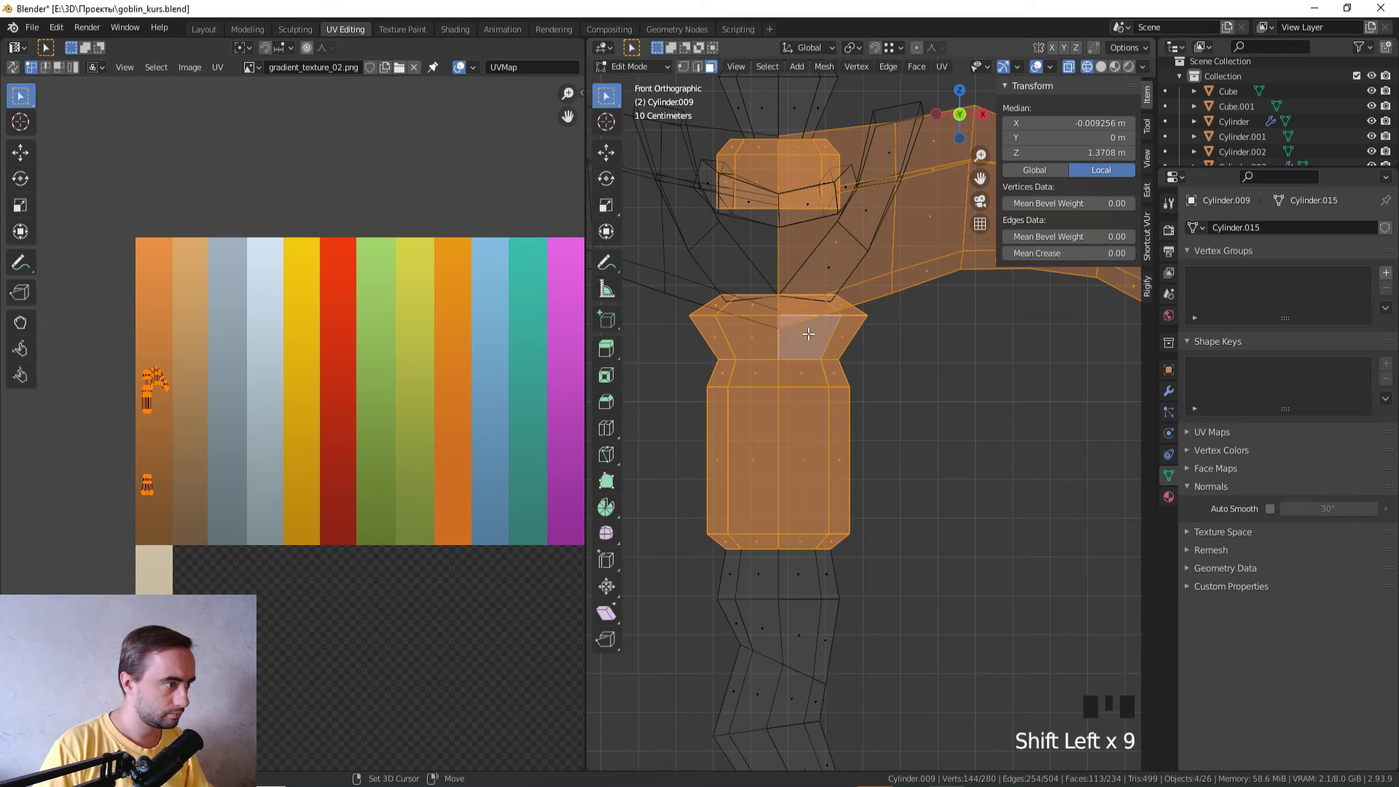
scroll("down", 3)
Step: Move the strap faces' UVs onto the brown stripe and adjust them in the viewport
key("g")
key("z")
key("Tab")
scroll("down", 3)
left_click_drag(850, 526, 826, 518)
scroll("up", 3)
key("Tab")
left_click_drag(825, 488, 881, 466)
scroll("up", 3)
left_click(826, 371)
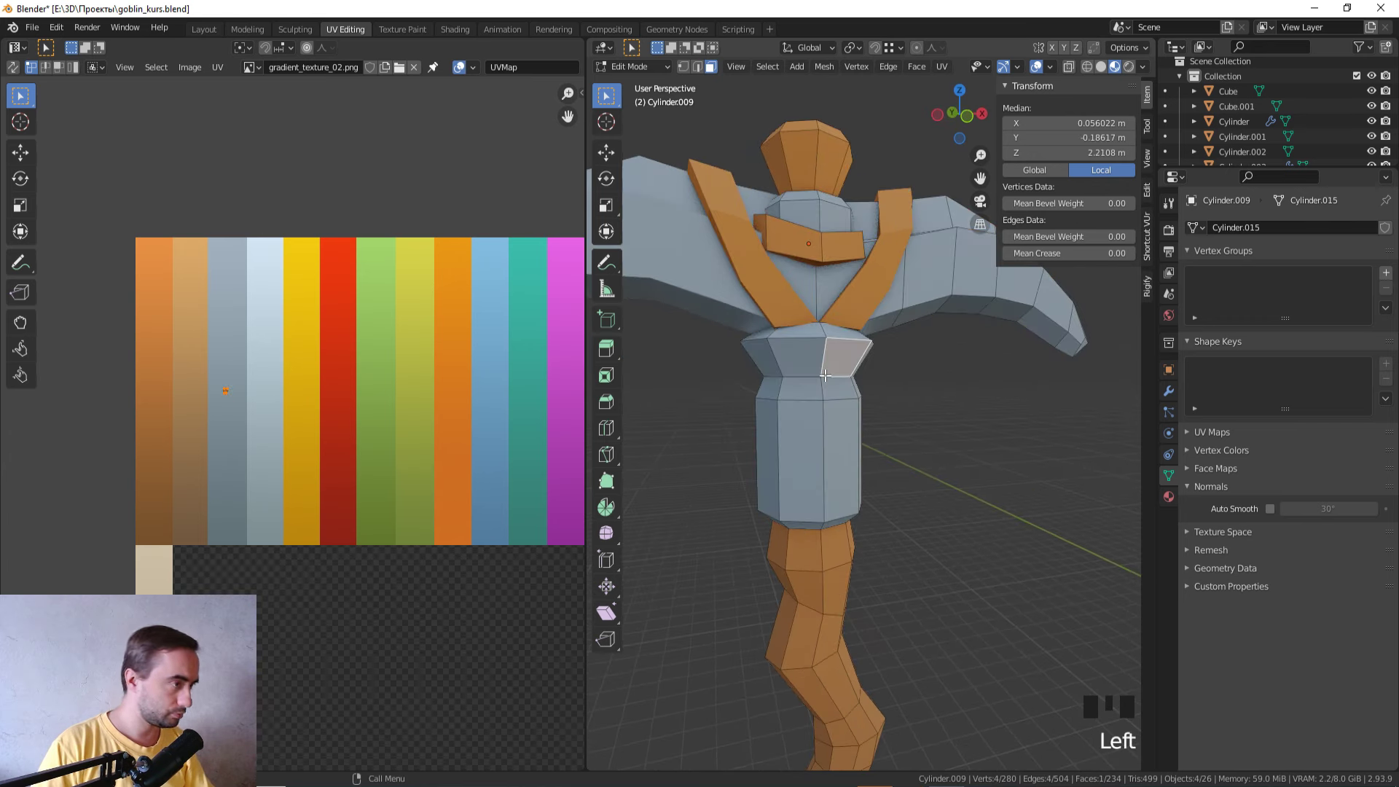
Step: Select the linked grip block and slide its UV island onto the grey stripe
key("l")
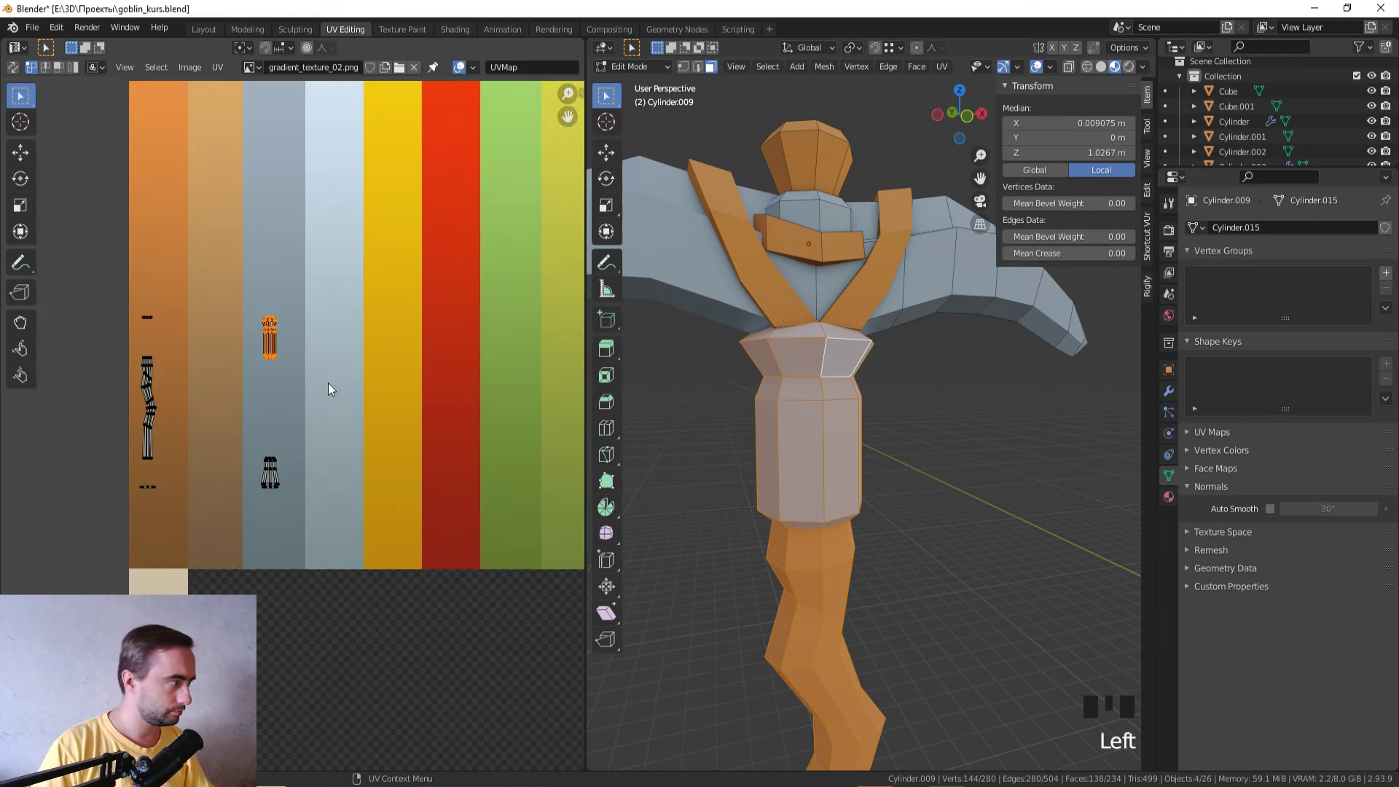
key("g")
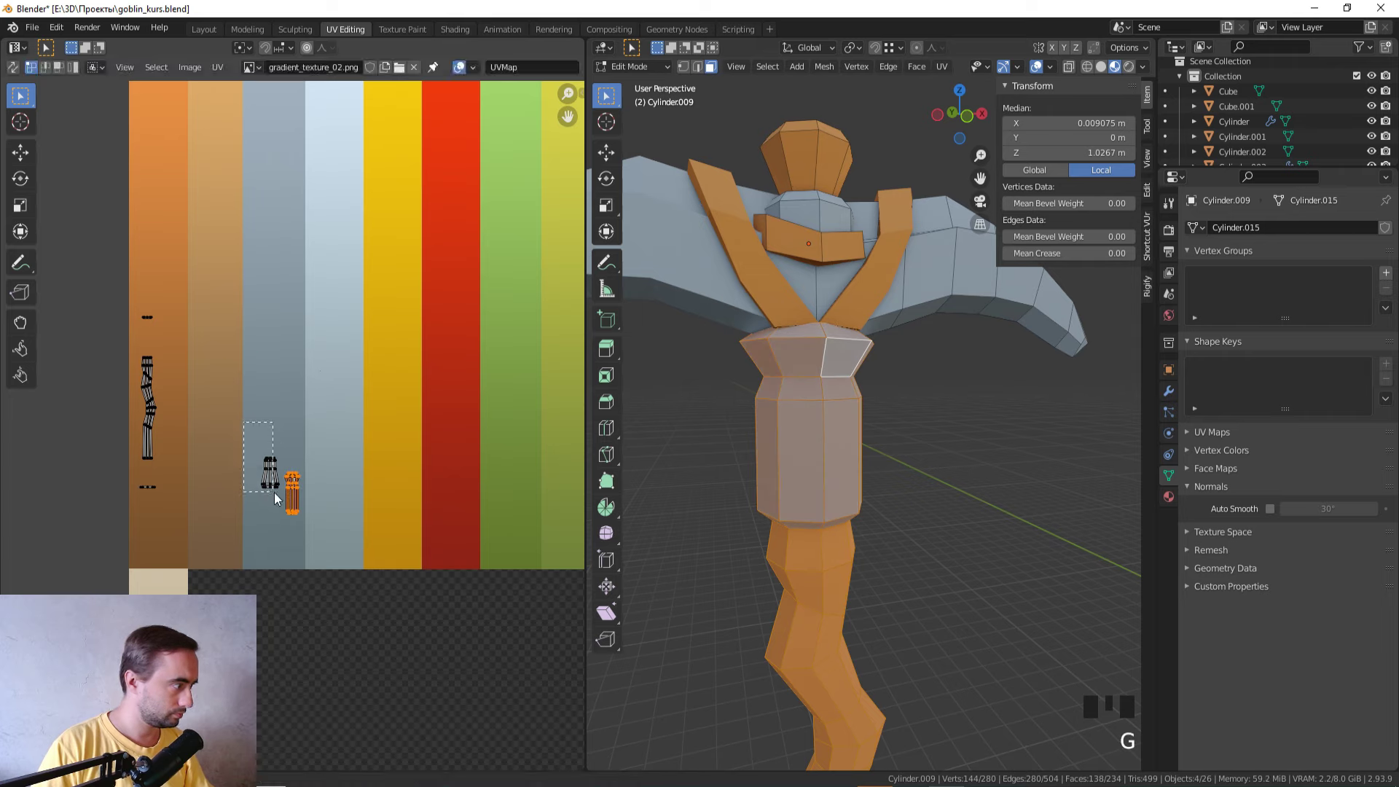
left_click(288, 504)
key("g")
key("a")
left_click(357, 371)
key("g")
key("Tab")
scroll("down", 3)
left_click_drag(940, 483, 876, 483)
scroll("up", 3)
key("Tab")
key("g")
left_click_drag(887, 439, 900, 417)
scroll("up", 3)
key("Tab")
key("Tab")
Step: Face-select both blades and move their UVs onto the grey stripe
key("3")
left_click(874, 295)
scroll("down", 3)
left_click_drag(884, 335, 890, 308)
scroll("up", 3)
left_click_drag(897, 352, 943, 337)
left_click(943, 336)
left_click_drag(943, 336, 785, 348)
left_click(785, 347)
key("g")
key("Tab")
scroll("down", 3)
left_click_drag(811, 451, 817, 458)
key("Tab")
key("a")
left_click(348, 433)
key("g")
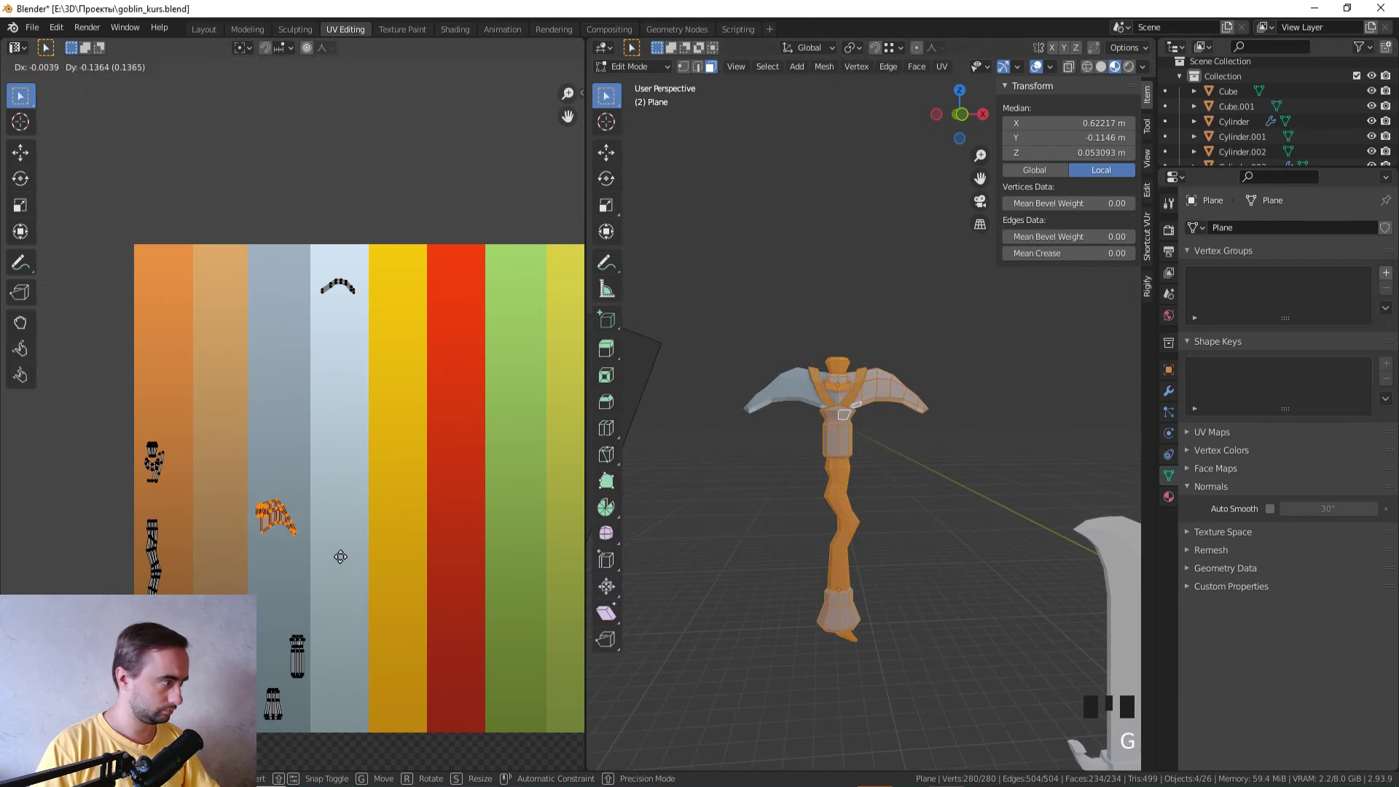
Step: Vertex-slide a blade edge loop to start reshaping the blade
key("Tab")
left_click_drag(856, 510, 845, 445)
scroll("up", 3)
key("Tab")
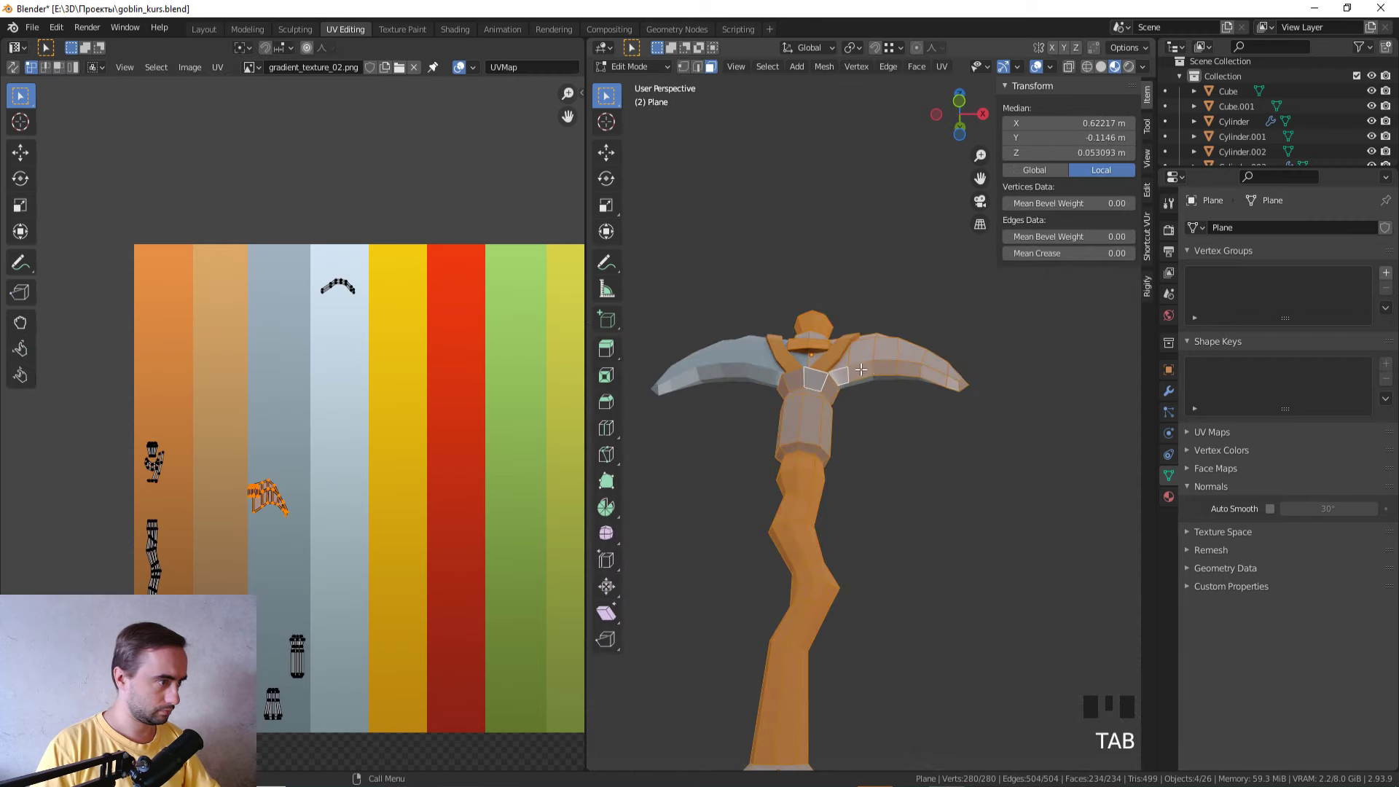
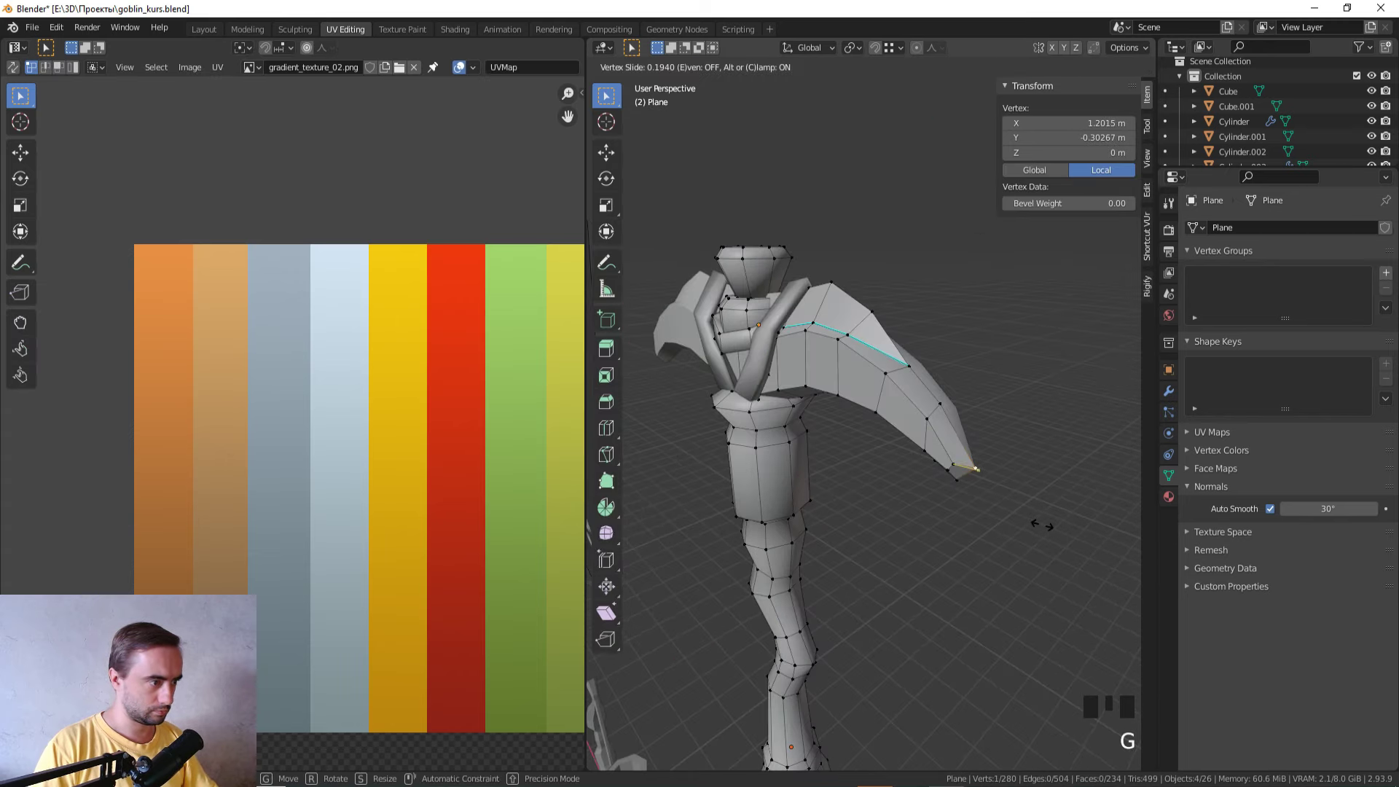
Step: Move the blade tip vertices along X to sharpen the pickaxe point
key("Tab")
left_click_drag(1037, 528, 1014, 434)
key("Tab")
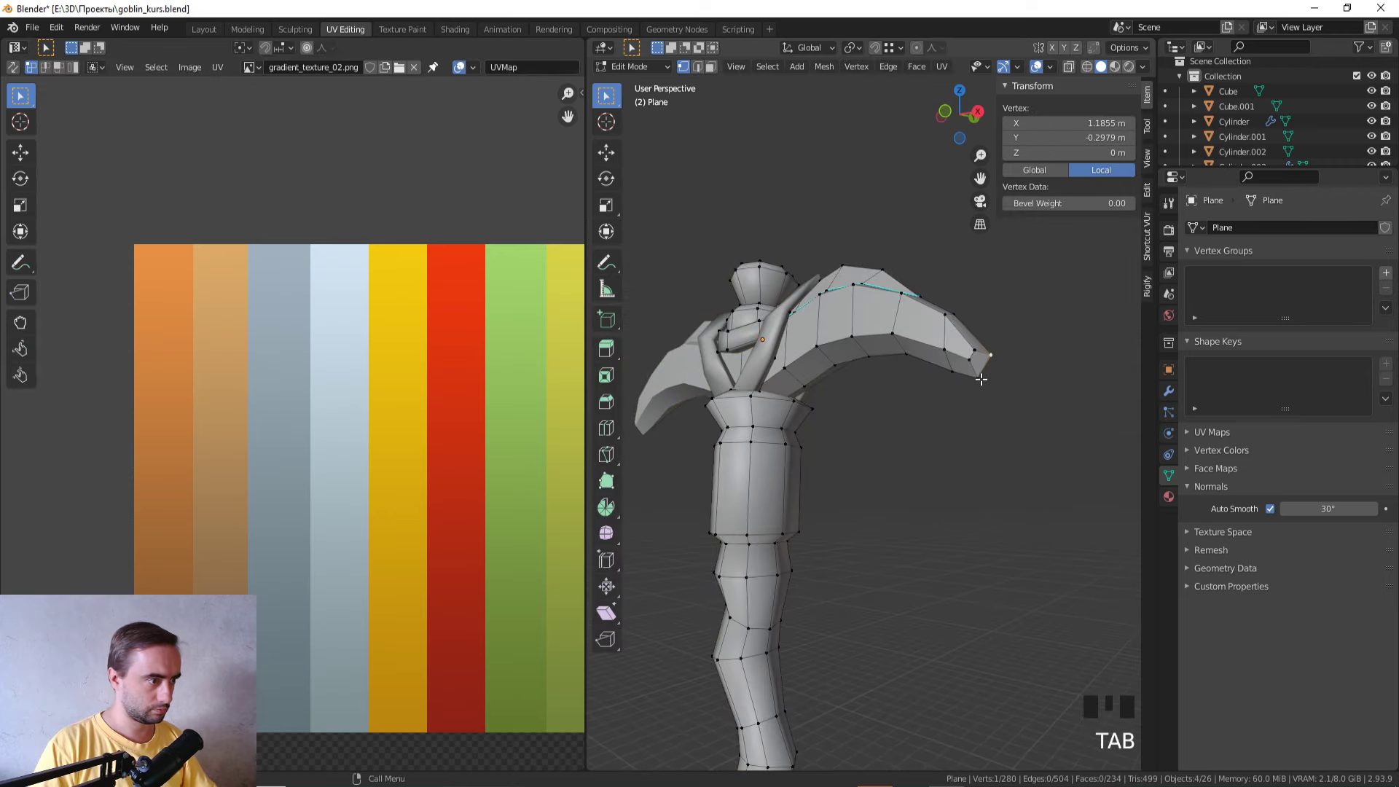
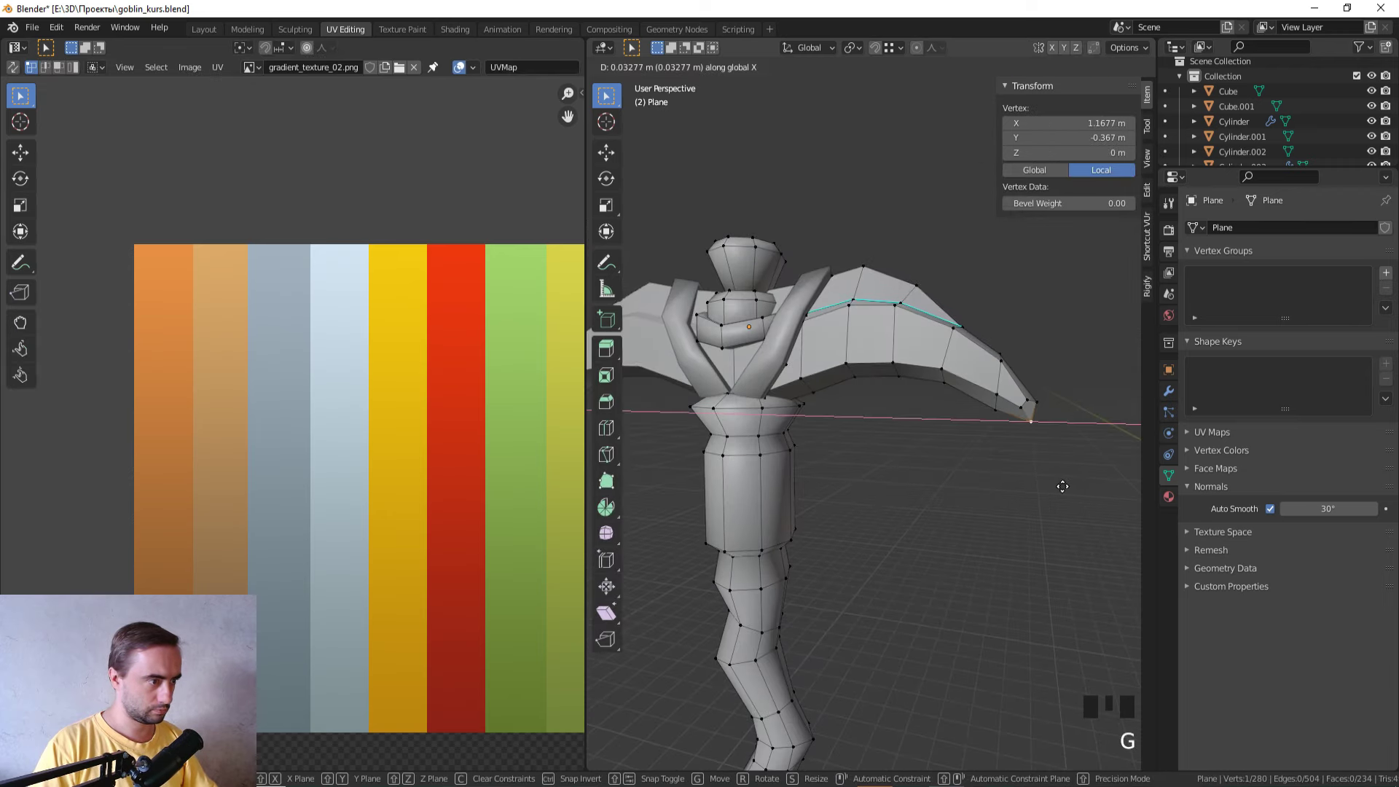
key("Tab")
scroll("down", 3)
left_click(967, 498)
key("z")
middle_click(959, 664)
scroll("up", 3)
left_click(834, 374)
key("Tab")
Step: Select the linked strap faces and shift their UVs onto the dark brown stripe
left_click(831, 363)
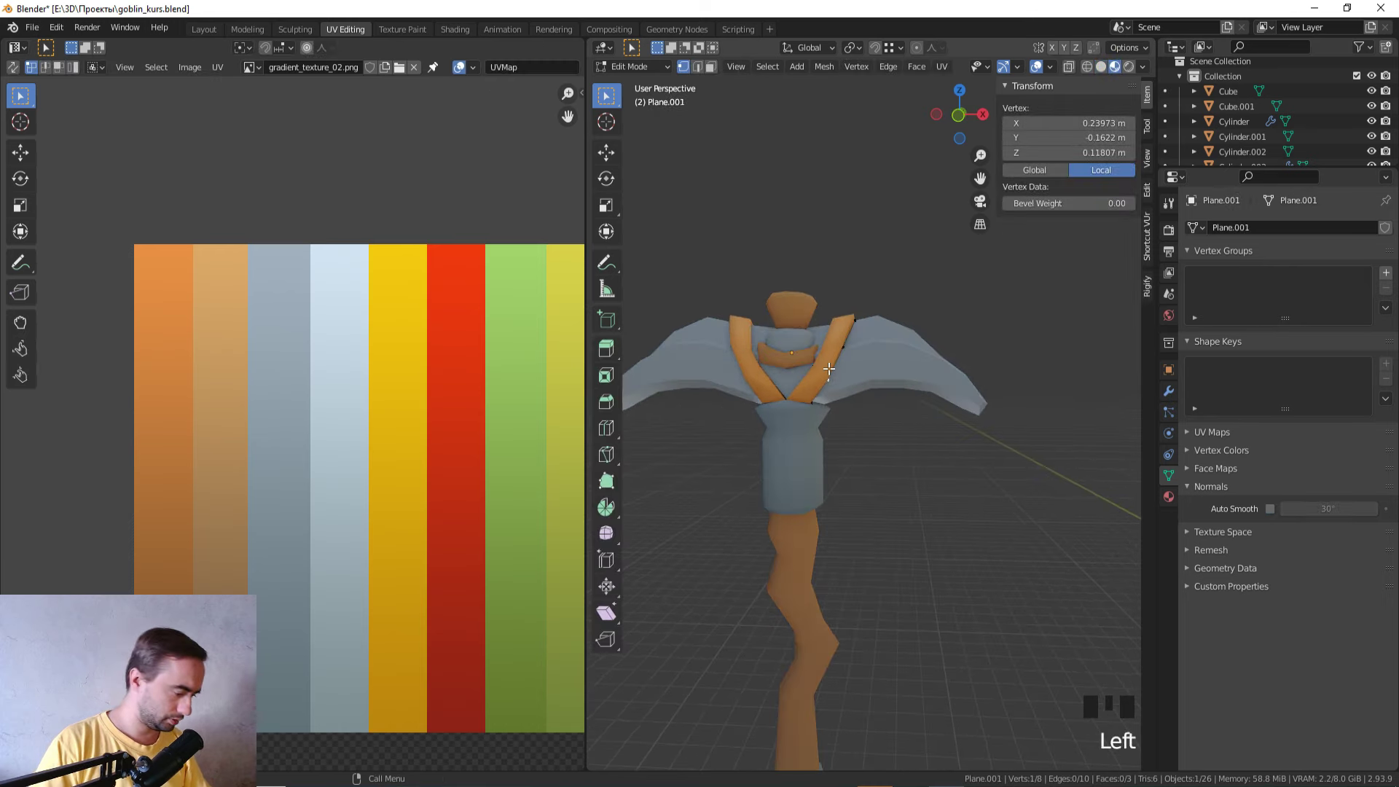
key("l")
key("l")
scroll("up", 3)
left_click_drag(809, 362, 758, 431)
key("z")
key("z")
left_click(283, 564)
key("g")
key("z")
key("Tab")
left_click_drag(877, 553, 796, 373)
left_click(795, 373)
key("Tab")
Step: Recolour the central collar orange and the handle bands grey-blue via their UVs
key("a")
left_click(230, 458)
key("g")
key("Tab")
scroll("down", 3)
left_click_drag(931, 586, 931, 442)
scroll("up", 3)
left_click_drag(921, 407, 860, 492)
left_click(860, 489)
scroll("up", 3)
scroll("down", 3)
left_click_drag(871, 442, 874, 404)
key("Tab")
Step: Face-select the base spike and begin moving its UVs to a new colour stripe
key("3")
left_click(839, 496)
left_click(228, 557)
key("g")
key("Tab")
left_click(854, 533)
key("Tab")
left_click(840, 537)
key("l")
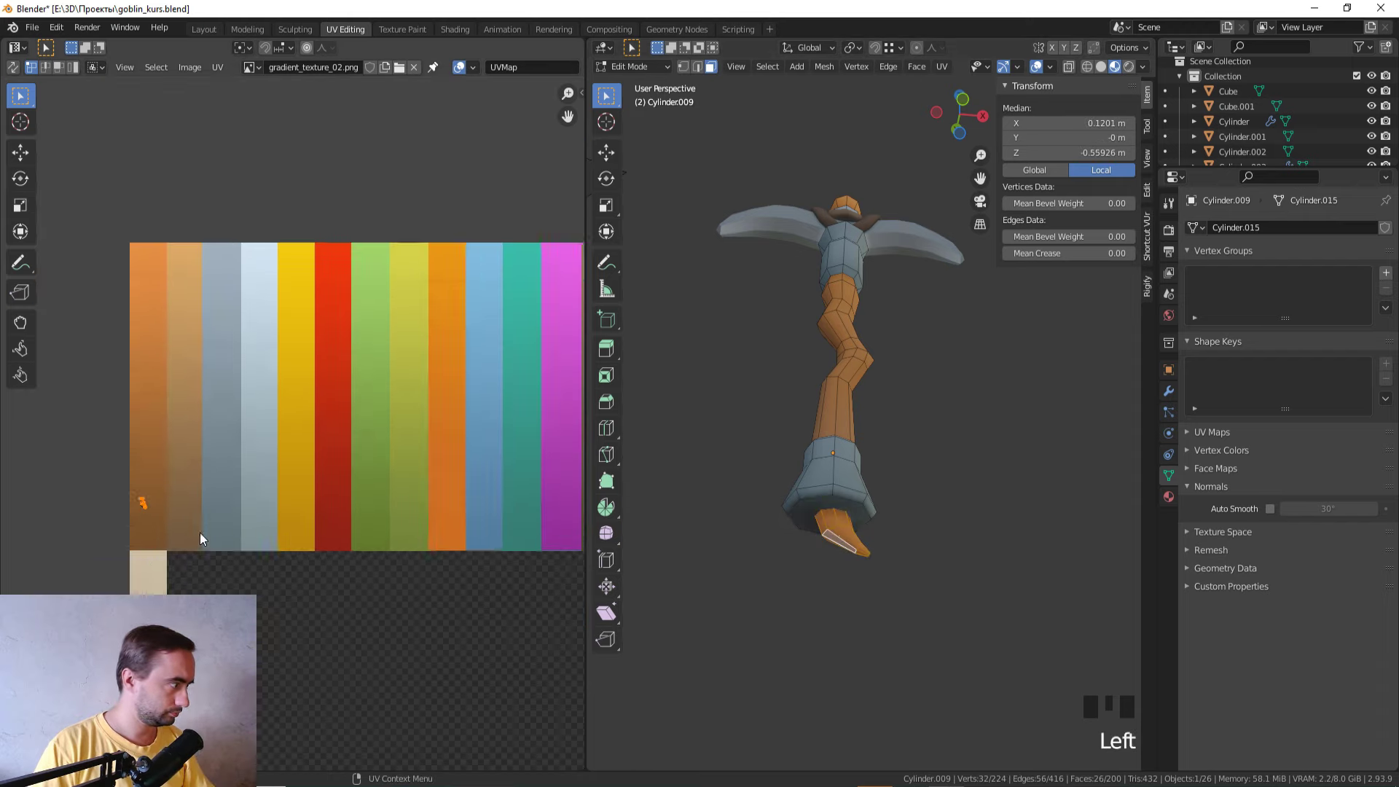
Step: Move the grip's UV island onto the grey stripe and check the handle colour in the viewport
key("g")
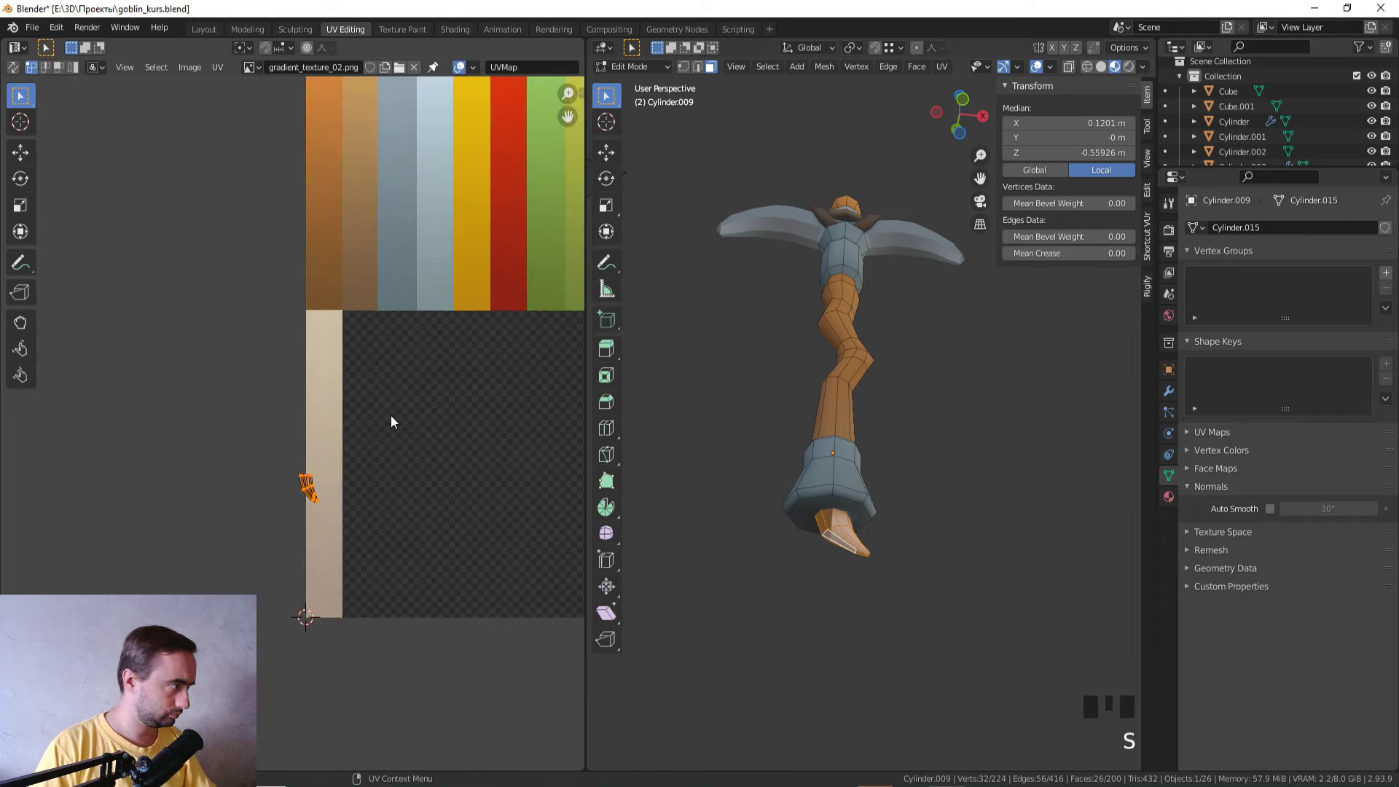
key("r")
key("Tab")
left_click(730, 434)
scroll("down", 3)
left_click_drag(734, 434, 703, 475)
key("Tab")
scroll("up", 3)
key("Tab")
Step: Select the cap islands and slide them onto the brown/orange stripe below the grip
left_click_drag(722, 455, 833, 333)
left_click(833, 333)
key("Tab")
key("a")
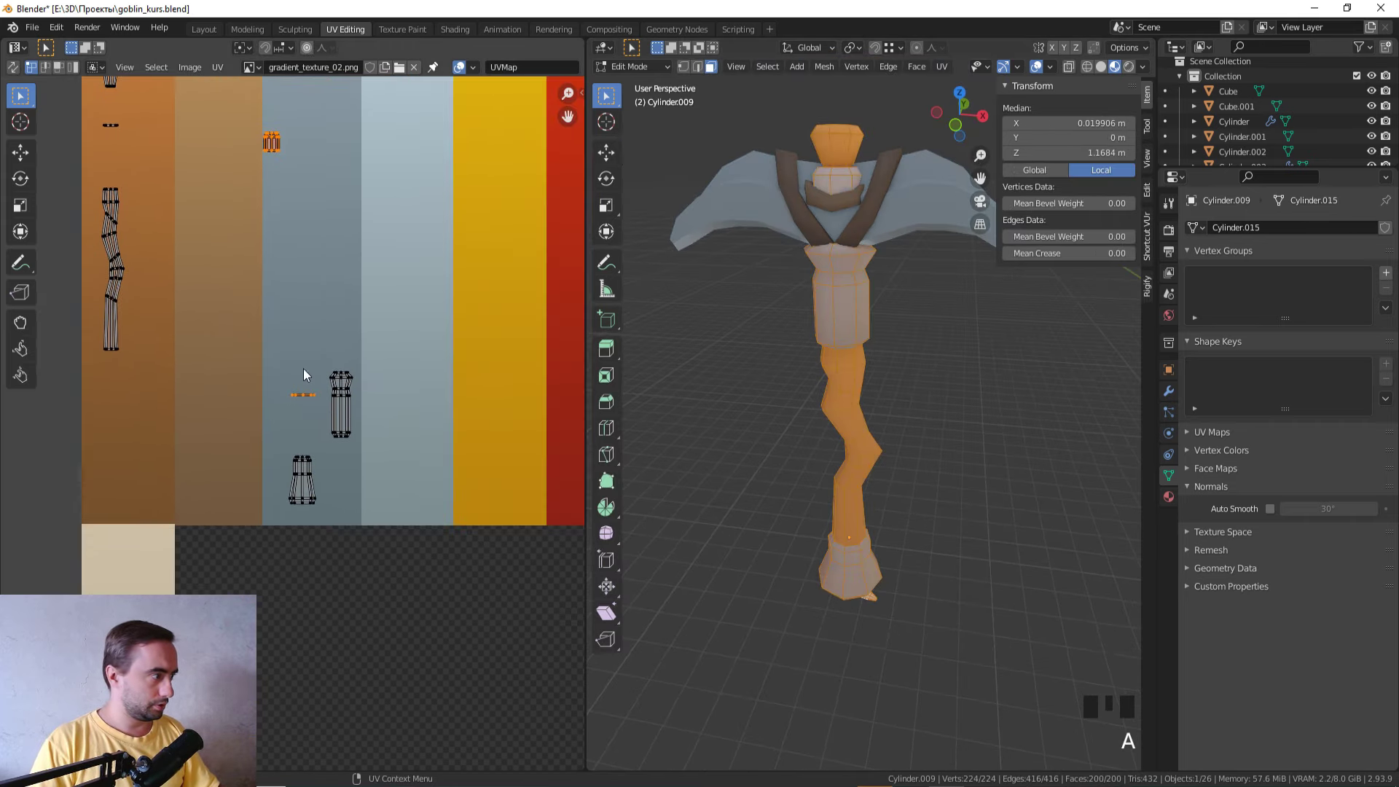
left_click(388, 475)
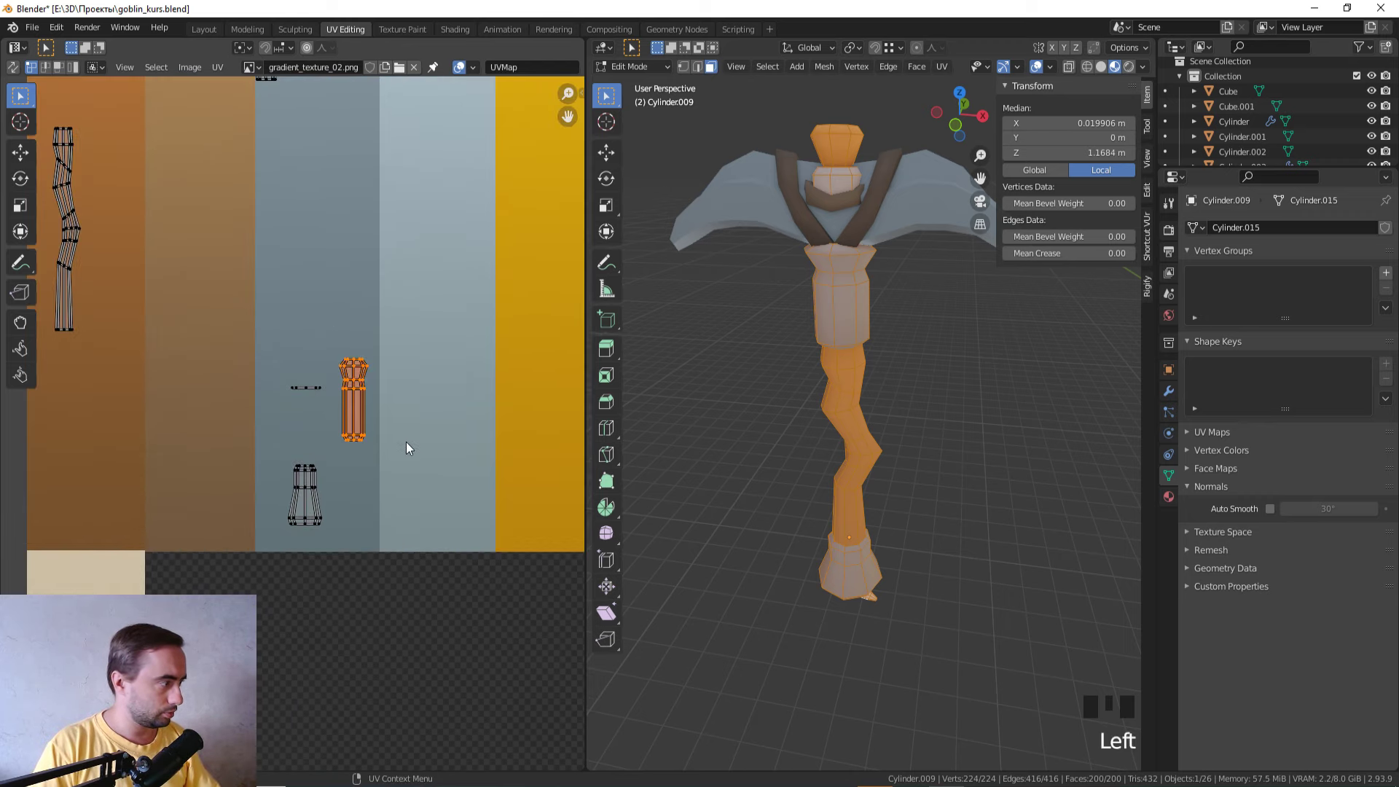
key("g")
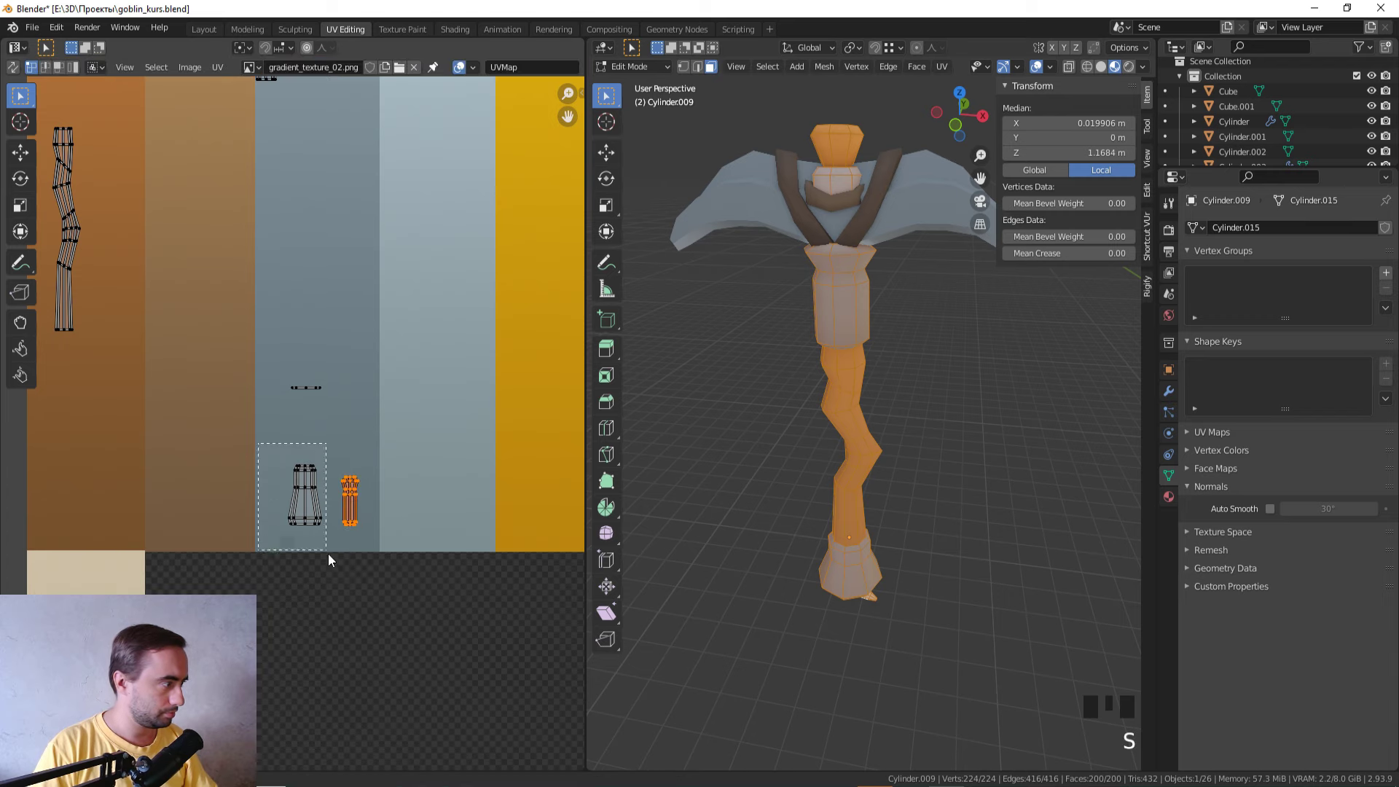
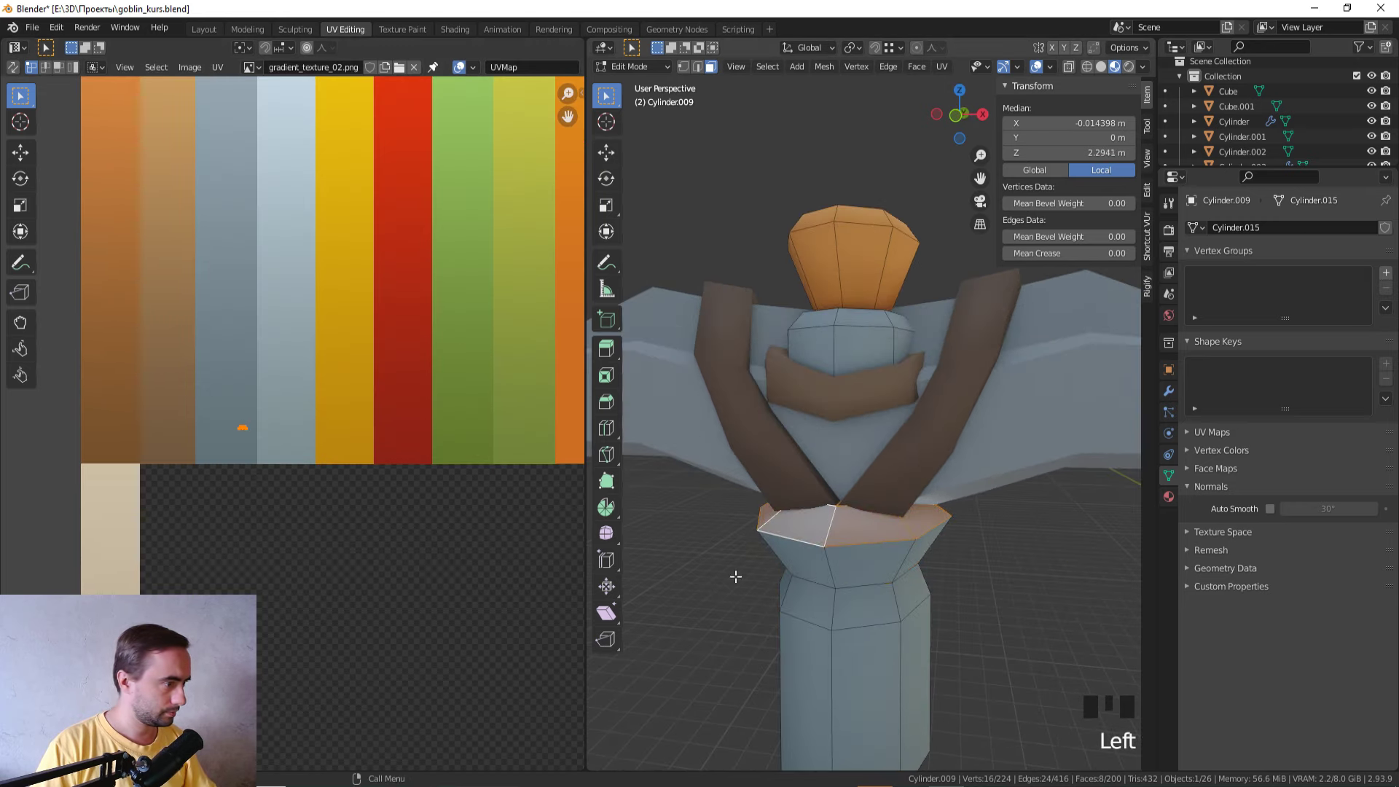
Step: Nudge the lower-grip faces with repeated grabs, toggling Edit Mode to check the collar shape
key("g")
key("Tab")
key("Tab")
left_click(838, 602)
key("g")
key("Tab")
scroll("down", 3)
left_click_drag(801, 538, 820, 514)
key("Tab")
left_click(874, 475)
key("g")
key("Tab")
left_click_drag(911, 577, 910, 543)
key("Tab")
Step: Continue adjusting the collar faces upward so the grey band at the grip top widens
left_click(879, 551)
key("g")
key("Tab")
key("Tab")
left_click(873, 494)
key("g")
key("Tab")
scroll("down", 3)
left_click_drag(872, 483, 861, 314)
scroll("up", 3)
key("Tab")
Step: In face-select mode, raise the grip's top ring along Z to enlarge the collar, then return to Object Mode
key("3")
left_click(821, 403)
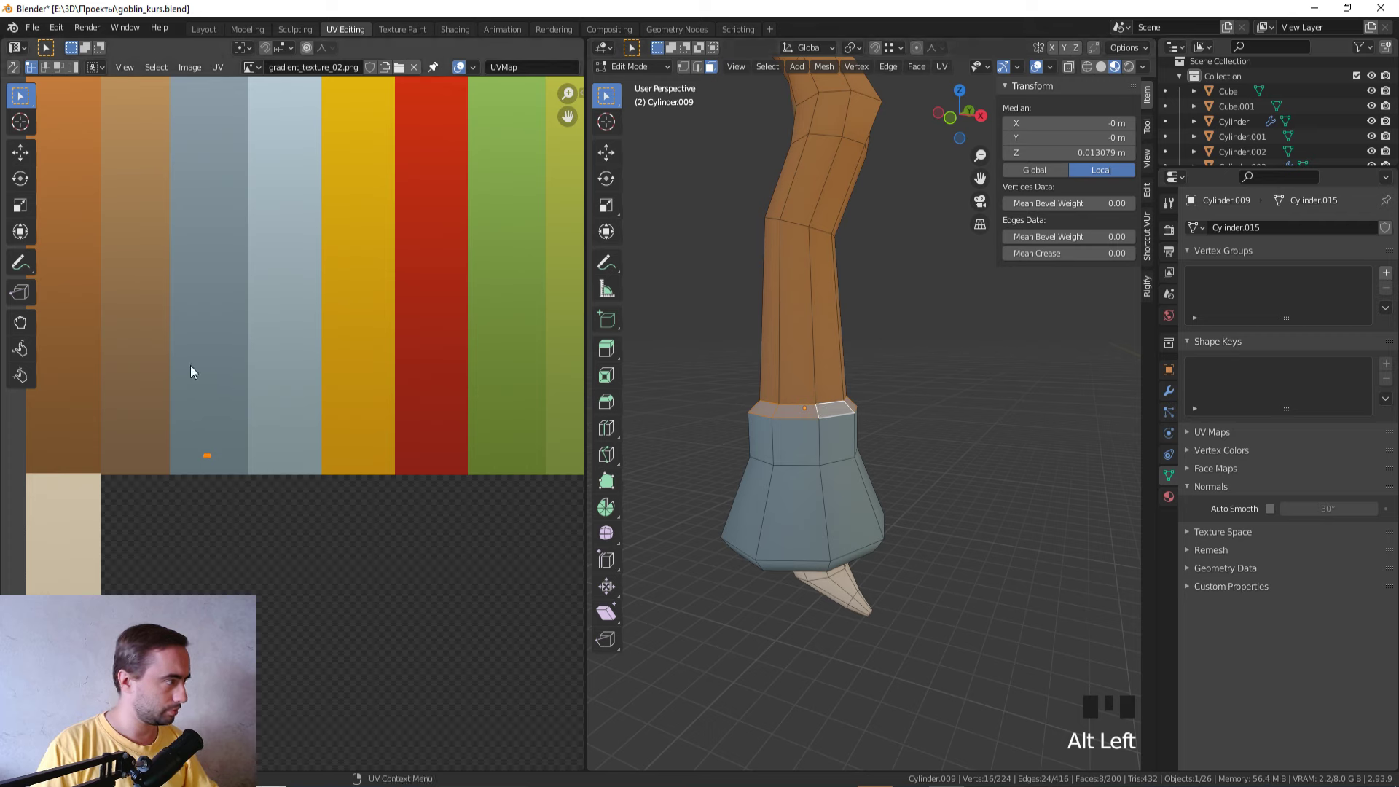
key("g")
key("Tab")
middle_click(750, 463)
key("Tab")
left_click(774, 485)
key("g")
key("Tab")
key("Tab")
left_click(782, 407)
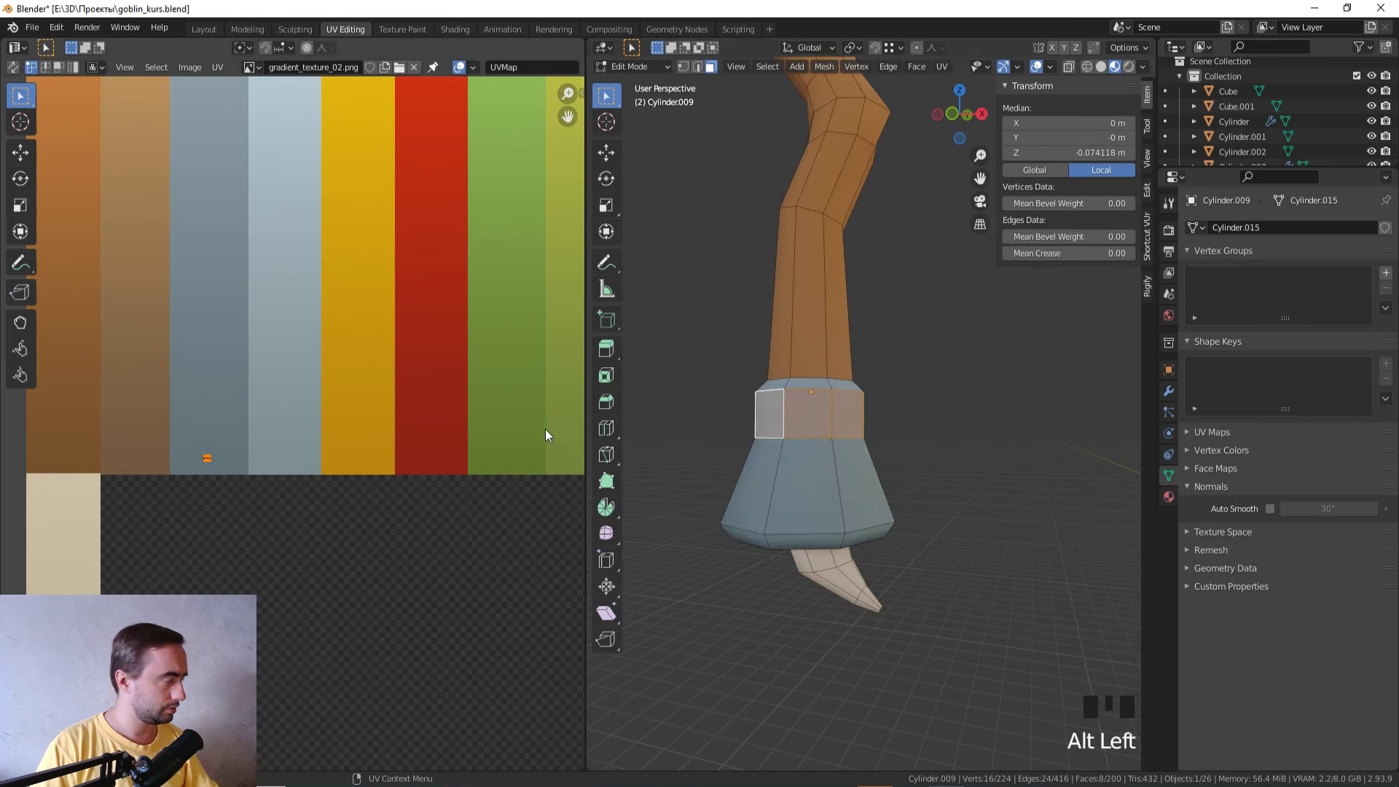
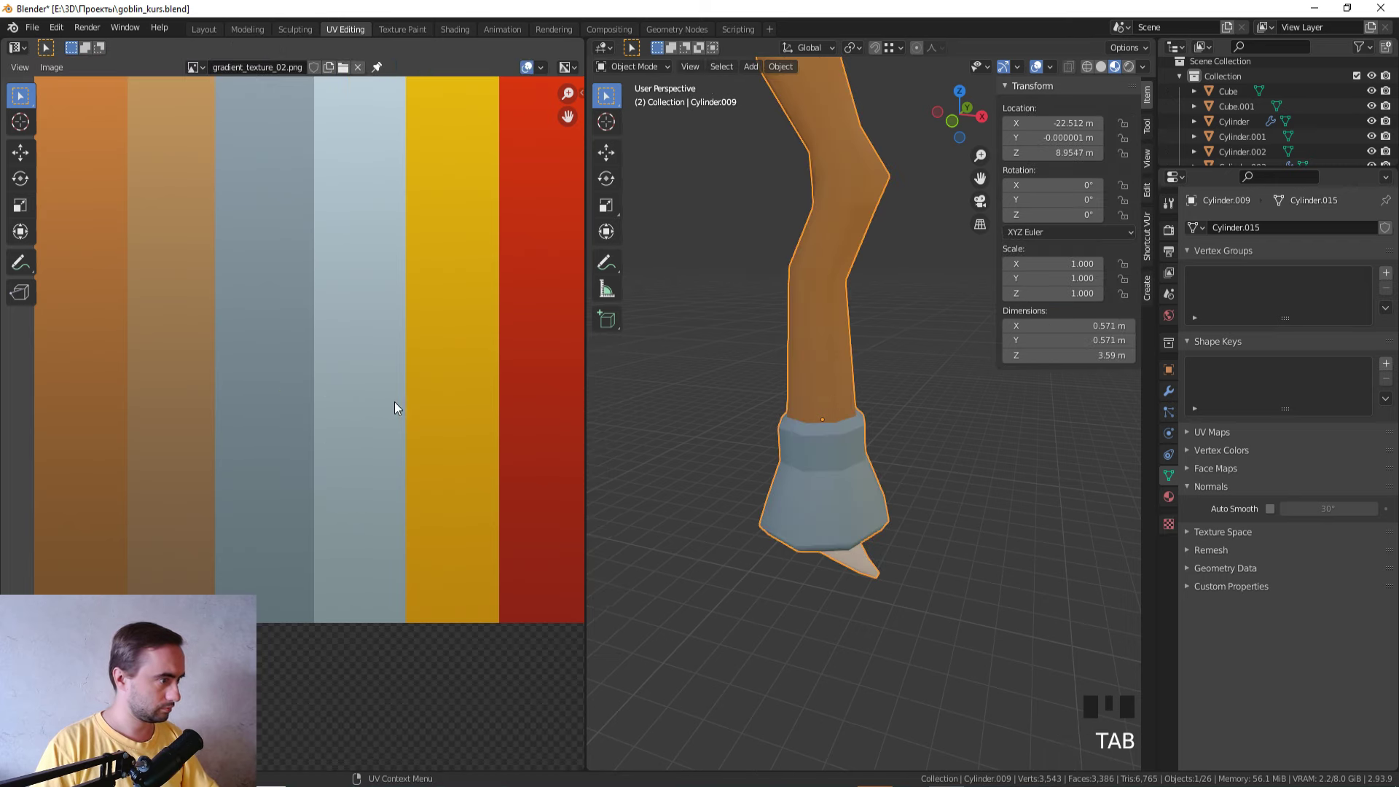
Step: Select the handle's band faces and start shifting their UVs toward the grey strip
key("Tab")
left_click(805, 453)
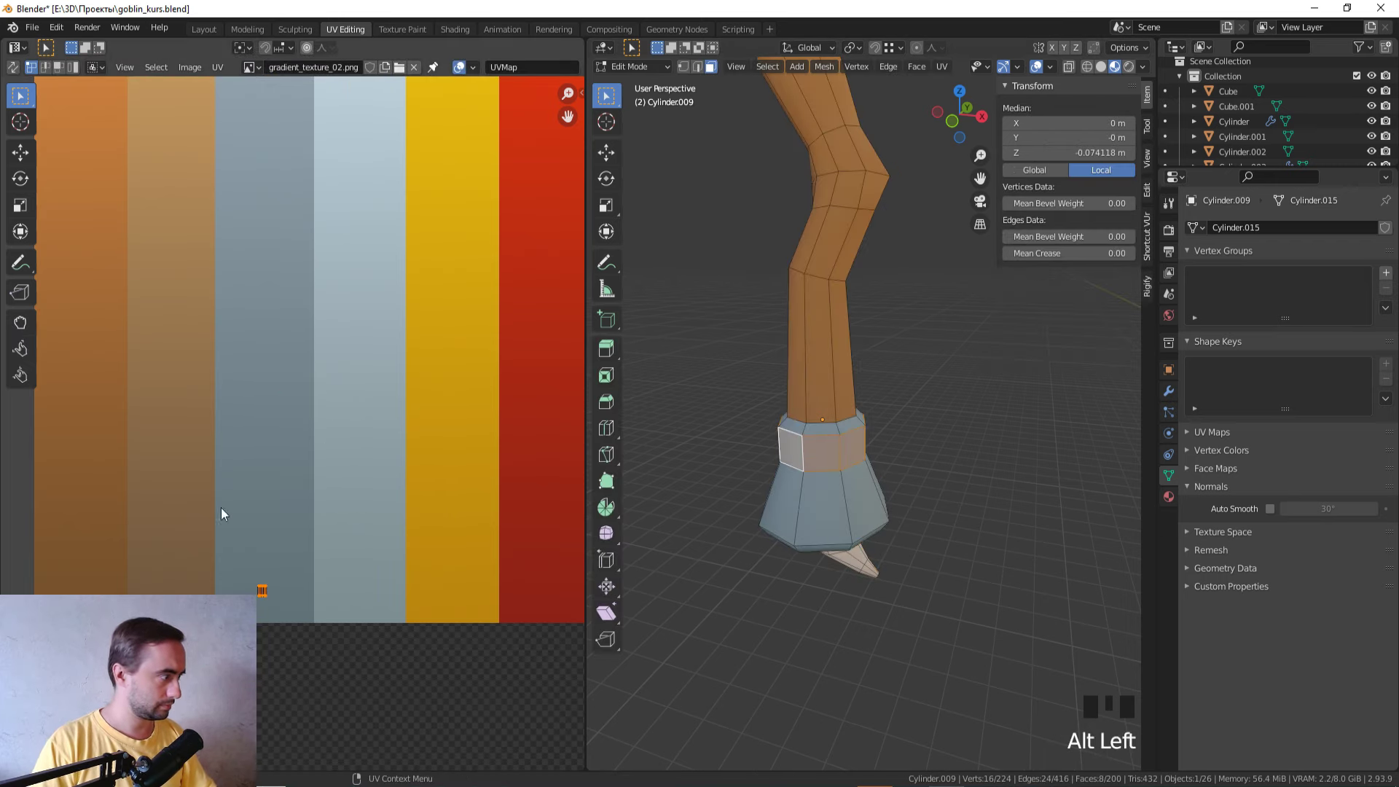
key("g")
key("Tab")
key("Tab")
left_click(804, 496)
key("a")
Step: Pick the butt cap with L and move its UVs onto the steel-grey strip, checking the result on the handle
left_click(273, 429)
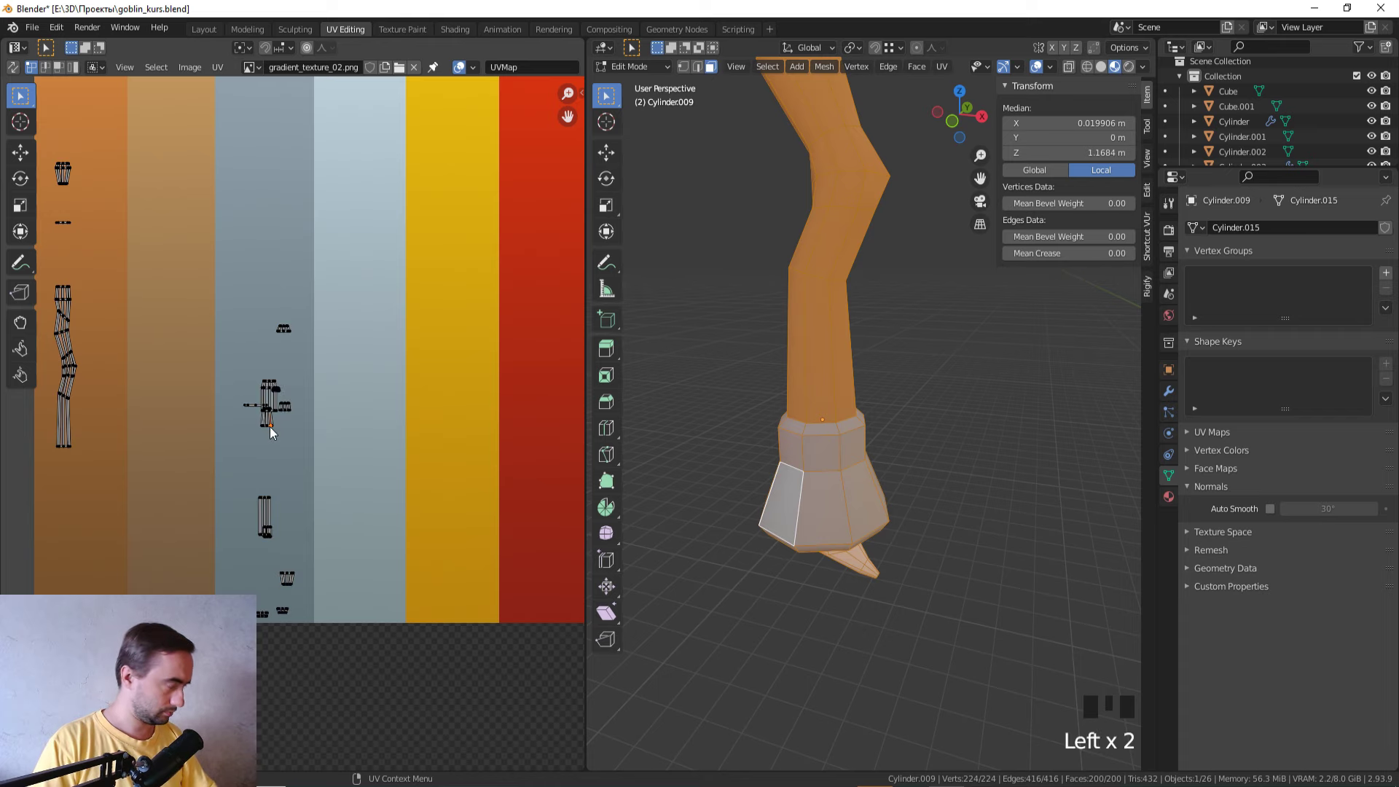
key("l")
key("g")
key("Tab")
scroll("down", 3)
left_click(679, 457)
scroll("down", 3)
left_click_drag(822, 474, 840, 499)
scroll("up", 3)
key("Tab")
Step: Select the top cap piece with L and drag its UV islands onto the grey strip as well
left_click(865, 284)
key("l")
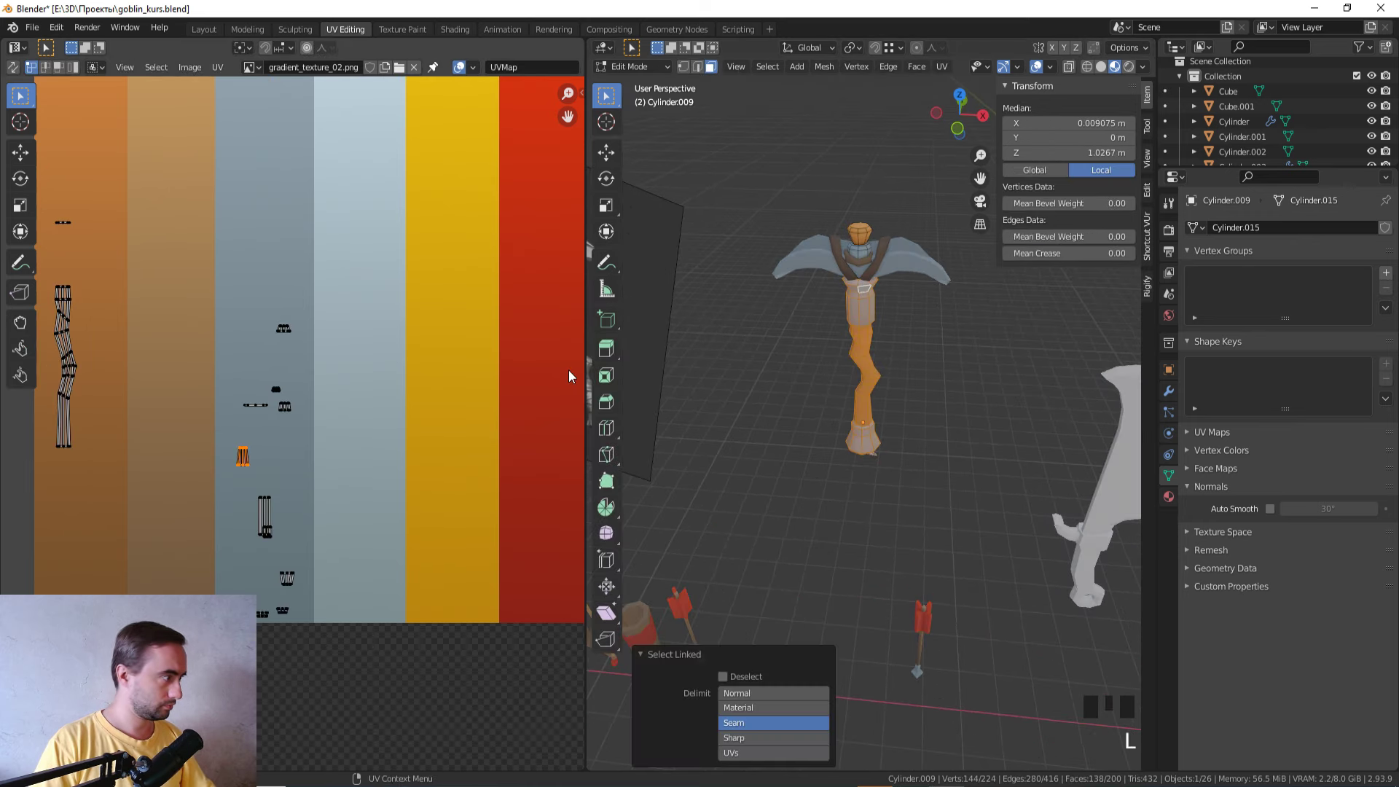
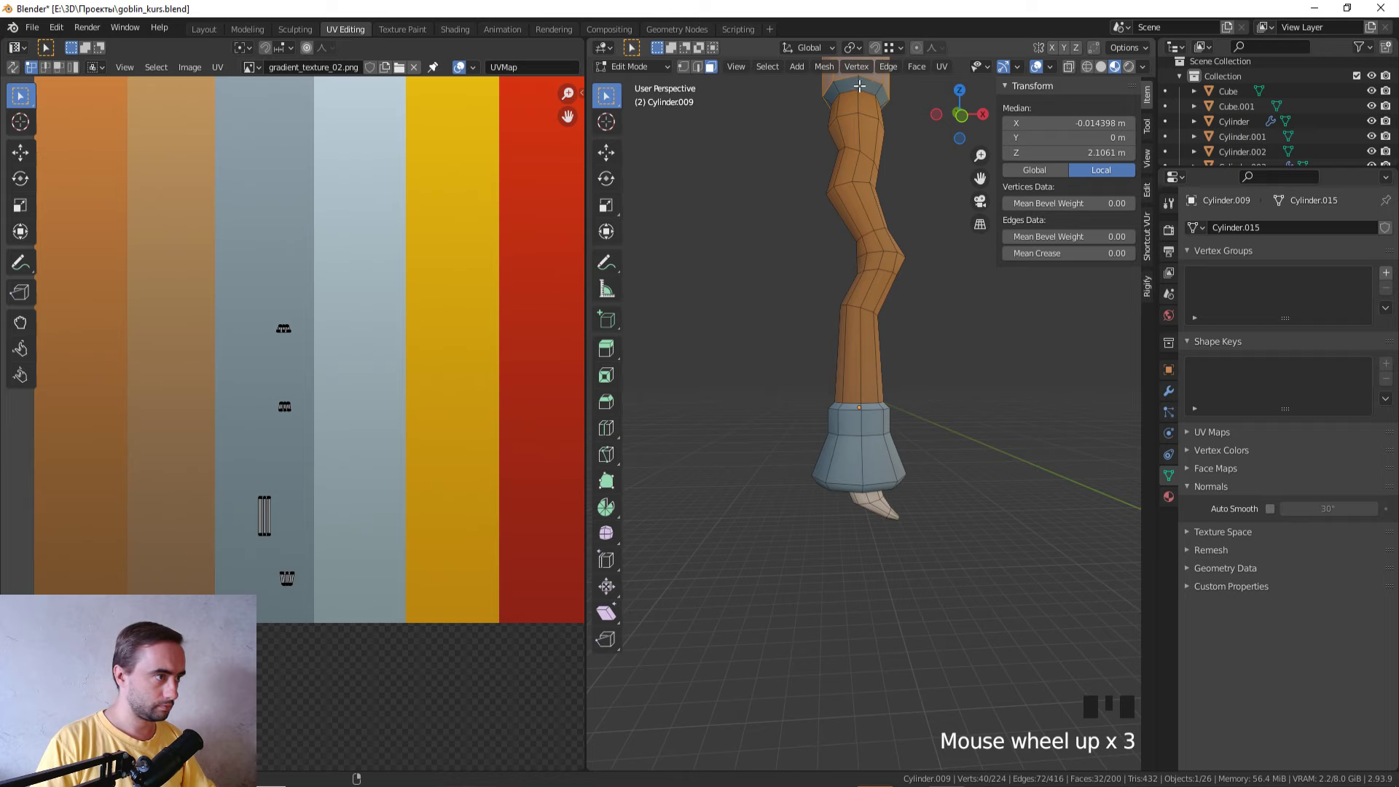
left_click(859, 81)
key("g")
left_click(330, 645)
key("g")
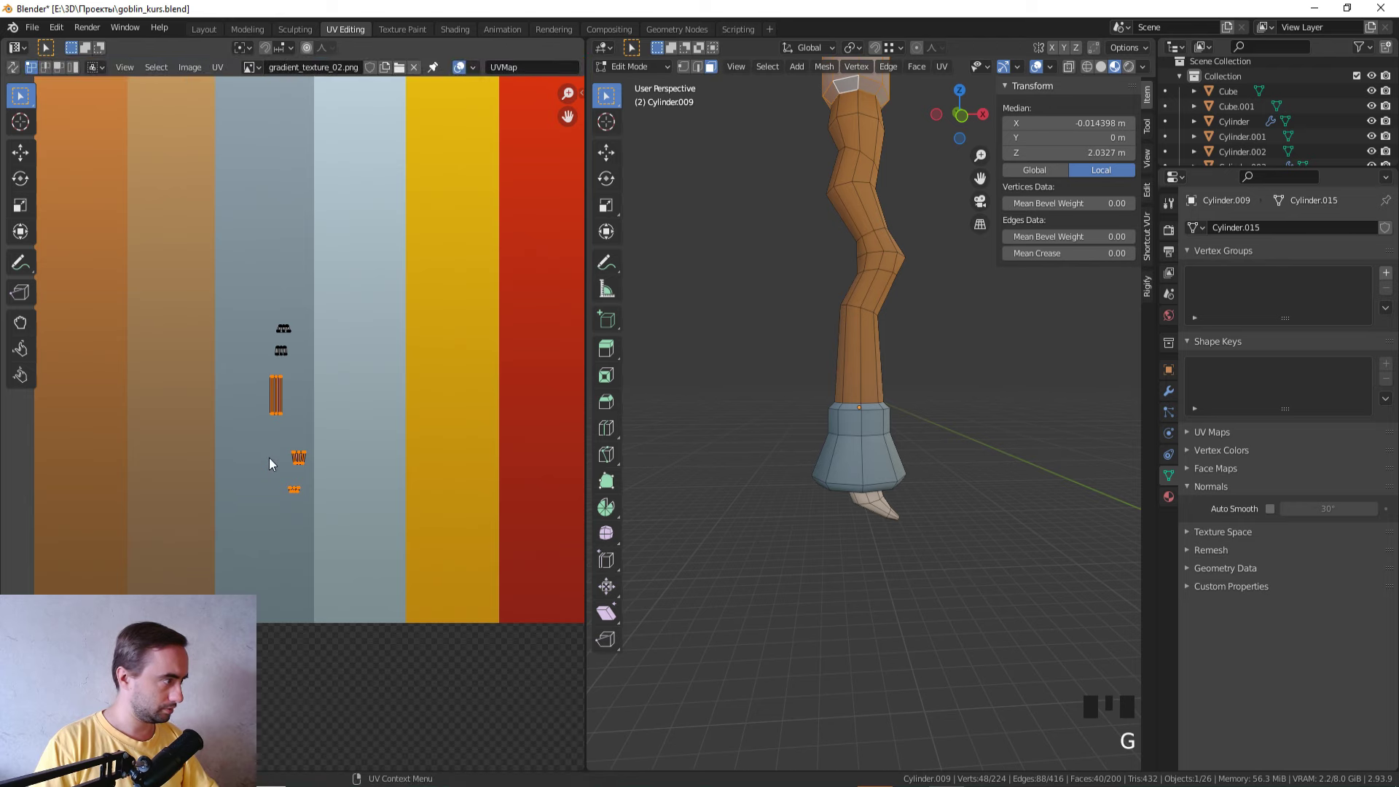
left_click(299, 486)
left_click(336, 505)
key("g")
Step: Inspect the recoloured bands on the pickaxe and reselect the remaining faces for adjustment
key("Tab")
scroll("down", 3)
left_click_drag(900, 400, 858, 461)
left_click_drag(860, 432, 875, 429)
left_click(875, 429)
key("Tab")
key("a")
scroll("up", 3)
left_click(873, 438)
left_click_drag(824, 341, 823, 308)
scroll("up", 3)
Step: From front wireframe view, box-select the last handle faces and place their UVs on the grey strip
key("KP_1")
key("z")
left_click(919, 505)
left_click_drag(886, 511, 923, 477)
key("z")
left_click(878, 448)
left_click_drag(821, 483, 320, 374)
left_click(320, 374)
key("g")
left_click(244, 553)
key("g")
left_click(323, 678)
key("g")
left_click(296, 625)
left_click(319, 604)
key("g")
key("z")
Step: Switch to the blade Plane, select it with L and begin separating its UV islands on the gradient texture
key("Tab")
left_click(763, 525)
scroll("down", 3)
left_click_drag(800, 517, 935, 213)
left_click(935, 213)
left_click_drag(926, 218, 893, 235)
key("Tab")
left_click(930, 219)
key("l")
left_click_drag(926, 220, 448, 555)
left_click(449, 554)
left_click(465, 555)
key("g")
left_click(484, 700)
key("g")
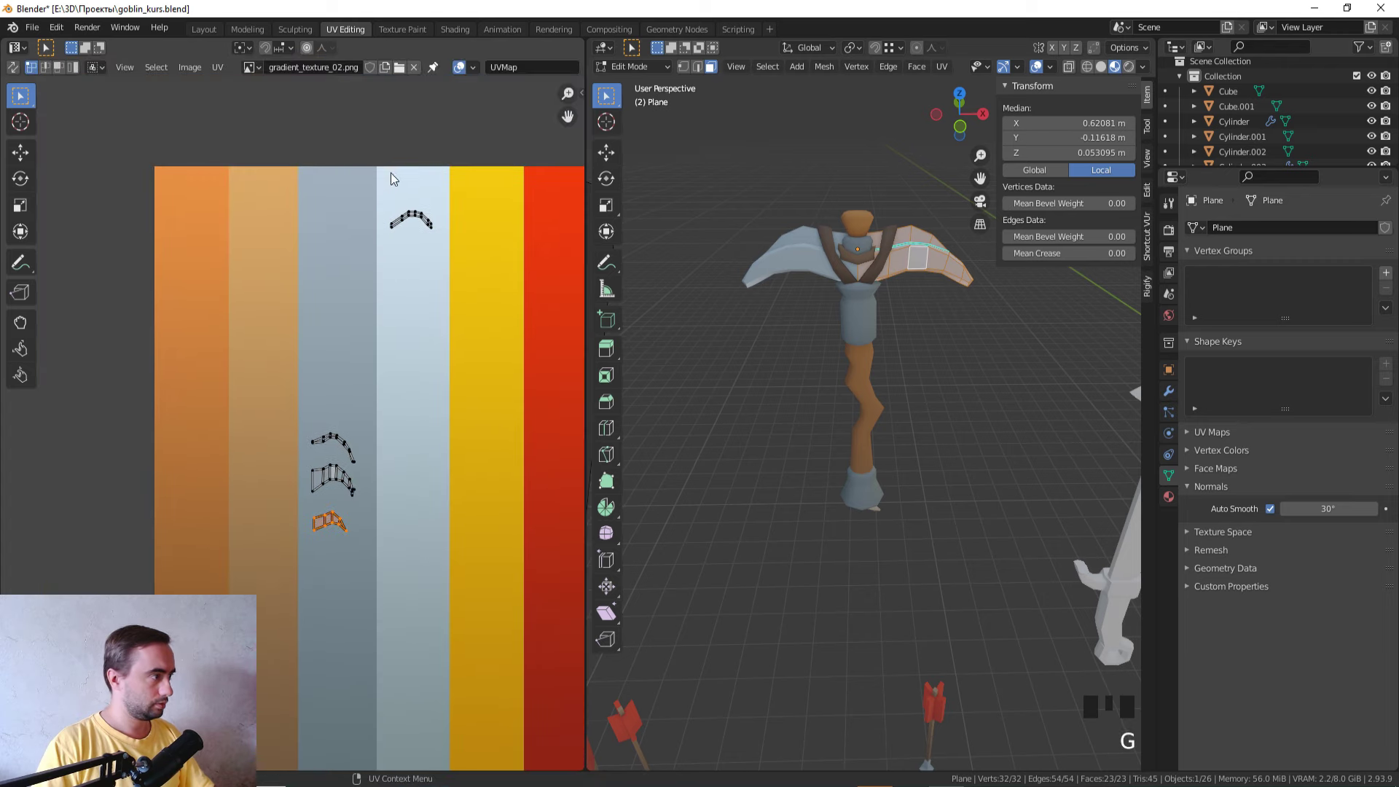
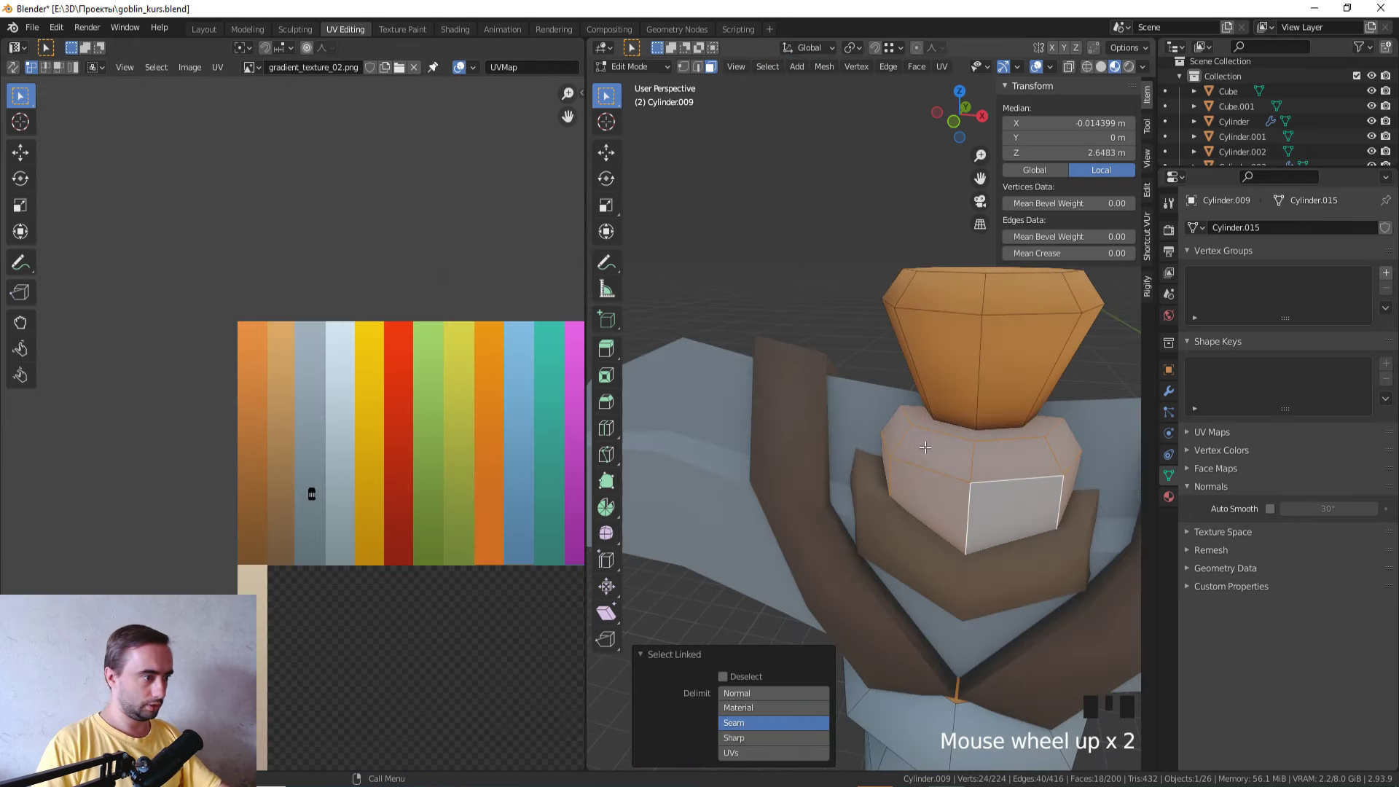
Step: Select the ring below the top cap and move its UV island onto the steel-grey strip
left_click(975, 429)
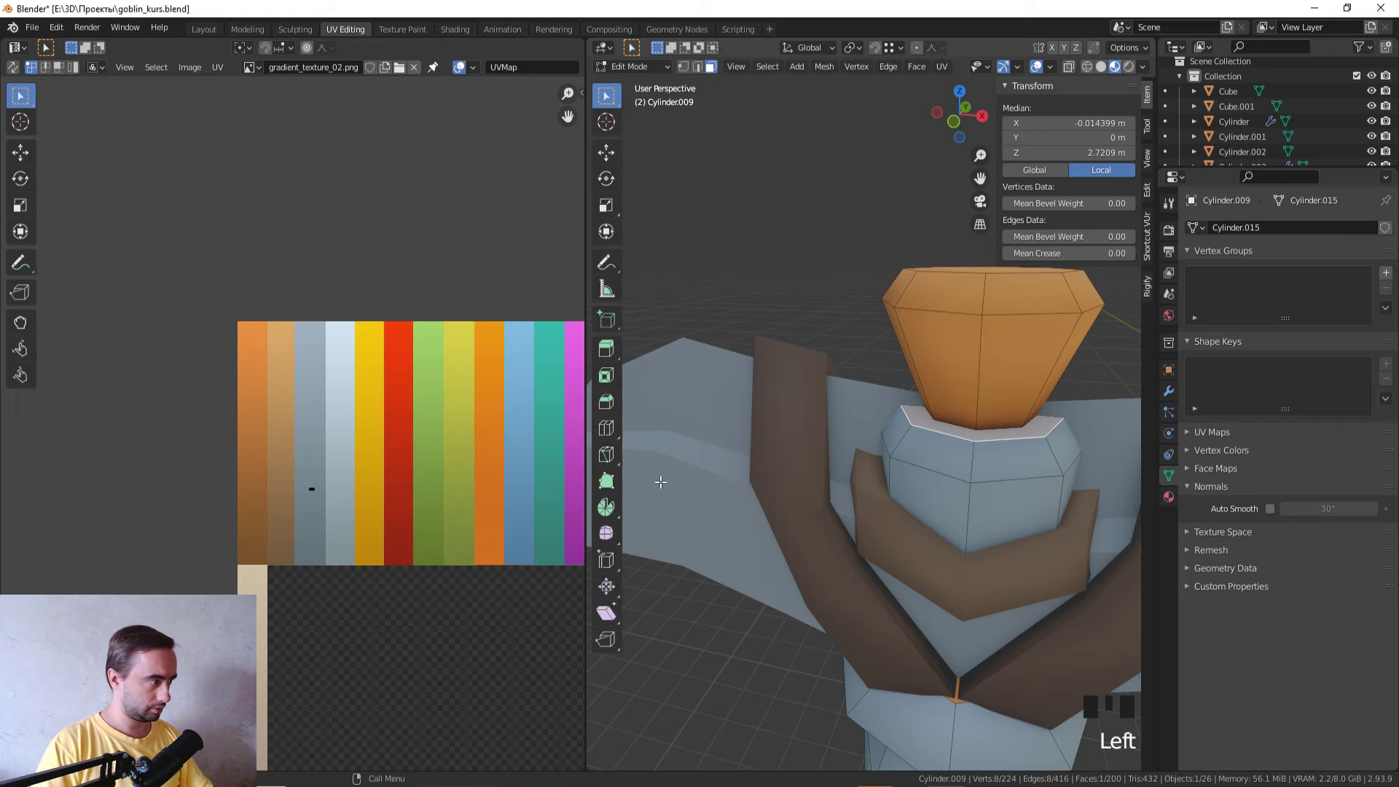
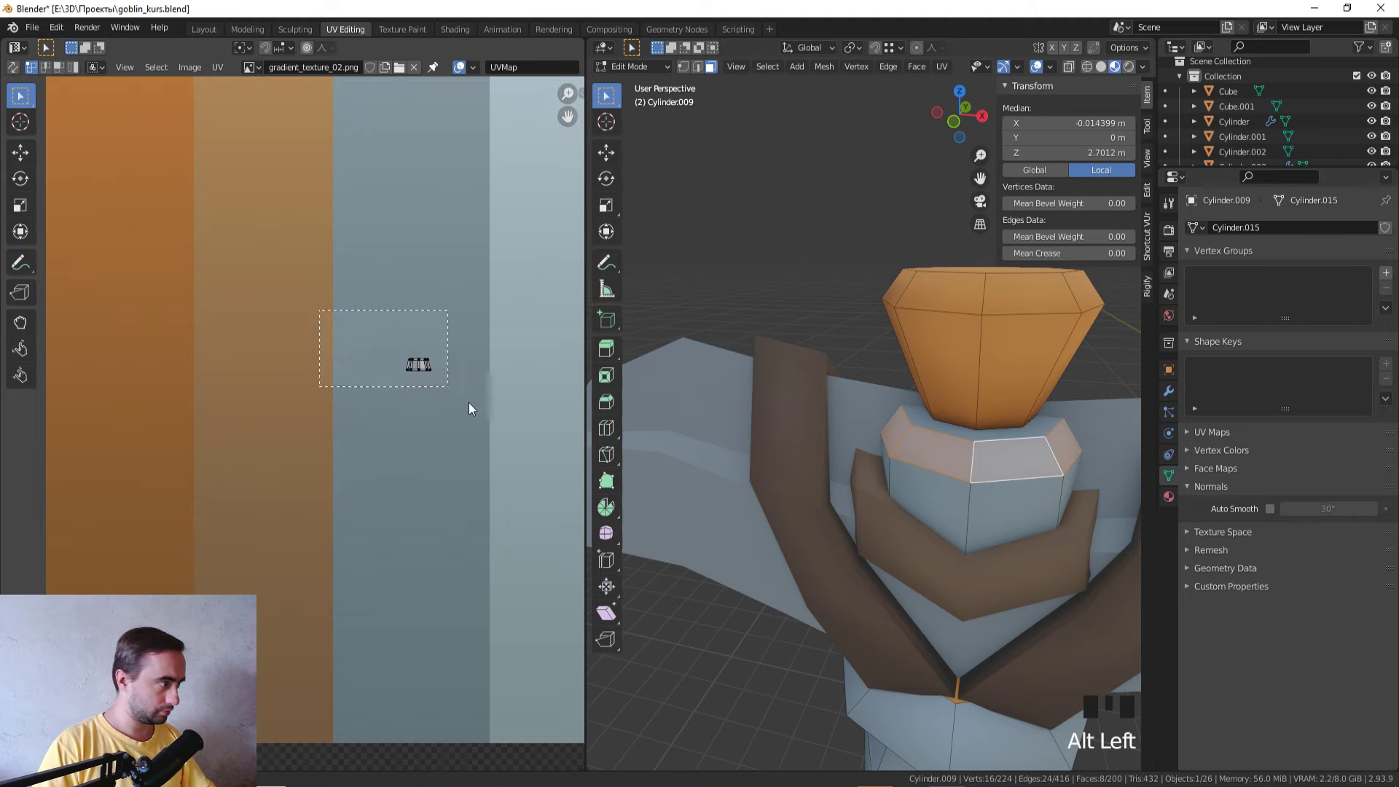
key("g")
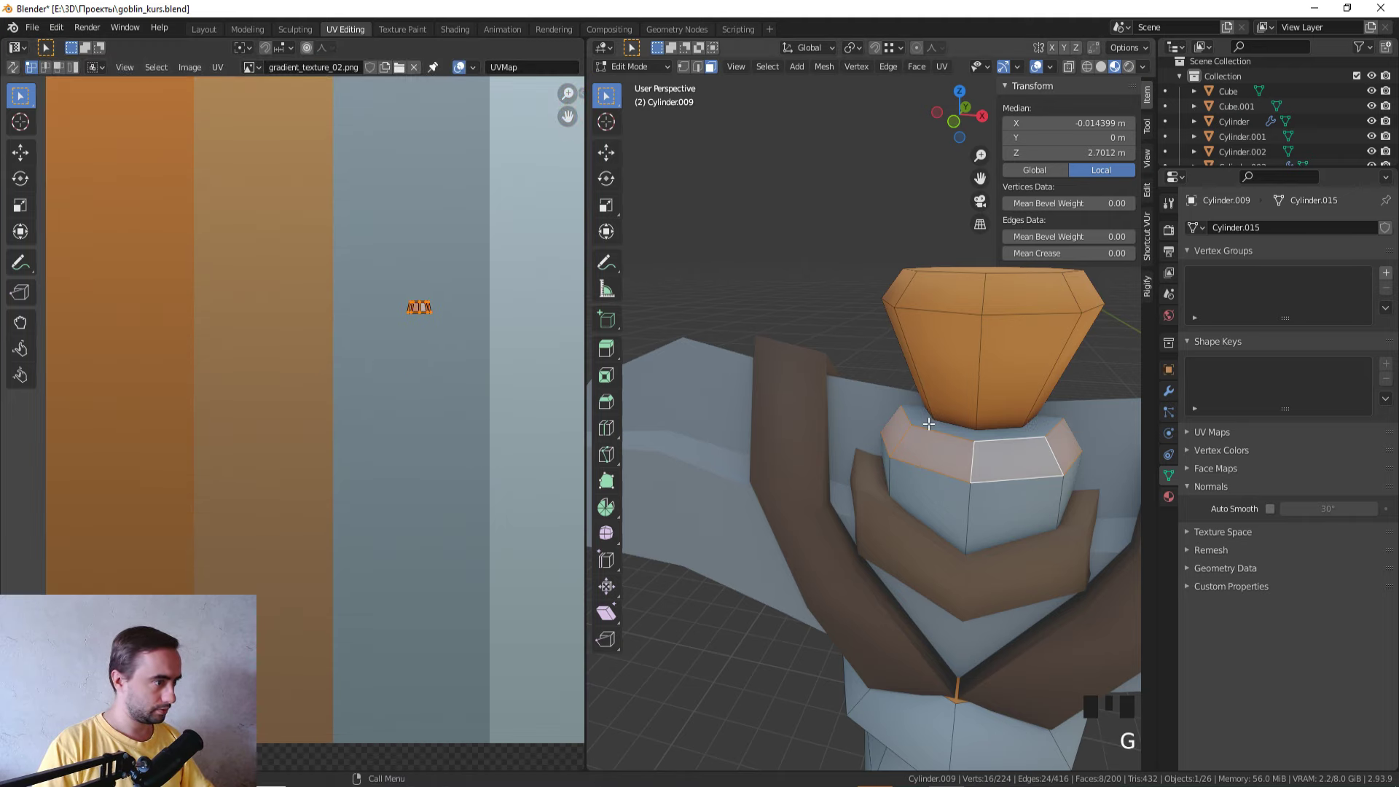
left_click(930, 419)
left_click(524, 474)
key("g")
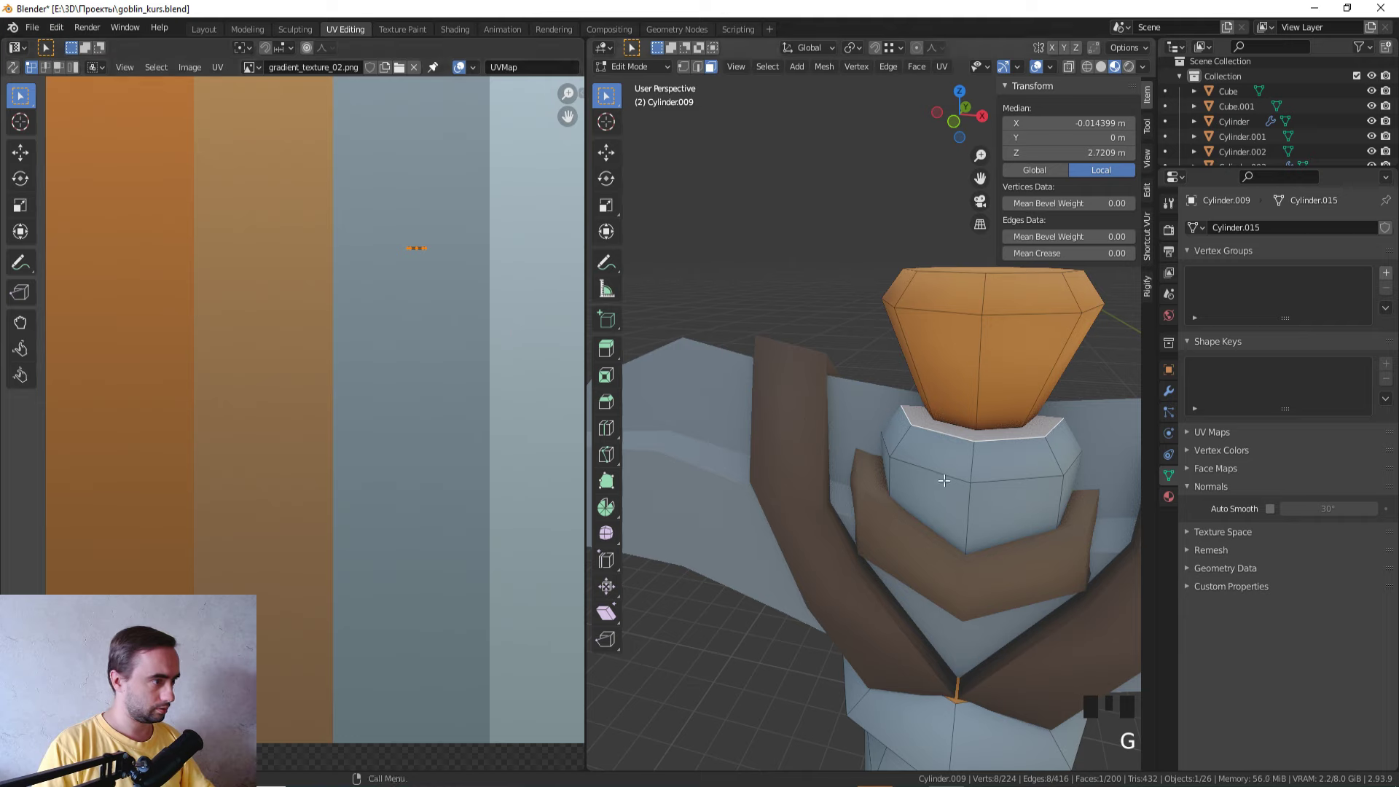
key("l")
key("g")
left_click(382, 336)
key("g")
key("Tab")
Step: Check the pale ring in shaded view and face the whole pickaxe from the front (numpad 1)
scroll("down", 3)
key("z")
left_click_drag(870, 603, 776, 635)
left_click(776, 635)
scroll("down", 3)
left_click_drag(783, 631, 831, 594)
scroll("up", 3)
left_click(926, 580)
key("Tab")
scroll("up", 3)
key("KP_1")
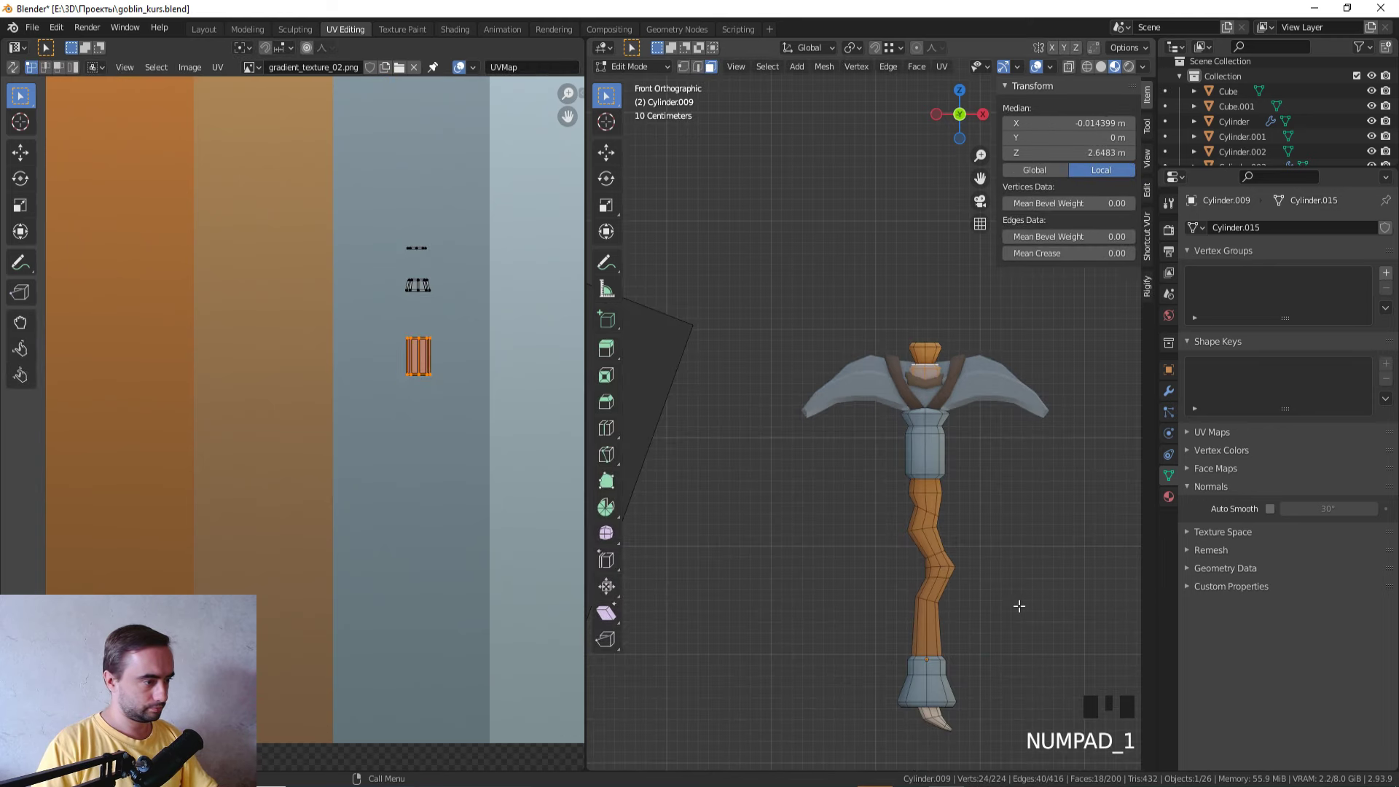
Step: Select the wooden shaft's faces through wireframe, growing the selection along the shaft
key("z")
left_click_drag(949, 612, 918, 556)
left_click(918, 555)
scroll("up", 3)
left_click(831, 510)
key("ctrl+KP_Add")
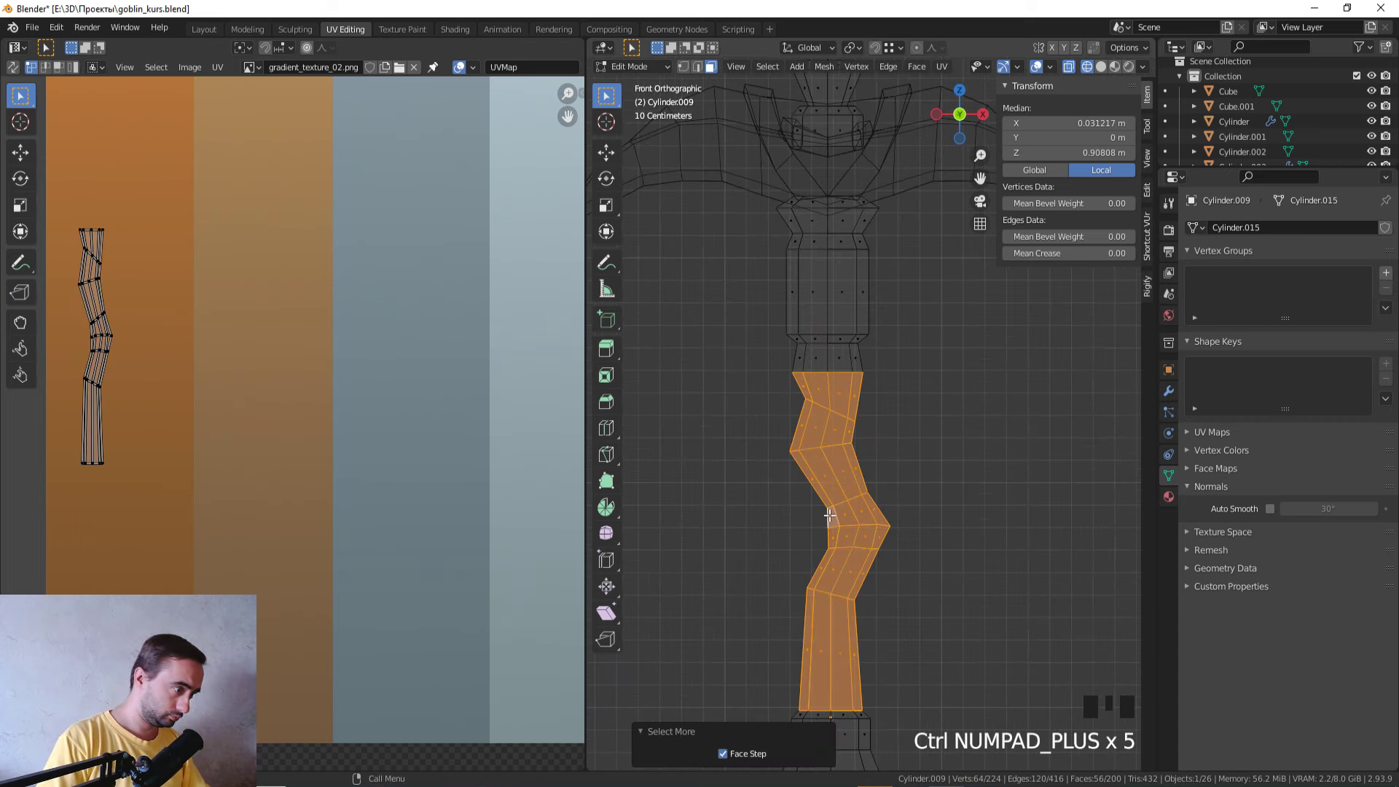
key("shift+Left")
key("z")
scroll("down", 3)
key("s")
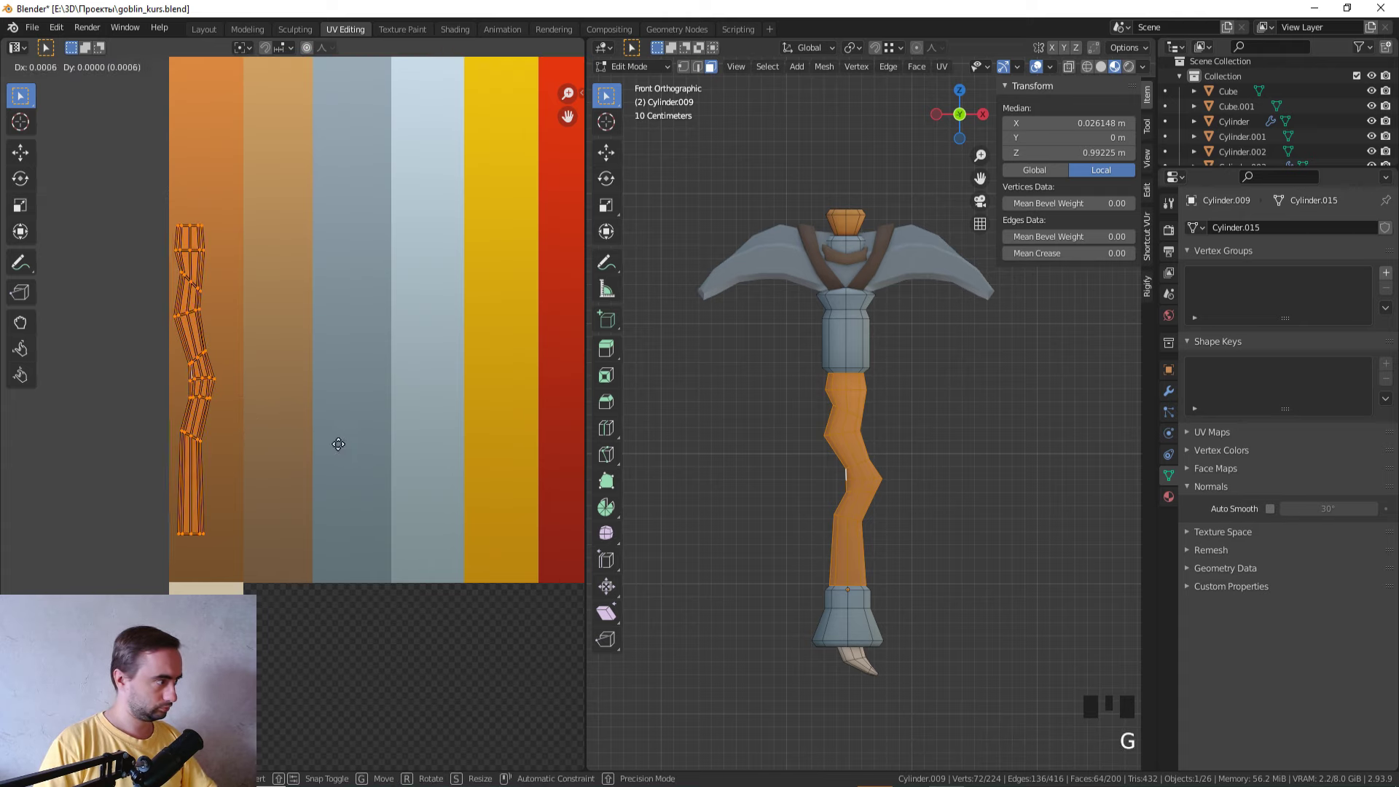
Step: Move the shaft's UVs onto the orange wood strip of the gradient texture
key("Tab")
key("Tab")
key("g")
key("Tab")
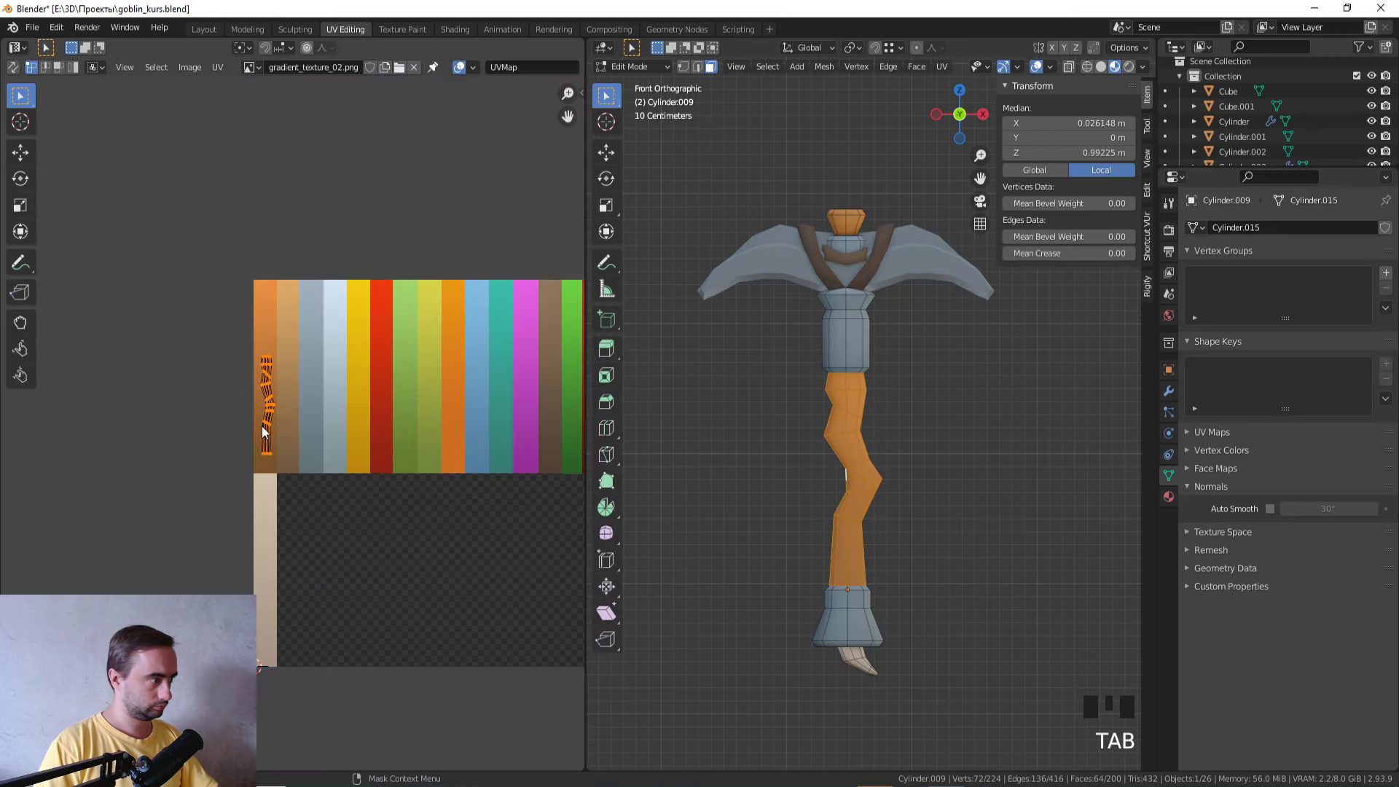
key("g")
key("Tab")
key("Tab")
key("g")
key("Tab")
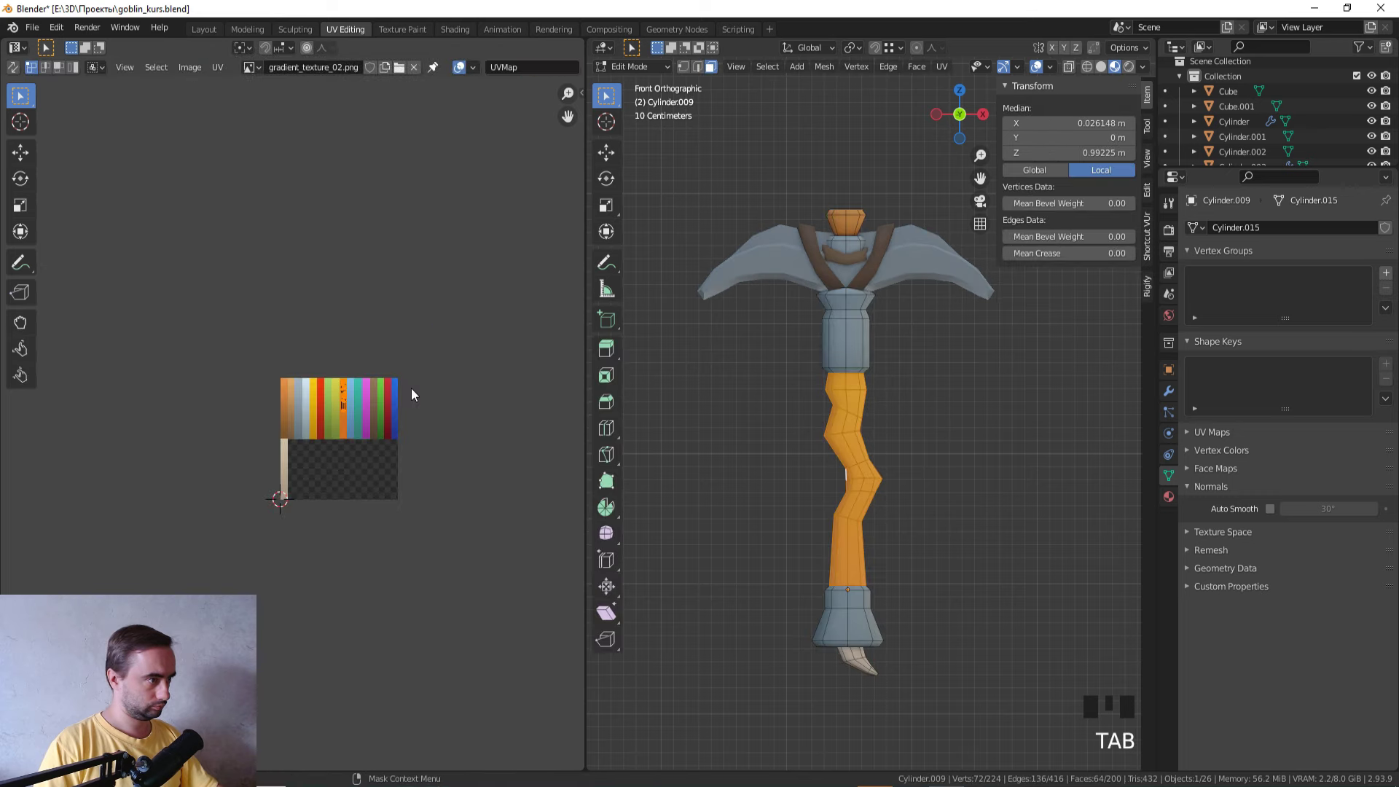
scroll("up", 3)
key("g")
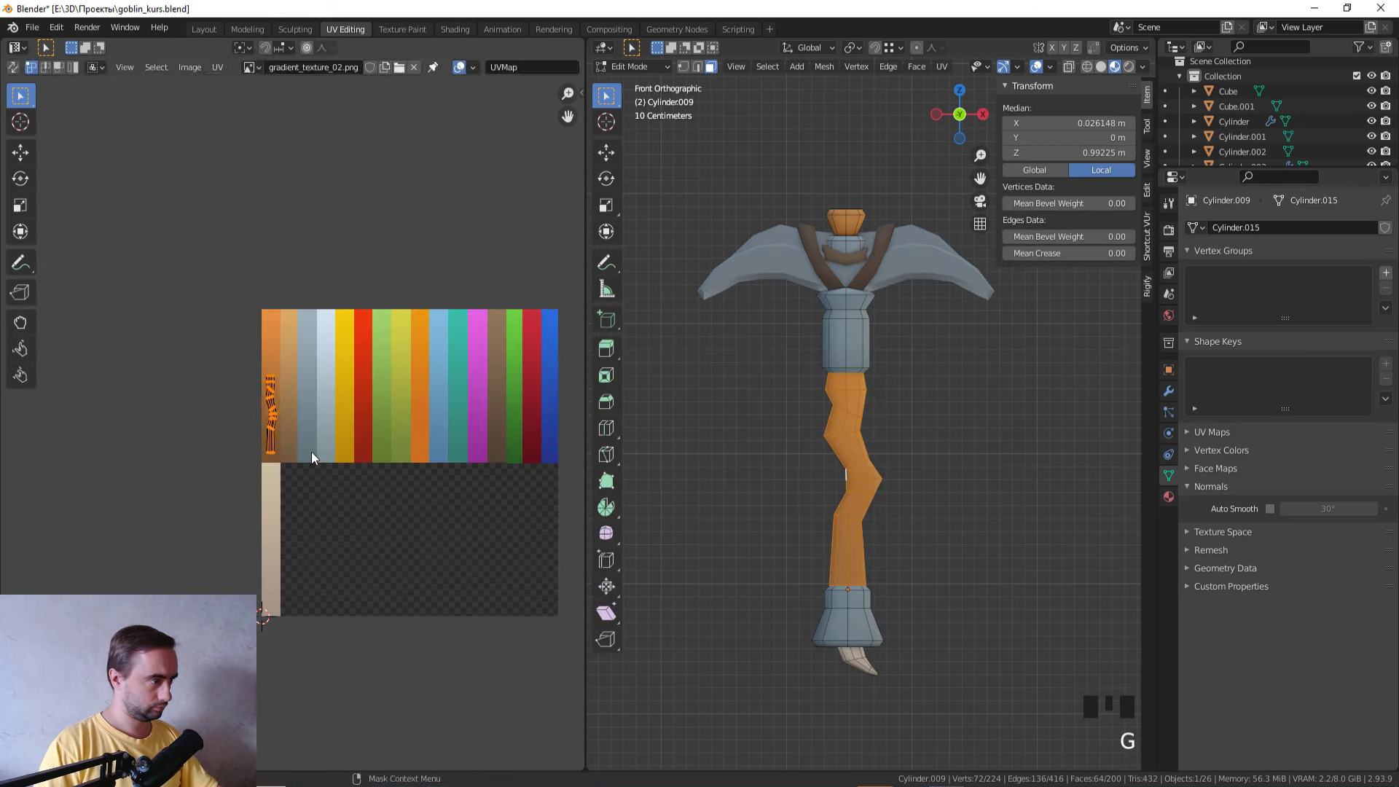
key("Tab")
key("Tab")
Step: Select the handle's whole top cap piece and start repositioning its UVs
left_click(857, 213)
key("l")
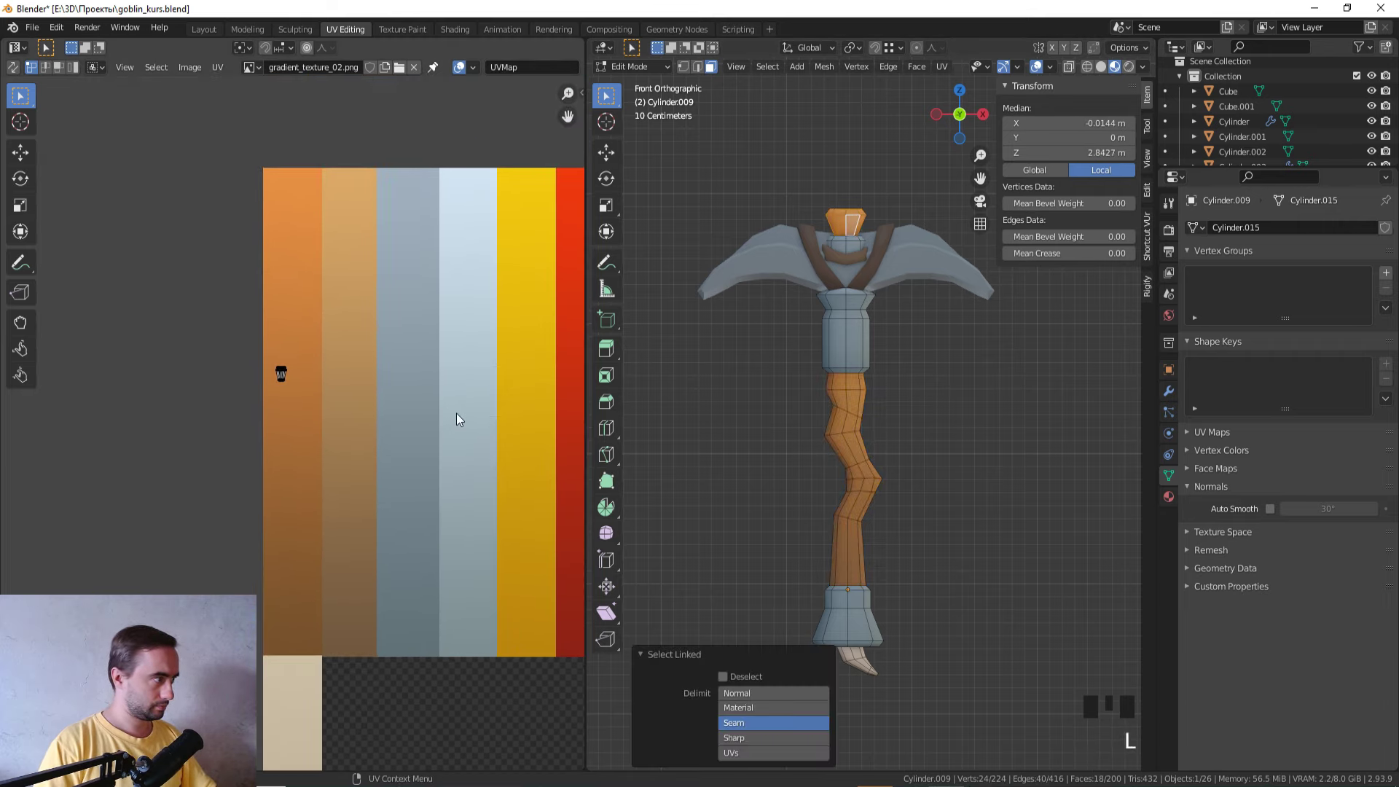
left_click_drag(755, 251, 823, 298)
left_click(823, 298)
left_click(806, 328)
key("g")
left_click(812, 307)
key("g")
key("Tab")
scroll("down", 3)
left_click_drag(914, 419, 907, 377)
scroll("up", 3)
Step: Place the top cap's UV island on the orange wood colour and check it on the model
key("a")
left_click(403, 438)
key("l")
key("l")
key("l")
key("g")
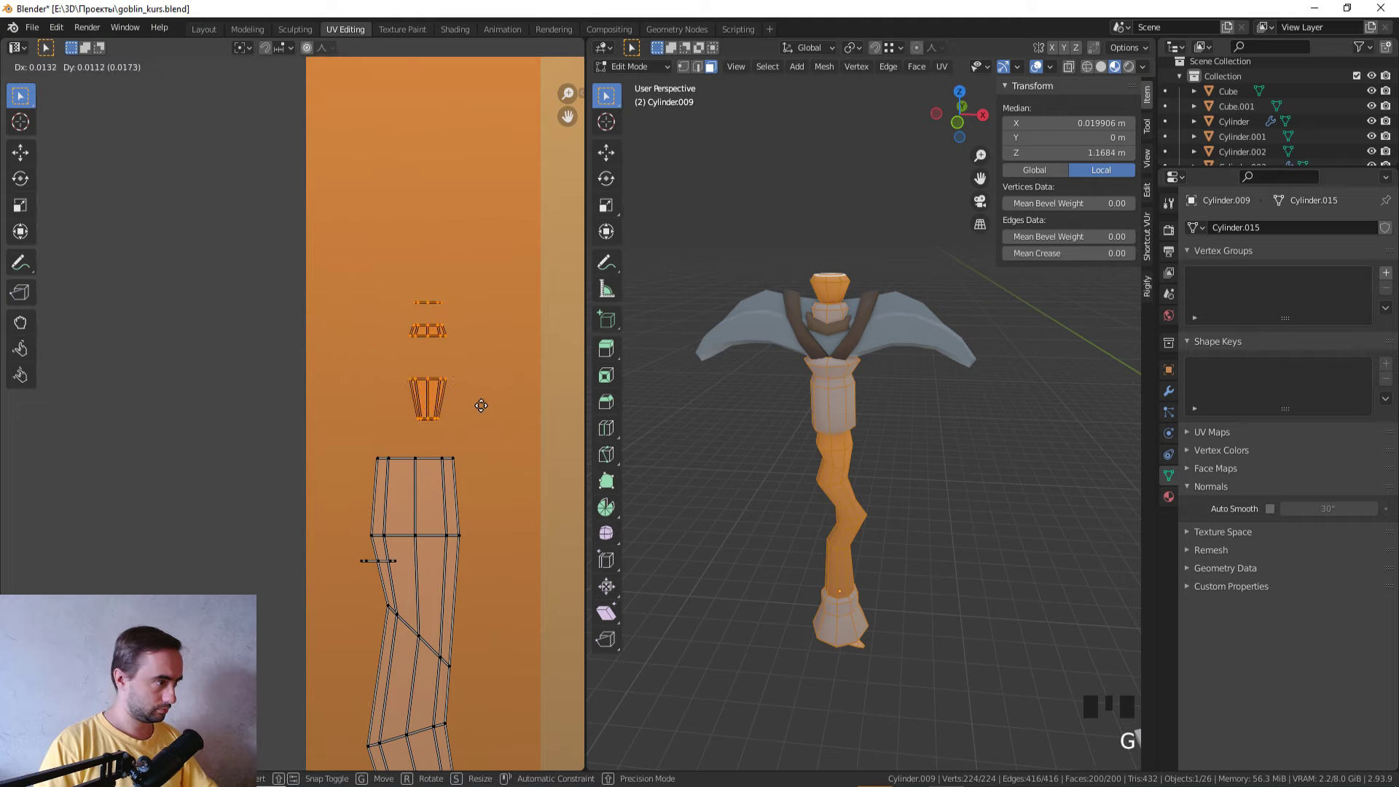
left_click_drag(759, 535, 782, 422)
scroll("up", 3)
key("Tab")
scroll("down", 3)
left_click_drag(786, 432, 776, 573)
key("Tab")
scroll("up", 3)
Step: Narrow the join where the straps meet the handle, scaling its face down along X and dissolving extra edges
key("z")
left_click(831, 372)
key("z")
key("s")
left_click_drag(939, 410, 903, 336)
key("x")
scroll("down", 3)
left_click_drag(969, 396, 957, 497)
key("z")
left_click_drag(952, 506, 821, 461)
scroll("down", 3)
scroll("up", 3)
key("Tab")
left_click_drag(937, 477, 973, 406)
scroll("up", 3)
Step: Switch viewport shading and tidy the strap join geometry while orbiting the handle
key("z")
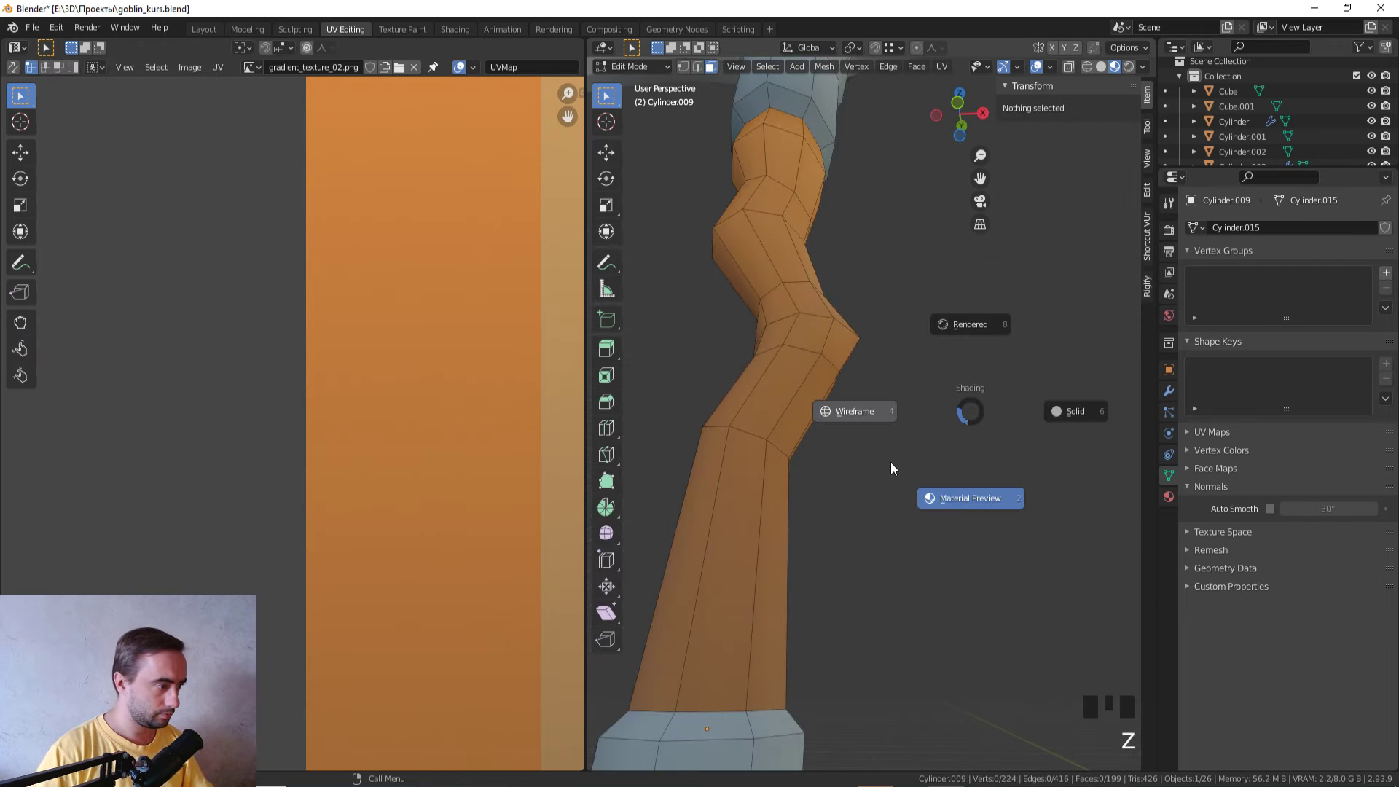
left_click_drag(893, 463, 888, 688)
left_click(888, 687)
key("x")
scroll("down", 3)
left_click_drag(920, 380, 895, 582)
scroll("up", 3)
scroll("up", 3)
left_click_drag(809, 533, 775, 490)
left_click(775, 491)
Step: Keep toggling shading to check the textured pickaxe, removing and rescaling leftover join elements
key("z")
left_click_drag(883, 516, 752, 474)
key("z")
left_click(802, 466)
key("x")
middle_click(1043, 492)
key("z")
double_click(812, 518)
key("z")
left_click_drag(1061, 485, 978, 514)
scroll("up", 3)
key("z")
key("z")
key("z")
key("s")
key("x")
scroll("down", 3)
Step: Leave Edit Mode and zoom out to show the pickaxe beside its reference, the bow, quiver and arrows
key("Tab")
left_click_drag(917, 563, 889, 616)
left_click(889, 616)
key("z")
left_click_drag(955, 687, 954, 574)
scroll("down", 3)
left_click(922, 540)
left_click(922, 529)
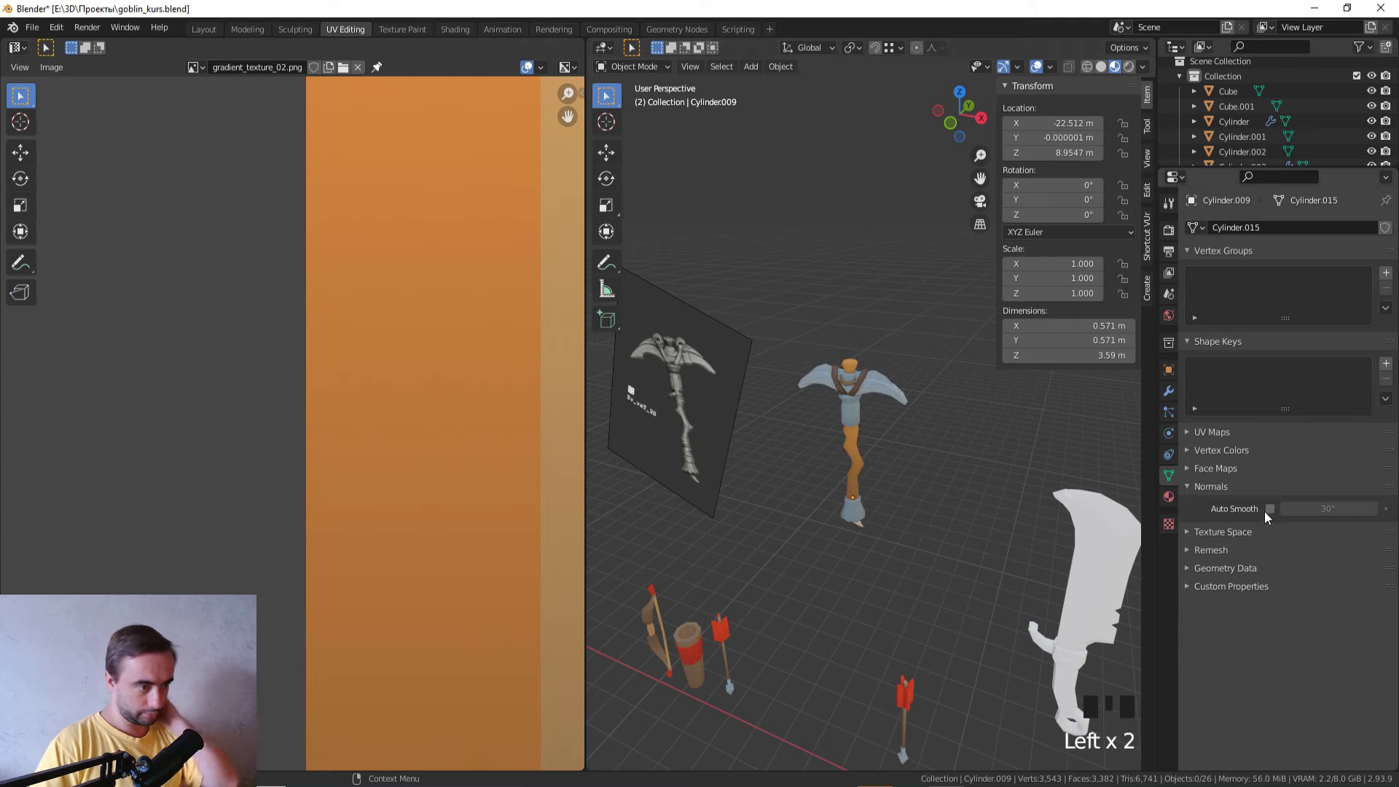
Step: Select the pickaxe blade and bring up its Mirror modifier in Modifier Properties
scroll("up", 3)
left_click(872, 367)
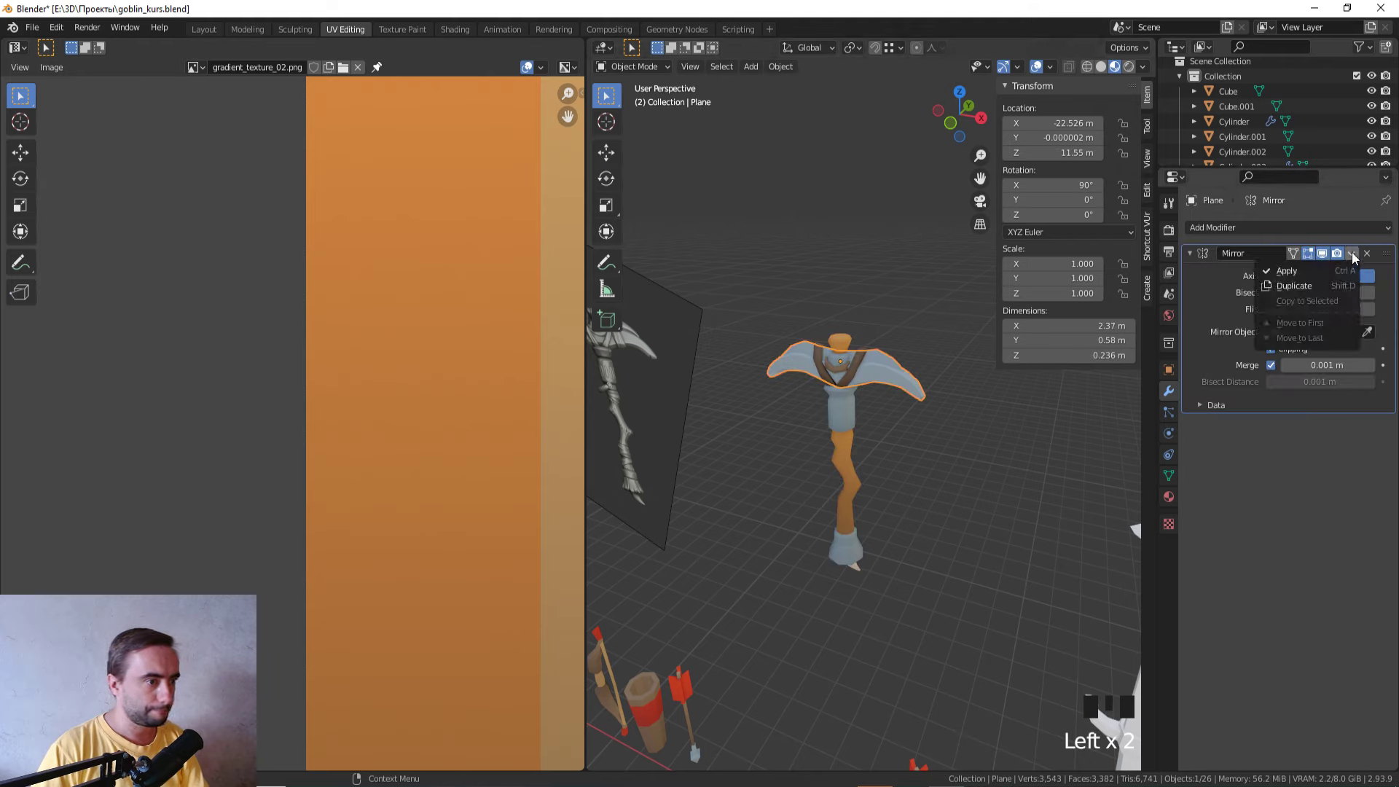
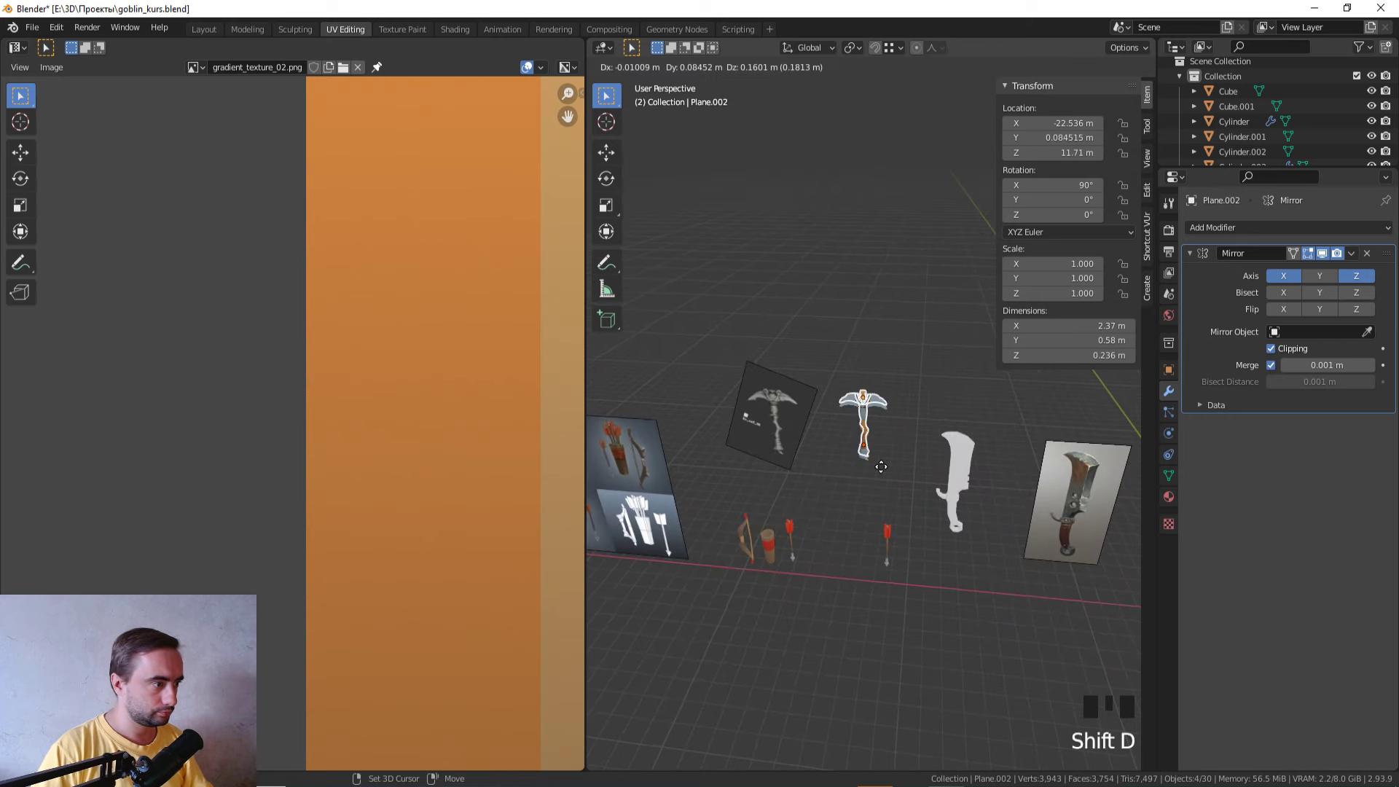
scroll("down", 3)
key("g")
left_click(871, 338)
scroll("up", 3)
left_click(941, 564)
scroll("up", 3)
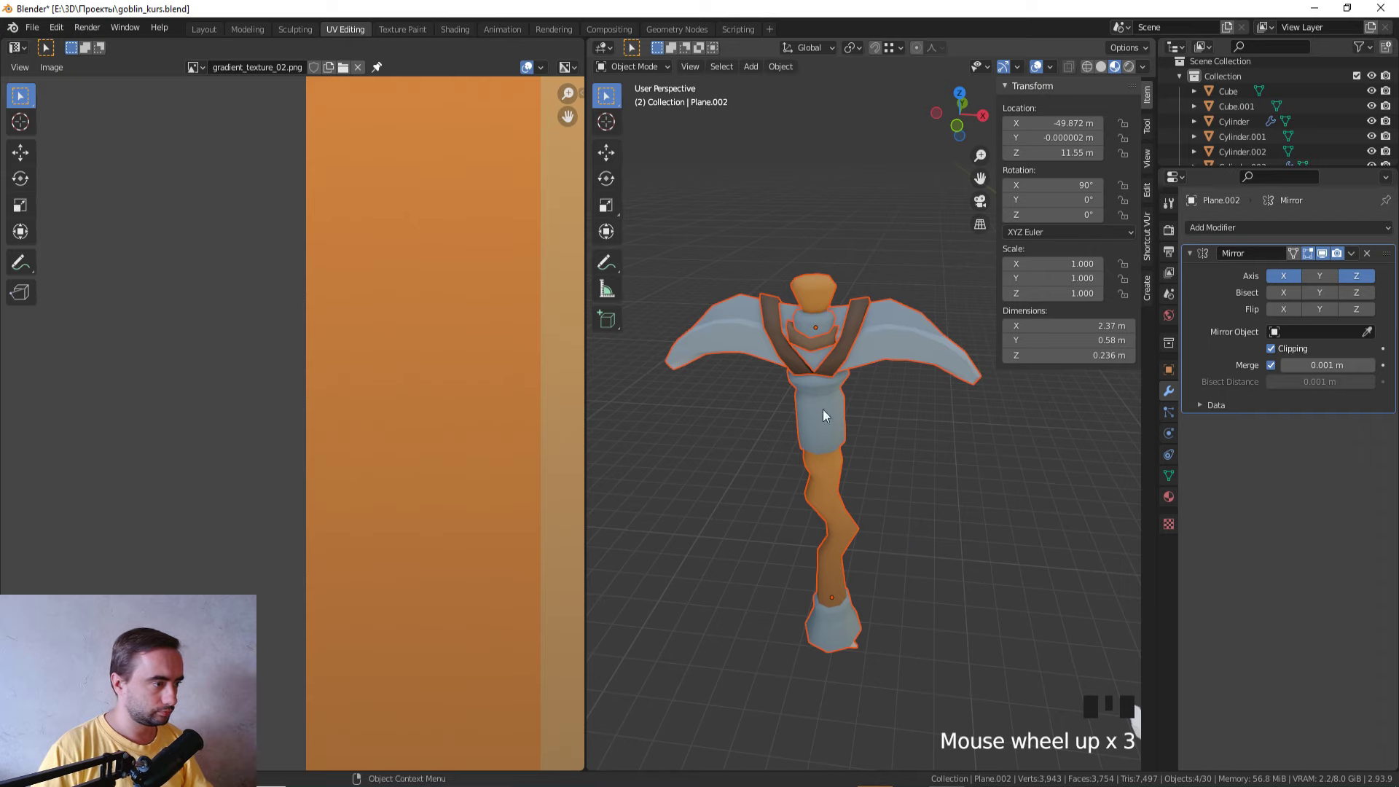
Step: Apply the blade's Mirror modifier
left_click(824, 294)
left_click(912, 336)
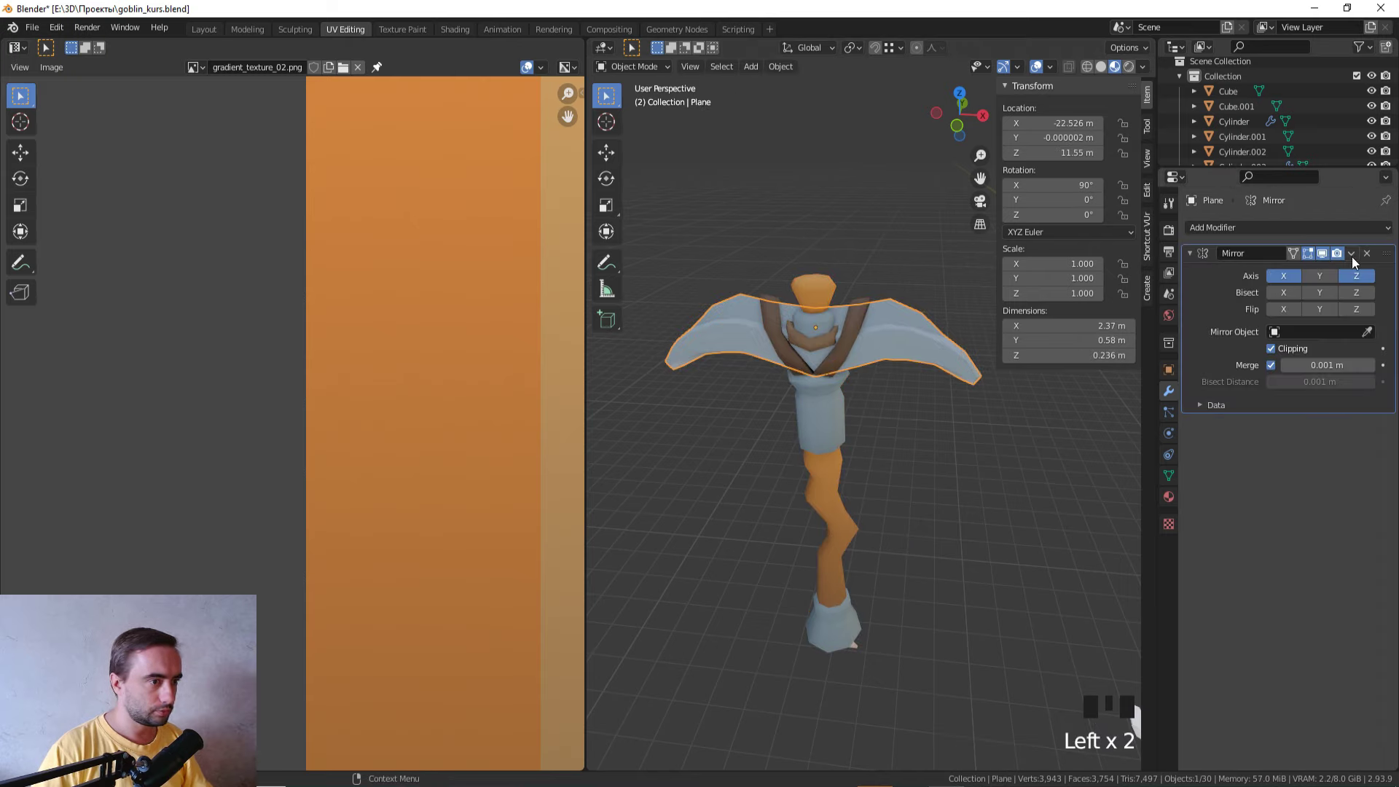
left_click(1304, 281)
scroll("up", 3)
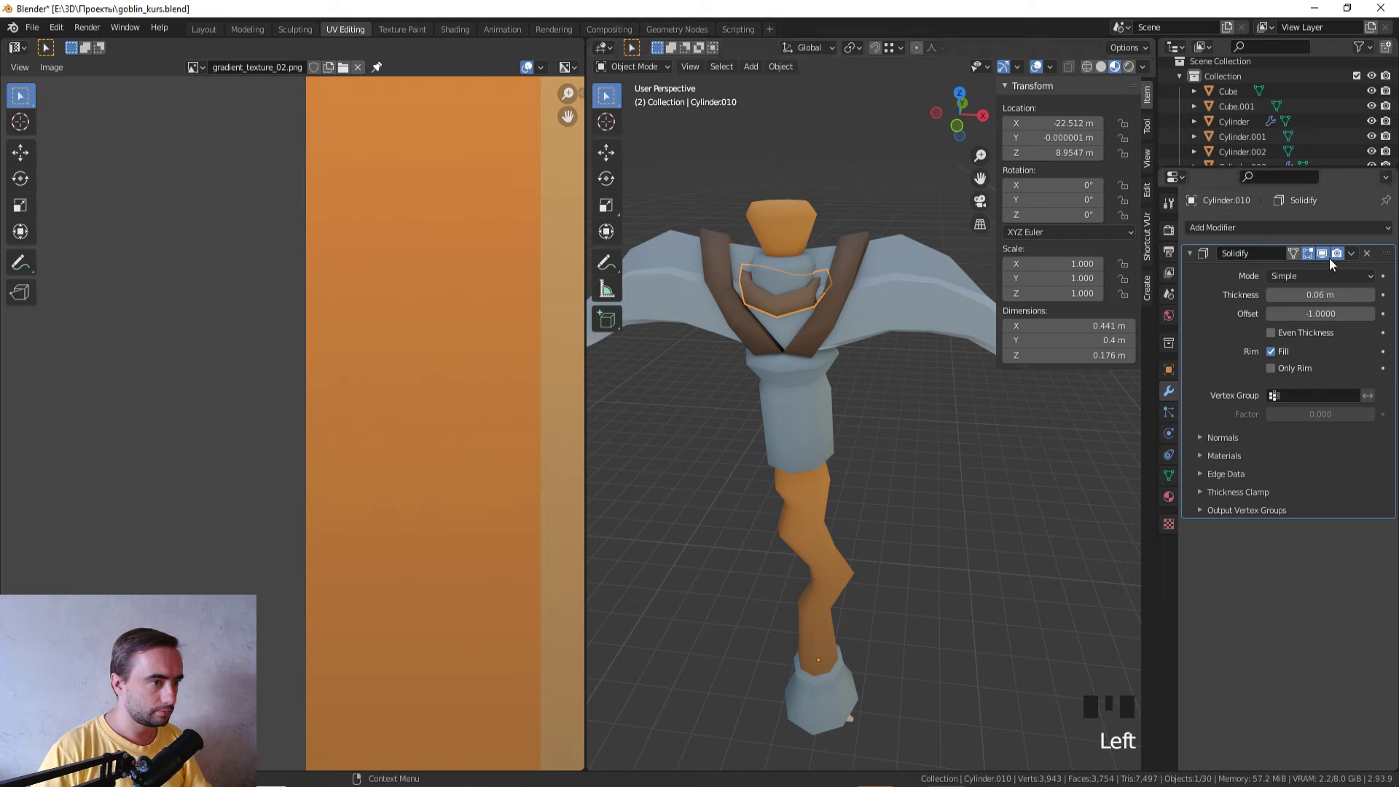
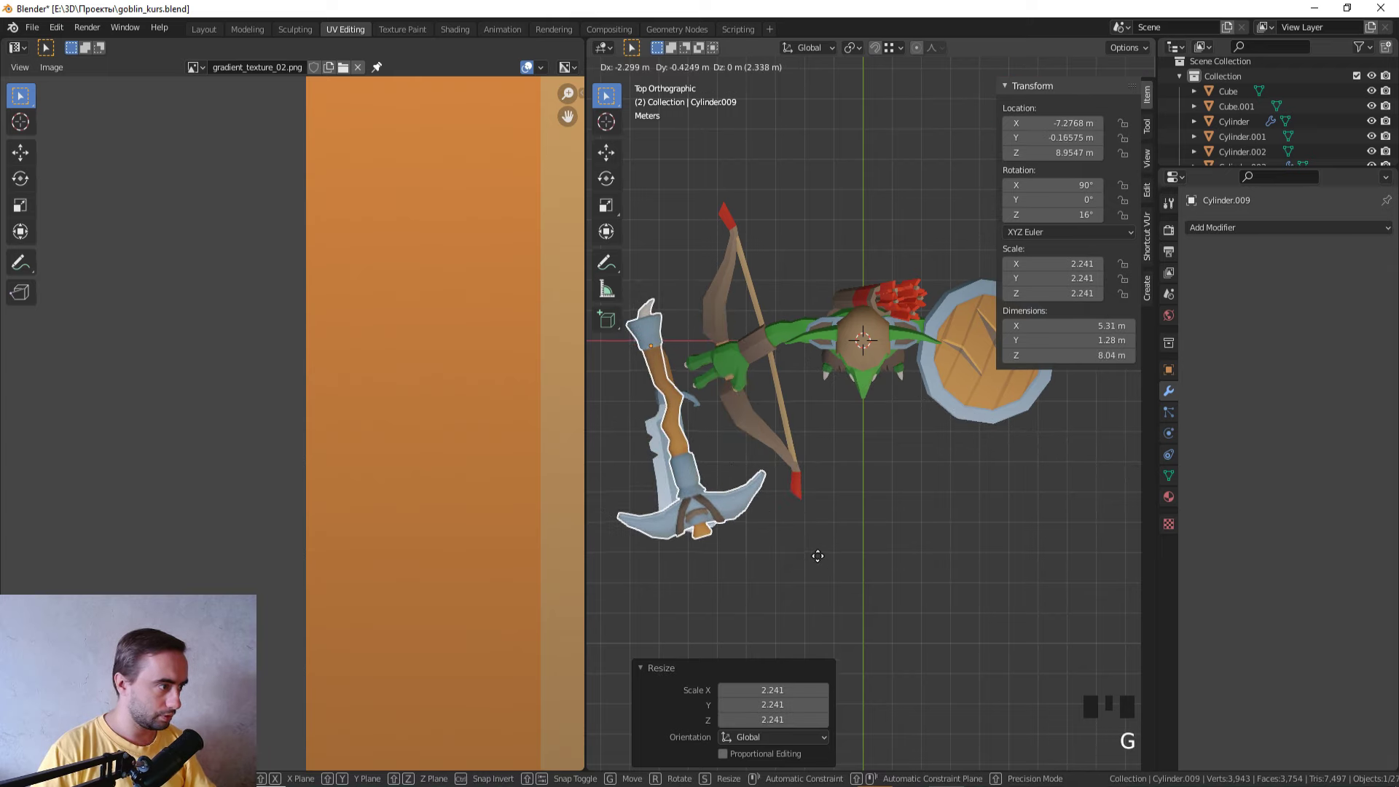
Step: Reposition the pickaxe beside the goblin and clear its rotation (Alt+R) in front view
left_click_drag(860, 541, 910, 373)
scroll("down", 3)
key("KP_1")
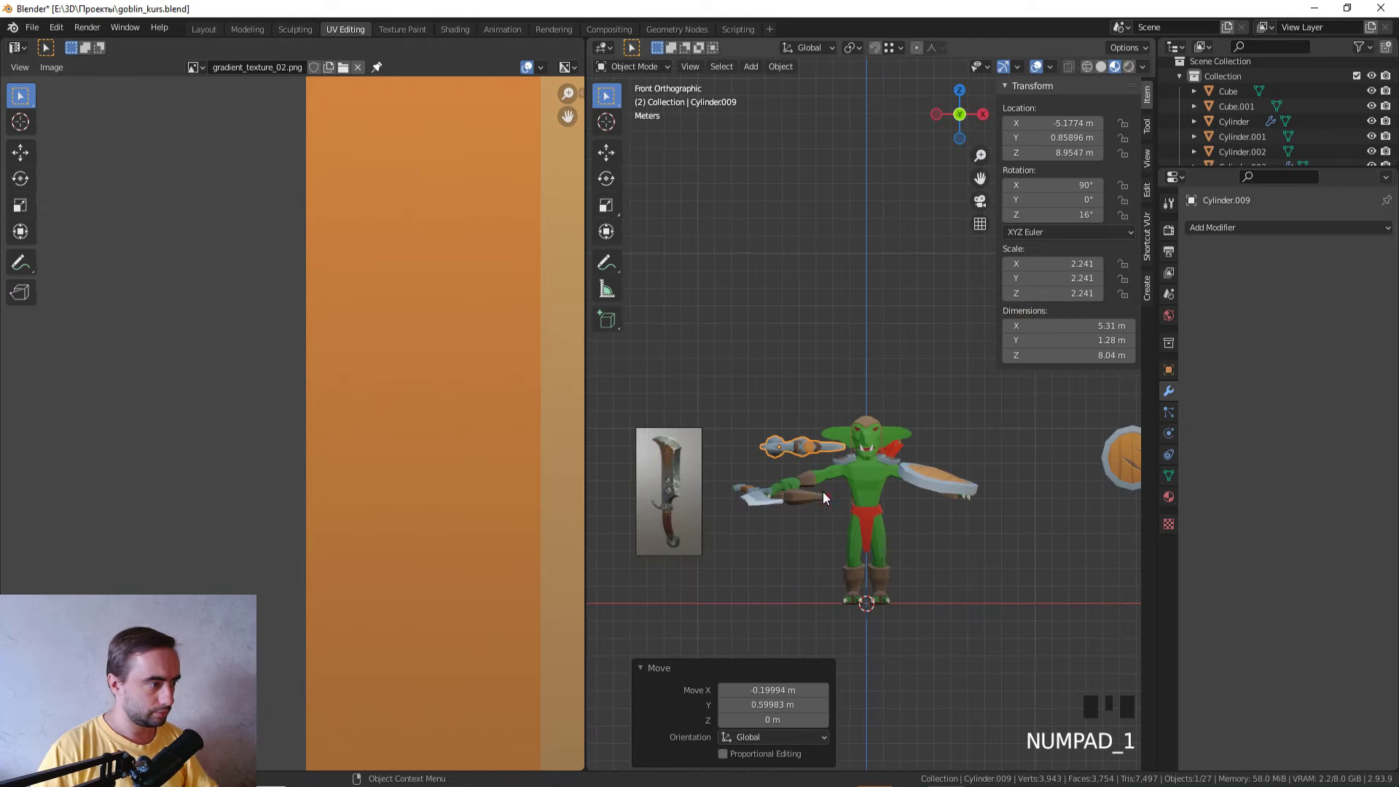
left_click(817, 512)
left_click(751, 516)
left_click_drag(752, 527, 744, 625)
key("alt+r")
scroll("up", 3)
scroll("down", 3)
key("KP_1")
Step: Line the sword, bow and pickaxe up in an upright row above the goblin
key("g")
left_click(840, 300)
key("g")
left_click(823, 233)
key("g")
left_click(793, 222)
key("g")
left_click(899, 414)
Step: Begin renaming the Cylinder object in the Outliner
left_click_drag(926, 449, 856, 445)
scroll("up", 3)
double_click(796, 388)
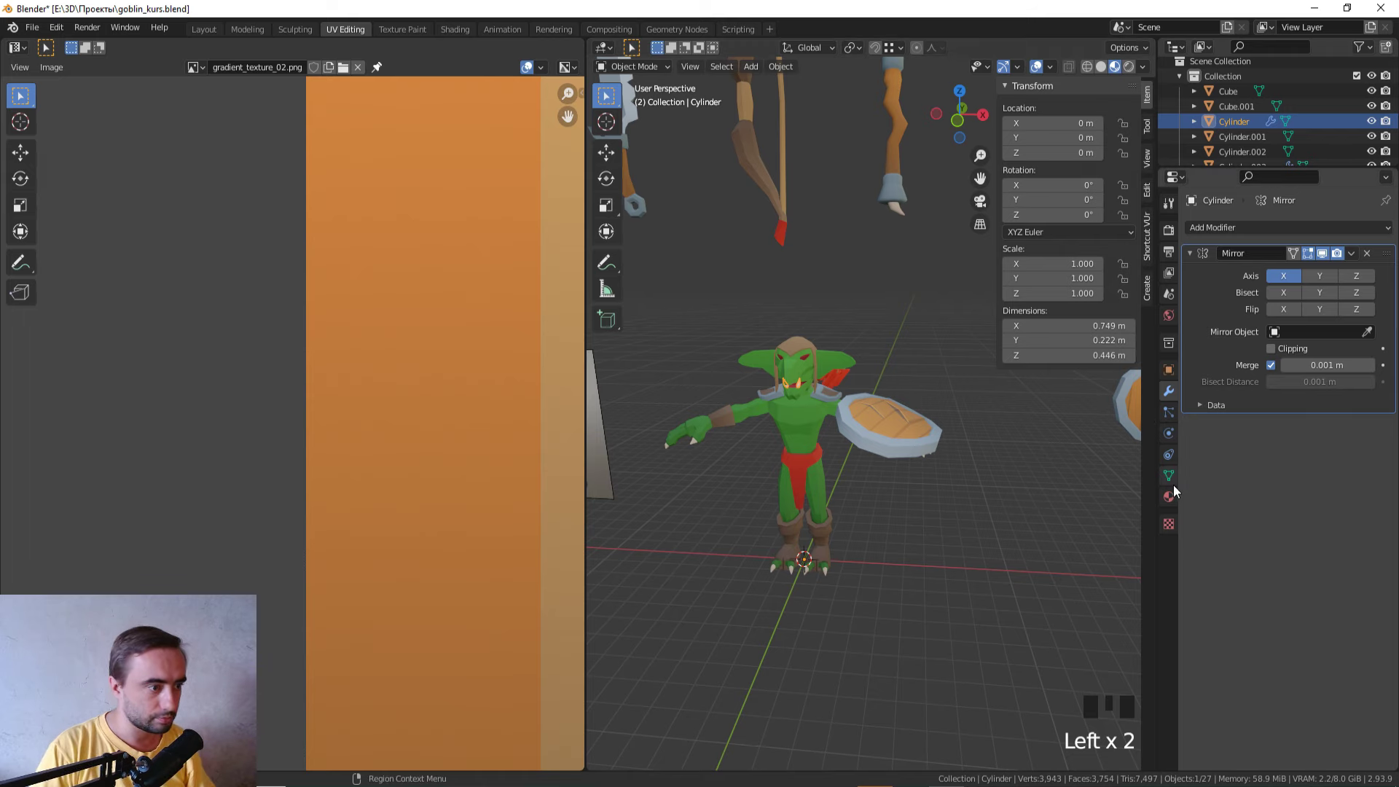
left_click_drag(959, 509, 824, 616)
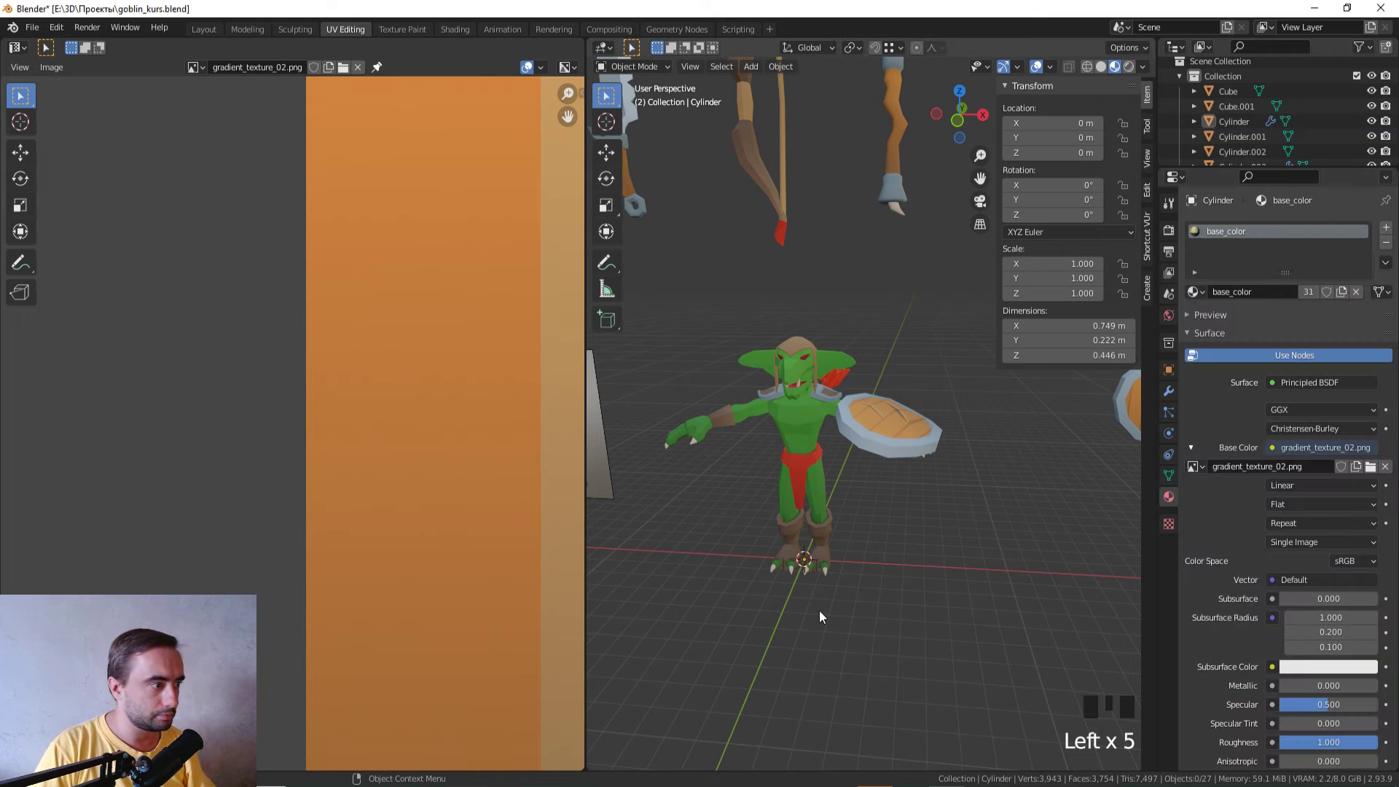
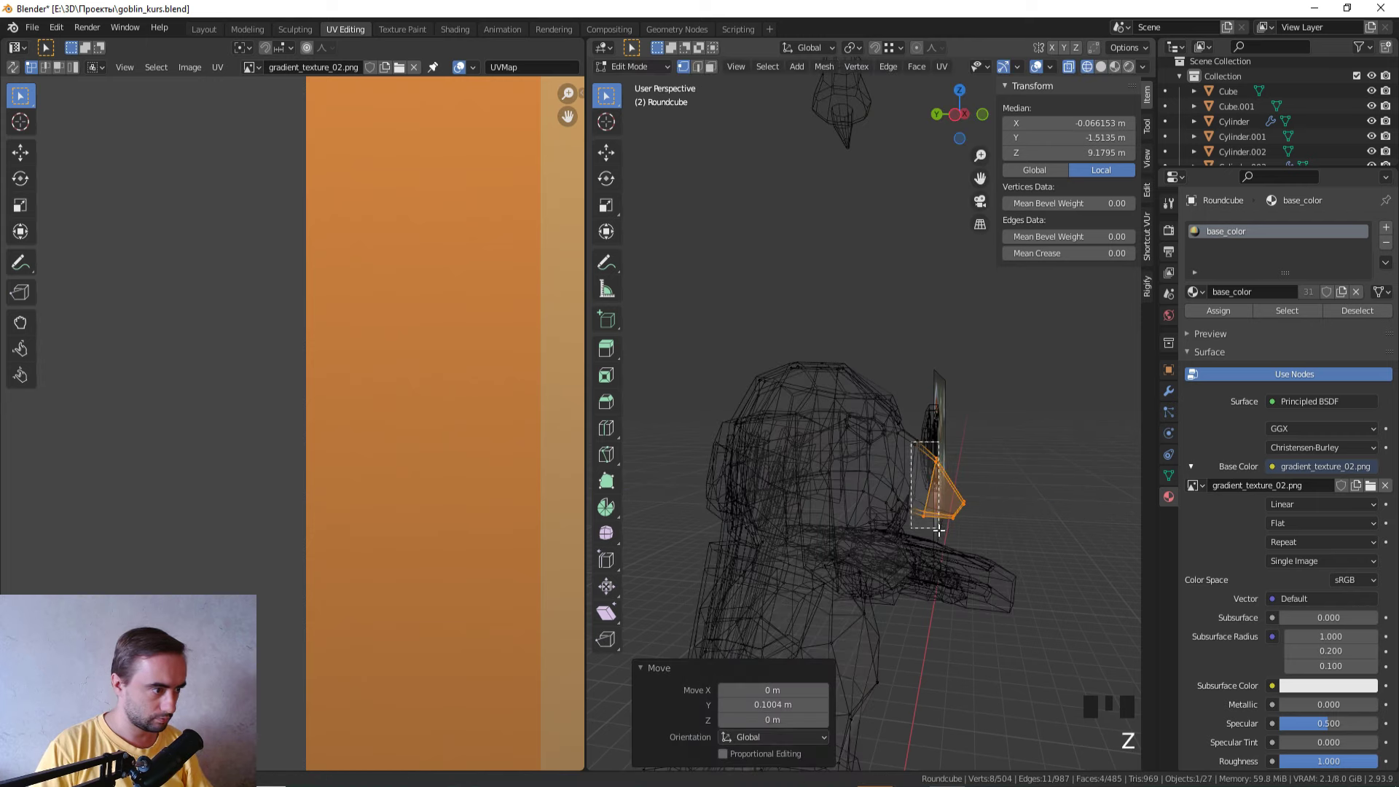
Step: Push the selected head vertices about 0.1 m along Y and confirm the move
key("ctrl+Left")
key("z")
key("g")
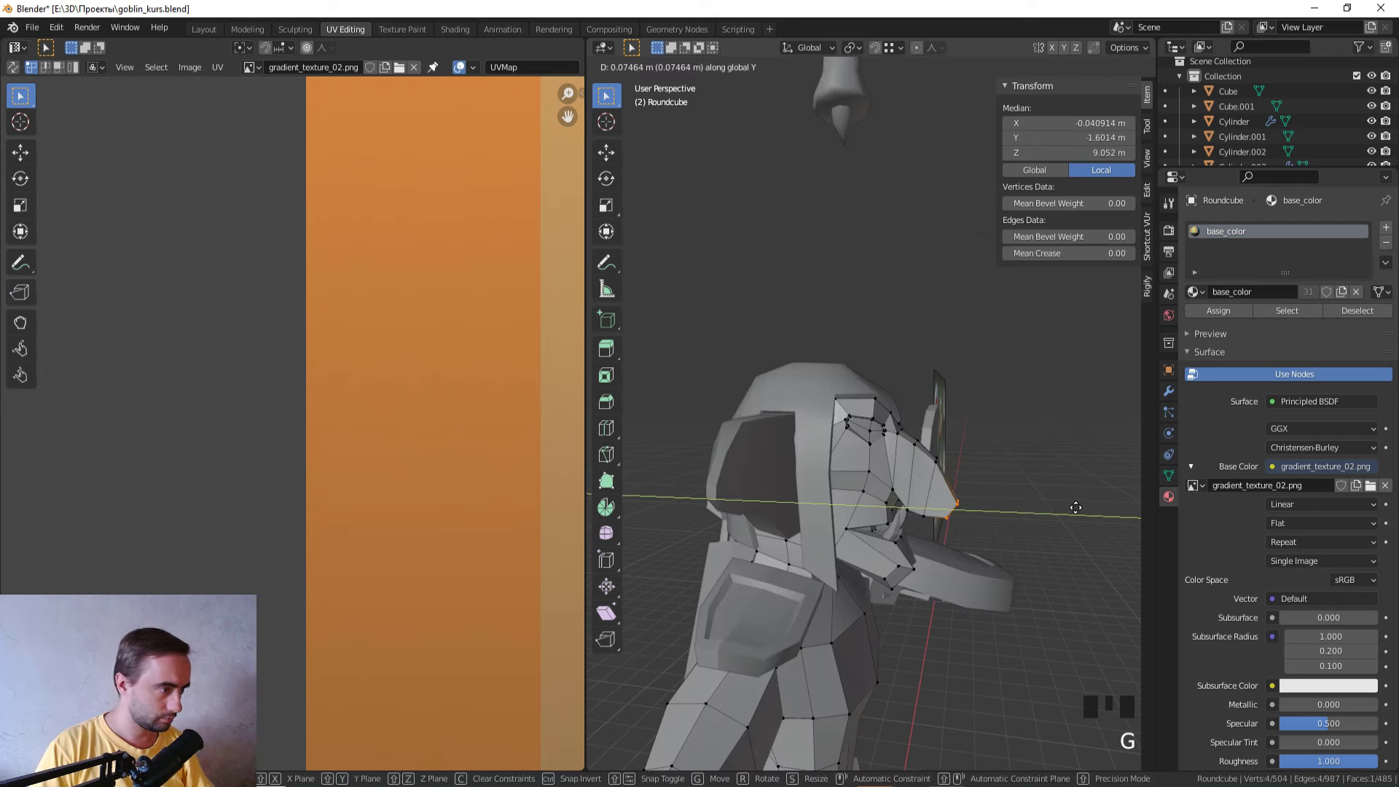
left_click_drag(1047, 500, 878, 514)
key("Tab")
key("z")
Step: Orbit around the goblin's head to check the moved vertices
left_click_drag(883, 623, 941, 520)
key("Tab")
left_click_drag(868, 486, 890, 560)
scroll("up", 3)
left_click_drag(867, 521, 915, 486)
left_click_drag(884, 468, 828, 486)
key("Tab")
scroll("down", 3)
left_click_drag(849, 510, 846, 531)
Step: Zoom in toward the goblin's face ready to edit the eyes
key("Tab")
scroll("up", 3)
left_click_drag(846, 528, 921, 542)
scroll("up", 3)
left_click_drag(925, 537, 956, 534)
key("Tab")
left_click_drag(949, 528, 930, 521)
key("Tab")
scroll("up", 3)
Step: Pull the eye-corner vertices into a new position
left_click(981, 388)
left_click(920, 346)
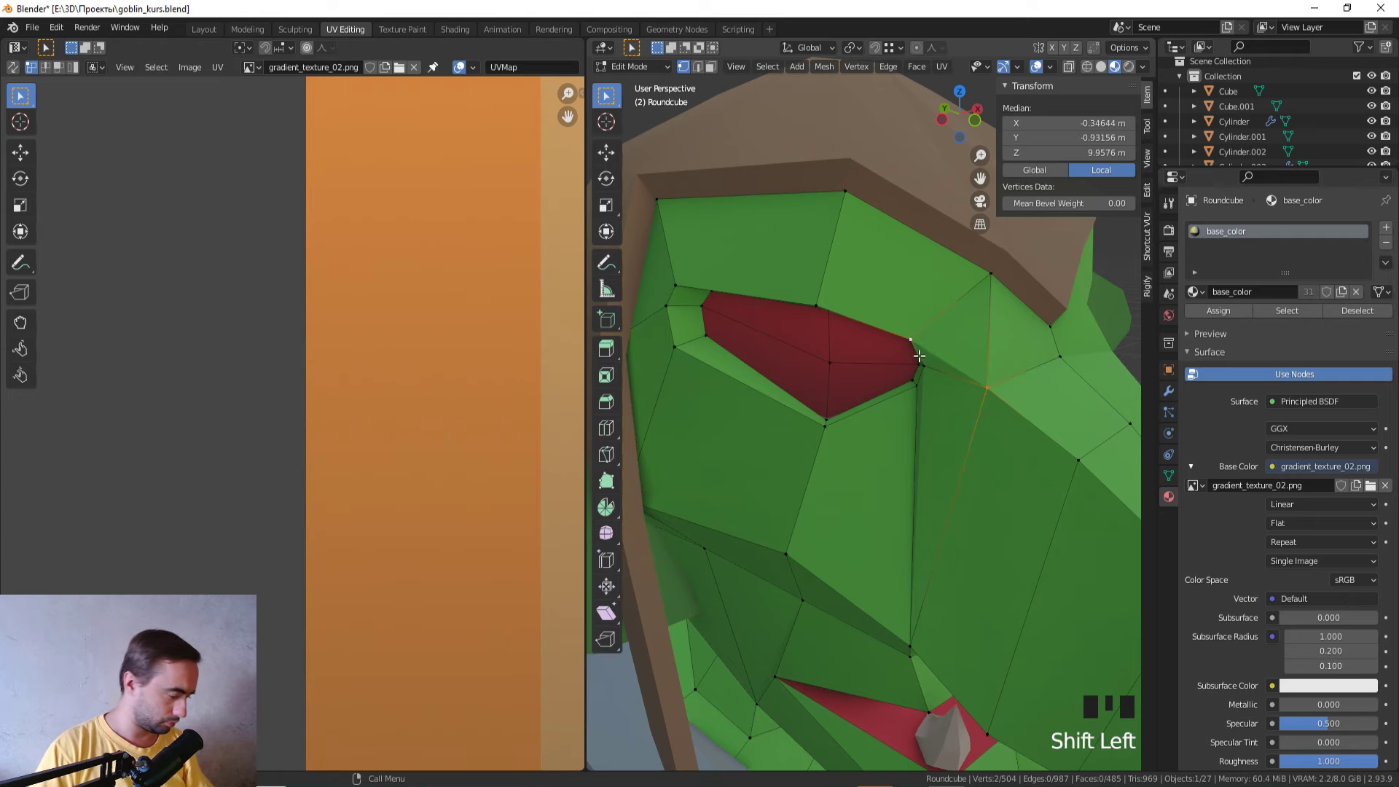
key("j")
left_click_drag(907, 490, 905, 477)
key("Tab")
key("Tab")
Step: Move the vertices below the eye to reshape the lower lid
left_click(888, 271)
left_click(903, 297)
key("g")
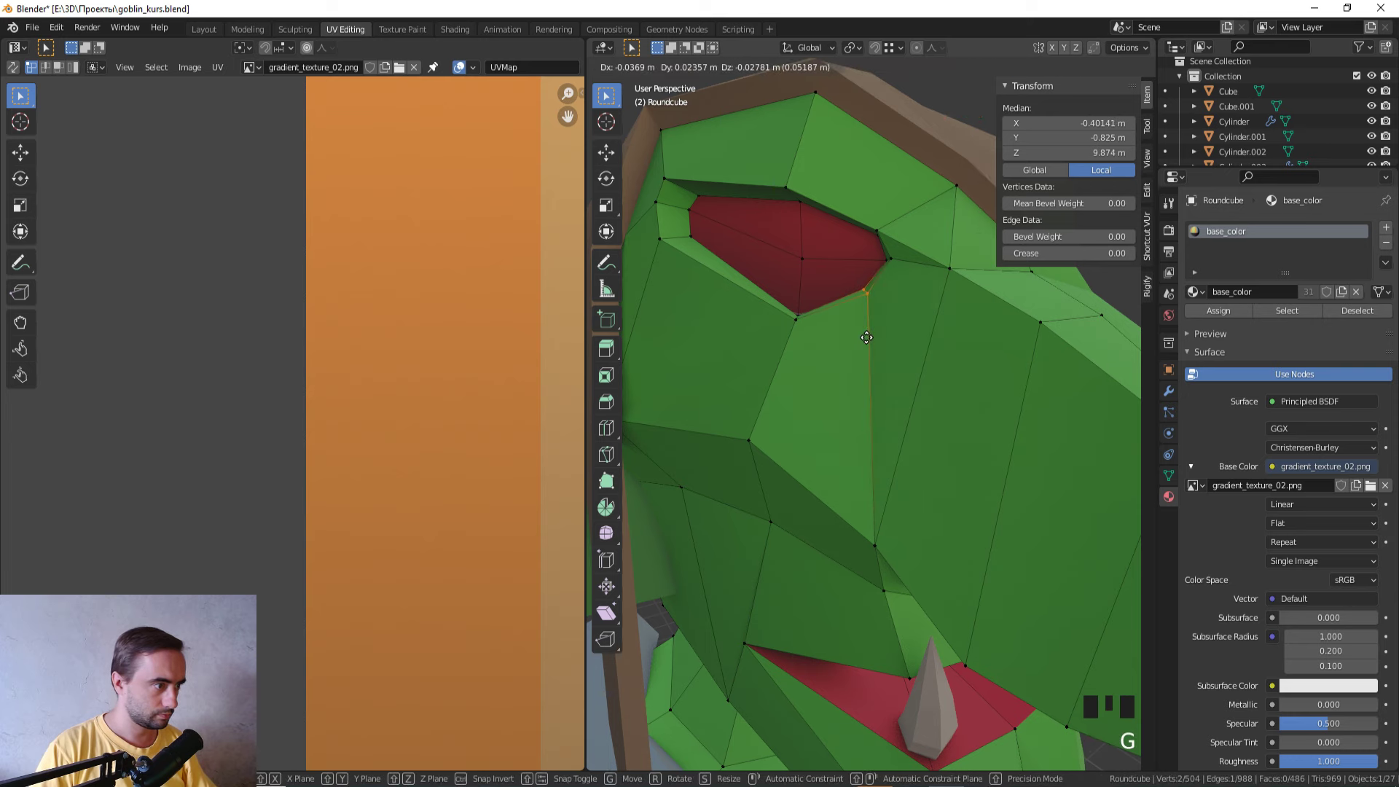
key("Tab")
scroll("down", 3)
left_click_drag(871, 381, 837, 389)
key("Tab")
key("g")
left_click_drag(851, 390, 1046, 452)
key("g")
key("Tab")
Step: Tweak one more vertex near the eye with a grab move
left_click_drag(1033, 456, 921, 449)
scroll("up", 3)
scroll("down", 3)
key("Tab")
left_click_drag(887, 431, 960, 445)
scroll("up", 3)
left_click_drag(923, 429, 827, 375)
left_click(826, 374)
key("g")
key("Tab")
Step: Switch to face select in wireframe and grow a selection over the brow faces
scroll("down", 3)
left_click_drag(831, 399, 718, 390)
scroll("down", 3)
left_click_drag(756, 397, 866, 415)
scroll("up", 3)
key("Tab")
key("z")
key("z")
scroll("up", 3)
key("3")
left_click(812, 371)
key("ctrl+KP_Add")
key("z")
left_click_drag(937, 616, 978, 595)
scroll("down", 3)
Step: Lower the brow faces slightly along Z and check the result from the front
key("g")
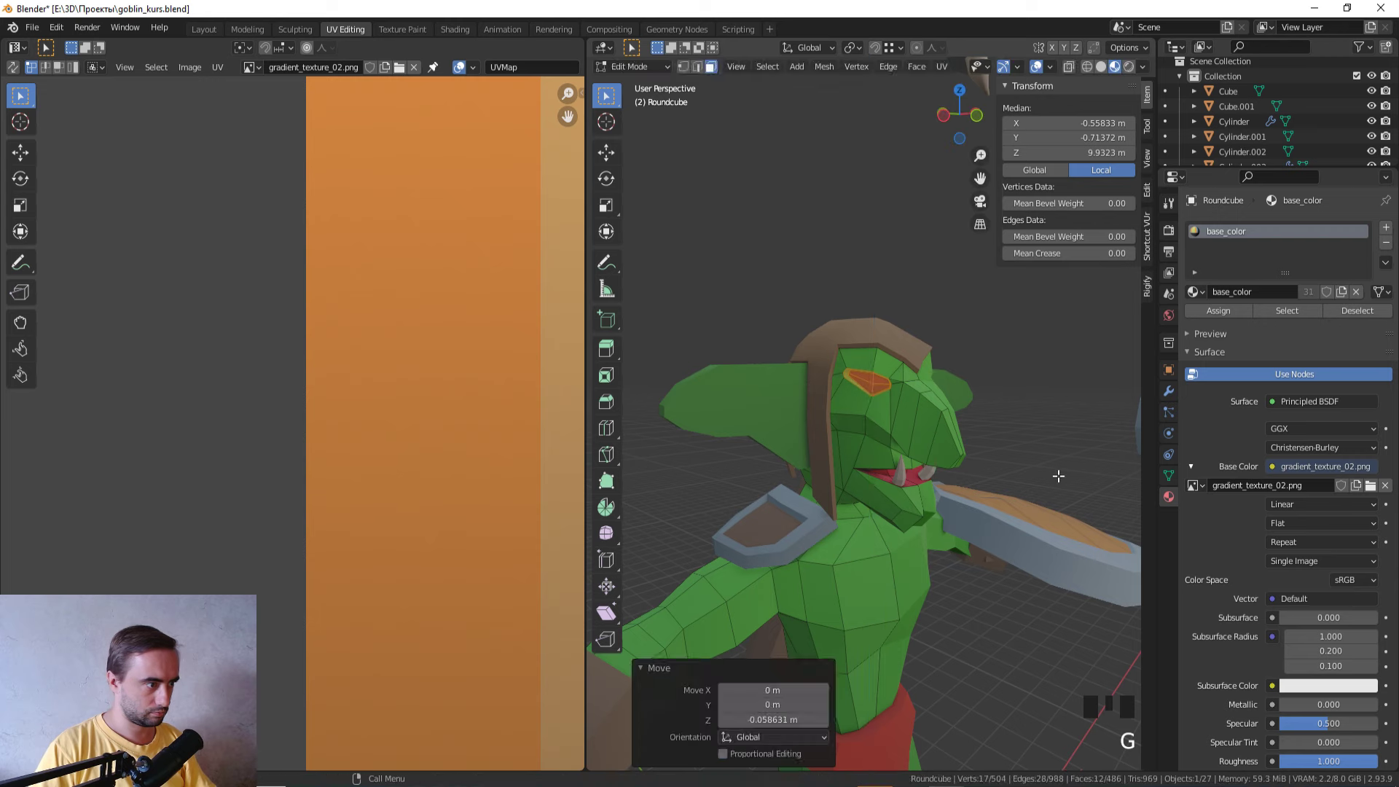
key("Tab")
scroll("down", 3)
left_click_drag(1027, 474, 925, 474)
scroll("down", 3)
left_click_drag(894, 474, 944, 475)
scroll("up", 3)
key("KP_1")
scroll("up", 3)
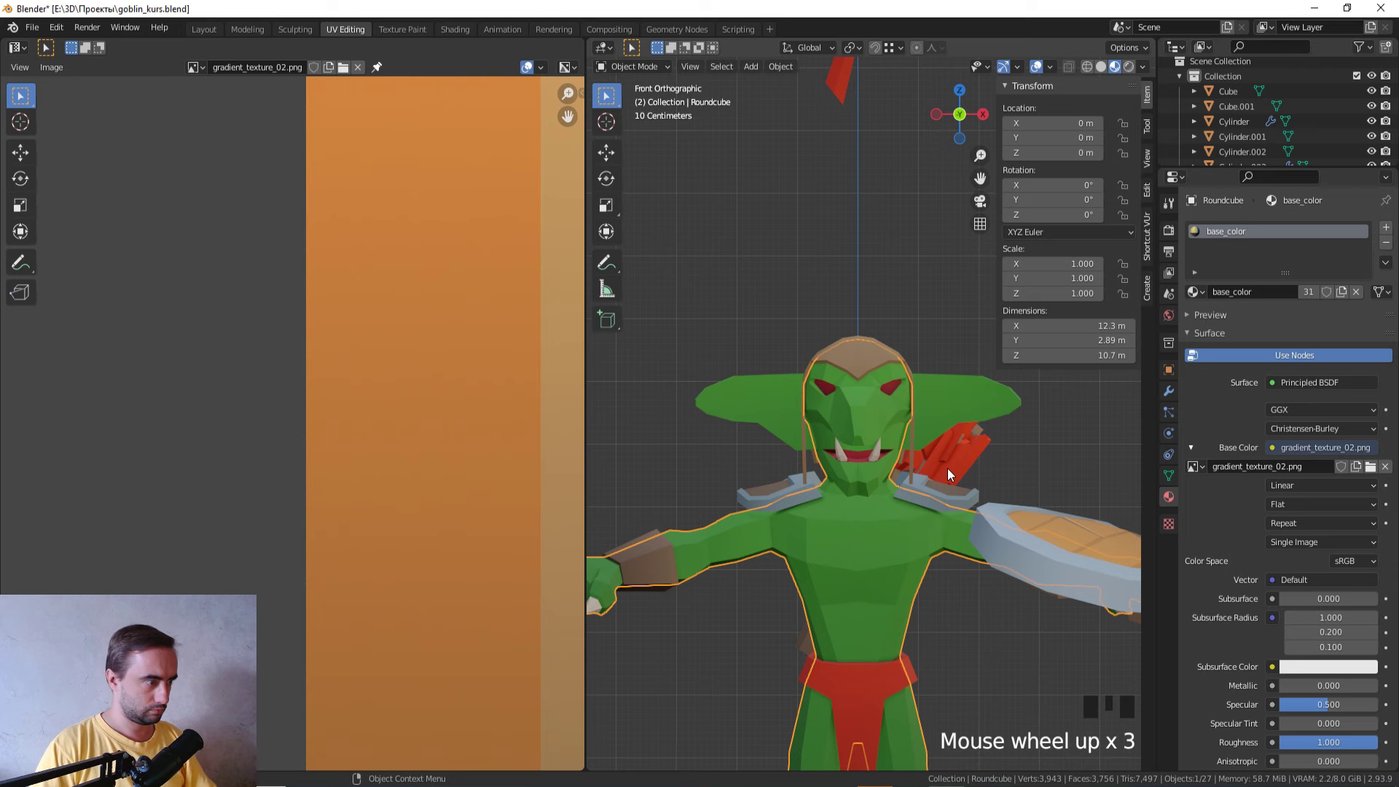
Step: Briefly re-edit the body mesh with a grab move, then leave Edit Mode
key("Tab")
key("g")
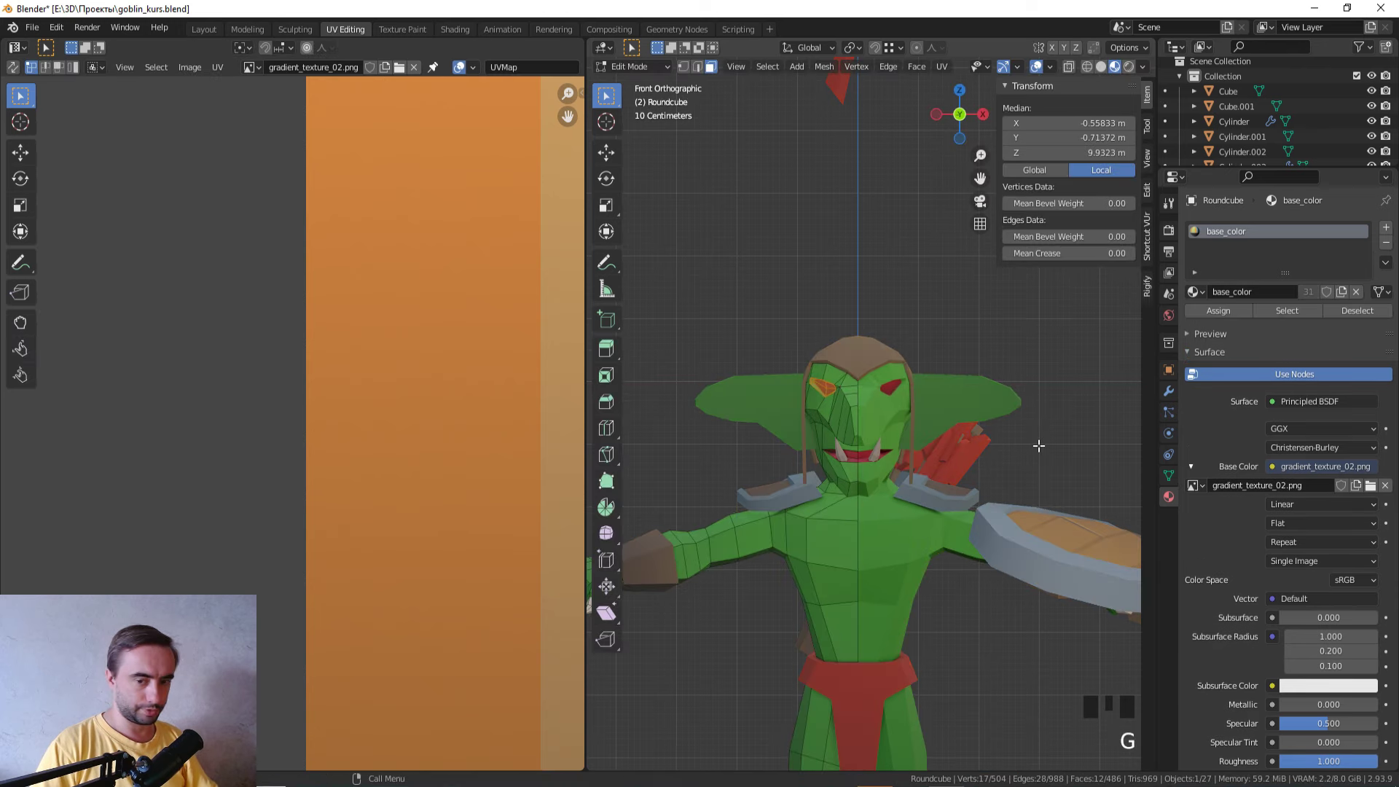
scroll("down", 3)
scroll("up", 3)
key("Tab")
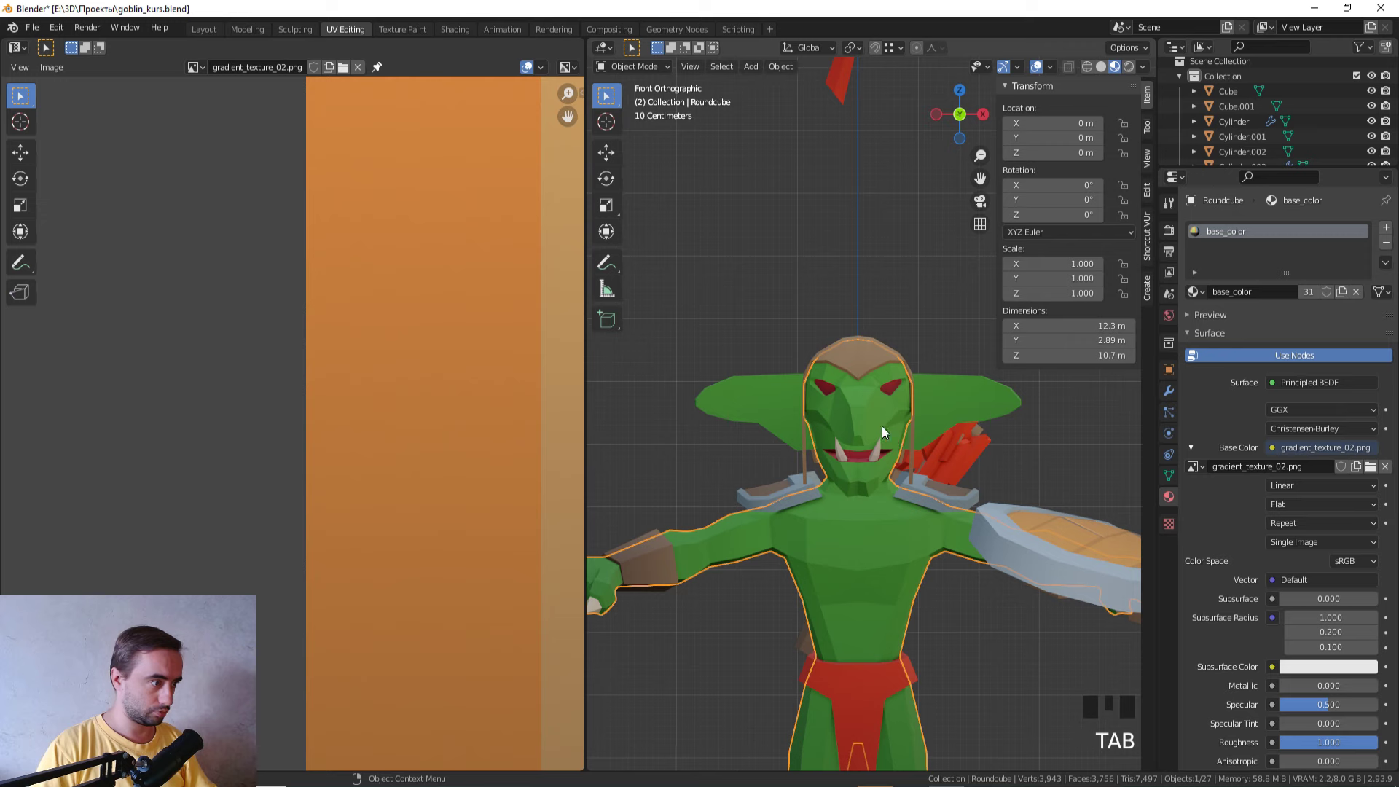
Step: Select the head piece, edit its mesh see-through and view it from the side
left_click(778, 402)
key("Tab")
key("KP_2")
scroll("down", 3)
left_click_drag(873, 413, 960, 437)
key("Tab")
left_click_drag(908, 429, 1043, 435)
key("ctrl+KP_1")
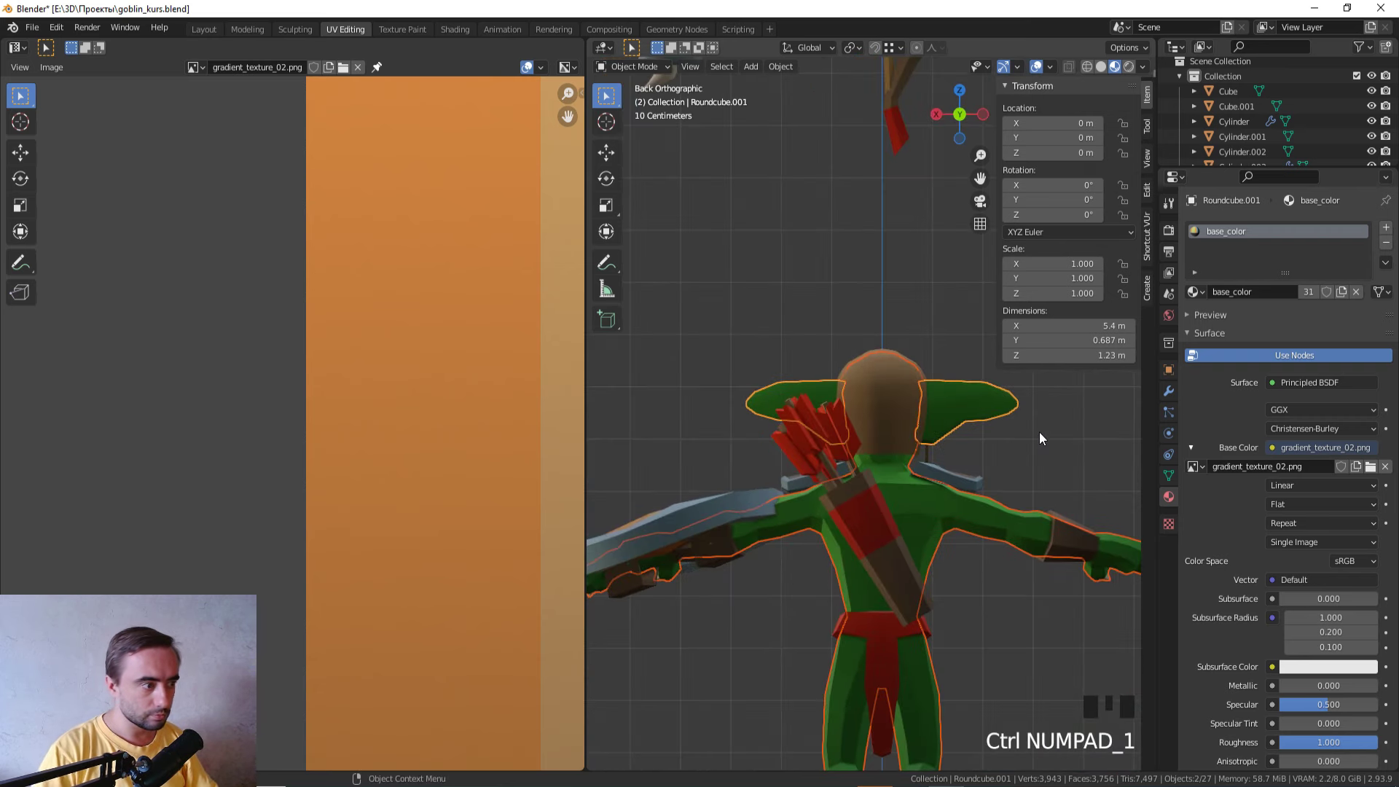
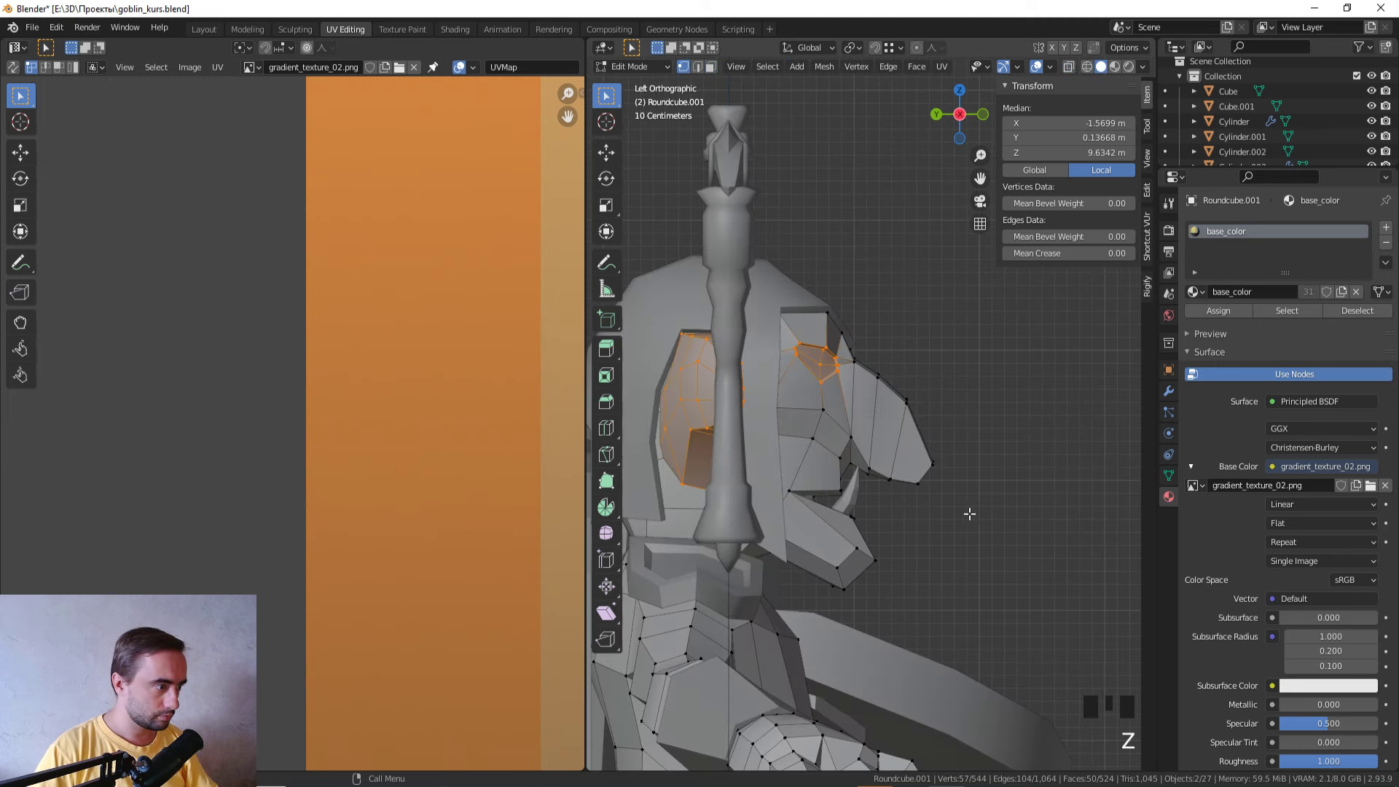
left_click_drag(941, 509, 948, 487)
key("z")
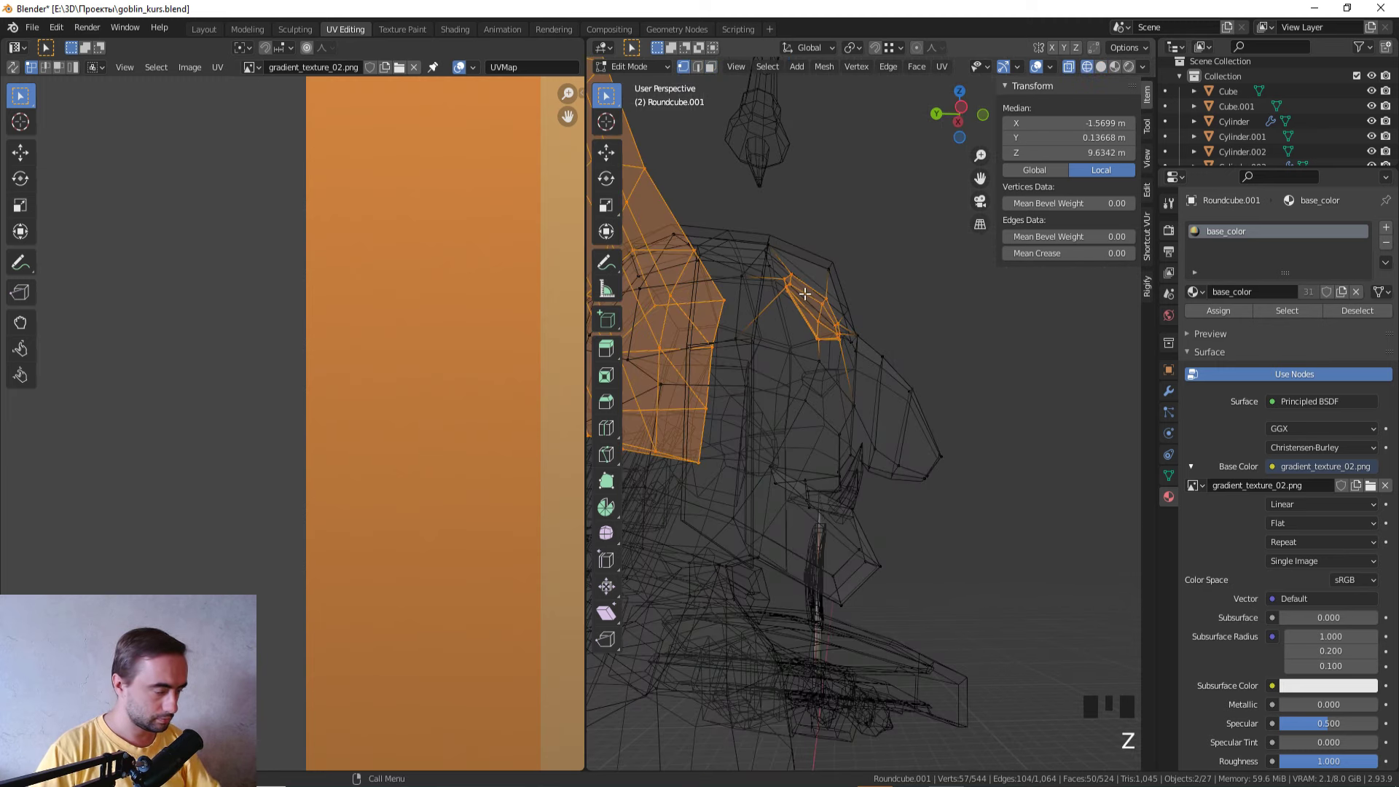
key("KP_3")
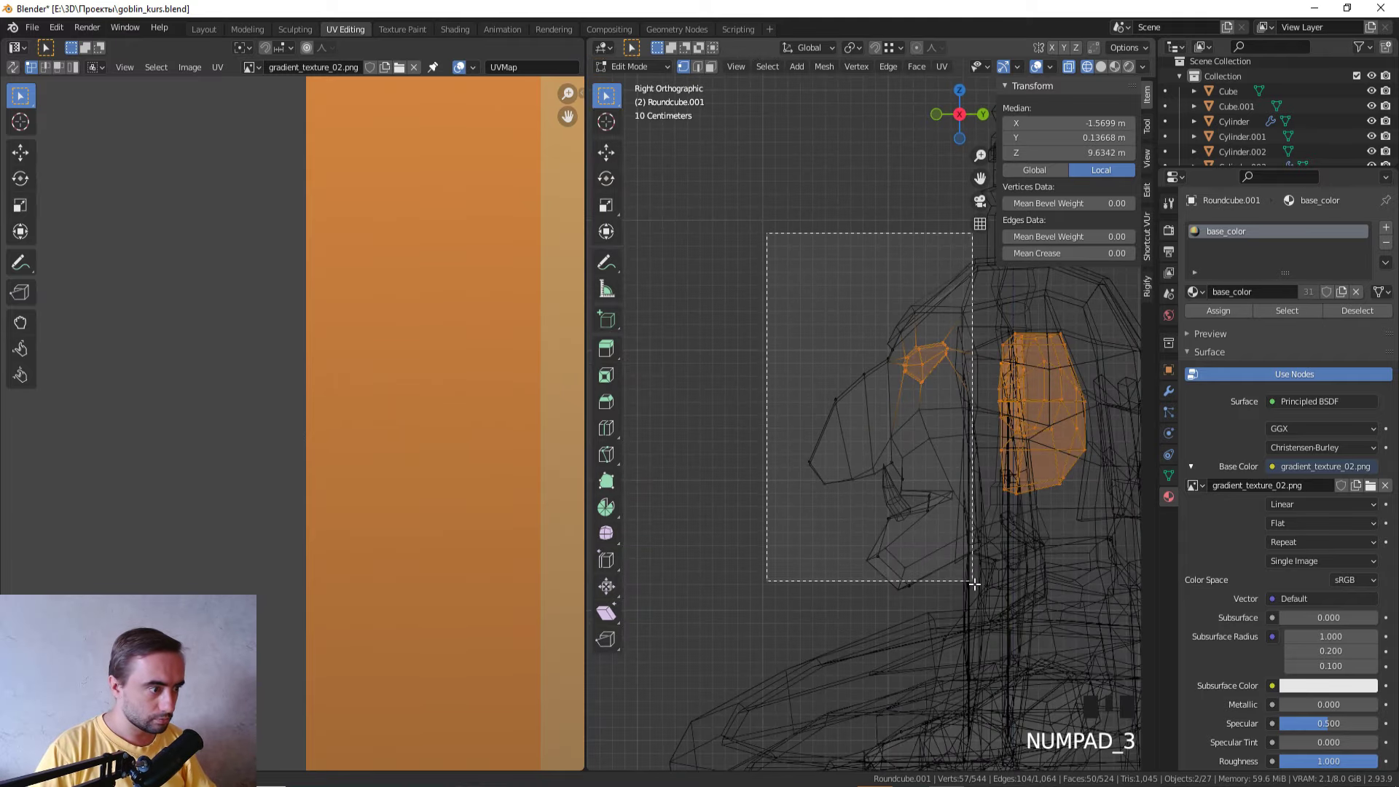
Step: Box-select the vertices around the face and start shifting them along Y
left_click(986, 598)
scroll("down", 3)
left_click_drag(763, 521, 1014, 539)
key("z")
left_click_drag(998, 538, 1042, 564)
scroll("up", 3)
key("g")
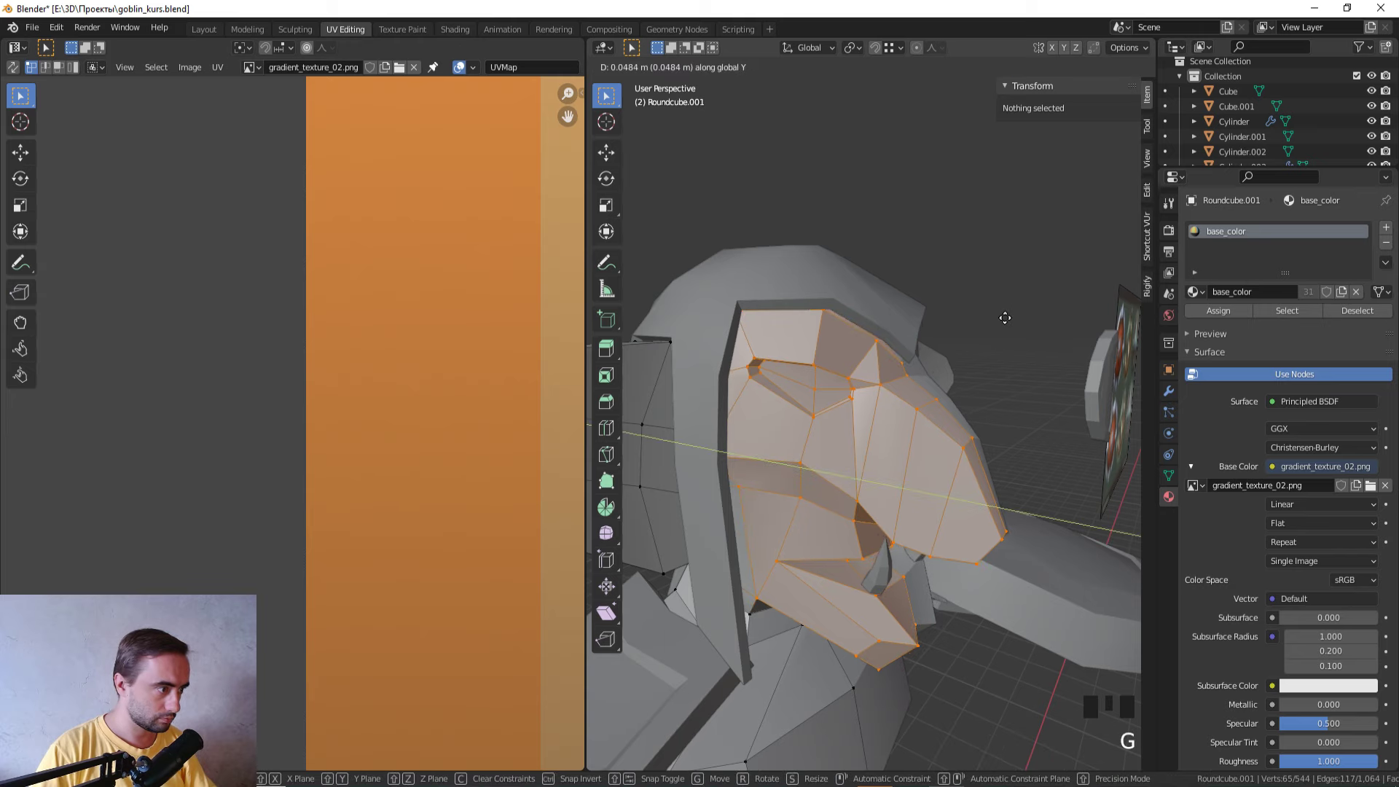
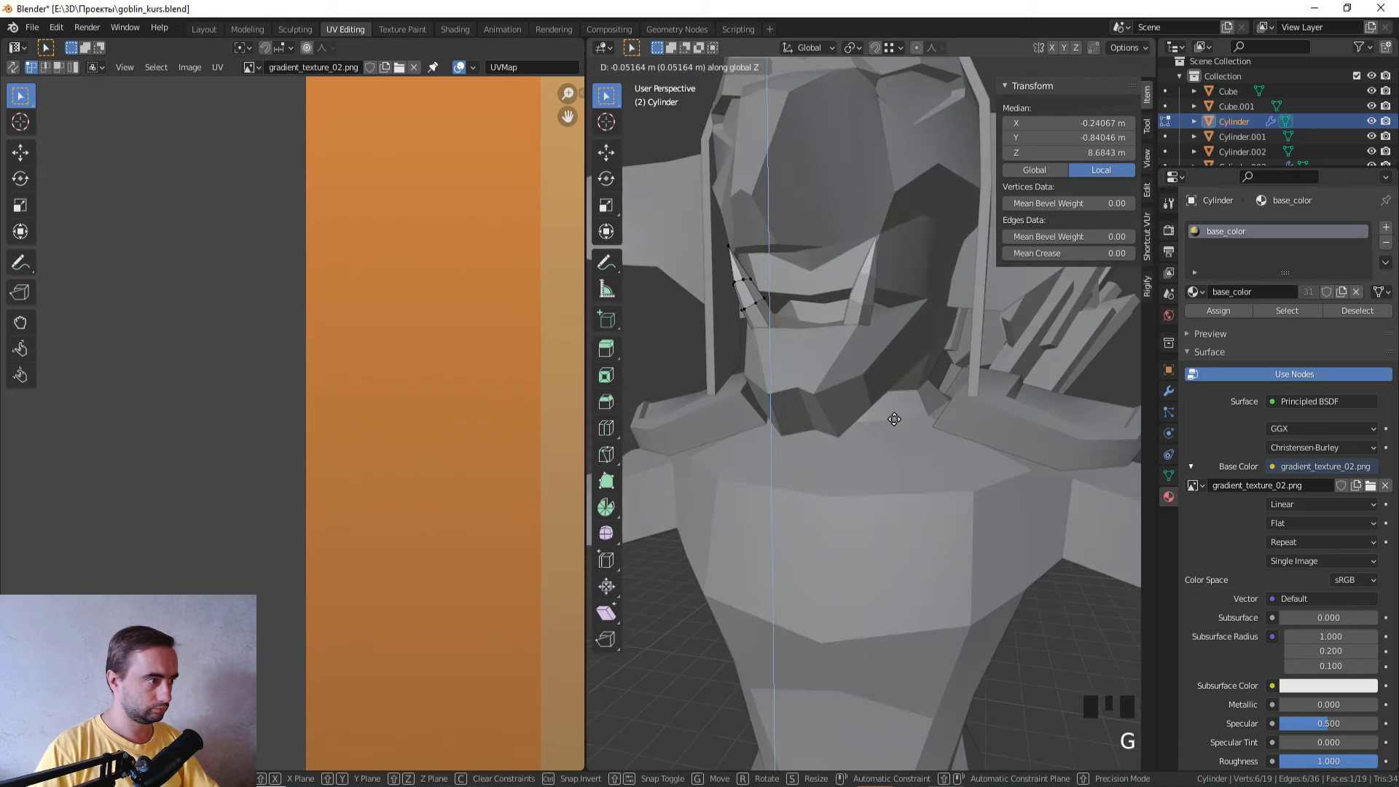
Step: Finish shifting the mouth vertices along Z and leave Edit Mode on the head
left_click_drag(891, 417, 855, 443)
key("g")
left_click_drag(862, 437, 942, 443)
key("Tab")
Step: Save the goblin file and pull the view back to see the whole scene
scroll("down", 3)
key("z")
left_click_drag(953, 580, 888, 579)
scroll("down", 3)
left_click(972, 332)
left_click_drag(964, 334, 926, 349)
scroll("down", 3)
key("n")
left_click_drag(950, 346, 1021, 334)
scroll("up", 3)
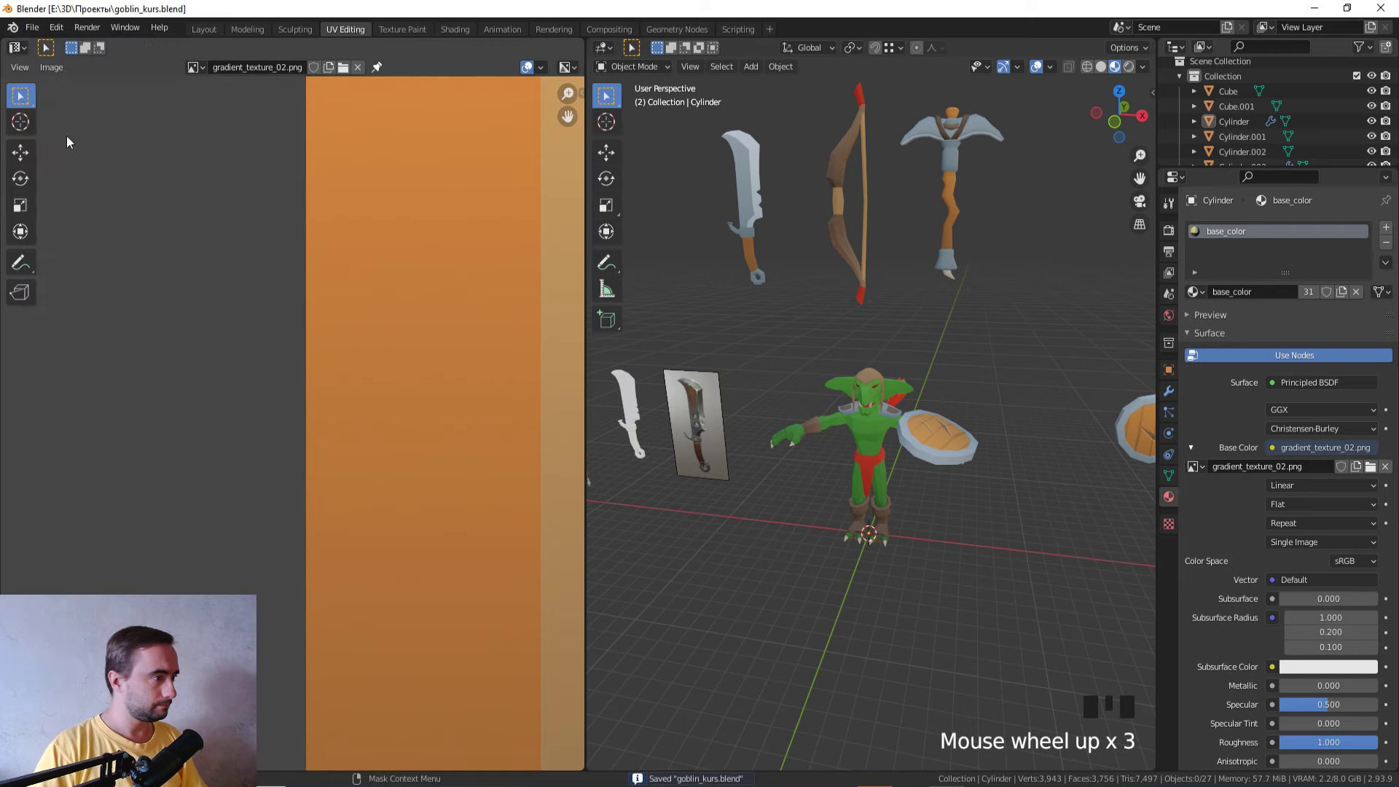
scroll("down", 3)
scroll("up", 3)
Step: Select the goblin's body, enter Edit Mode in face select and pick a chest face
left_click_drag(895, 379, 936, 363)
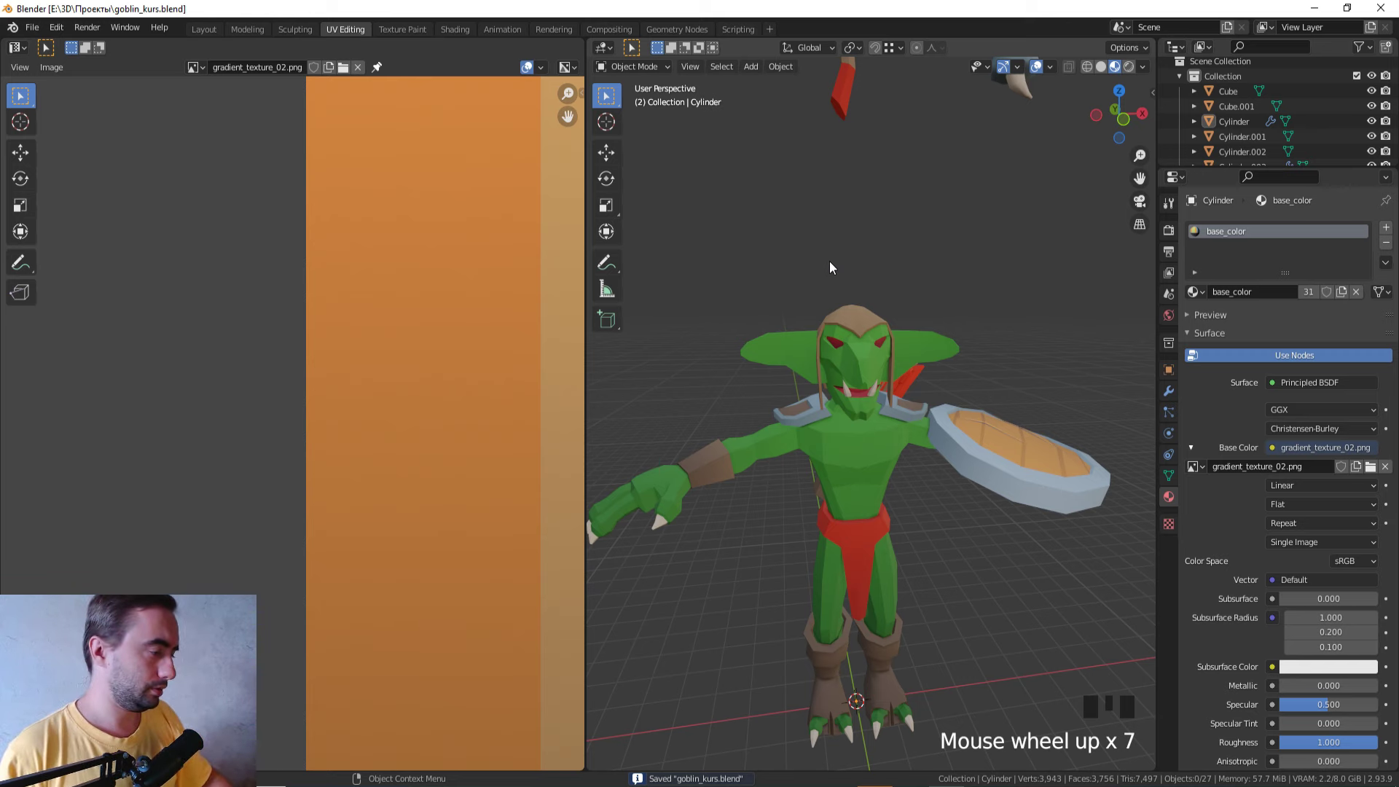
left_click(870, 459)
key("Tab")
scroll("up", 3)
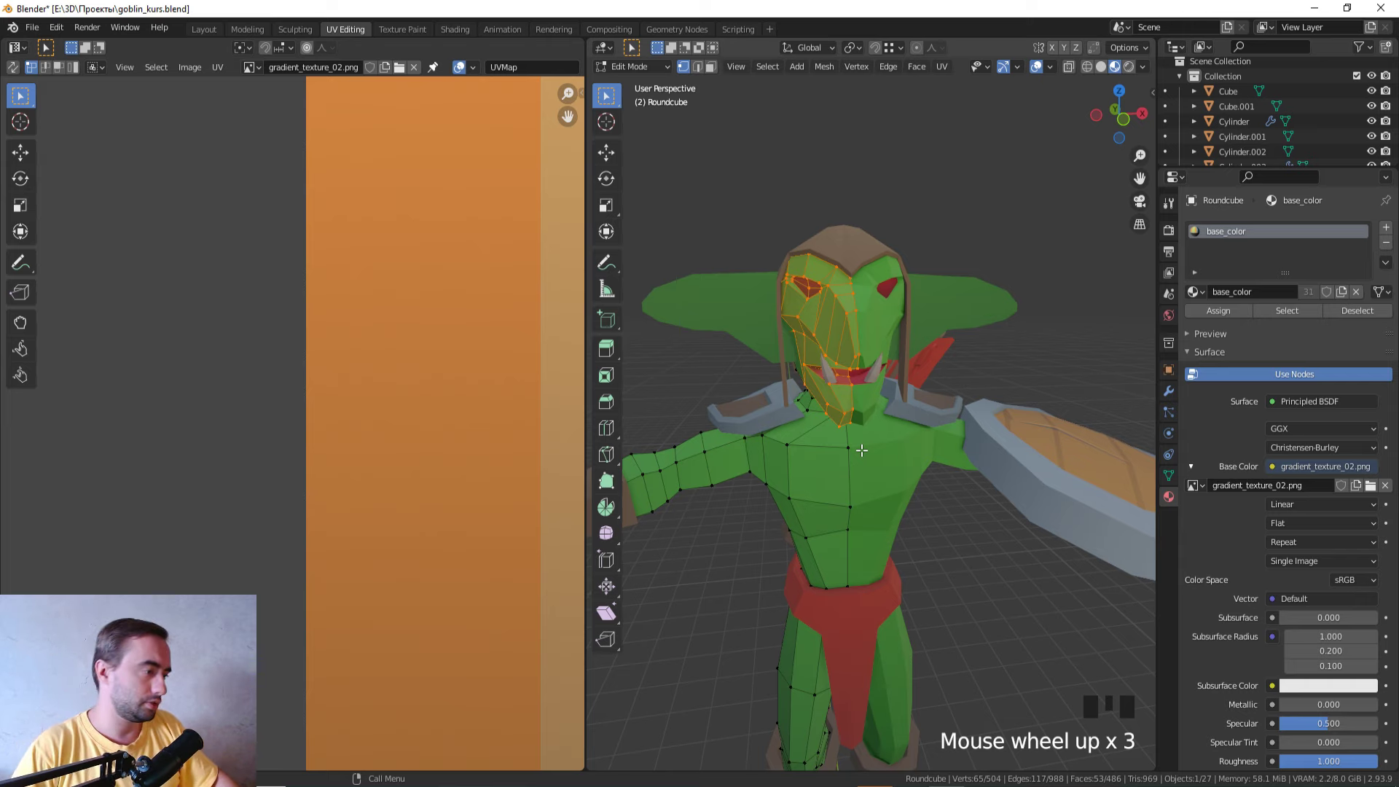
left_click_drag(815, 423, 845, 446)
key("Tab")
key("Tab")
key("3")
left_click(802, 462)
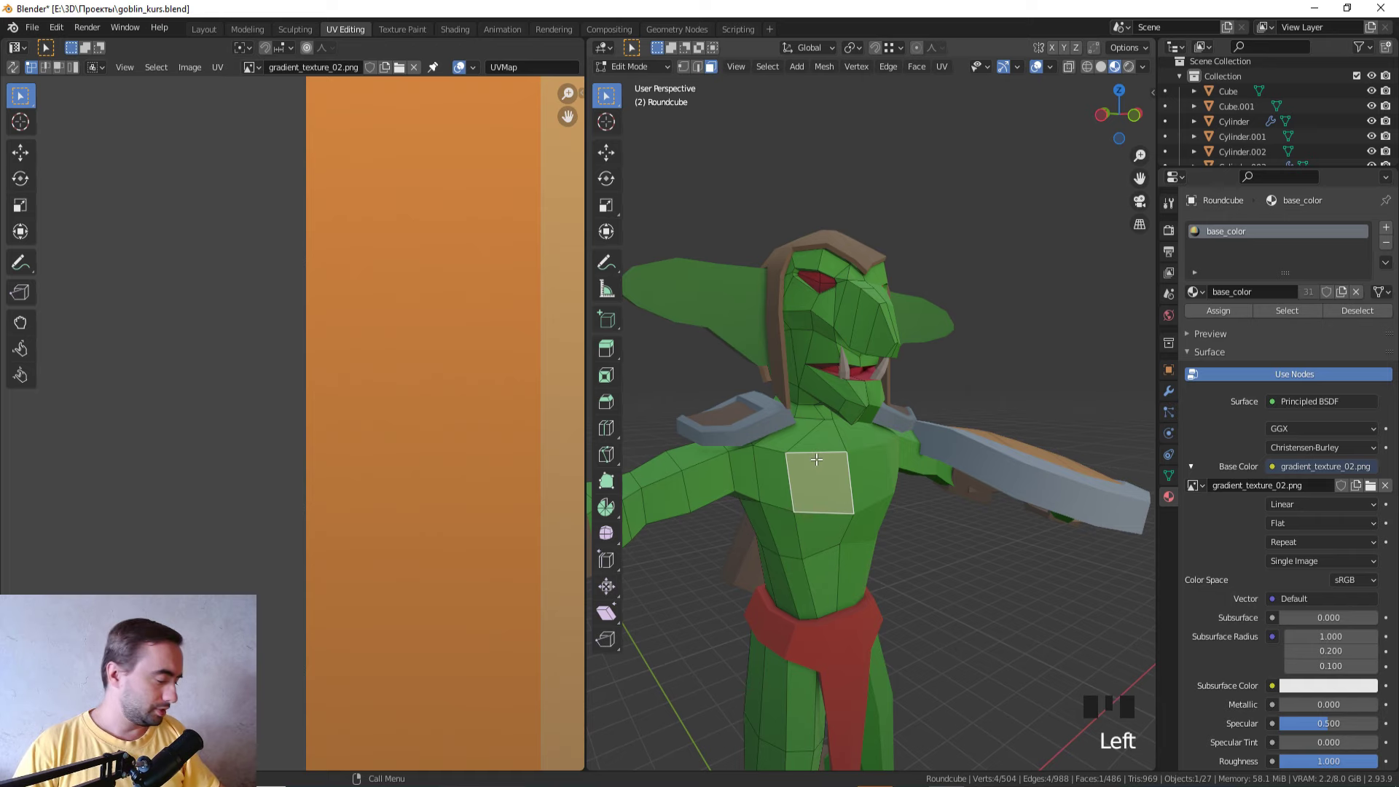
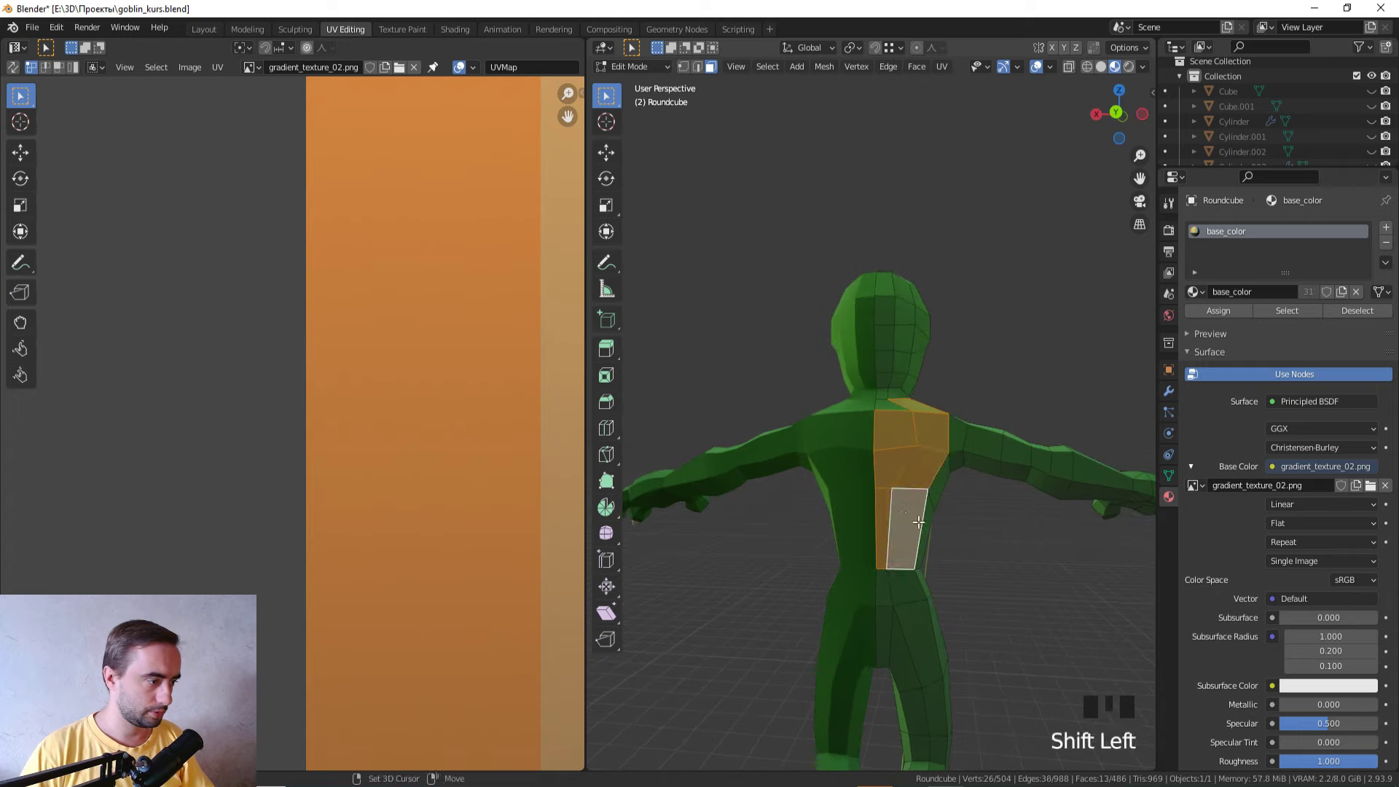
Step: Separate the selected back patch into its own object and edit it in vertex select
key("shift+d")
key("p")
key("Tab")
left_click_drag(927, 544, 889, 445)
left_click(889, 446)
left_click_drag(880, 524, 876, 565)
scroll("up", 3)
key("Tab")
key("1")
Step: Slide the patch's lower vertex along its edge with G G to reshape the back
left_click_drag(921, 540, 930, 627)
left_click(930, 628)
key("g")
key("g")
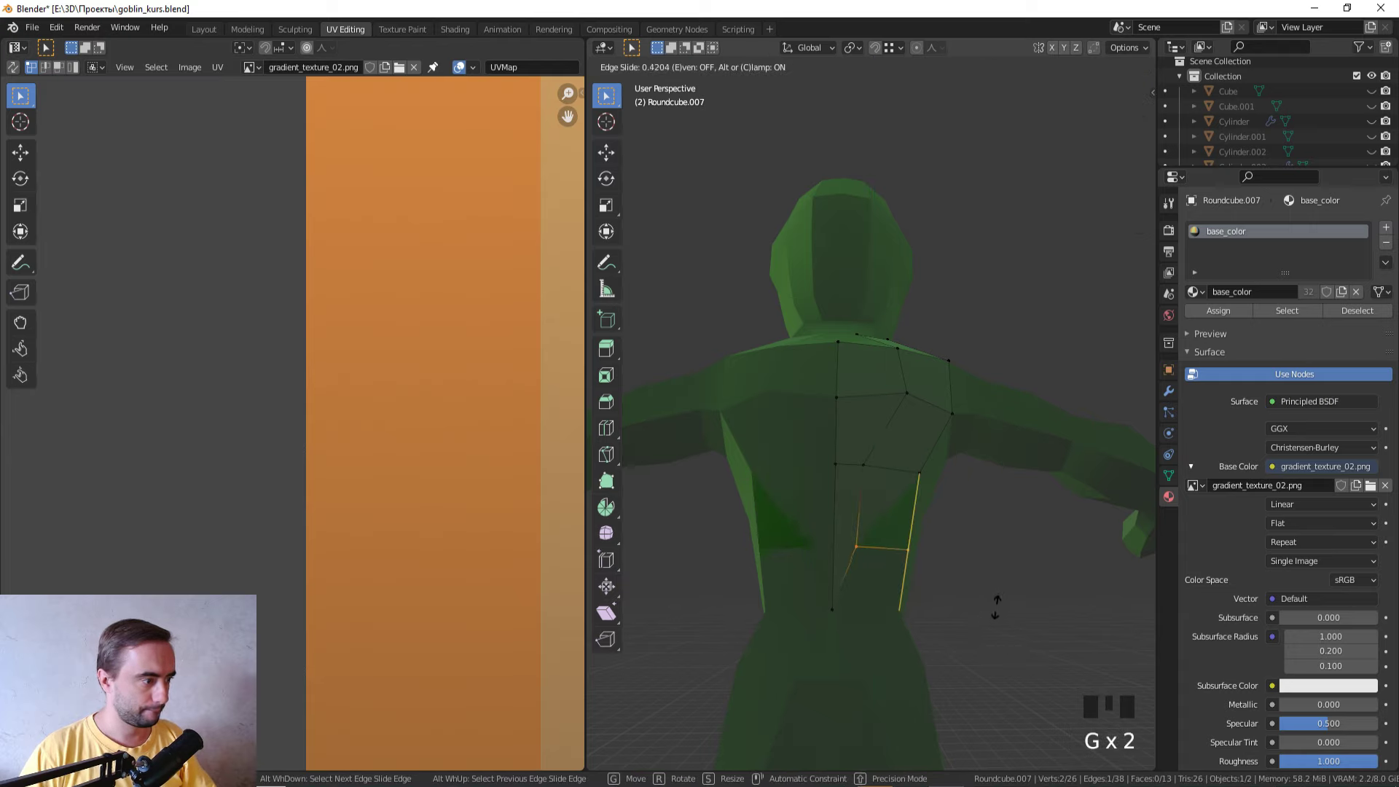
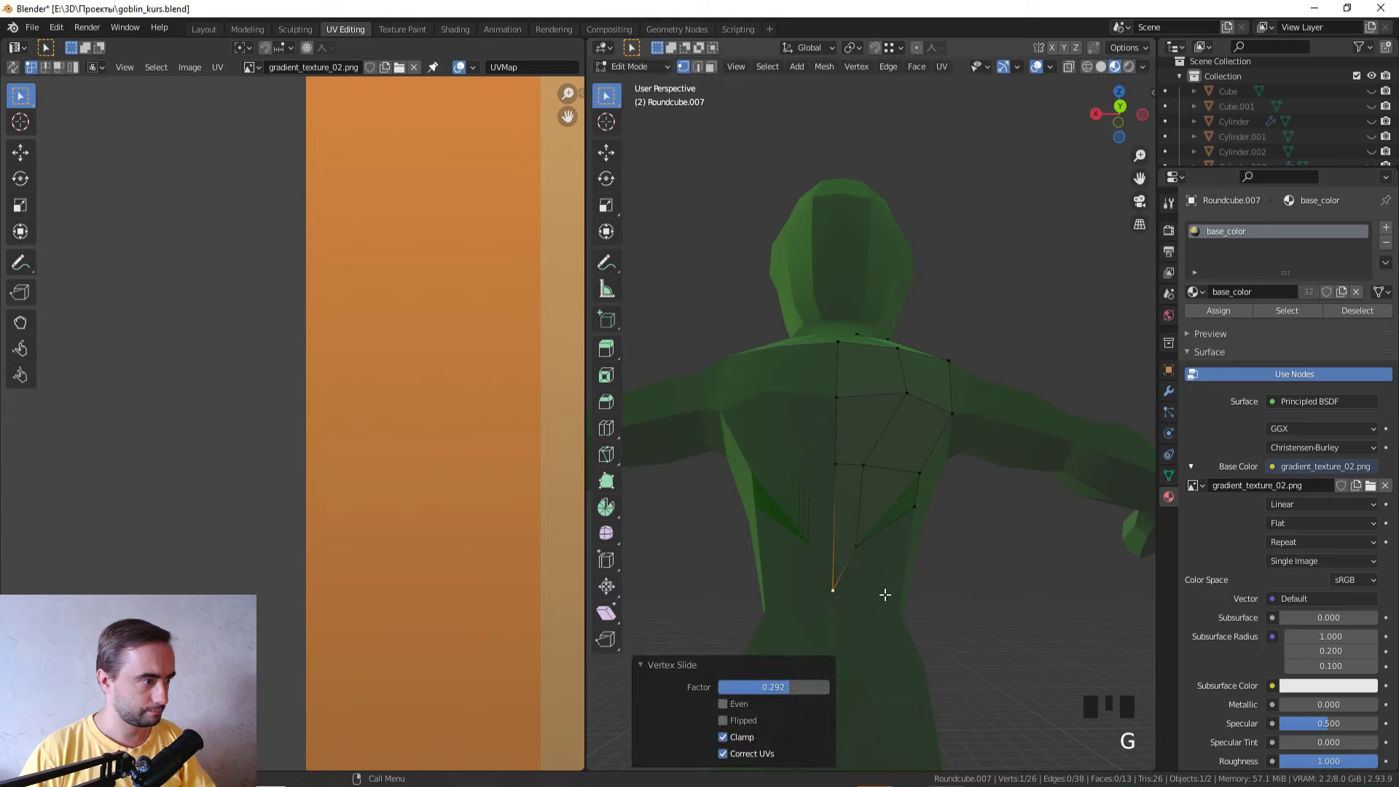
key("g")
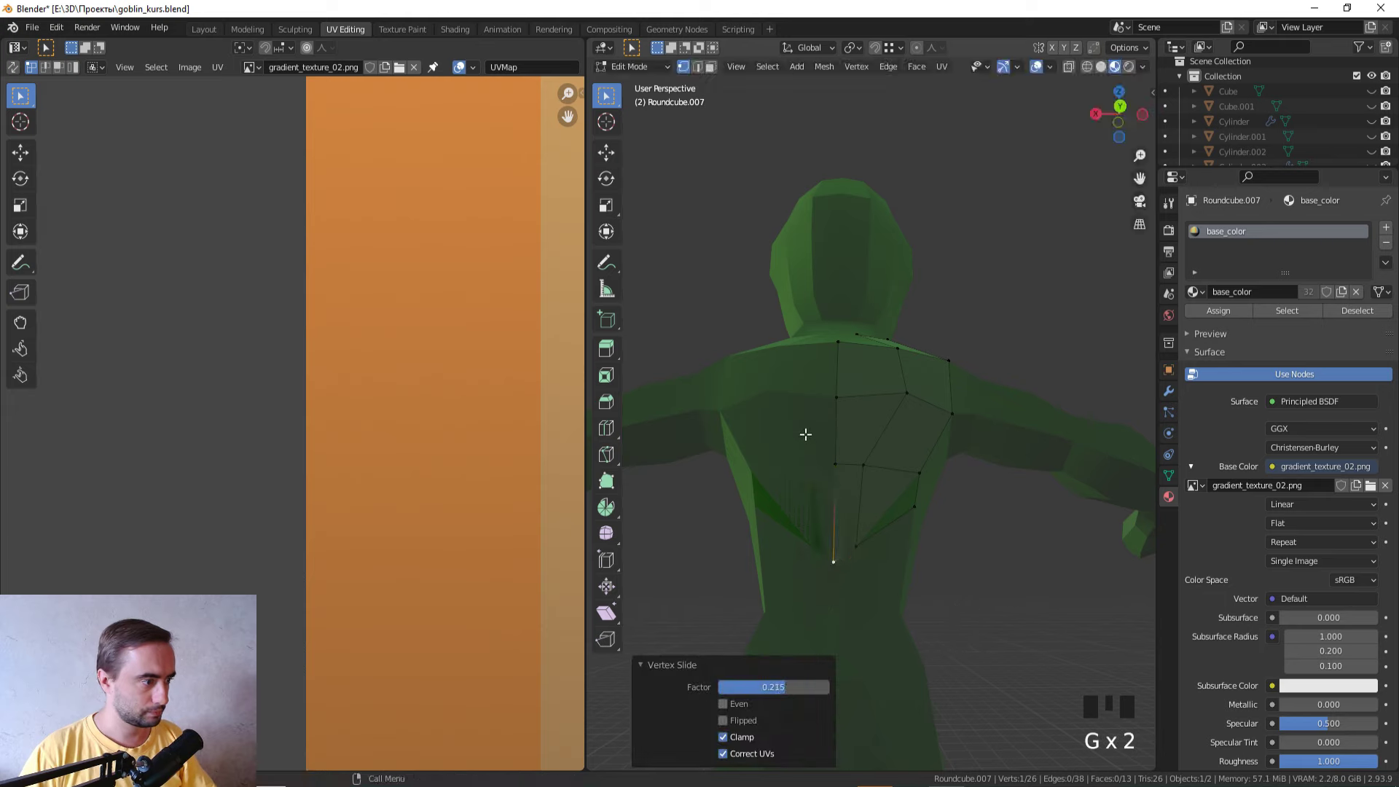
left_click_drag(1014, 588, 961, 617)
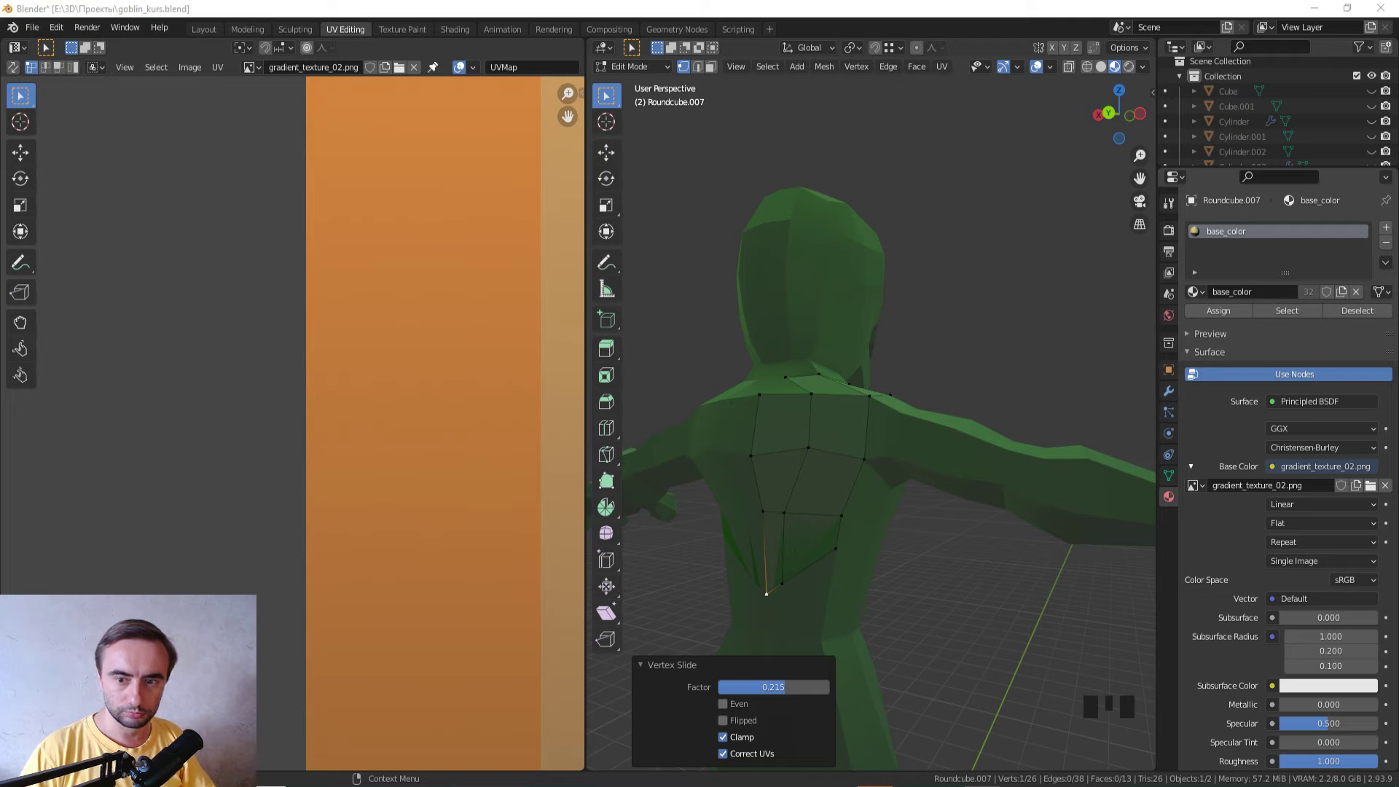
left_click_drag(961, 390, 1004, 423)
scroll("up", 3)
key("3")
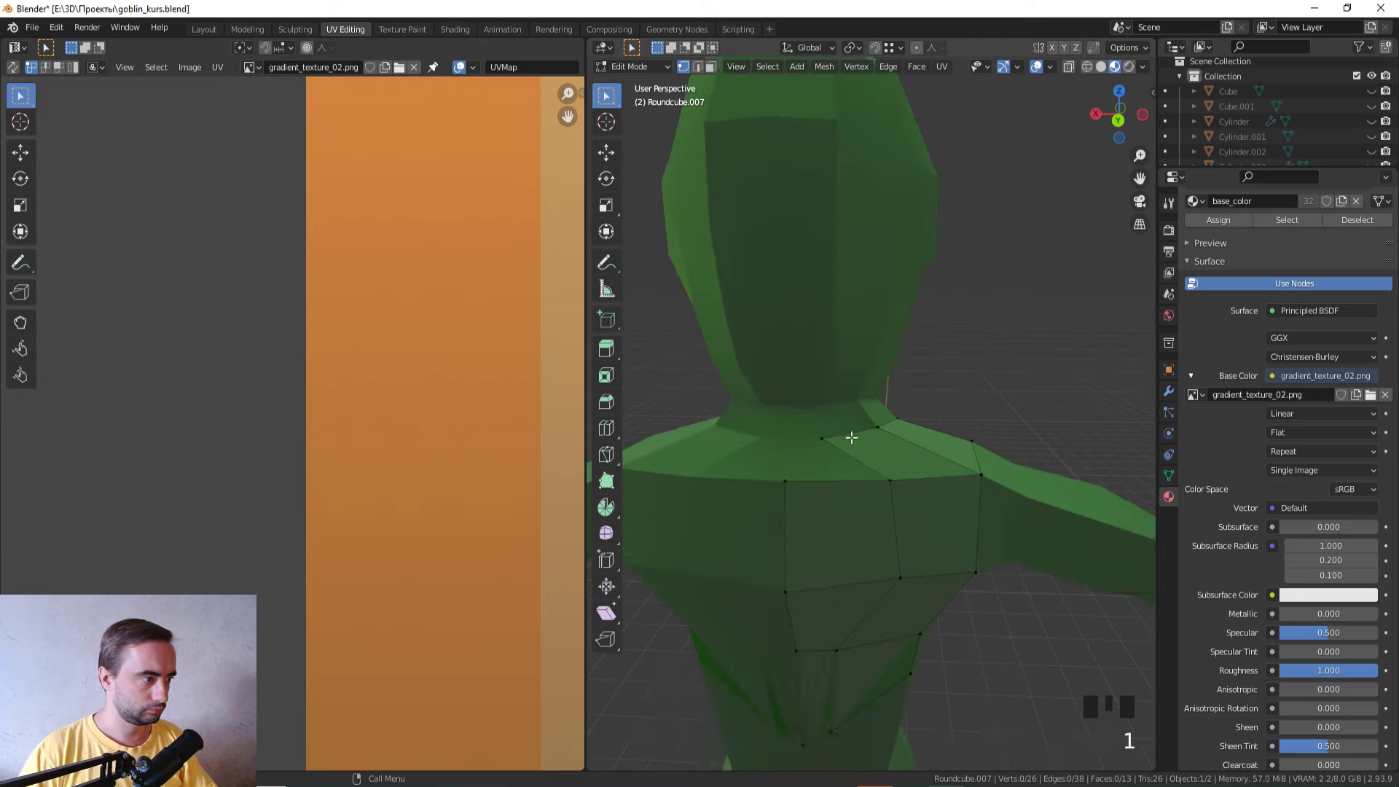
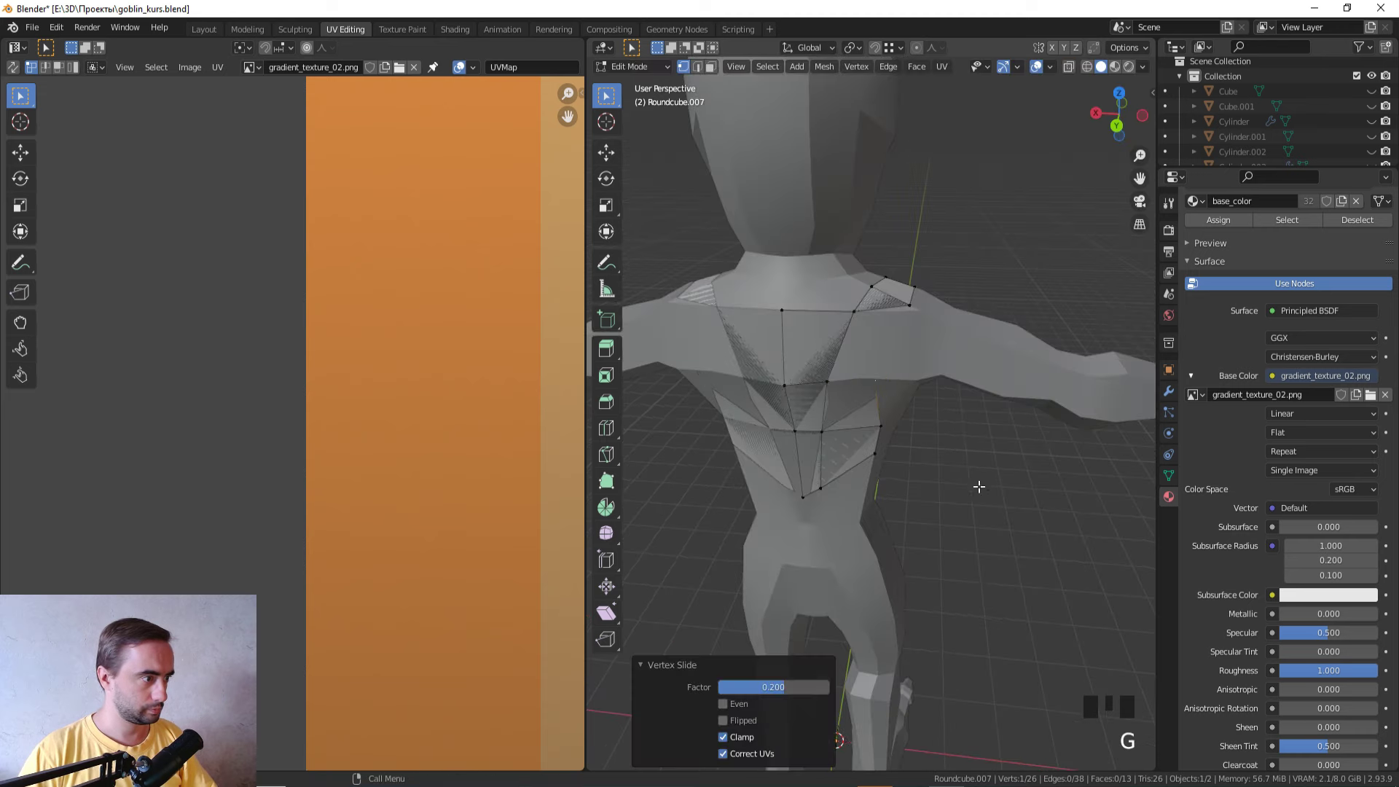
Step: Connect vertices on the back patch, delete two of its faces and isolate the piece with Shift+H
left_click(822, 432)
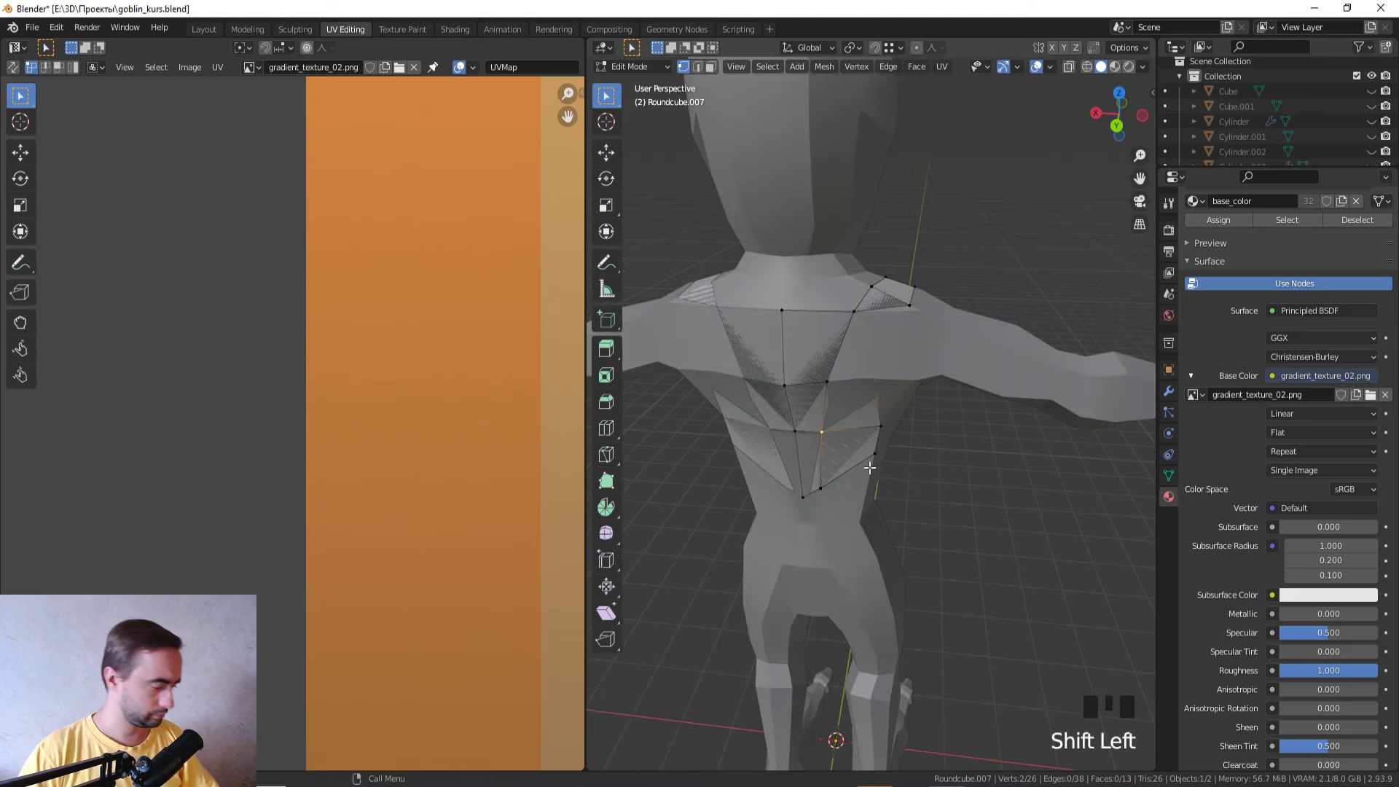
key("j")
left_click_drag(893, 459, 908, 416)
key("3")
left_click(875, 399)
left_click(869, 439)
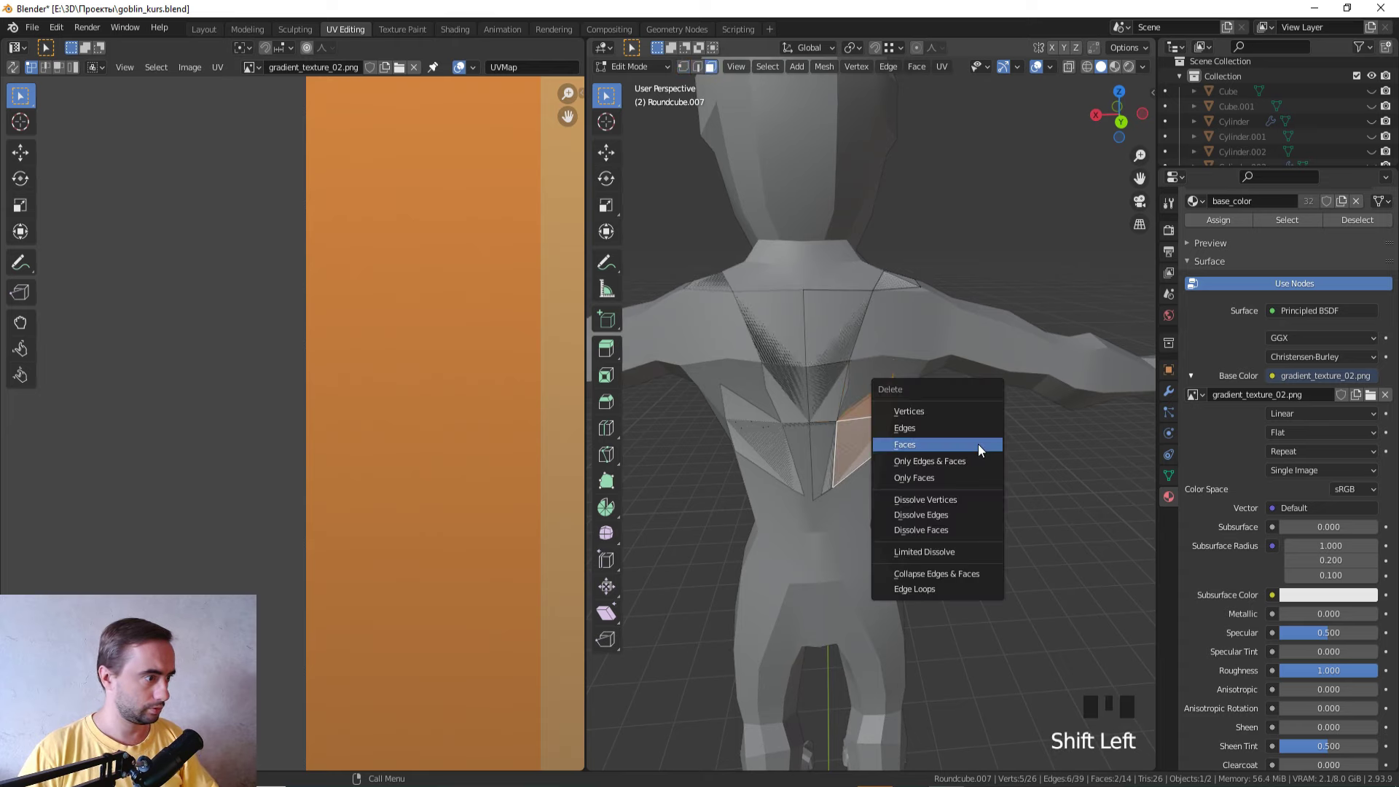
key("x")
left_click_drag(960, 463, 999, 471)
key("Tab")
key("shift+h")
key("Tab")
Step: Join another pair of upper vertices and delete the resulting unwanted face
left_click_drag(955, 473, 902, 454)
key("1")
left_click(873, 370)
left_click(815, 433)
key("j")
left_click_drag(909, 458, 861, 354)
key("3")
left_click(894, 365)
key("x")
scroll("down", 3)
left_click_drag(1004, 464, 1002, 436)
scroll("up", 3)
Step: Join a lower pair of vertices and delete the face between them
key("1")
left_click(868, 438)
left_click(839, 503)
key("j")
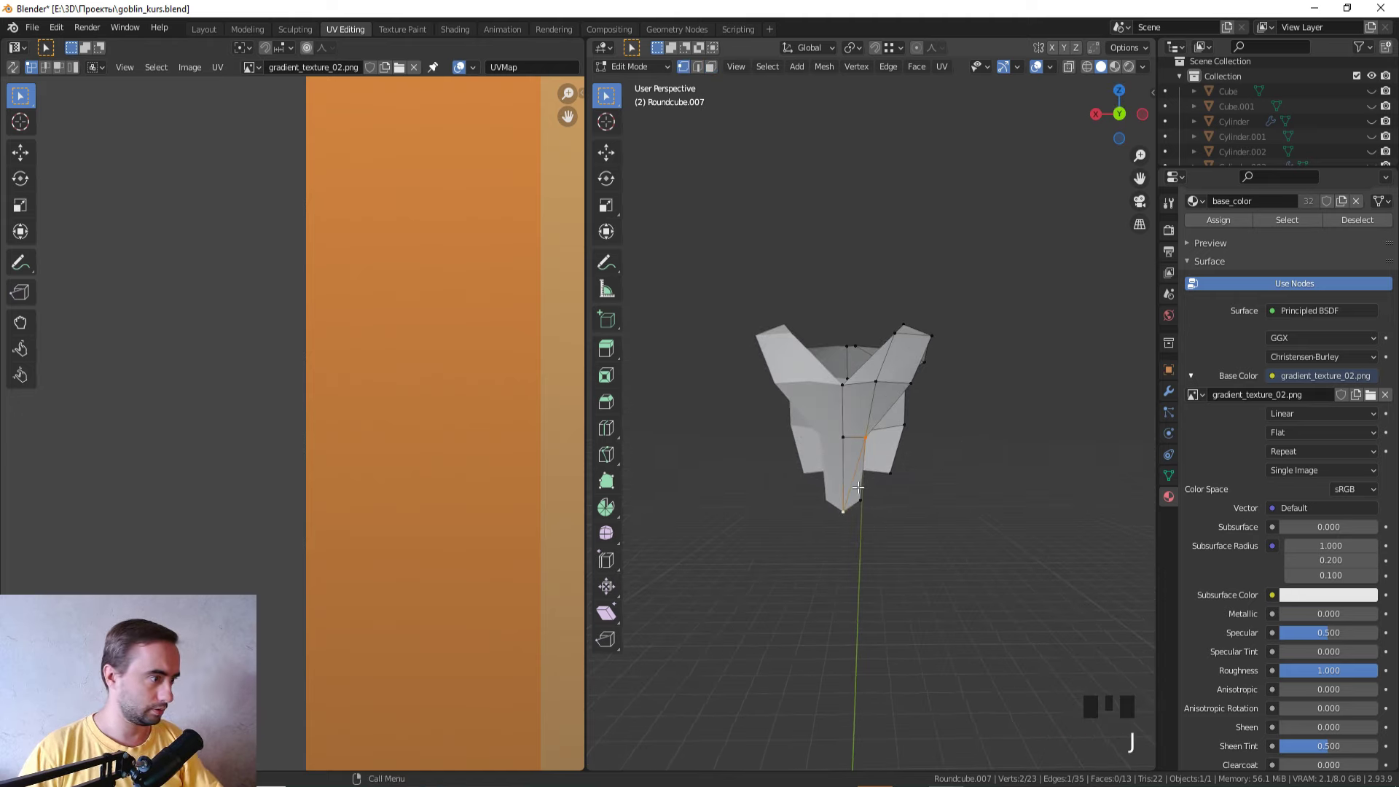
left_click(860, 482)
key("x")
left_click_drag(974, 472, 863, 514)
Step: Slide the lower-edge vertices along their edges to sharpen the piece's pointed bottom
key("1")
left_click(876, 522)
key("g")
key("g")
left_click(856, 409)
key("g")
left_click_drag(986, 512, 822, 500)
scroll("up", 3)
left_click_drag(934, 502, 775, 394)
left_click(776, 393)
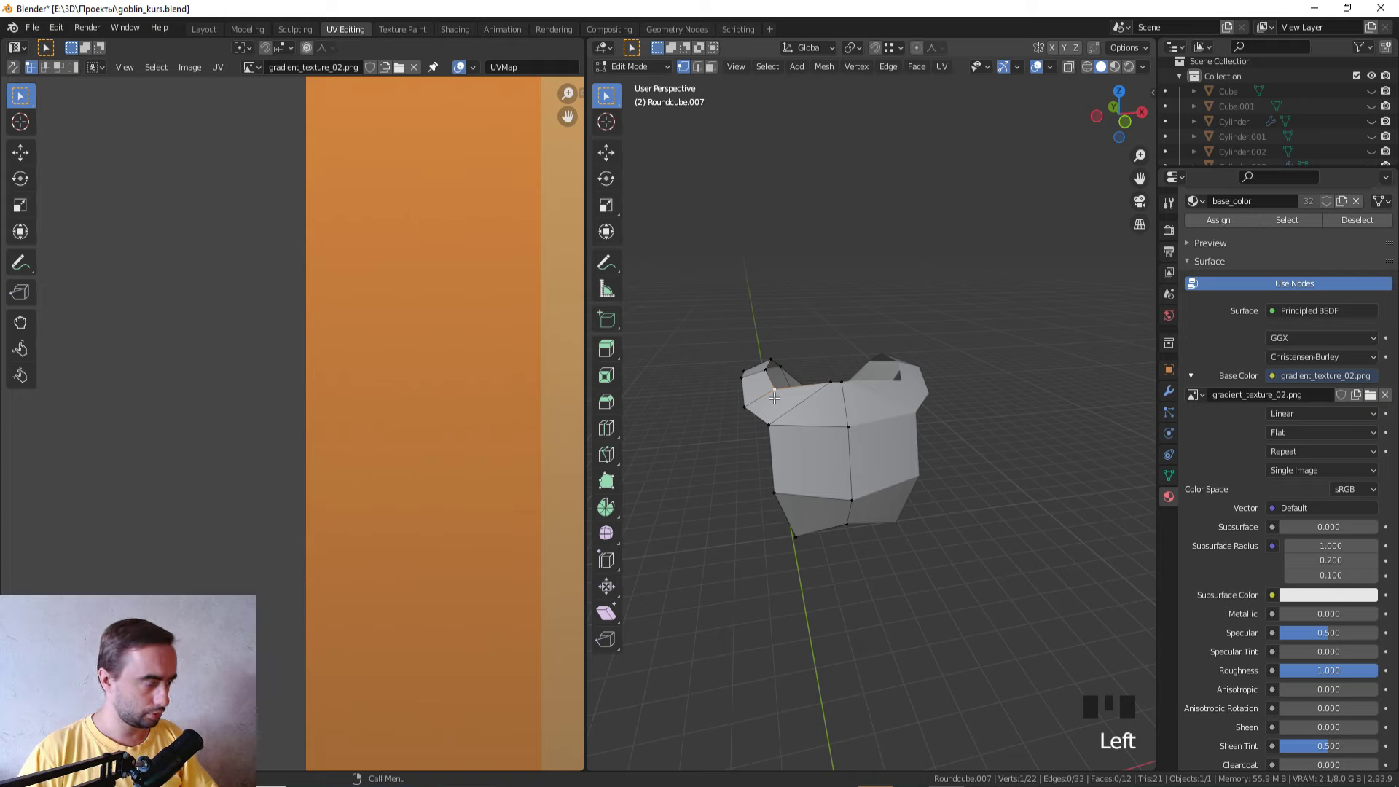
Step: Knife-cut new edges into the strap piece and delete the faces to leave a V shape
key("k")
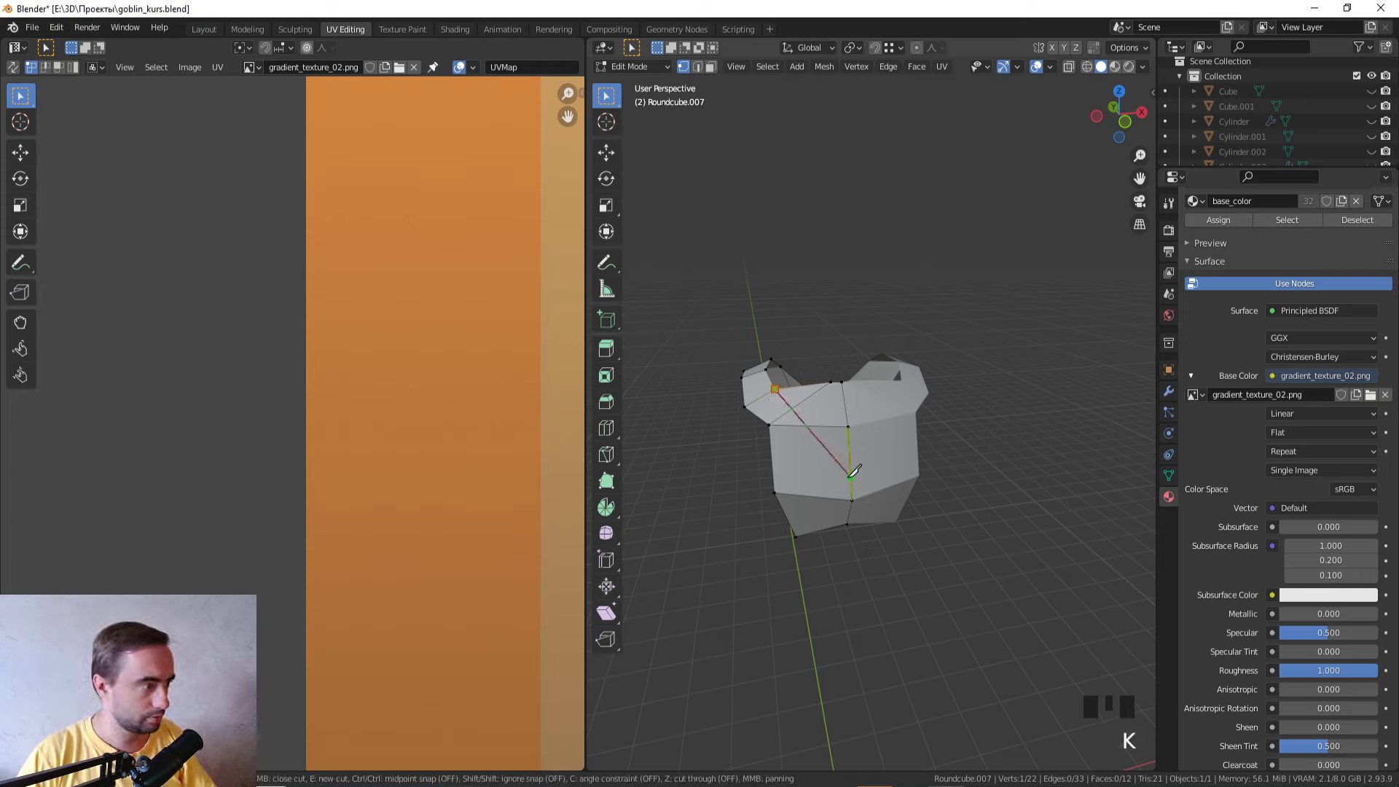
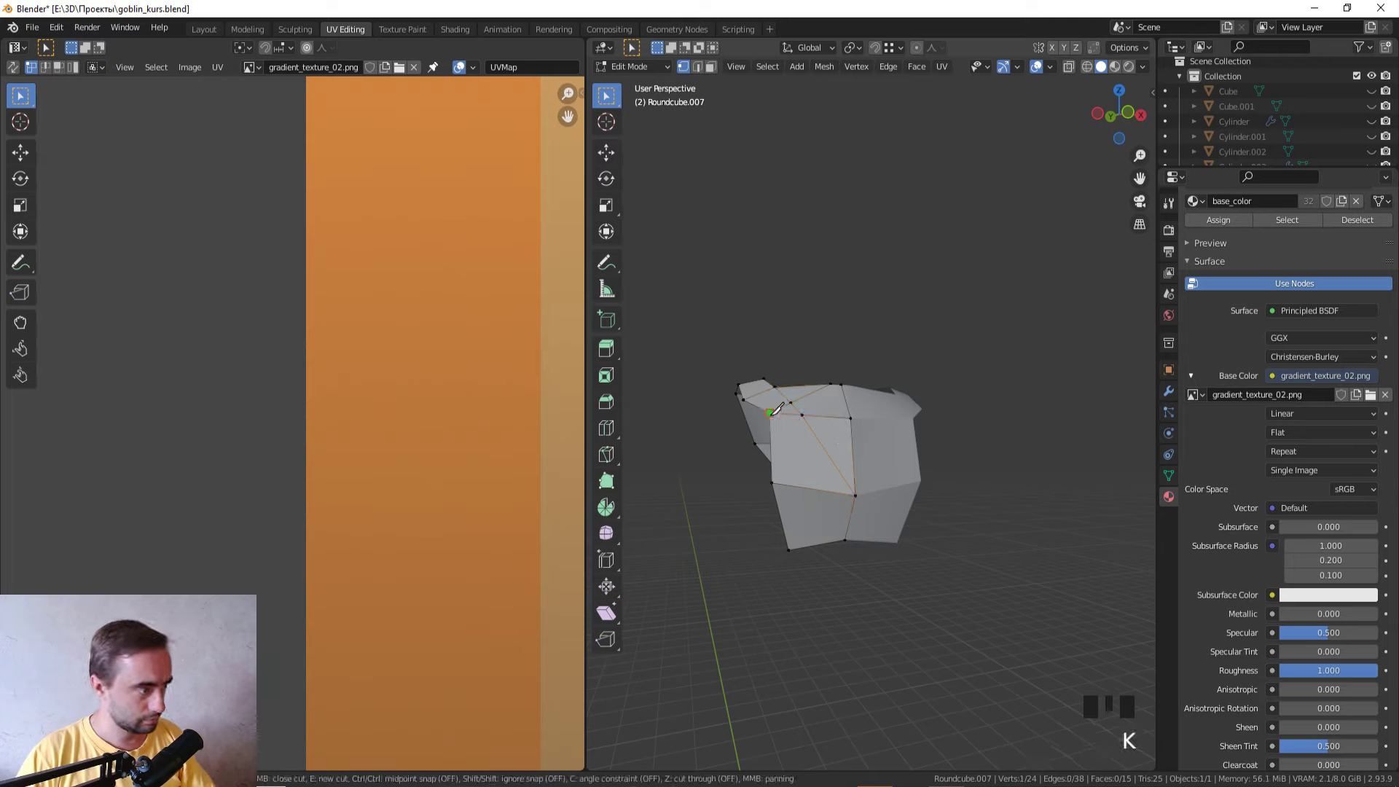
key("3")
left_click(789, 476)
left_click(834, 402)
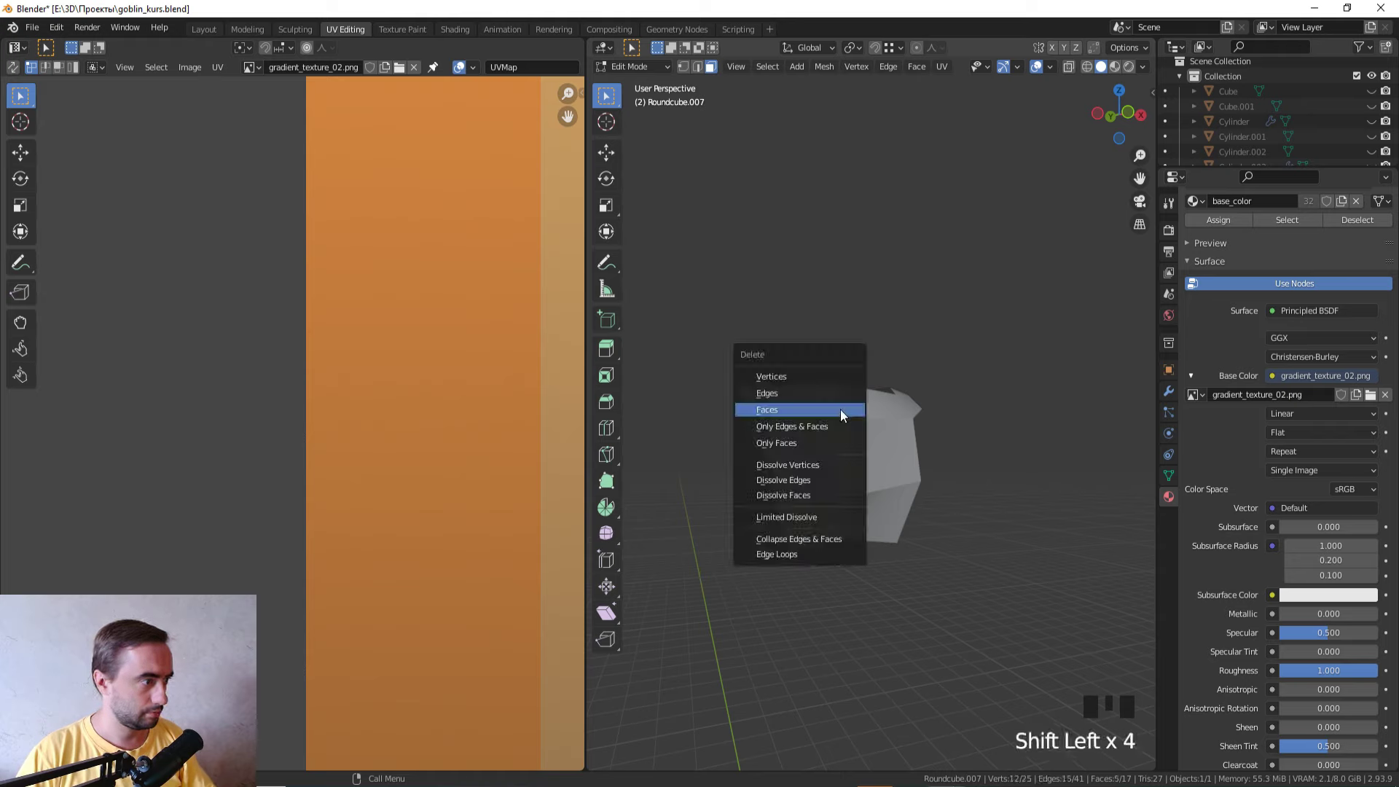
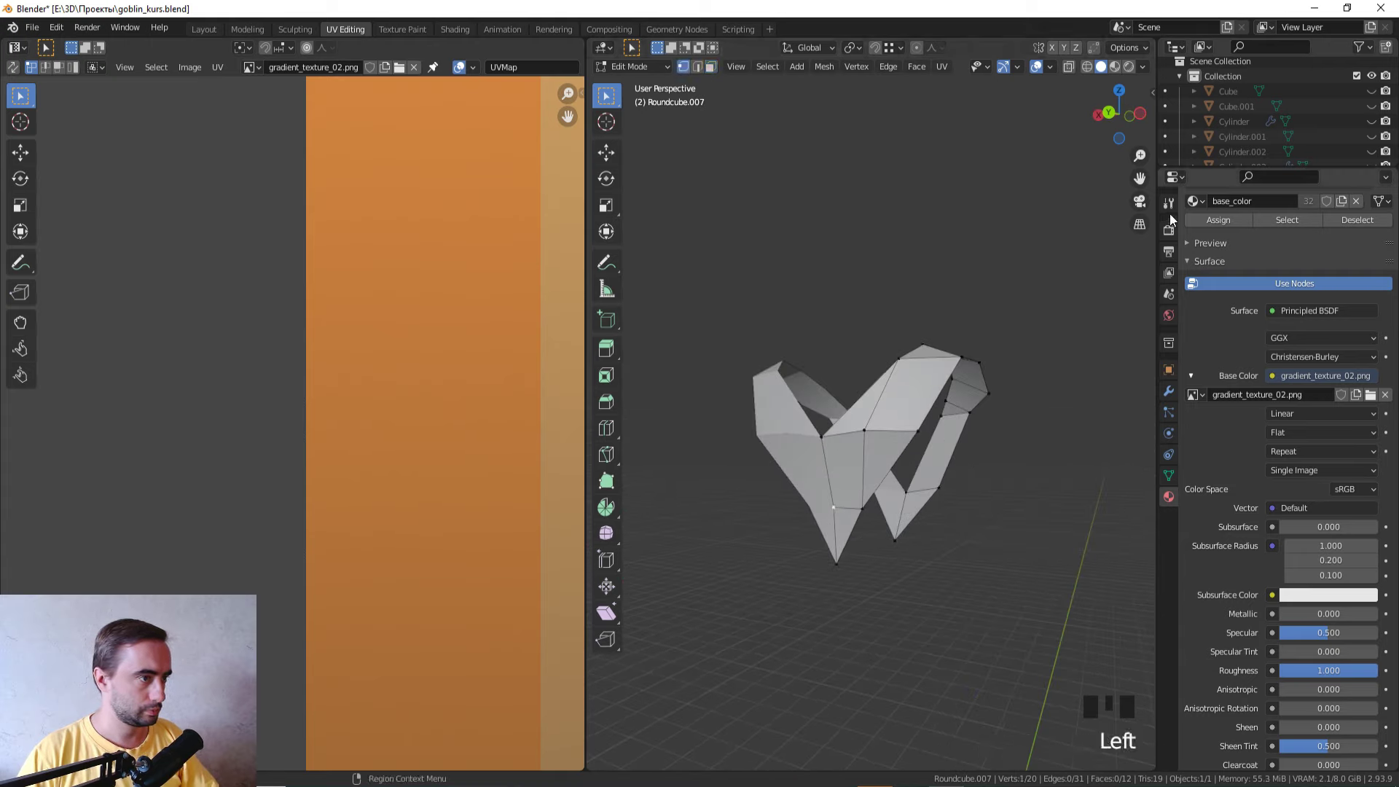
Step: Return to Object Mode, unhide the rest of the goblin and view it textured
key("Tab")
key("alt+h")
scroll("down", 3)
left_click_drag(1018, 270, 879, 557)
key("z")
scroll("down", 3)
left_click(853, 450)
left_click(861, 455)
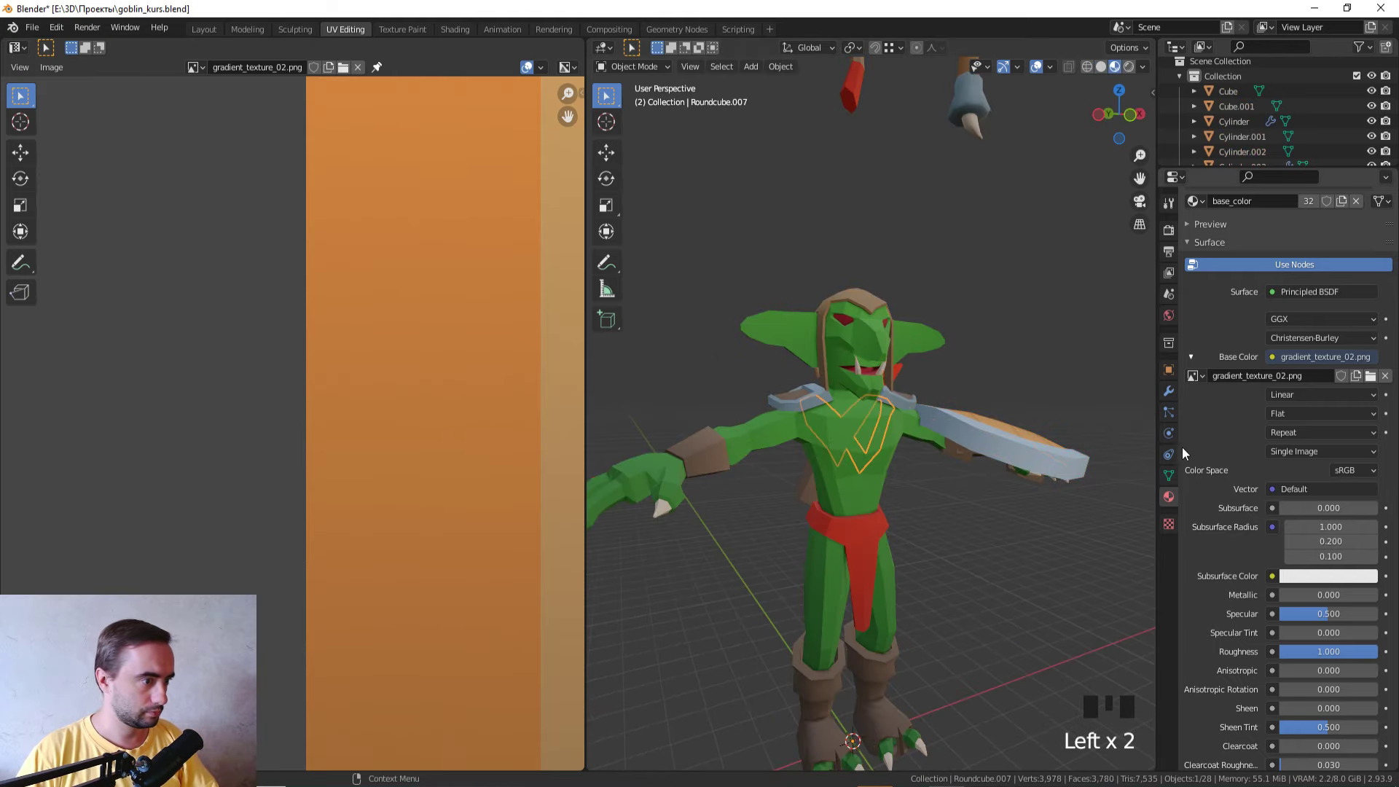
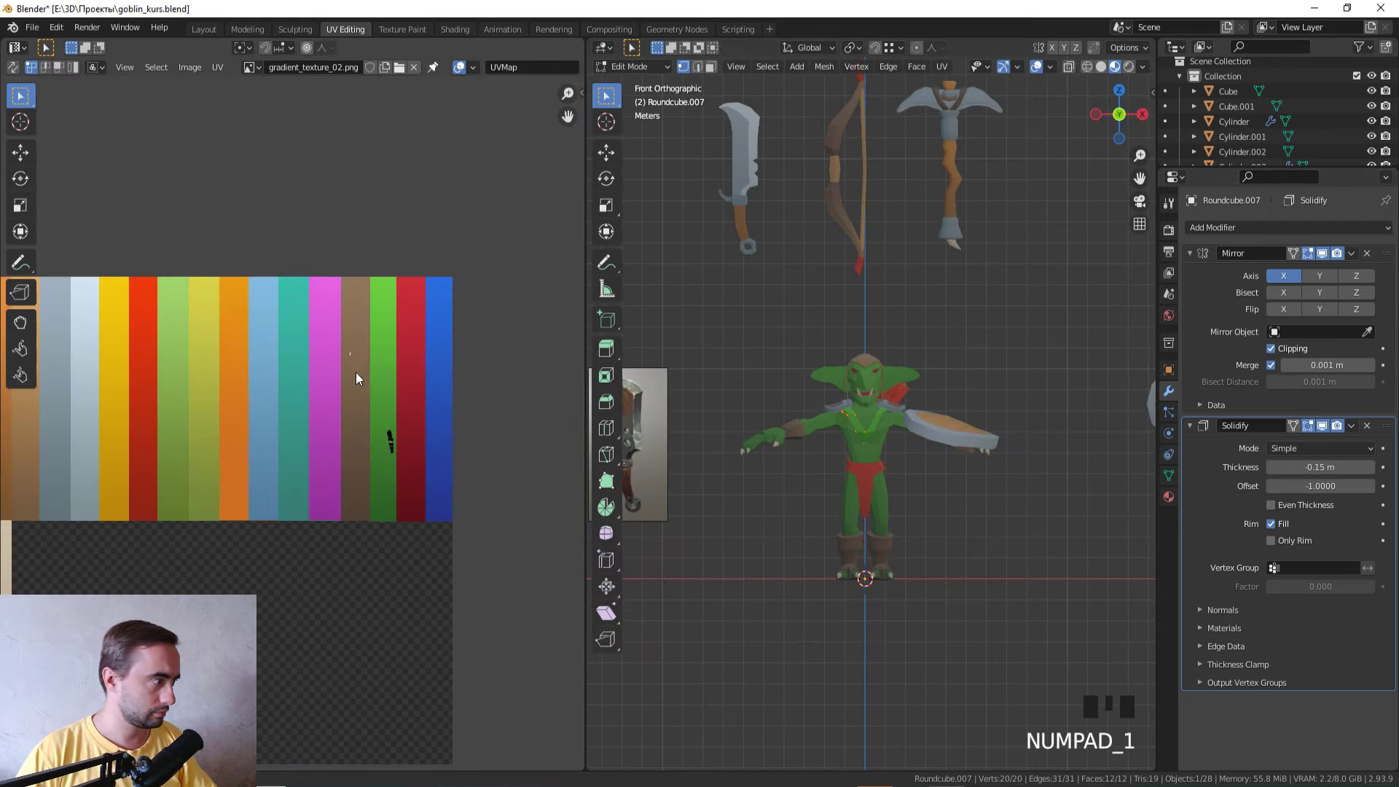
Step: Select the strap piece and edit it from a straight front view in face select
left_click(456, 497)
key("g")
key("Tab")
key("z")
scroll("up", 3)
key("Tab")
scroll("up", 3)
middle_click(884, 496)
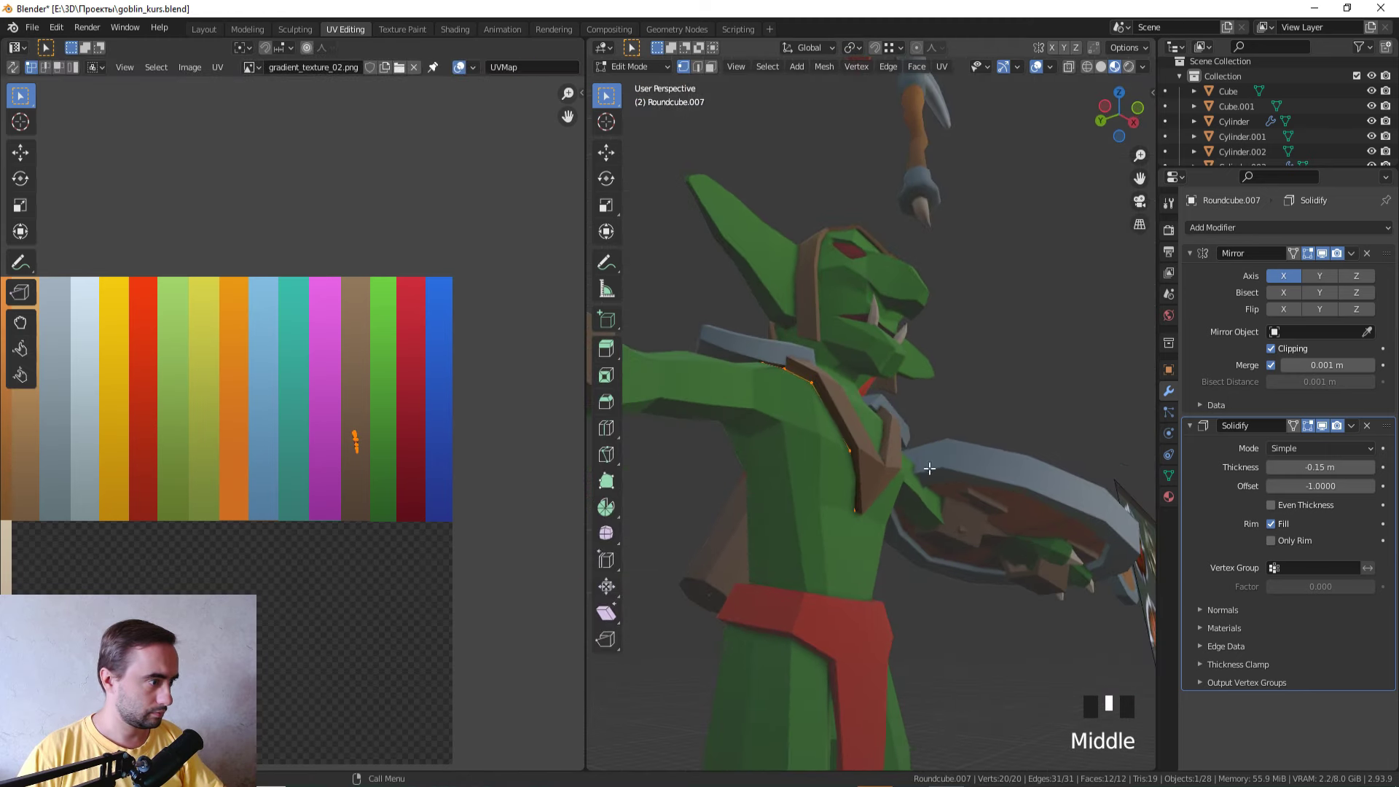
key("3")
Step: Try extruding a strap face, then undo it and re-check the shading
left_click(858, 489)
left_click_drag(832, 511, 852, 508)
key("z")
left_click_drag(923, 484, 875, 505)
key("e")
left_click_drag(843, 518, 819, 503)
key("ctrl+z")
key("z")
scroll("up", 3)
Step: Isolate the strap with Shift+H and give it thickness with a Solidify modifier
key("Tab")
scroll("down", 3)
left_click_drag(888, 488, 908, 506)
key("z")
left_click_drag(960, 509, 883, 514)
left_click(883, 515)
key("shift+h")
left_click(1029, 561)
left_click(796, 436)
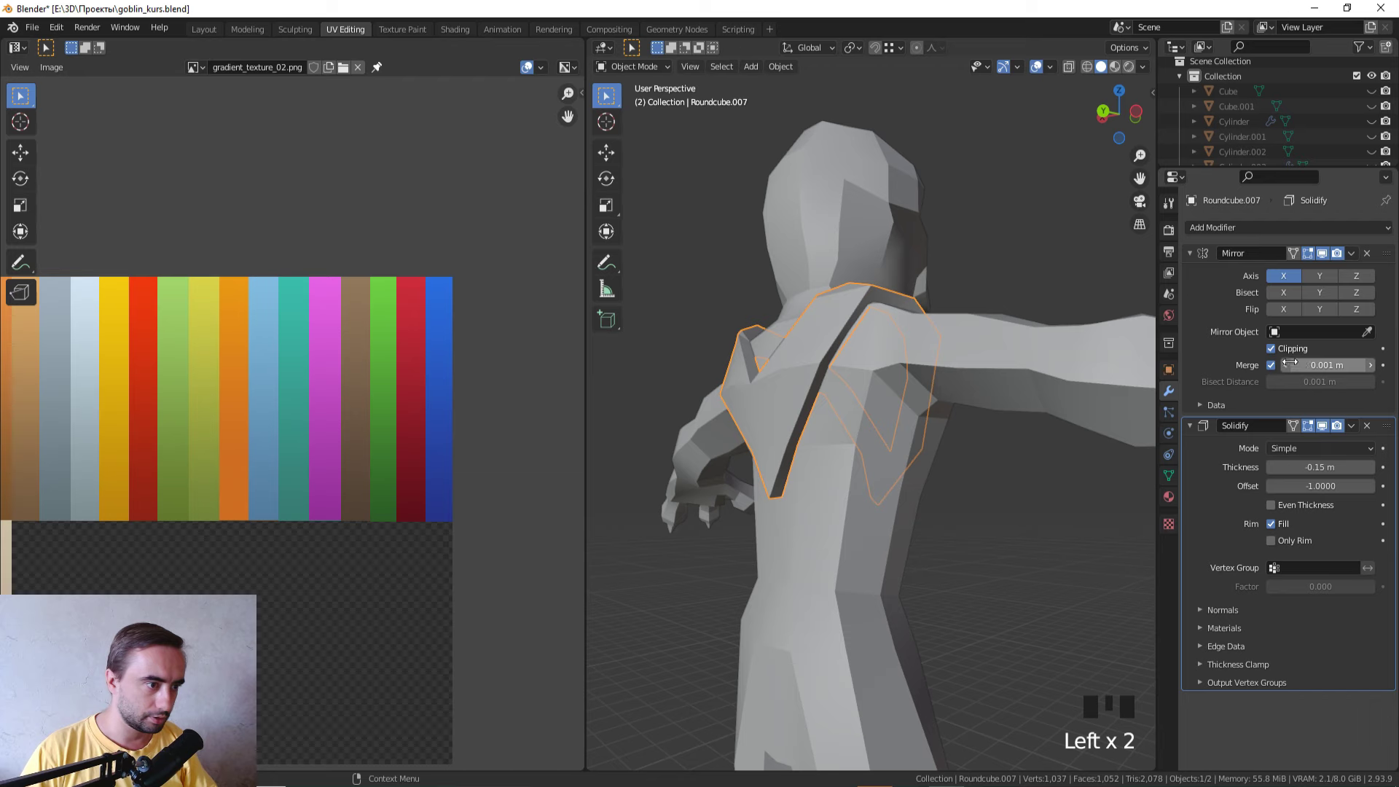
left_click(1277, 354)
Step: Reposition the strap's vertices so the V sits over the goblin's torso
left_click_drag(799, 424, 843, 411)
key("Tab")
left_click(845, 445)
key("z")
left_click_drag(809, 500, 839, 519)
key("z")
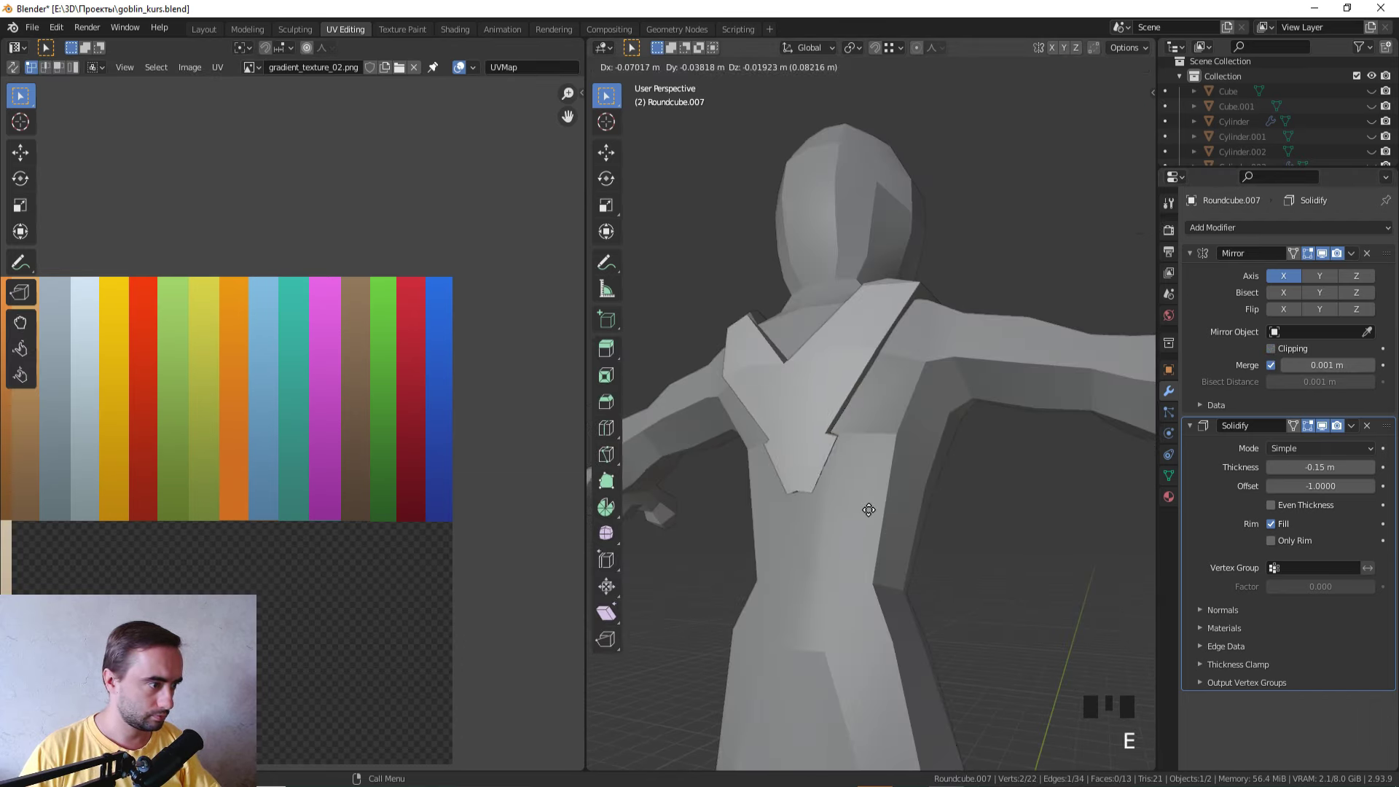
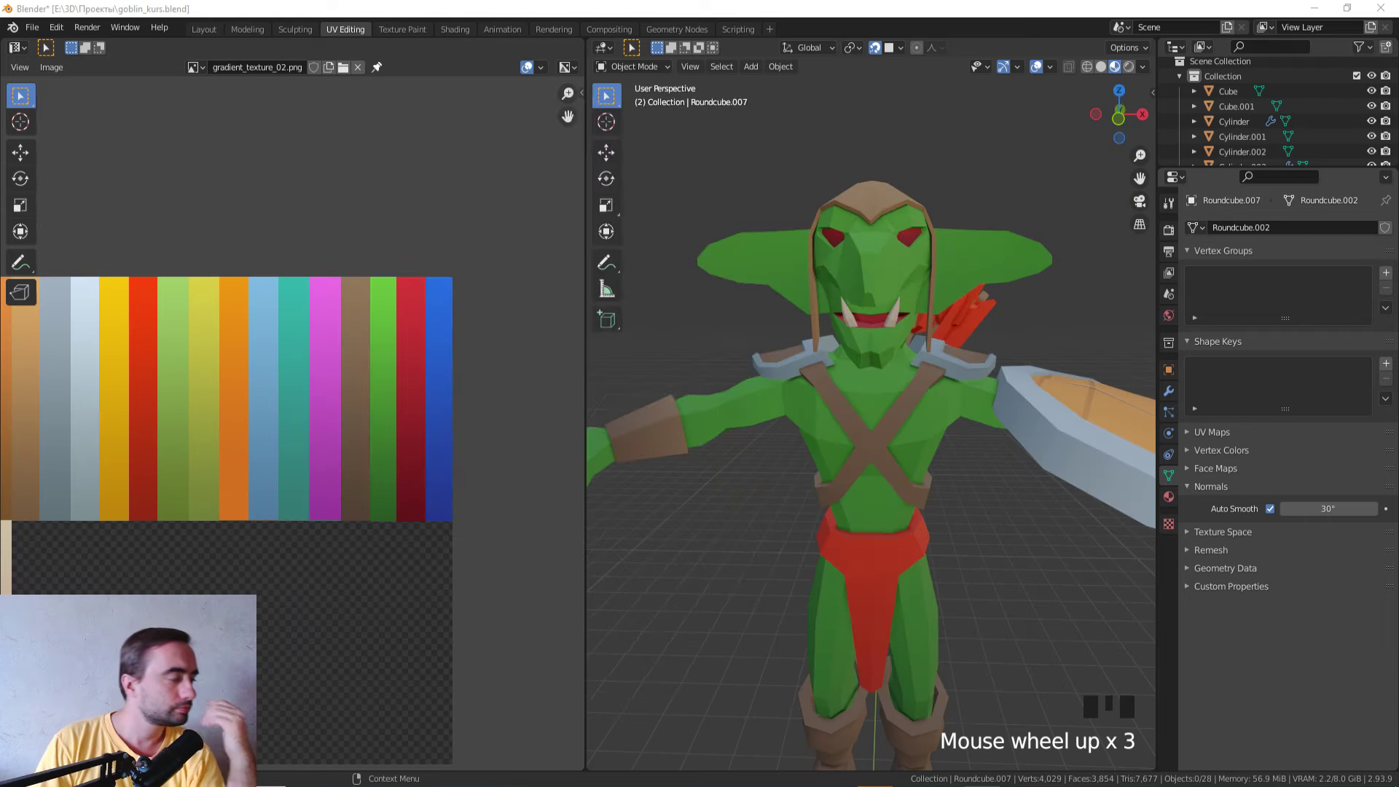
Step: Zoom onto the goblin's chest in front view and check the strap mesh in wireframe
scroll("up", 3)
left_click(858, 466)
left_click_drag(867, 459, 854, 440)
key("KP_1")
scroll("up", 3)
left_click_drag(907, 417, 854, 362)
key("Tab")
key("z")
key("z")
key("Tab")
Step: Isolate the X-shaped strap mesh by hiding everything else and start editing it
scroll("down", 3)
left_click(1079, 510)
key("z")
left_click(877, 453)
key("shift+h")
left_click_drag(1032, 500, 1010, 553)
key("Tab")
Step: Select the central faces where the straps cross and delete them, opening a gap
left_click_drag(980, 516, 928, 587)
key("3")
left_click(842, 487)
left_click_drag(874, 504, 817, 369)
left_click(817, 369)
left_click_drag(821, 374, 792, 427)
left_click(792, 427)
key("x")
left_click_drag(1004, 375, 1059, 397)
key("ctrl+z")
left_click_drag(998, 397, 917, 359)
left_click(917, 359)
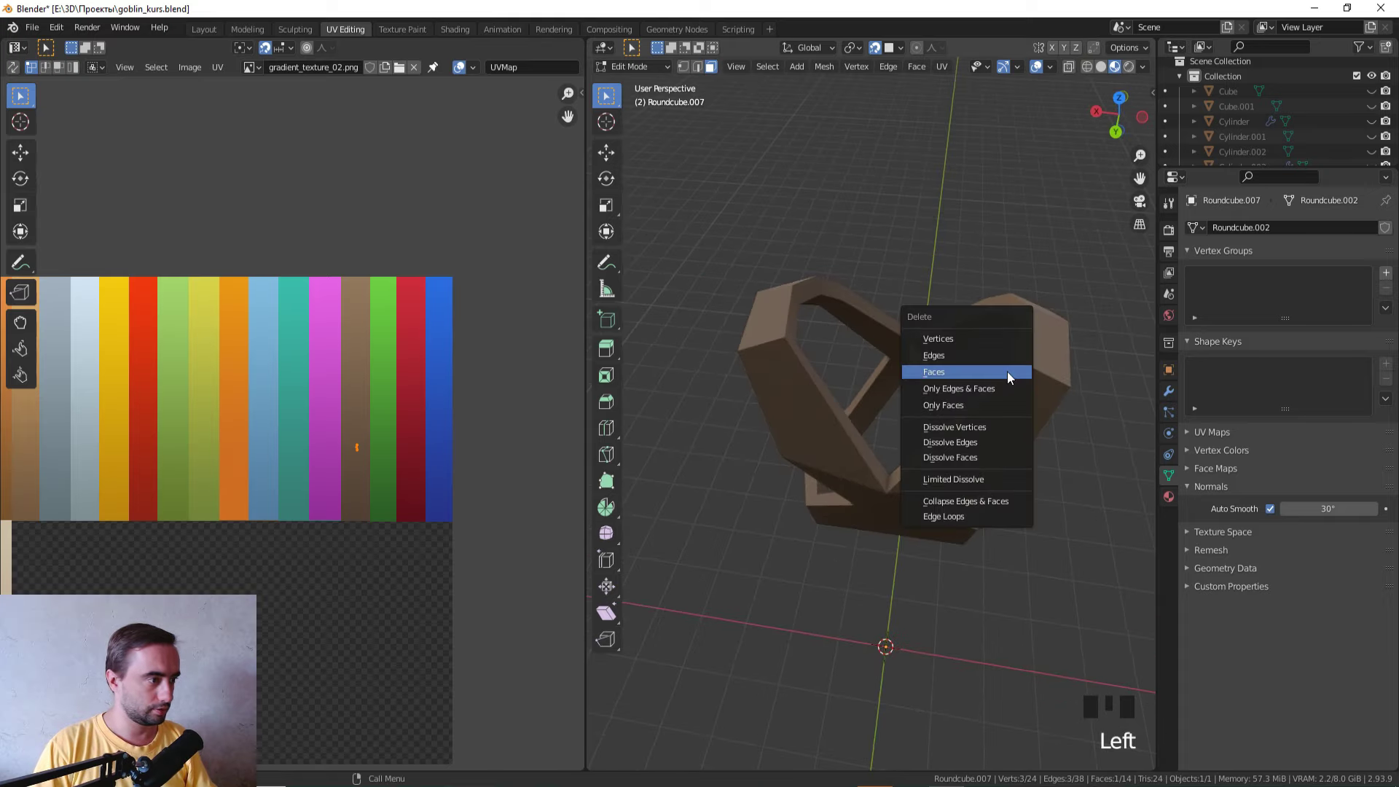
key("x")
Step: Select an edge loop on a strap arm and edge-slide it along the strap
left_click_drag(1068, 397, 773, 321)
key("KP_1")
scroll("up", 3)
key("Tab")
left_click(944, 314)
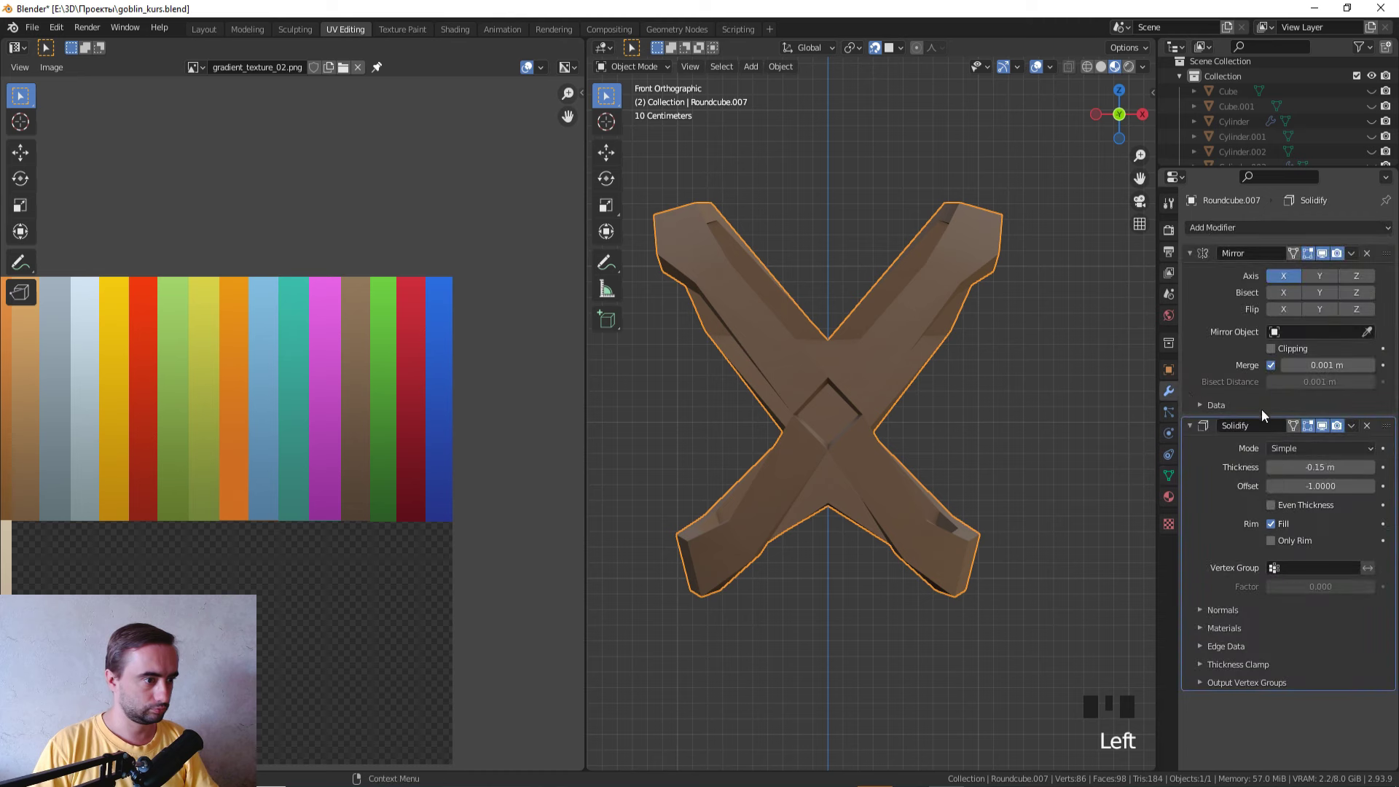
key("Tab")
key("2")
left_click(824, 393)
key("g")
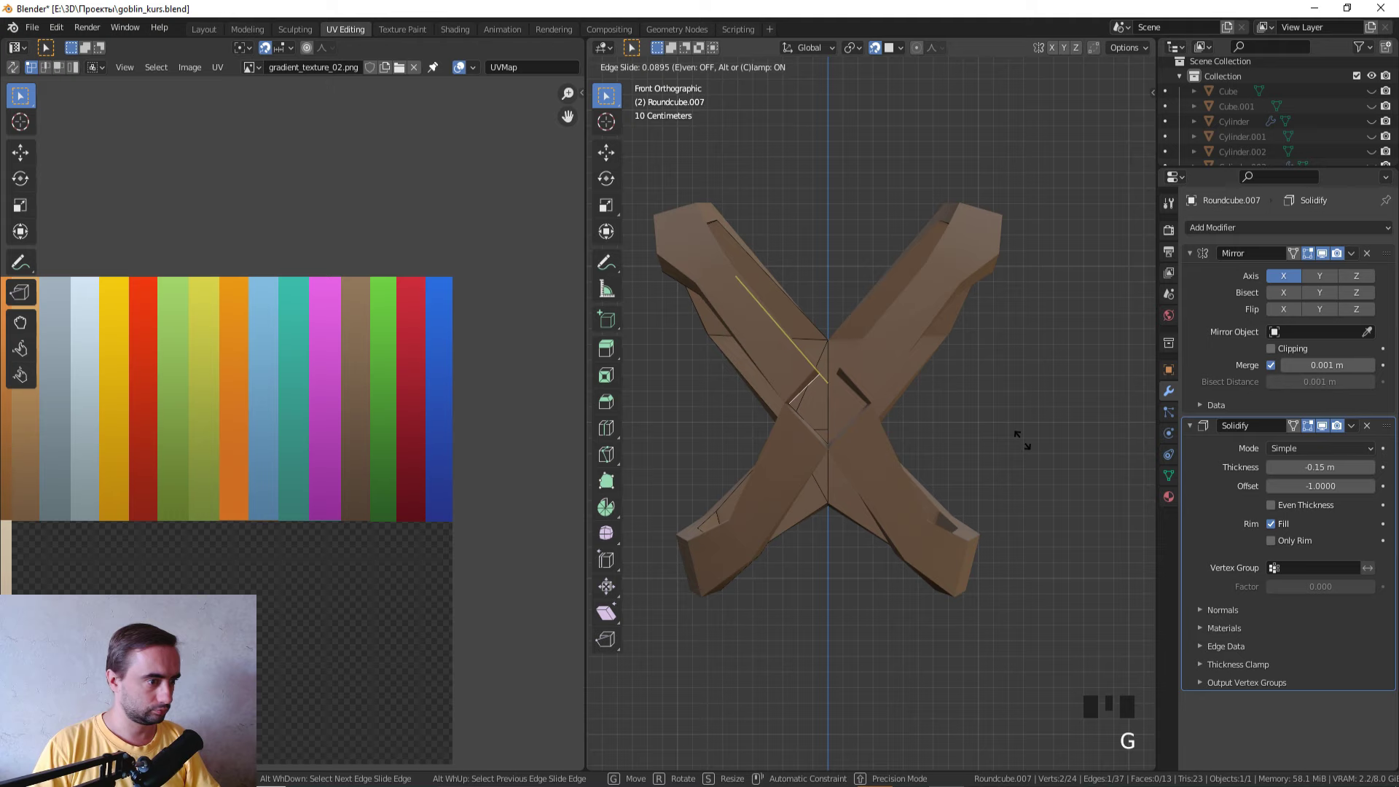
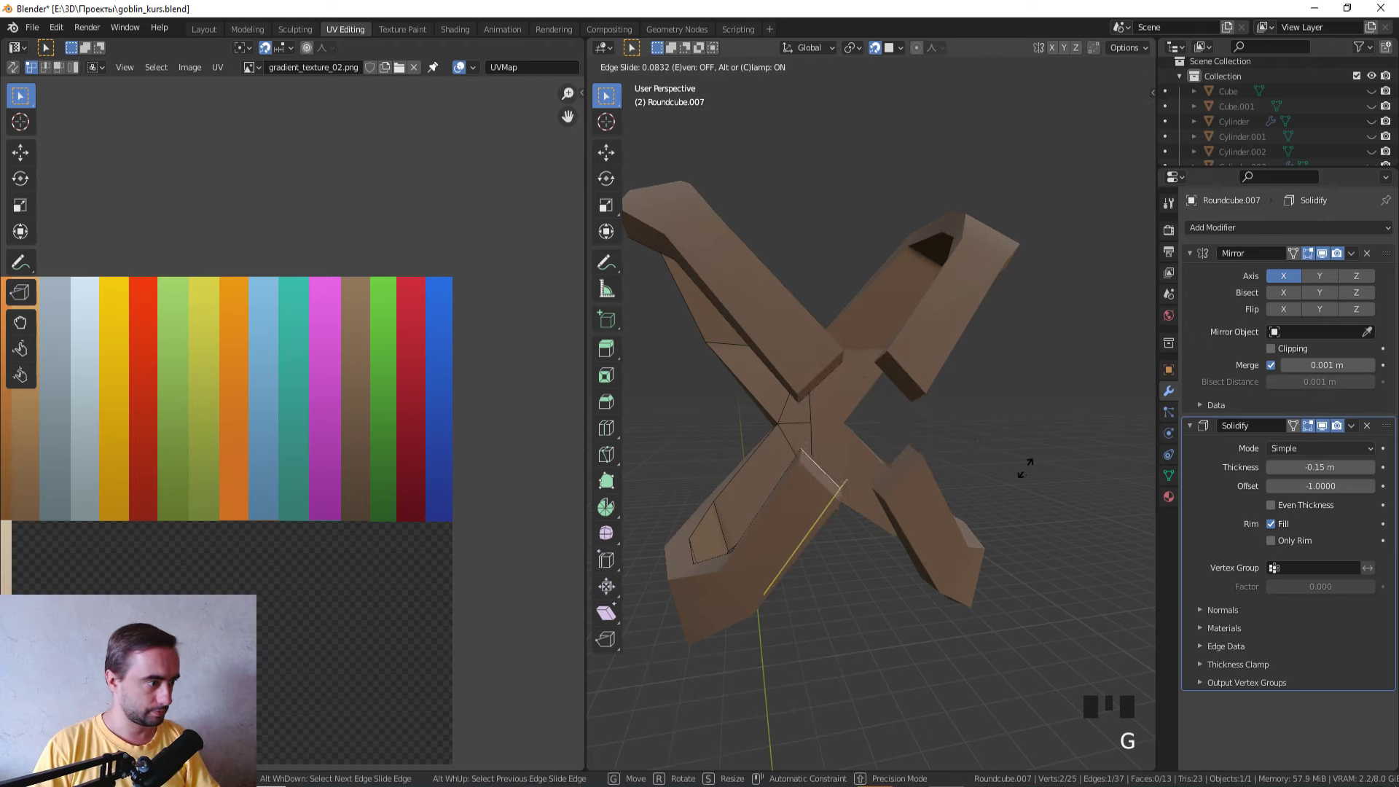
Step: Return to Object Mode and unhide the goblin so the straps sit back on the chest
scroll("down", 3)
left_click_drag(1018, 462, 990, 480)
key("Tab")
key("alt+h")
left_click(1045, 549)
Step: Add a torus, stand it upright and snap-move it up to the strap crossing on the chest
left_click_drag(1055, 541, 1075, 513)
key("KP_1")
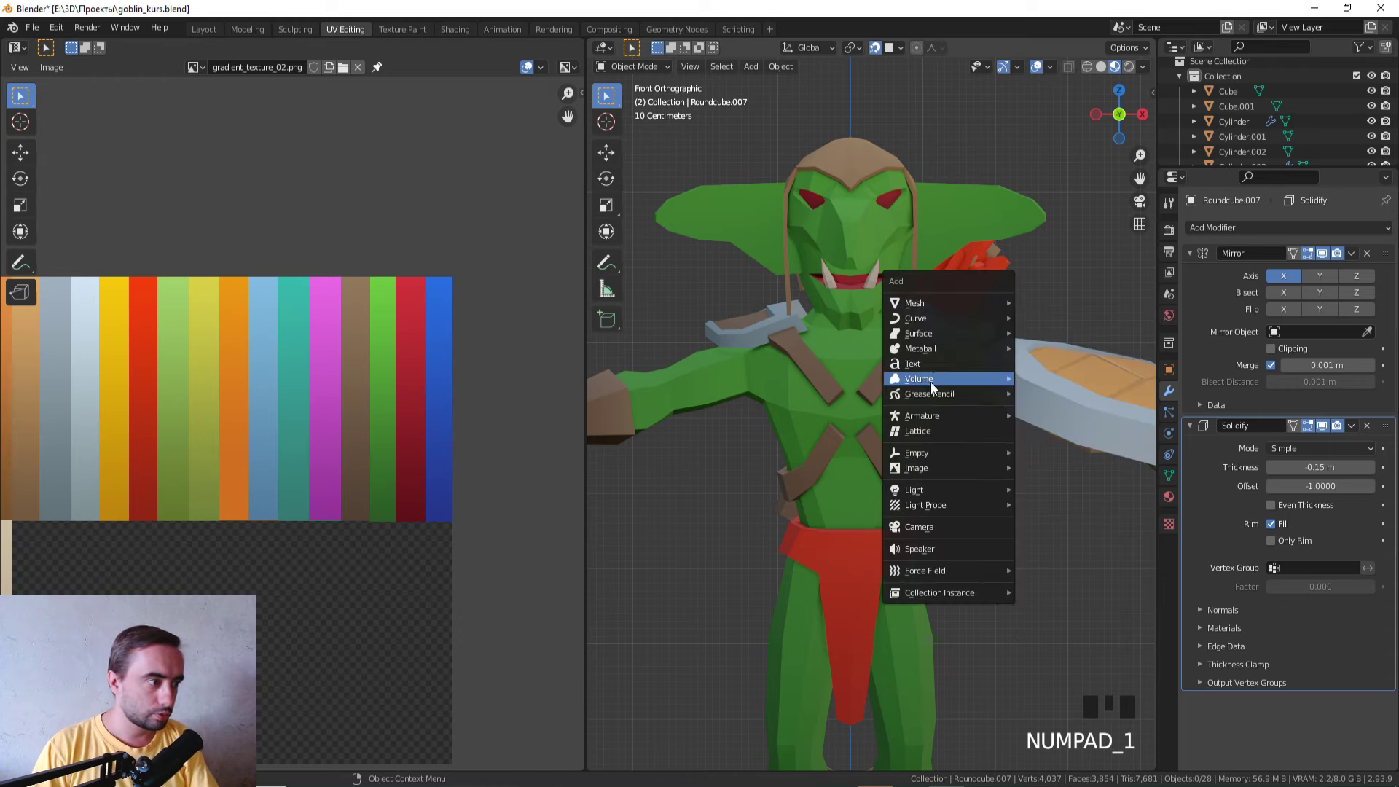
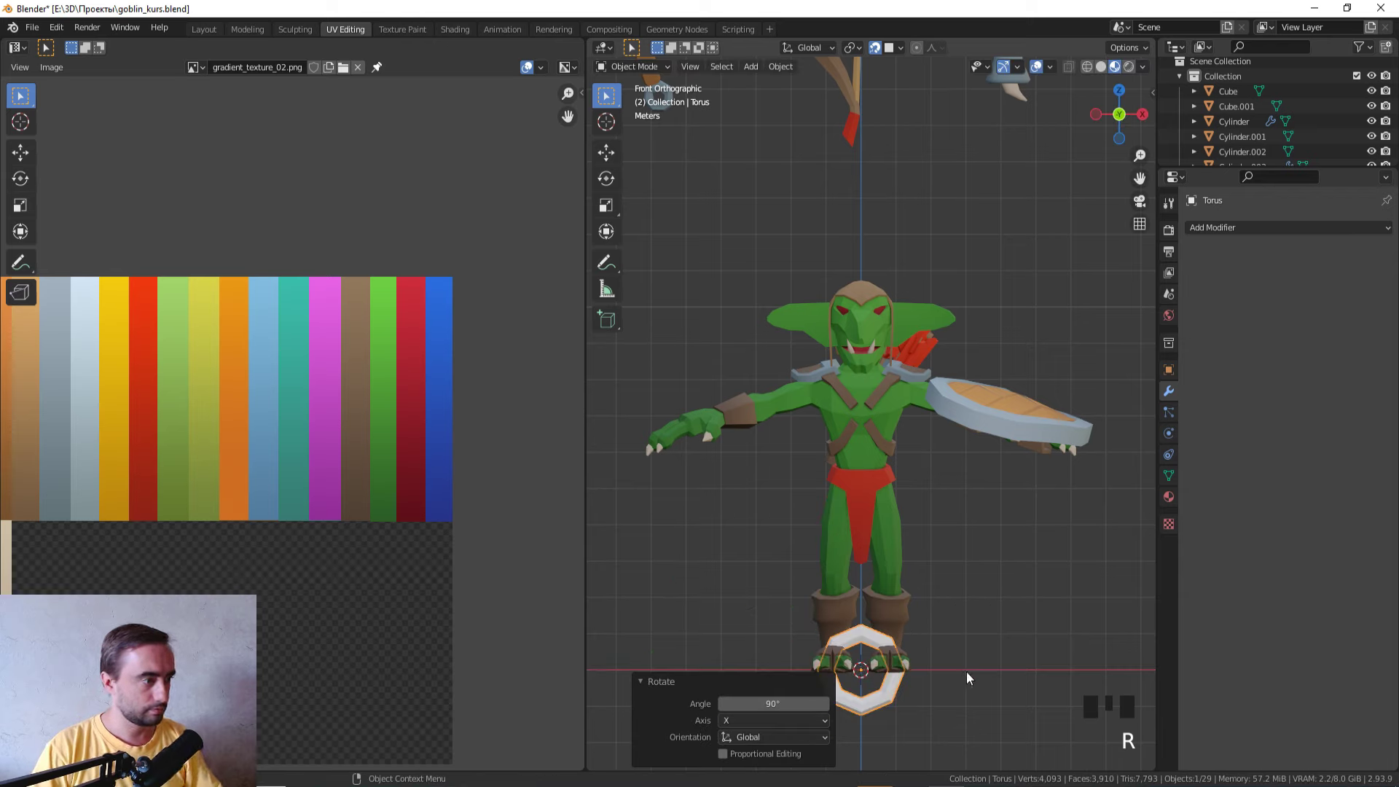
key("g")
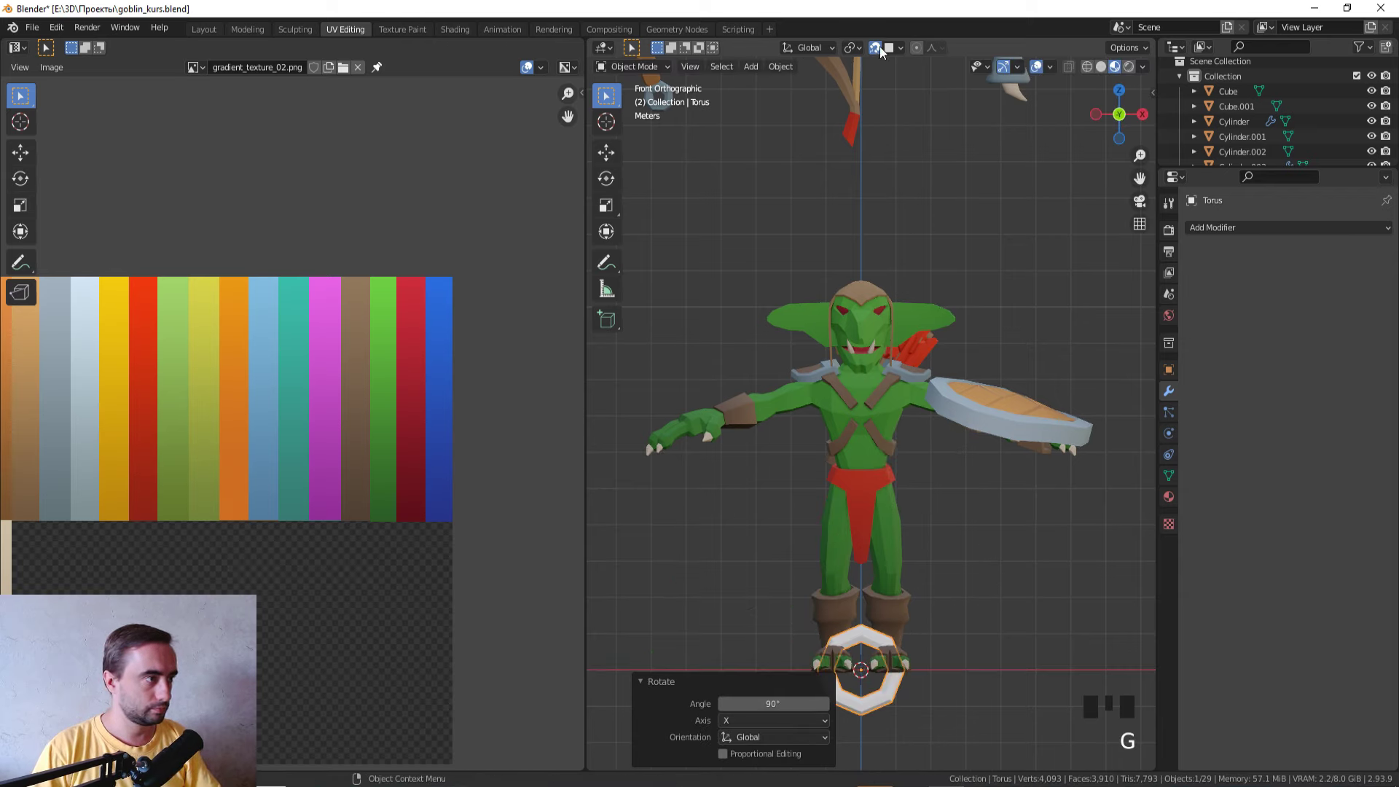
left_click(887, 52)
key("g")
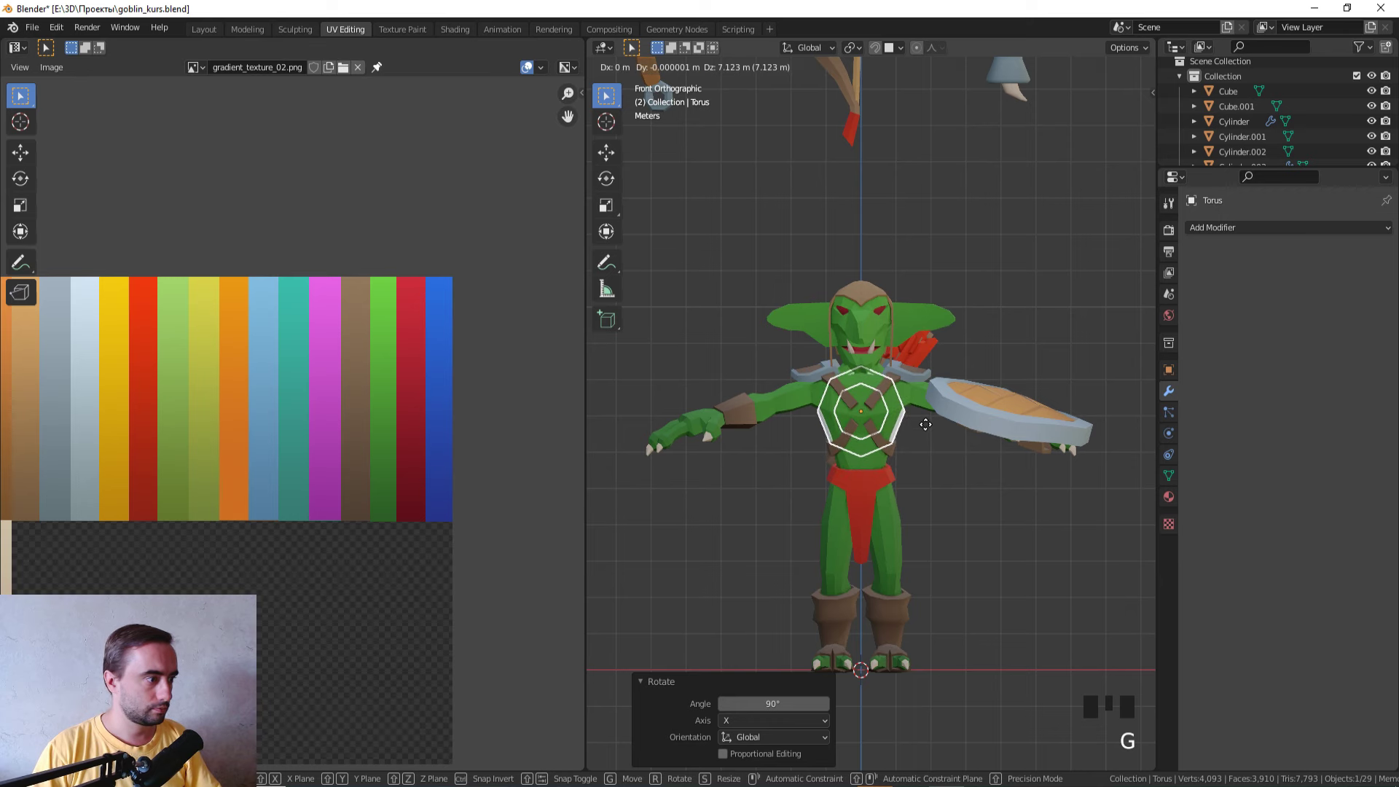
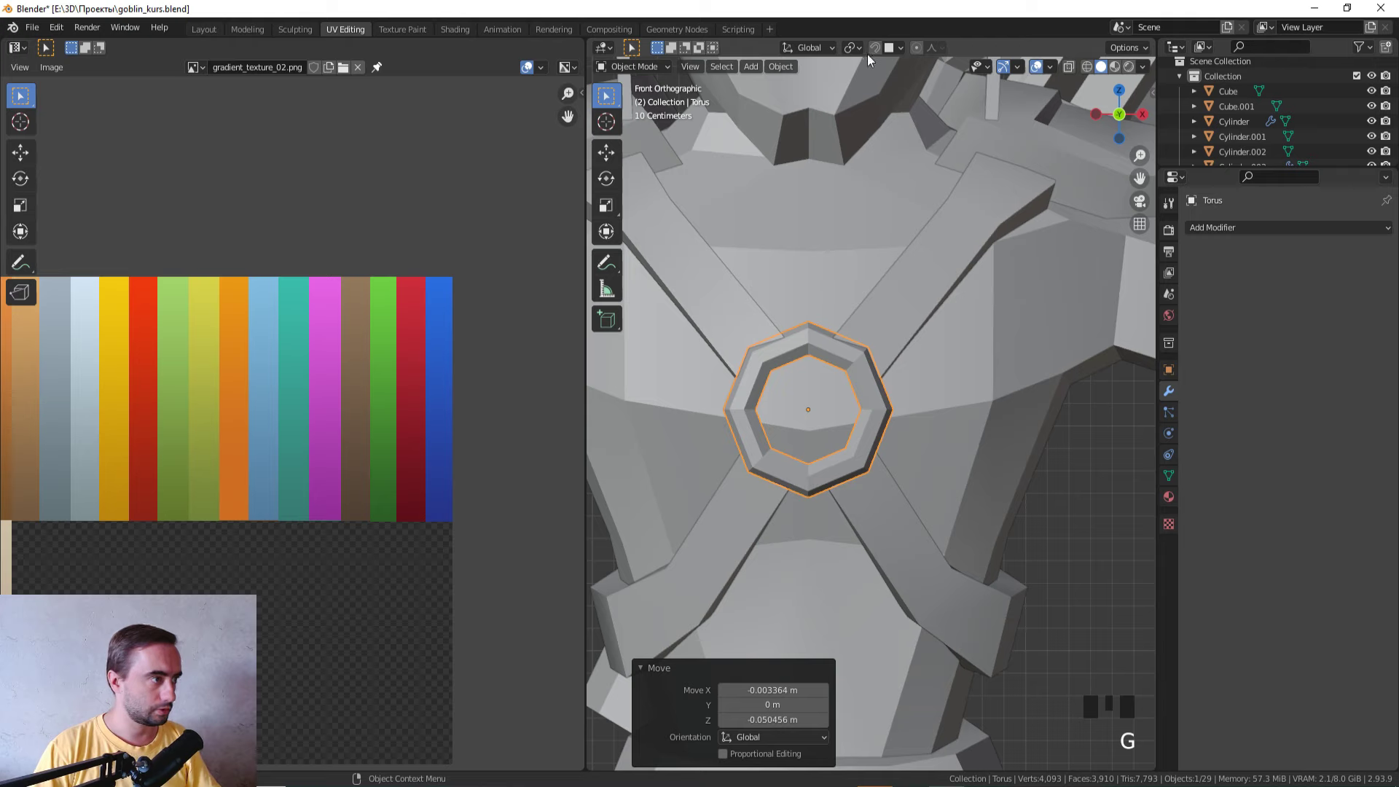
Step: Snap the torus onto the strap crossing, then scale and fatten it into a thicker ring
left_click(886, 49)
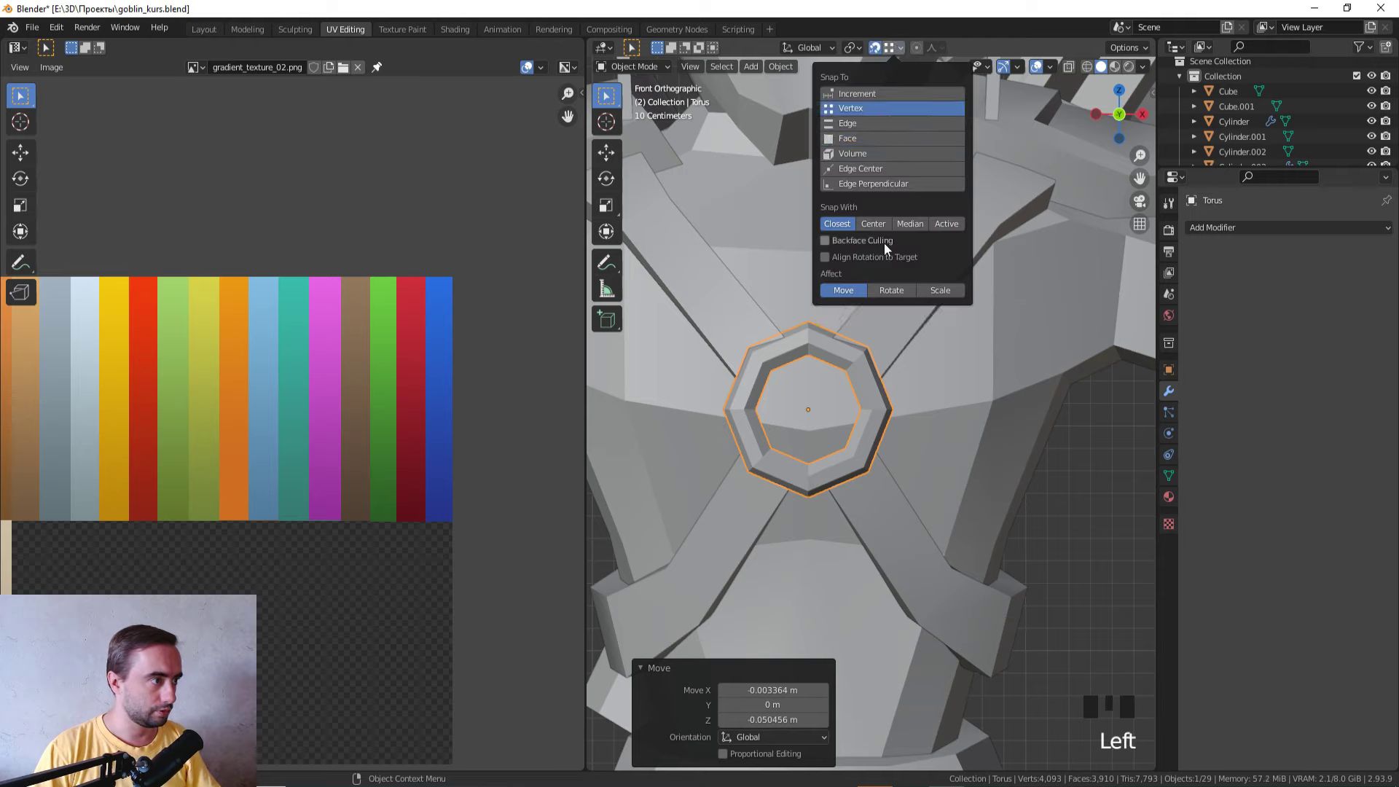
key("g")
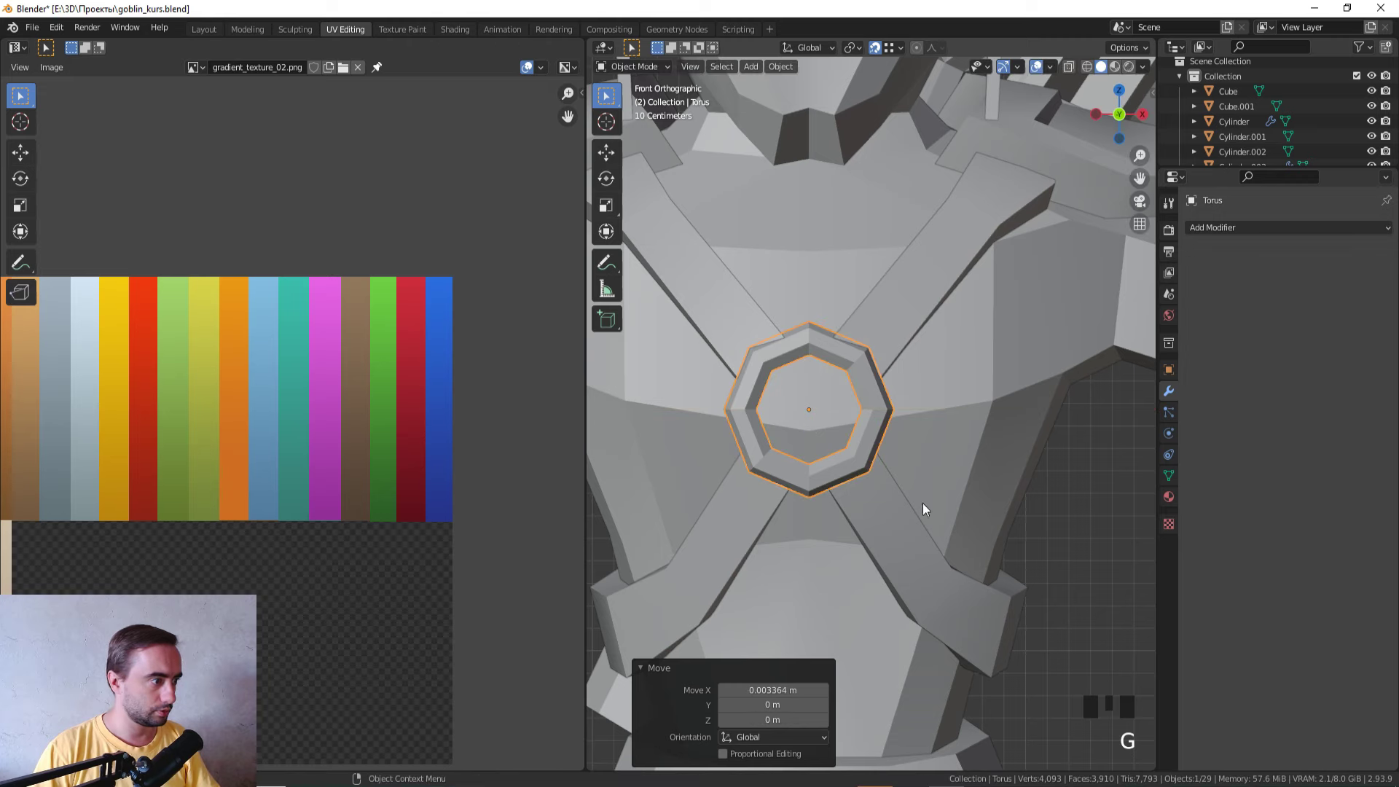
key("Tab")
key("a")
key("s")
key("alt+s")
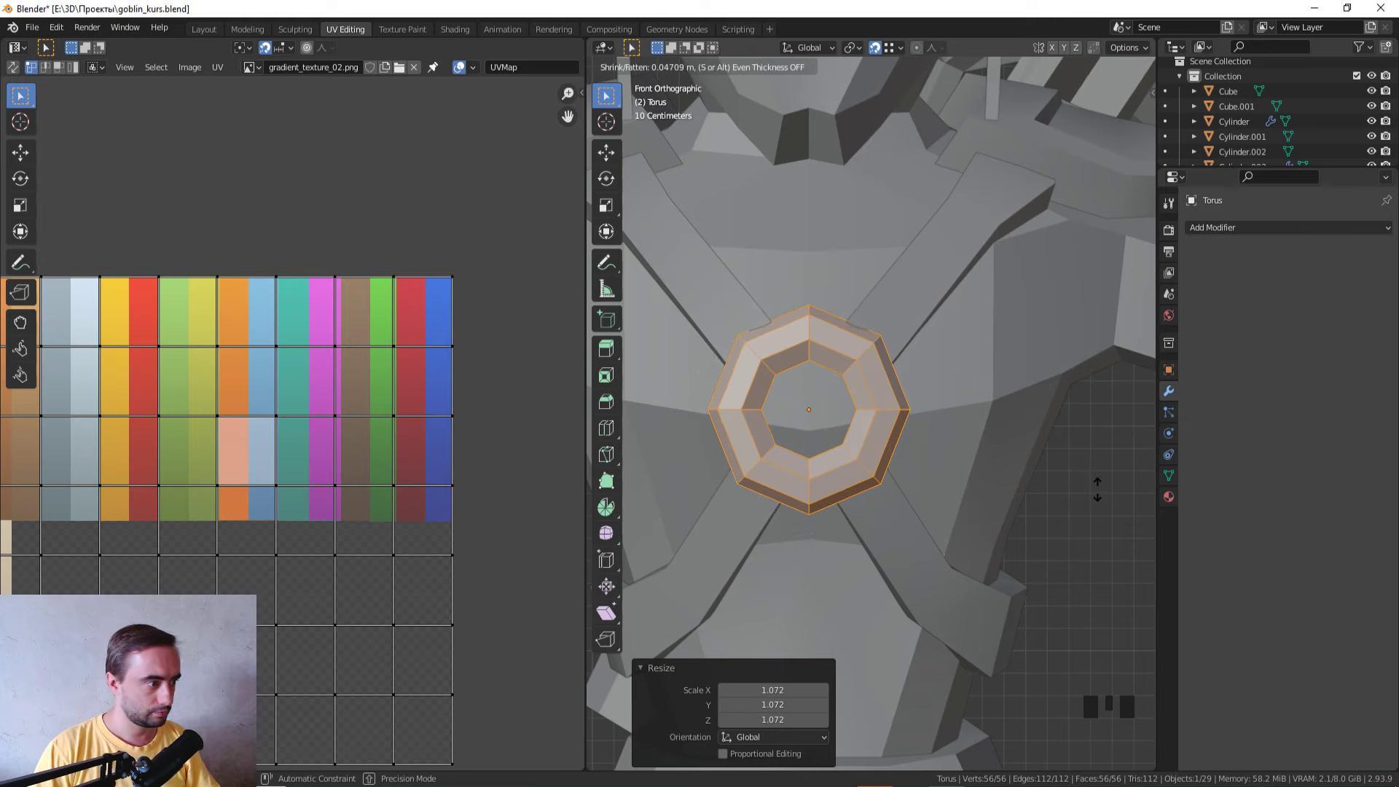
key("Tab")
Step: Select the ring's front faces in wireframe and push them outward with Shrink/Fatten
scroll("down", 3)
left_click(1055, 483)
key("z")
left_click_drag(925, 431, 1030, 509)
key("z")
left_click_drag(1041, 562, 955, 419)
left_click(955, 418)
key("Tab")
key("alt+s")
key("Tab")
scroll("down", 3)
left_click_drag(1060, 462, 1002, 434)
key("KP_1")
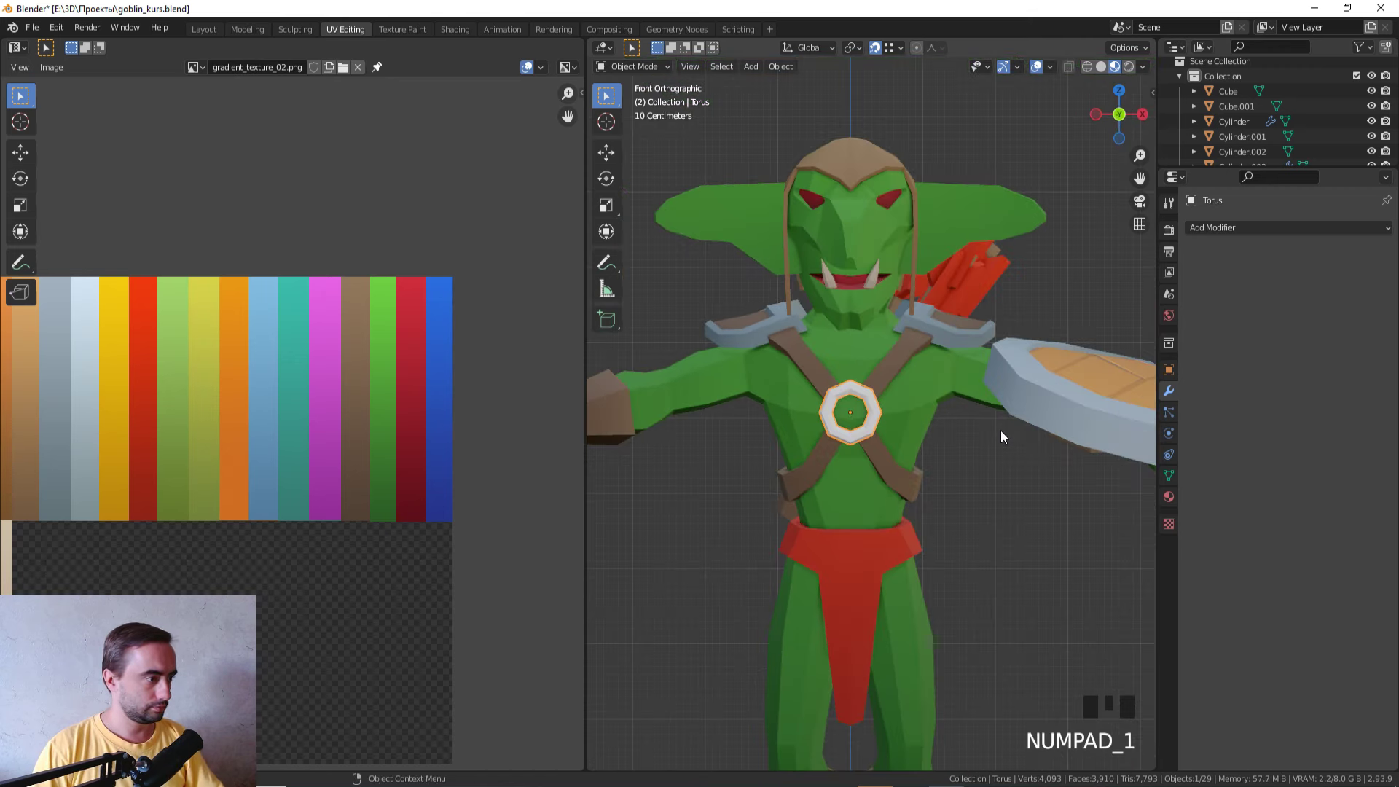
Step: Unwrap the whole ring with Project from View and scale its UV island down
key("Tab")
key("a")
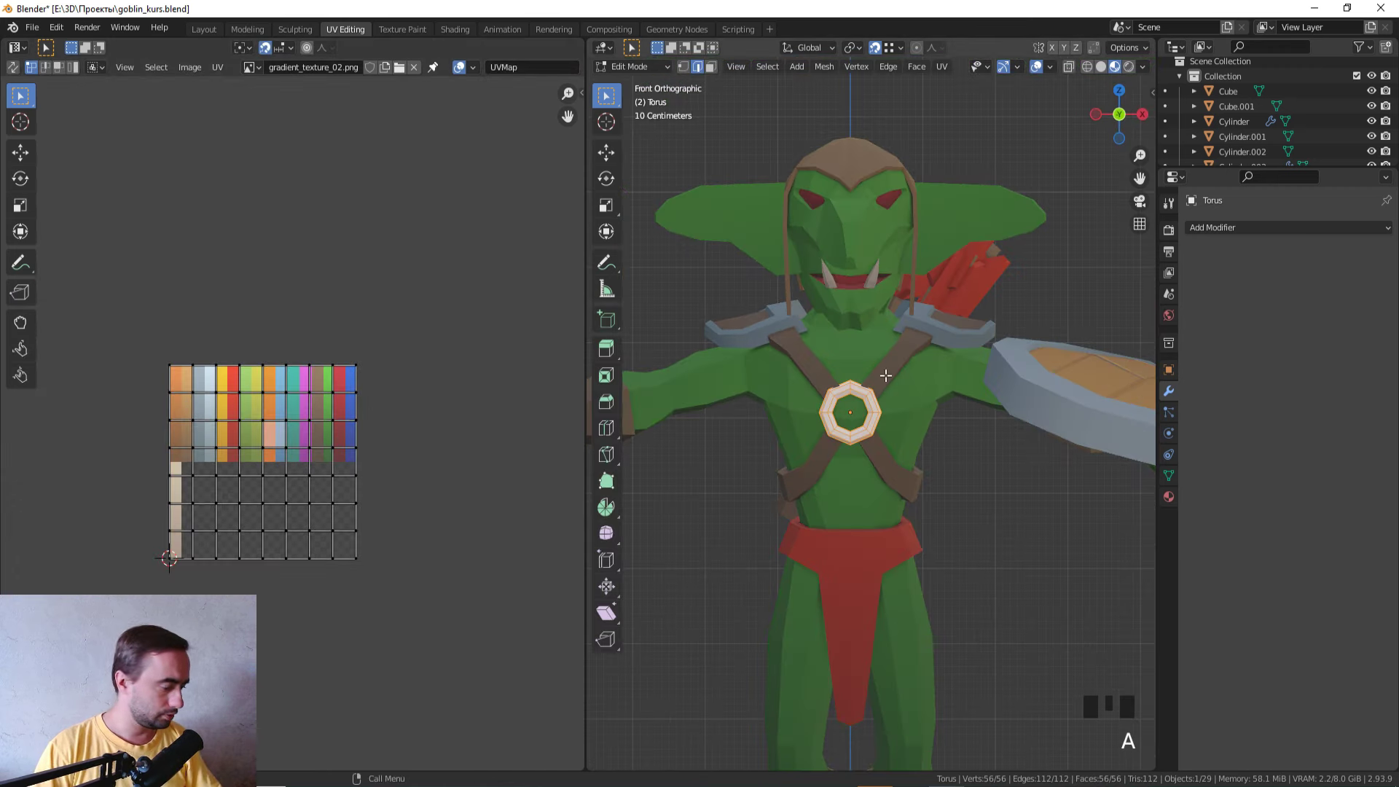
key("u")
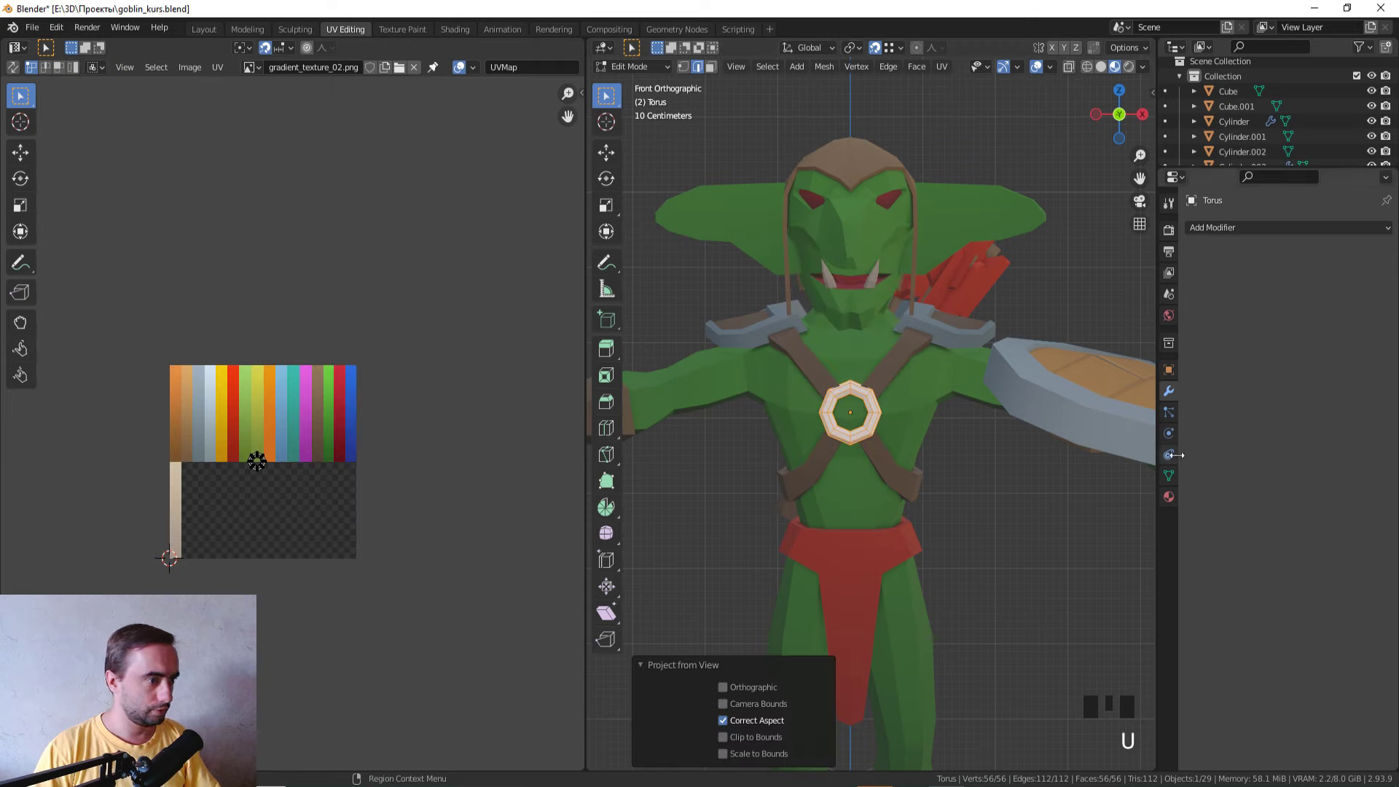
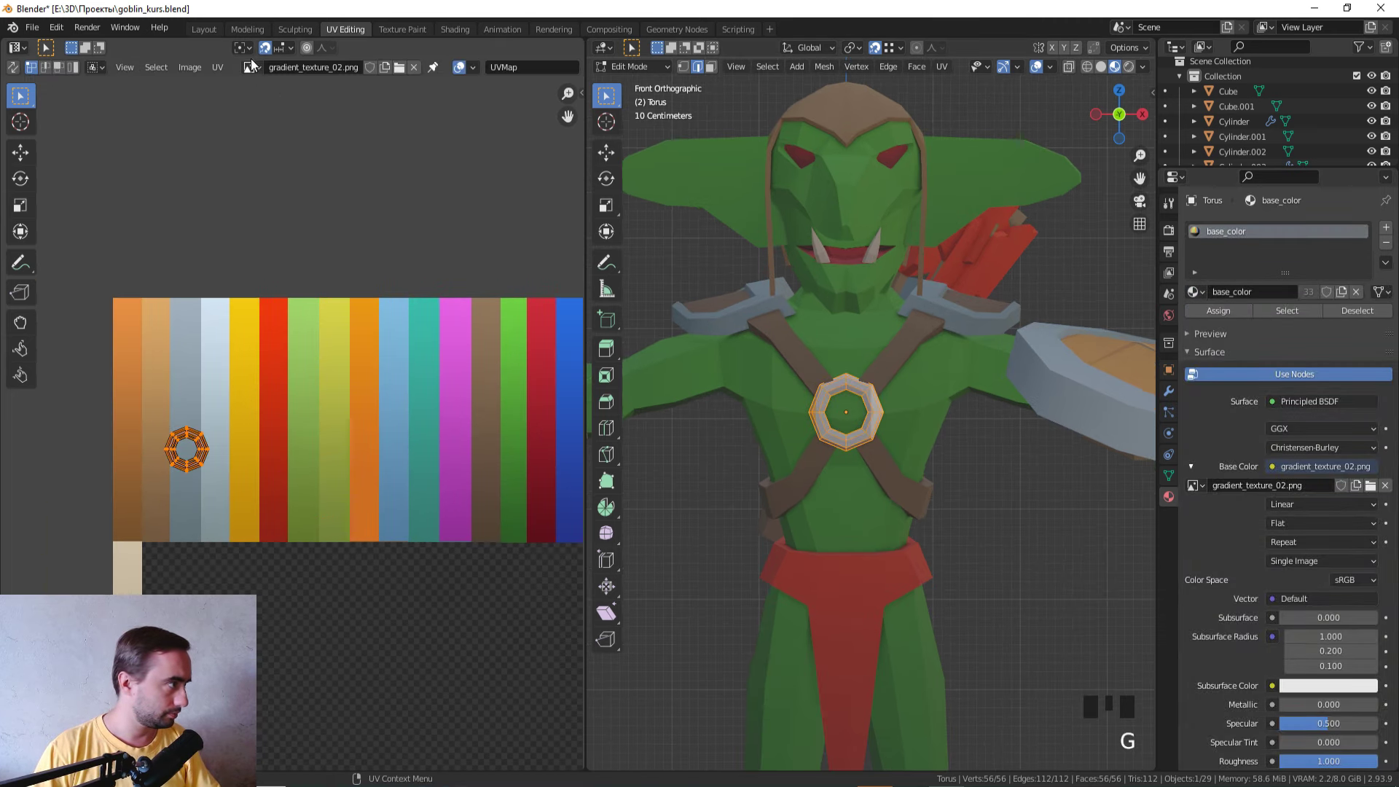
left_click(265, 52)
key("s")
key("s")
key("Tab")
Step: Move the ring's UV island onto a pale steel-grey stripe of the palette texture
scroll("down", 3)
left_click(1059, 561)
scroll("down", 3)
left_click_drag(1005, 520, 1013, 545)
scroll("up", 3)
left_click(918, 390)
scroll("up", 3)
Step: Reopen the strap mesh for face editing and switch the viewport to solid shading
key("Tab")
key("z")
left_click(743, 417)
left_click_drag(749, 417, 768, 419)
key("3")
left_click(773, 418)
left_click(778, 421)
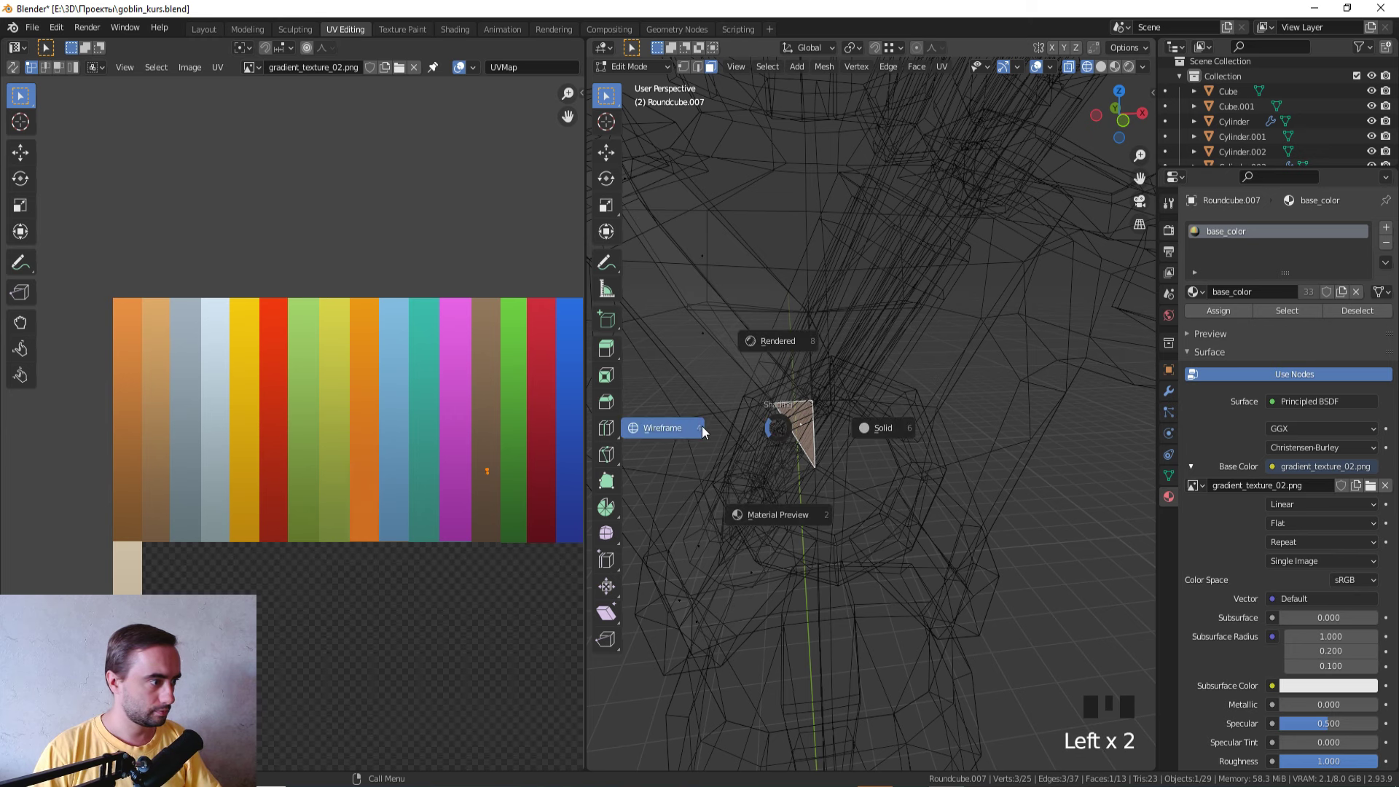
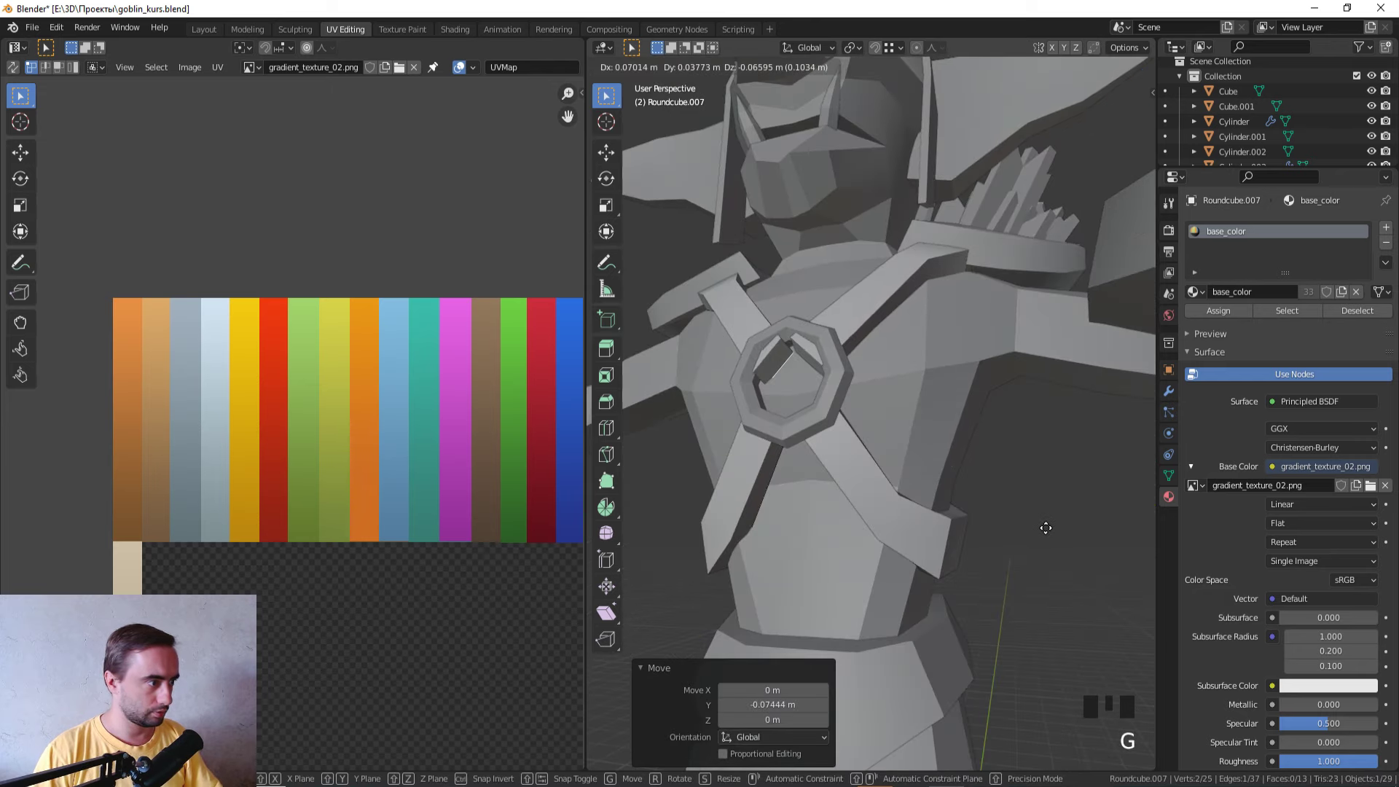
Step: Push the clasp ring forward along Y so it rests on the crossed straps
key("z")
left_click_drag(1070, 603, 1096, 614)
key("ctrl+z")
middle_click(1054, 564)
key("g")
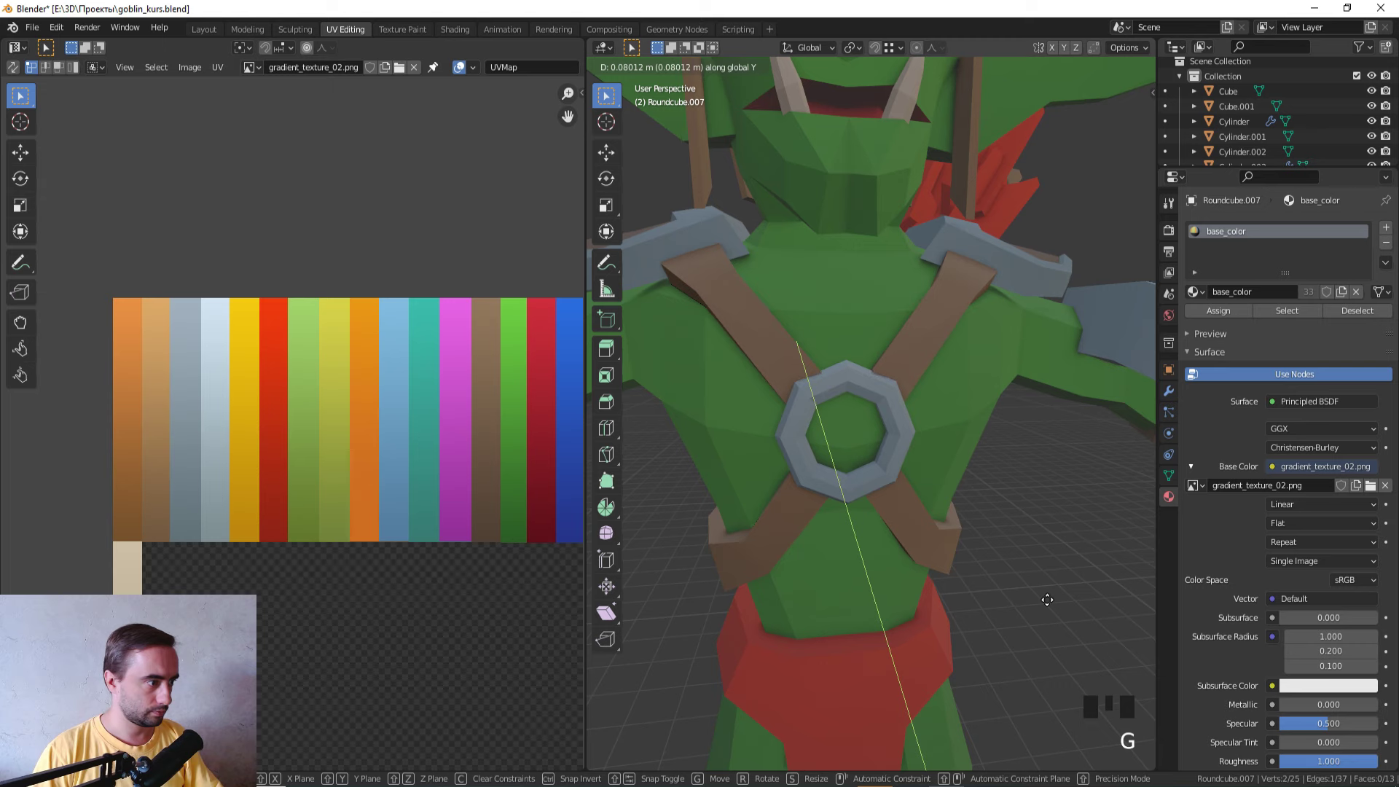
left_click_drag(974, 573, 1055, 575)
Step: Back in Object Mode, select the quiver on the goblin's back and start moving it
scroll("down", 3)
left_click_drag(961, 547, 886, 479)
key("Tab")
left_click(885, 479)
key("g")
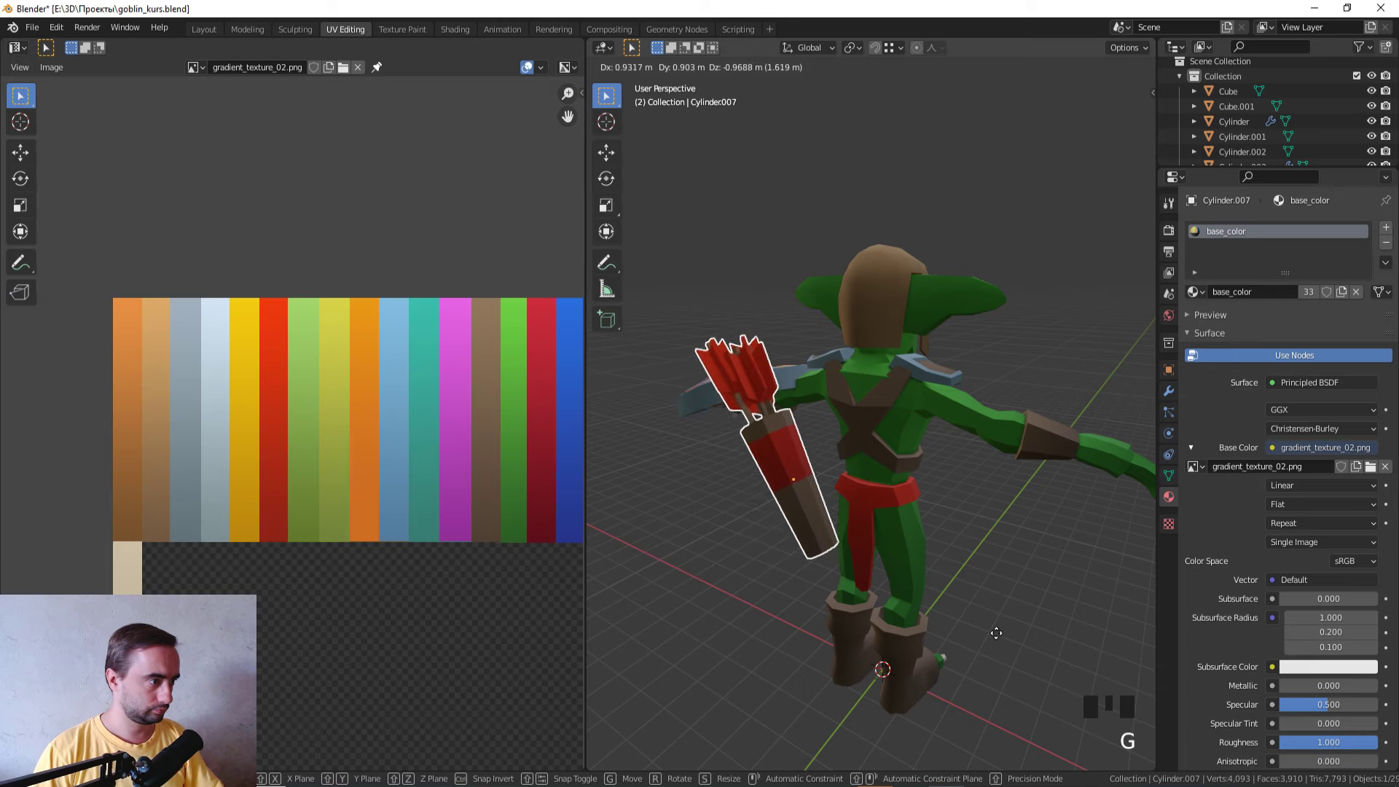
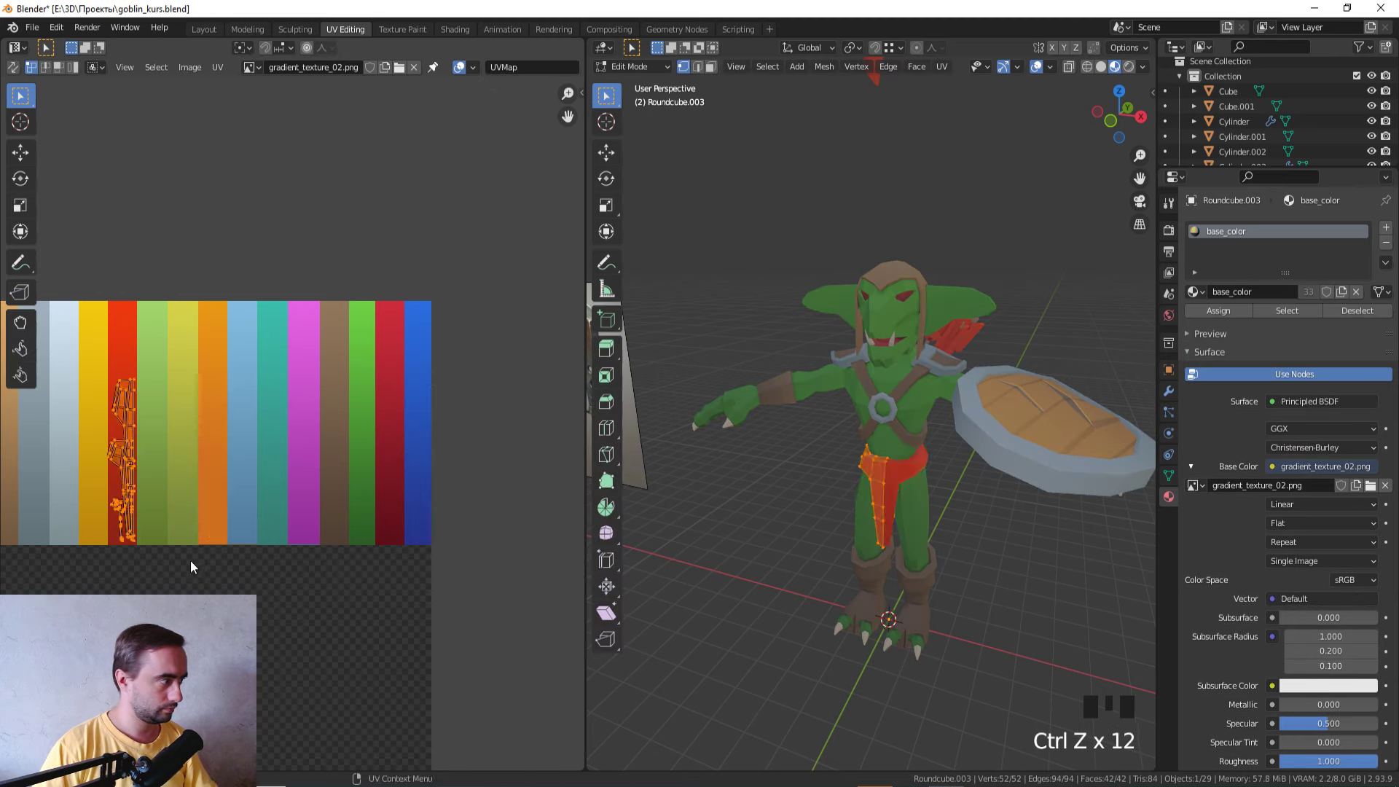
Step: Leave Edit Mode on the red loincloth, switch to the Layout workspace and open the File menu
key("Tab")
left_click(789, 646)
left_click_drag(802, 618, 761, 631)
scroll("down", 3)
left_click_drag(775, 621, 800, 615)
scroll("down", 3)
left_click(212, 24)
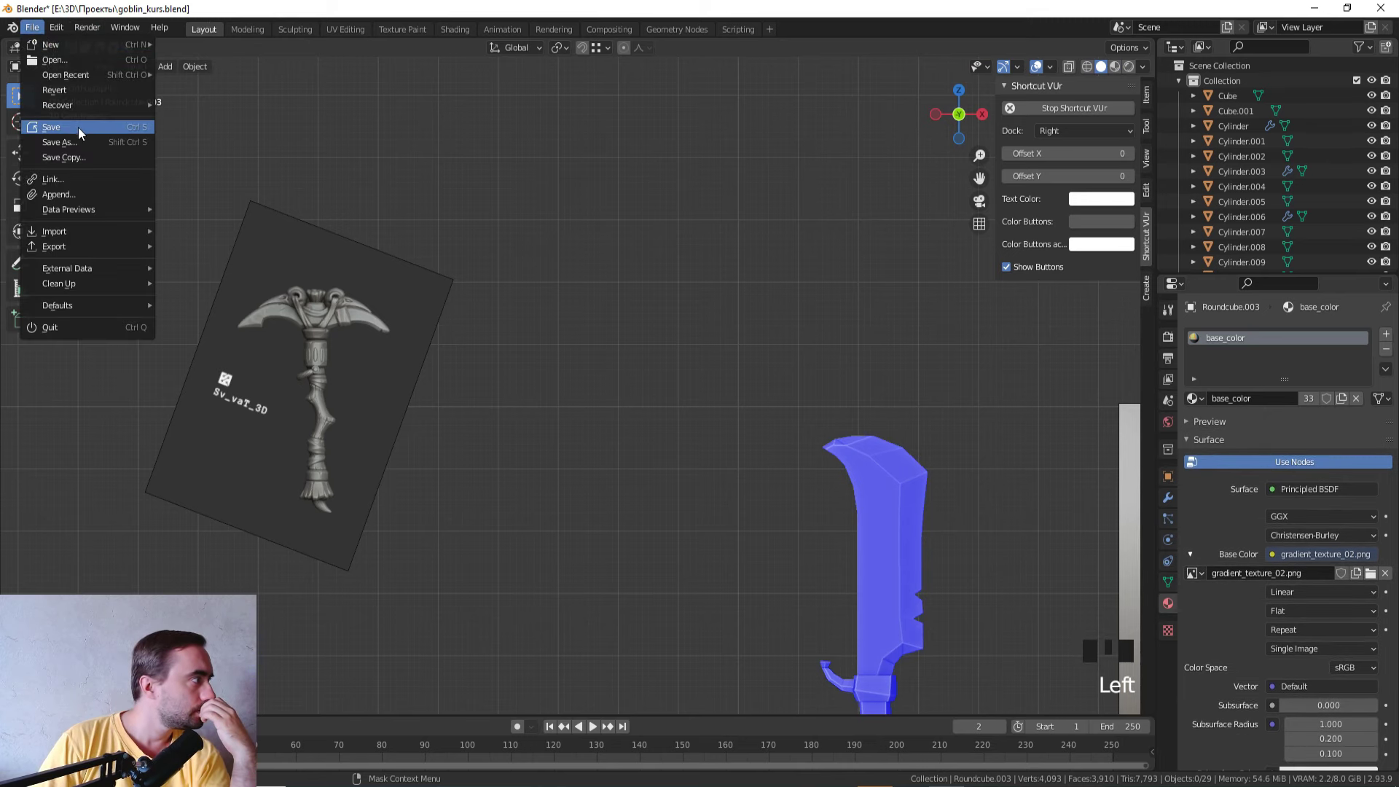
Step: Zoom over the saved goblin and all its props in front orthographic view
scroll("down", 3)
scroll("down", 3)
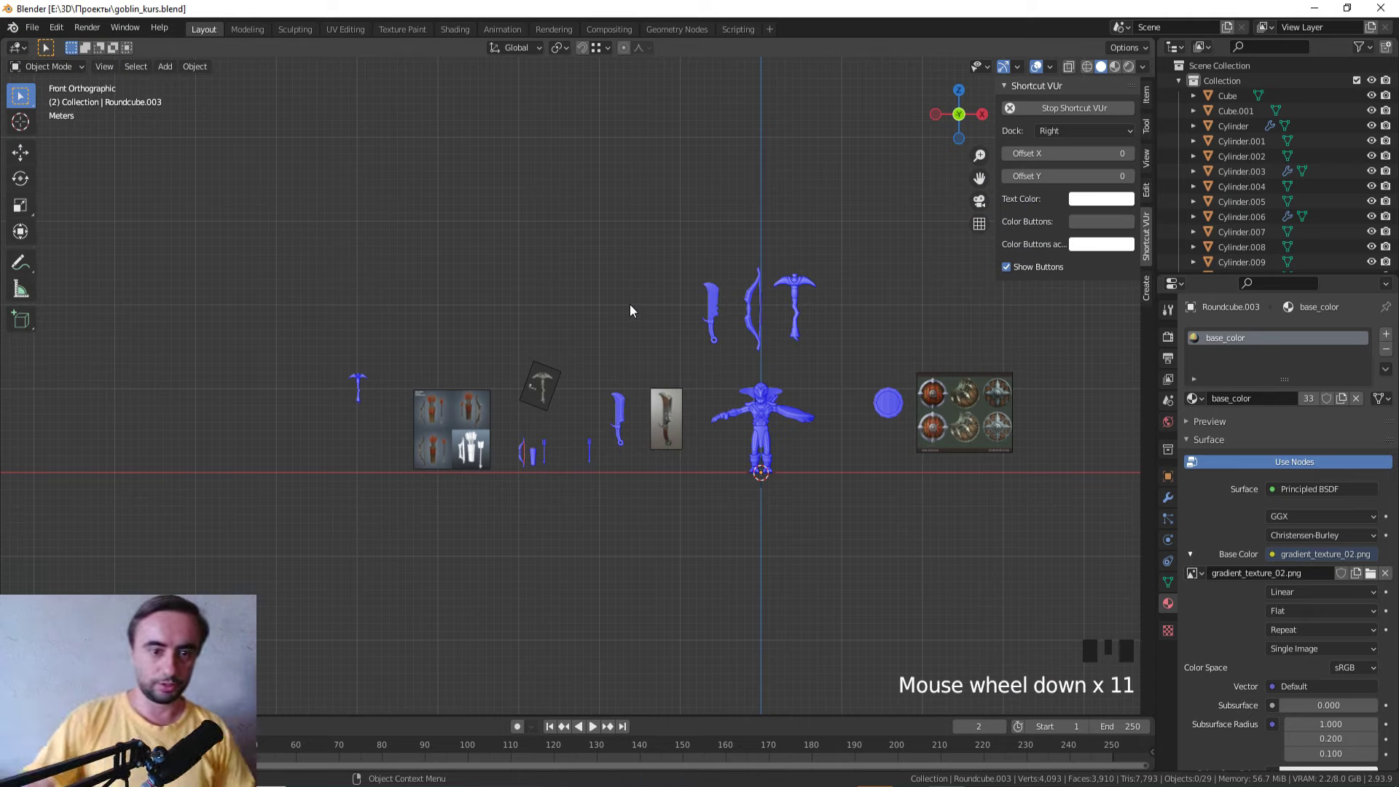
scroll("up", 3)
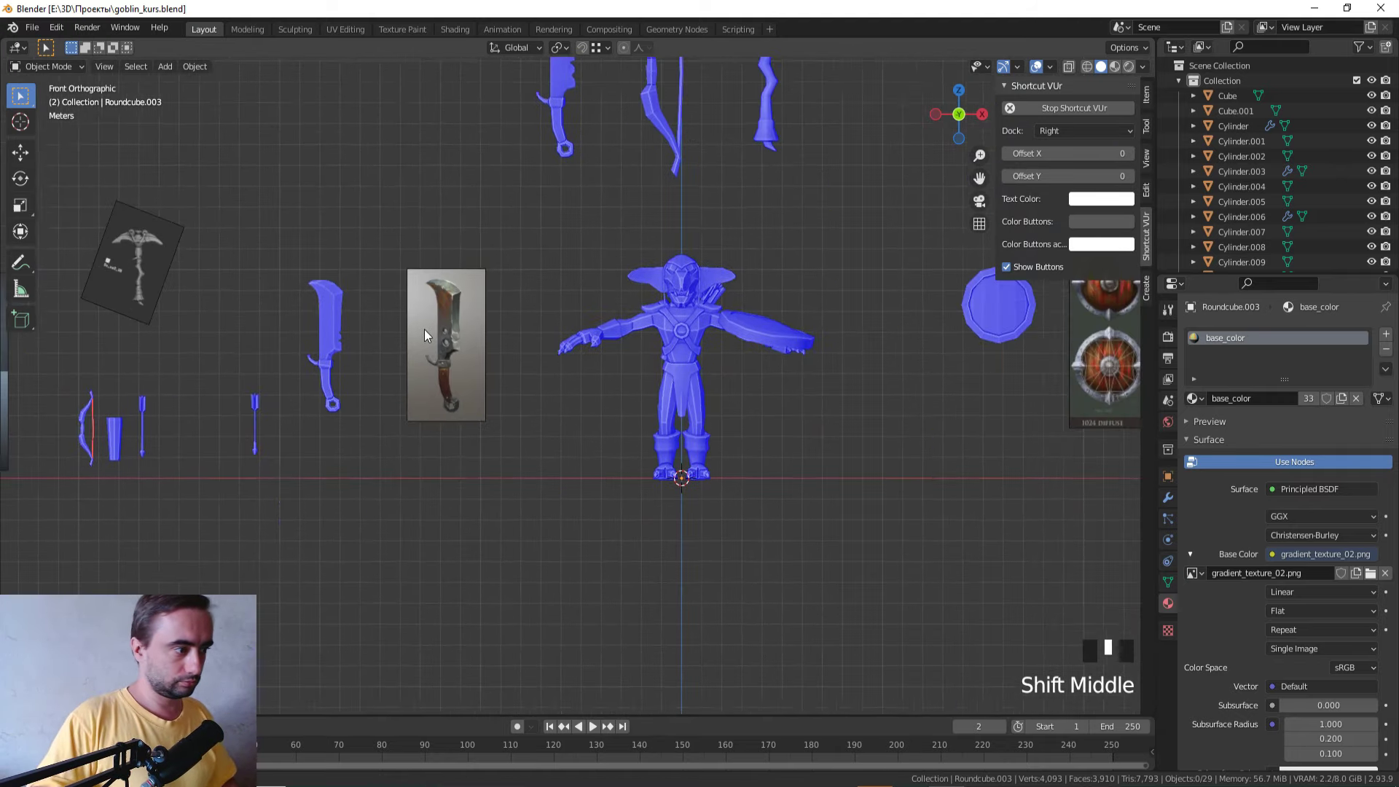
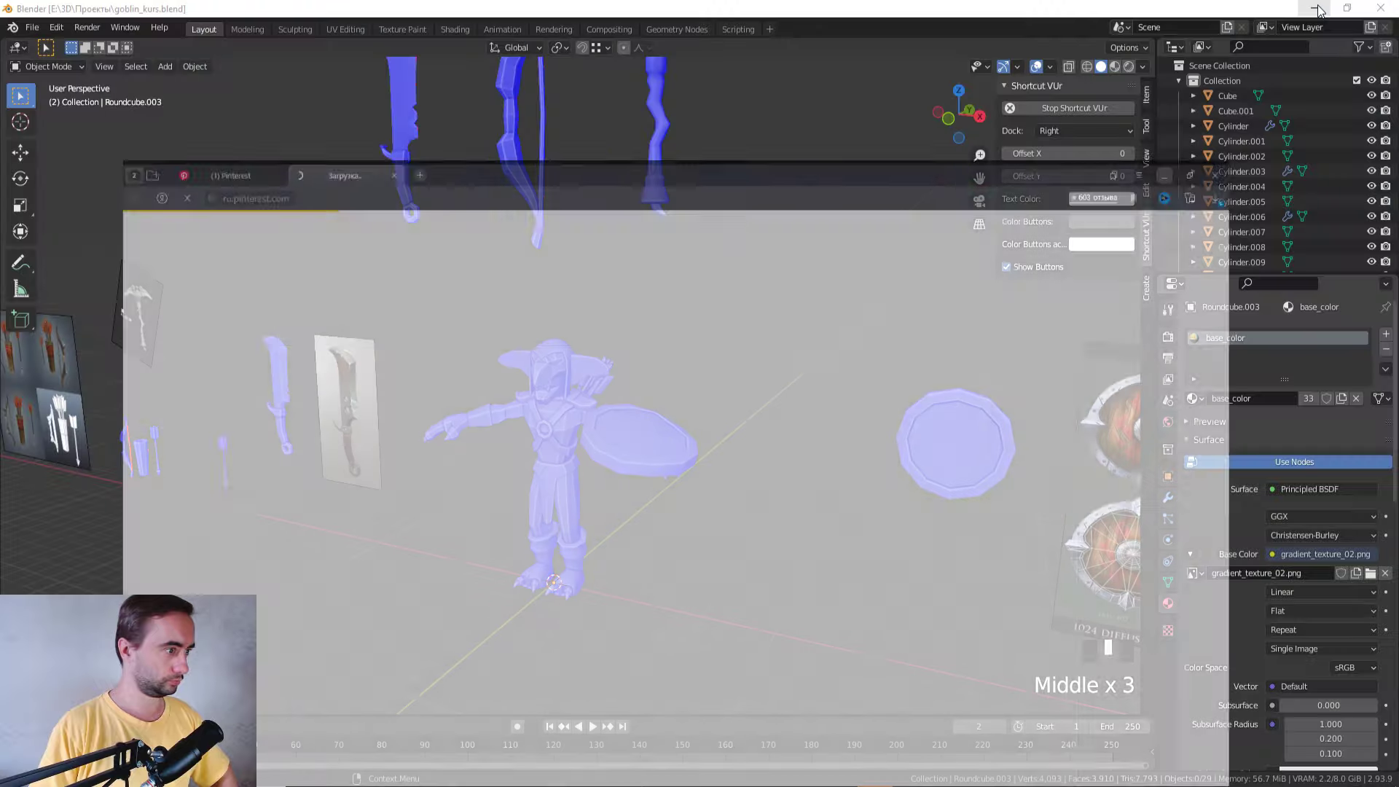
Step: Add a Round Cube at the goblin's feet, adjust its radius and start scaling it
left_click_drag(797, 338, 838, 311)
key("KP_1")
left_click_drag(980, 341, 776, 489)
left_click_drag(776, 489, 871, 519)
key("shift+a")
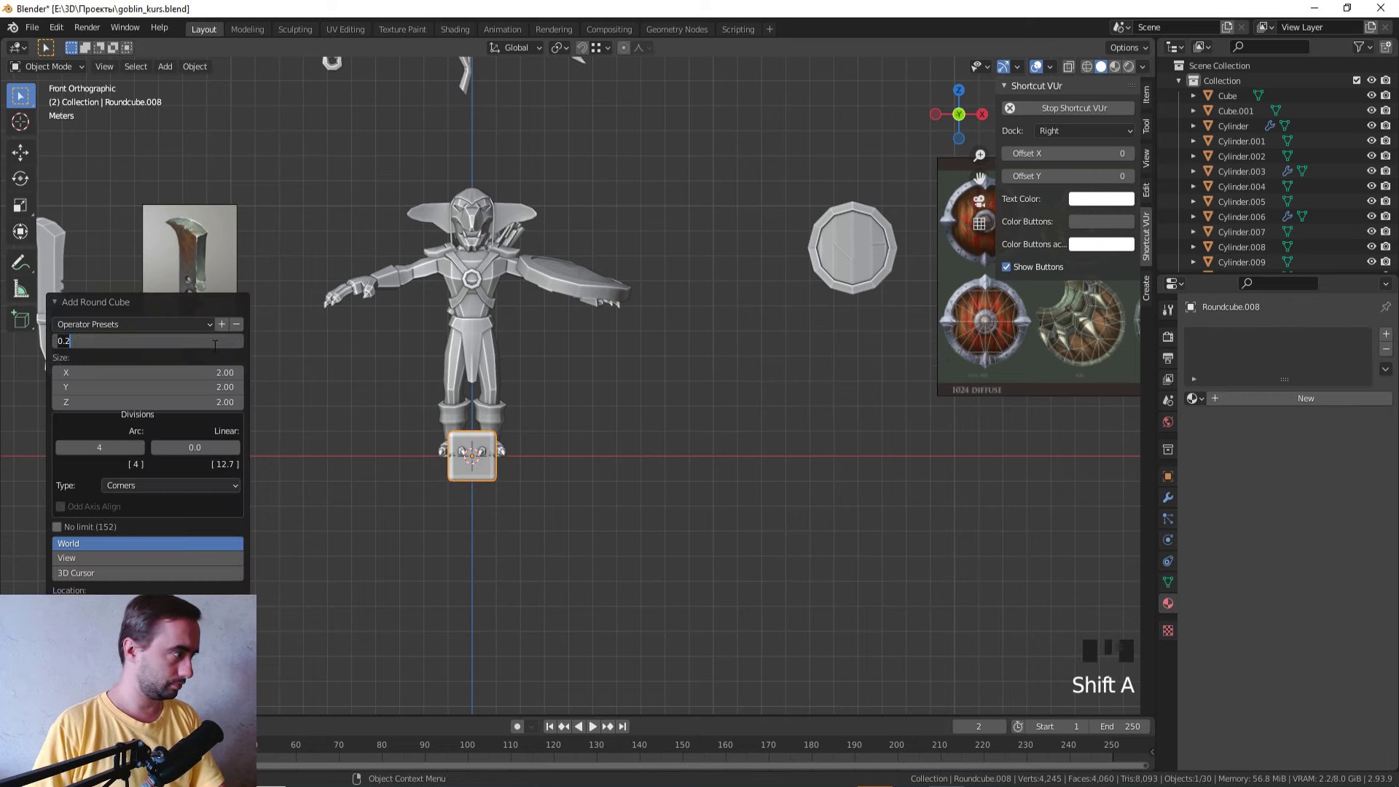
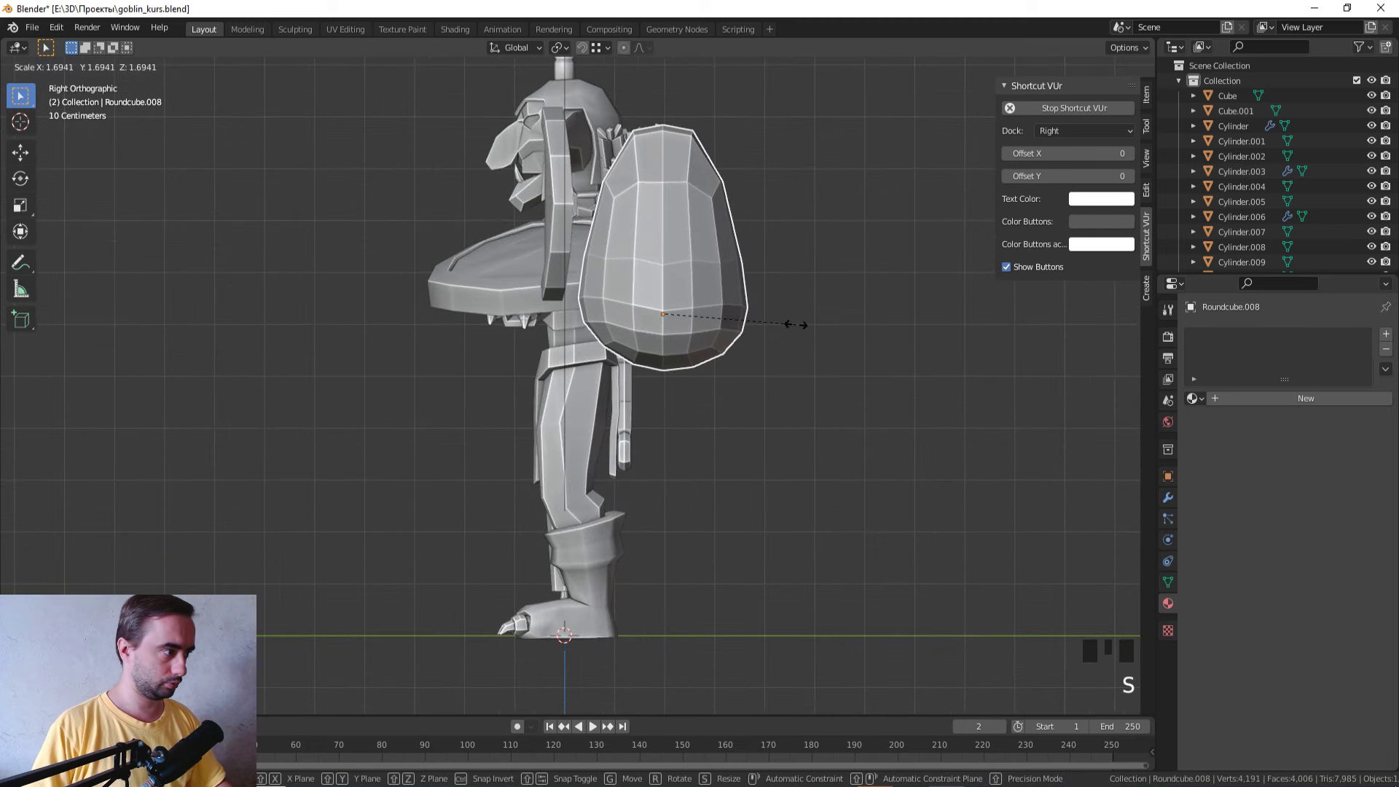
Step: In side view, edit the pouch with see-through mesh and select its top vertex ring
key("g")
middle_click(771, 341)
key("g")
key("s")
left_click_drag(803, 375, 772, 341)
scroll("up", 3)
Step: With proportional falloff, shrink the top ring into a neck and lower it along Z
key("Tab")
scroll("up", 3)
key("z")
left_click(775, 304)
key("s")
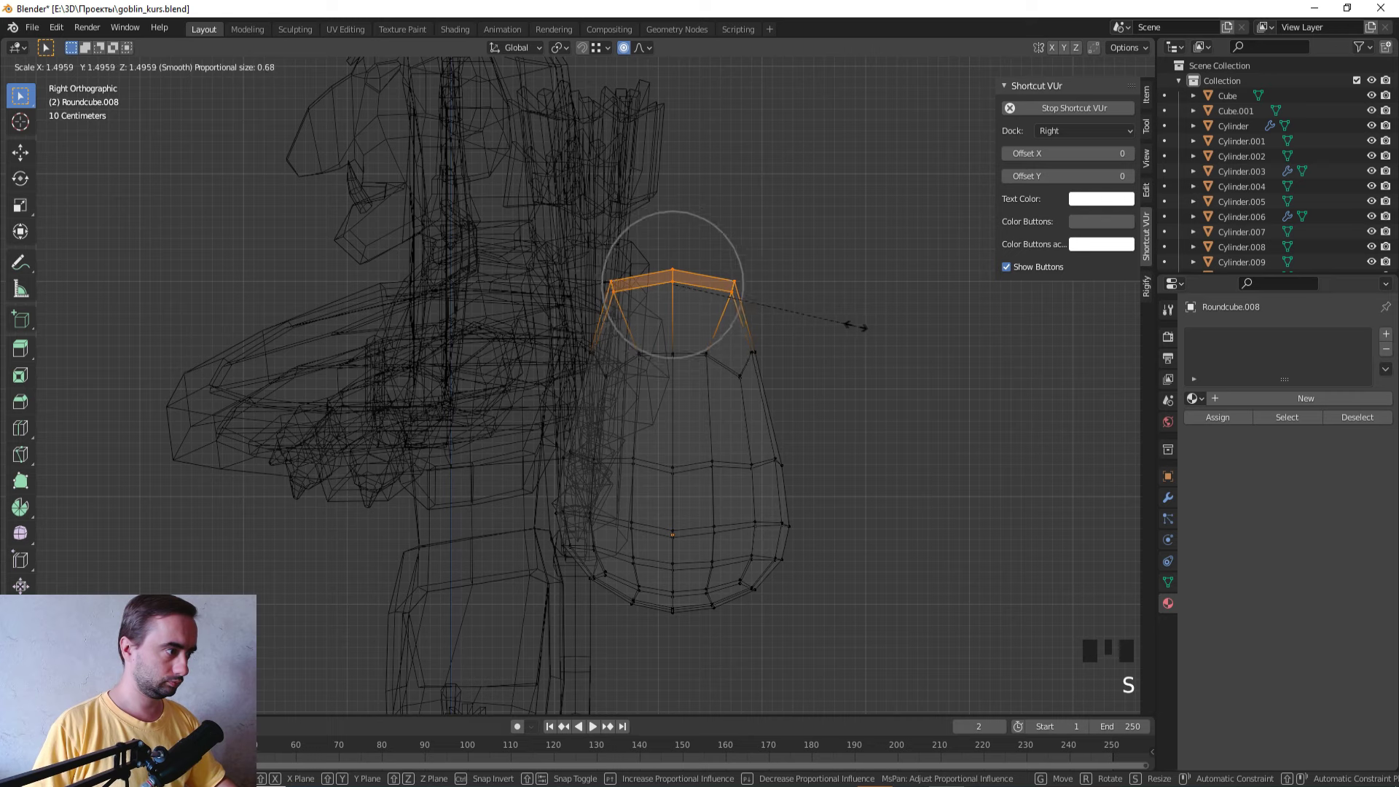
key("s")
key("g")
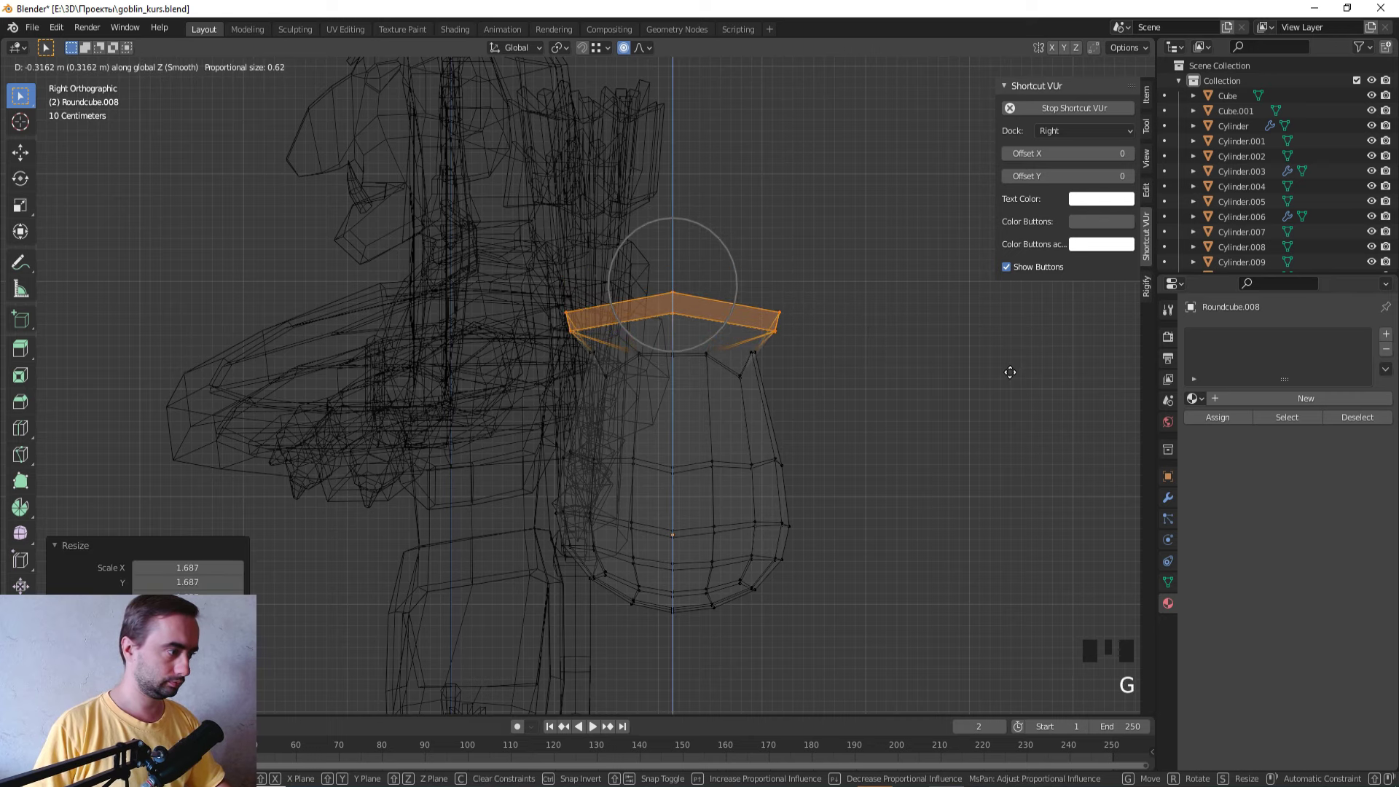
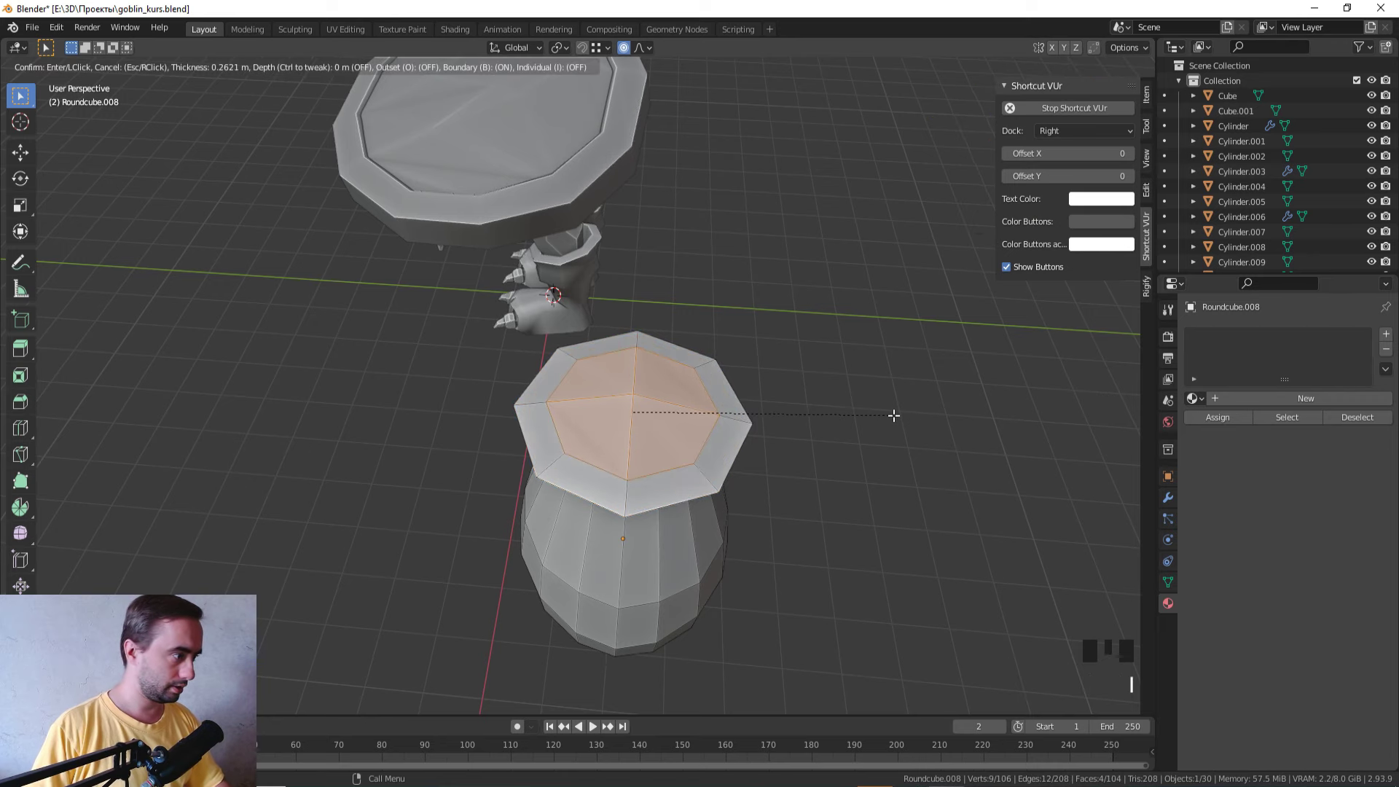
Step: Extrude the pouch's top face upward and scale it out into a flared rim
scroll("up", 3)
key("KP_1")
key("z")
key("e")
key("s")
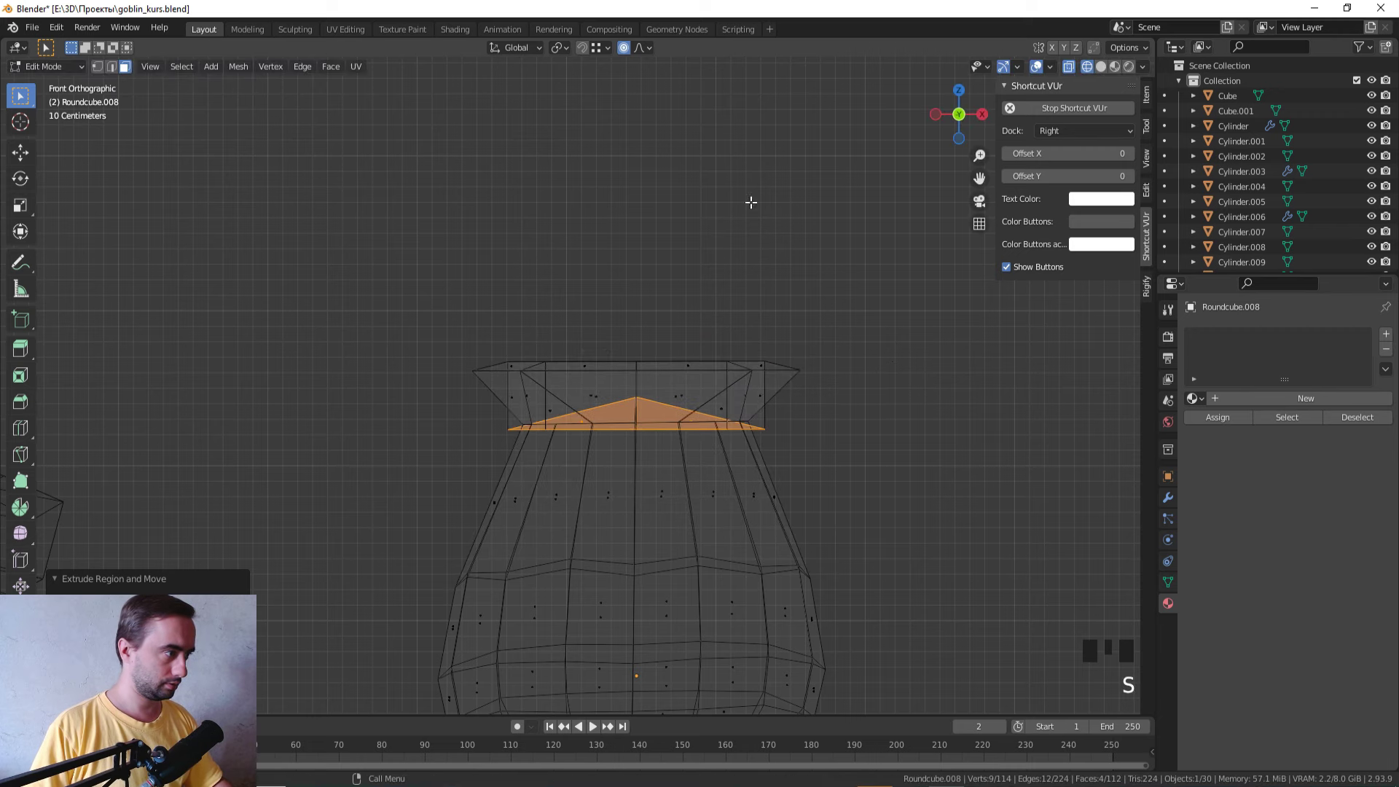
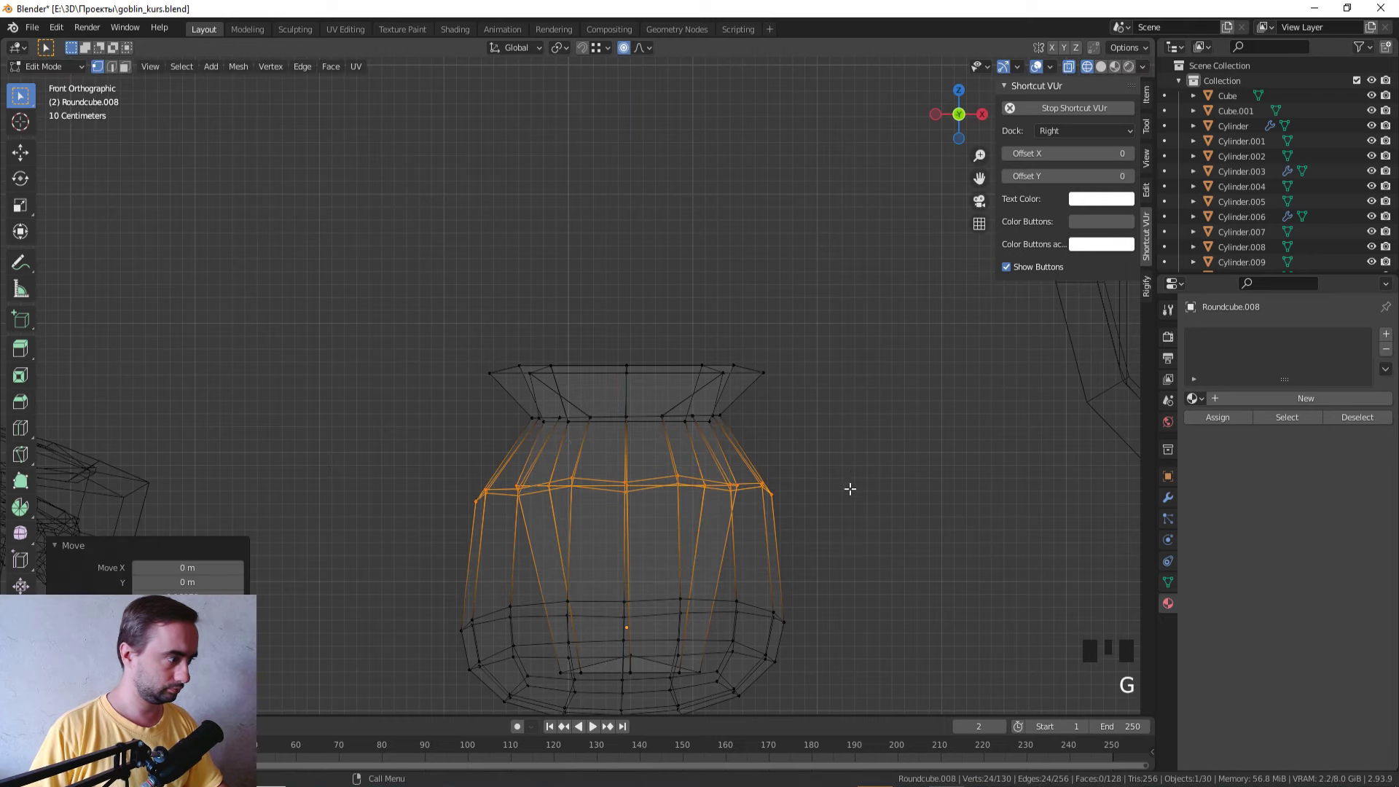
Step: Scale the middle loops into a round bulge, then shrink the bottom face and lift it to the neck
left_click(529, 700)
scroll("down", 3)
left_click(771, 606)
key("g")
key("s")
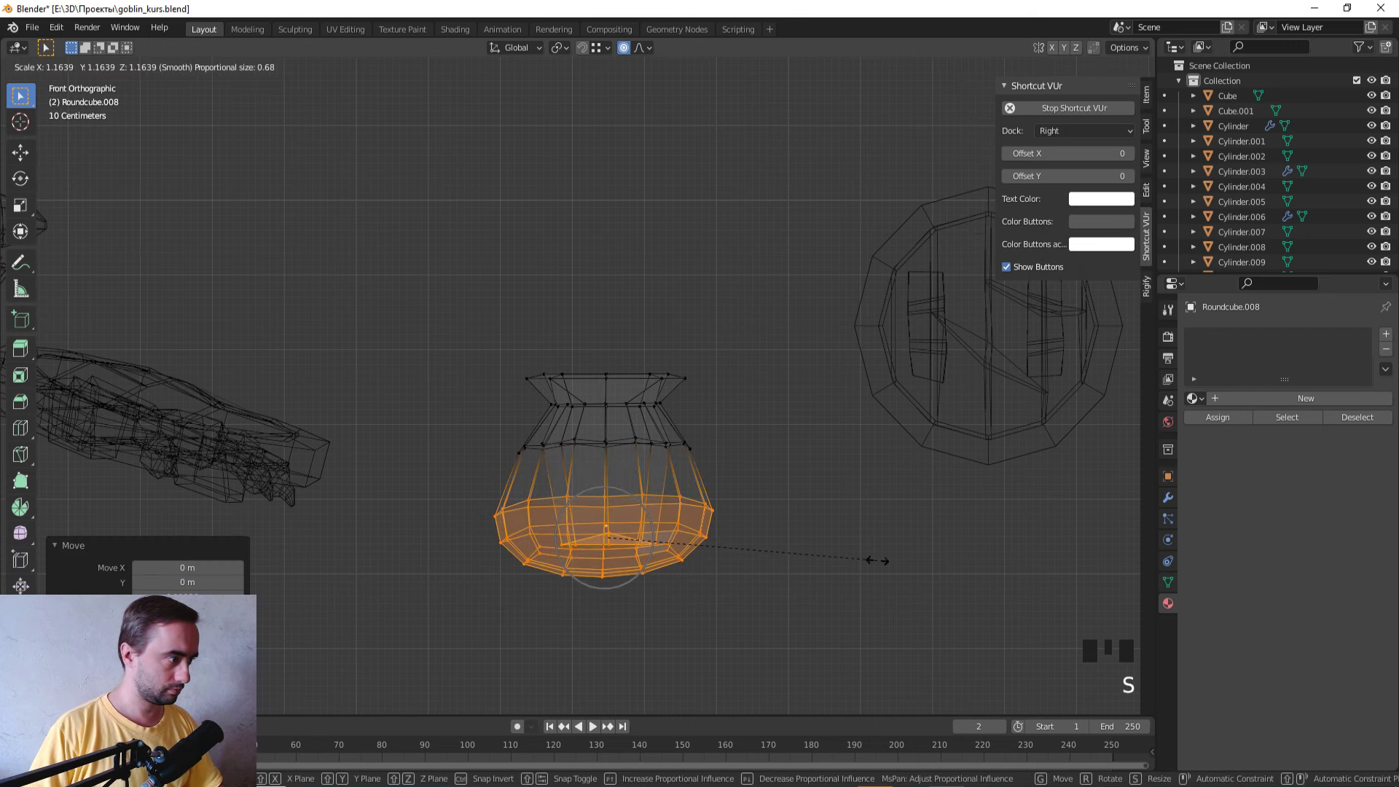
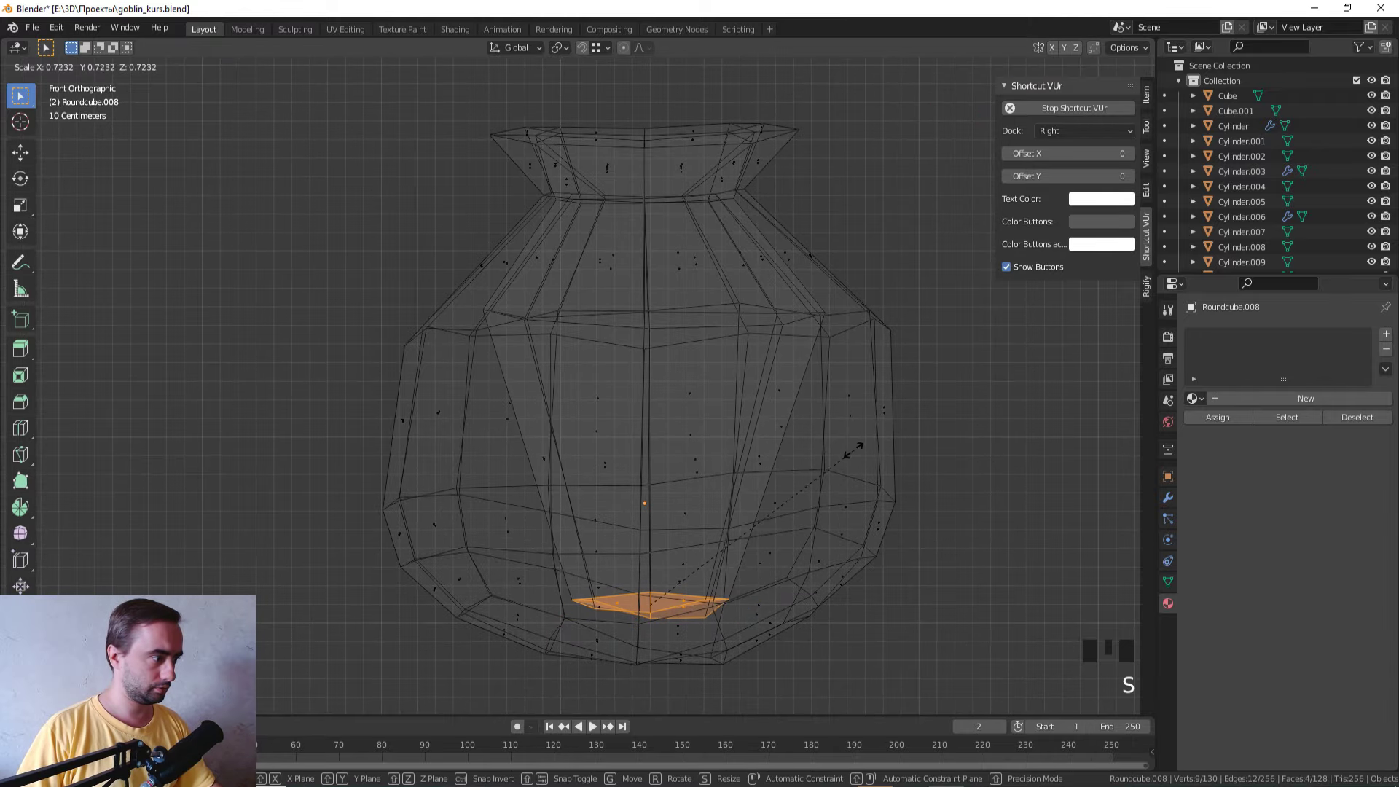
key("g")
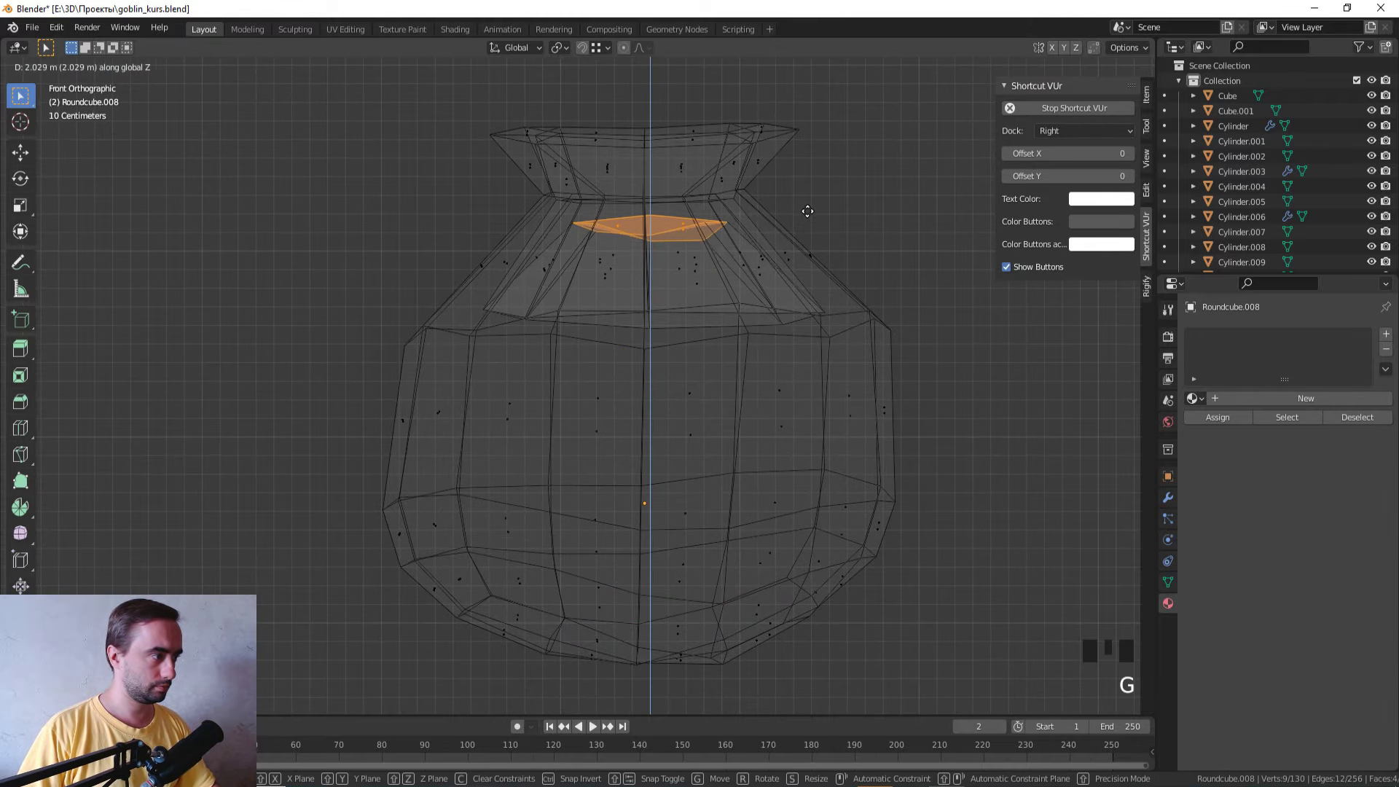
key("s")
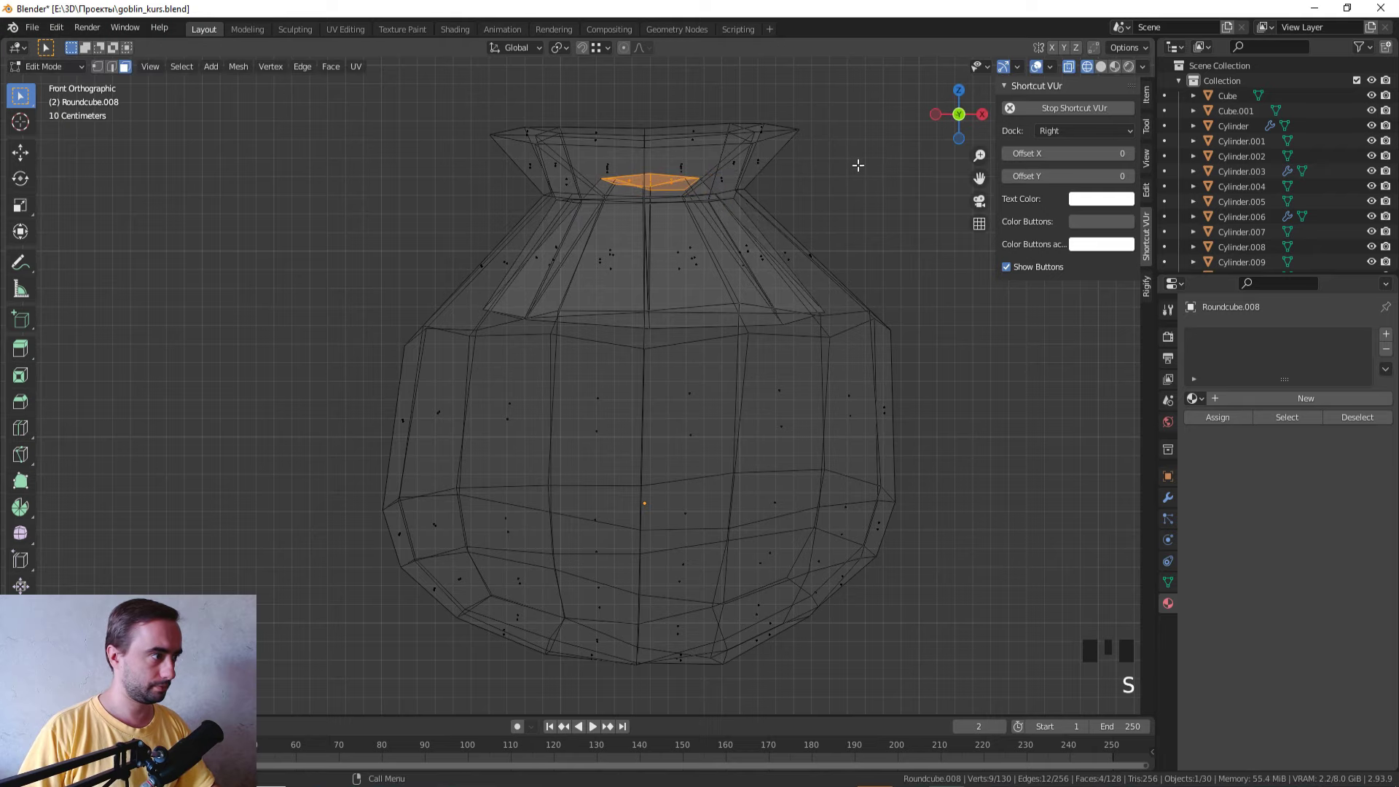
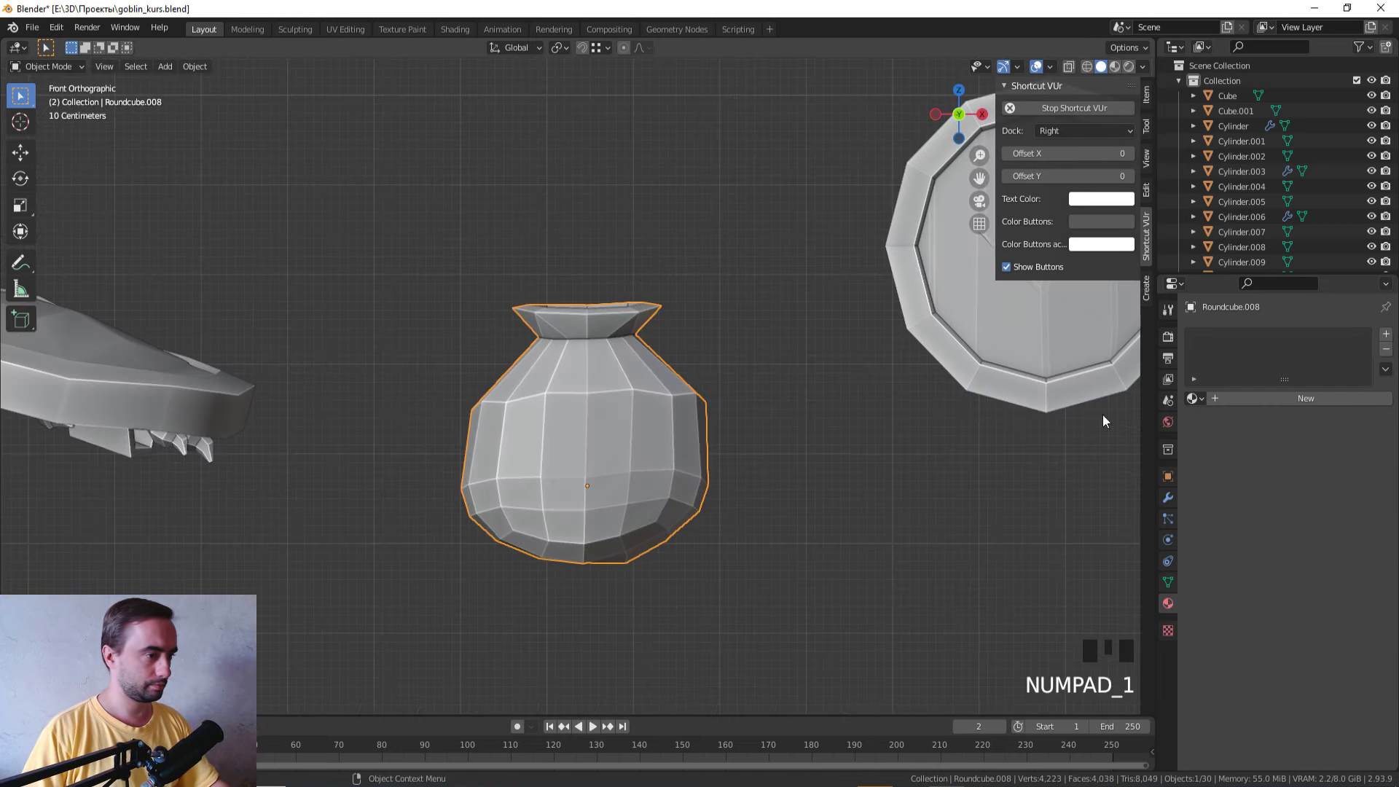
Step: Orbit to the pouch and enter Edit Mode on it
left_click_drag(1186, 420, 917, 370)
key("Tab")
Step: Assign the base_color material to the whole pouch and shrink its UVs onto the brown stripe
key("a")
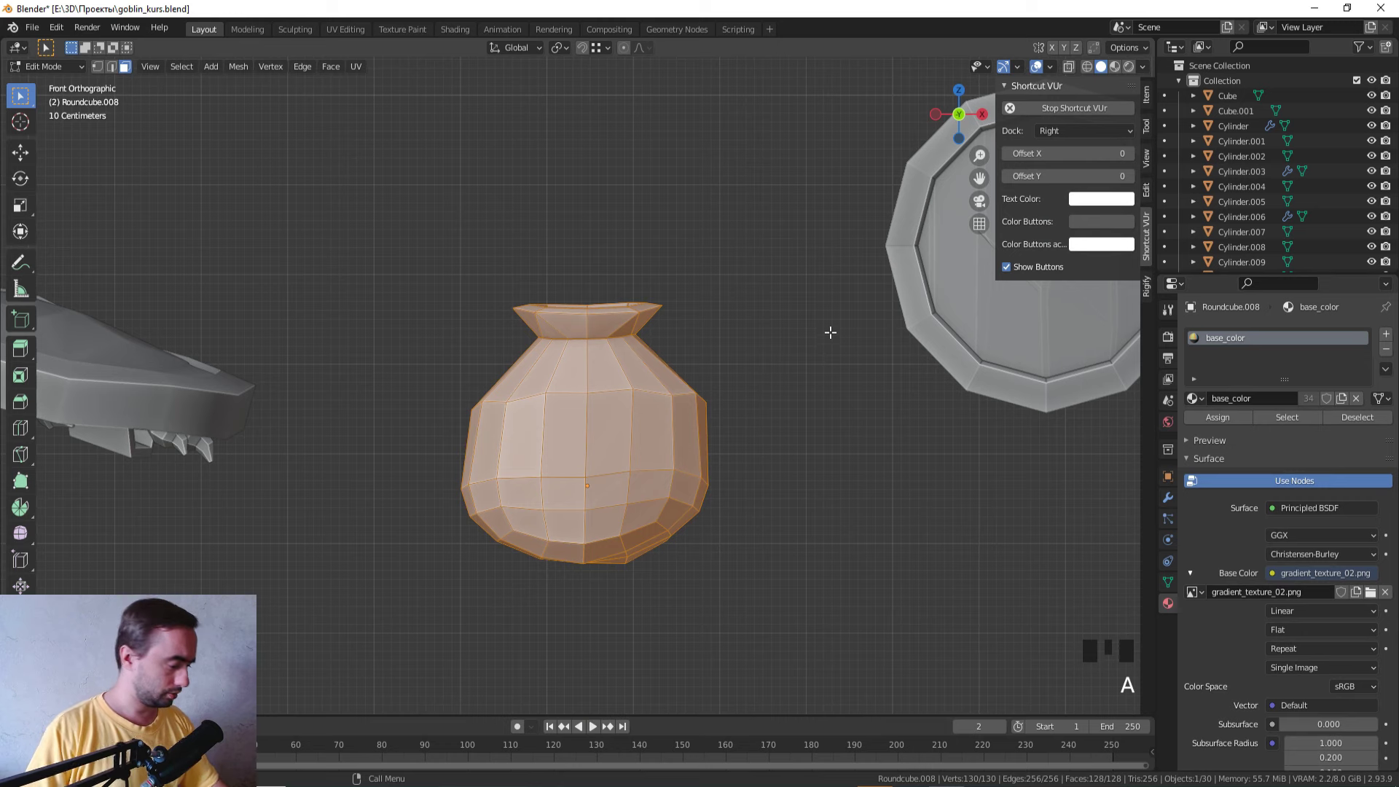
key("u")
left_click(358, 26)
key("s")
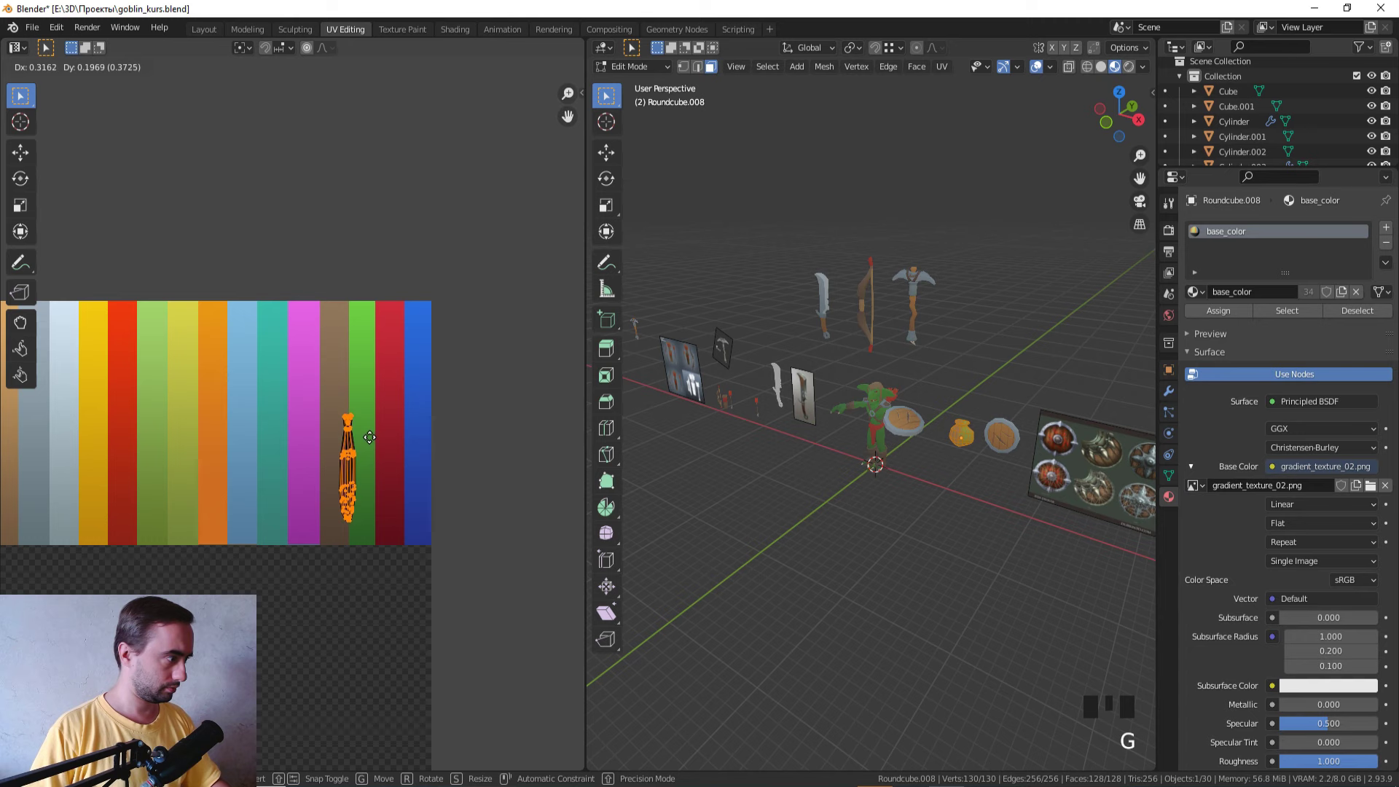
key("Tab")
key("z")
scroll("up", 3)
scroll("down", 3)
left_click_drag(984, 495, 933, 567)
Step: Select the rim faces, grow the selection and move their UVs onto a darker stripe
scroll("up", 3)
middle_click(1011, 576)
left_click_drag(990, 547, 886, 388)
scroll("up", 3)
key("Tab")
left_click_drag(882, 370, 905, 418)
scroll("up", 3)
left_click_drag(857, 404, 980, 388)
left_click(980, 388)
key("ctrl+KP_Add")
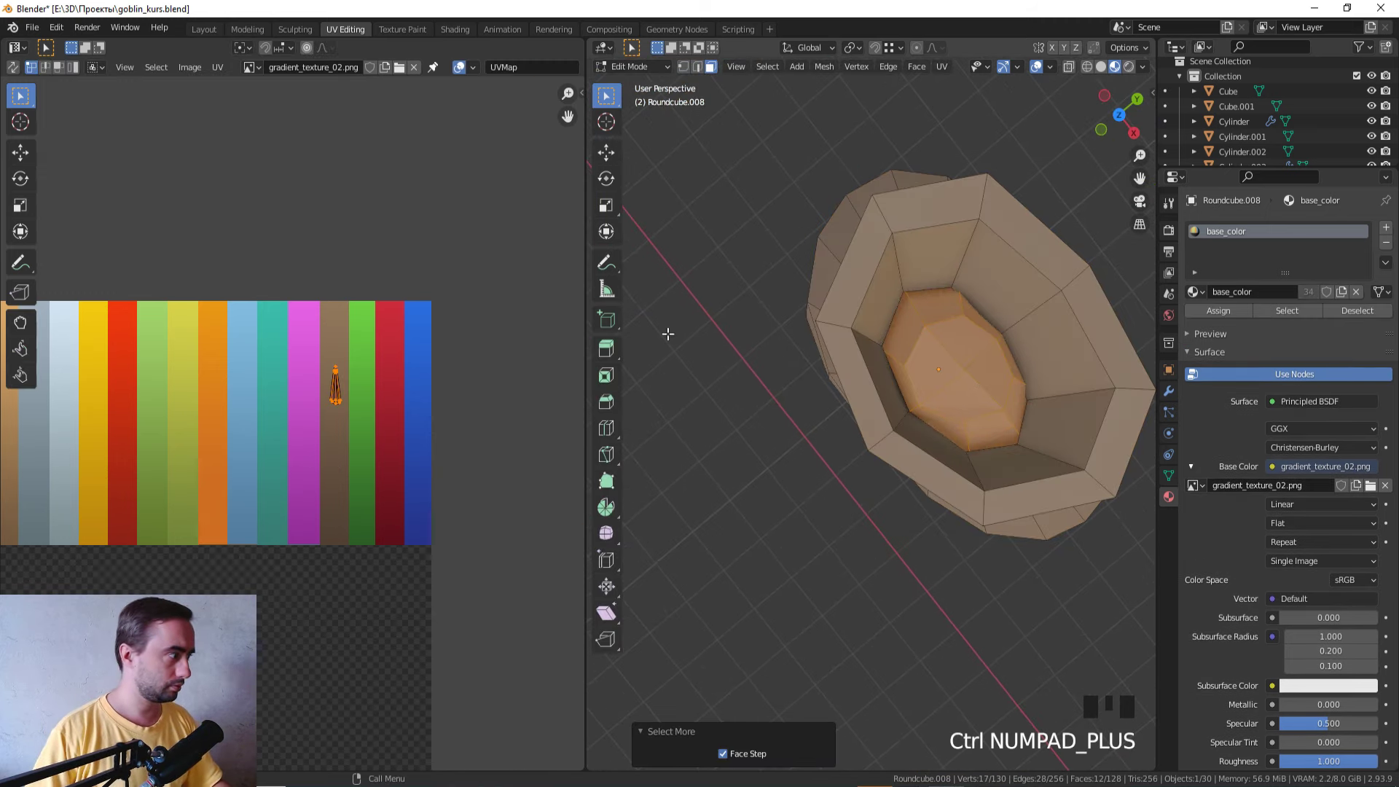
key("g")
key("Tab")
scroll("down", 3)
left_click_drag(775, 473, 759, 401)
left_click_drag(759, 401, 727, 432)
left_click_drag(727, 432, 716, 556)
scroll("down", 3)
left_click_drag(745, 545, 800, 519)
Step: Frame the pouch in front orthographic view with X-ray to reach its hidden faces
scroll("up", 3)
key("KP_1")
left_click_drag(963, 396, 826, 626)
scroll("up", 3)
left_click_drag(867, 539, 912, 490)
scroll("up", 3)
key("Tab")
key("z")
left_click_drag(774, 459, 837, 446)
scroll("up", 3)
key("1")
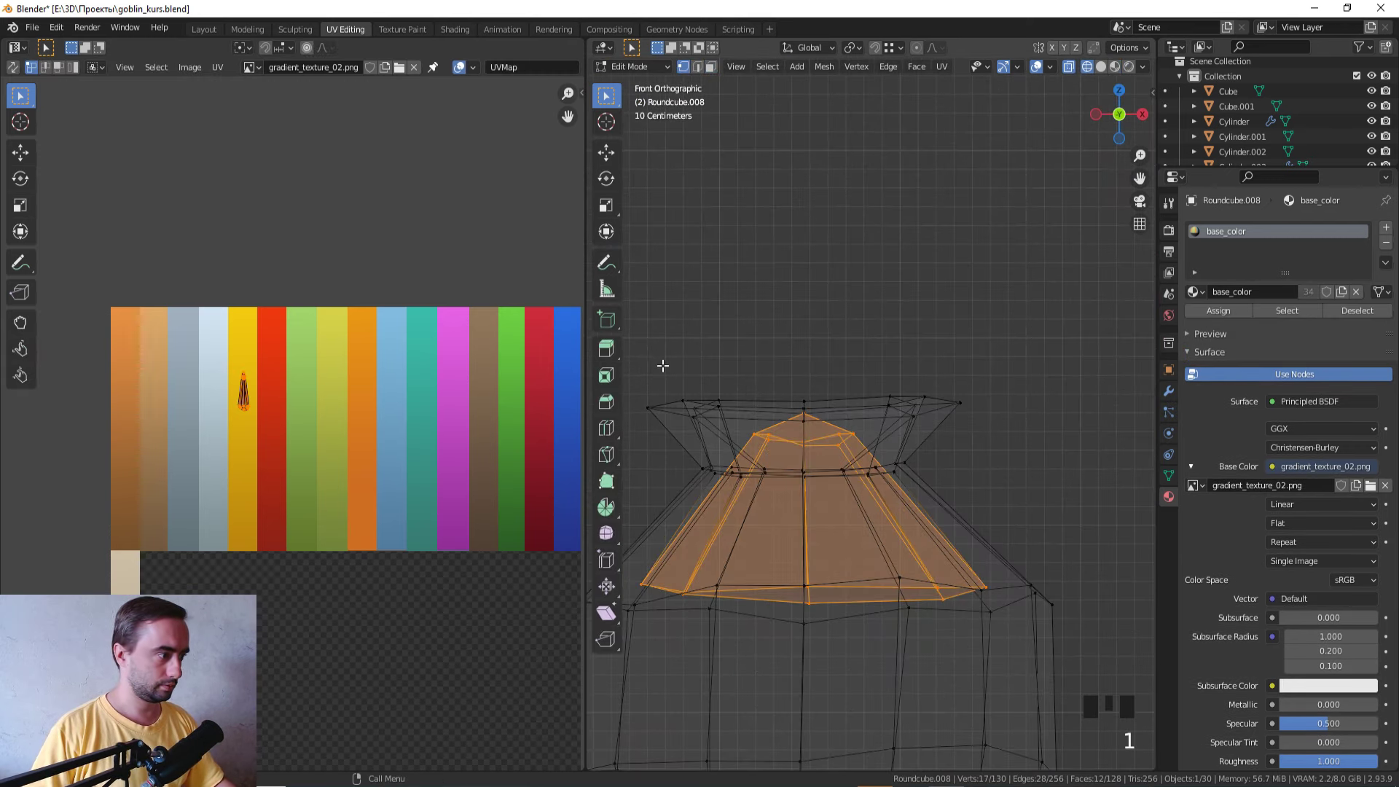
middle_click(681, 358)
scroll("down", 3)
Step: Select the top loops in face mode and scale and move them into a gathered neck with a wider rim
key("KP_1")
left_click(777, 422)
scroll("up", 3)
left_click_drag(879, 389, 980, 421)
key("z")
scroll("down", 3)
key("3")
left_click(945, 444)
left_click(947, 449)
scroll("up", 3)
key("KP_1")
key("g")
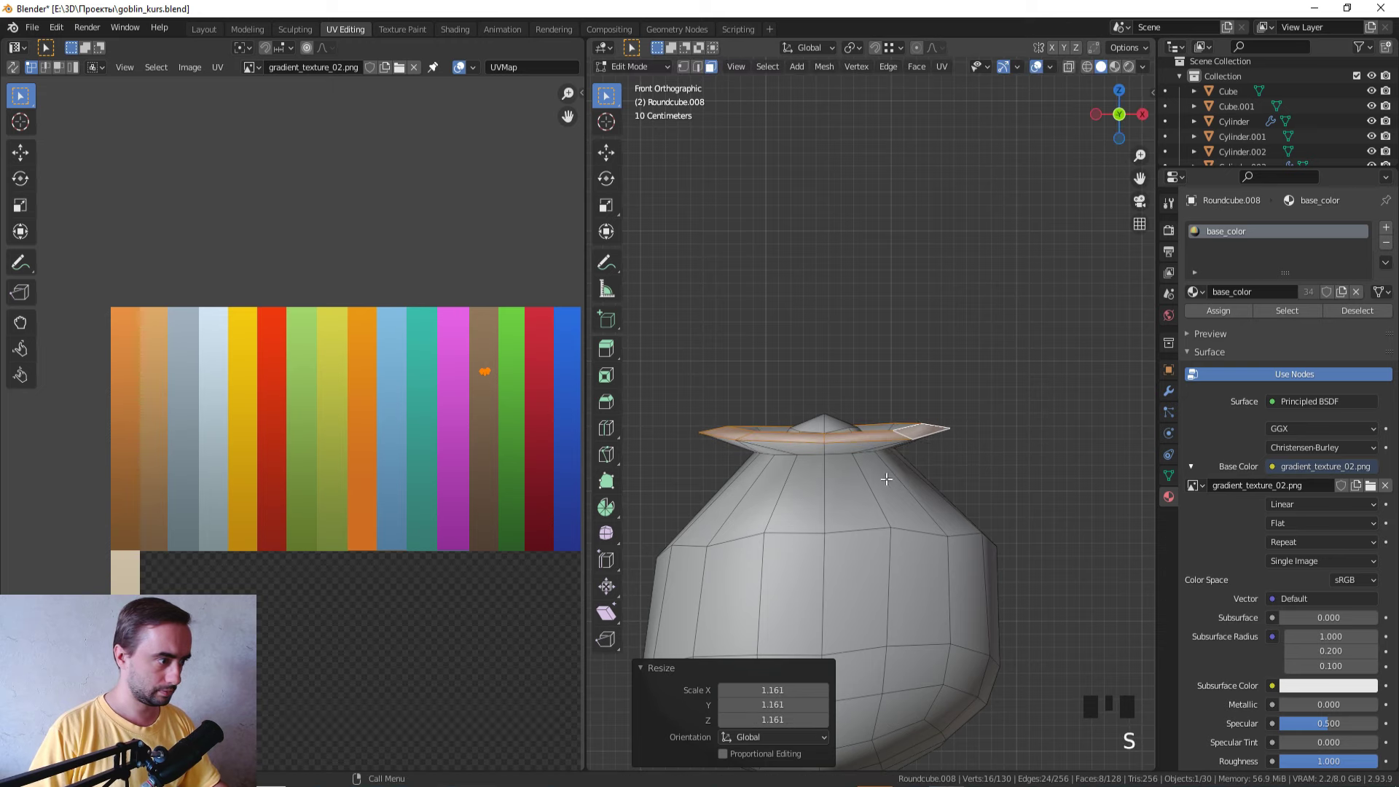
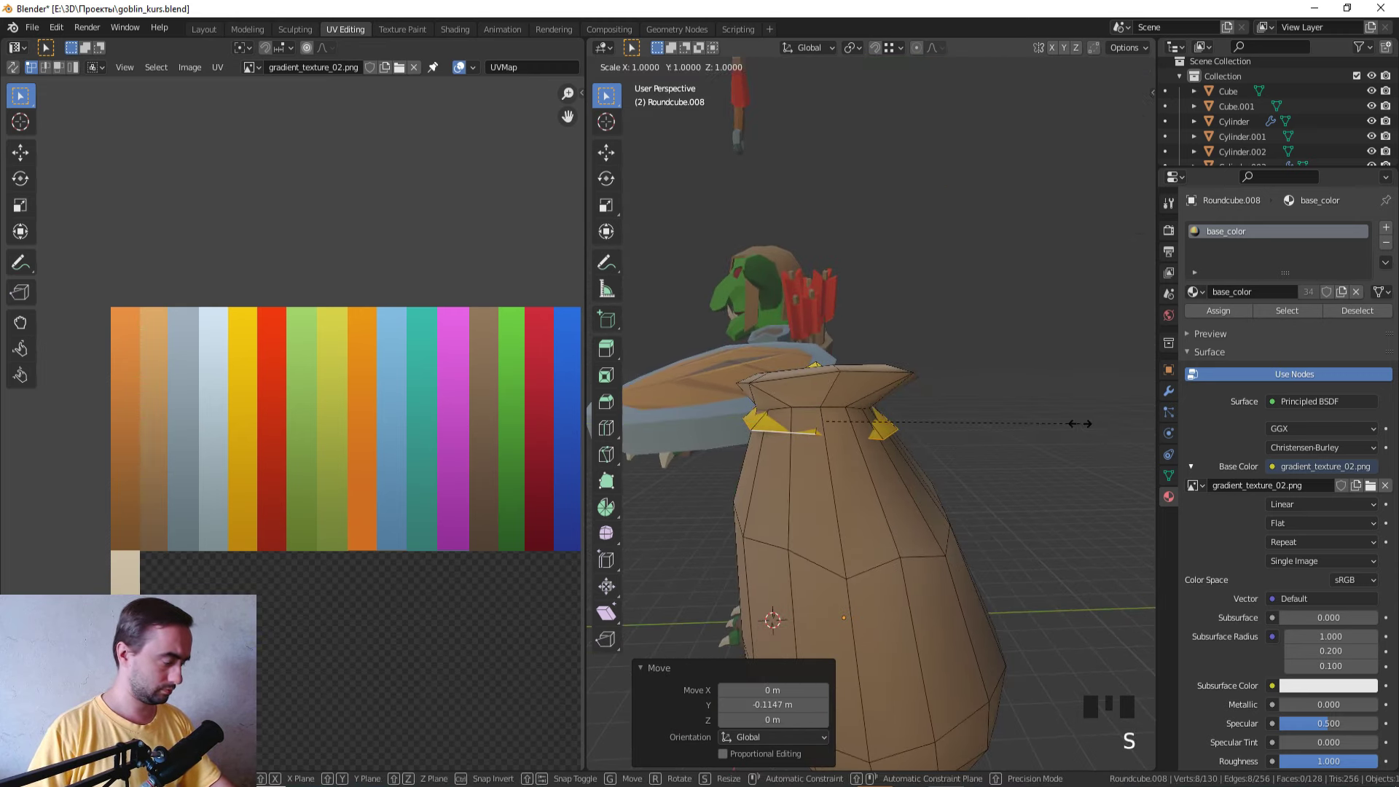
Step: Shift the selected part of the pouch mesh, constrained along one axis
left_click_drag(937, 446, 1040, 440)
scroll("up", 3)
middle_click(1037, 441)
key("g")
scroll("down", 3)
key("g")
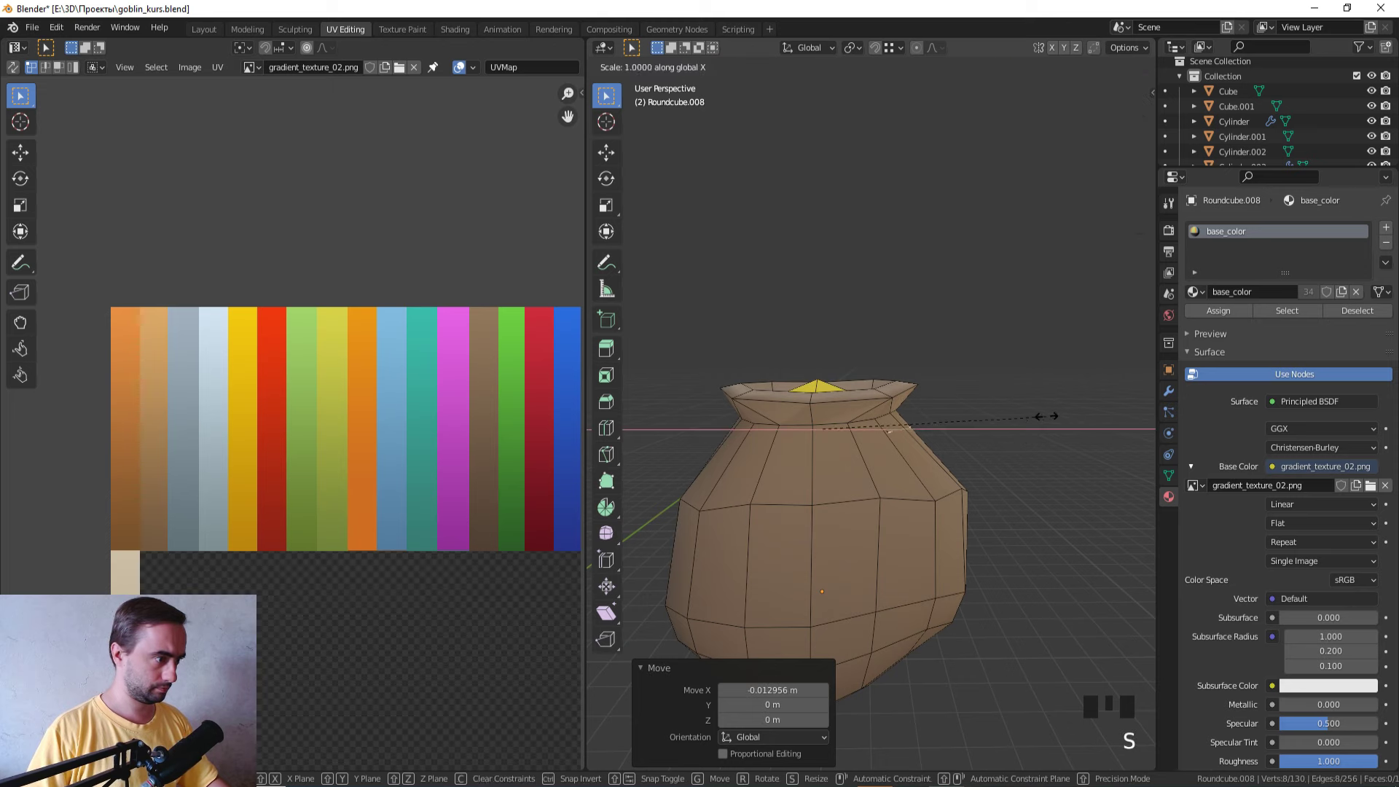
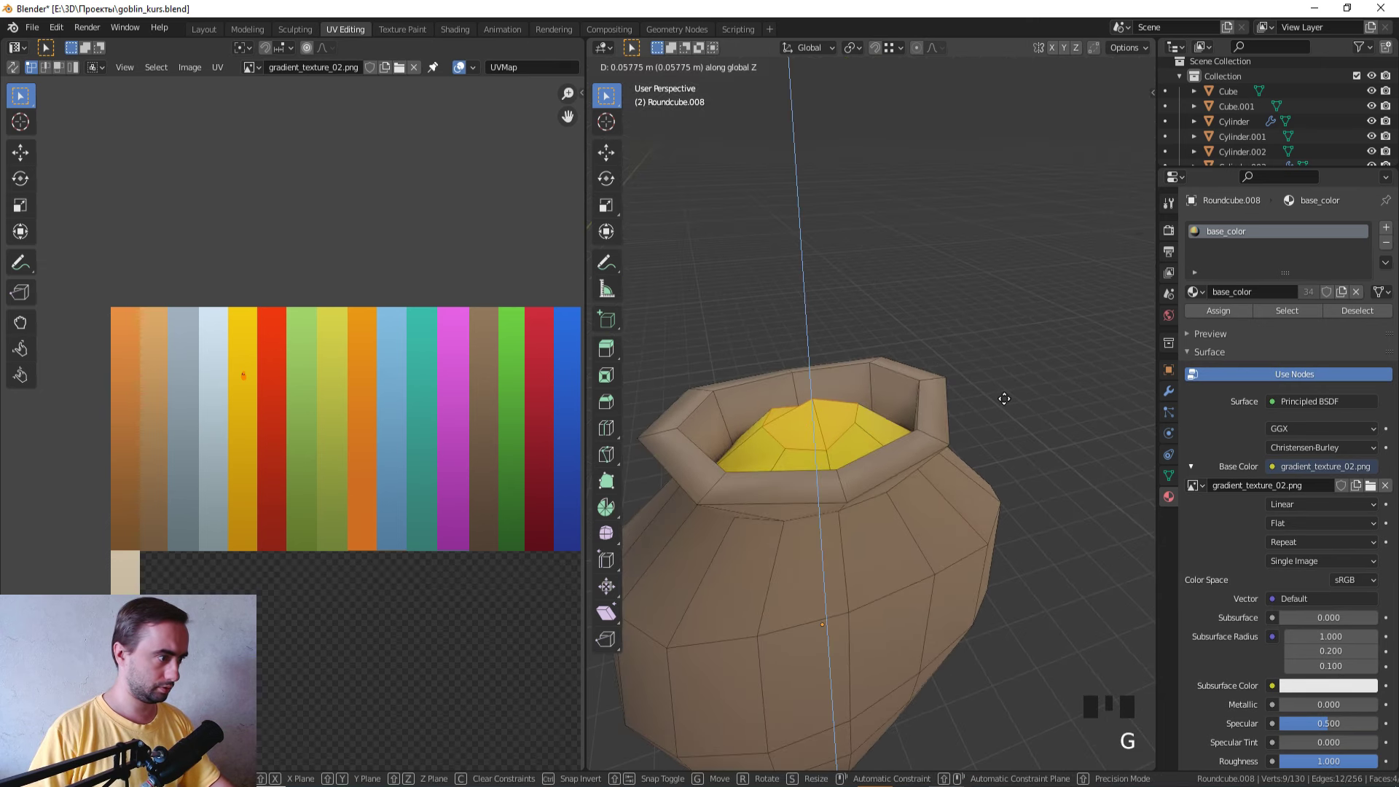
Step: Grow the selection over the filling and grab its UV island onto the yellow palette stripe
key("Tab")
scroll("down", 3)
left_click_drag(1004, 410, 837, 417)
key("Tab")
key("ctrl+KP_Add")
key("ctrl+KP_Add")
left_click(538, 436)
key("g")
left_click(296, 475)
key("ctrl+z")
key("g")
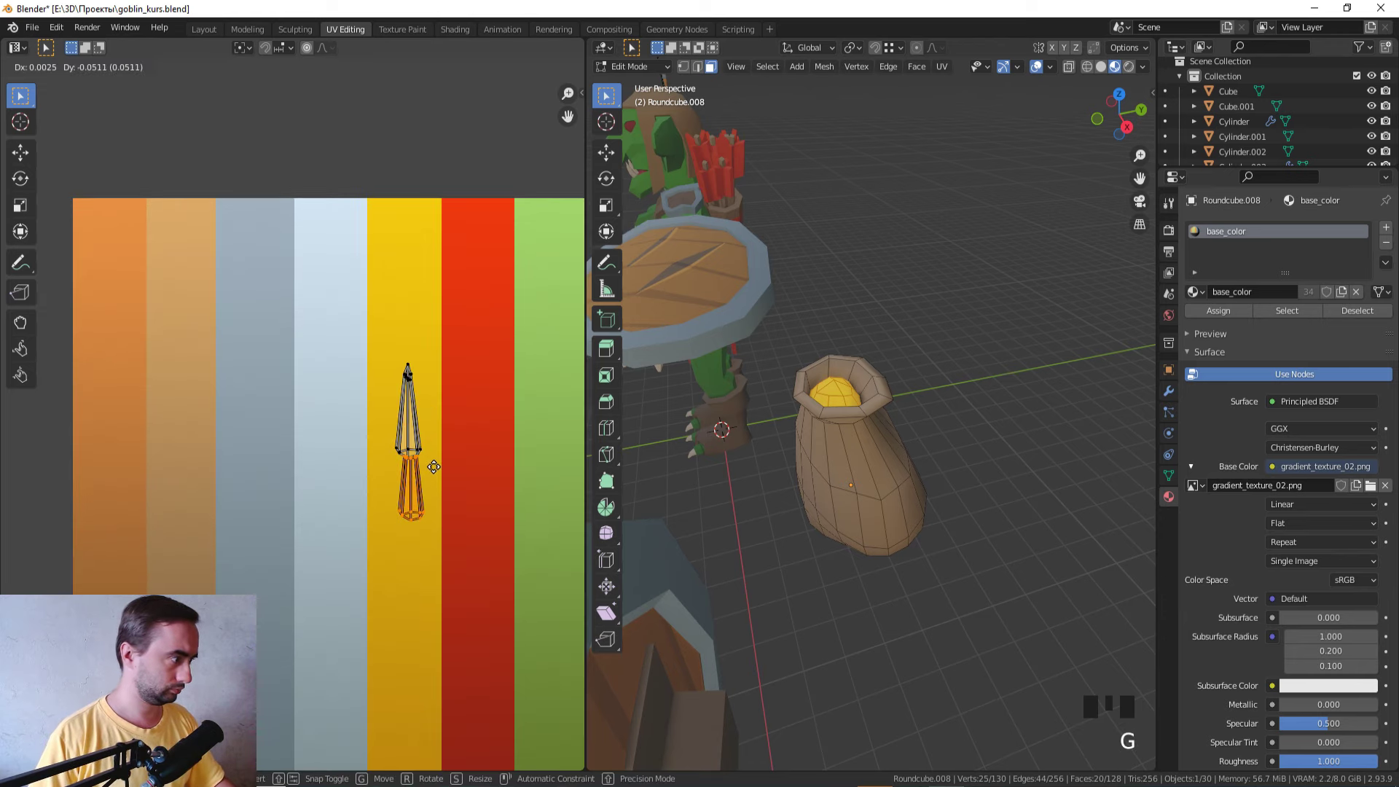
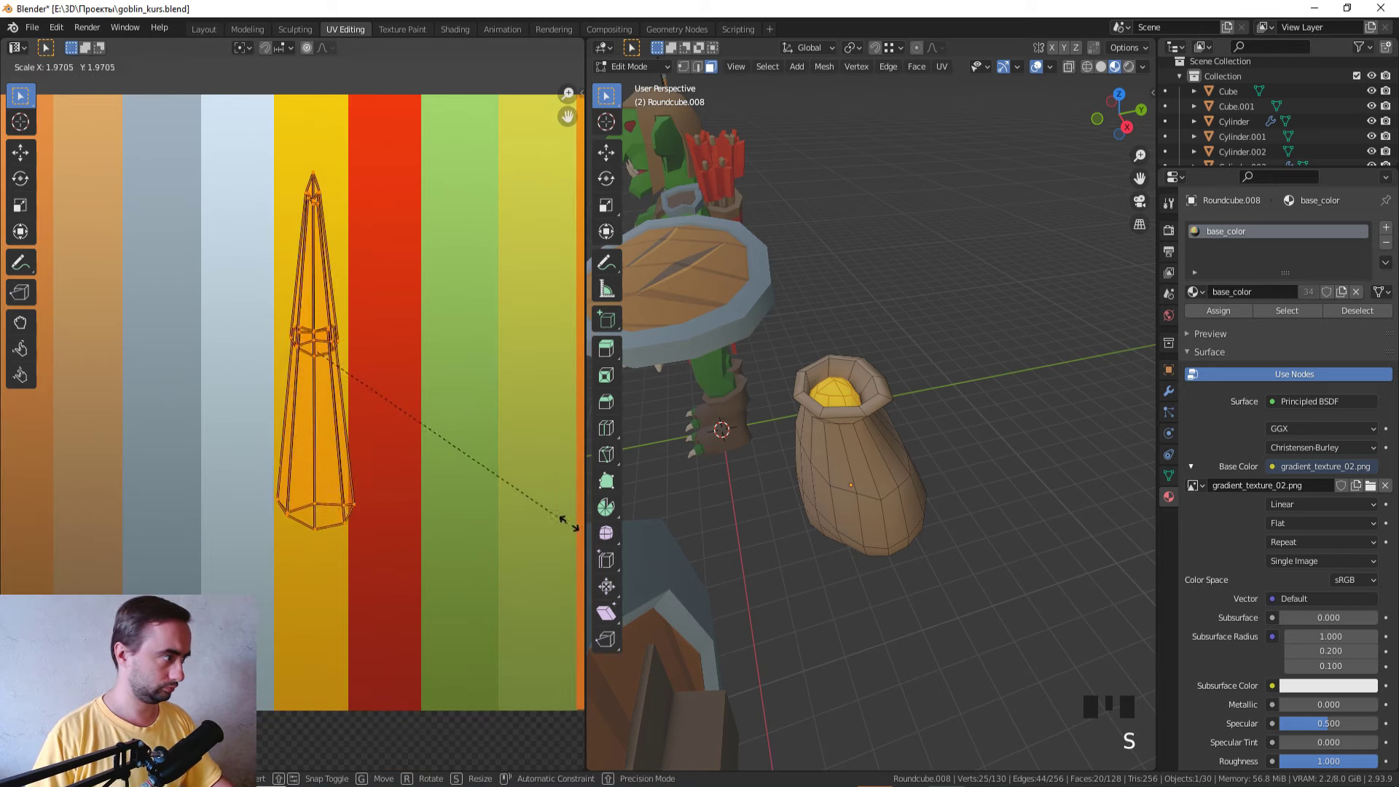
Step: Nudge the filling's UV island into place on the yellow stripe, checking it in the viewport
key("Tab")
scroll("down", 3)
key("Tab")
key("g")
key("Tab")
key("Tab")
key("g")
scroll("down", 3)
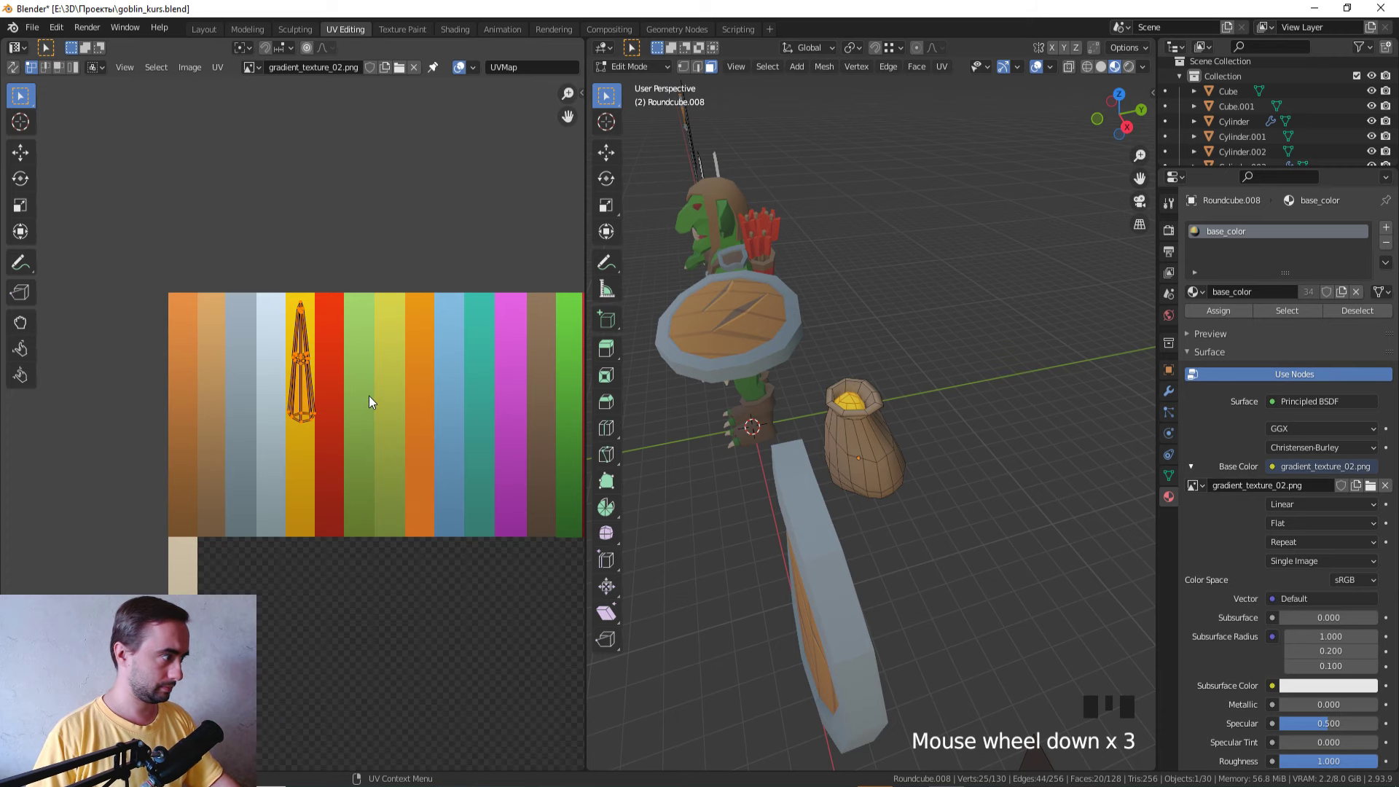
key("g")
key("Tab")
scroll("down", 3)
Step: Select the whole sack and move its UV island onto the orange-brown stripe
left_click(946, 383)
key("Tab")
key("a")
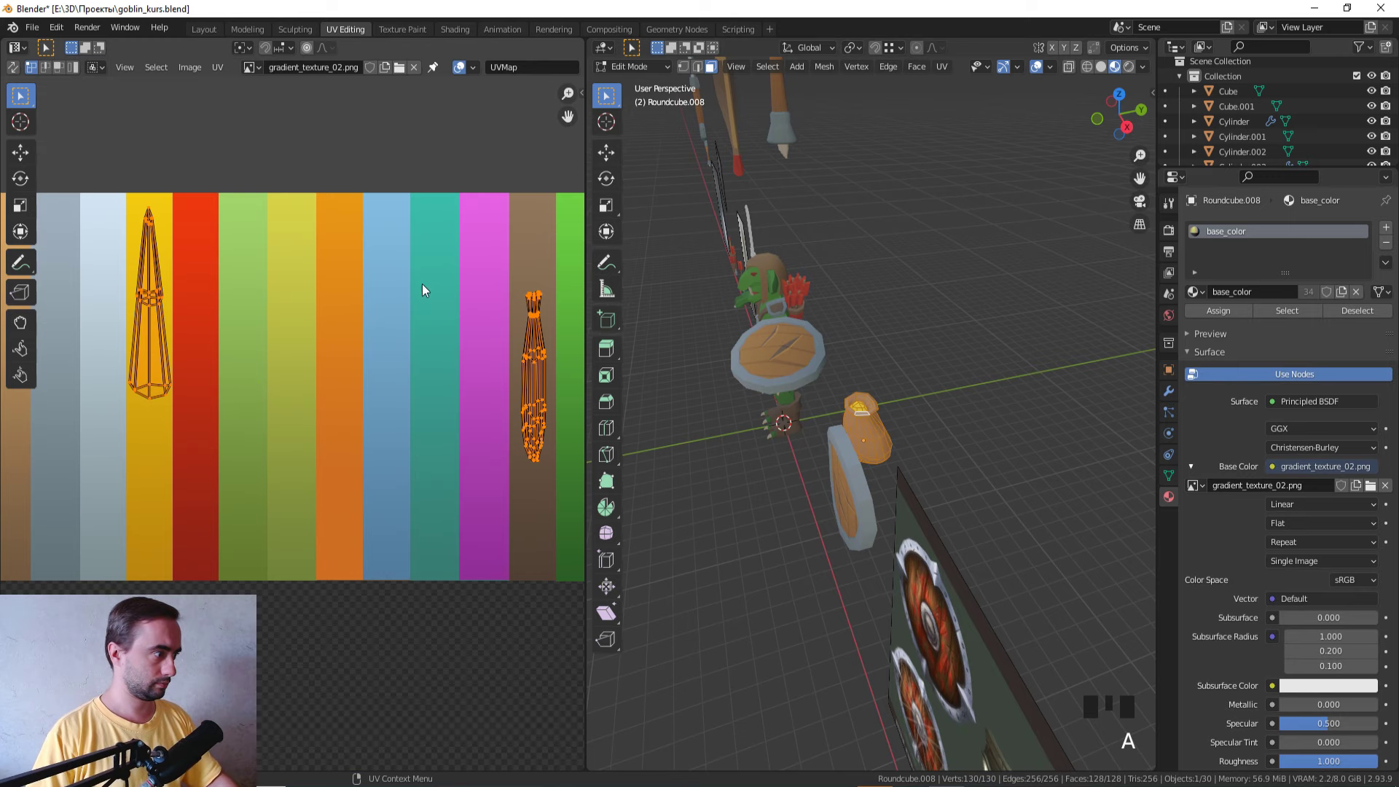
left_click(582, 521)
key("g")
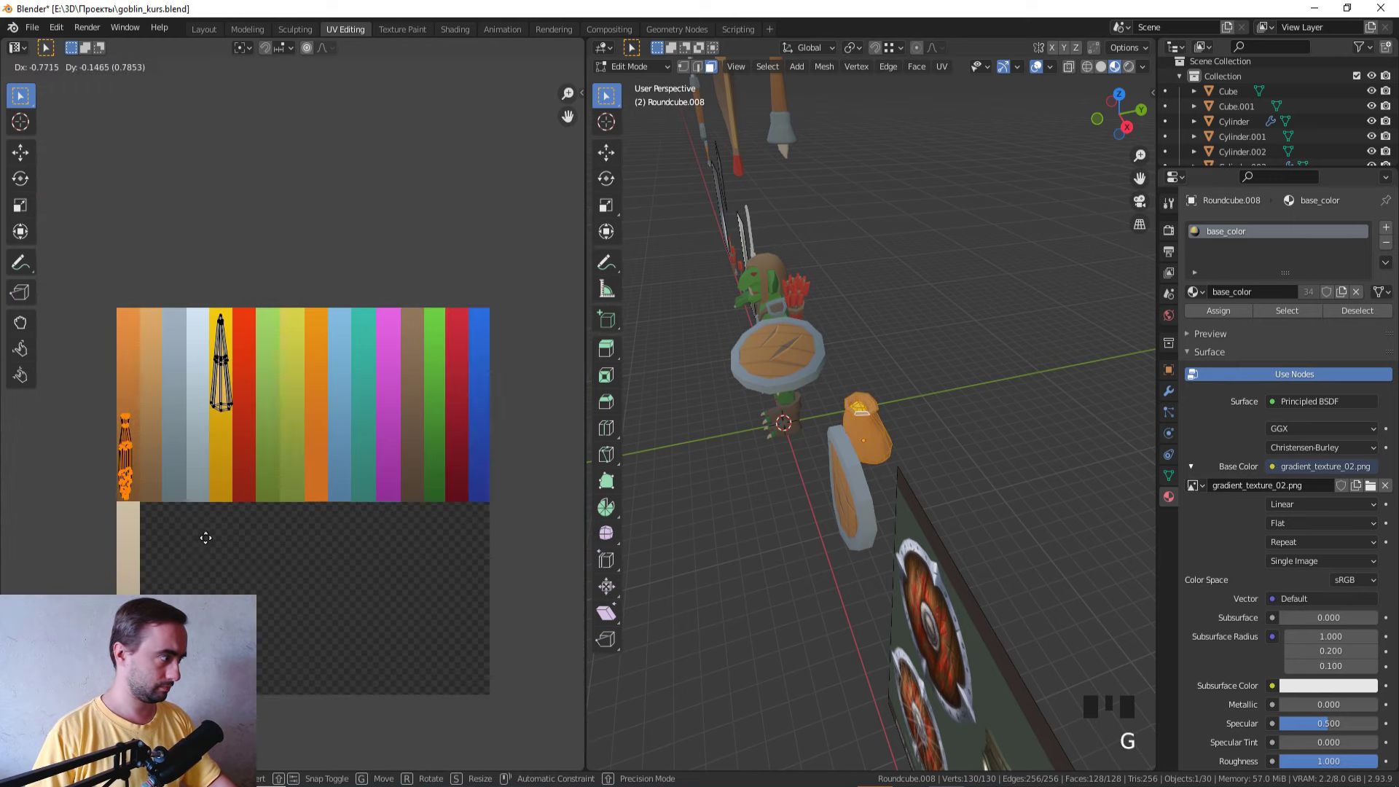
key("Tab")
left_click_drag(644, 502, 862, 425)
left_click(861, 425)
left_click_drag(870, 440, 819, 418)
Step: Check the pouch from the front against the goblin, then reopen its mesh with X-ray on
scroll("up", 3)
key("KP_1")
scroll("up", 3)
key("KP_1")
left_click_drag(818, 423, 815, 438)
key("KP_1")
key("Tab")
scroll("up", 3)
key("z")
left_click(991, 400)
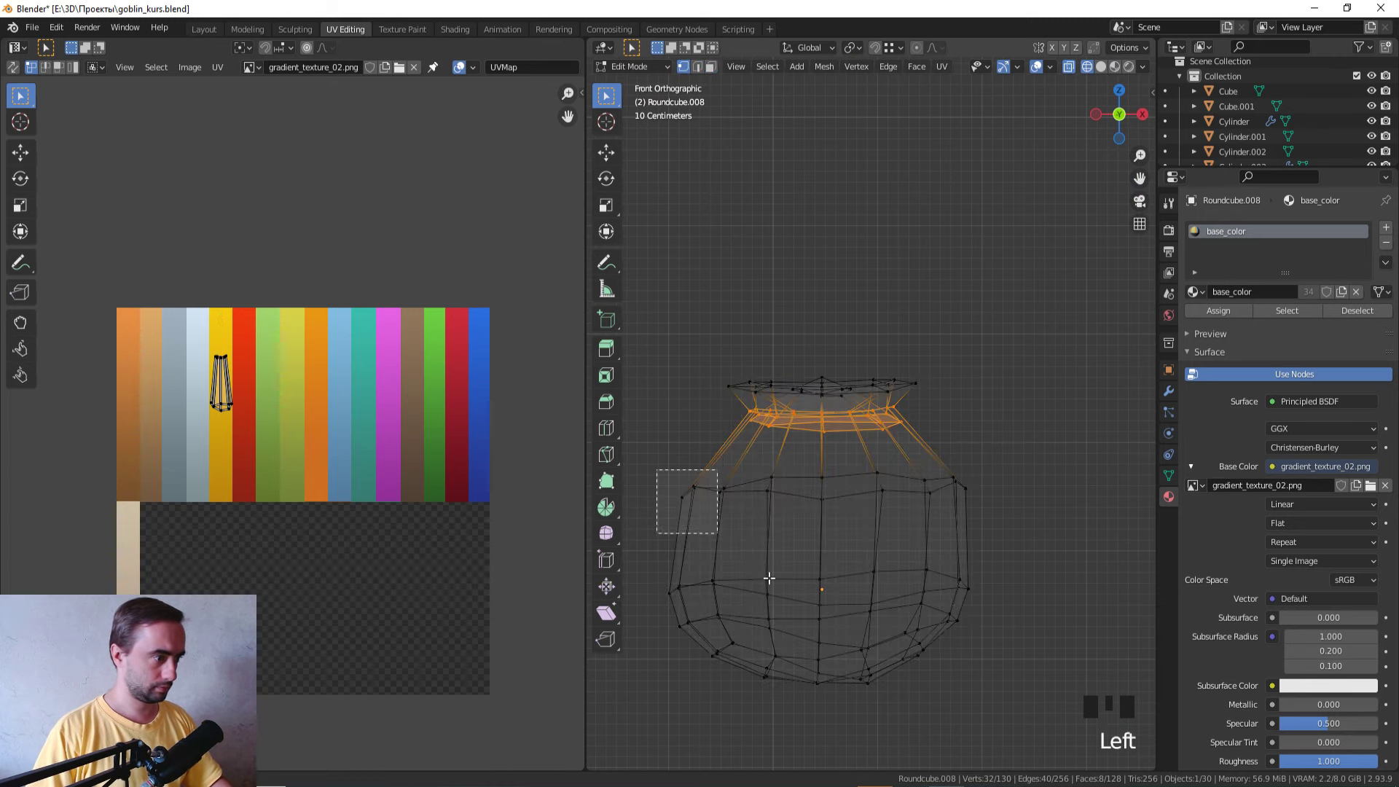
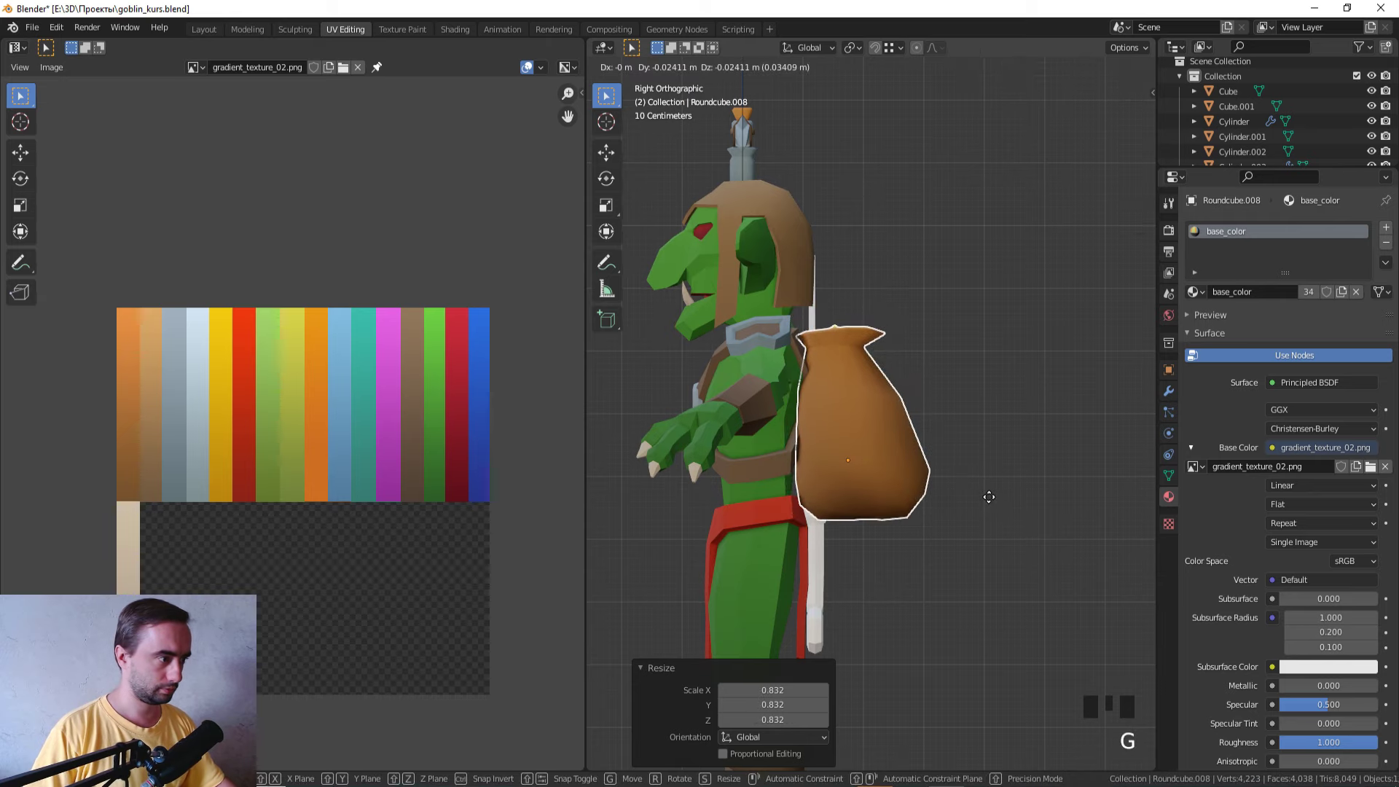
Step: Orbit and frame the pouch against the goblin's back in side view
left_click(1001, 414)
left_click_drag(1005, 428, 945, 493)
scroll("up", 3)
middle_click(1015, 397)
scroll("down", 3)
left_click_drag(864, 440, 923, 412)
left_click(924, 412)
left_click_drag(923, 412, 1039, 428)
key("KP_3")
scroll("up", 3)
Step: In Edit Mode with X-ray, enable proportional editing and grab the lower vertices toward the body
key("Tab")
key("z")
left_click(800, 471)
scroll("up", 3)
left_click(921, 53)
key("z")
key("z")
key("g")
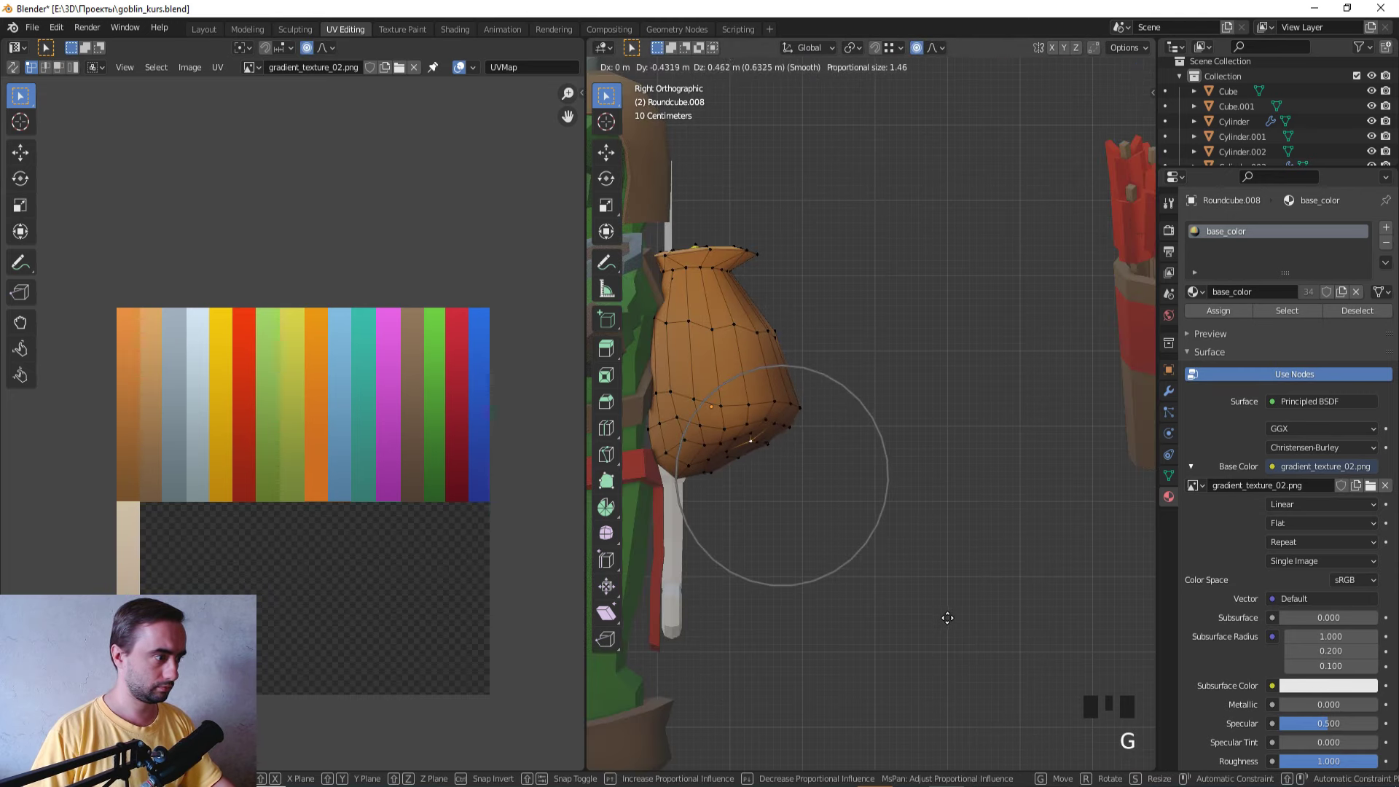
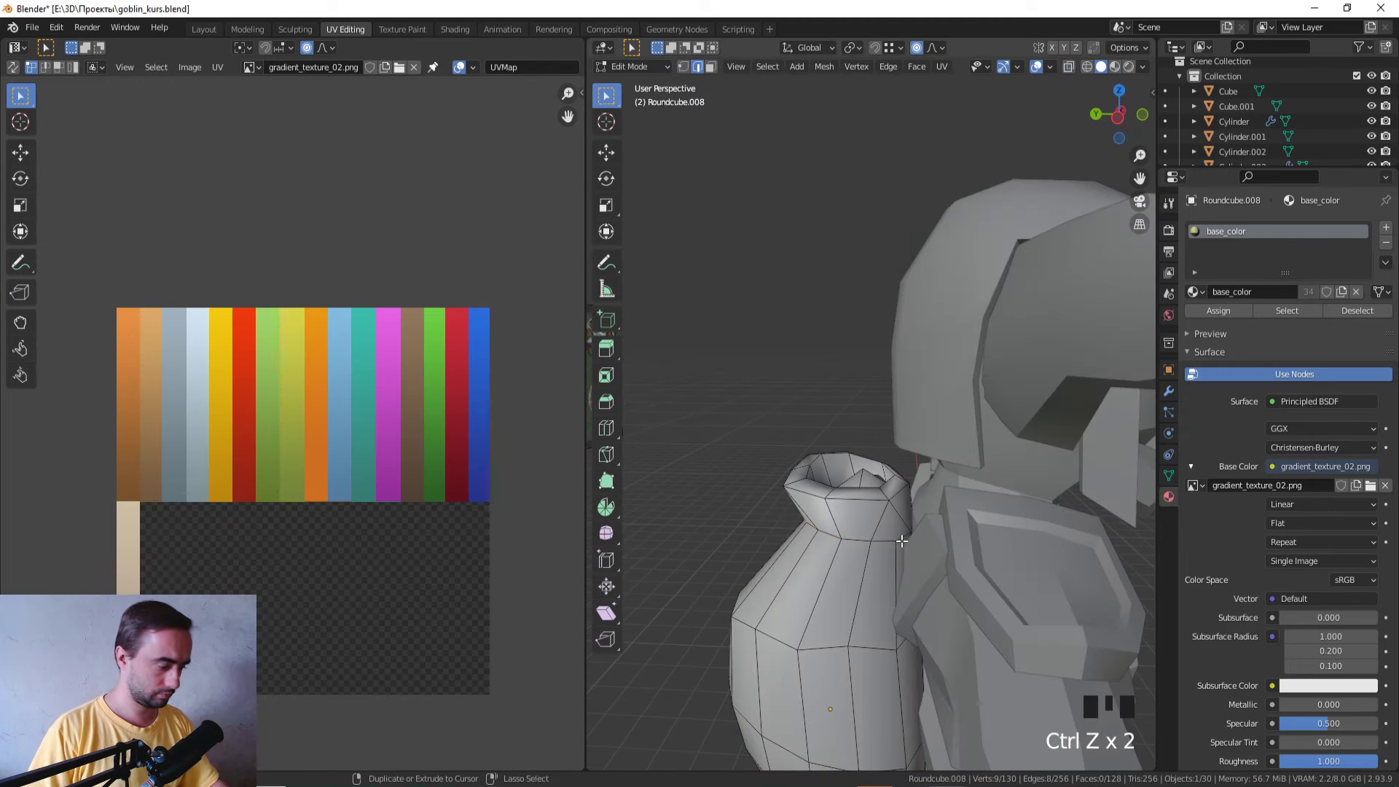
Step: Select the pouch's top loops and scale them to tighten the neck, checking the result from outside
left_click(880, 537)
left_click(905, 535)
key("z")
middle_click(820, 538)
key("z")
key("s")
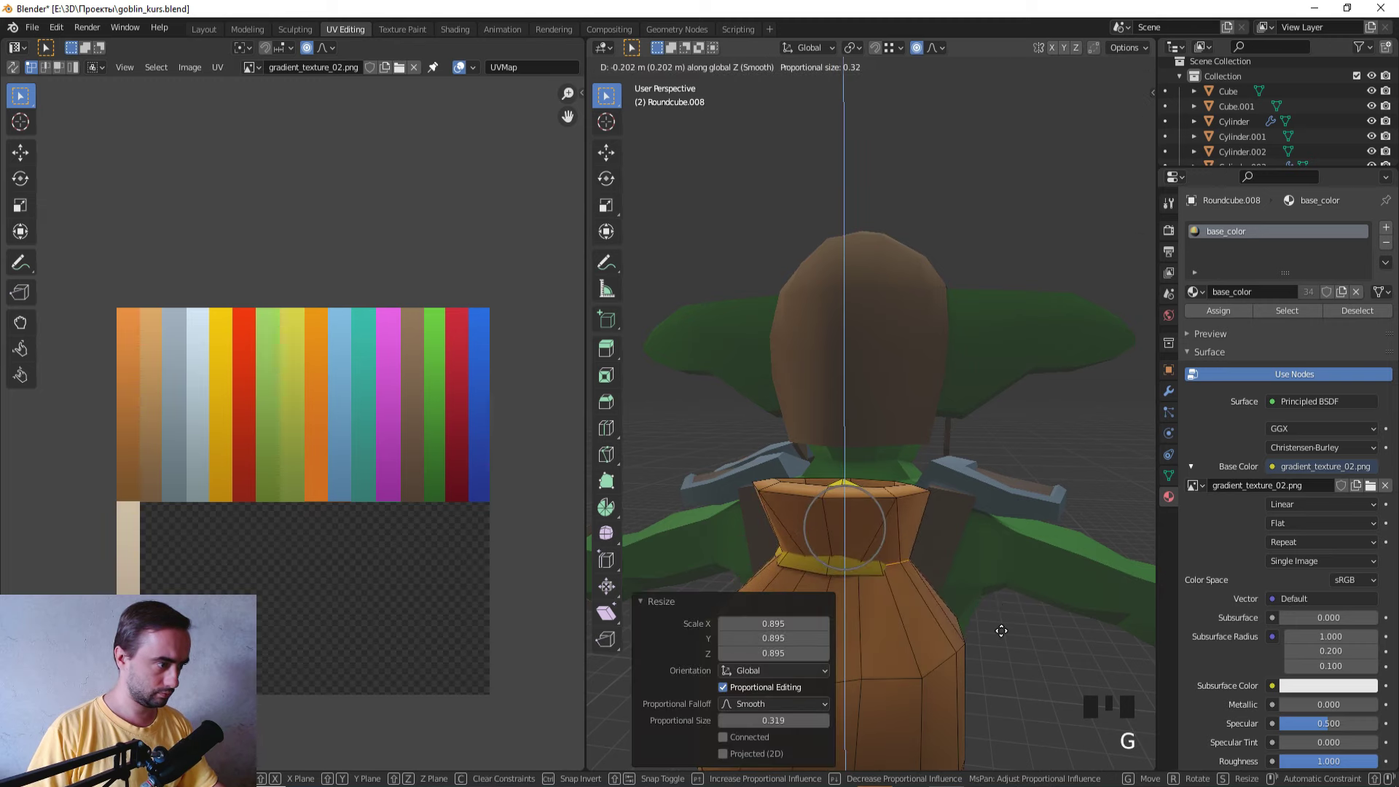
key("Tab")
scroll("down", 3)
middle_click(998, 601)
scroll("up", 3)
Step: Move the top ring and yellow filling along Z and Y with proportional falloff into place beside the goblin
key("Tab")
key("f")
key("ctrl+z")
key("g")
left_click_drag(985, 567, 994, 497)
key("g")
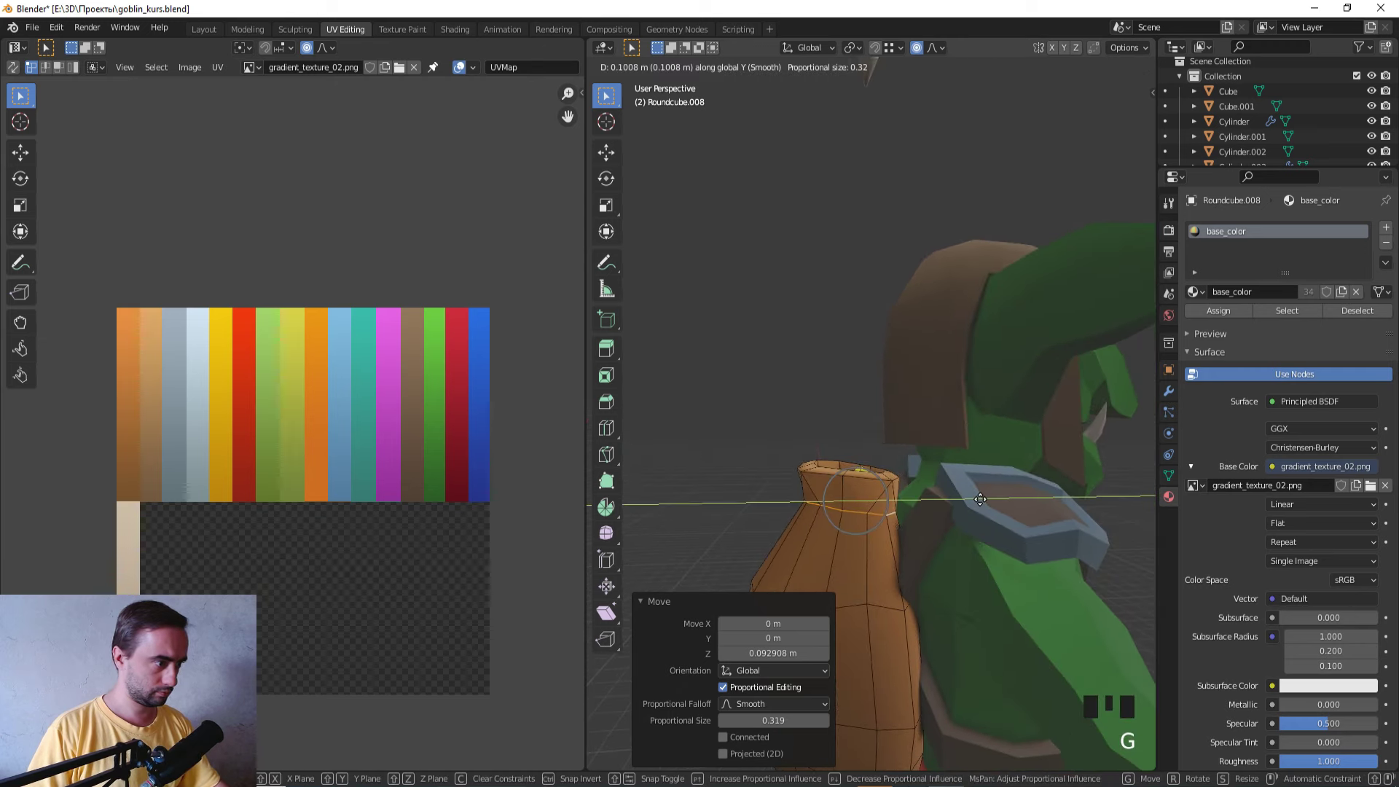
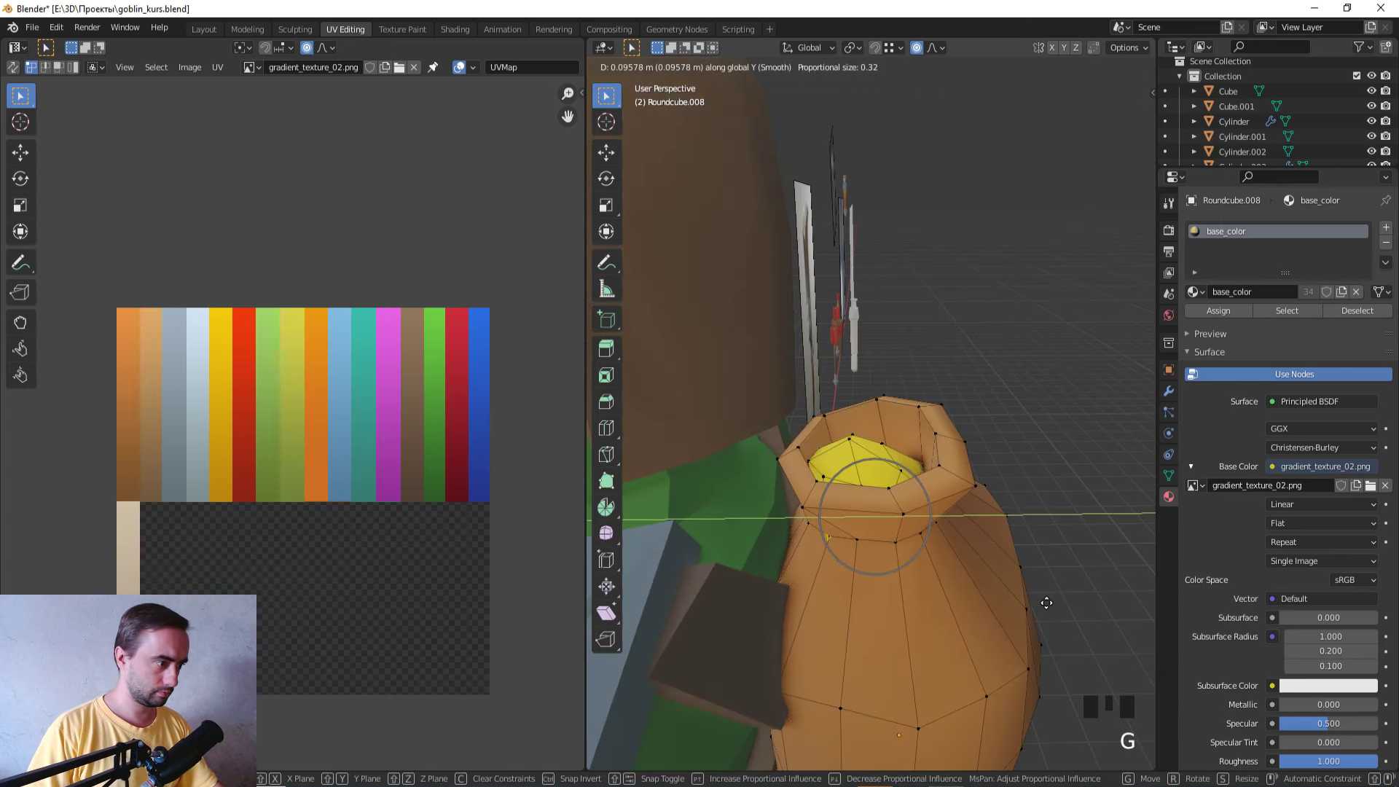
key("g")
key("o")
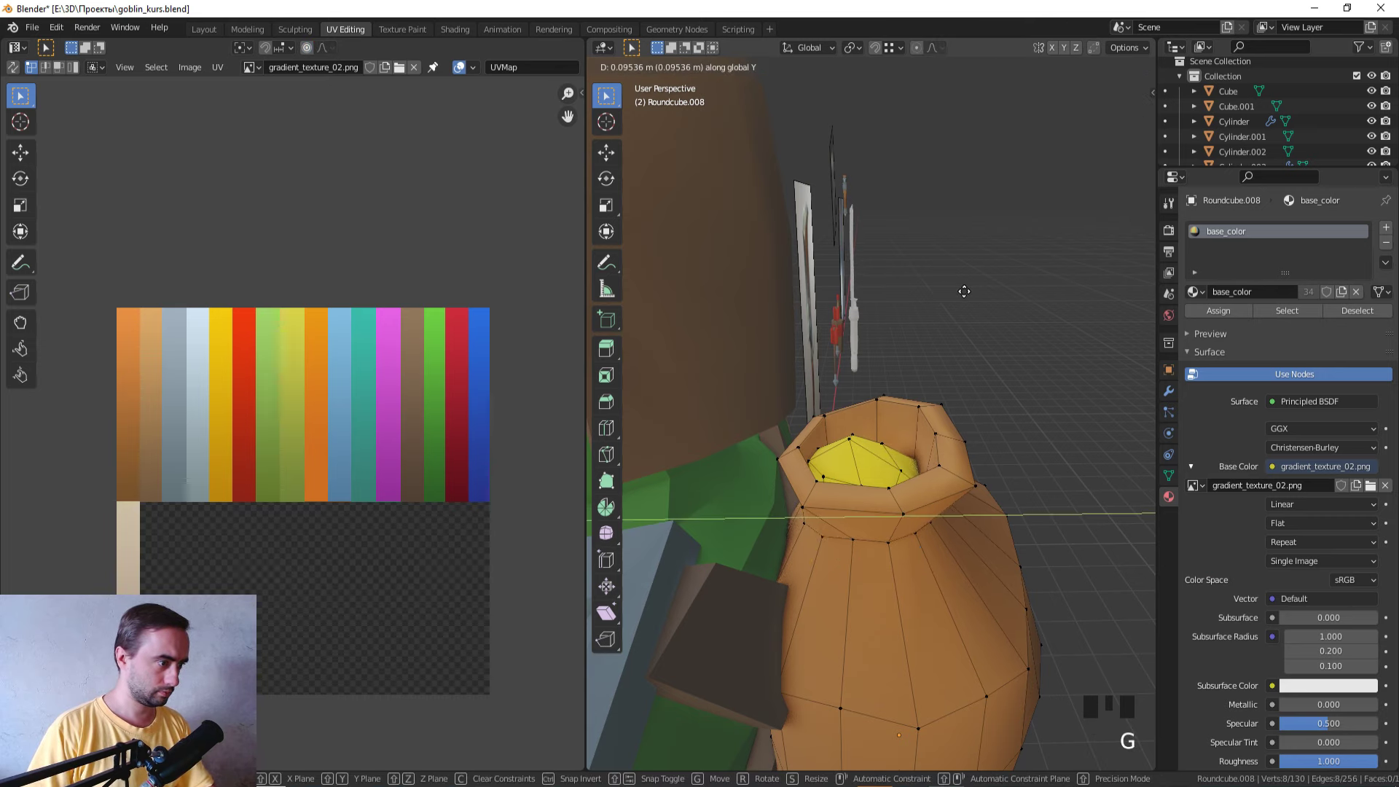
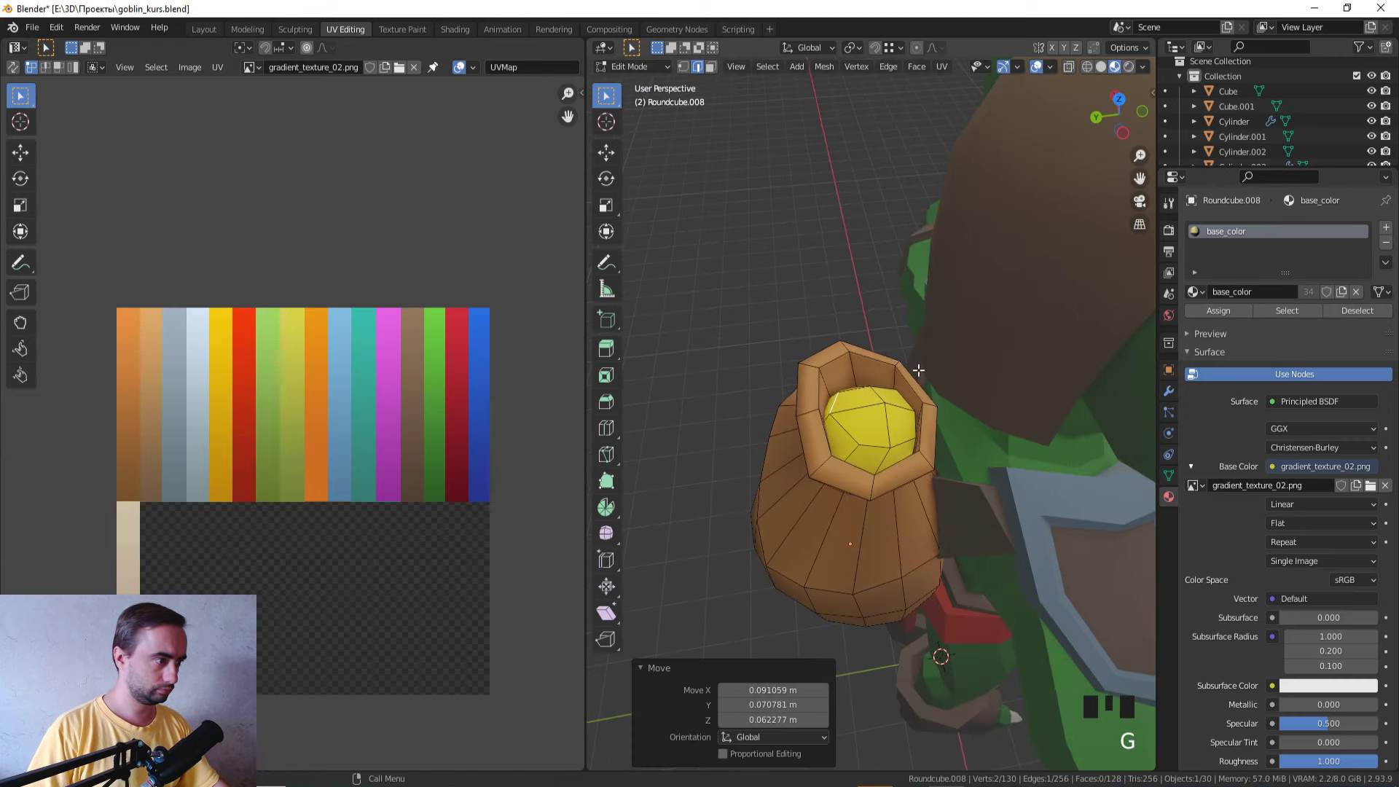
Step: Select the pouch rim faces and move their UVs onto the orange stripe of the texture
left_click_drag(918, 374, 844, 367)
key("3")
key("alt+Left")
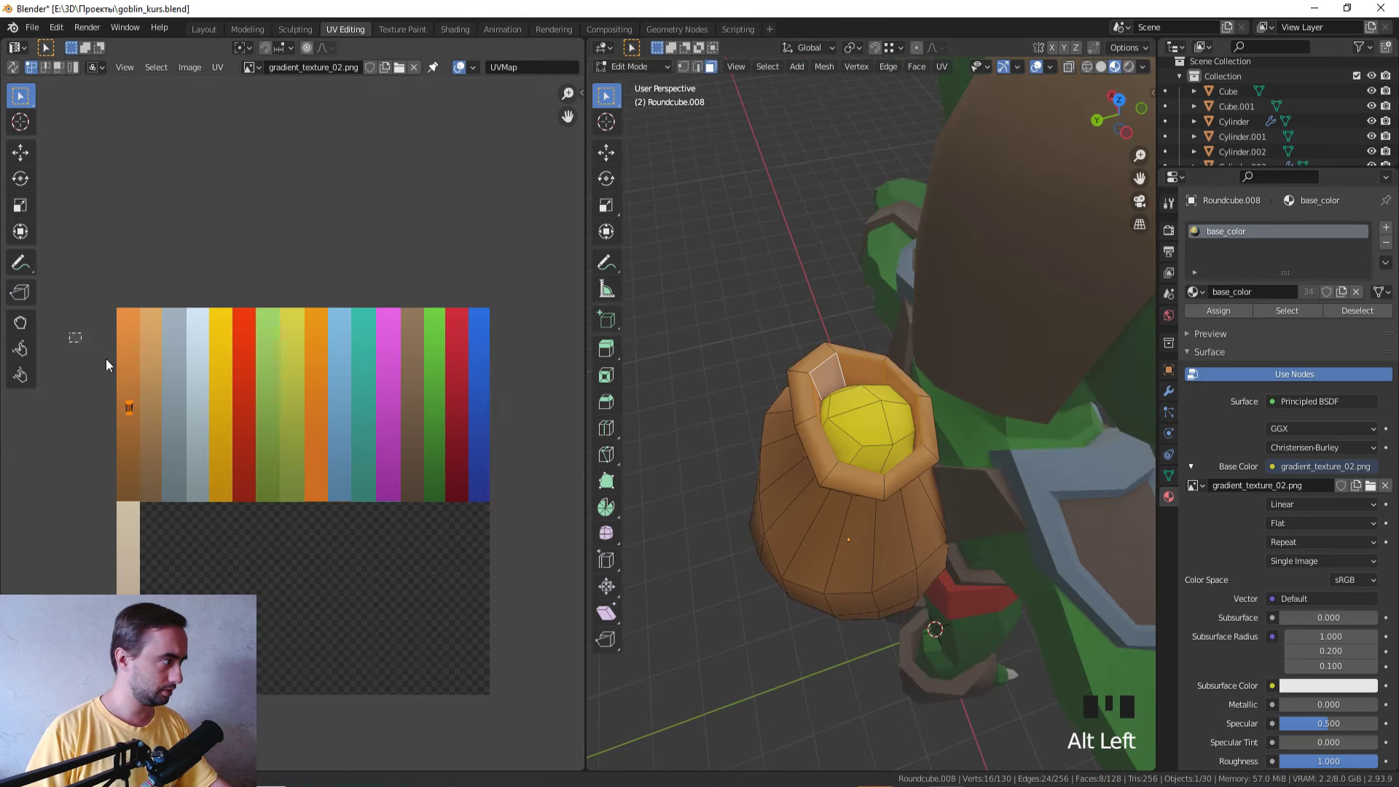
left_click(241, 457)
key("g")
Step: Review the pouch in Object Mode, then reopen it and pick rim edges and vertices for tweaking
key("Tab")
scroll("down", 3)
left_click_drag(802, 399, 905, 340)
scroll("up", 3)
key("Tab")
key("2")
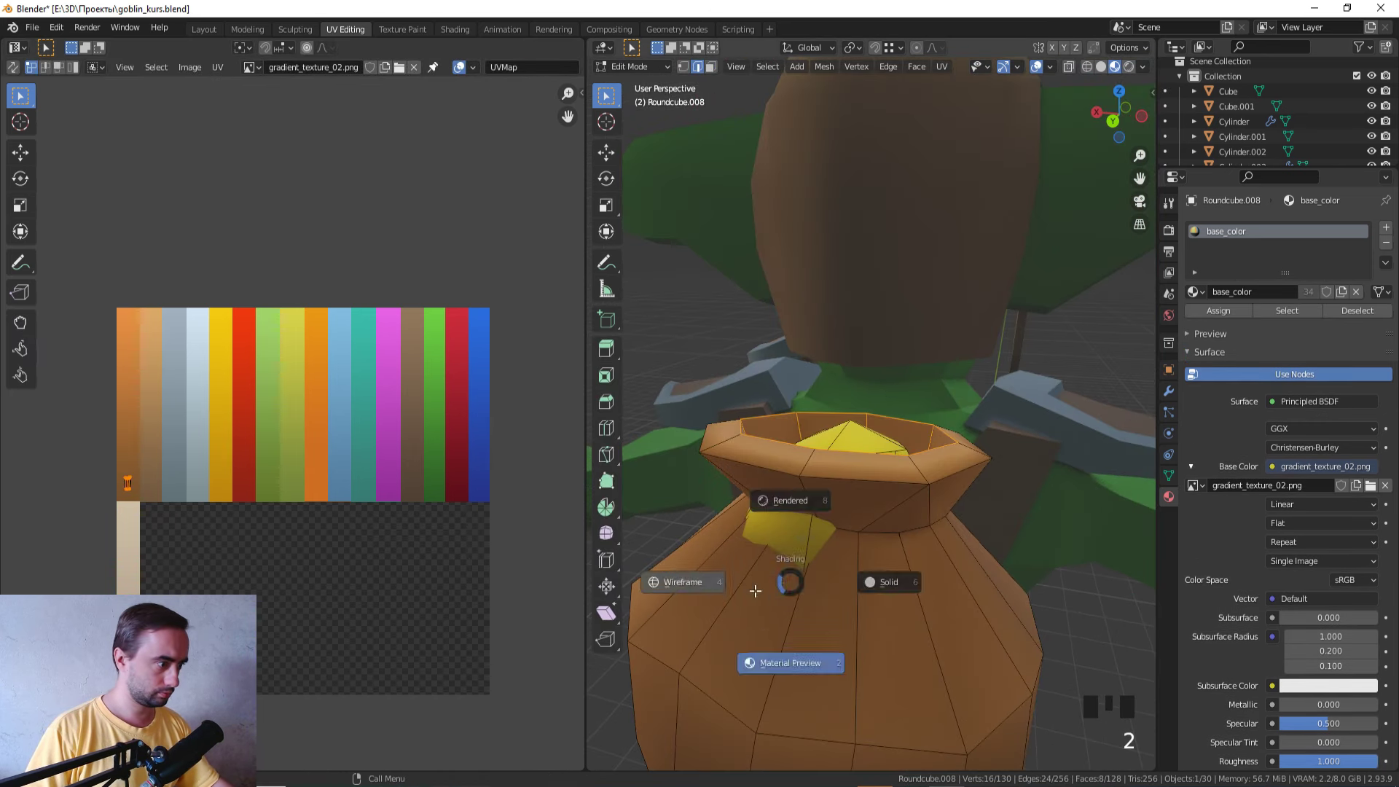
left_click(799, 579)
key("1")
left_click(810, 586)
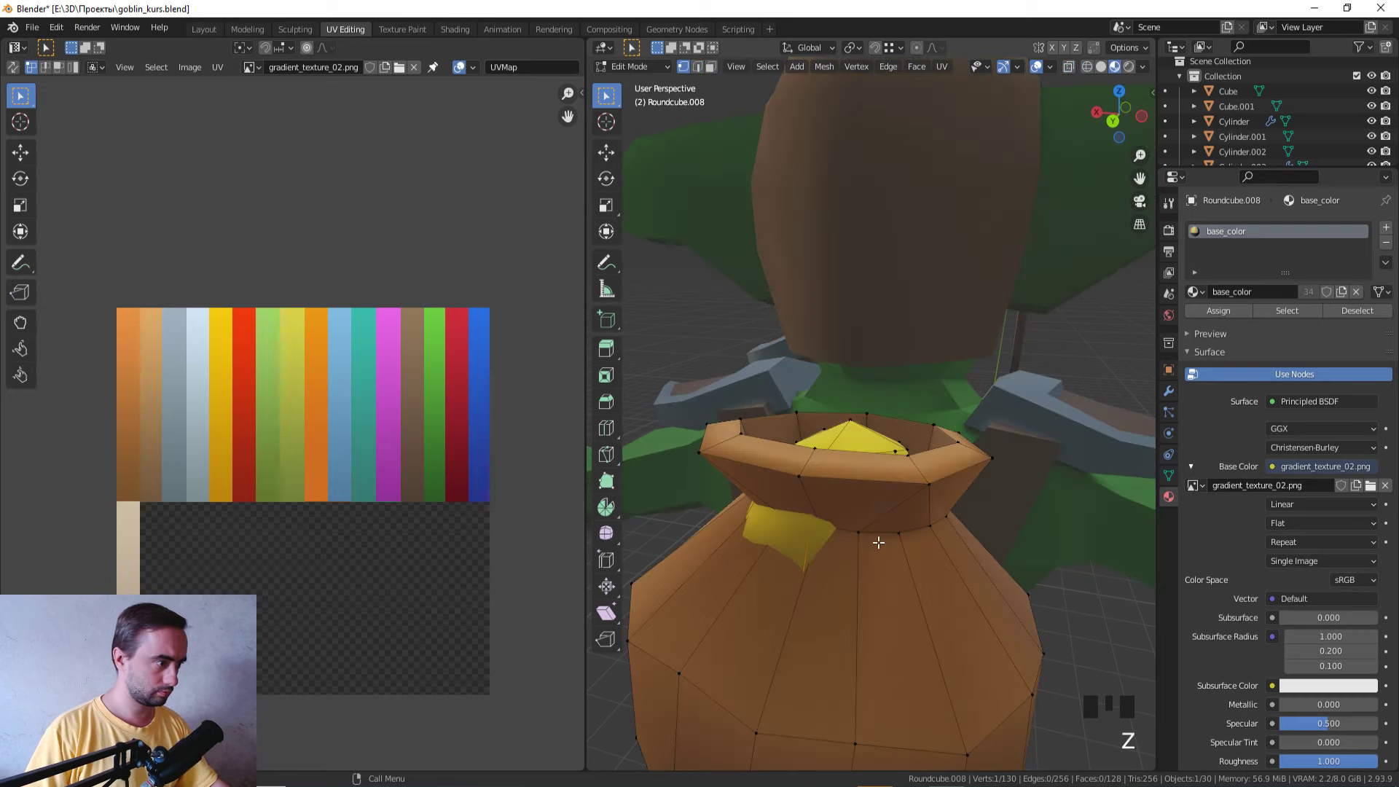
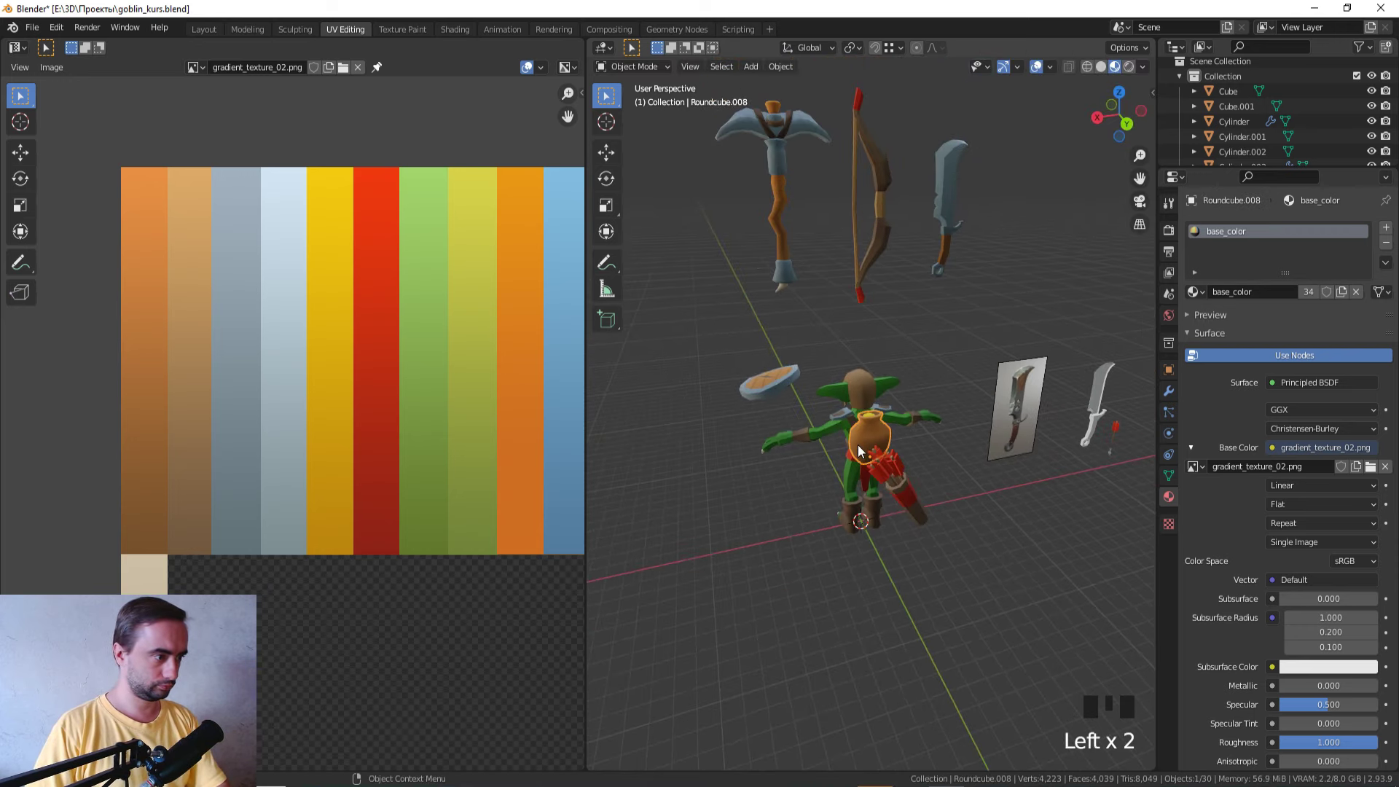
Step: From front view, shift the pouch into its final spot on the goblin's hip
key("KP_1")
scroll("down", 3)
key("g")
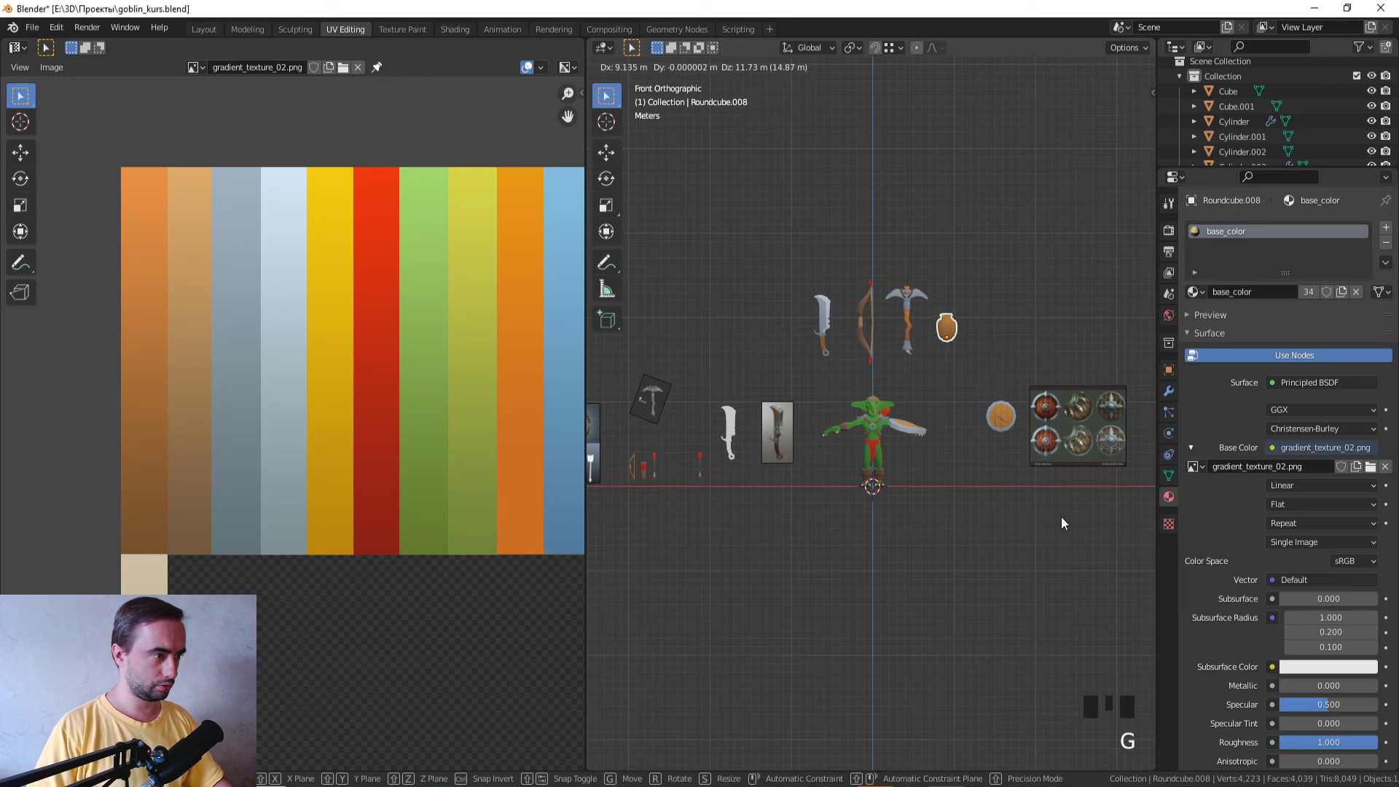
scroll("down", 3)
Step: Select every object in the scene and apply Scale via Ctrl+A
key("a")
key("ctrl+a")
scroll("up", 3)
left_click(1001, 296)
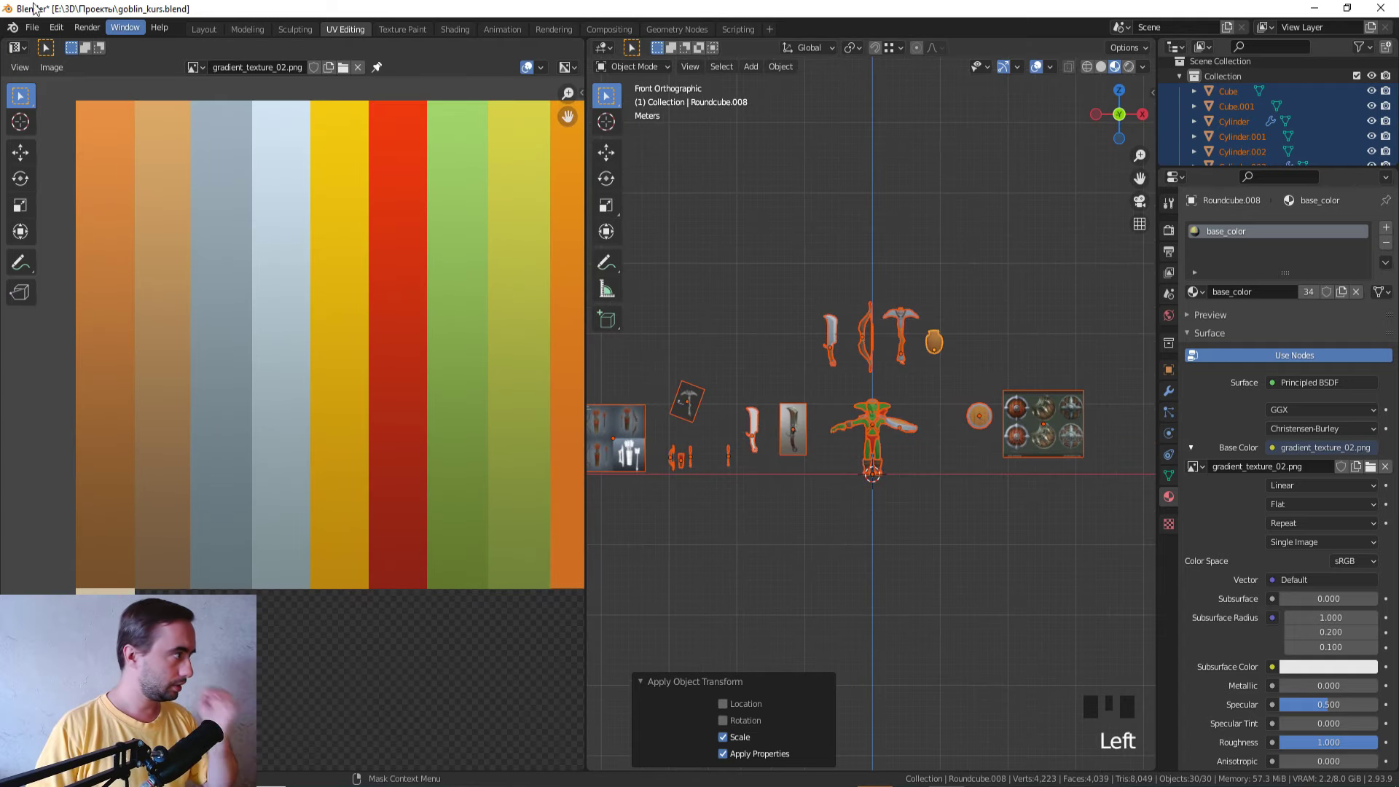
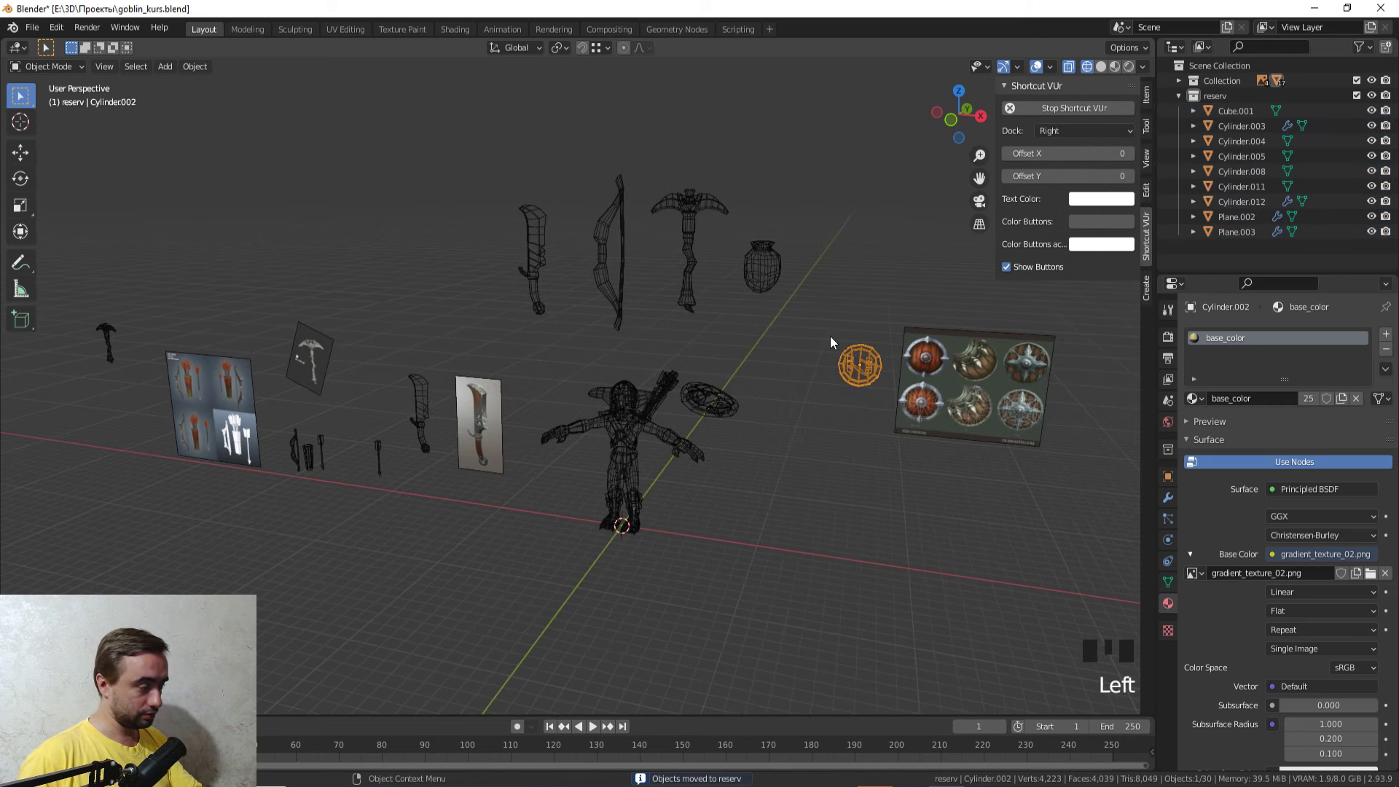
Step: Move the leftover object into the reserv collection with M
key("g")
key("m")
left_click(766, 351)
left_click_drag(740, 348, 785, 247)
left_click(785, 247)
left_click_drag(772, 264, 751, 292)
scroll("up", 3)
scroll("down", 3)
Step: Duplicate the pouch and send the copy to the reserv collection
key("shift+d")
key("m")
left_click_drag(733, 381, 478, 253)
left_click(478, 254)
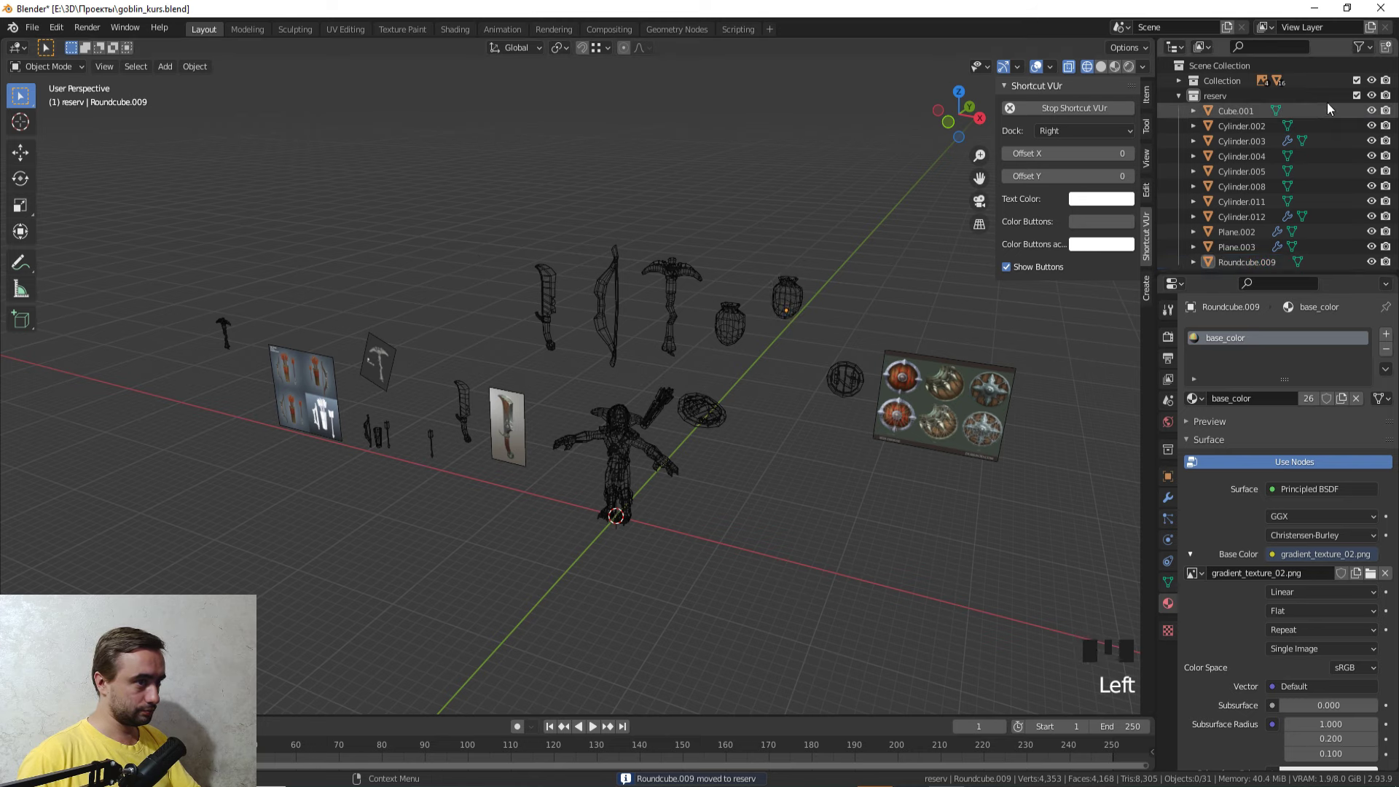
Step: Select the four reference image planes and delete them from the scene
left_click(1364, 98)
left_click_drag(405, 380, 264, 336)
left_click_drag(264, 336, 937, 316)
key("x")
left_click_drag(867, 340, 859, 326)
scroll("up", 3)
left_click_drag(848, 330, 825, 407)
Step: Switch the viewport shading to Material Preview to show the goblin and props in colour
key("z")
left_click_drag(821, 375, 1360, 94)
left_click(1360, 94)
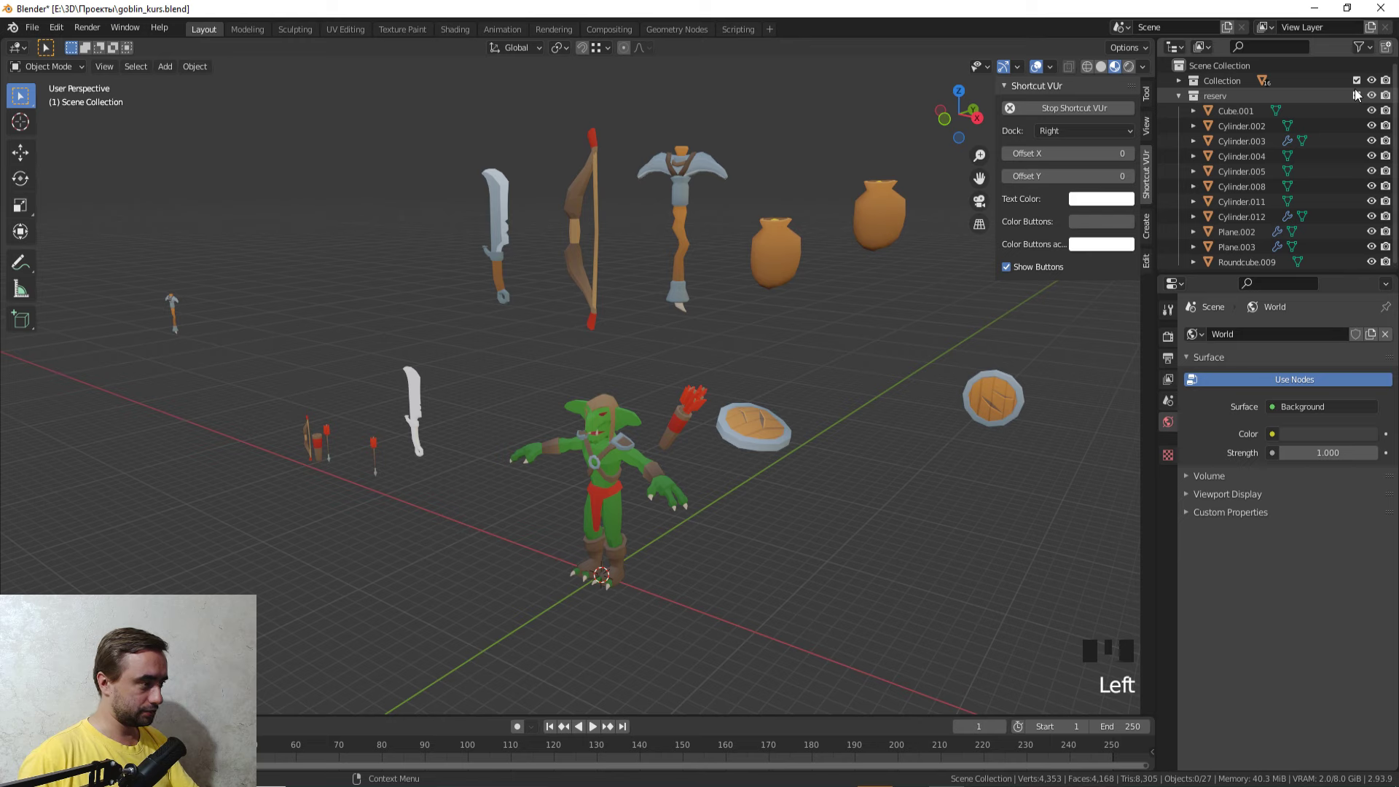
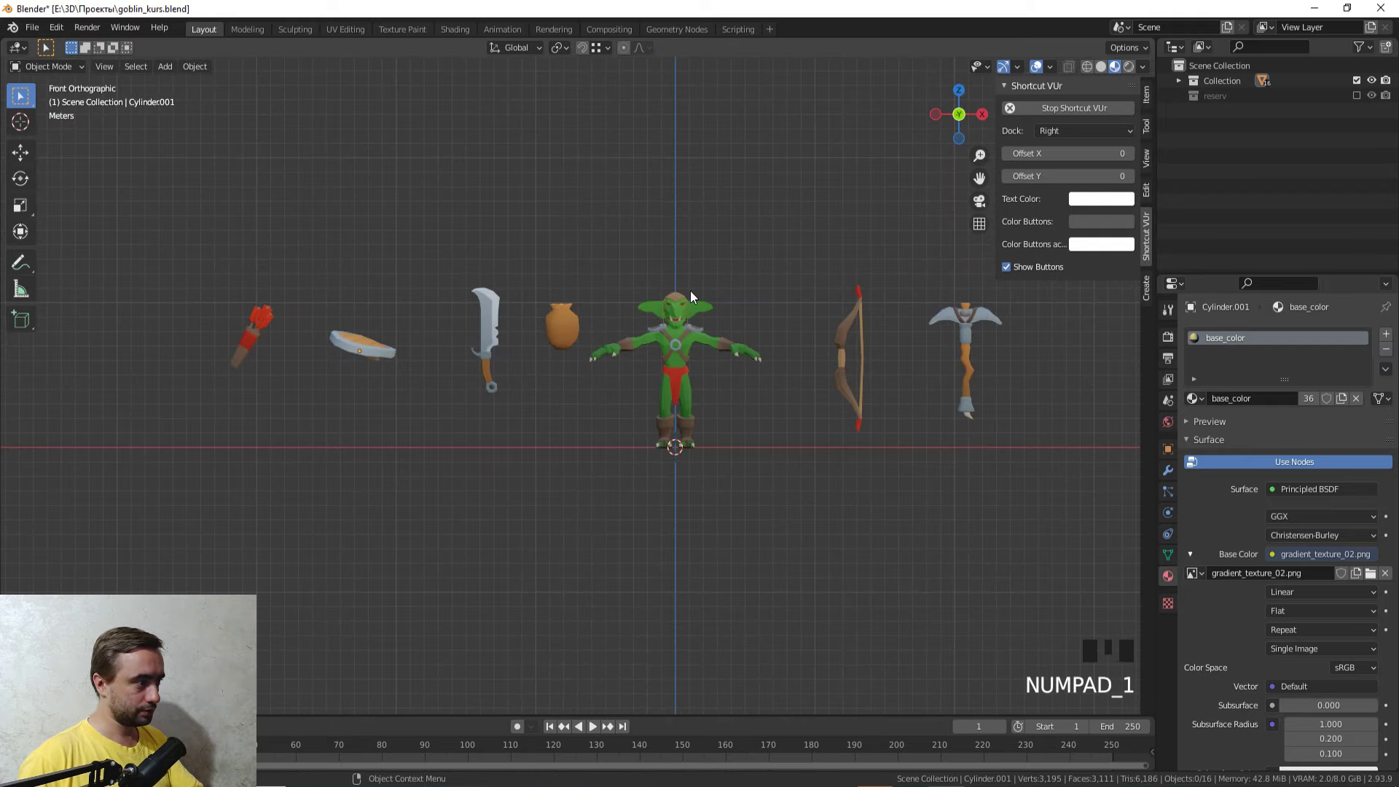
Step: Select the torch and neighbouring props with the sidebar open to read their names
left_click(237, 345)
key("n")
key("n")
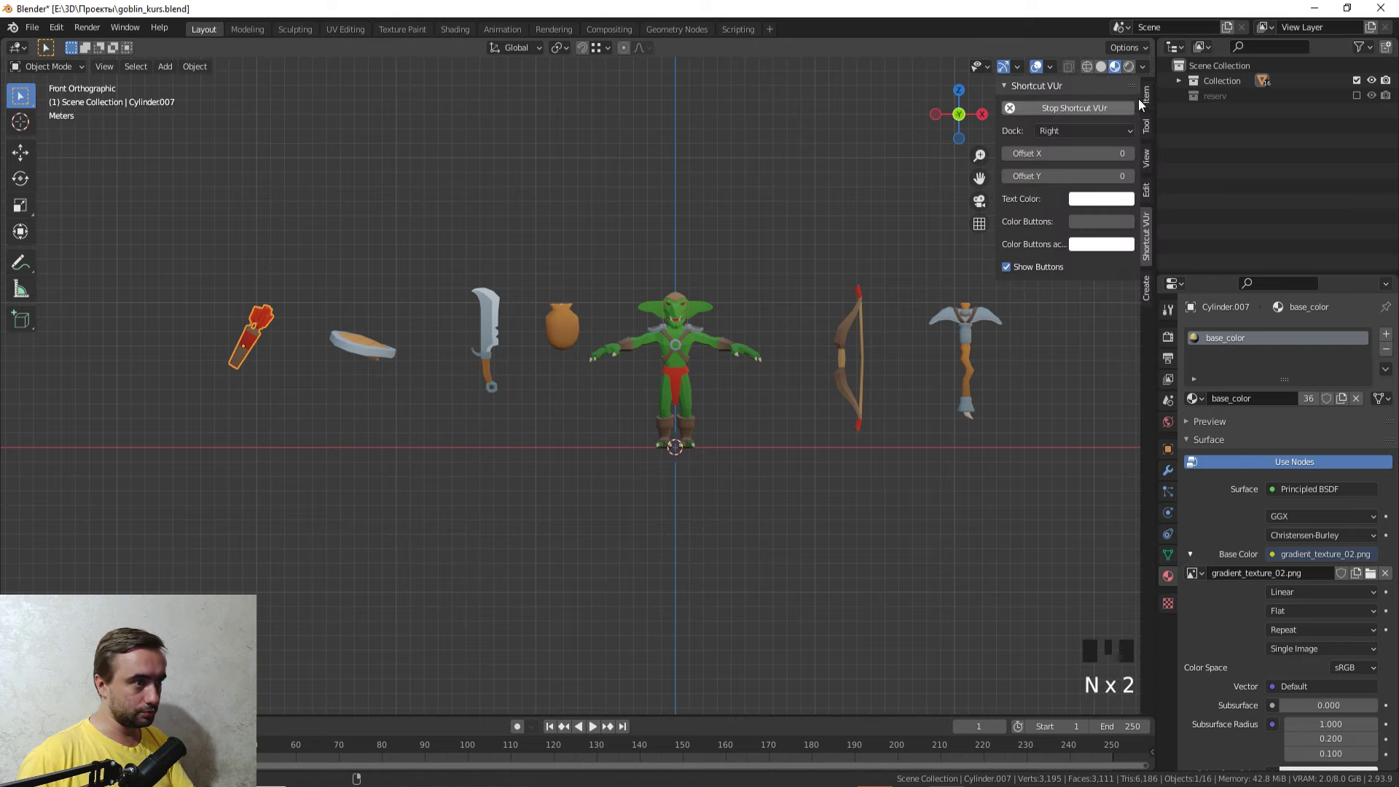
left_click(1150, 99)
left_click_drag(448, 291, 434, 353)
left_click(434, 353)
left_click_drag(505, 288, 270, 267)
Step: Select all the props and give them smooth shading with a 30° auto-smooth angle
scroll("down", 3)
left_click_drag(328, 294, 734, 294)
left_click_drag(733, 293, 834, 179)
key("ctrl+a")
left_click(812, 201)
key("ctrl+z")
scroll("up", 3)
left_click_drag(807, 241, 578, 165)
key("ctrl+a")
left_click(943, 557)
left_click(713, 469)
Step: Click through each prop to check its name, then show the pickaxe's mesh data Cylinder.015
left_click(287, 330)
left_click(307, 332)
left_click(415, 349)
left_click(552, 333)
left_click(630, 331)
left_click(722, 330)
left_click(917, 347)
left_click_drag(826, 366, 904, 341)
left_click(904, 341)
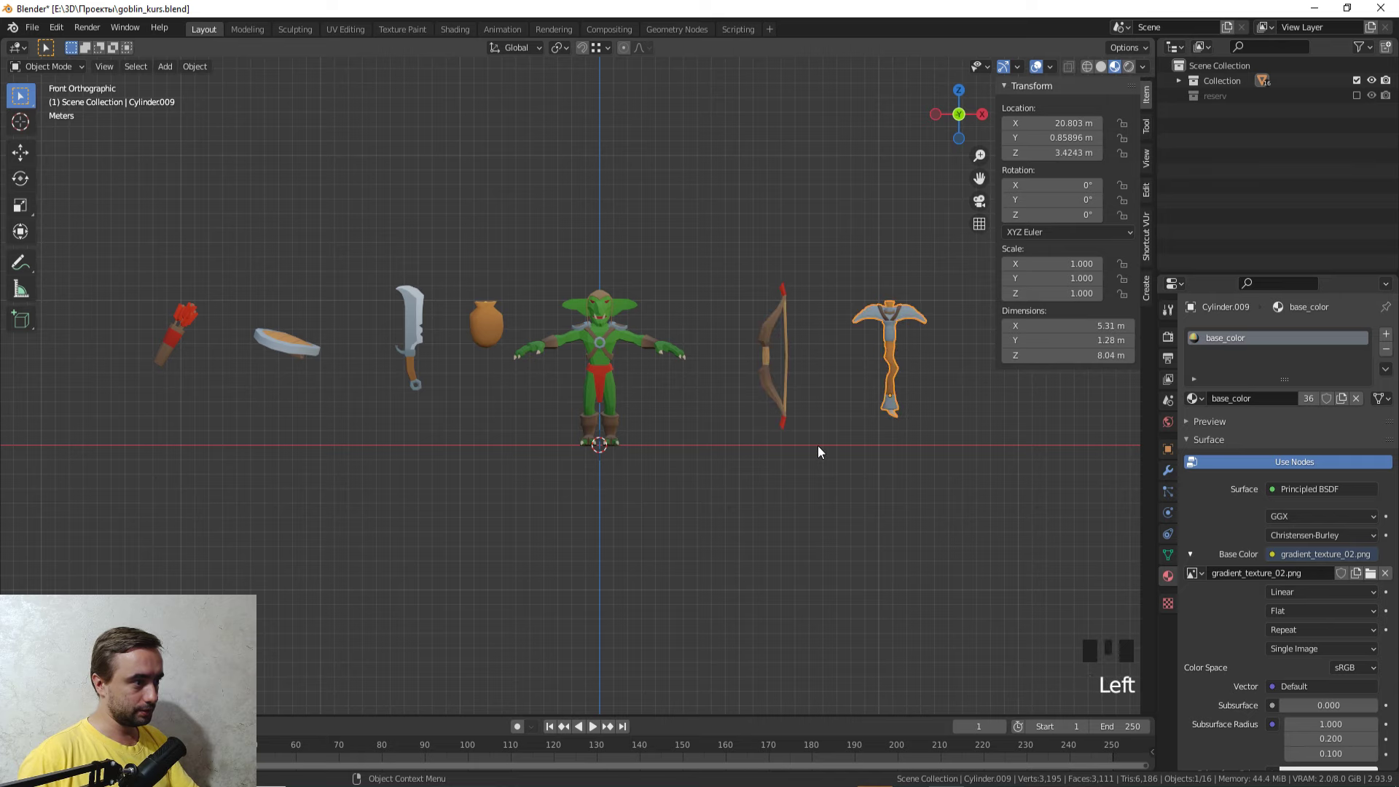
left_click(1179, 564)
left_click_drag(662, 525, 701, 557)
Step: Switch to the UV Editing workspace and select the goblin's boot mesh Roundcube.002
scroll("up", 3)
left_click_drag(700, 546, 1278, 622)
left_click(1277, 622)
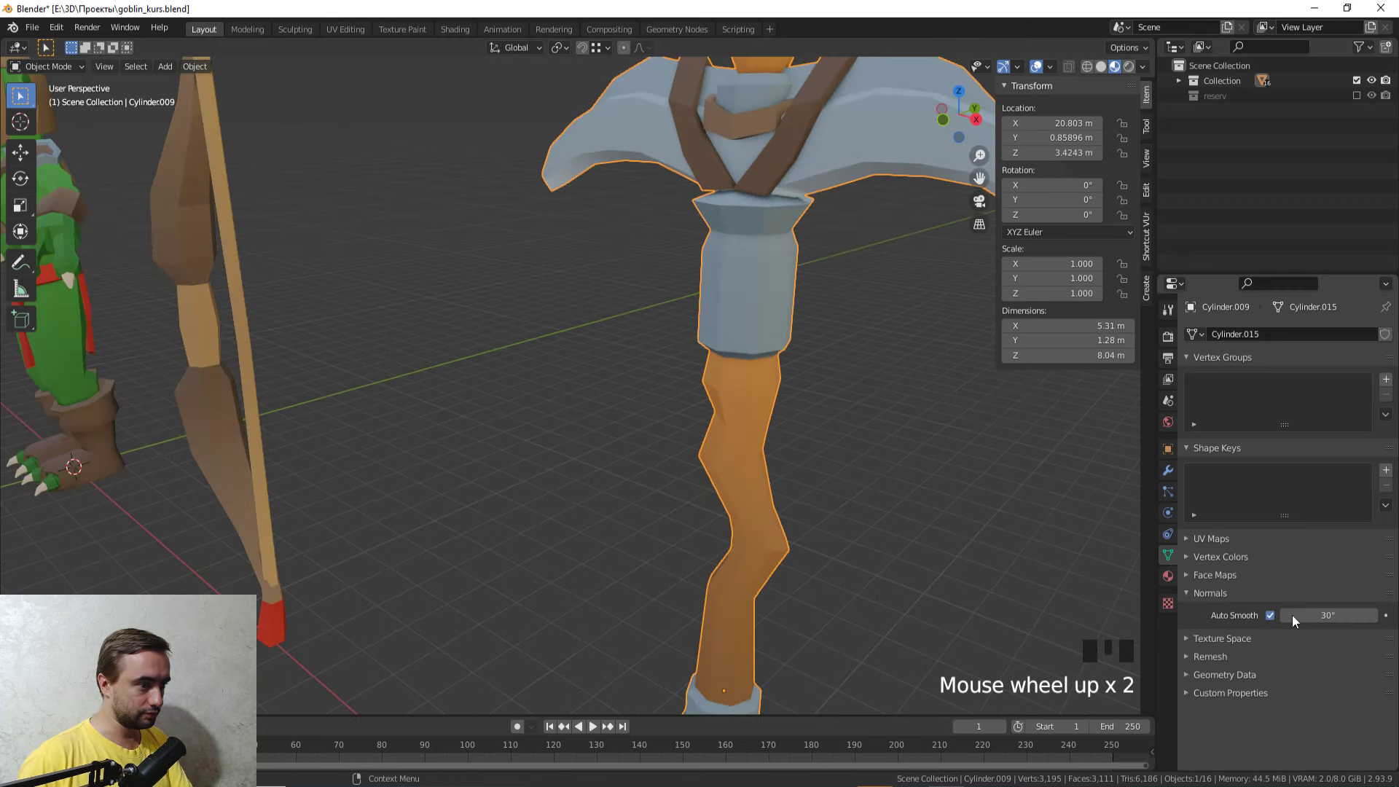
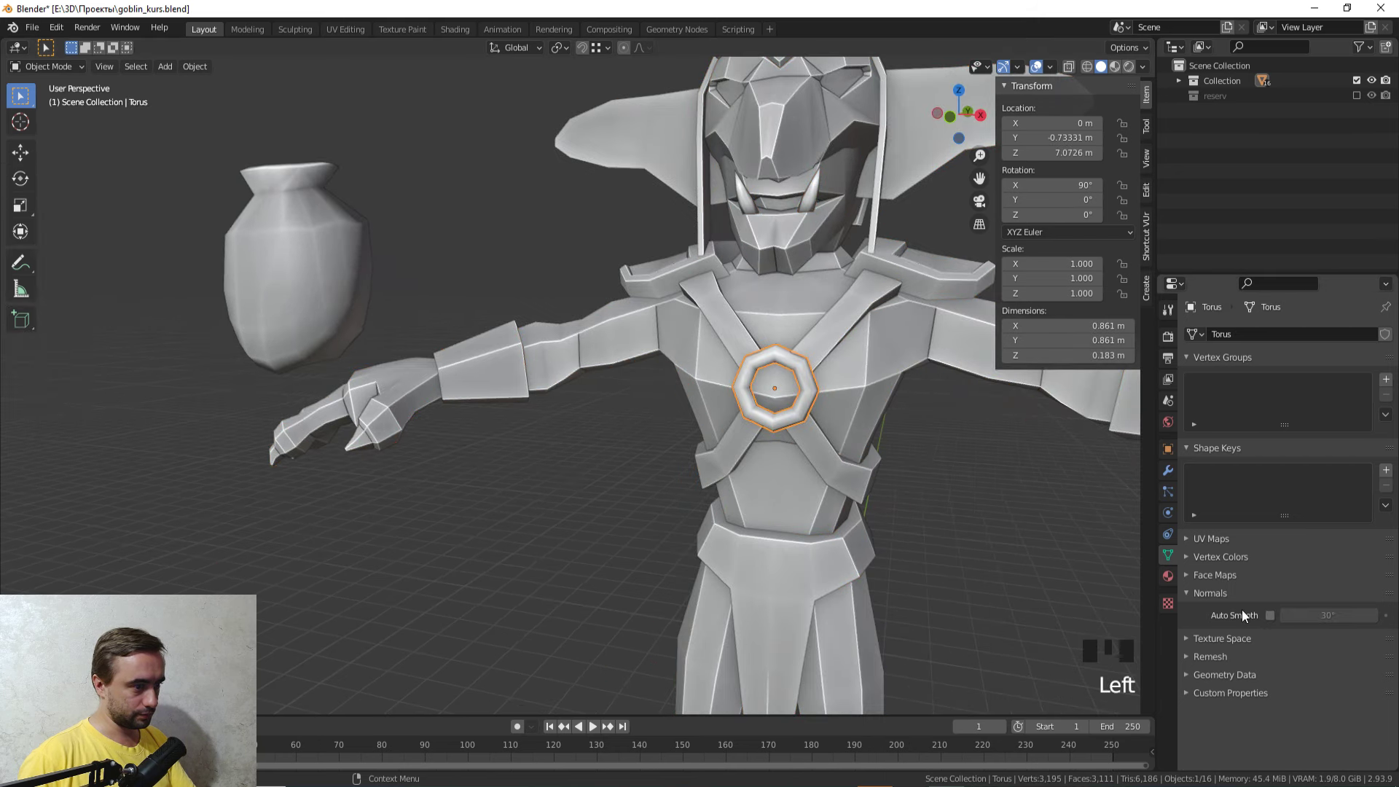
left_click(1273, 617)
left_click_drag(784, 501, 745, 445)
left_click(745, 445)
left_click(818, 228)
left_click(939, 330)
scroll("down", 3)
left_click(838, 465)
Step: Check shading through the Z pie menu and open the boots in Edit Mode beside the gradient texture
key("z")
left_click(672, 625)
left_click_drag(713, 608, 766, 443)
scroll("up", 3)
key("Tab")
left_click_drag(765, 462, 717, 494)
scroll("up", 3)
Step: Remove the selected toe faces on the boots and select the open edges around them
key("3")
left_click(813, 464)
left_click(821, 457)
left_click_drag(871, 506, 776, 406)
key("x")
left_click_drag(590, 394, 694, 474)
key("2")
left_click(691, 475)
left_click(675, 472)
left_click_drag(689, 479, 675, 460)
scroll("up", 3)
Step: Fill the toe openings with new faces (F) and select them so their UVs display
key("f")
left_click(645, 463)
key("f")
scroll("down", 3)
left_click_drag(656, 444, 659, 418)
key("f")
left_click_drag(659, 425, 652, 373)
key("3")
left_click(643, 310)
left_click(641, 338)
Step: Zoom in on the goblin's boot and toggle it in and out of Edit Mode to inspect the rim
left_click(354, 27)
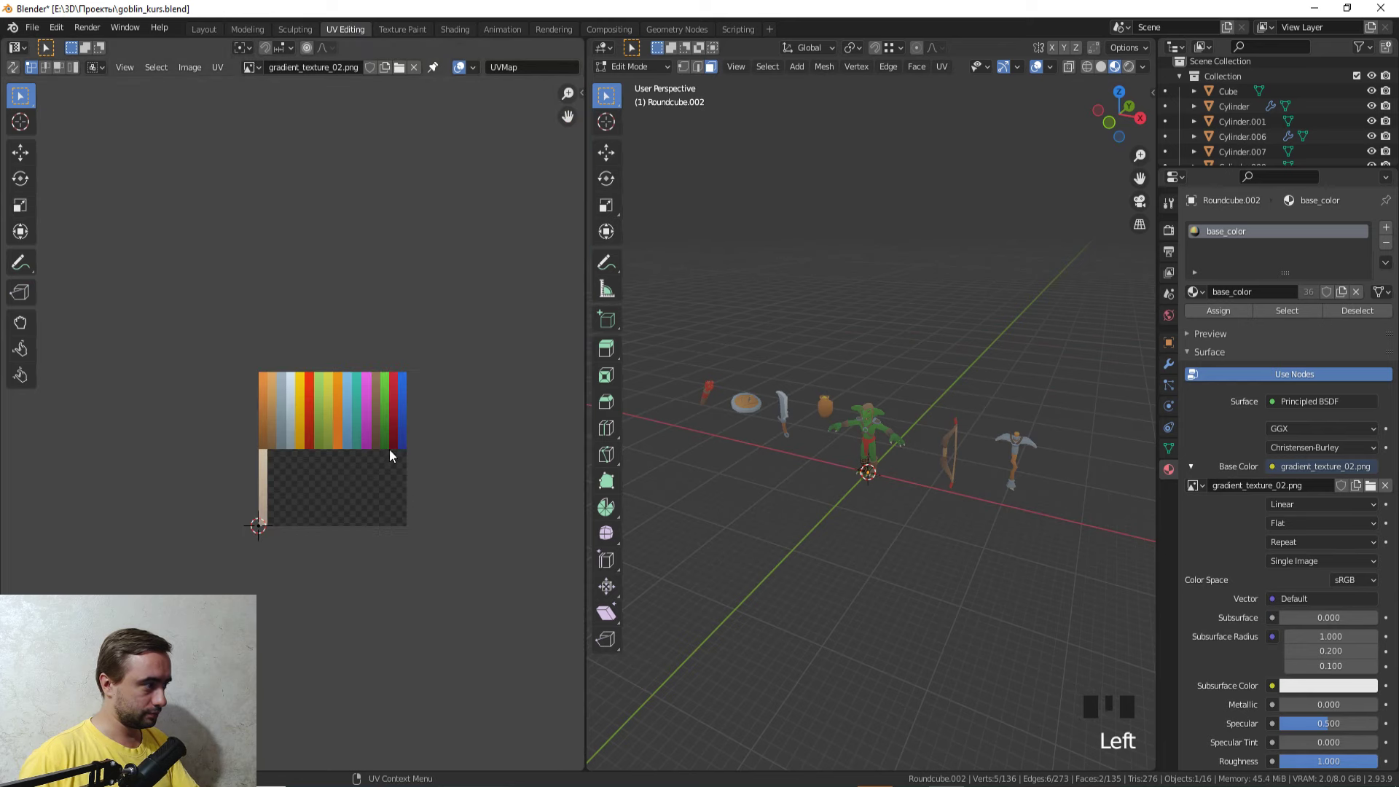
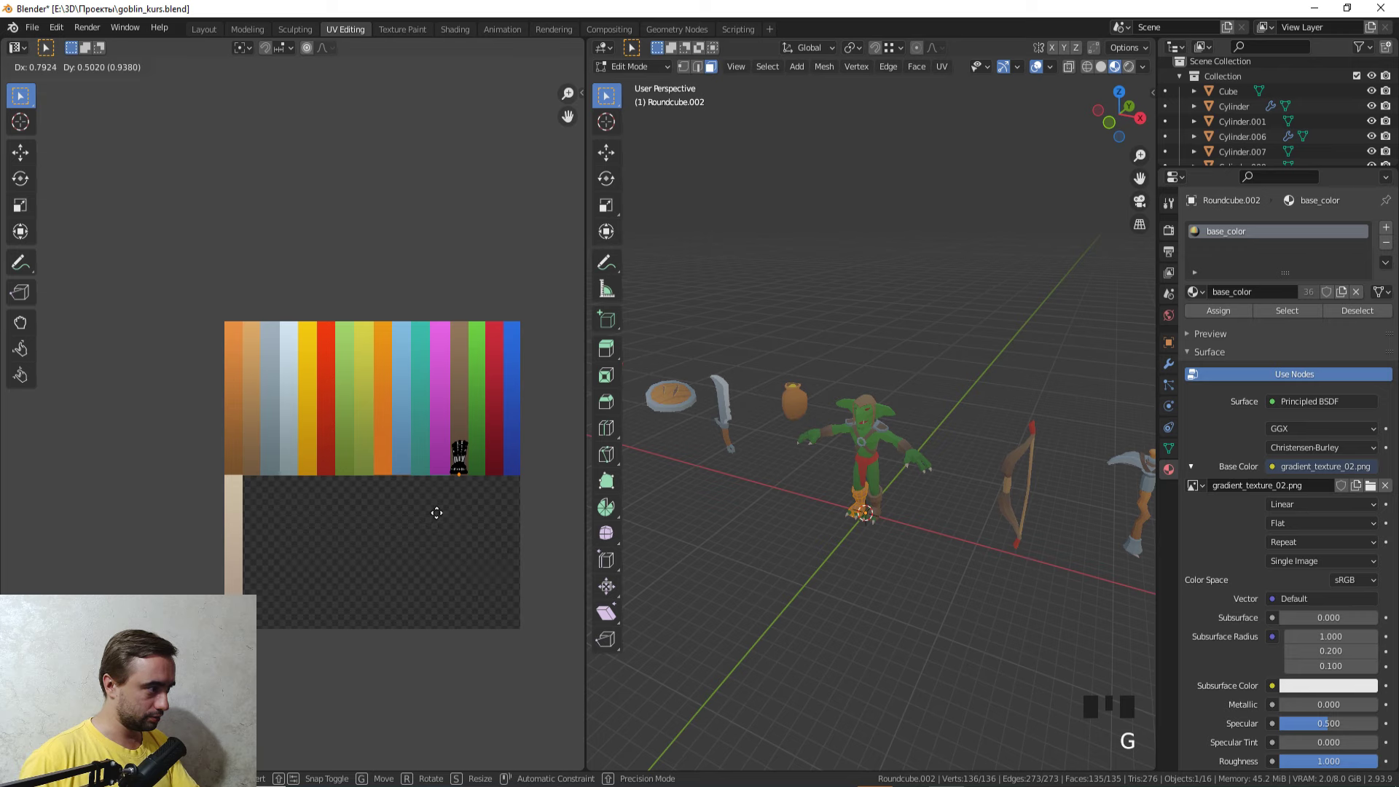
key("Tab")
left_click(808, 538)
left_click_drag(814, 522, 815, 477)
scroll("up", 3)
left_click_drag(865, 530, 878, 404)
scroll("up", 3)
left_click_drag(890, 461, 887, 412)
scroll("up", 3)
left_click(850, 440)
middle_click(857, 458)
scroll("up", 3)
key("Tab")
Step: Slide an edge loop on the boot into place, then mark the boot's top rim loop sharp
key("z")
key("ctrl+r")
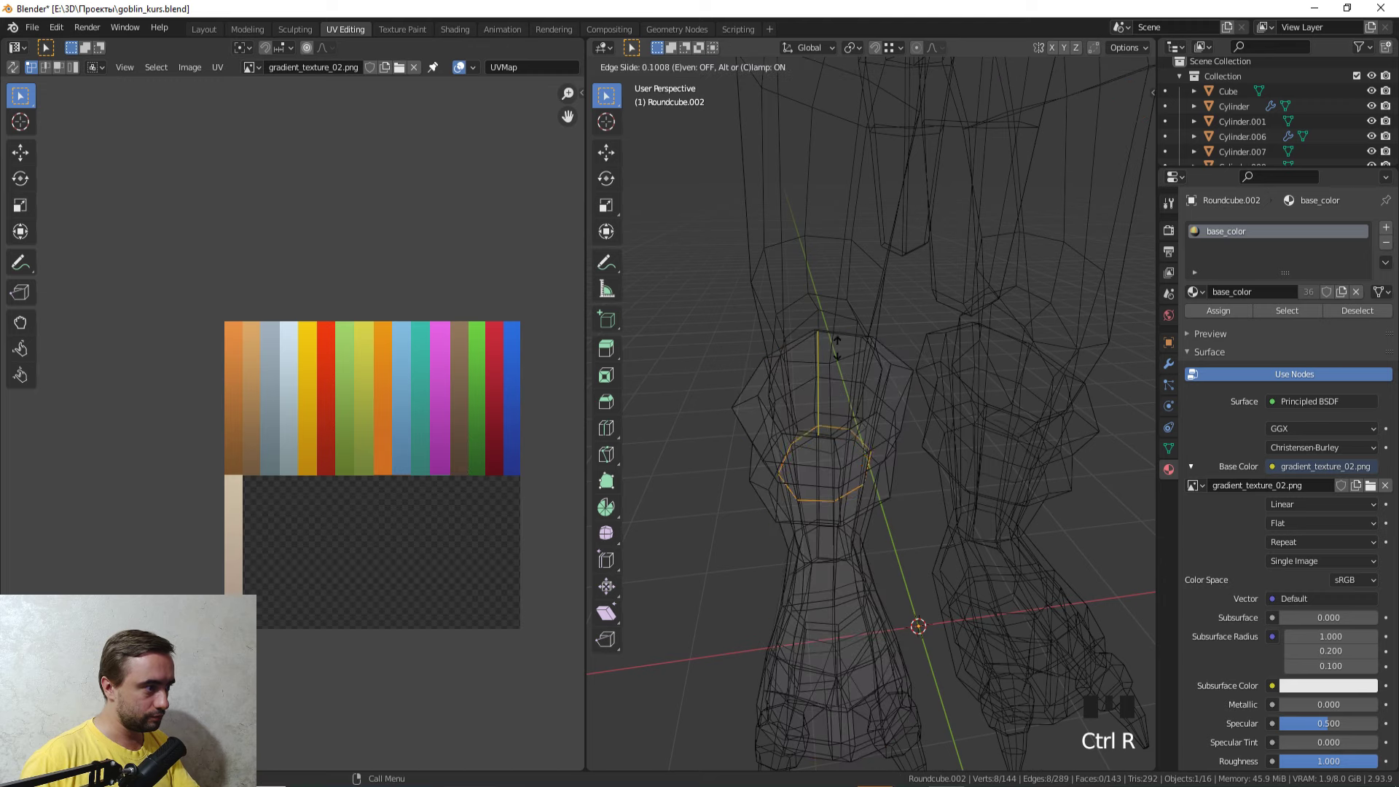
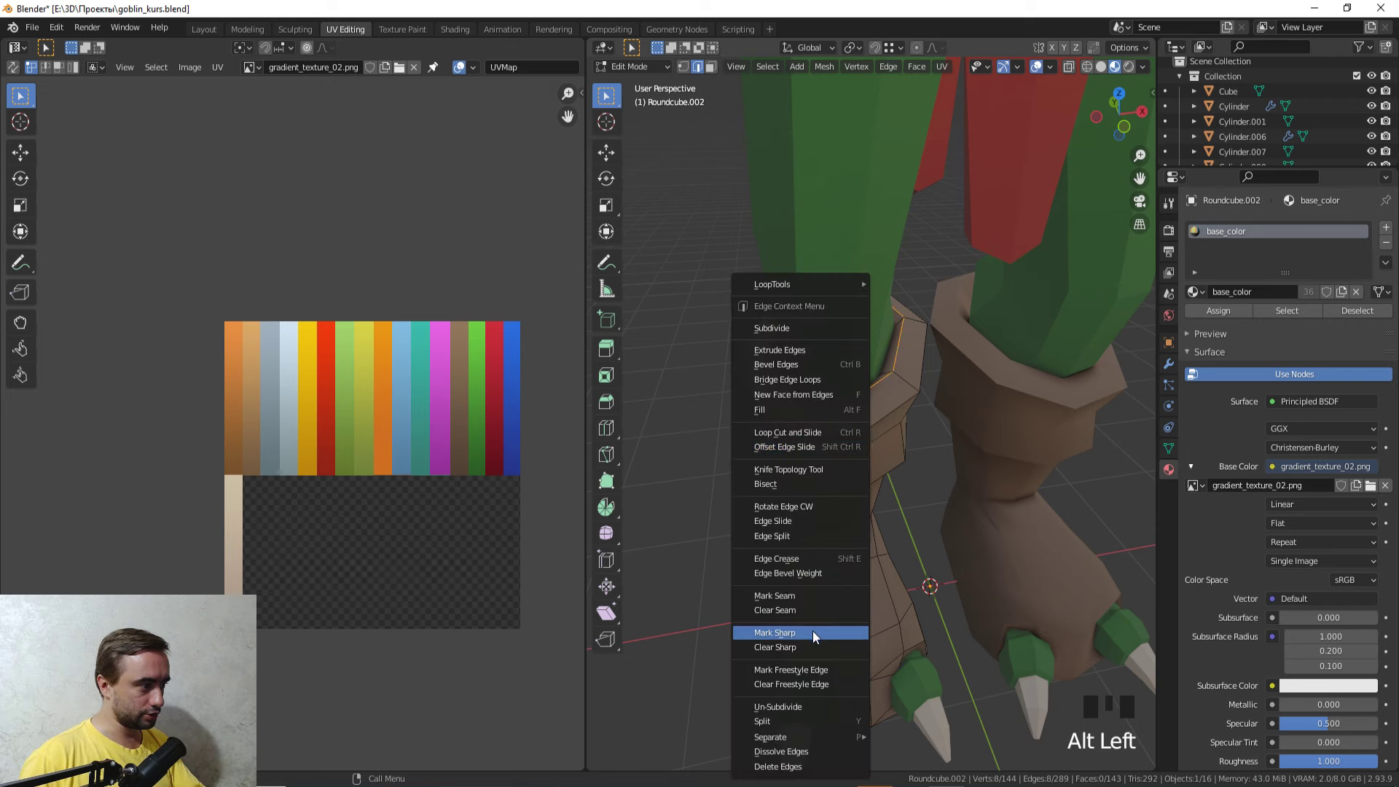
left_click_drag(814, 631, 872, 602)
key("Tab")
left_click_drag(871, 575, 845, 522)
key("Tab")
key("3")
left_click(754, 330)
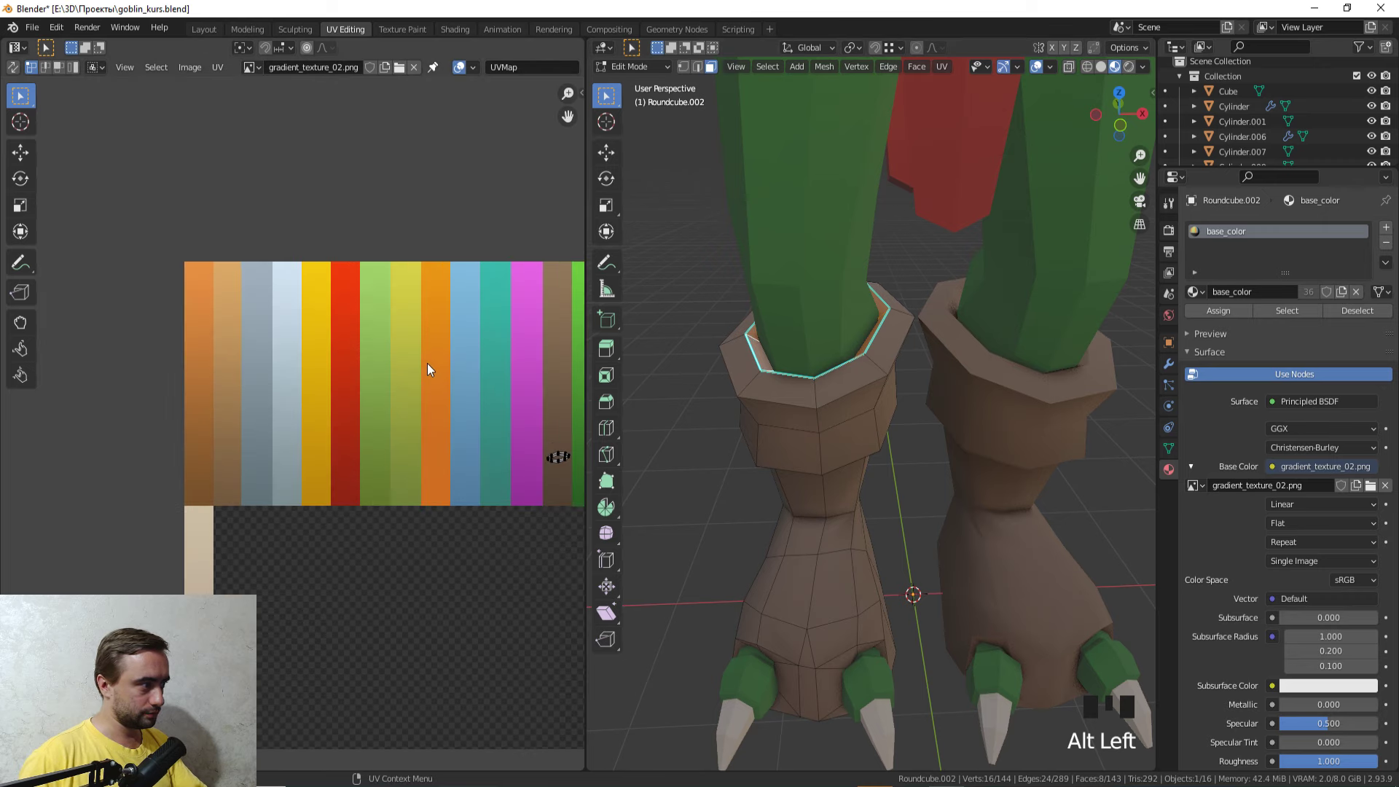
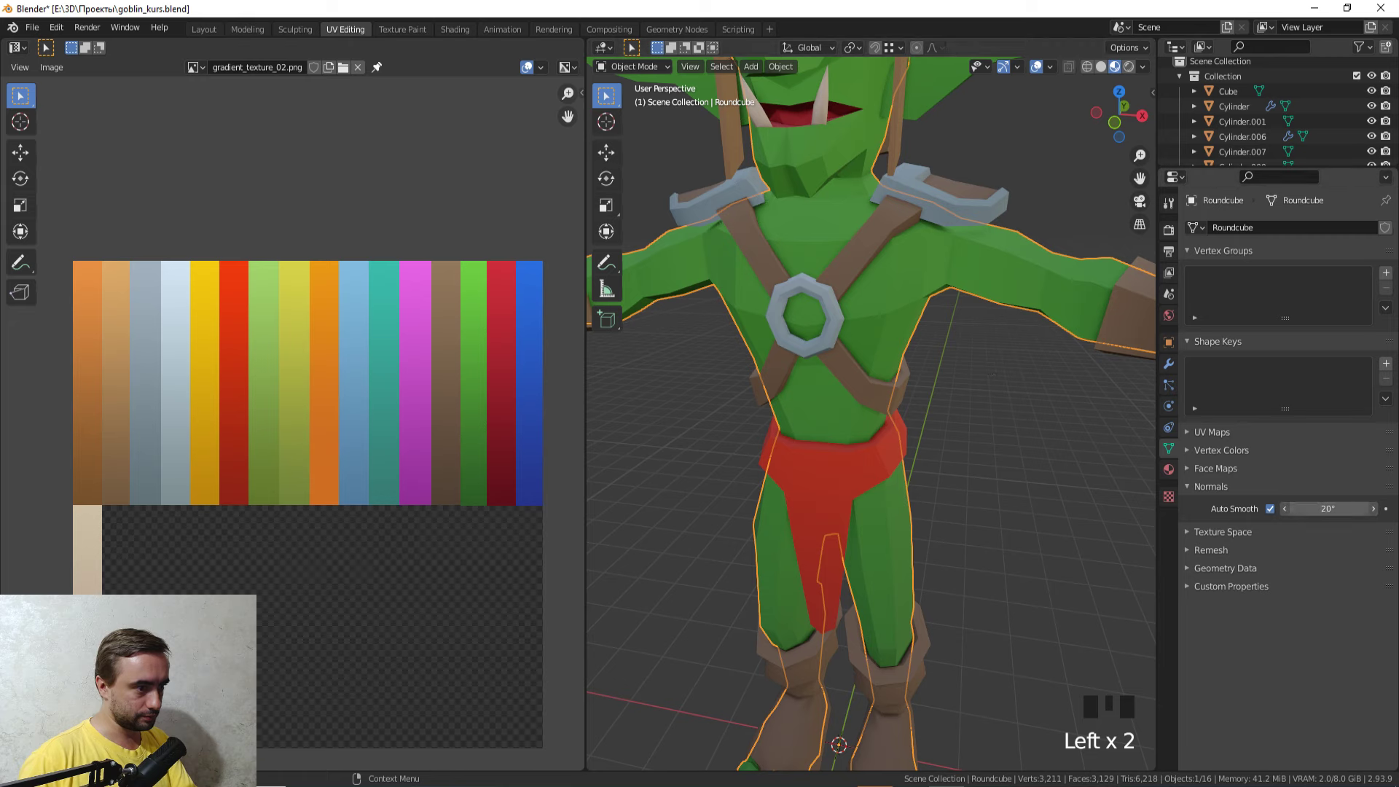
Step: Select the first props in turn and recheck their auto-smooth angle in the properties panel
left_click_drag(1314, 511, 1050, 512)
left_click_drag(1038, 512, 998, 518)
scroll("down", 3)
left_click_drag(998, 518, 933, 274)
left_click(933, 274)
left_click(998, 266)
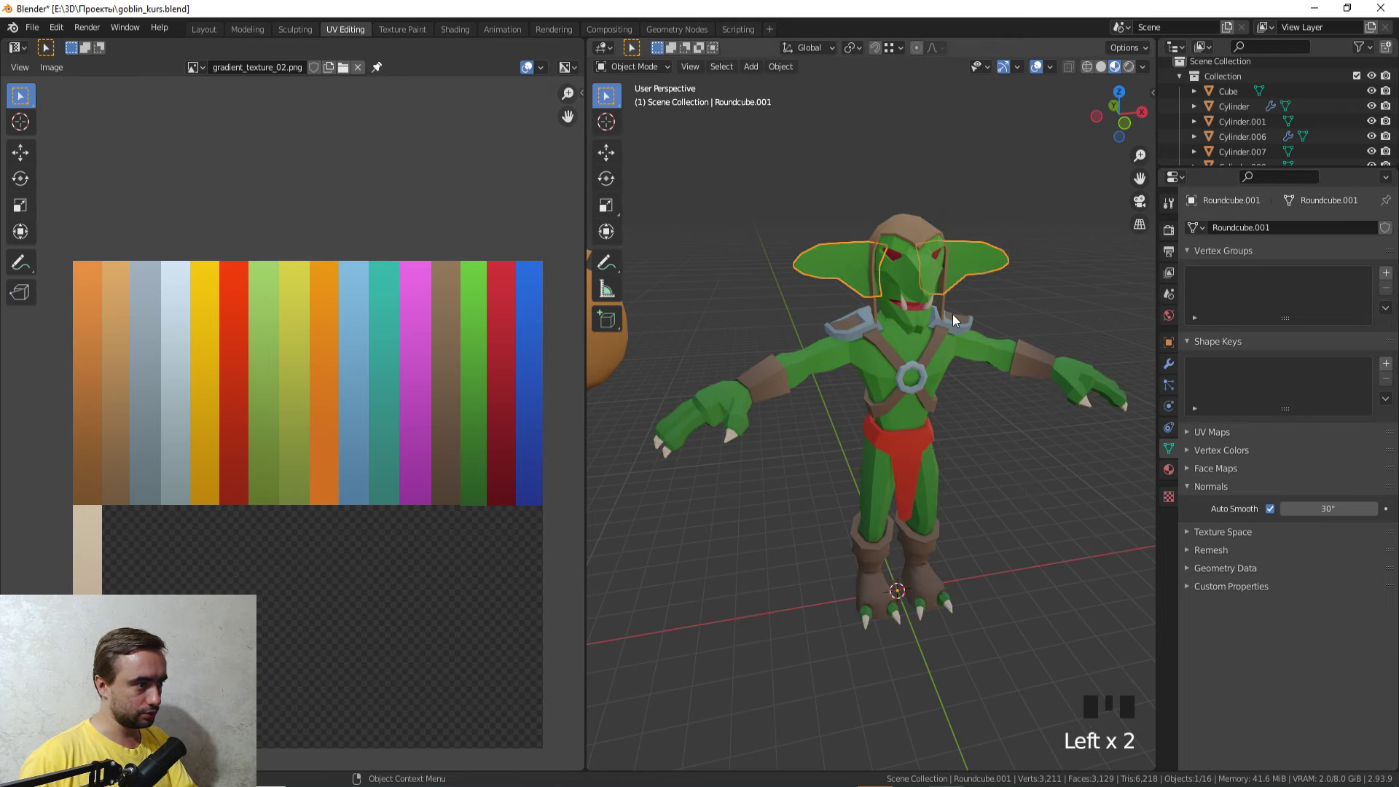
left_click_drag(989, 346, 916, 383)
scroll("up", 3)
left_click(839, 312)
left_click(789, 358)
left_click_drag(946, 389, 797, 301)
scroll("down", 3)
left_click(944, 255)
left_click_drag(899, 304, 1223, 472)
scroll("up", 3)
left_click(1276, 515)
Step: Recheck the auto-smooth angle on the next prop
middle_click(740, 538)
left_click(742, 524)
middle_click(740, 585)
left_click(805, 408)
scroll("down", 3)
middle_click(798, 442)
left_click(936, 386)
left_click_drag(974, 452, 925, 457)
scroll("up", 3)
left_click(1274, 510)
Step: Select and inspect the remaining props' shading around the goblin
left_click_drag(986, 396, 988, 427)
scroll("up", 3)
left_click(995, 440)
scroll("down", 3)
left_click_drag(943, 448, 861, 443)
scroll("up", 3)
left_click(955, 418)
left_click_drag(952, 447, 839, 402)
scroll("up", 3)
left_click(615, 397)
middle_click(630, 407)
Step: Select the forearm bracer Roundcube.005, apply its Solidify modifier and enter Edit Mode
left_click(939, 533)
left_click_drag(933, 519, 951, 498)
scroll("up", 3)
left_click_drag(885, 471, 847, 349)
scroll("up", 3)
left_click(774, 231)
left_click_drag(801, 299, 831, 373)
scroll("up", 3)
key("3")
key("Tab")
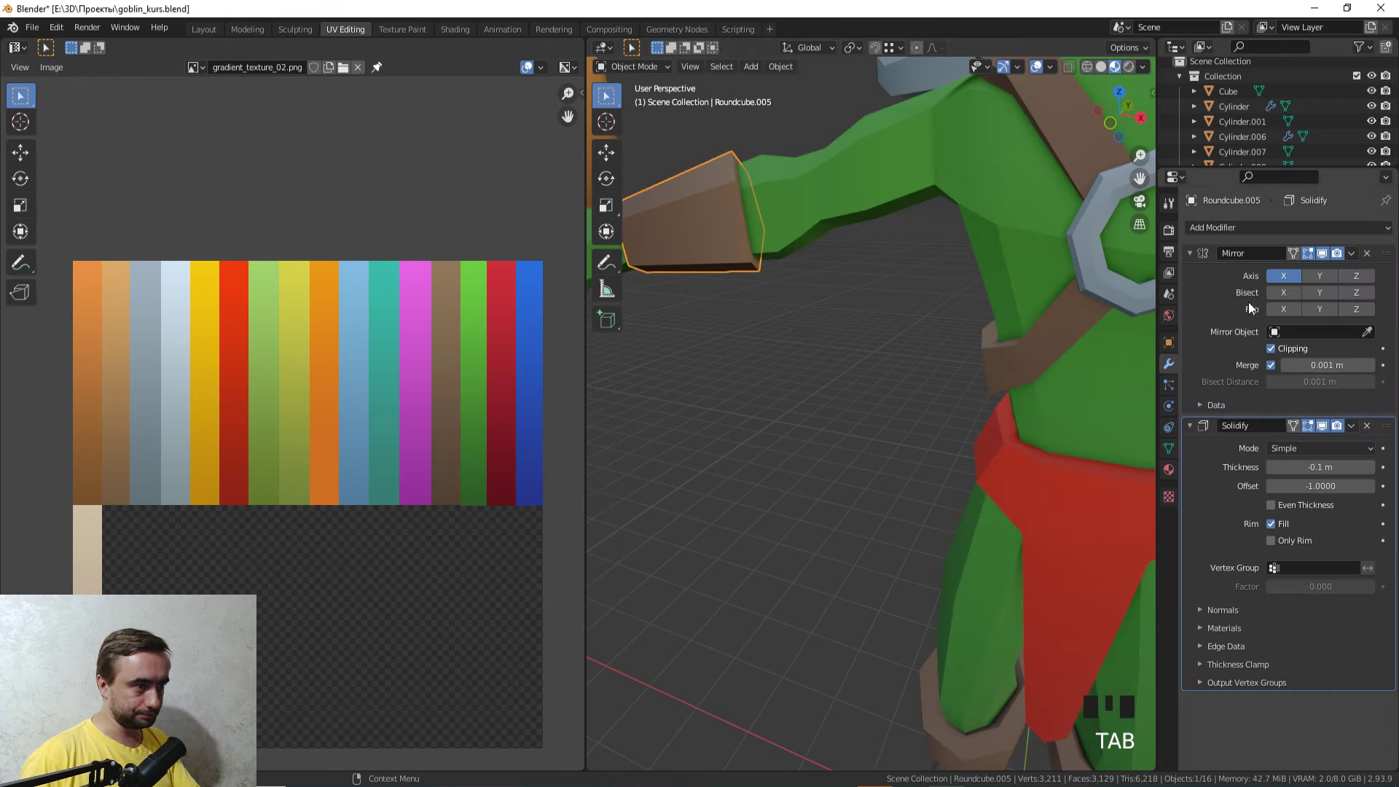
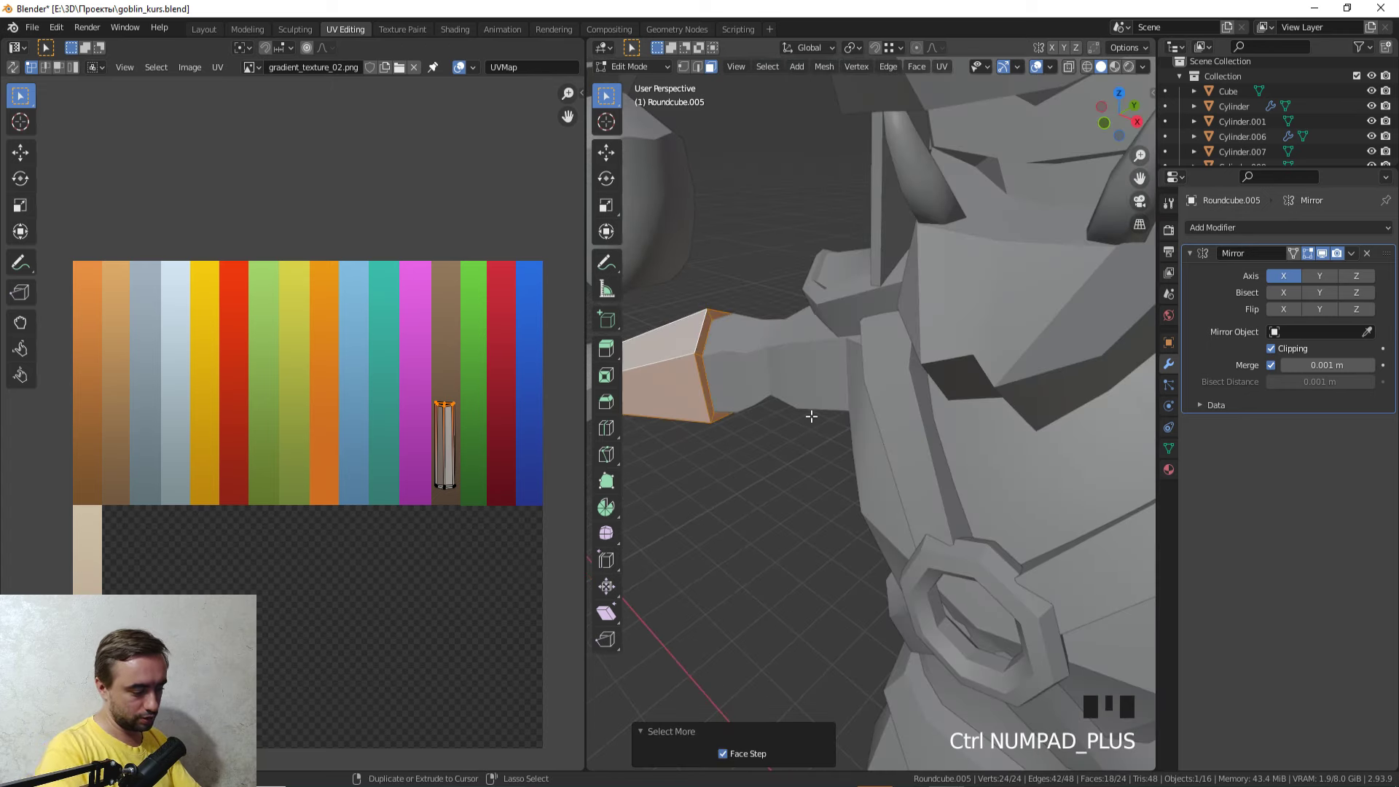
Step: Invert the bracer selection and review it across shading modes before leaving Edit Mode
key("ctrl+i")
key("z")
scroll("down", 3)
key("z")
left_click_drag(889, 537, 844, 489)
key("Tab")
left_click(834, 527)
left_click_drag(836, 521, 876, 408)
scroll("up", 3)
key("Tab")
Step: Select faces on the boot and grow the selection to cover the upper
left_click_drag(869, 415, 818, 424)
key("z")
left_click(810, 275)
scroll("down", 3)
left_click_drag(813, 317, 921, 337)
key("z")
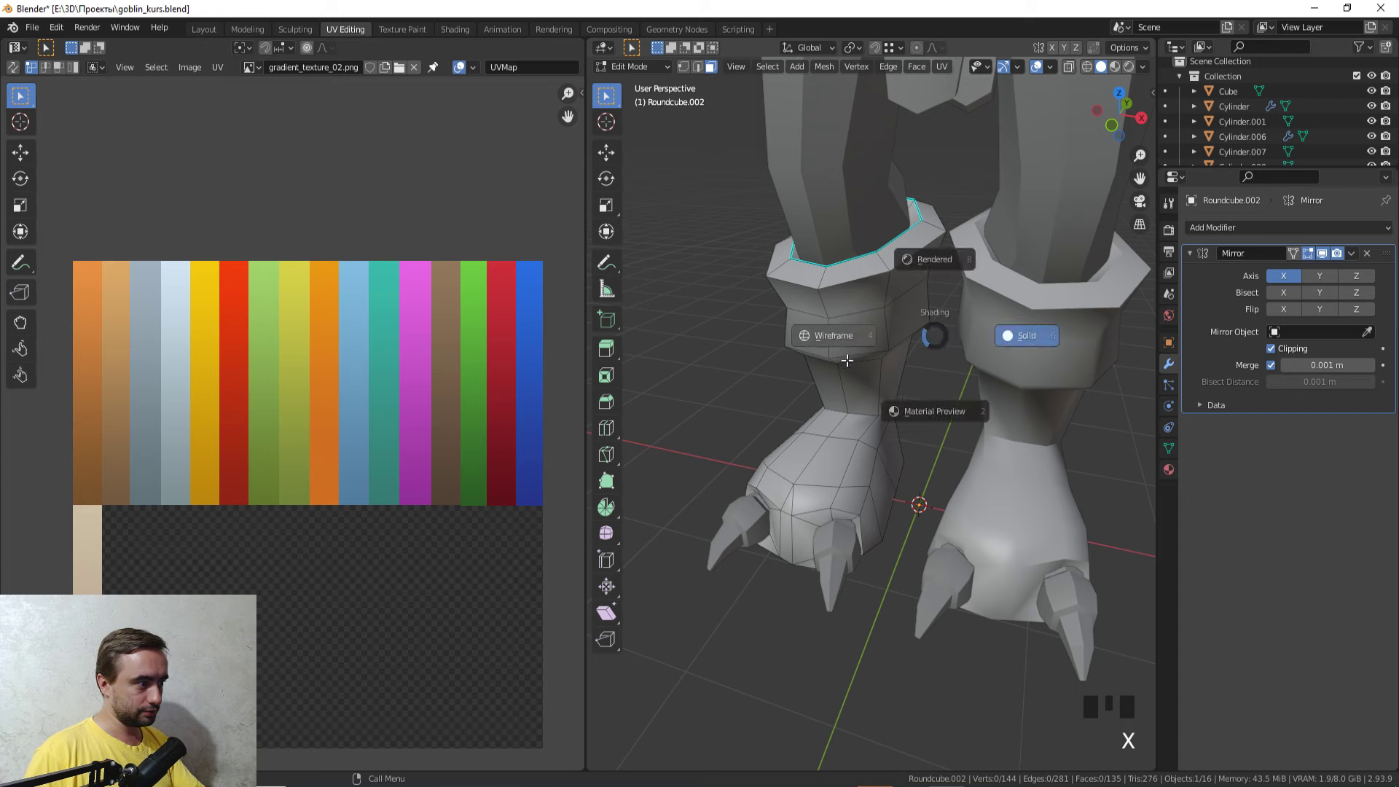
middle_click(842, 379)
scroll("up", 3)
key("z")
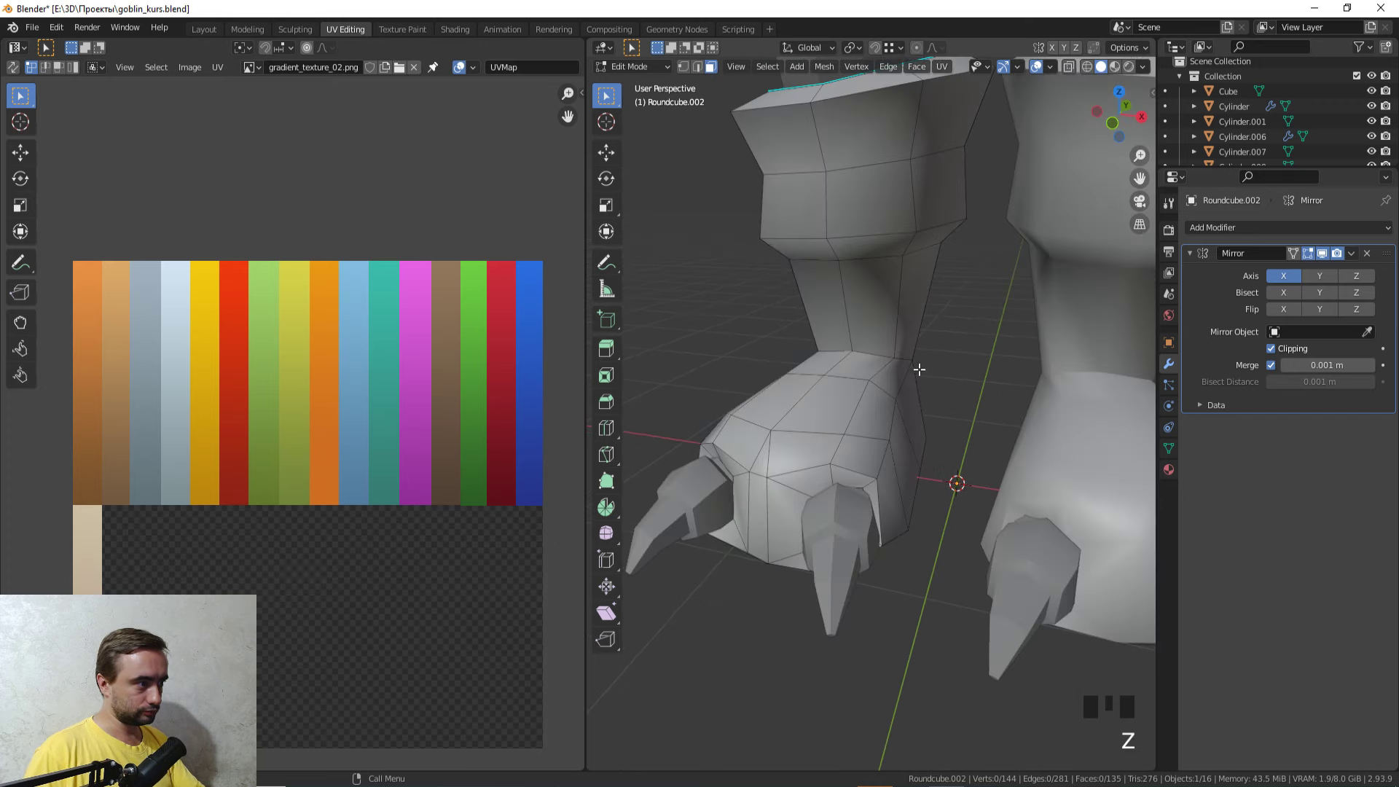
left_click(852, 316)
left_click_drag(866, 356, 868, 360)
key("ctrl+KP_Add")
key("KP_Add")
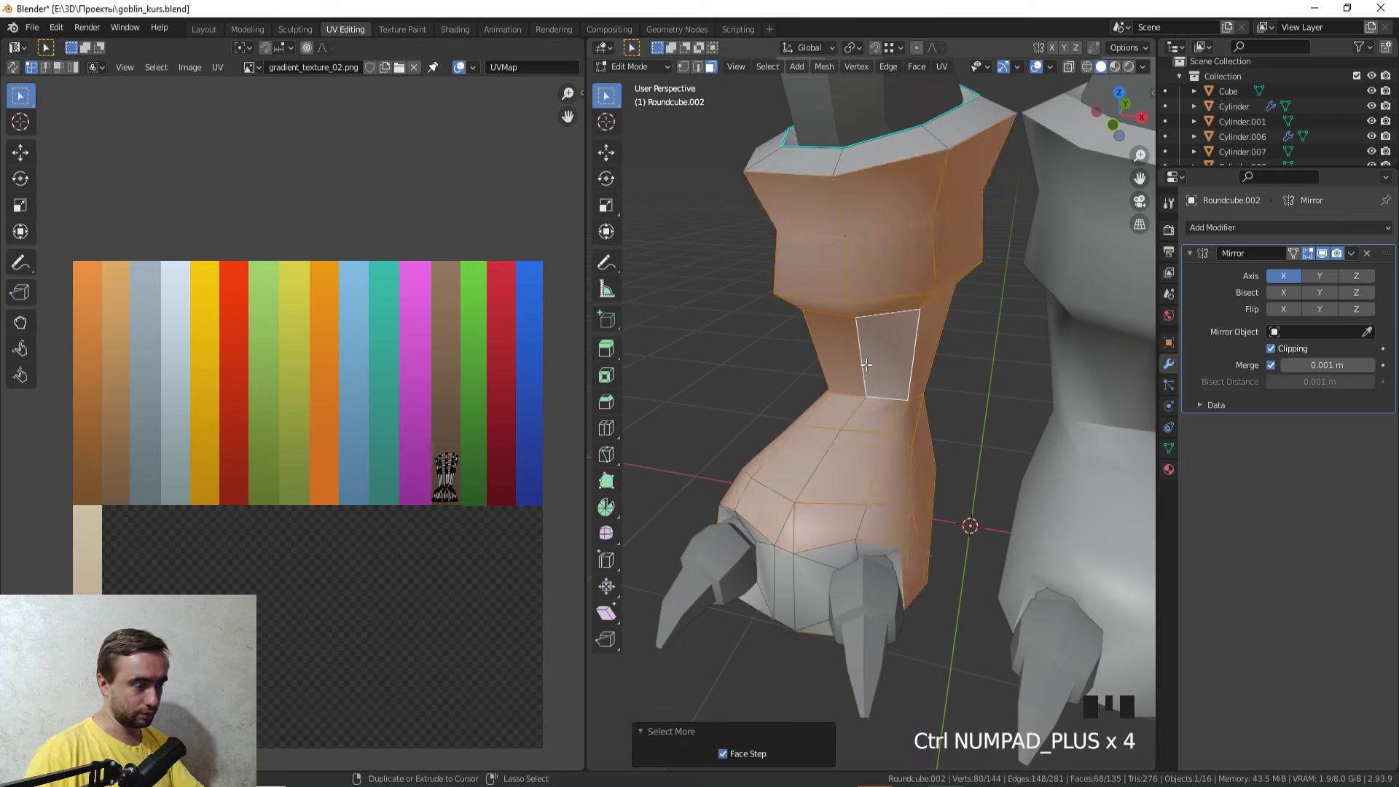
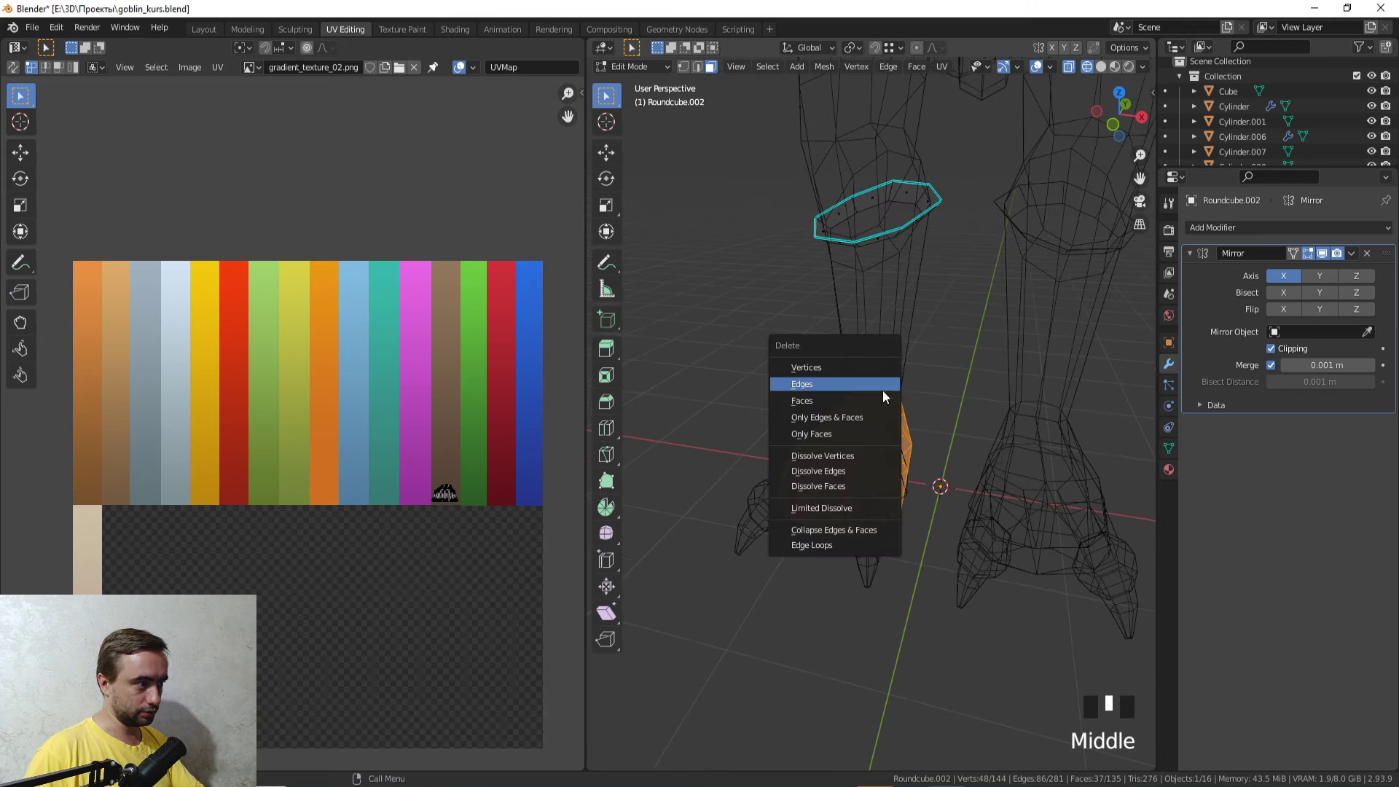
Step: Use the X delete menu on a boot edge loop, then review the result around the leg
key("x")
key("Tab")
key("z")
left_click_drag(984, 397, 1002, 340)
left_click_drag(1002, 340, 875, 459)
scroll("down", 3)
middle_click(883, 420)
scroll("up", 3)
middle_click(912, 442)
scroll("up", 3)
scroll("down", 3)
left_click(779, 567)
Step: Check the leg geometry in Edit Mode under different shading modes
key("Tab")
key("z")
scroll("down", 3)
left_click_drag(845, 483, 890, 474)
key("z")
left_click_drag(884, 473, 793, 470)
key("z")
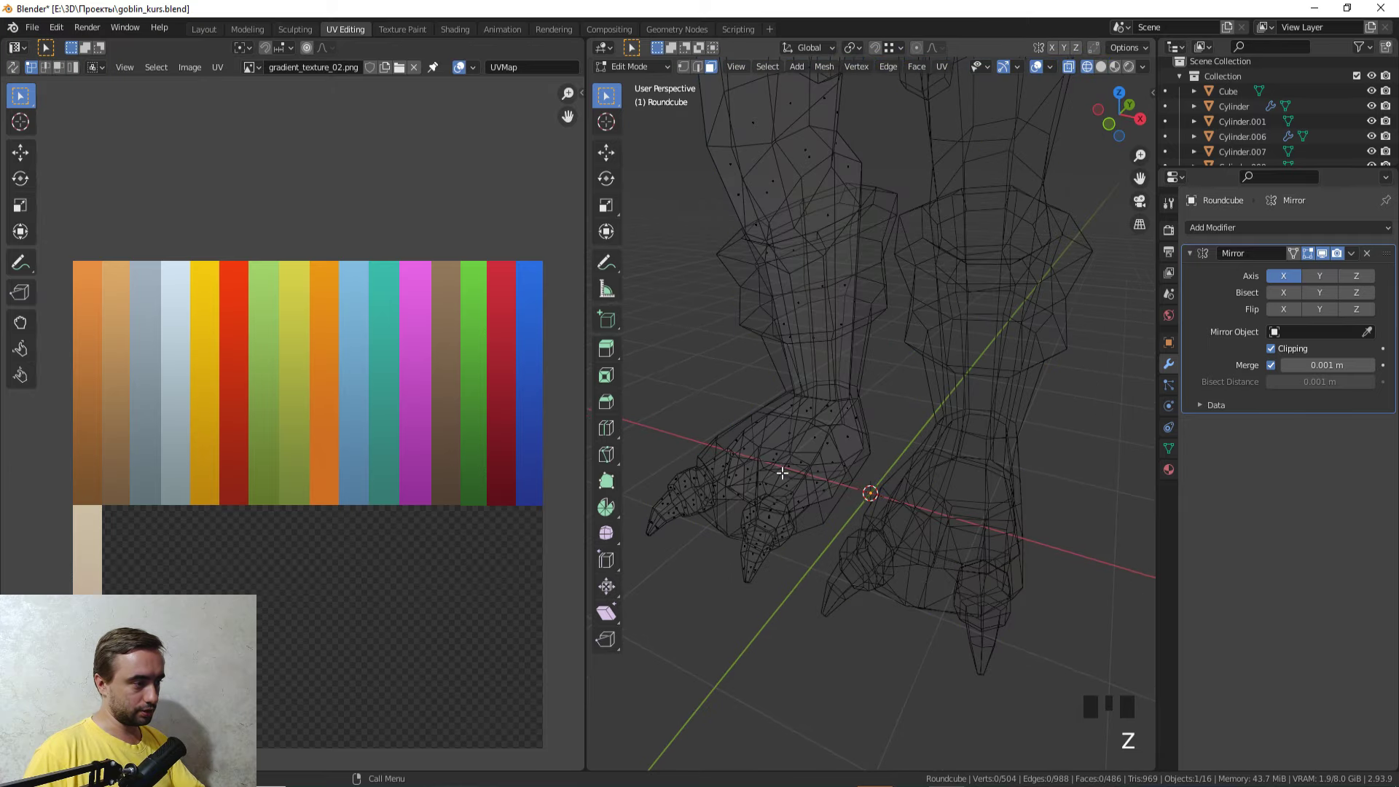
left_click_drag(788, 465, 803, 481)
Step: Select the loincloth Roundcube.003, apply its Mirror modifier and open its mesh in Edit Mode
key("Tab")
scroll("down", 3)
scroll("down", 3)
left_click(764, 366)
left_click_drag(790, 346, 780, 508)
key("z")
left_click_drag(795, 494, 869, 297)
left_click(869, 297)
left_click_drag(972, 362, 813, 542)
left_click_drag(813, 543, 1326, 272)
left_click(1326, 271)
key("Tab")
Step: Select and grow the loincloth faces, invert the selection and confirm its UVs sit on the red strip
left_click_drag(919, 370, 930, 412)
scroll("up", 3)
middle_click(942, 403)
key("3")
left_click(877, 331)
left_click(847, 486)
left_click_drag(930, 354, 942, 346)
key("ctrl+KP_Add")
left_click_drag(963, 334, 937, 335)
key("ctrl+i")
key("z")
left_click_drag(834, 370, 931, 370)
Step: Undo the last loincloth edits while checking the mesh in wireframe
key("z")
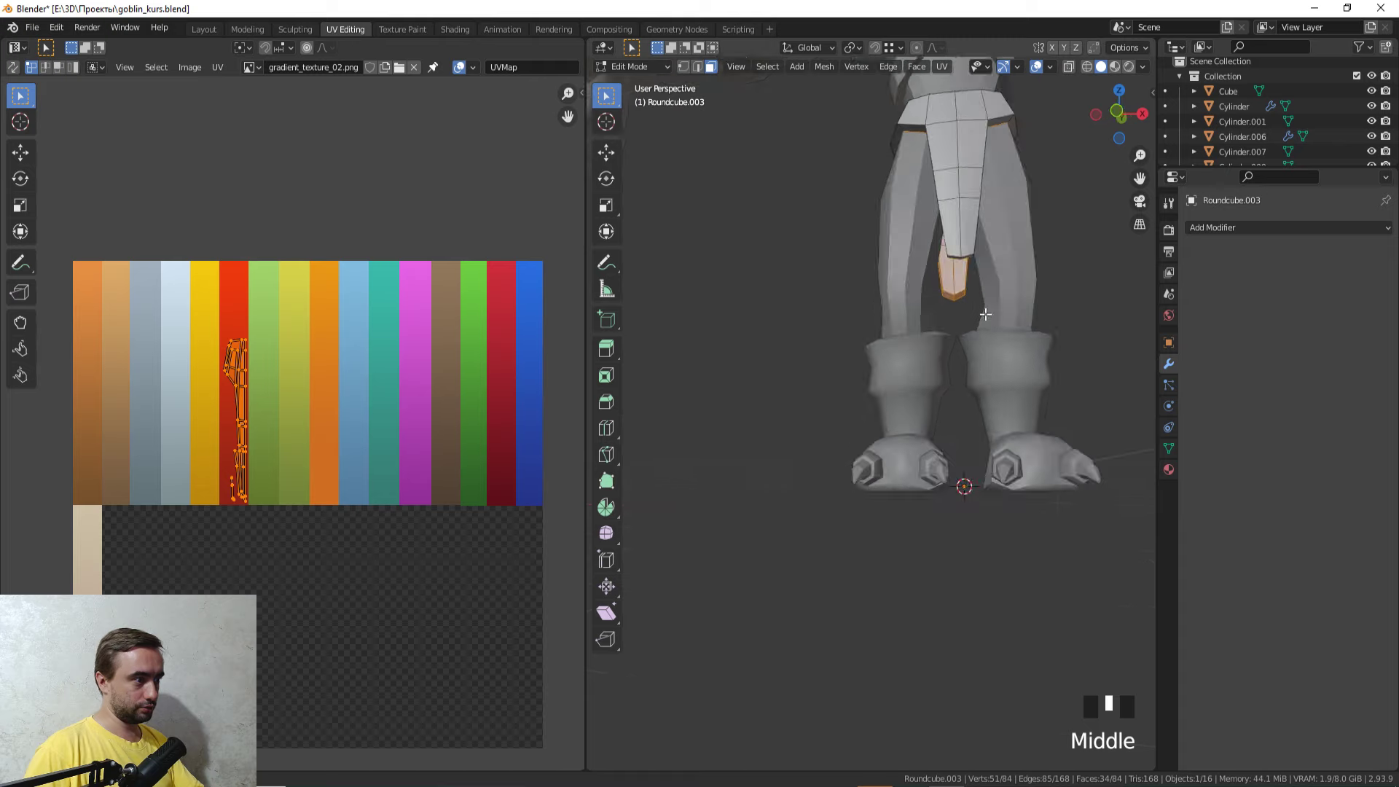
left_click_drag(970, 244, 811, 346)
key("ctrl+z")
left_click_drag(842, 344, 1007, 359)
key("ctrl+z")
left_click_drag(983, 358, 888, 356)
scroll("up", 3)
Step: Grow and invert a loincloth face selection, then delete the unwanted geometry with X
left_click(818, 371)
key("ctrl+KP_Add")
key("ctrl+i")
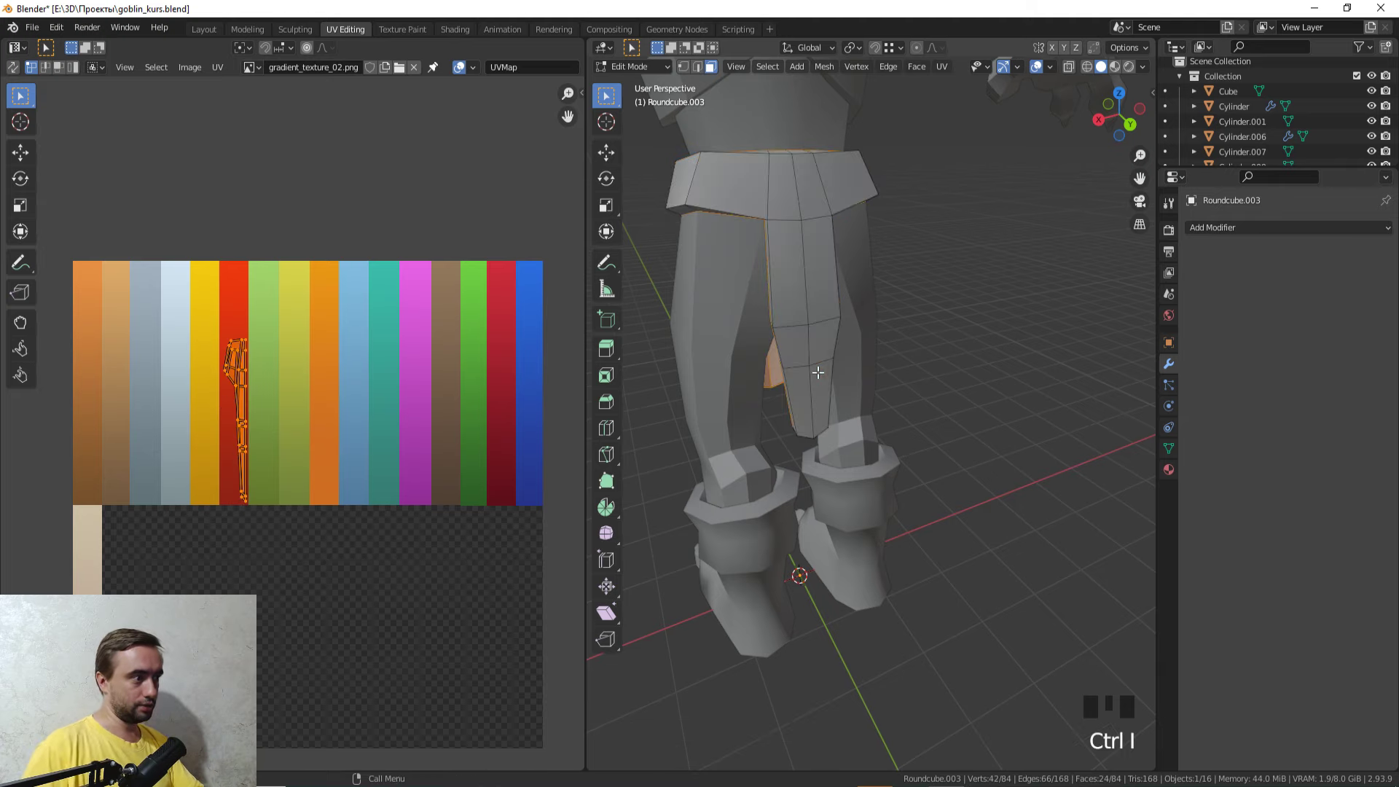
left_click_drag(838, 355, 970, 356)
key("x")
left_click_drag(984, 353, 933, 439)
scroll("down", 3)
left_click_drag(868, 429, 885, 450)
Step: Leave Edit Mode and review the loincloth result from several angles
key("Tab")
scroll("up", 3)
left_click_drag(859, 490, 863, 442)
scroll("up", 3)
left_click_drag(880, 422, 901, 379)
scroll("up", 3)
key("Tab")
key("Tab")
Step: Click around the goblin in Object Mode, orbiting to check the loincloth fits the body
left_click(1006, 344)
scroll("down", 3)
left_click_drag(967, 355, 962, 400)
scroll("up", 3)
left_click_drag(940, 389, 813, 368)
scroll("up", 3)
left_click_drag(830, 356, 787, 355)
left_click(787, 355)
Step: Zoom out to view the whole goblin in plain solid shading
scroll("down", 3)
left_click_drag(781, 362, 782, 349)
scroll("down", 3)
left_click(949, 397)
left_click_drag(937, 398, 996, 381)
scroll("up", 3)
scroll("up", 3)
left_click(993, 344)
left_click_drag(789, 405, 855, 450)
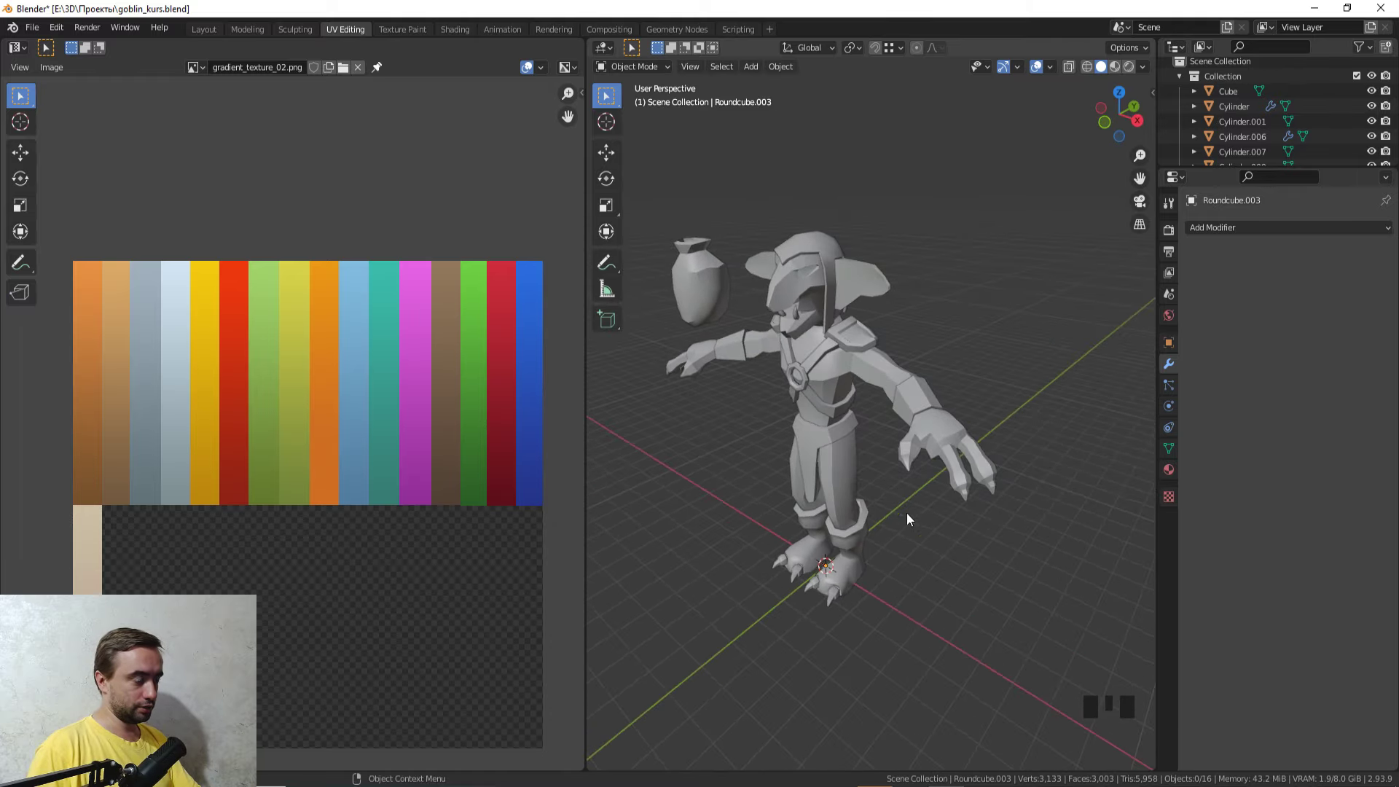
Step: Orbit to the chest and select the crossed harness strap (Roundcube.007)
left_click_drag(758, 510, 830, 466)
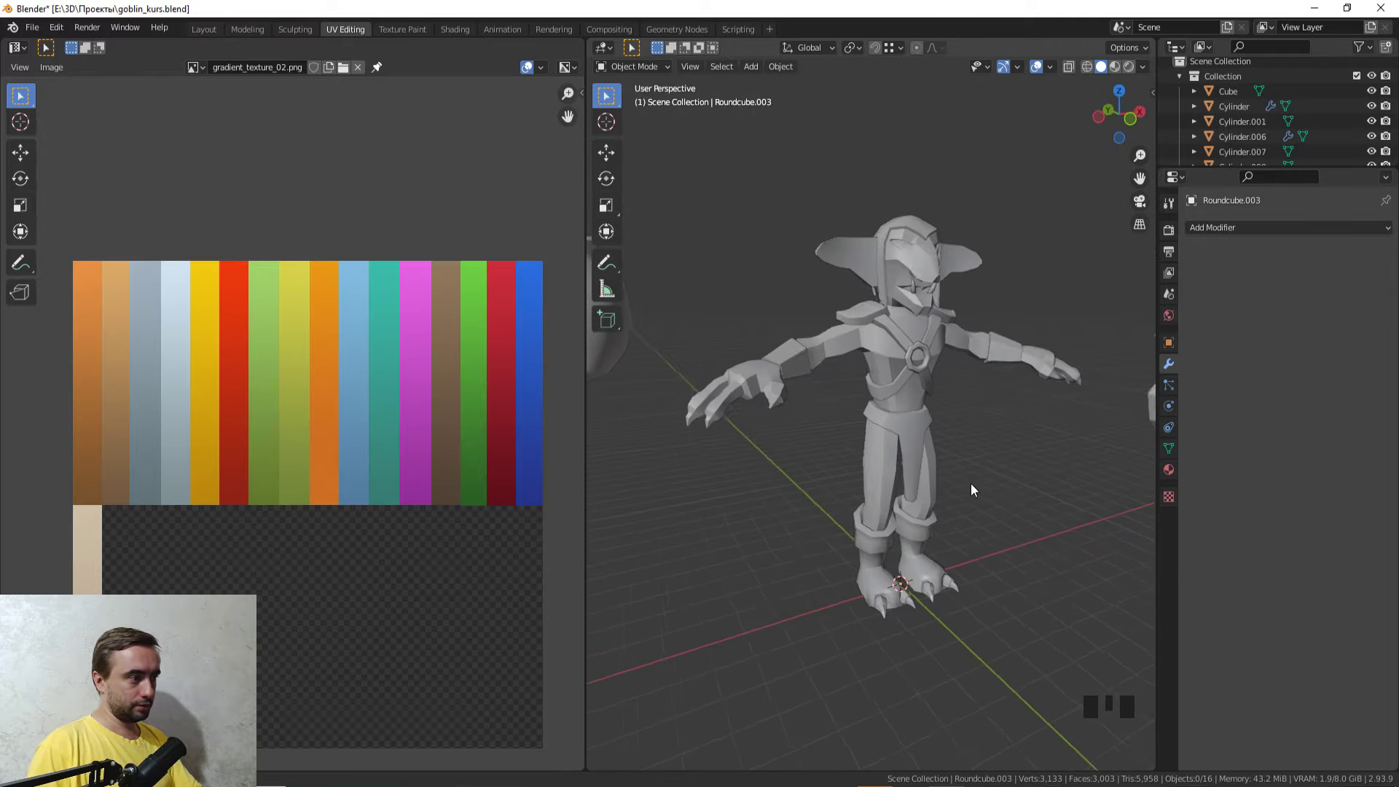
scroll("down", 3)
left_click_drag(871, 474, 799, 466)
scroll("up", 3)
left_click_drag(804, 460, 858, 391)
left_click(858, 391)
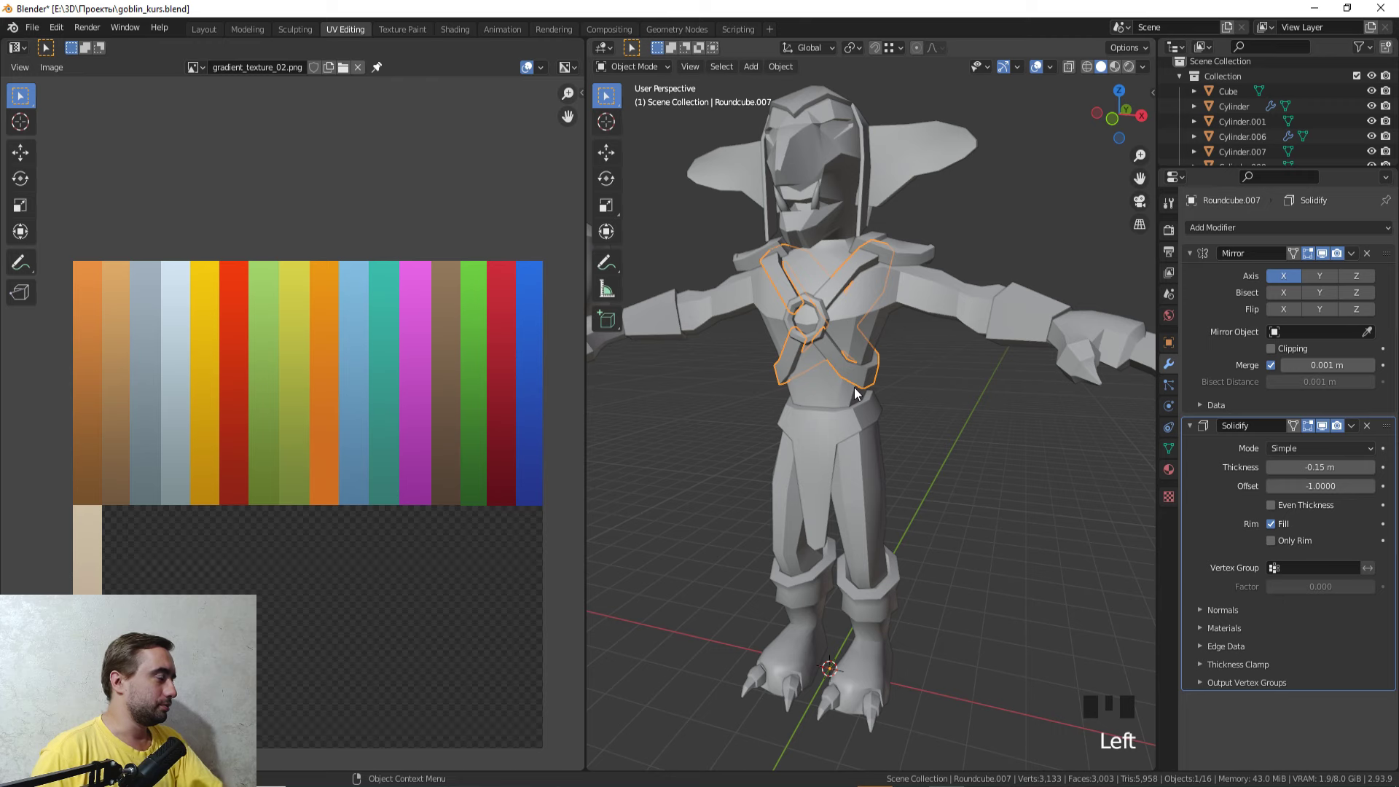
Step: Inspect the harness's mirror and solidify result from around the torso
left_click_drag(853, 397, 898, 574)
scroll("up", 3)
left_click_drag(900, 544, 936, 564)
scroll("down", 3)
left_click_drag(934, 563, 940, 548)
scroll("up", 3)
left_click_drag(938, 532, 902, 477)
scroll("up", 3)
left_click_drag(902, 481, 910, 522)
scroll("down", 3)
Step: Check the harness mesh in Edit Mode and return to Object Mode for the Solidify options
key("Tab")
left_click_drag(914, 489, 941, 432)
key("Tab")
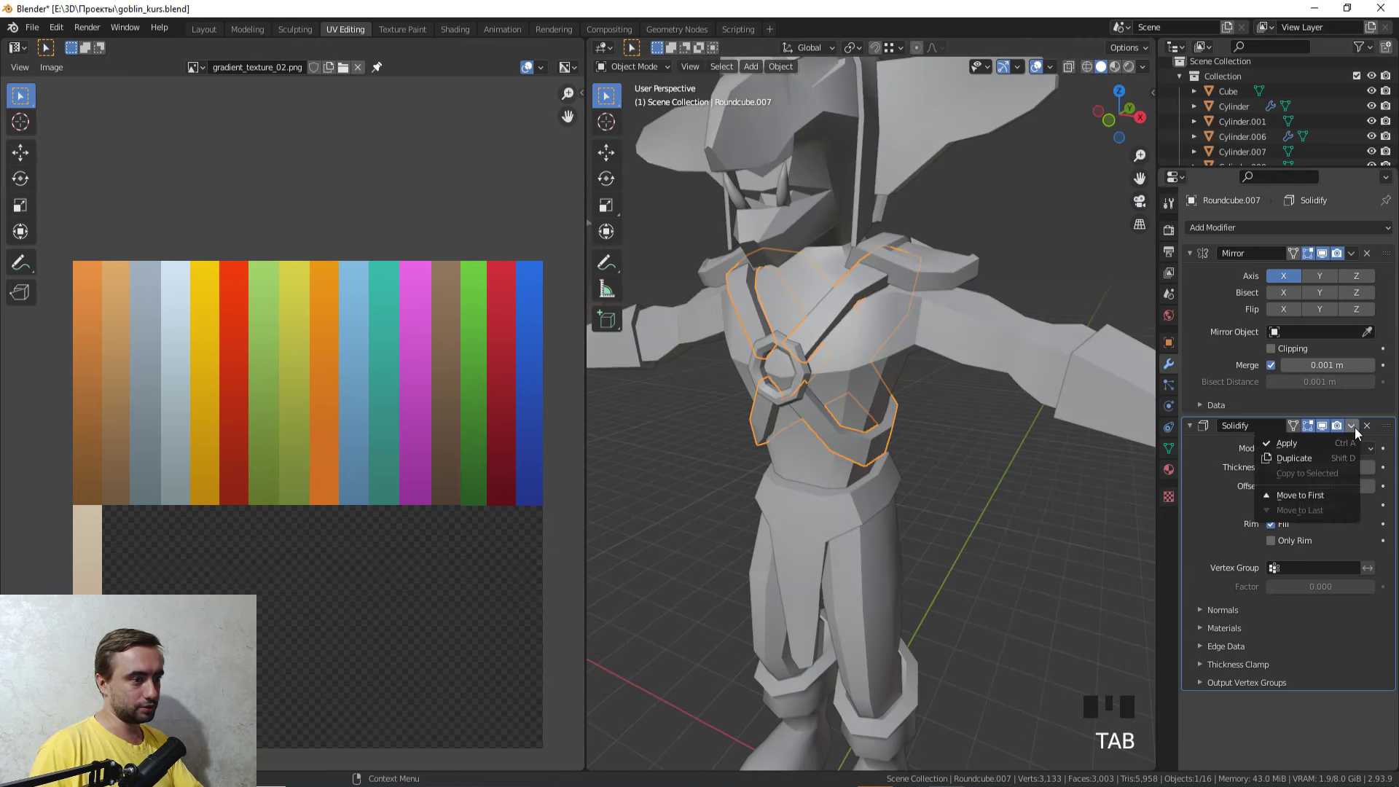
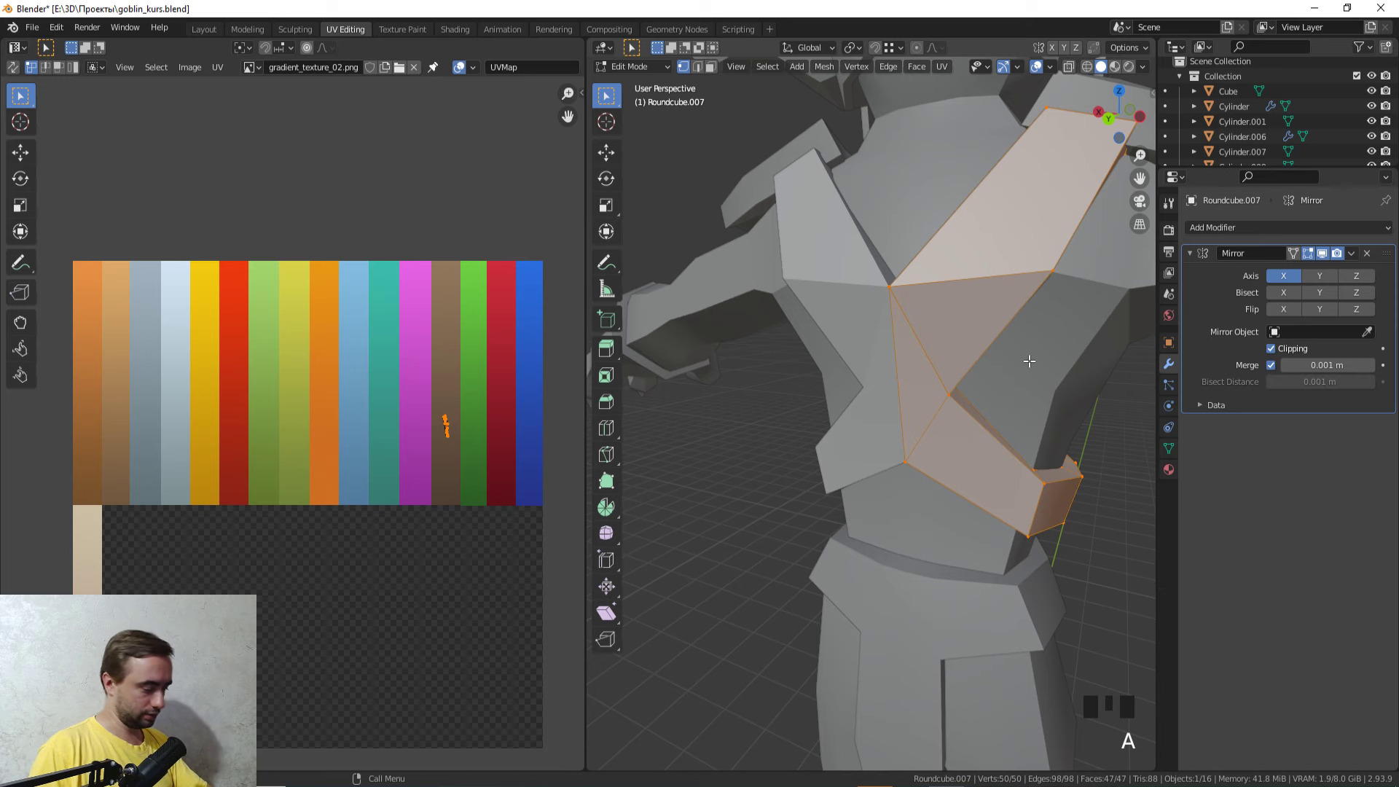
Step: Try a merge on the harness vertices, undo it, and inspect the strap in wireframe
key("m")
key("z")
left_click_drag(1023, 438, 923, 393)
scroll("down", 3)
key("z")
key("ctrl+z")
key("ctrl+z")
key("ctrl+z")
key("z")
middle_click(915, 418)
scroll("up", 3)
left_click_drag(966, 419, 890, 438)
key("z")
scroll("up", 3)
Step: Switch to edge select and pick harness edges running across the goblin's back
key("Tab")
left_click(949, 415)
key("Tab")
key("2")
left_click(895, 392)
left_click_drag(906, 392, 923, 388)
scroll("down", 3)
key("Tab")
left_click(842, 391)
key("Tab")
left_click(840, 400)
left_click_drag(919, 415, 861, 438)
Step: Toggle in and out of Edit Mode while selecting further parts of the harness
key("Tab")
key("Tab")
key("Tab")
scroll("down", 3)
key("Tab")
key("Tab")
left_click(1030, 492)
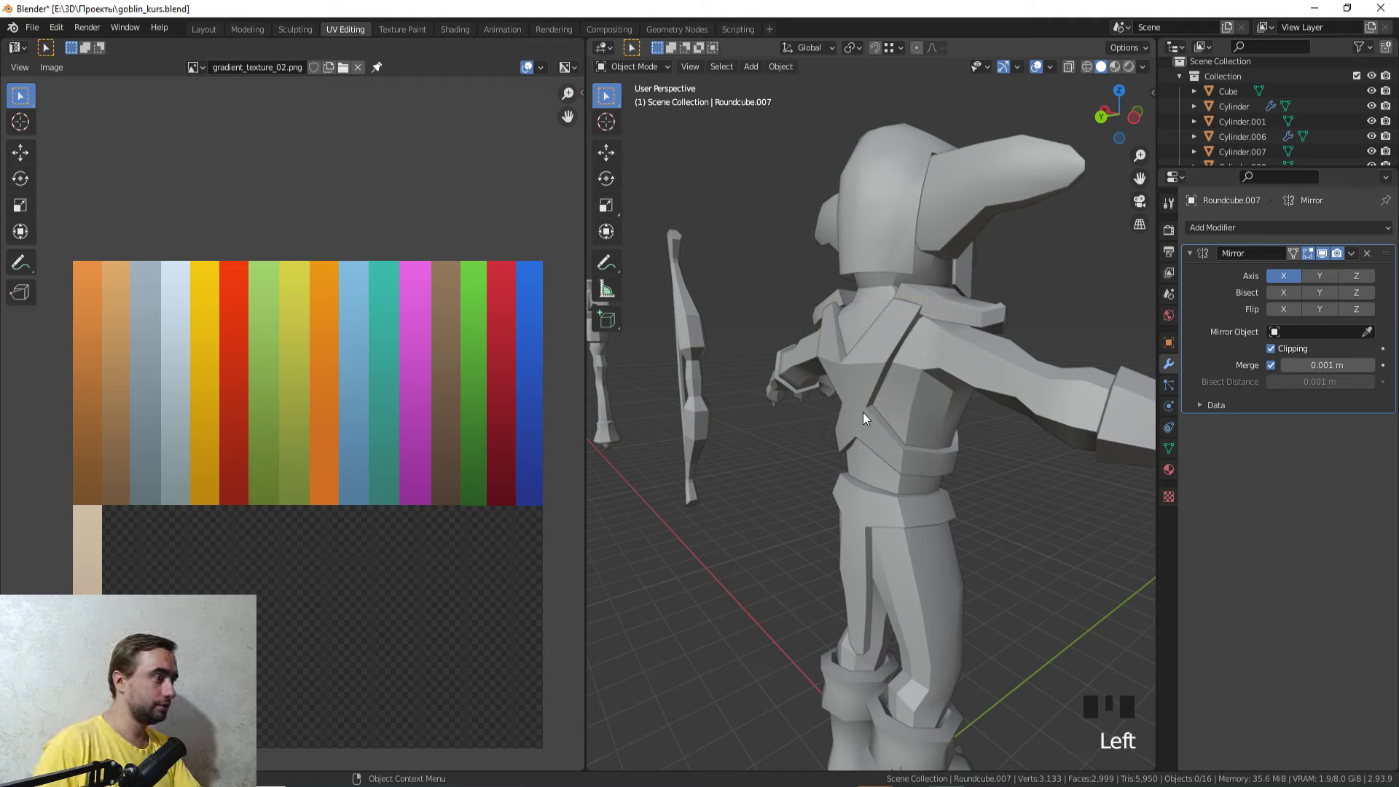
scroll("down", 3)
left_click_drag(997, 440, 985, 400)
scroll("up", 3)
left_click(872, 370)
key("Tab")
scroll("up", 3)
Step: In face select, pick the harness faces on the back, checking them in wireframe
key("3")
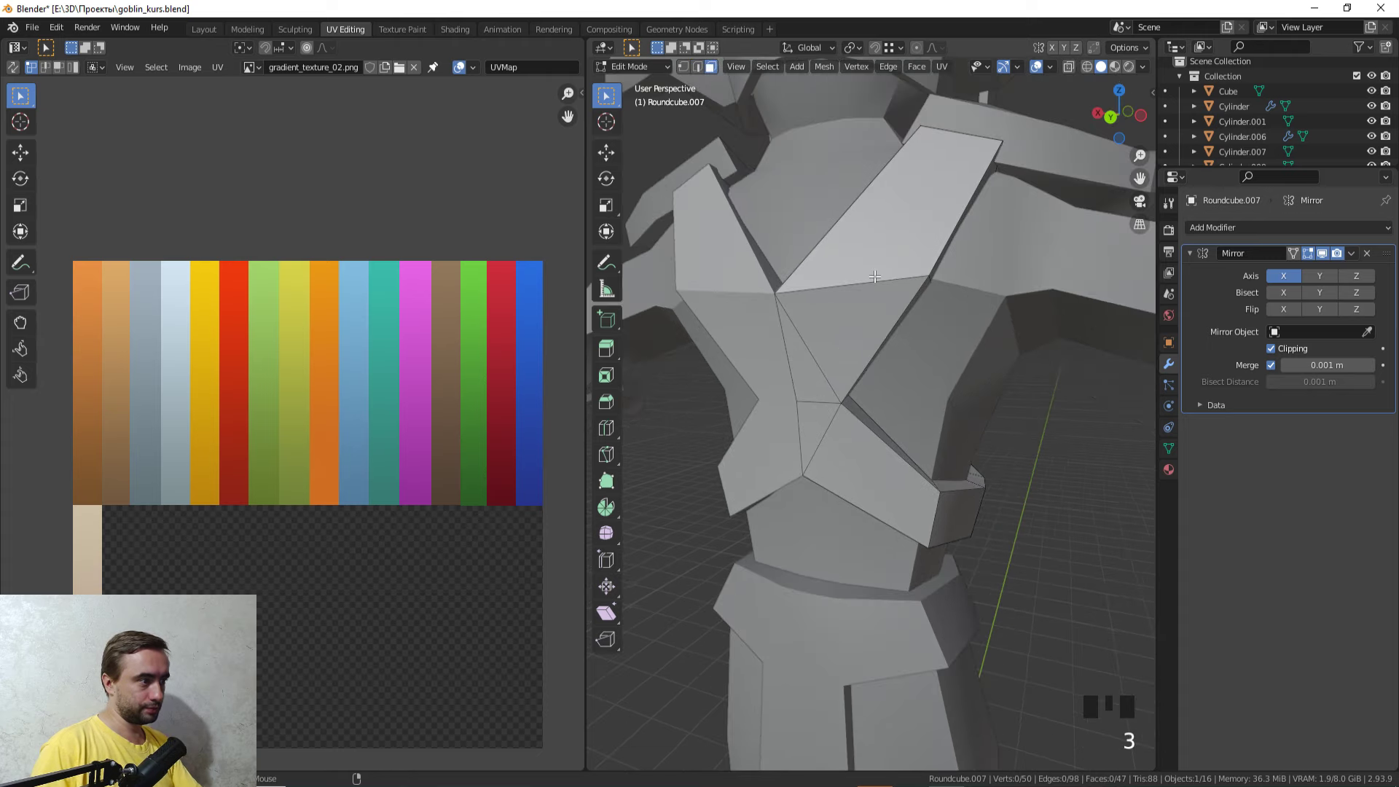
left_click(877, 271)
left_click_drag(929, 504, 930, 493)
scroll("down", 3)
left_click(994, 515)
key("z")
middle_click(1000, 365)
key("z")
left_click_drag(1002, 399, 938, 403)
key("z")
left_click_drag(836, 403, 999, 438)
key("z")
scroll("up", 3)
Step: Grow and invert the harness face selection to isolate the back faces for tidying
left_click(845, 340)
left_click(827, 380)
left_click_drag(981, 435, 907, 420)
key("ctrl+KP_Add")
key("ctrl+i")
key("z")
scroll("down", 3)
left_click_drag(806, 424, 1012, 383)
key("z")
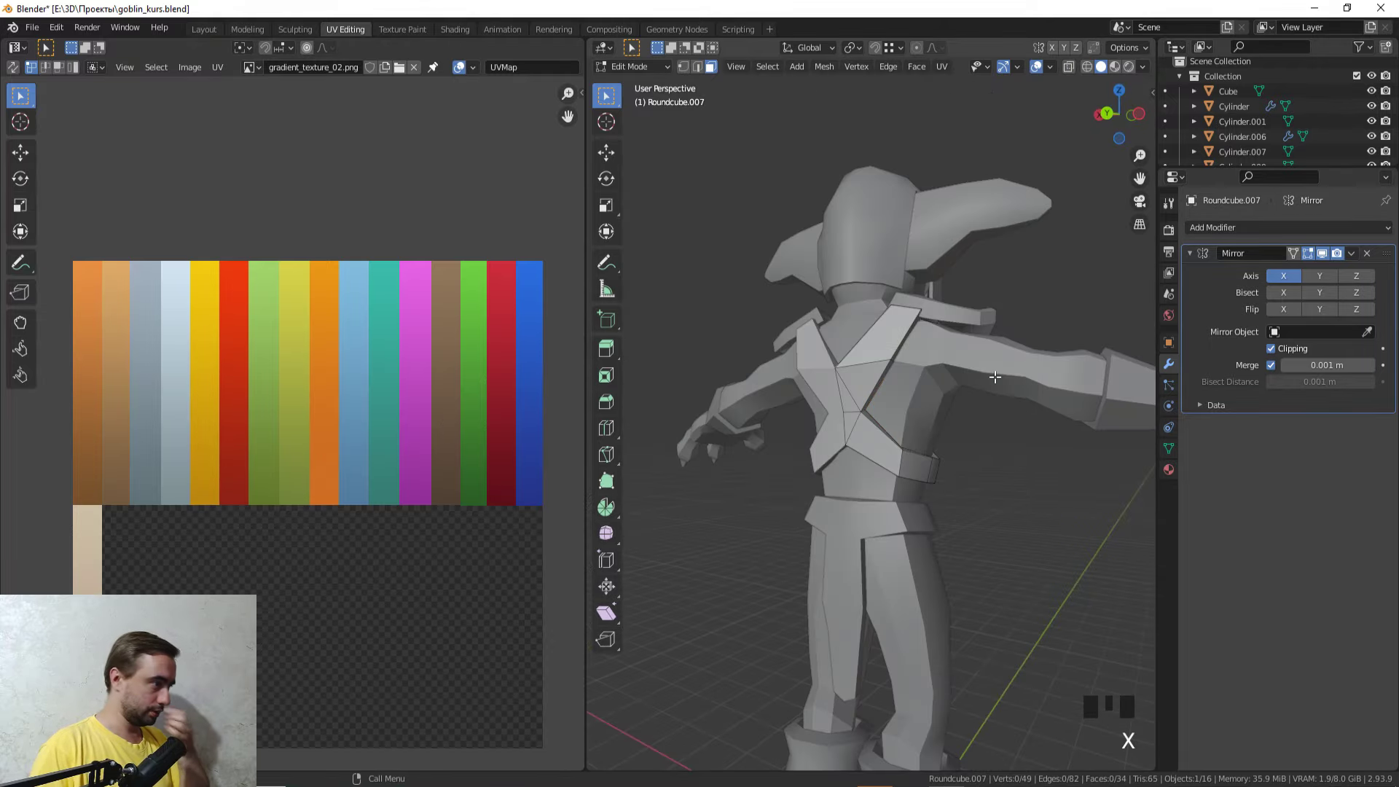
Step: Leave Edit Mode and select the hood (Roundcube.004) with its mirror and solidify modifiers
left_click_drag(991, 392, 880, 214)
key("Tab")
left_click(878, 212)
left_click_drag(922, 267, 1328, 447)
Step: Apply the hood's Solidify modifier, undo once after the not-first warning, and enter Edit Mode
left_click(1327, 447)
key("ctrl+z")
left_click_drag(992, 430, 1065, 422)
key("Tab")
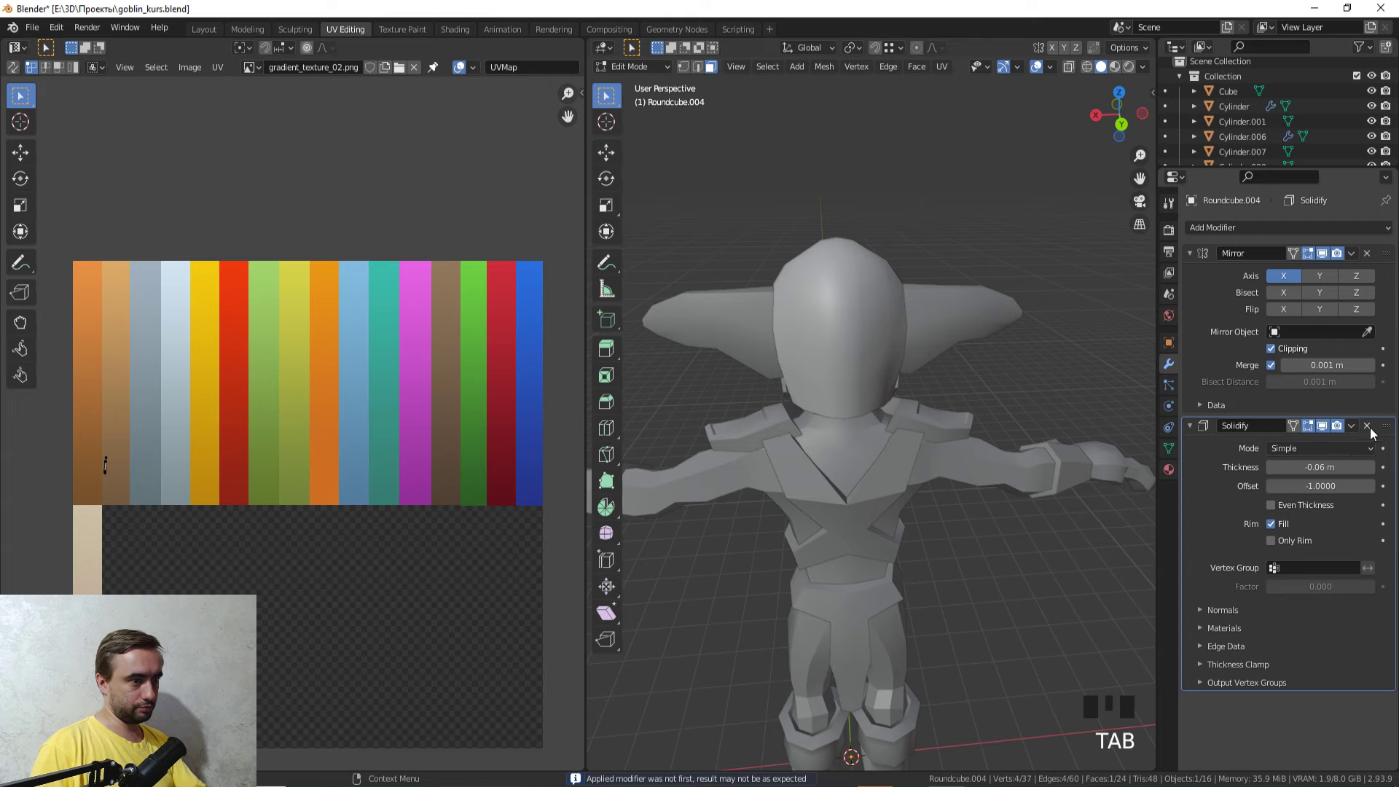
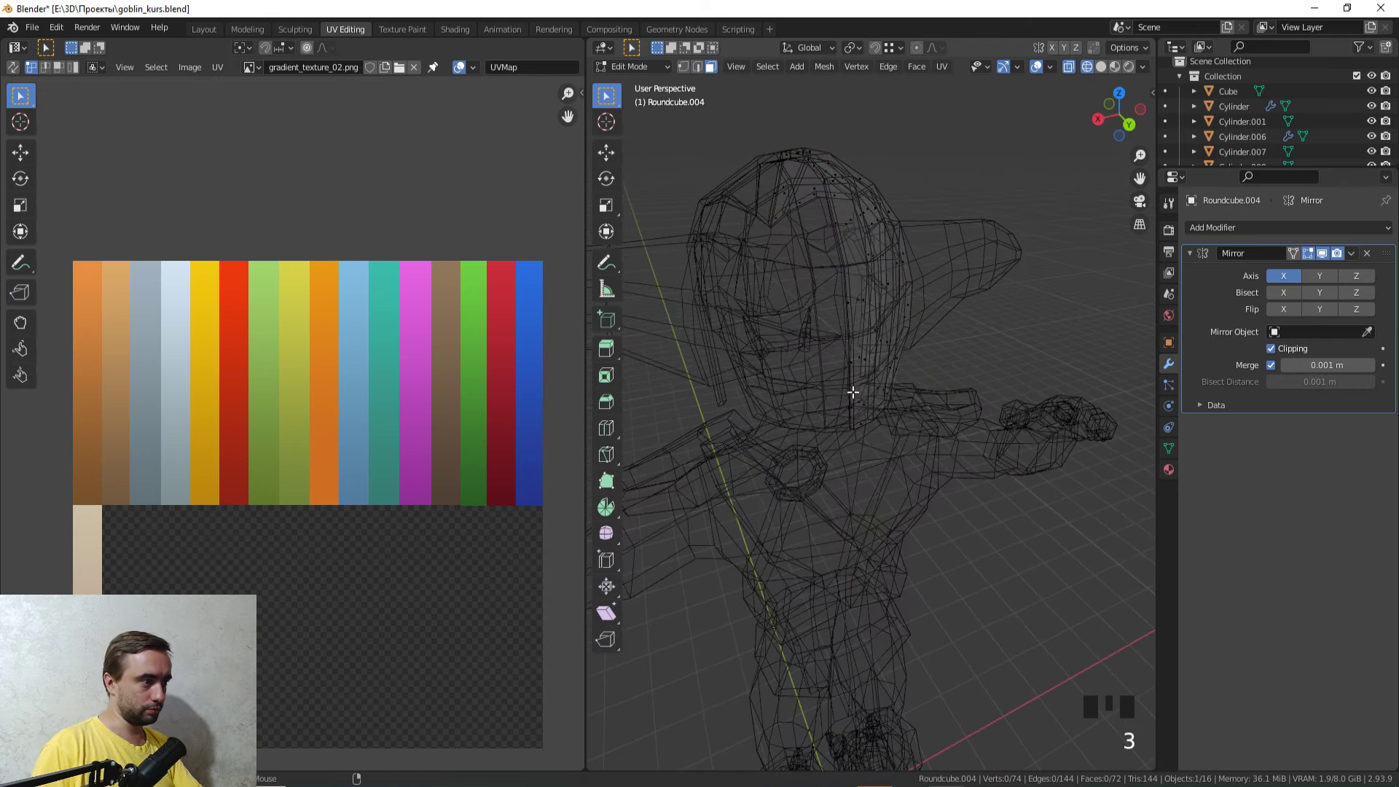
Step: Select the lower part of the hood's front rim edge loop in the wireframe view
left_click(855, 383)
left_click(851, 381)
double_click(852, 381)
scroll("up", 3)
middle_click(862, 316)
scroll("down", 3)
scroll("up", 3)
Step: Extend the selection along the upper rim loop so its UVs show on the brown strip
left_click(844, 192)
left_click(846, 199)
scroll("down", 3)
left_click_drag(897, 260, 1036, 400)
left_click(1035, 400)
middle_click(1011, 410)
left_click(896, 241)
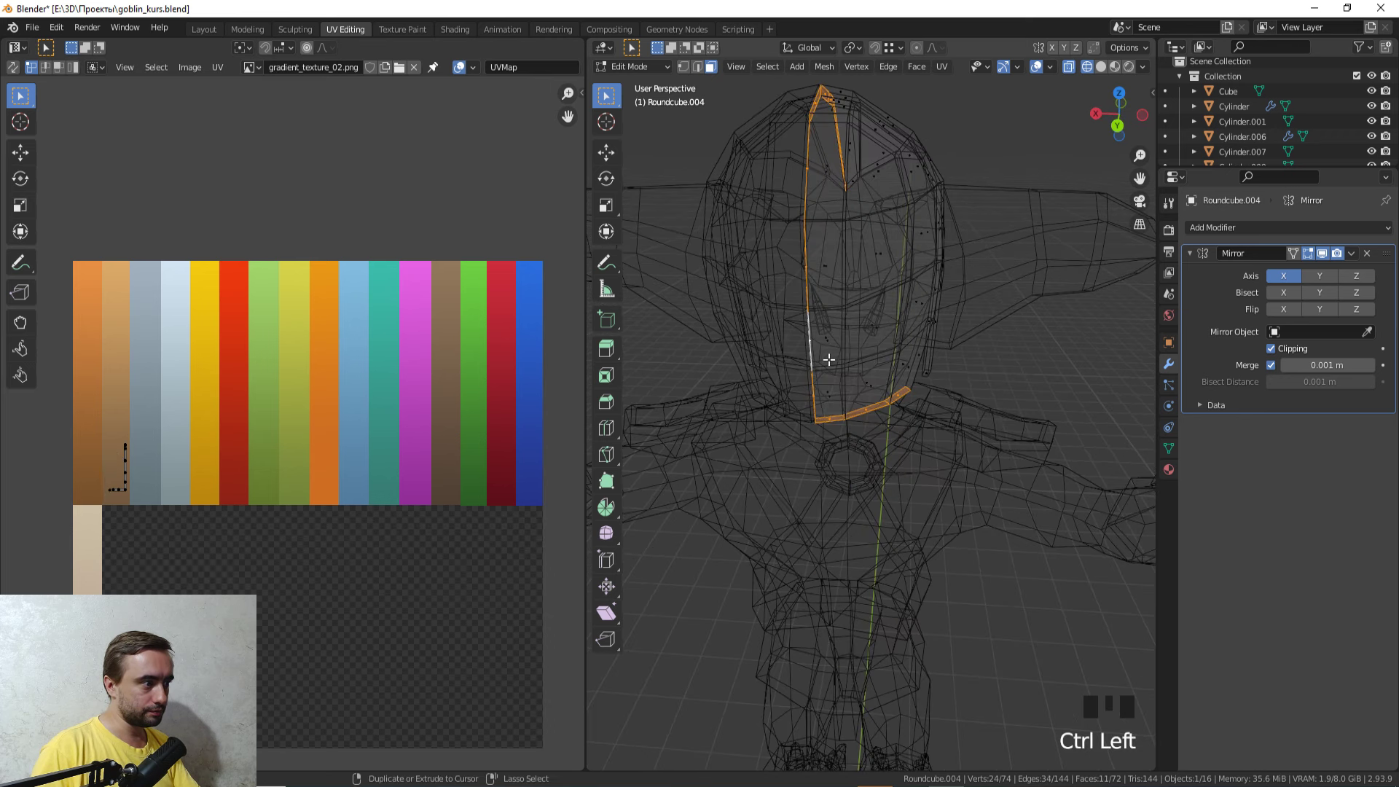
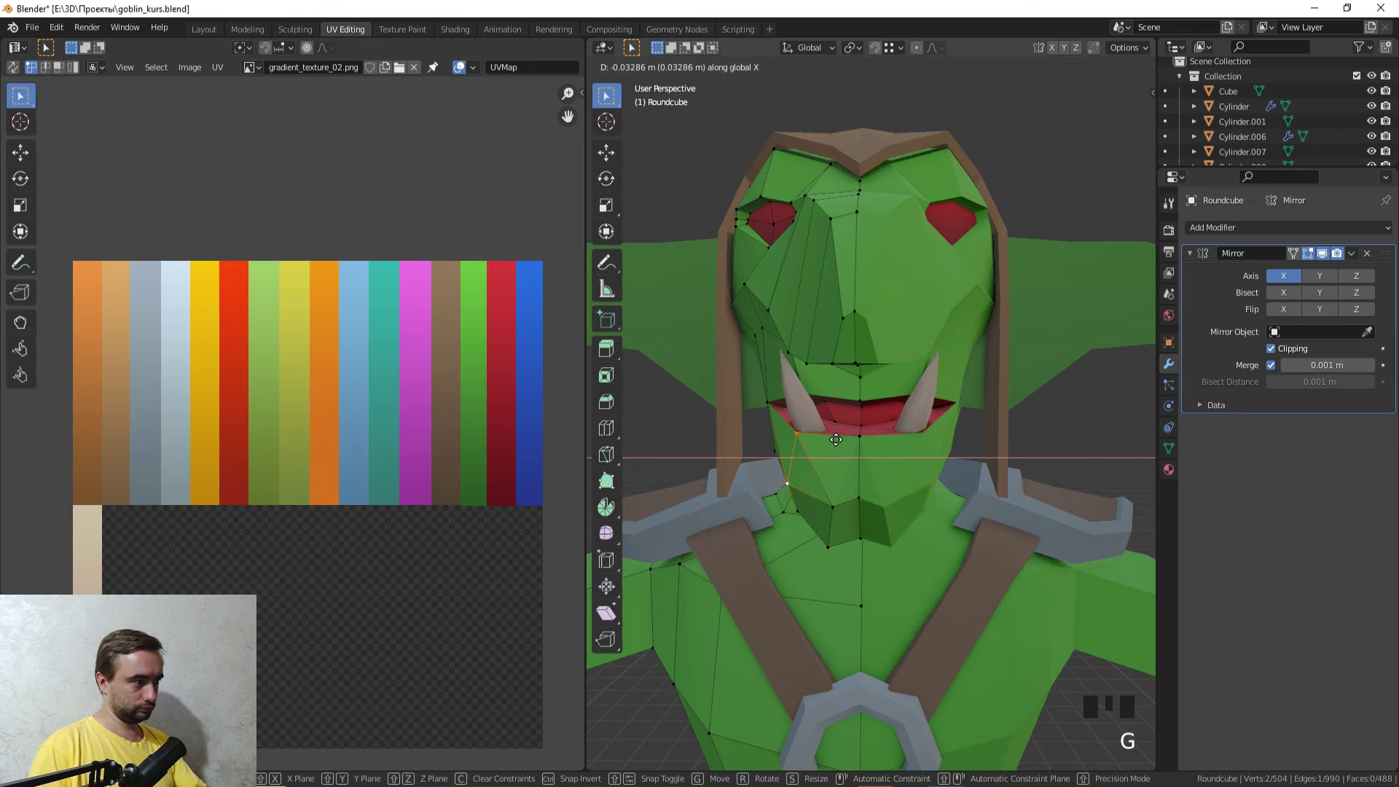
Step: Move the clasp centre face and torus UVs onto the grey strip of the gradient texture
key("Tab")
scroll("down", 3)
left_click_drag(840, 445, 989, 346)
left_click(989, 346)
scroll("down", 3)
left_click_drag(952, 354, 802, 397)
scroll("up", 3)
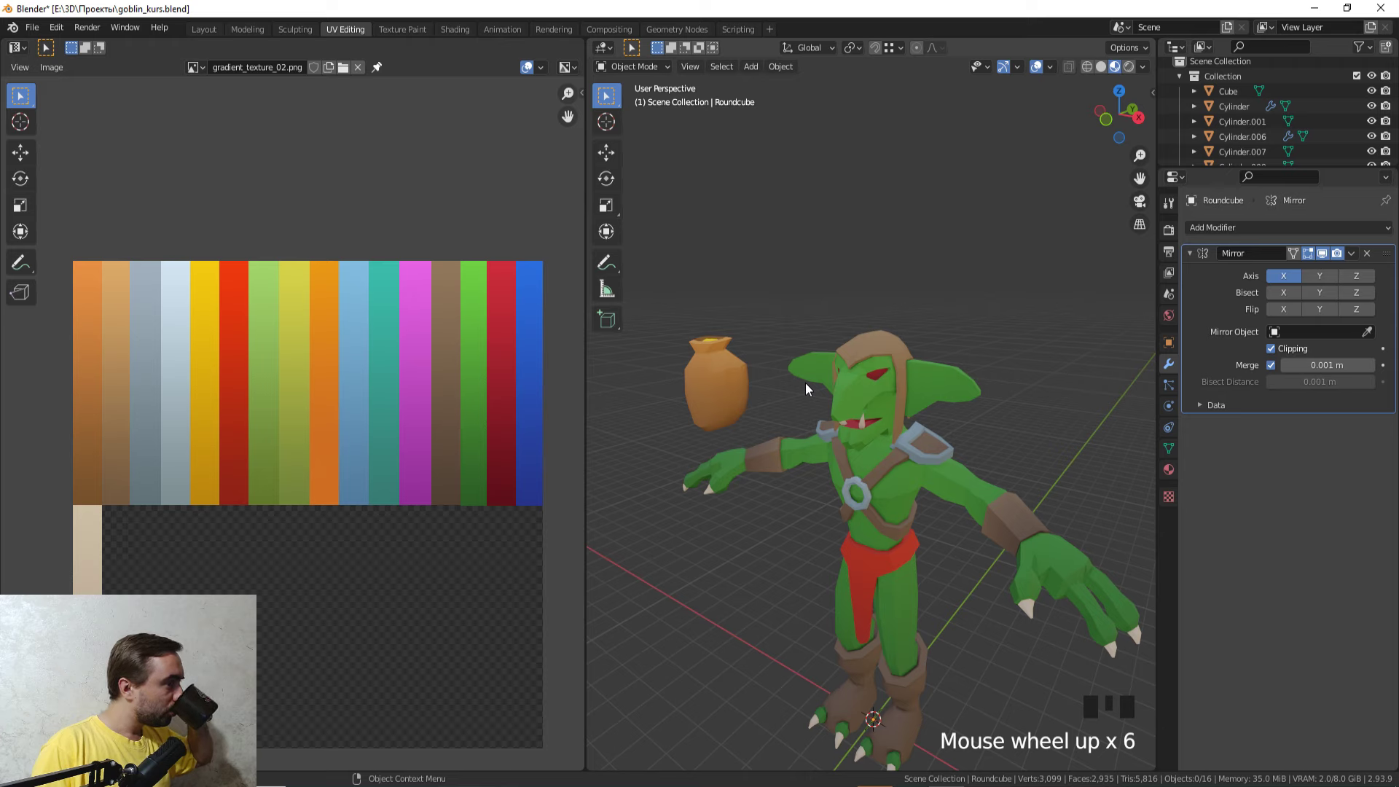
left_click_drag(805, 408, 822, 447)
left_click(822, 447)
left_click_drag(842, 445, 881, 436)
scroll("up", 3)
Step: In face mode, pick the shoulder pad's central faces by growing the selection twice and inverting it
key("Tab")
left_click_drag(807, 508, 876, 521)
key("3")
left_click(836, 518)
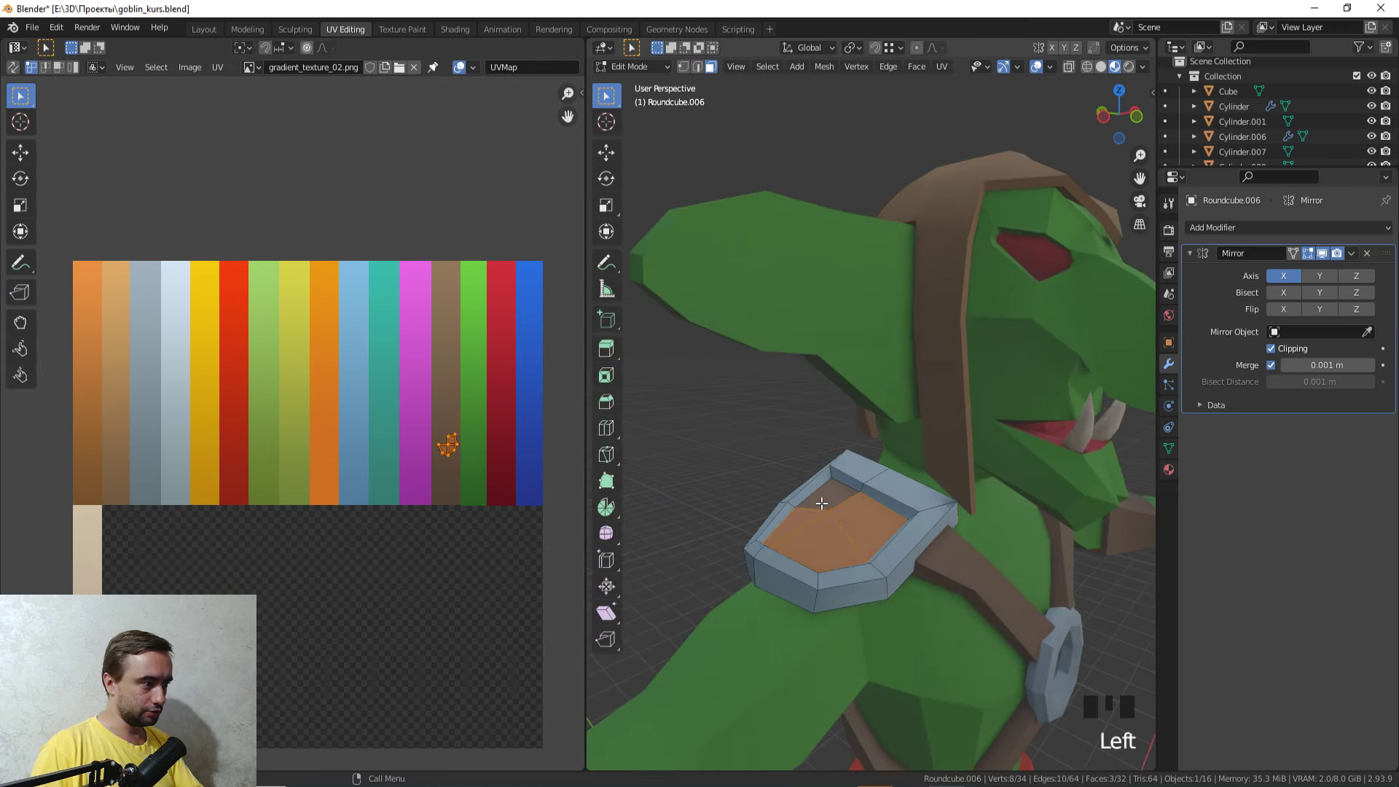
left_click(845, 520)
key("ctrl+KP_Add")
key("ctrl+KP_Add")
key("ctrl+i")
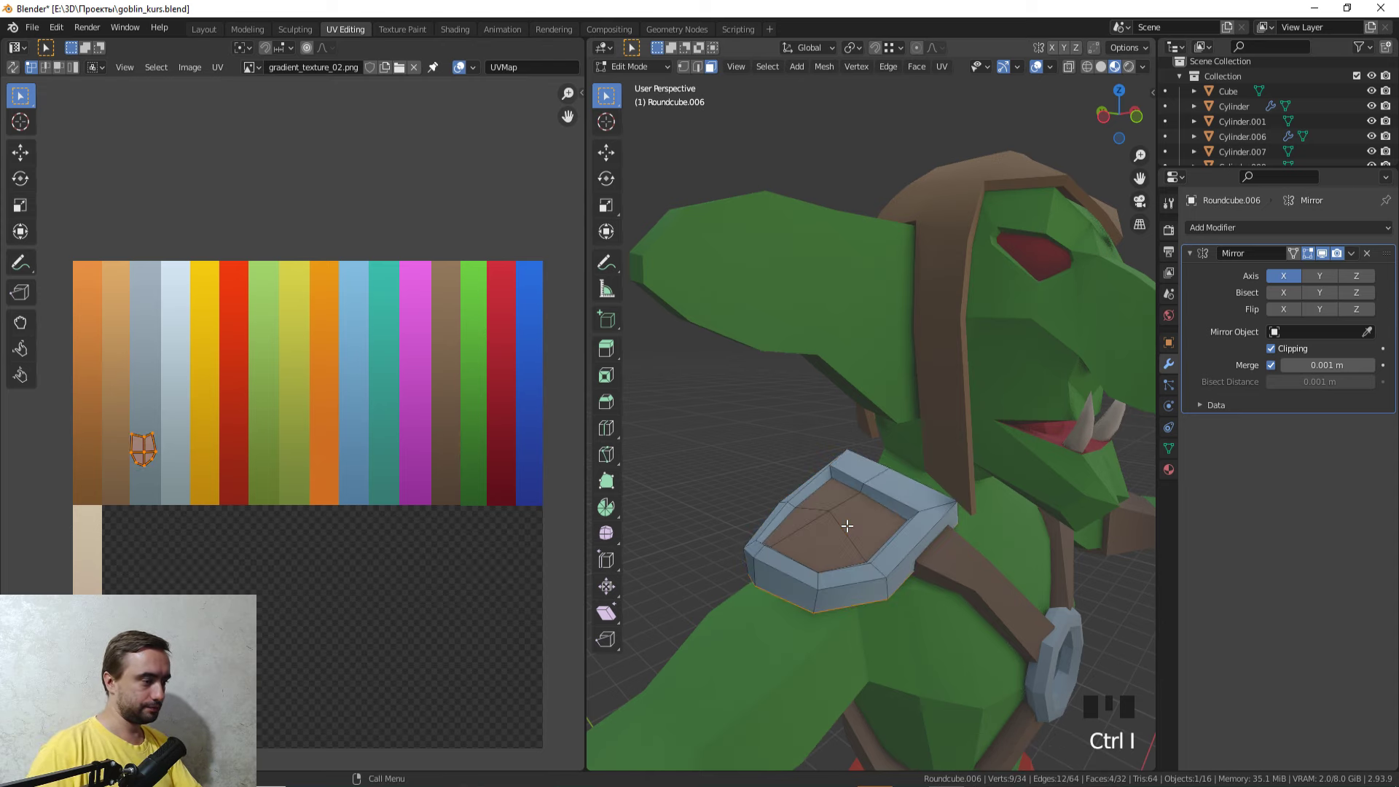
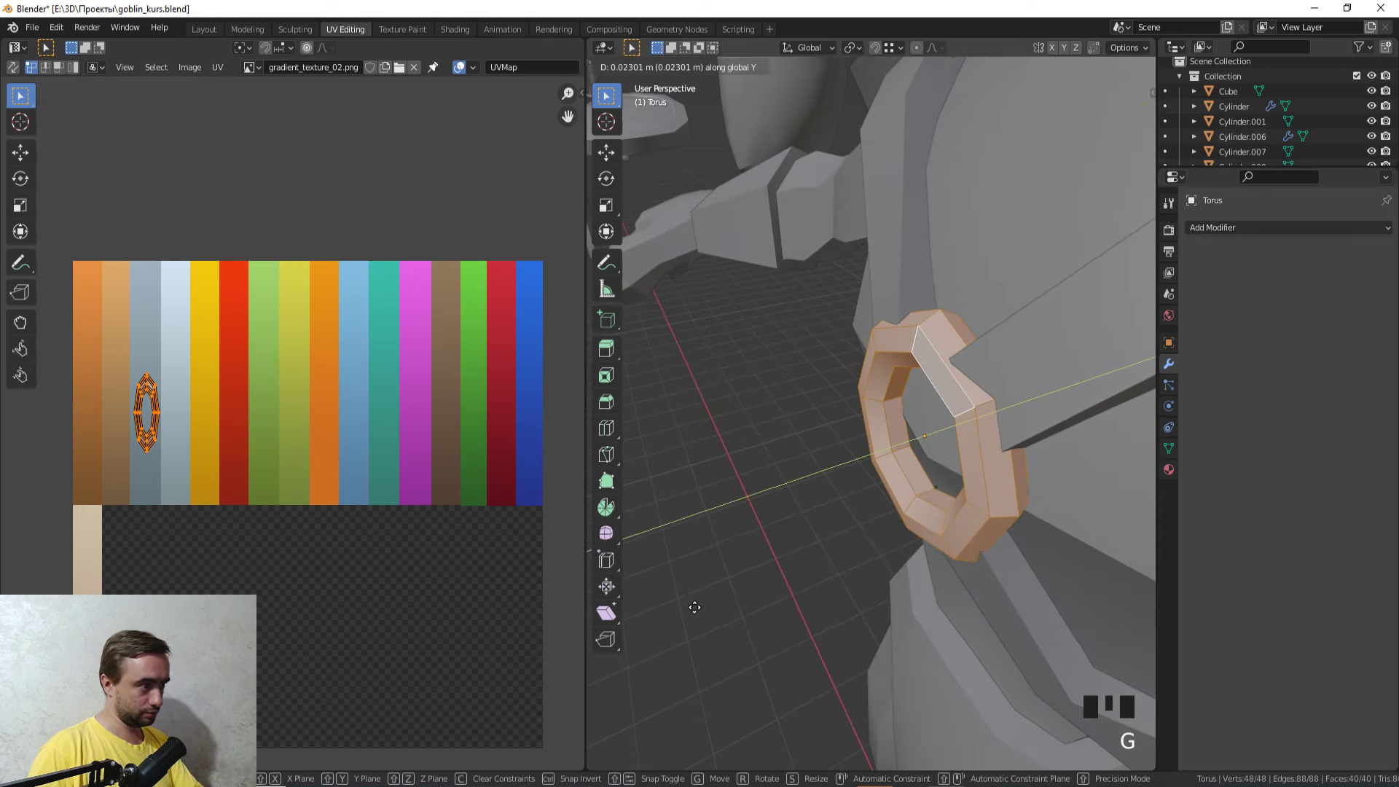
Step: Leave Edit Mode and bring the viewport round toward the bow
middle_click(725, 587)
scroll("down", 3)
key("Tab")
left_click(991, 569)
left_click_drag(963, 568, 871, 442)
scroll("up", 3)
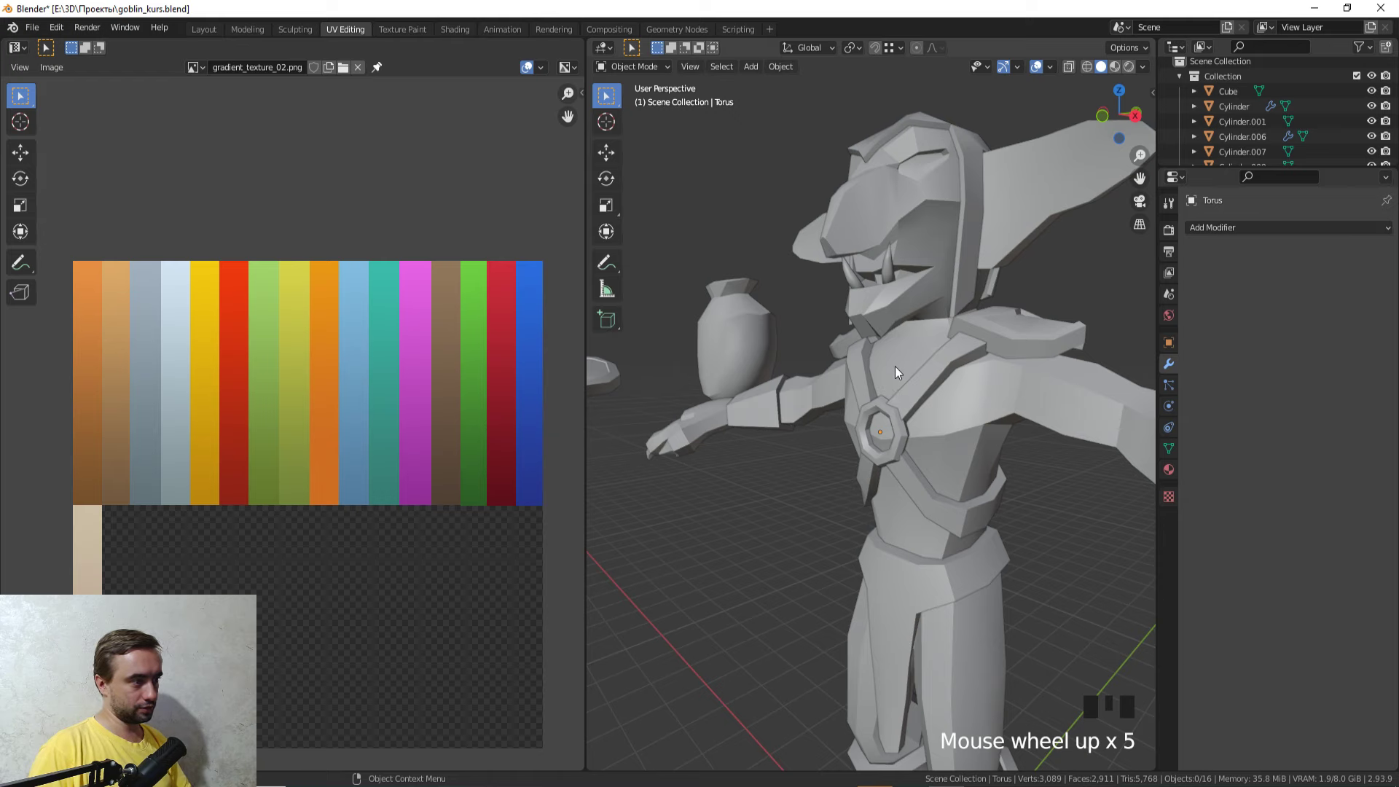
scroll("down", 3)
Step: Frame the bow in the solid viewport and select Cylinder.006
left_click_drag(915, 375, 889, 475)
scroll("down", 3)
left_click_drag(967, 514, 899, 484)
scroll("up", 3)
left_click_drag(928, 487, 981, 296)
left_click(981, 296)
left_click_drag(926, 364, 825, 482)
Step: Edit the bow in see-through wireframe with all of its vertices selected
key("Tab")
key("z")
left_click_drag(782, 480, 839, 466)
scroll("up", 3)
key("a")
scroll("up", 3)
middle_click(849, 397)
Step: Try moving the bow's vertices, undo it, reselect and return to solid shading
left_click(803, 358)
left_click_drag(814, 378, 793, 510)
left_click(792, 510)
key("ctrl+z")
left_click_drag(826, 482, 866, 483)
left_click(866, 483)
key("z")
left_click_drag(1016, 476, 970, 481)
Step: Use X on the selection, then leave Edit Mode and reframe the bow
key("x")
scroll("down", 3)
left_click_drag(988, 465, 1056, 481)
scroll("down", 3)
key("Tab")
left_click_drag(1038, 491, 923, 505)
scroll("down", 3)
Step: Reselect the bow object from the solid viewport after orbiting around it
left_click(990, 571)
left_click_drag(972, 572, 952, 468)
scroll("up", 3)
left_click_drag(932, 500, 962, 393)
left_click(963, 393)
left_click_drag(944, 413, 884, 333)
left_click(885, 334)
left_click(872, 339)
left_click_drag(762, 398, 871, 375)
left_click(872, 375)
Step: Orbit around the bow and pick its mesh again beside the gradient texture
scroll("down", 3)
left_click_drag(946, 435, 978, 484)
left_click(978, 485)
left_click_drag(1086, 409, 905, 418)
scroll("down", 3)
left_click_drag(909, 428, 768, 434)
scroll("up", 3)
left_click(858, 341)
left_click(856, 350)
left_click_drag(873, 360, 749, 458)
scroll("up", 3)
Step: Back in wireframe Edit Mode, select a bow vertex and remove it with X
key("Tab")
key("z")
left_click_drag(783, 362, 783, 458)
scroll("up", 3)
left_click(842, 235)
key("x")
Step: Delete another stray vertex, then view the bow as see-through wireframe
left_click(867, 551)
key("x")
left_click_drag(911, 602, 984, 475)
key("z")
scroll("down", 3)
left_click_drag(982, 485, 1035, 378)
scroll("up", 3)
Step: Select the pickaxe handle Cylinder.009 in wireframe and check its pommel end in Edit Mode
key("1")
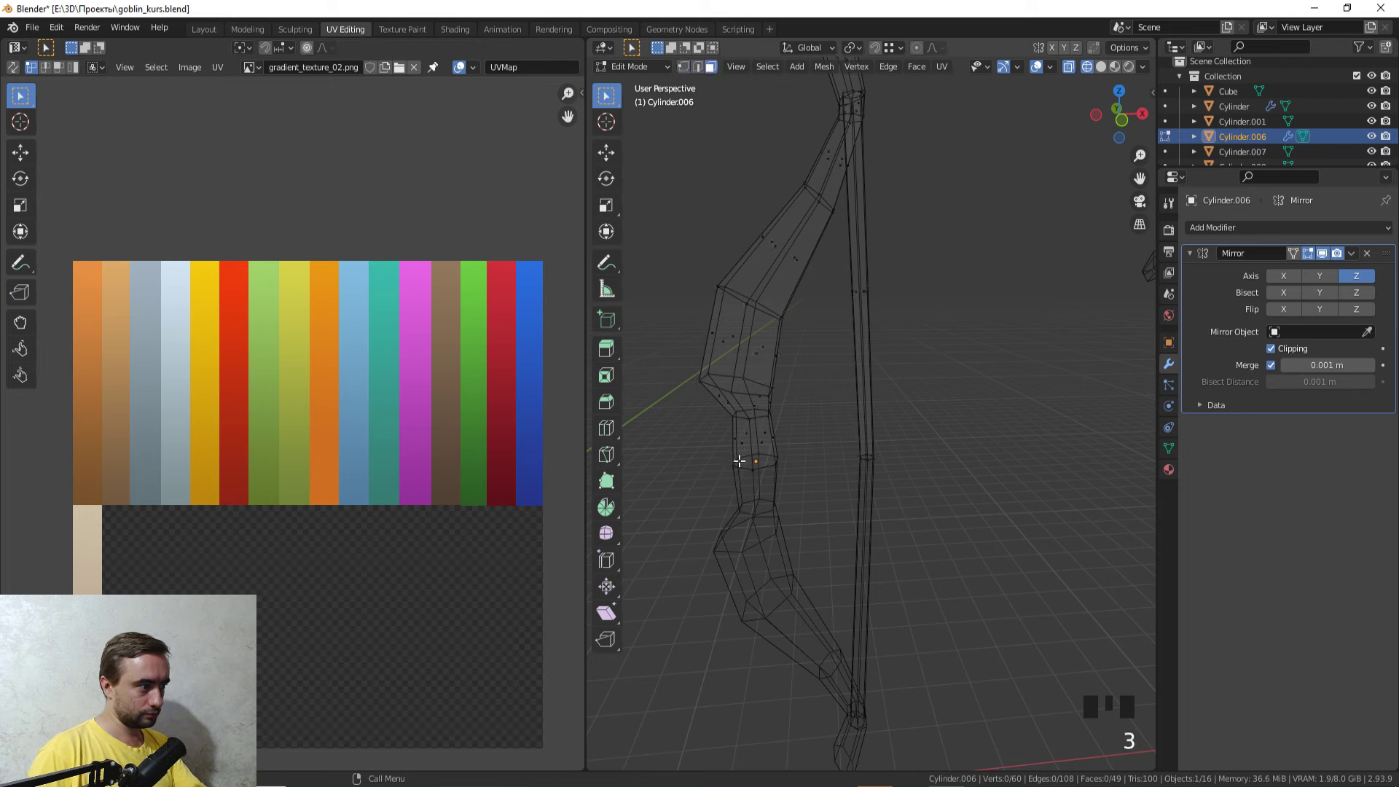
left_click(806, 504)
key("z")
scroll("down", 3)
key("Tab")
scroll("down", 3)
left_click(1080, 392)
left_click(1035, 393)
middle_click(1059, 431)
scroll("up", 3)
key("Tab")
Step: Frame the pommel in front view (numpad 1) and pick its end-cap geometry
left_click_drag(814, 452, 992, 400)
key("z")
left_click_drag(842, 426, 875, 469)
key("KP_1")
scroll("up", 3)
left_click(869, 453)
left_click(863, 448)
left_click_drag(863, 449, 878, 491)
scroll("up", 3)
left_click_drag(919, 576, 930, 415)
scroll("down", 3)
key("Tab")
Step: Re-enter Edit Mode on the handle and select the ring of faces around the spike
middle_click(946, 363)
scroll("up", 3)
left_click_drag(945, 373, 1067, 506)
scroll("up", 3)
left_click_drag(896, 491, 863, 555)
scroll("down", 3)
left_click_drag(978, 568, 902, 453)
scroll("up", 3)
key("Tab")
left_click_drag(757, 564, 919, 535)
left_click(919, 535)
left_click(924, 539)
double_click(915, 542)
Step: Box-select the flat bottom cap faces of the pommel ready for the inset
left_click_drag(877, 501, 865, 422)
scroll("up", 3)
left_click(951, 382)
key("z")
scroll("down", 3)
left_click_drag(910, 452, 829, 504)
scroll("up", 3)
left_click_drag(831, 499, 818, 496)
left_click_drag(844, 465, 891, 395)
scroll("up", 3)
left_click_drag(862, 413, 1063, 236)
Step: Inset the pommel end face and merge its vertices at centre (M)
key("i")
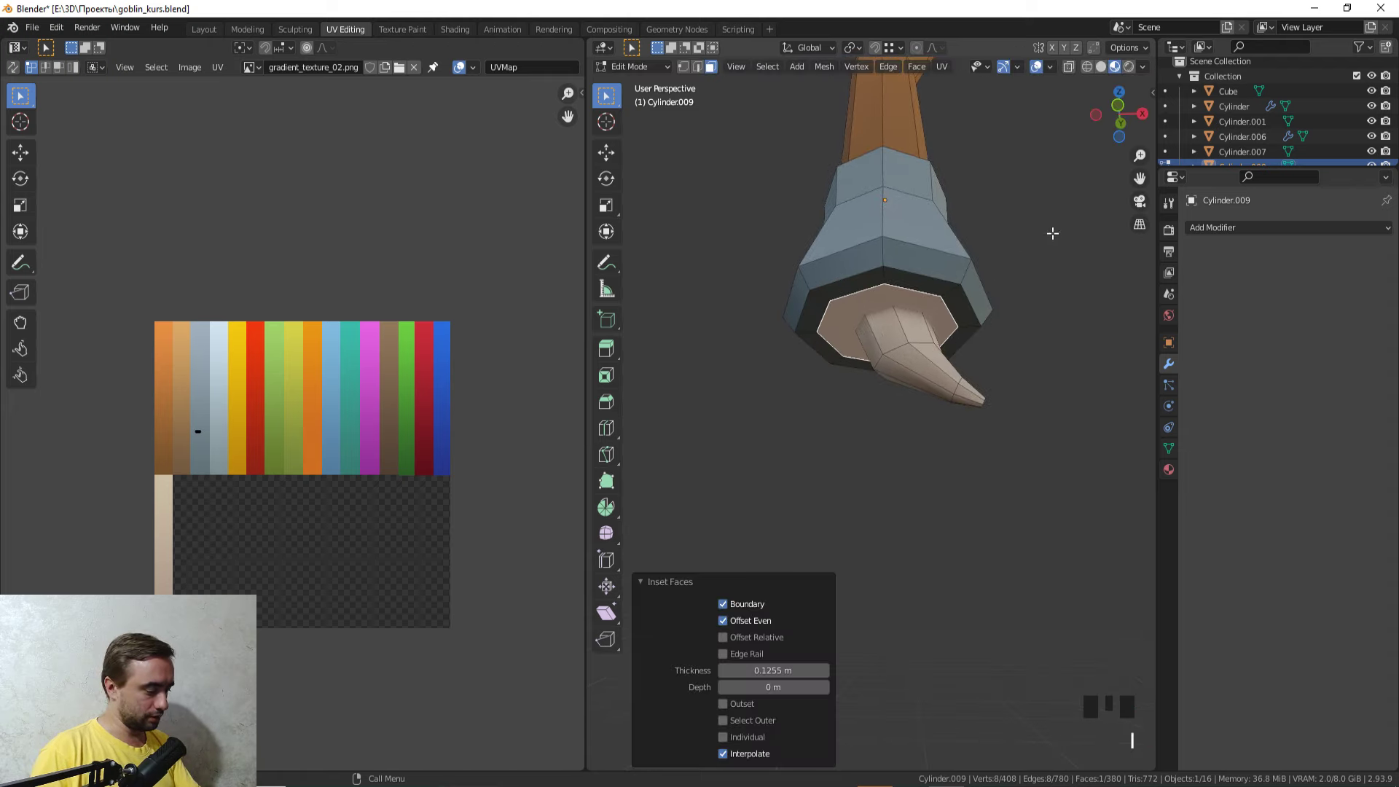
key("m")
key("1")
left_click(886, 317)
Step: Move the collapsed centre point into place and select the whole shaft for merging
key("z")
key("g")
left_click_drag(1040, 241, 891, 516)
key("z")
left_click_drag(889, 516, 914, 466)
scroll("down", 3)
key("a")
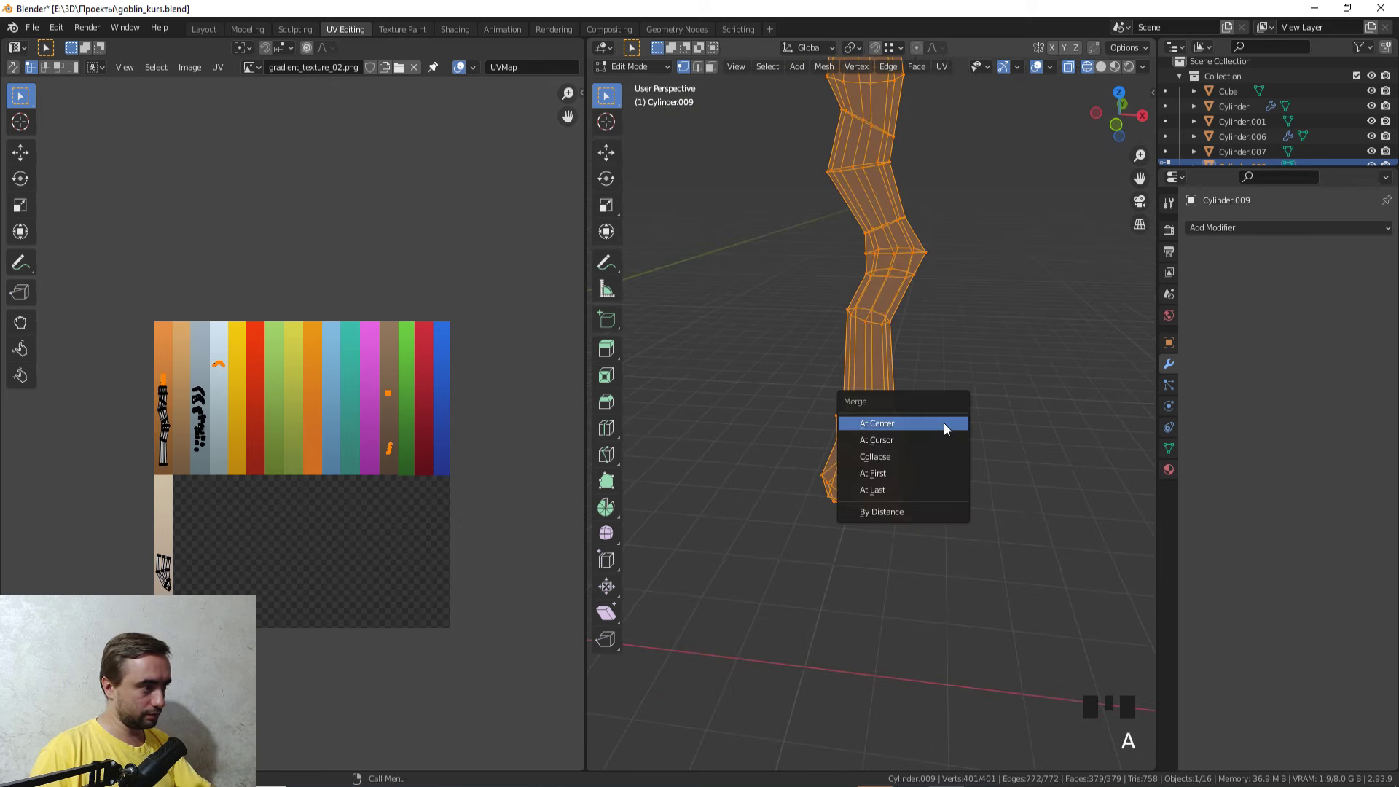
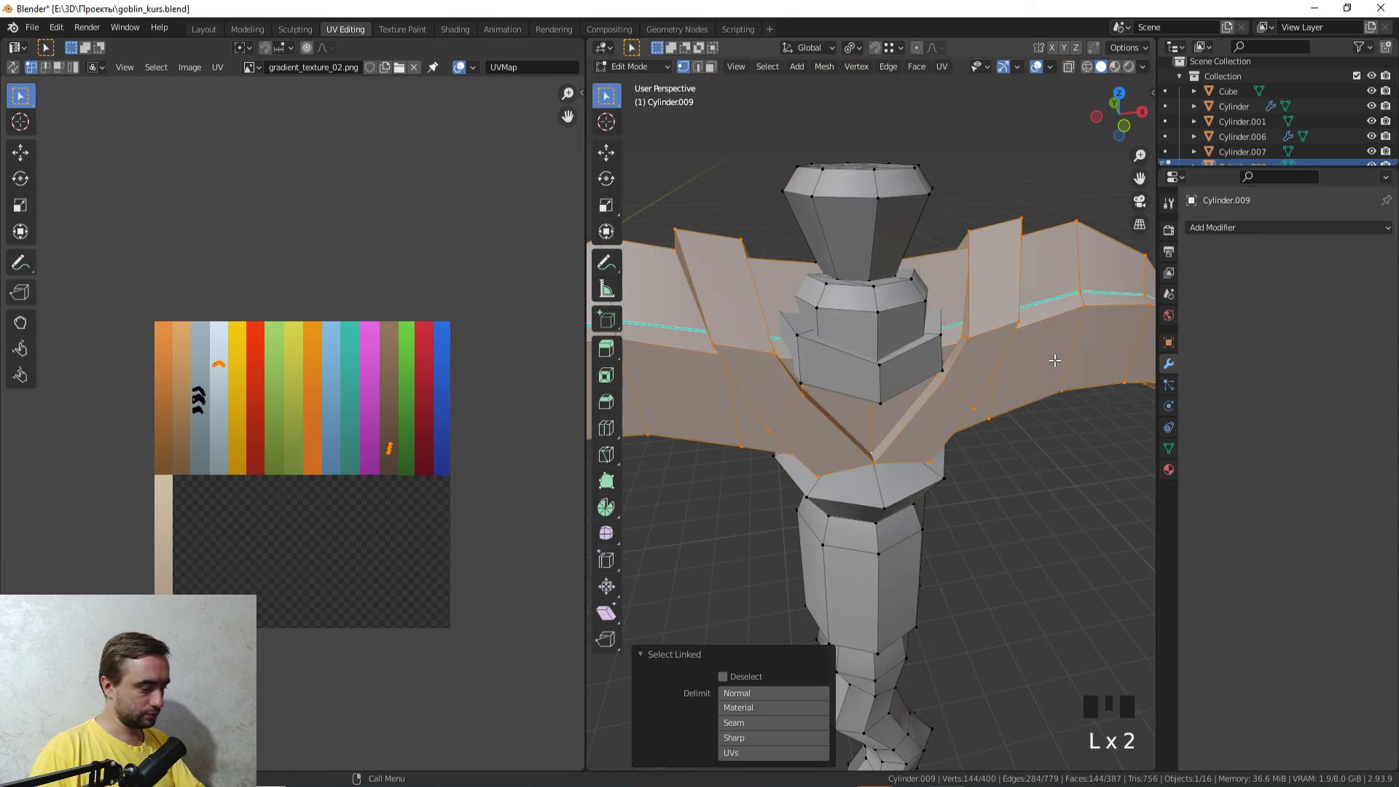
Step: In face select, pick a blade face, grow and invert the selection, then select linked (L)
key("h")
left_click_drag(960, 373, 973, 378)
key("ctrl+z")
key("3")
left_click(971, 345)
middle_click(952, 373)
key("ctrl+KP_Add")
key("ctrl+i")
left_click(952, 373)
key("l")
Step: Hide the other geometry (Shift+H), delete the inverted loop faces, and unhide all (Alt+H)
key("shift+h")
left_click(964, 362)
key("ctrl+KP_Add")
key("ctrl+i")
key("x")
key("Tab")
scroll("down", 3)
key("Tab")
key("alt+h")
Step: Isolate the second inner blade loop with select linked and Shift+H, inspecting it in wireframe
scroll("up", 3)
scroll("down", 3)
left_click(840, 360)
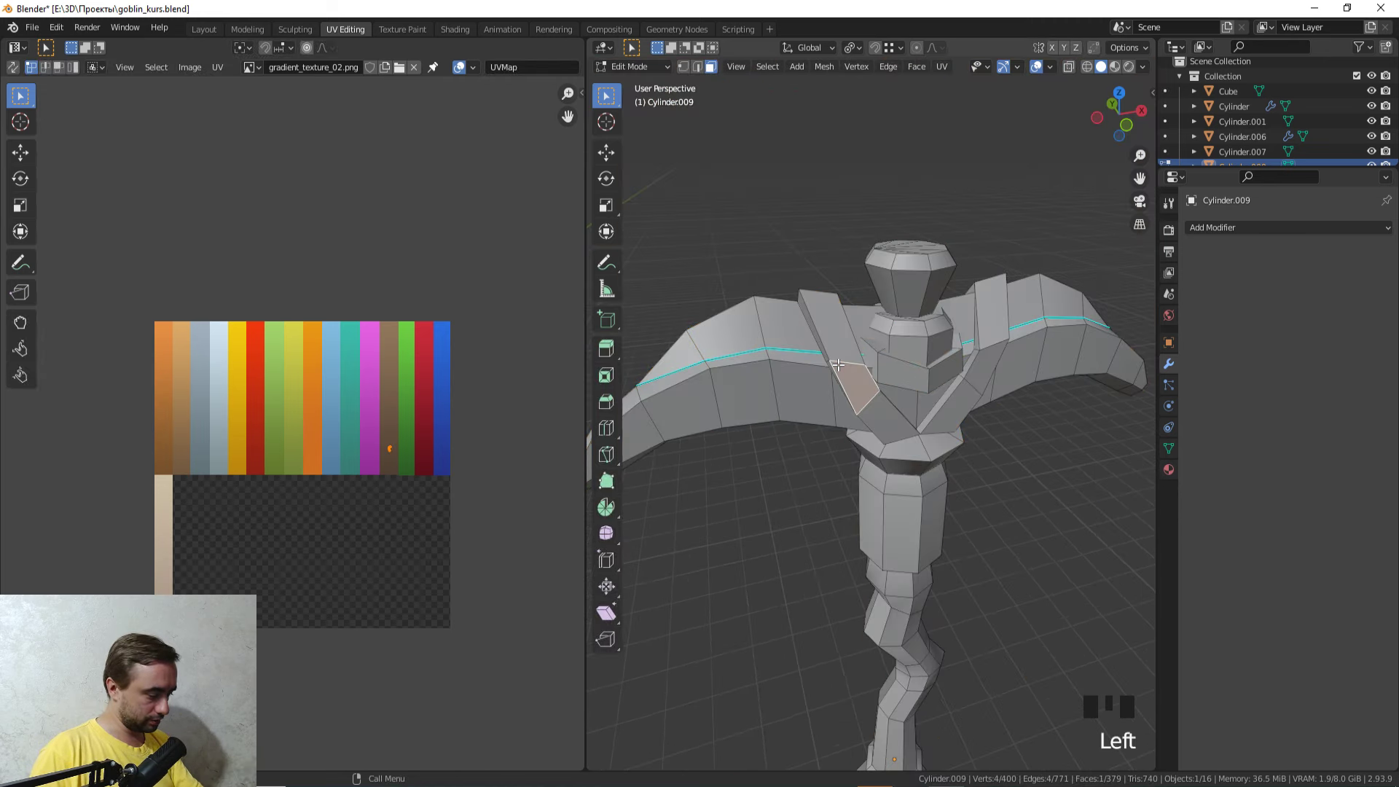
key("l")
key("shift+h")
left_click(856, 358)
scroll("up", 3)
key("z")
left_click_drag(823, 438, 791, 469)
scroll("up", 3)
key("z")
left_click_drag(947, 481, 949, 451)
key("Tab")
left_click_drag(924, 463, 865, 381)
key("Tab")
Step: Select the V-strip loop faces, grow and invert the selection, with the Delete menu ready
left_click(858, 241)
left_click(772, 242)
key("x")
left_click_drag(772, 275, 835, 254)
left_click(835, 253)
middle_click(866, 332)
key("ctrl+KP_Add")
key("ctrl+i")
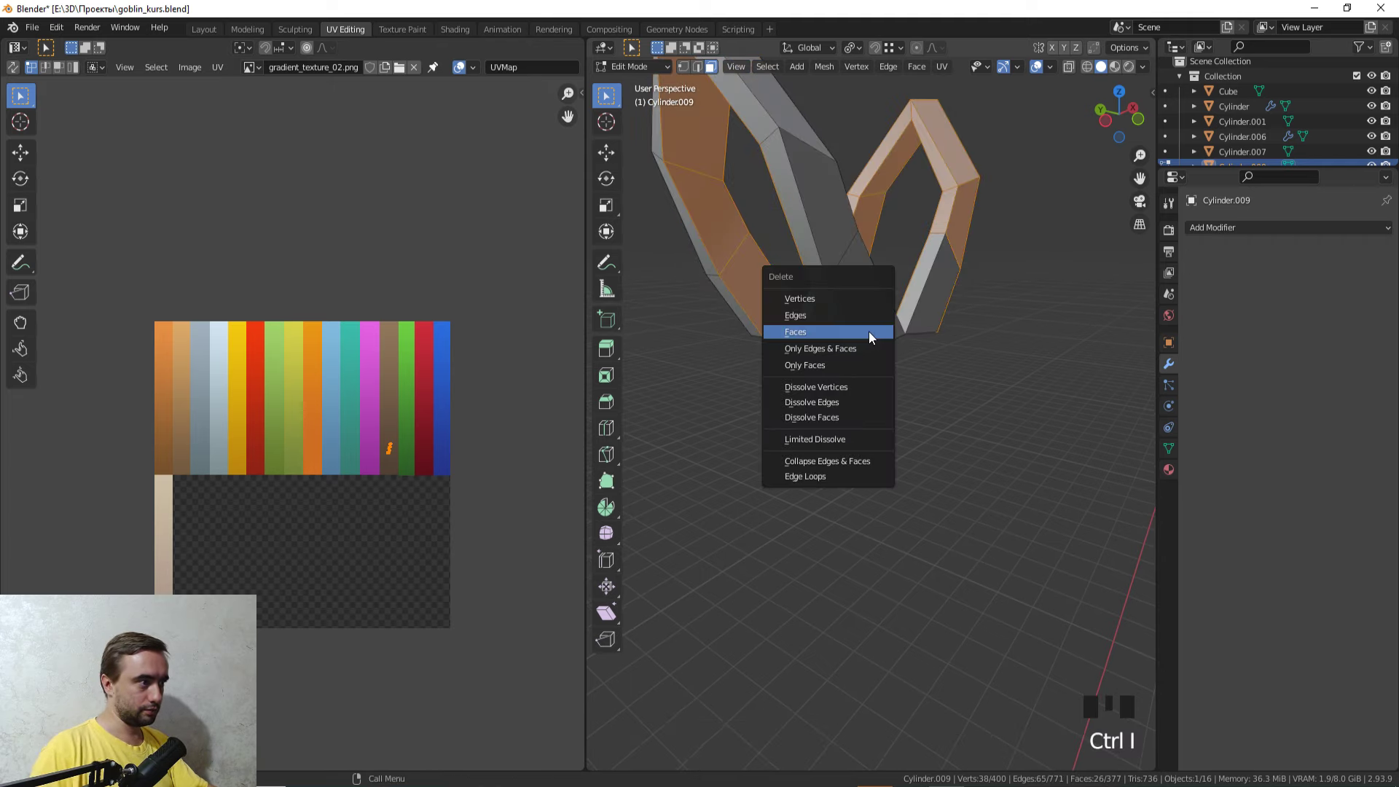
Step: Grow and invert the selection on the pickaxe blade, checking it in wireframe
left_click_drag(959, 492, 762, 261)
key("alt+Left")
key("ctrl+KP_Add")
key("ctrl+i")
key("z")
scroll("down", 3)
key("z")
left_click_drag(1063, 420, 920, 443)
key("Tab")
left_click_drag(829, 431, 945, 415)
key("Tab")
Step: Delete the loop inside the V-shaped blade and pick its inner region in face select
scroll("up", 3)
left_click_drag(956, 403, 986, 270)
scroll("down", 3)
left_click(945, 163)
left_click_drag(933, 217, 923, 316)
scroll("down", 3)
scroll("up", 3)
double_click(897, 293)
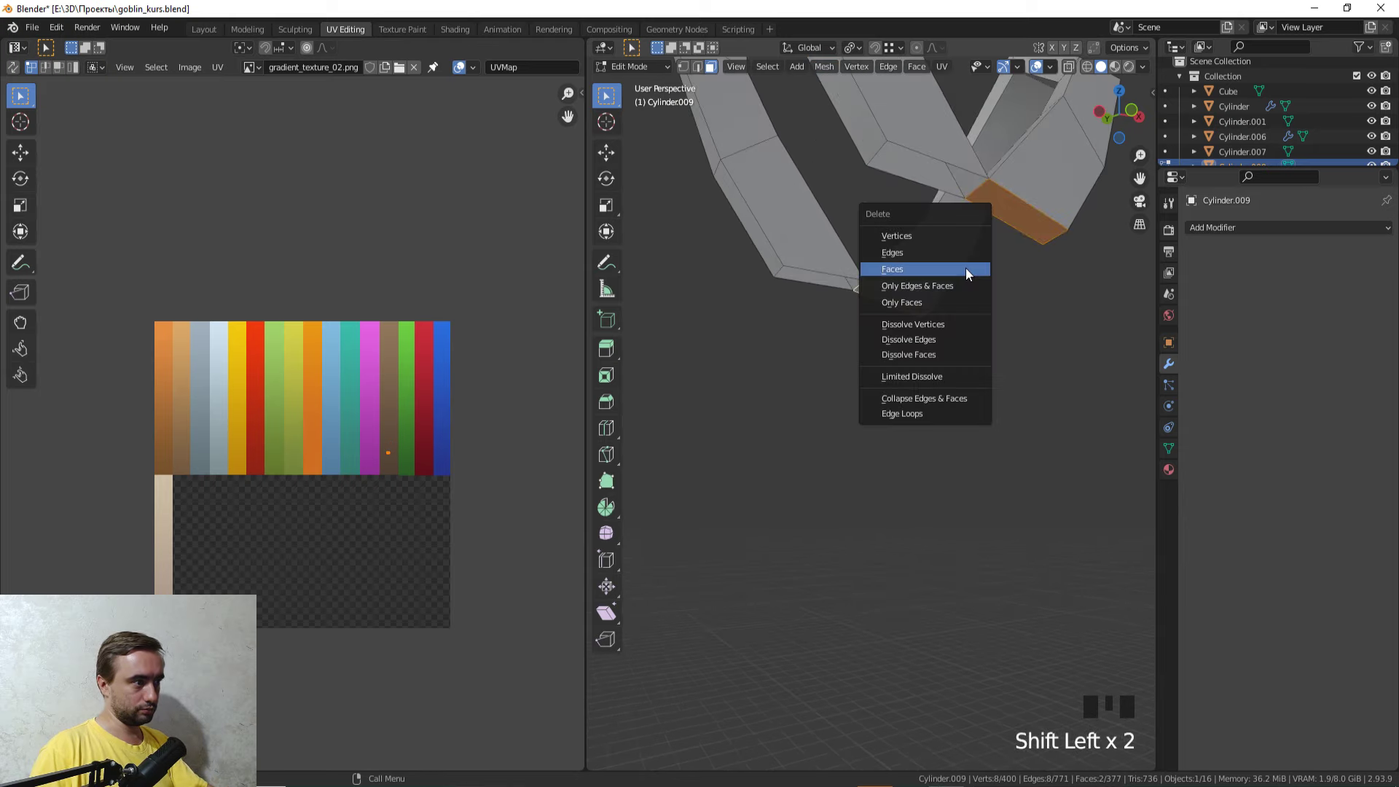
key("x")
scroll("down", 3)
left_click_drag(952, 272, 925, 284)
key("3")
left_click(799, 193)
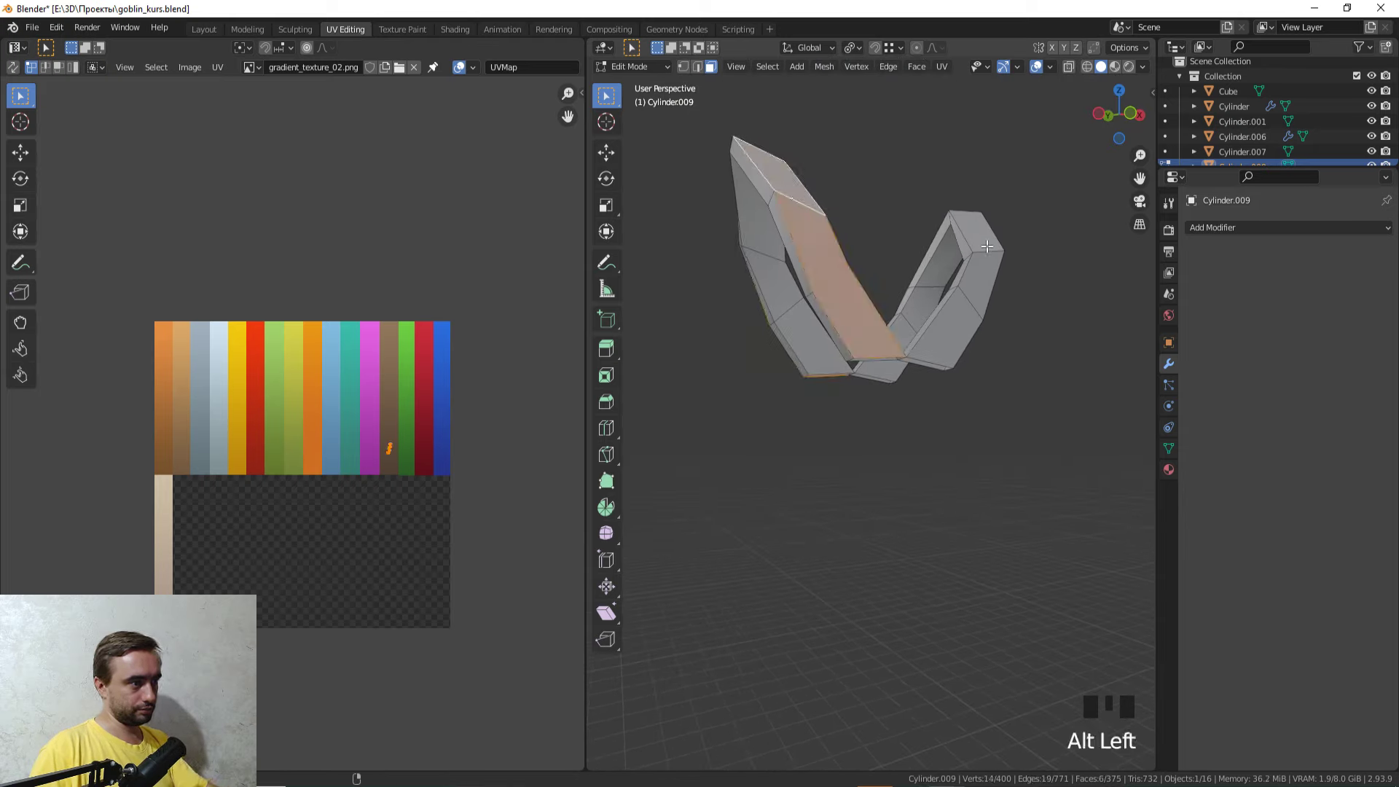
Step: Grow and invert the face selection, delete the extra inner faces and leave Edit Mode
key("ctrl+KP_Add")
key("ctrl+i")
key("x")
key("Tab")
scroll("down", 3)
left_click_drag(973, 259, 991, 339)
left_click_drag(991, 339, 869, 411)
Step: Orbit around the blade to check the cleaned V shape, then re-enter Edit Mode
scroll("down", 3)
left_click_drag(865, 390, 872, 382)
scroll("up", 3)
left_click_drag(975, 348, 1009, 513)
key("z")
middle_click(992, 516)
scroll("up", 3)
key("Tab")
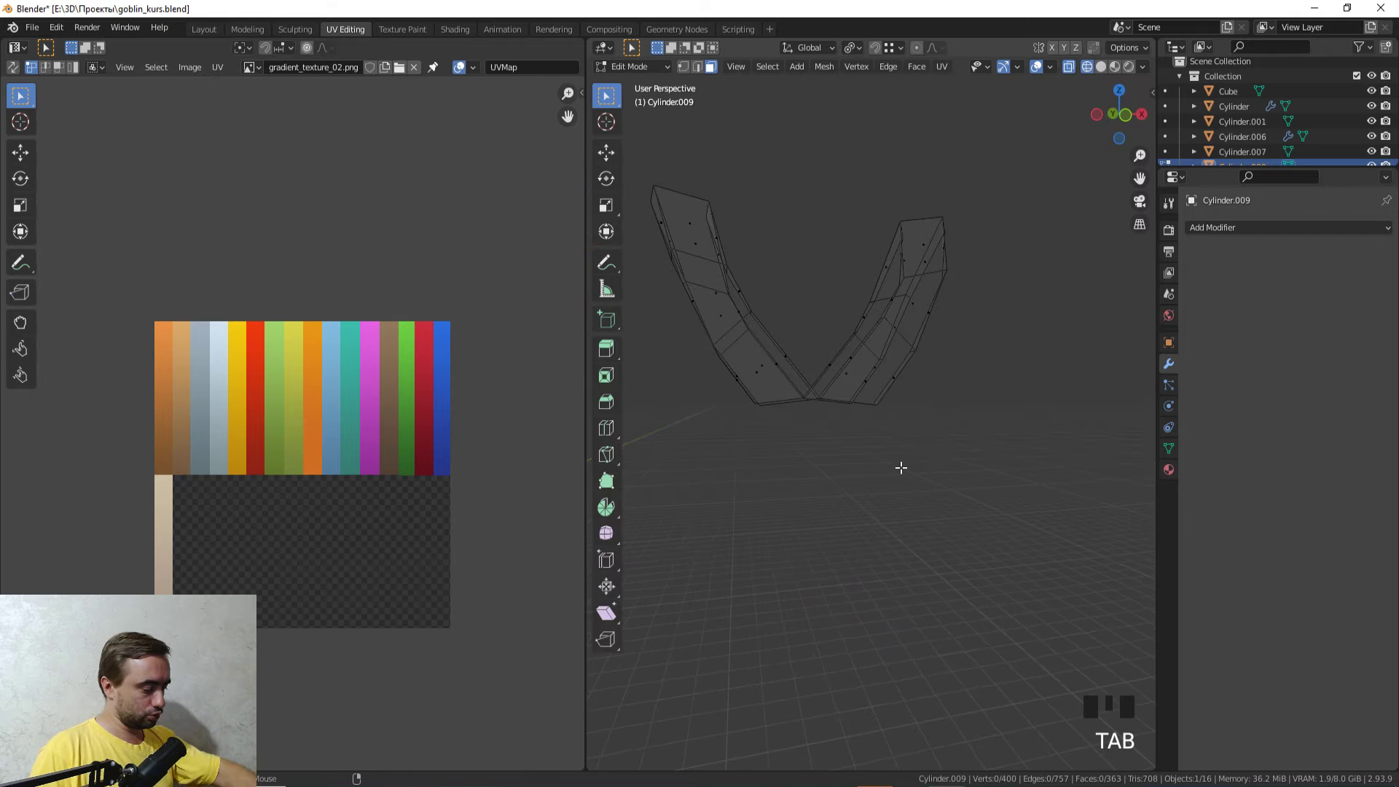
Step: Unhide the rest of the pickaxe with Alt+H, inspect it all round and return to Object Mode
key("alt+h")
left_click(998, 490)
left_click_drag(912, 494, 941, 531)
scroll("up", 3)
left_click_drag(926, 560, 968, 584)
key("z")
left_click_drag(968, 574, 1001, 507)
scroll("down", 3)
left_click_drag(991, 510, 916, 335)
key("z")
middle_click(901, 374)
scroll("down", 3)
left_click_drag(872, 417, 852, 449)
scroll("up", 3)
scroll("down", 3)
key("Tab")
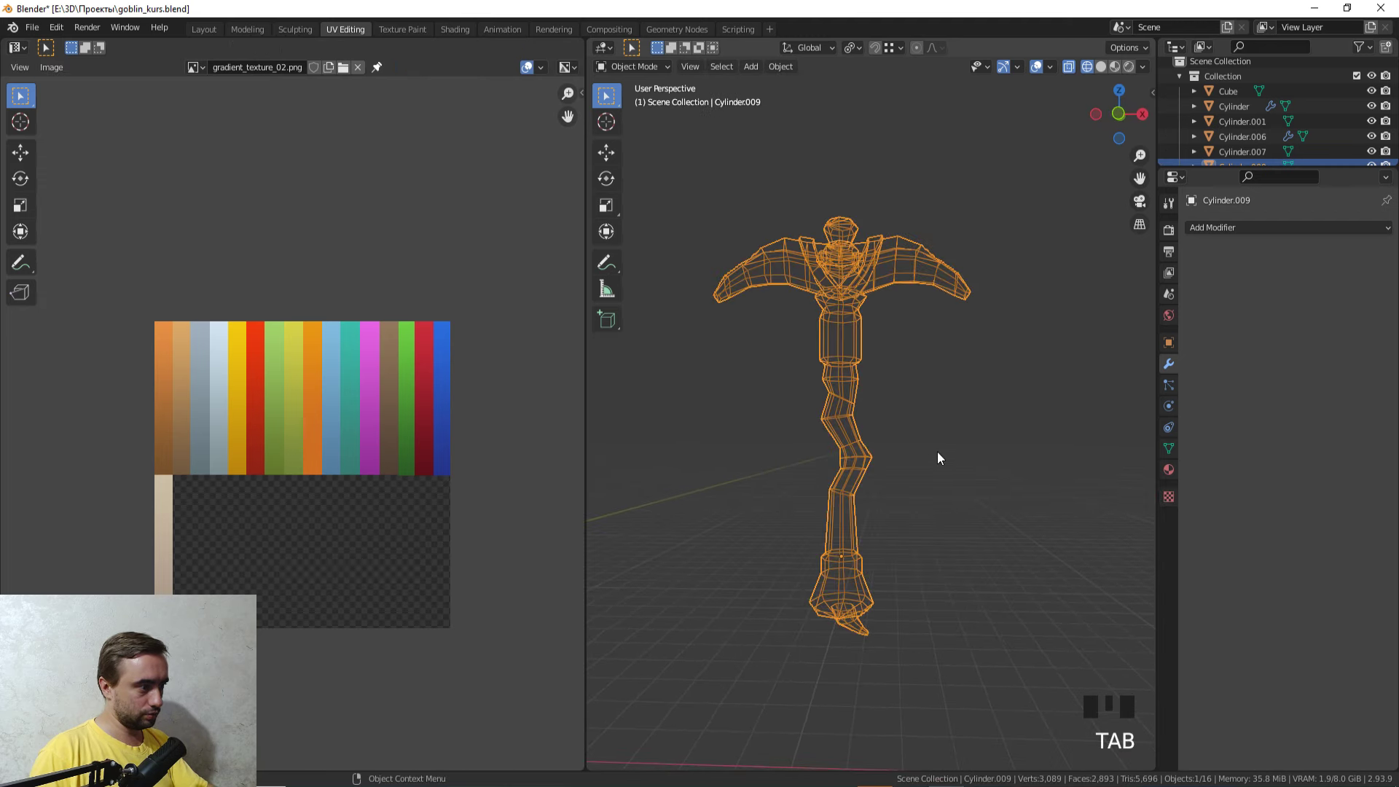
Step: Frame the bow in front view, zooming in on its tip
left_click(942, 456)
scroll("down", 3)
scroll("down", 3)
key("KP_1")
scroll("down", 3)
left_click_drag(712, 432, 874, 417)
scroll("up", 3)
left_click_drag(950, 388, 976, 630)
Step: Select the bow and enter Edit Mode on its red tip
key("z")
left_click_drag(949, 583, 825, 521)
scroll("up", 3)
left_click(736, 466)
left_click_drag(765, 467, 896, 481)
scroll("up", 3)
key("Tab")
middle_click(1007, 466)
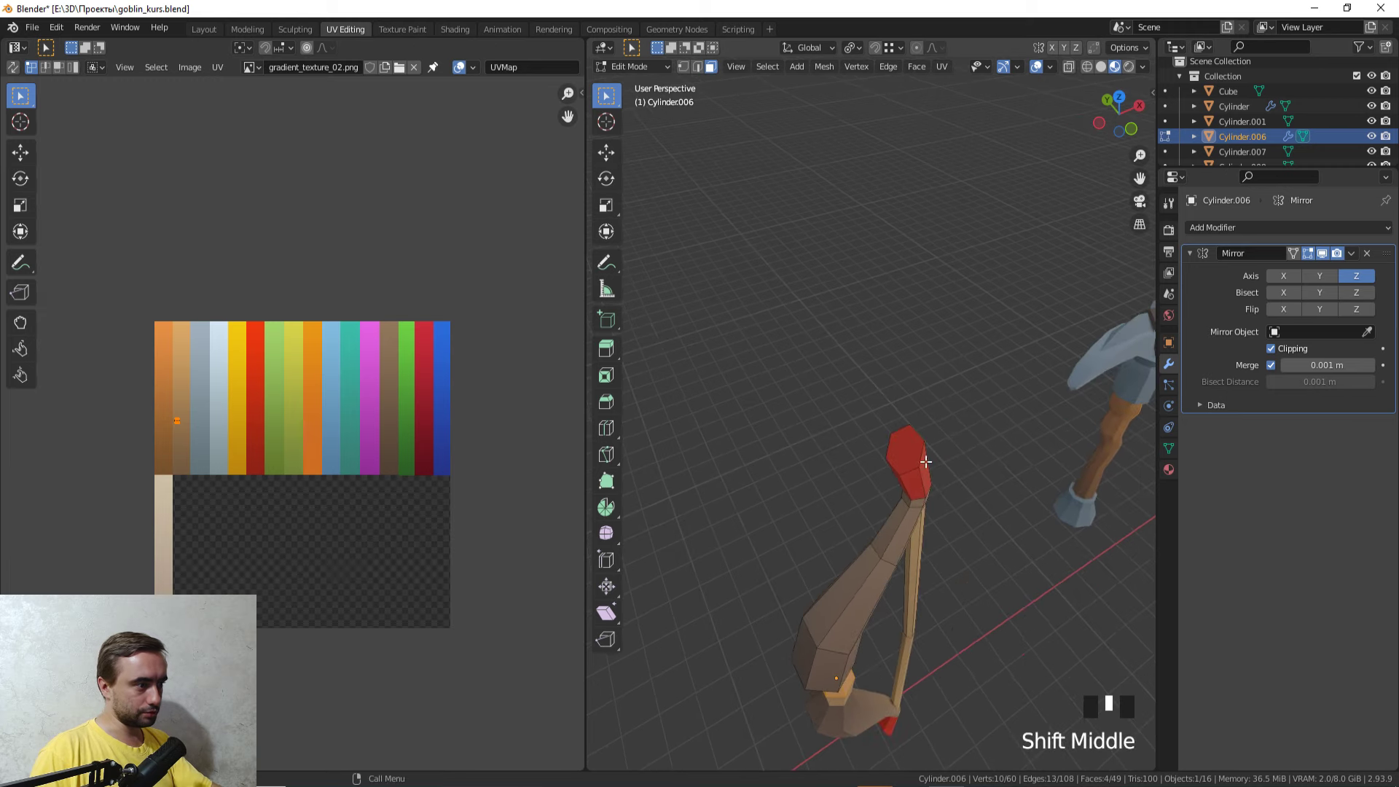
Step: Inset the bow's red tip face and merge away the duplicate vertex
left_click(904, 445)
left_click_drag(964, 619, 1013, 483)
key("i")
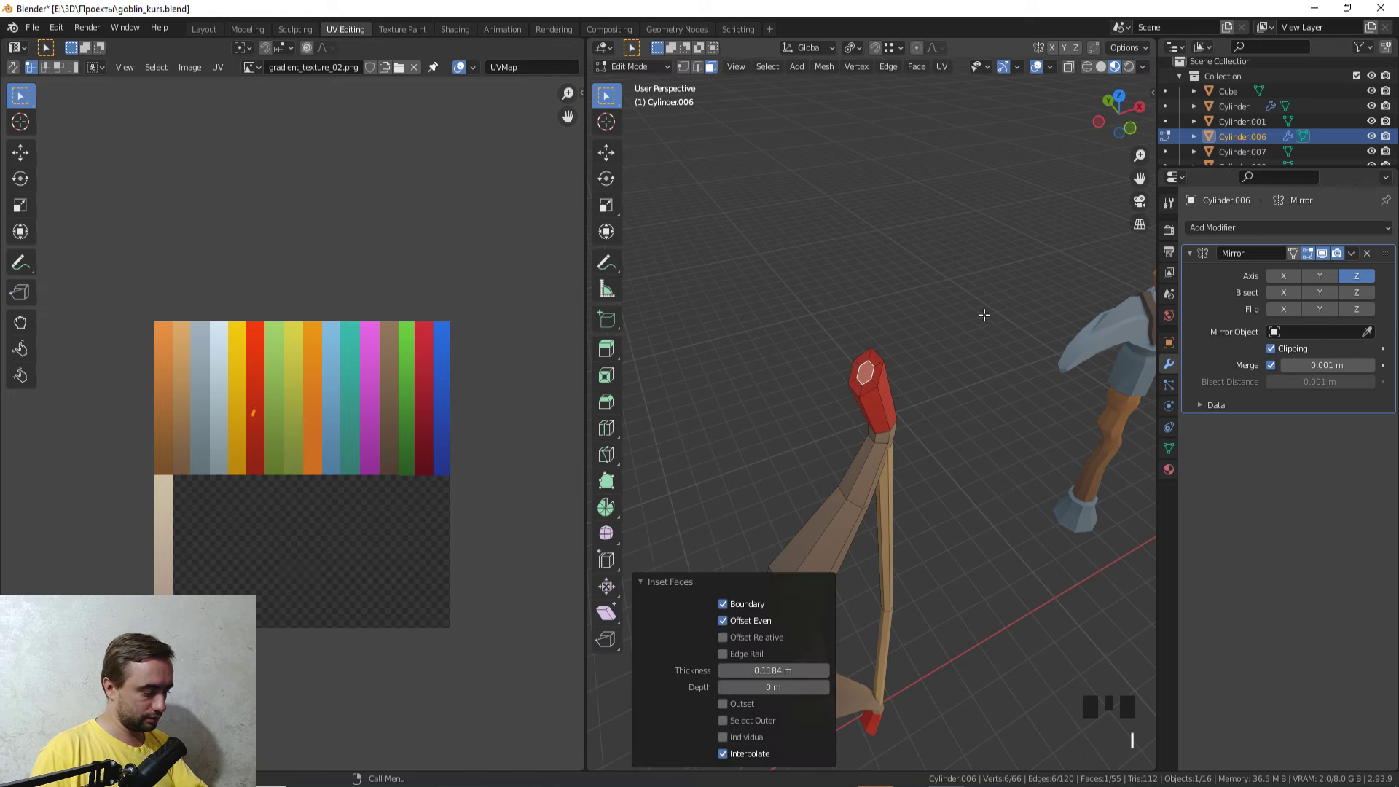
key("m")
key("1")
left_click(872, 356)
key("g")
key("a")
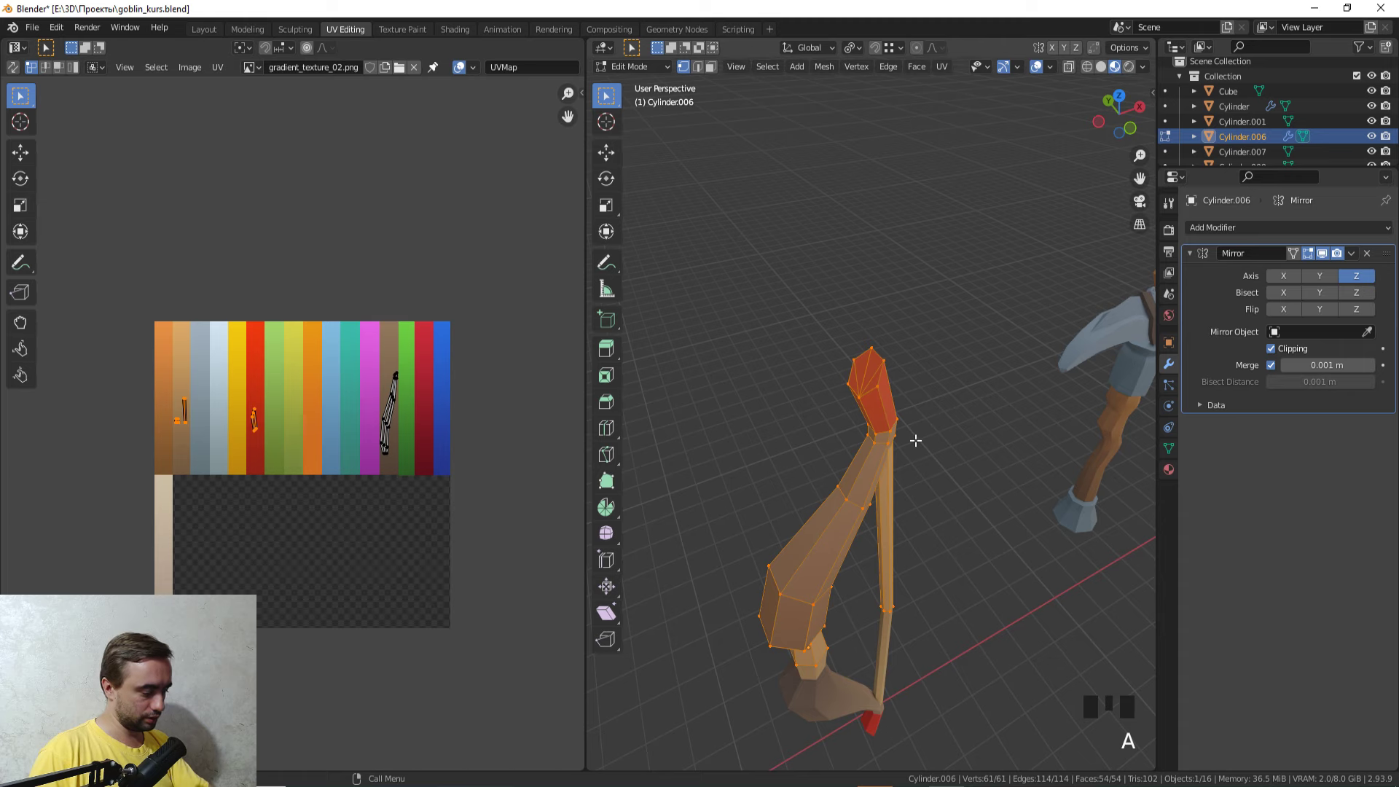
key("m")
Step: Select the bow limb faces for recolouring
key("Tab")
scroll("down", 3)
left_click_drag(868, 531, 918, 476)
left_click(917, 477)
left_click_drag(913, 495, 888, 456)
scroll("up", 3)
left_click(828, 340)
Step: Move the limb's UVs onto the brown colour strip
key("Tab")
scroll("up", 3)
key("z")
left_click_drag(844, 320, 1034, 423)
key("z")
middle_click(936, 389)
scroll("up", 3)
Step: Select the pot Roundcube.008, pick an edge loop in edge mode and start sliding it
key("Tab")
scroll("down", 3)
left_click_drag(971, 414, 862, 380)
key("Tab")
key("2")
left_click(856, 339)
key("g")
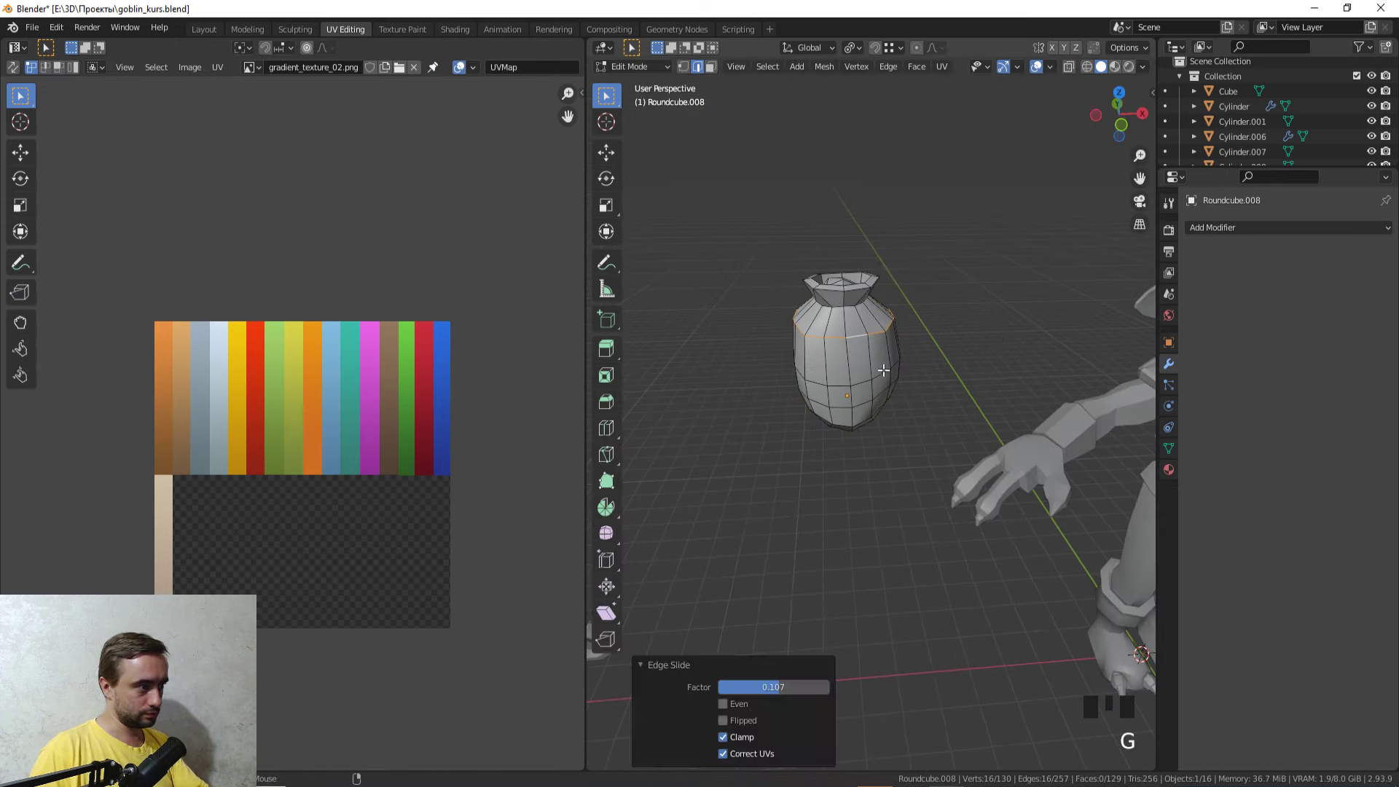
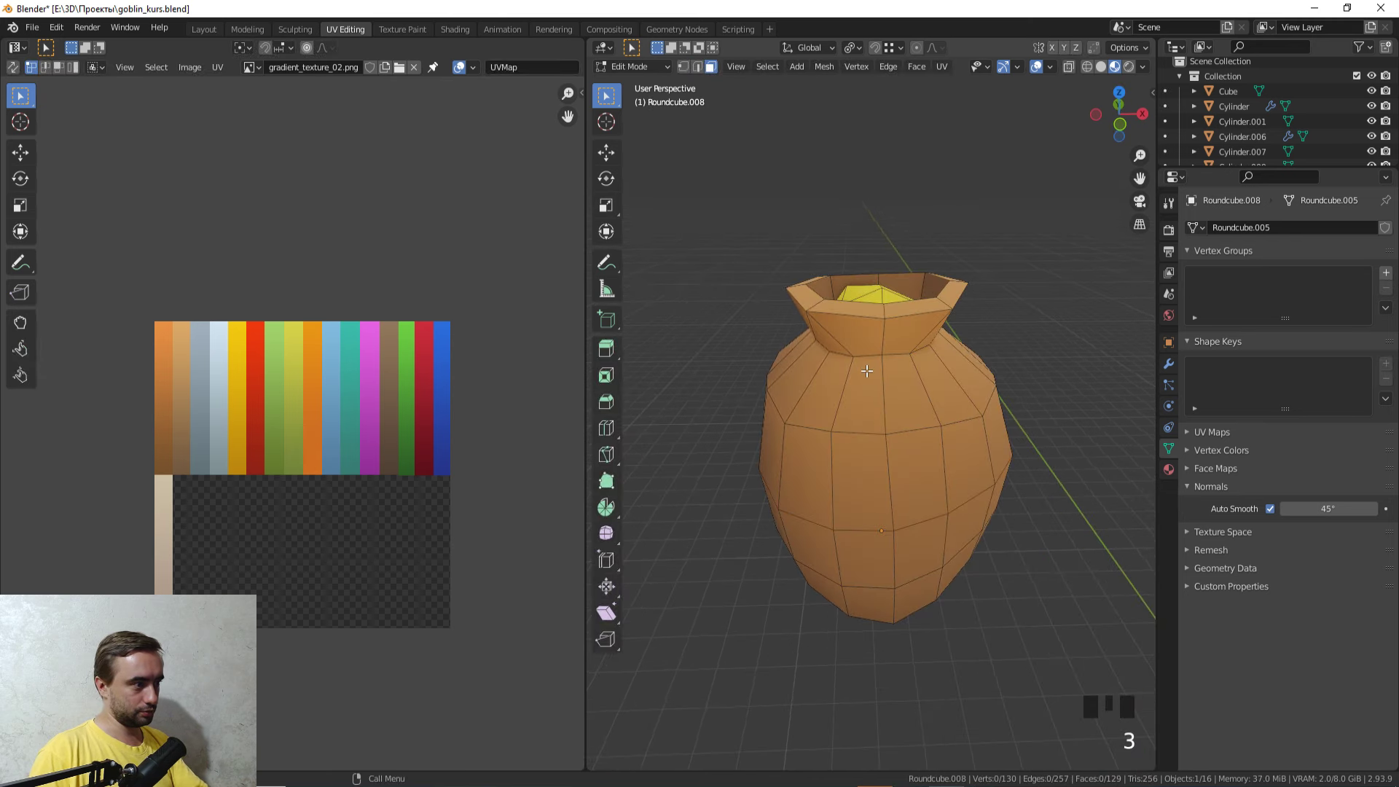
Step: Duplicate the pot contents and separate them into their own object
left_click(851, 360)
key("shift+d")
key("p")
key("Tab")
left_click(924, 391)
key("Tab")
Step: Add an edge loop for the neck band, remove extra faces and enlarge the band slightly
key("ctrl+r")
key("3")
left_click(888, 394)
key("x")
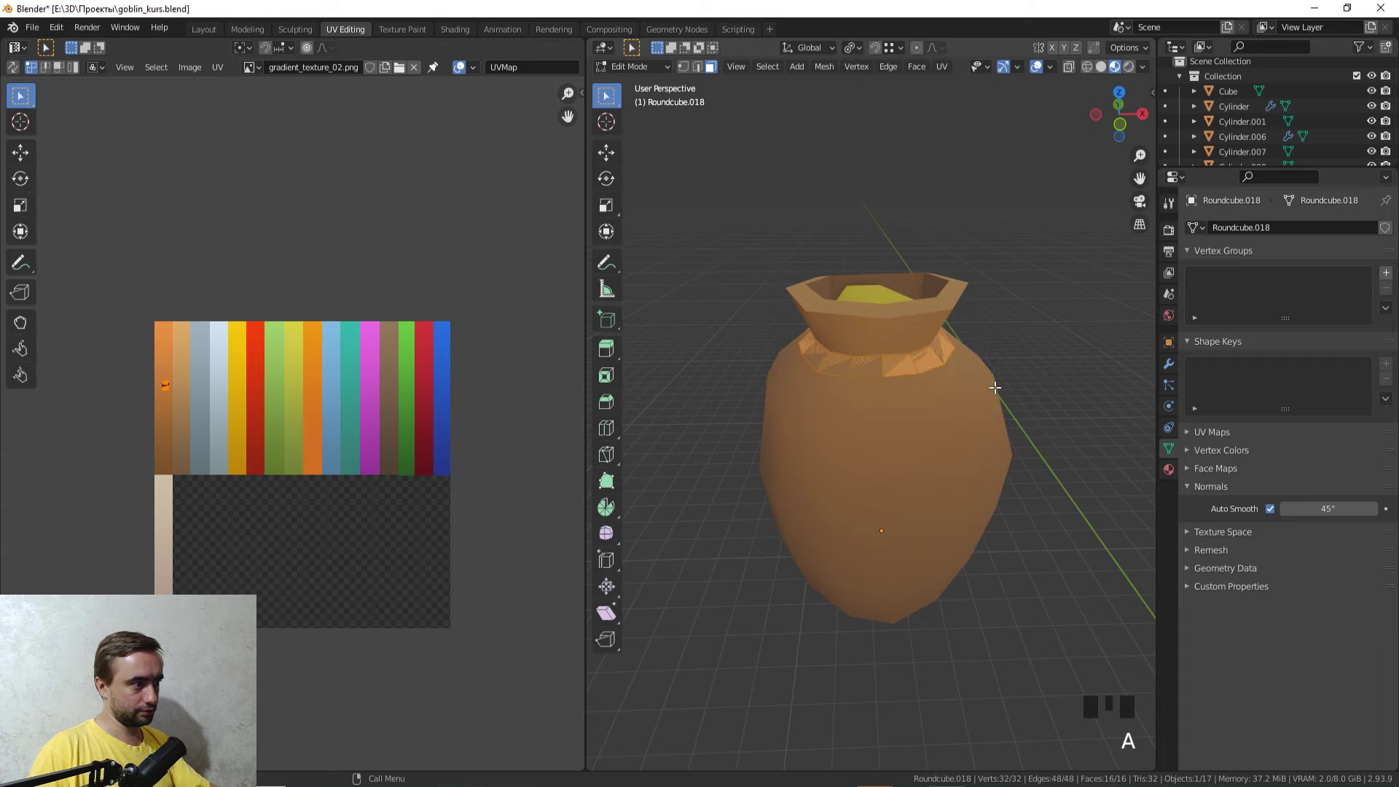
key("a")
key("s")
scroll("up", 3)
scroll("down", 3)
key("g")
key("Tab")
Step: Map the pot body UVs to orange and contents to yellow, with single-user mesh data
scroll("down", 3)
left_click(788, 399)
scroll("down", 3)
left_click_drag(767, 404, 808, 390)
left_click(809, 391)
left_click_drag(816, 399, 843, 400)
scroll("up", 3)
left_click_drag(835, 426, 838, 402)
Step: Switch to the Cube sword and select its linked geometry for editing
key("Tab")
left_click_drag(844, 401, 831, 454)
left_click(831, 454)
key("l")
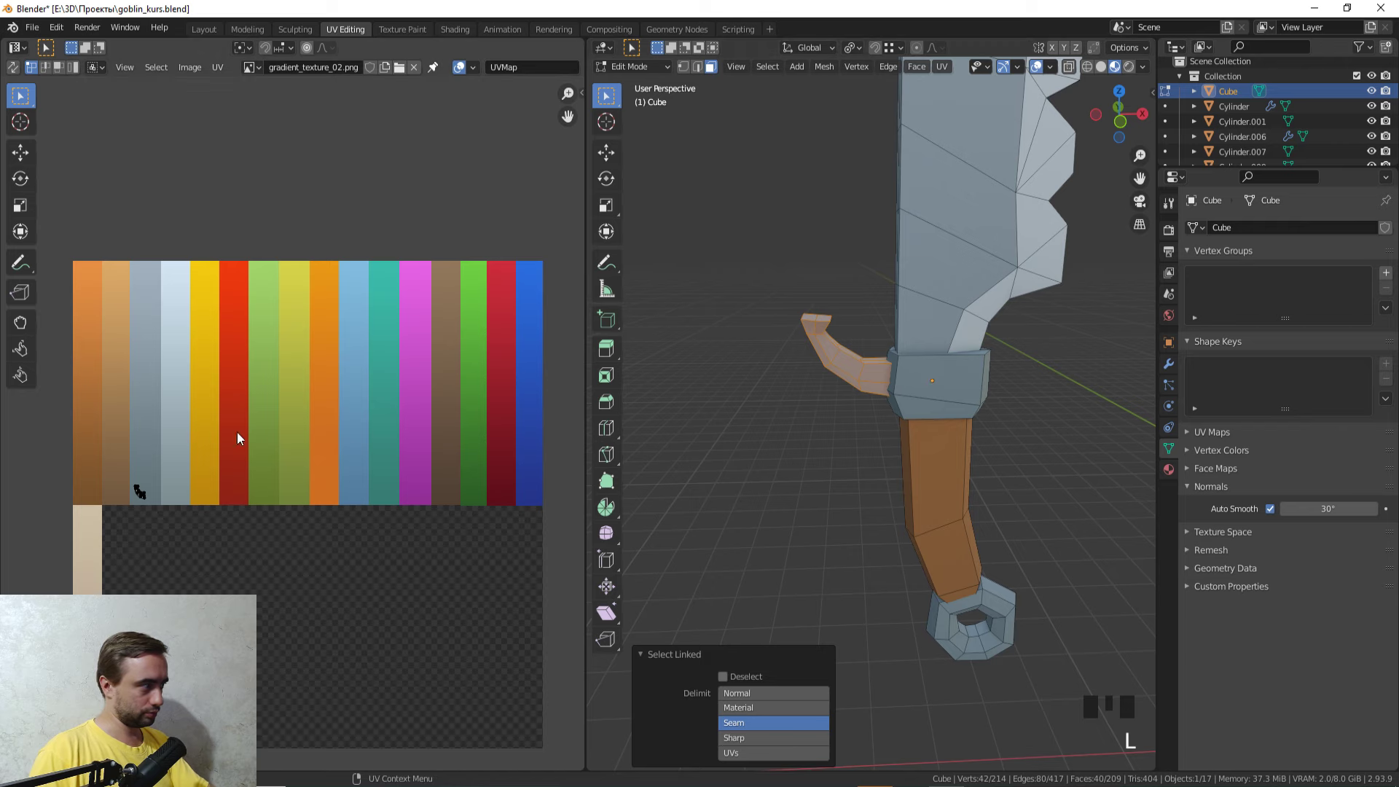
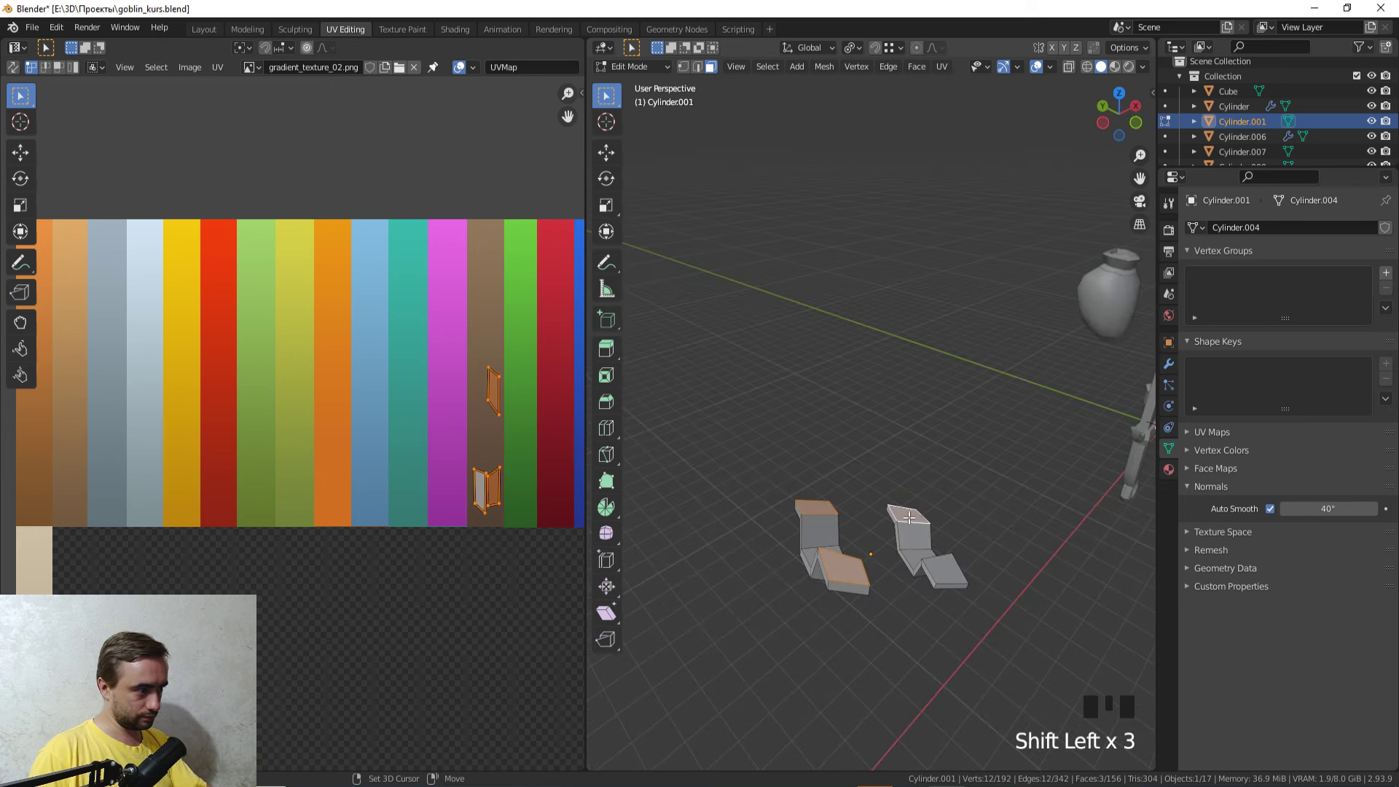
Step: Enter Edit Mode on the quiver and pick out the arrow geometry around the shafts
double_click(946, 562)
key("x")
key("Tab")
left_click_drag(983, 498, 923, 364)
scroll("down", 3)
left_click_drag(921, 379, 742, 490)
left_click(741, 490)
left_click_drag(744, 488, 867, 439)
left_click(868, 440)
left_click(856, 433)
scroll("up", 3)
left_click(806, 412)
left_click_drag(860, 387, 896, 370)
scroll("up", 3)
Step: Select the linked arrow faces and hide the quiver body, checking the result in solid shading
key("Tab")
key("z")
middle_click(808, 425)
scroll("up", 3)
scroll("down", 3)
left_click_drag(797, 462, 981, 432)
left_click(982, 432)
key("z")
key("l")
key("h")
left_click_drag(920, 454, 831, 456)
key("z")
Step: Grow the selection across the connected arrow faces, then reveal the hidden quiver geometry again
left_click(822, 507)
middle_click(829, 500)
scroll("up", 3)
key("z")
left_click_drag(999, 511, 944, 520)
key("z")
middle_click(937, 523)
scroll("up", 3)
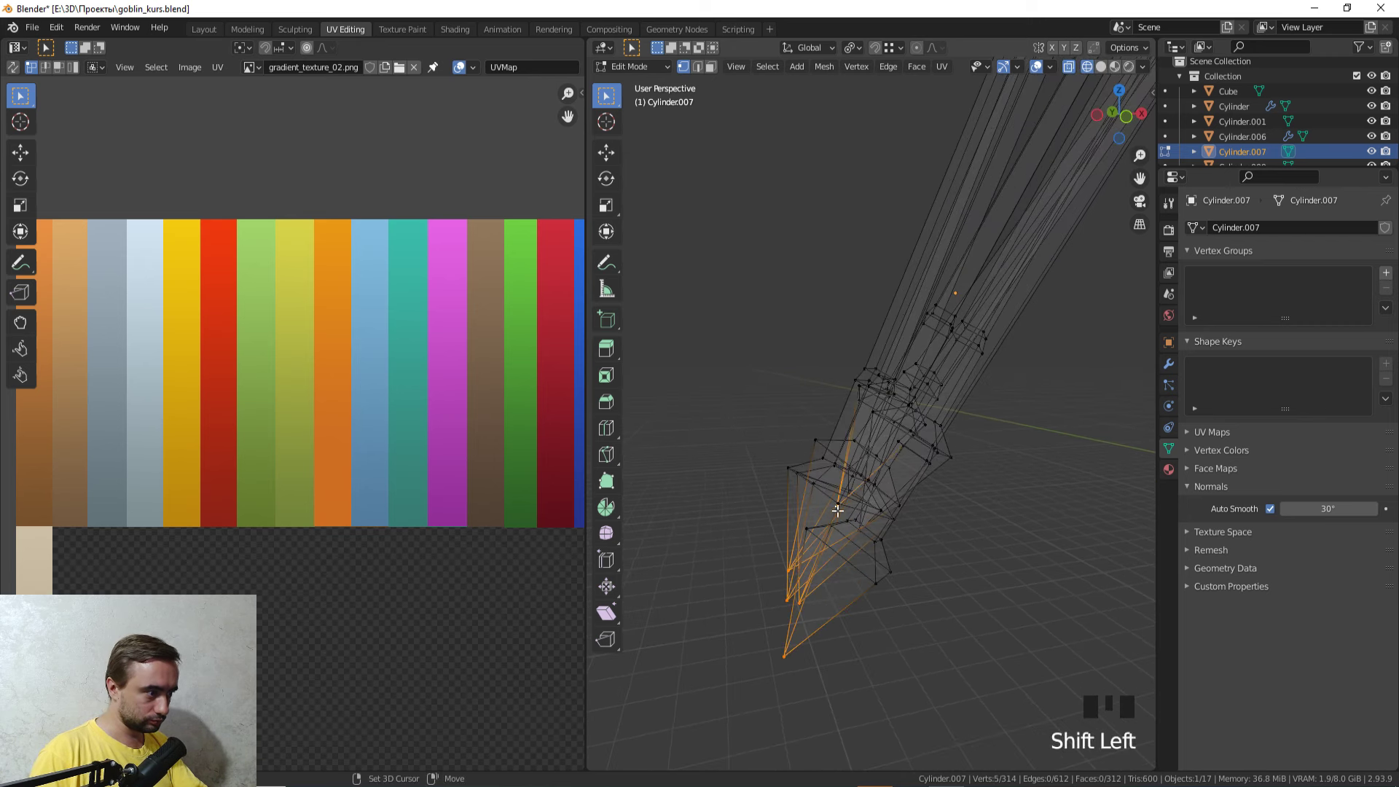
middle_click(887, 523)
scroll("up", 3)
scroll("down", 3)
key("ctrl+KP_Add")
key("KP_Add")
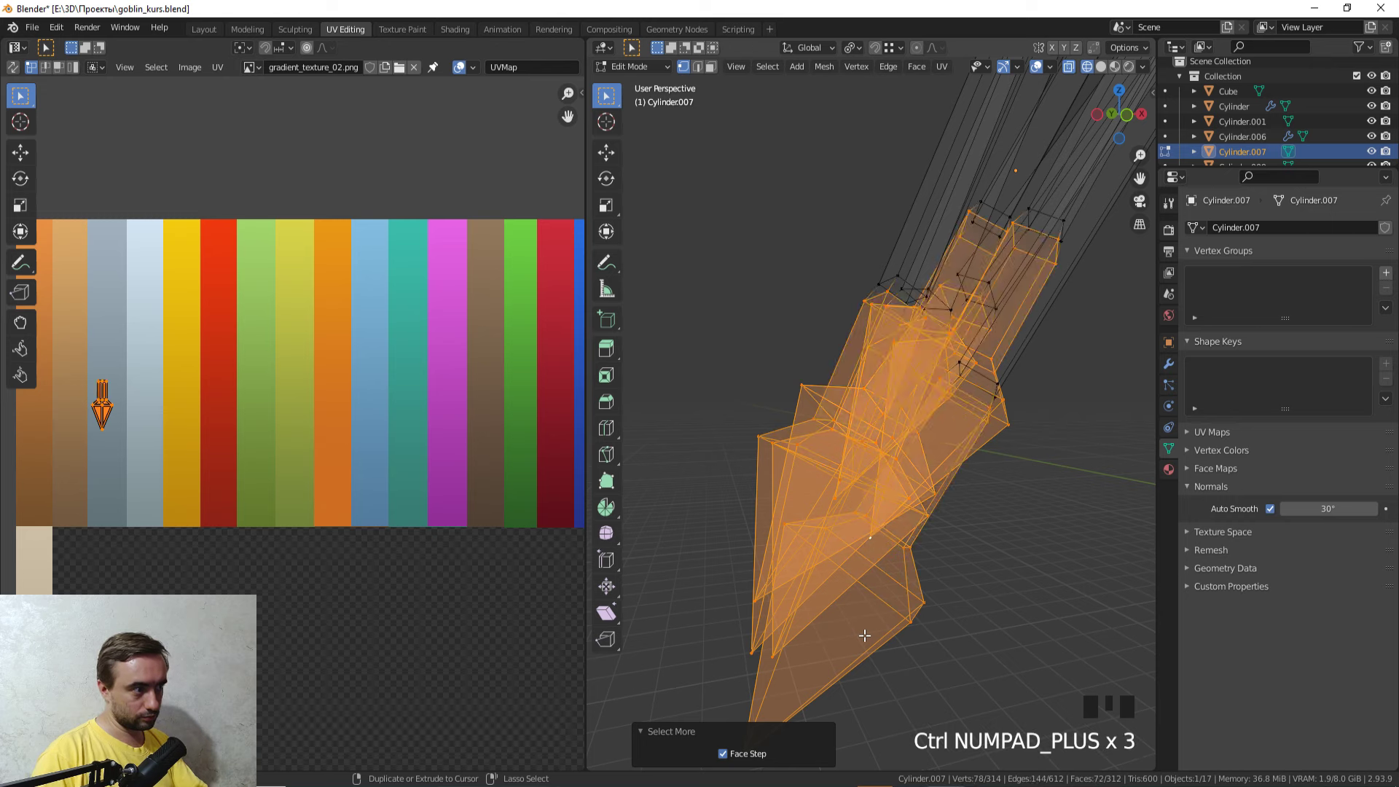
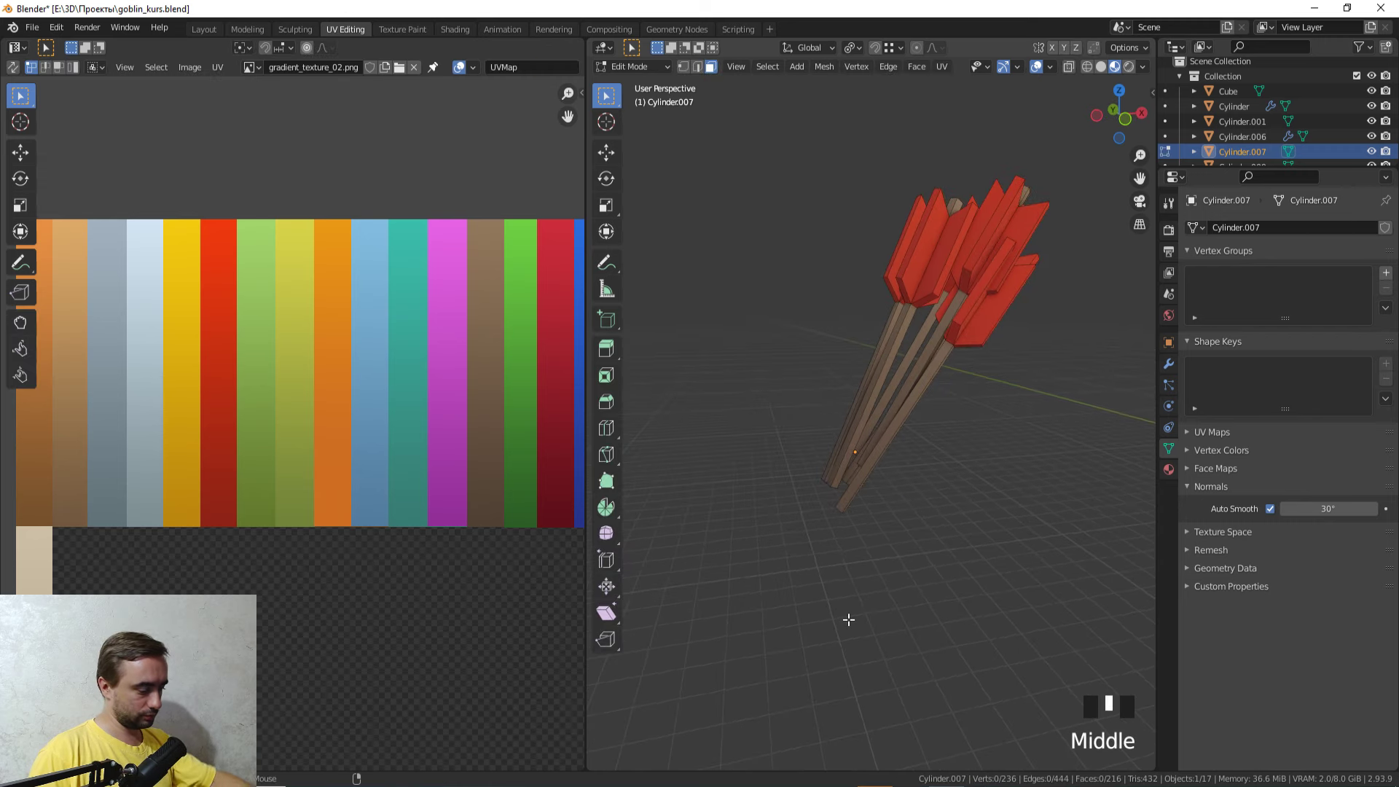
key("alt+h")
Step: Isolate the quiver body by selecting it linked and hiding everything else (Shift+H)
left_click(861, 599)
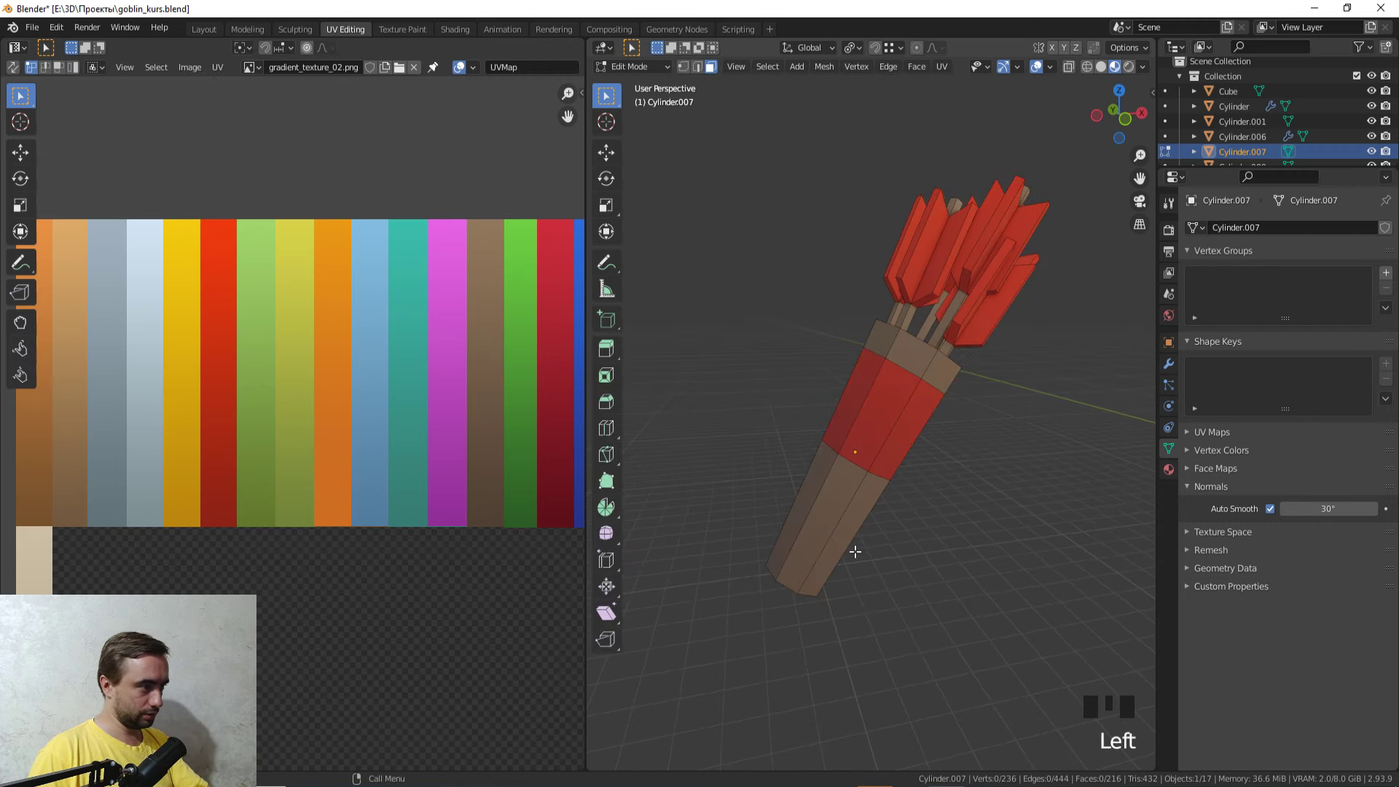
key("l")
key("shift+h")
left_click_drag(822, 537, 808, 559)
scroll("up", 3)
left_click_drag(791, 552, 792, 446)
Step: In face select mode, inset the cylinder's bottom end face
key("3")
left_click(800, 433)
key("x")
left_click_drag(839, 504, 908, 408)
left_click(909, 408)
left_click_drag(863, 450, 979, 322)
key("i")
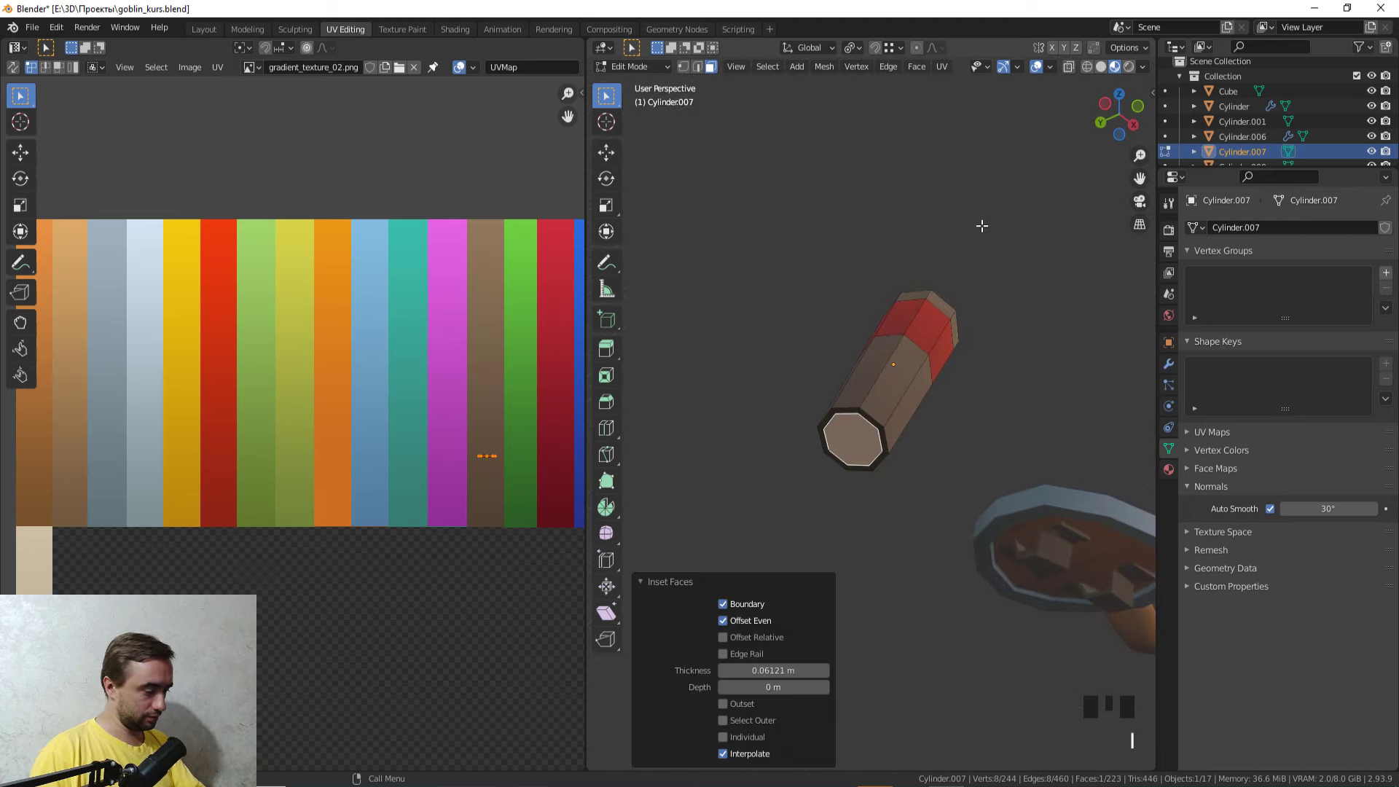
Step: Merge the inset face At Center so the cap becomes a triangle fan meeting at one point
key("m")
scroll("up", 3)
key("1")
left_click(842, 453)
key("g")
key("a")
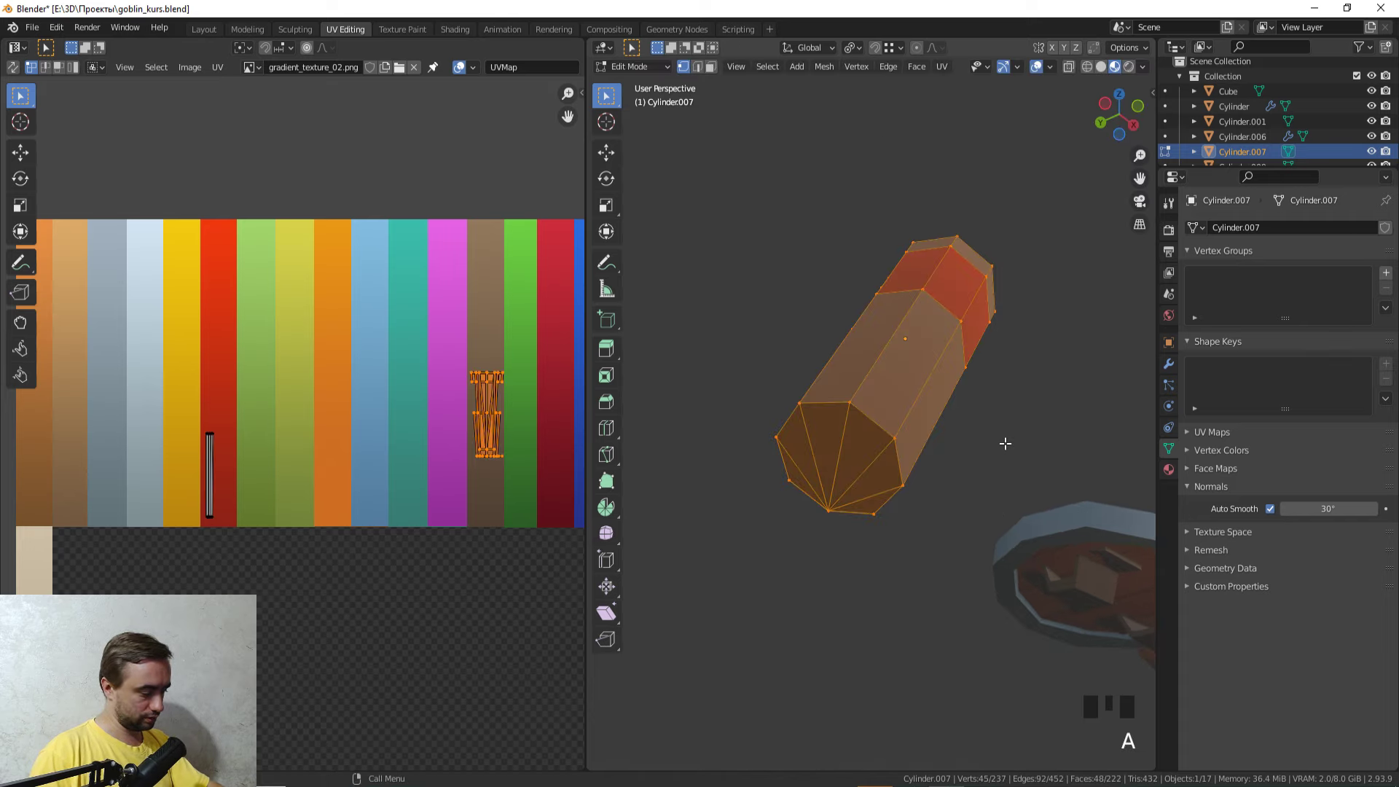
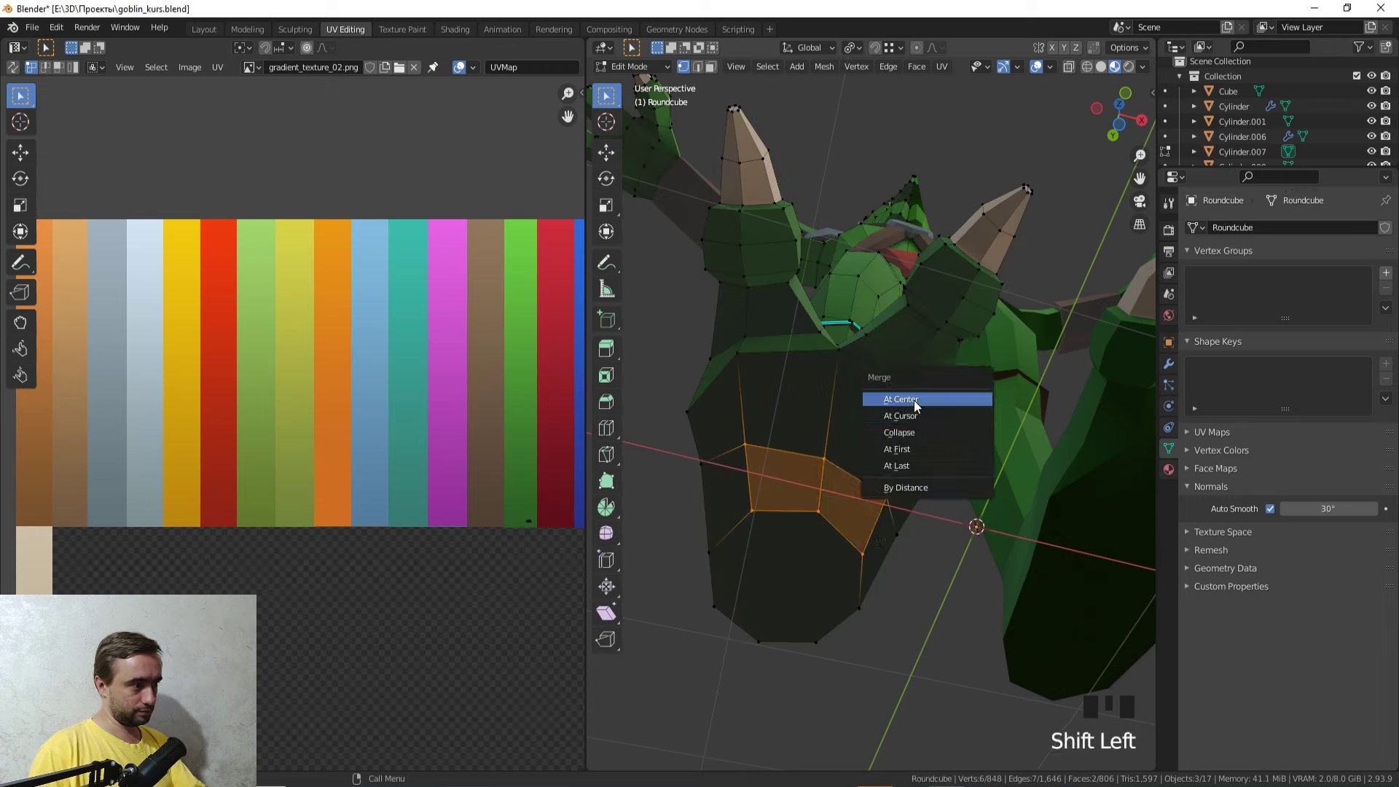
Step: Inset the open cap face on the Roundcube body and merge its vertices into one point
key("3")
left_click(792, 578)
key("i")
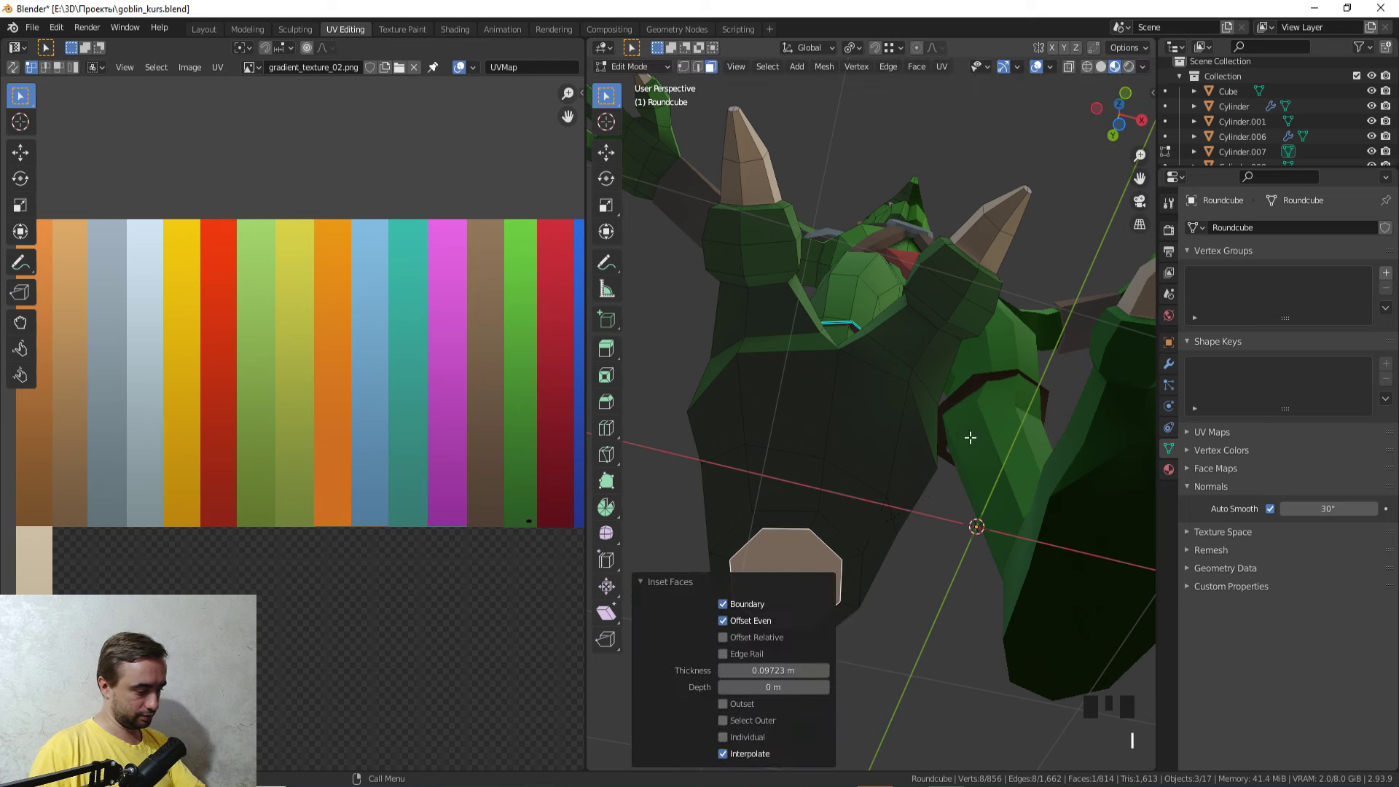
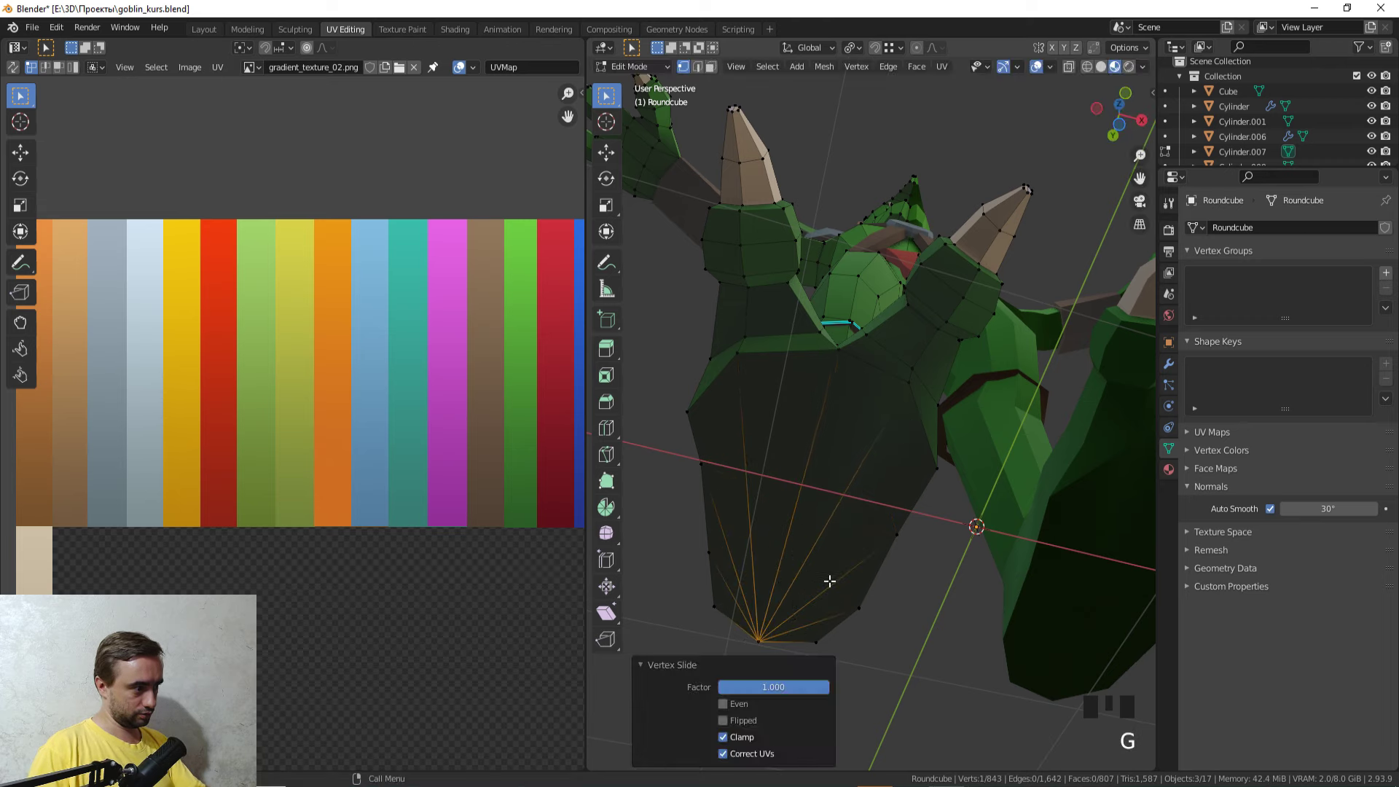
key("a")
key("m")
Step: Run Merge by Distance to remove the leftover duplicate vertex and move into the Roundcube.002 boots mesh
scroll("down", 3)
key("Tab")
scroll("up", 3)
left_click_drag(841, 554, 925, 475)
key("Tab")
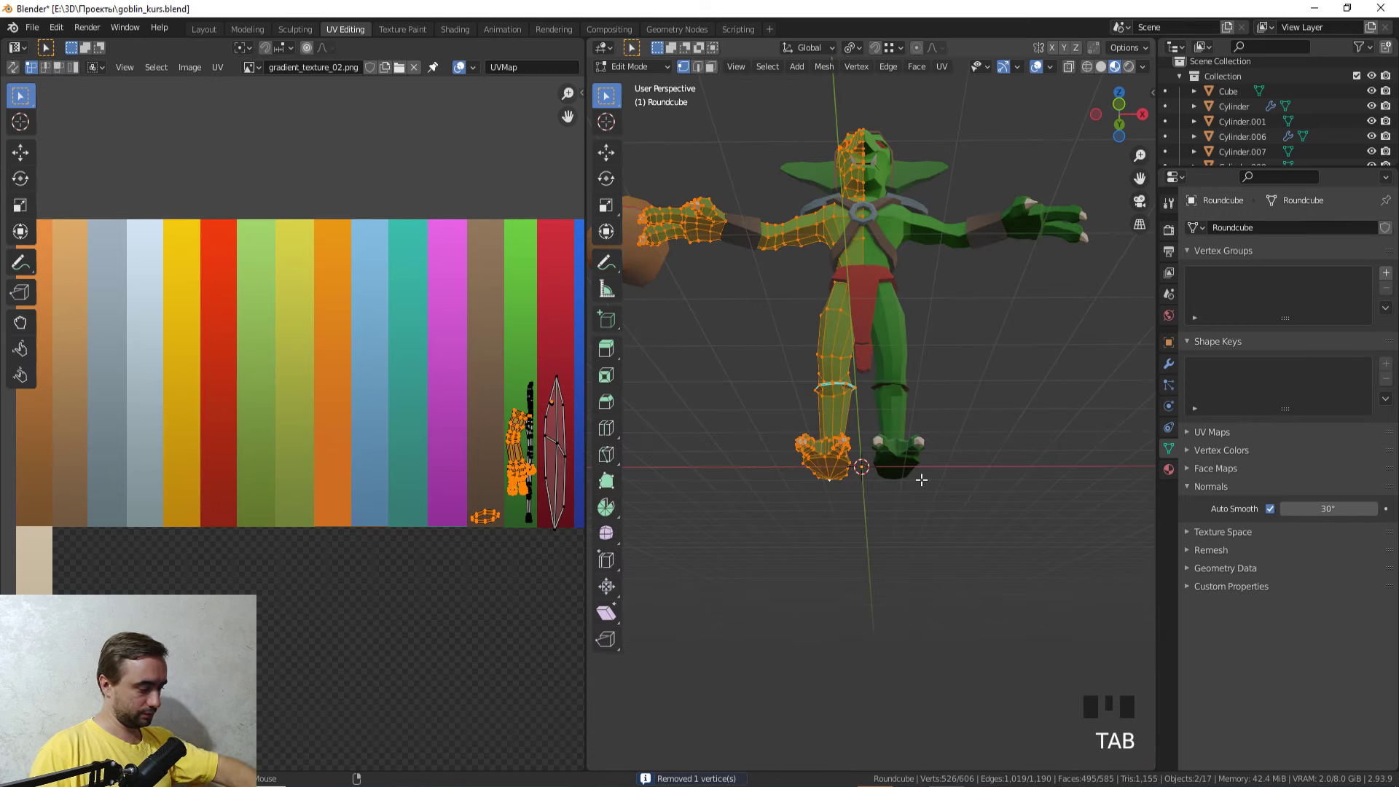
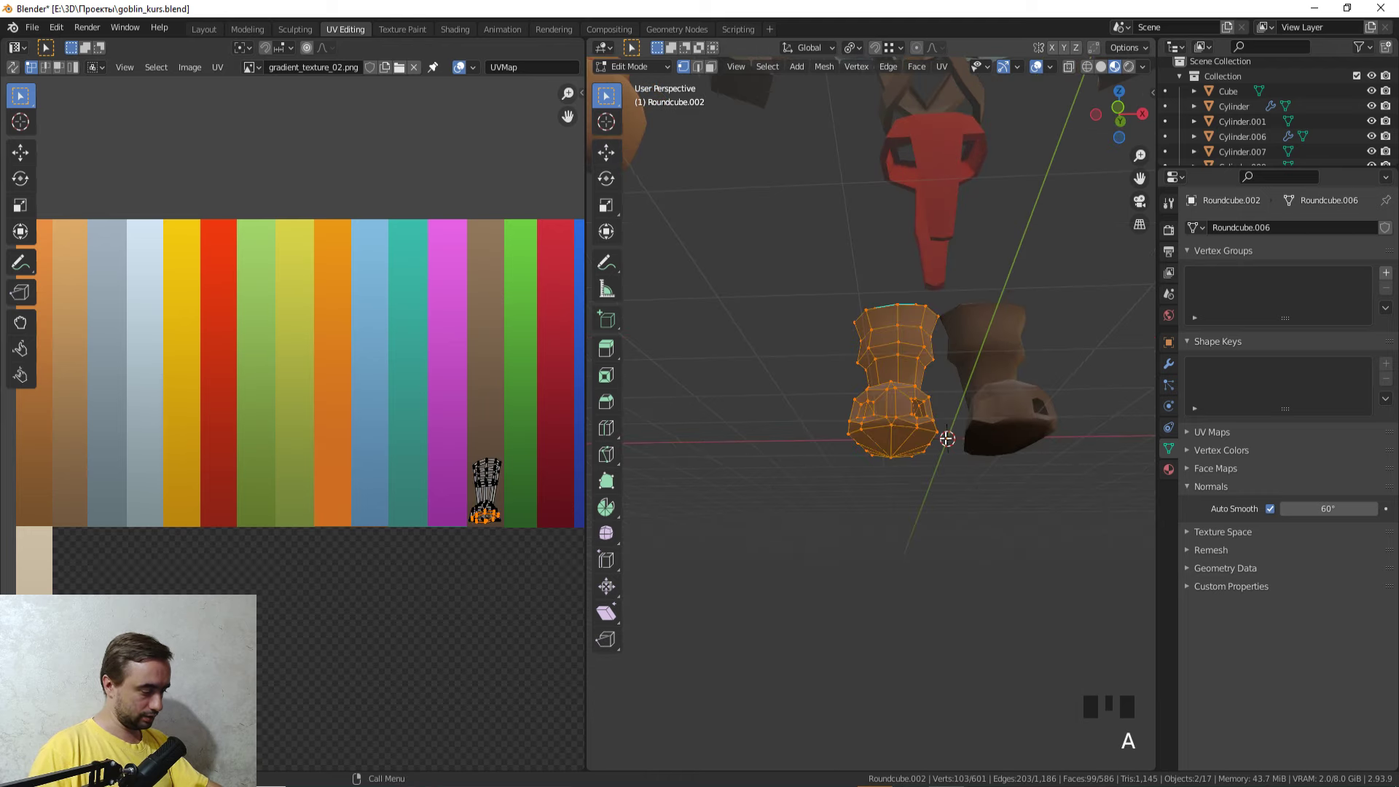
Step: Finish the merge on the boots mesh and reveal all its hidden geometry
key("m")
key("Tab")
scroll("down", 3)
left_click_drag(862, 514, 854, 553)
scroll("down", 3)
key("Tab")
key("alt+h")
Step: Select every object and view all their UVs together on the colour palette in Edit Mode
key("Tab")
left_click(689, 343)
key("Tab")
key("a")
key("alt+h")
left_click(915, 561)
key("a")
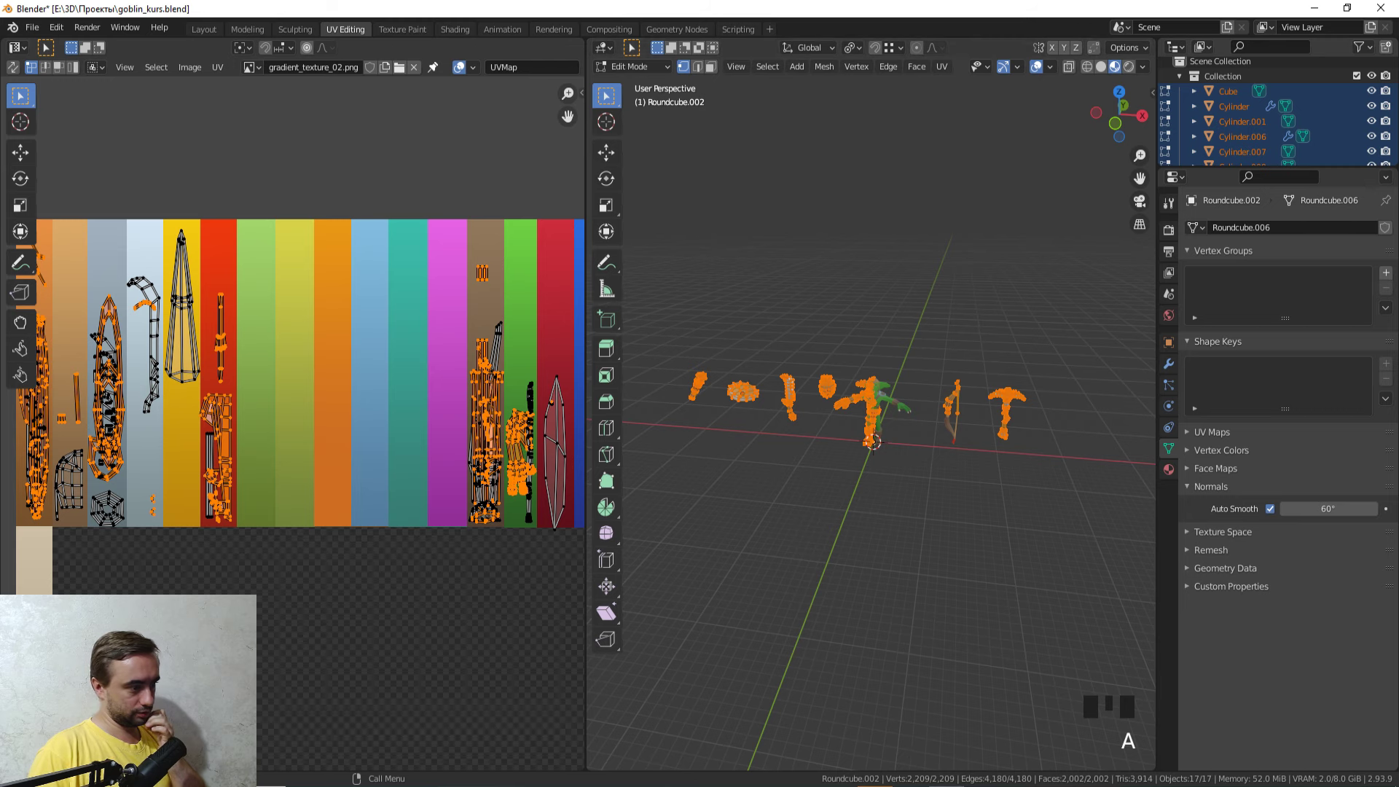
Step: Return to Object Mode and switch to the Layout workspace
left_click_drag(783, 615, 802, 623)
scroll("up", 3)
key("Tab")
left_click(895, 641)
left_click_drag(890, 642, 206, 29)
left_click(206, 30)
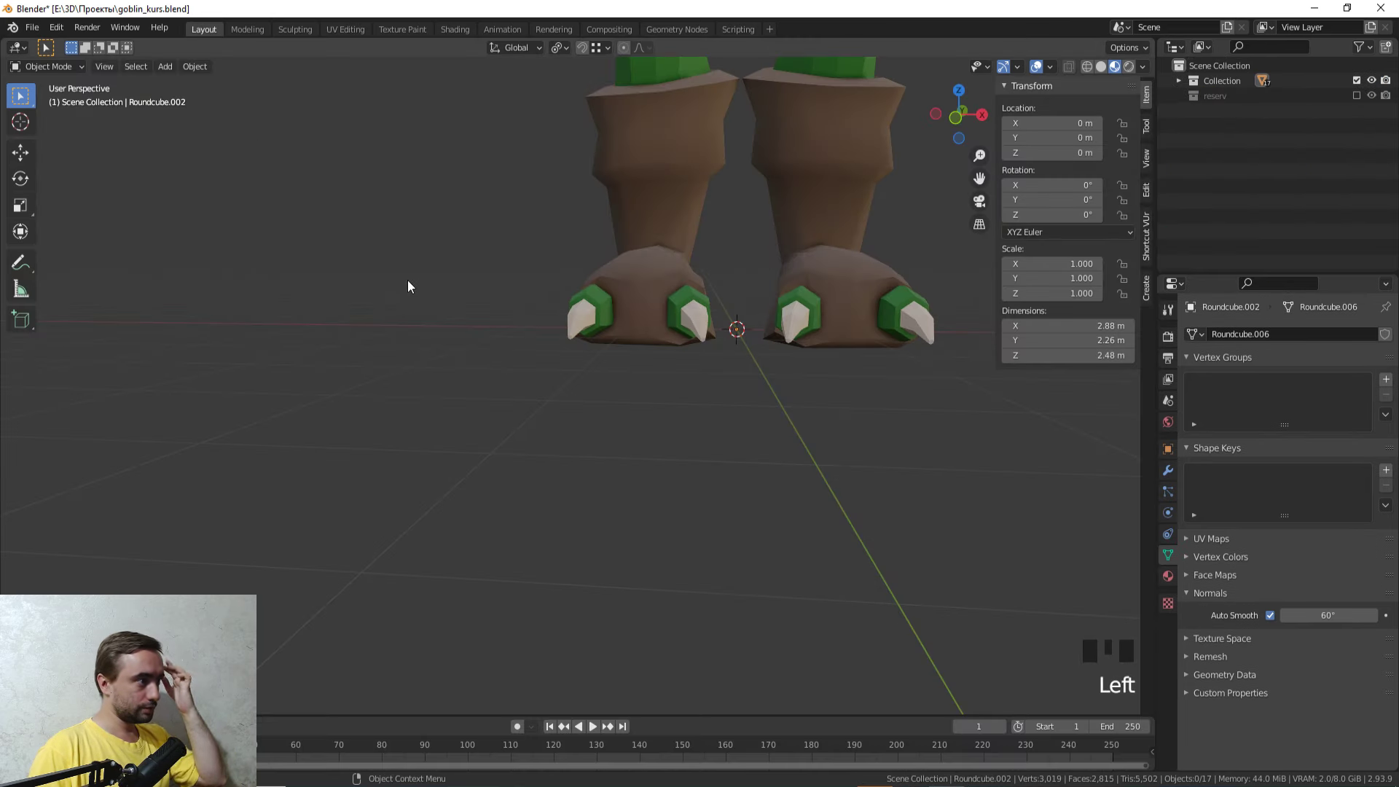
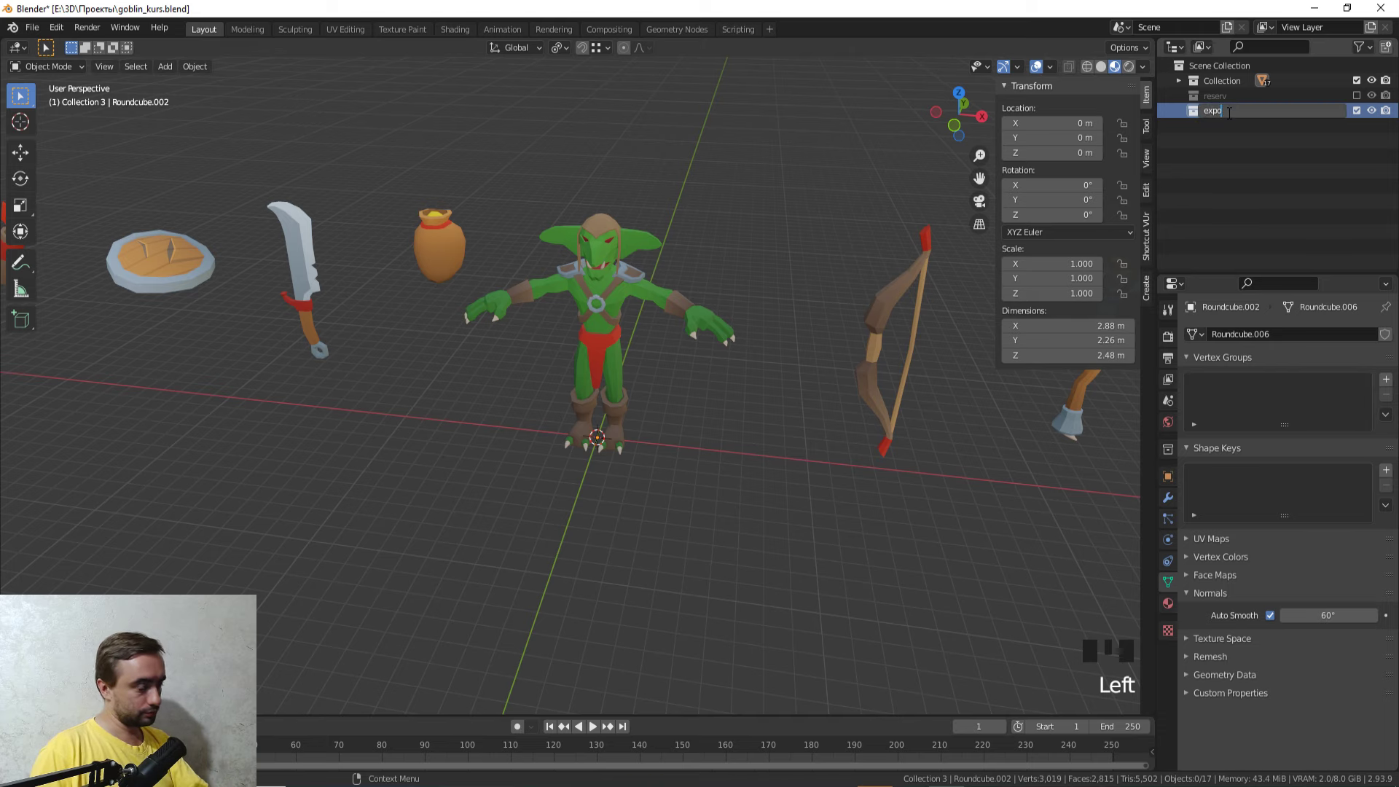
Step: Name the new collection export, then orbit around to look over the props
key("F2")
left_click_drag(869, 188, 757, 301)
left_click_drag(757, 301, 728, 306)
left_click_drag(729, 305, 694, 305)
scroll("down", 3)
left_click_drag(703, 289, 773, 340)
scroll("up", 3)
scroll("down", 3)
left_click_drag(559, 391, 456, 288)
scroll("up", 3)
left_click_drag(461, 338, 549, 384)
scroll("up", 3)
scroll("down", 3)
scroll("up", 3)
Step: Inspect the goblin's separate parts, dipping into Edit Mode on each to check their geometry
left_click(490, 281)
left_click_drag(550, 347, 565, 393)
scroll("up", 3)
key("Tab")
left_click_drag(570, 372, 548, 332)
key("Tab")
left_click(549, 333)
key("Tab")
key("a")
key("s")
key("Tab")
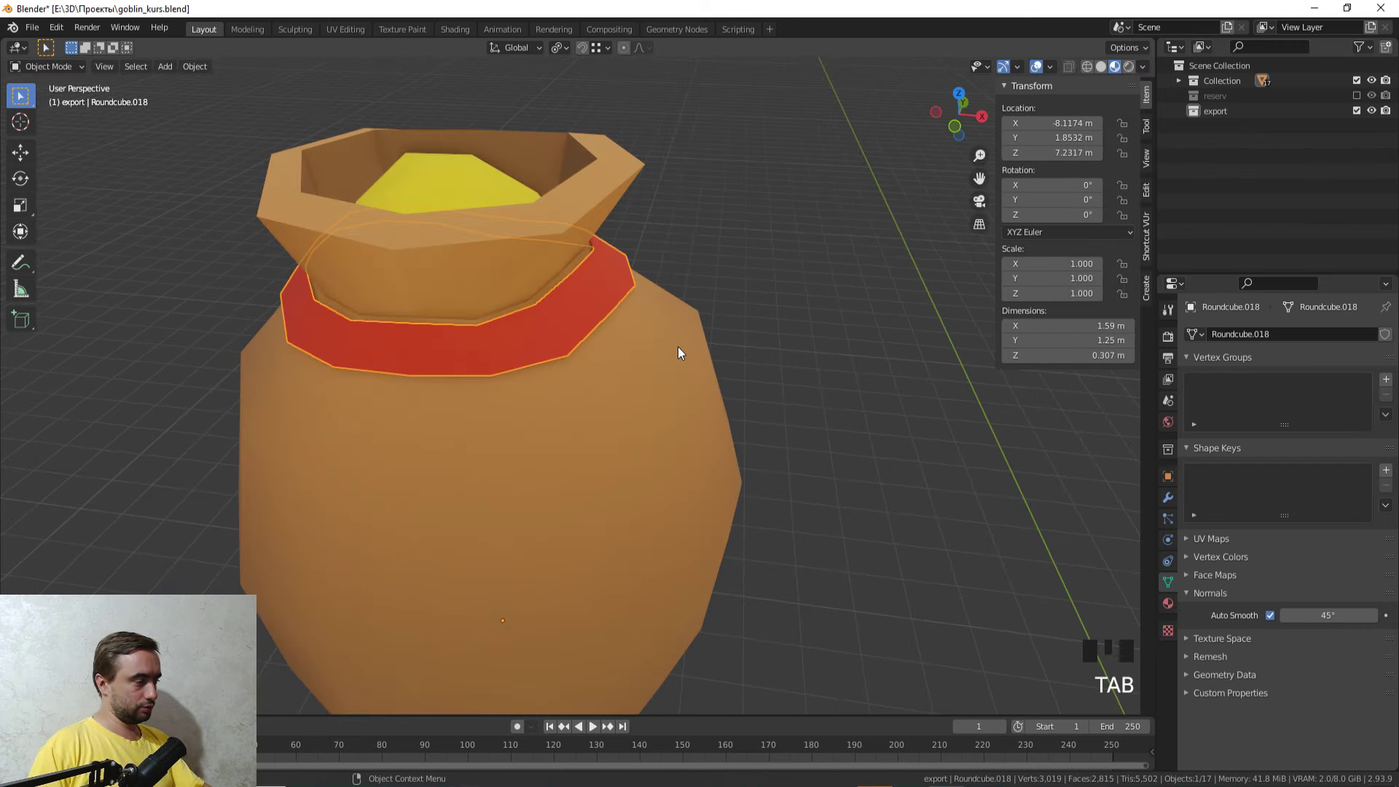
Step: Join the selected parts (Ctrl+J) and enable the face-orientation overlay to confirm everything faces outward
left_click(682, 351)
key("ctrl+j")
left_click(795, 329)
scroll("down", 3)
scroll("up", 3)
left_click_drag(989, 359, 677, 321)
scroll("up", 3)
left_click_drag(683, 310, 1176, 90)
left_click(1175, 90)
Step: Select the goblin body and start moving it away from its gear
double_click(711, 406)
left_click_drag(735, 400, 653, 400)
left_click(654, 400)
scroll("up", 3)
left_click(711, 366)
key("g")
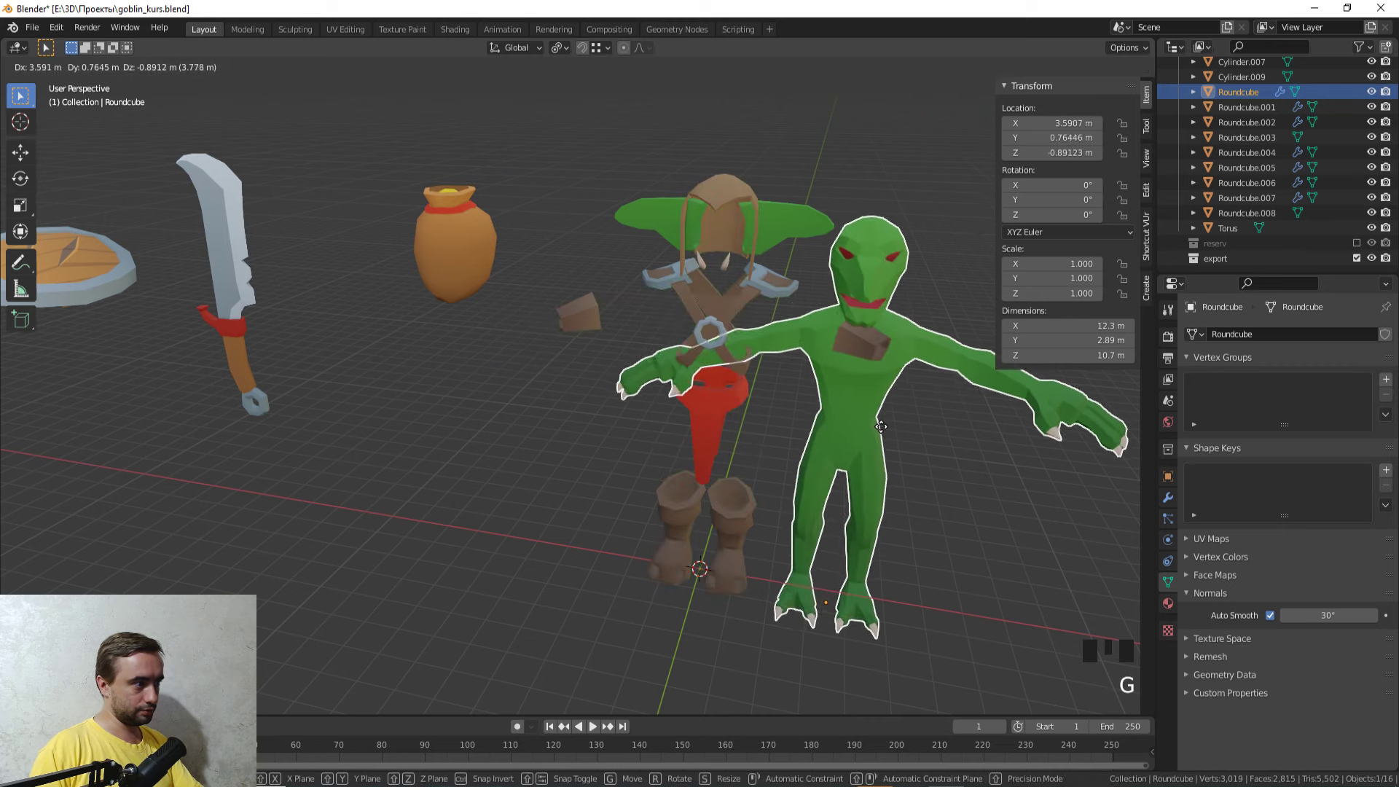
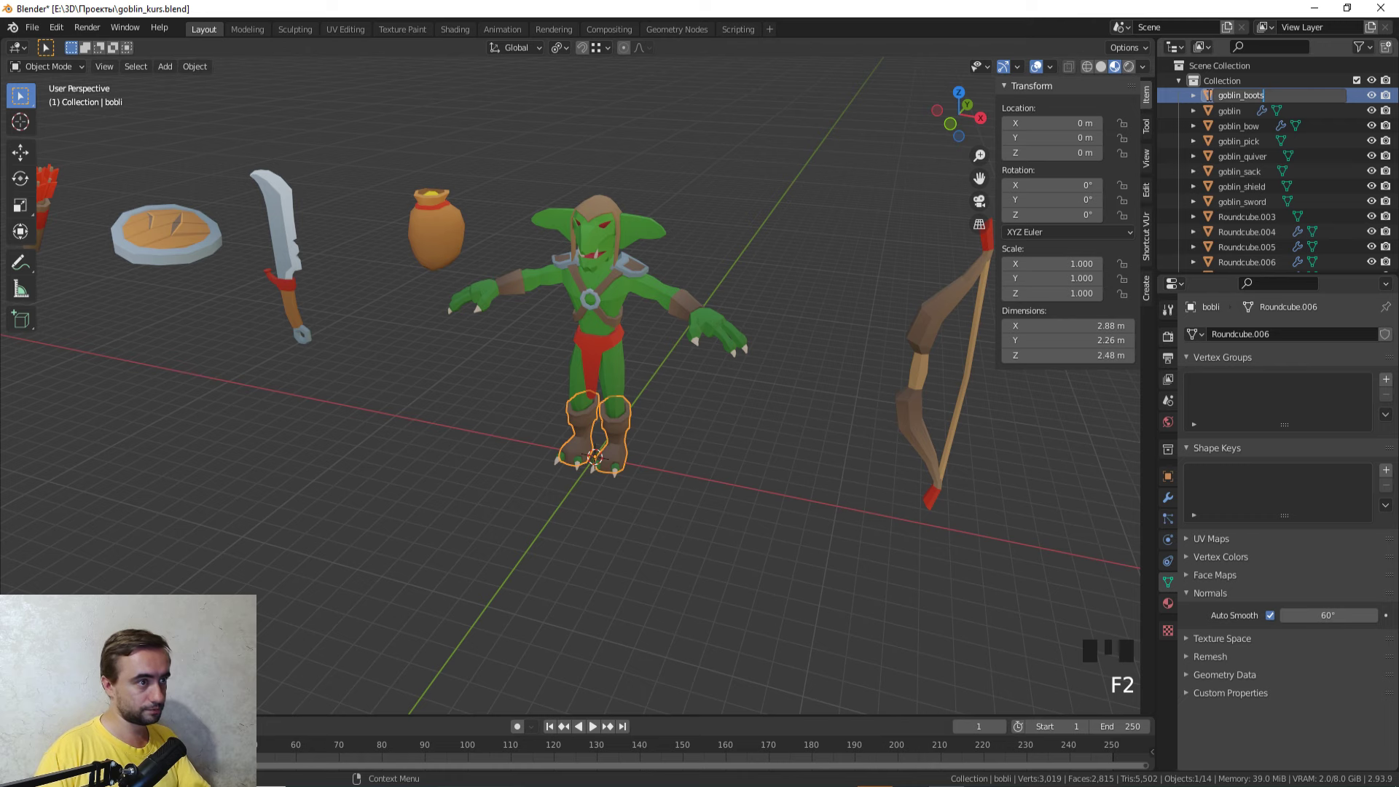
Step: Confirm the goblin_boots name and pick the red loincloth object to rename it goblin_belt
key("o")
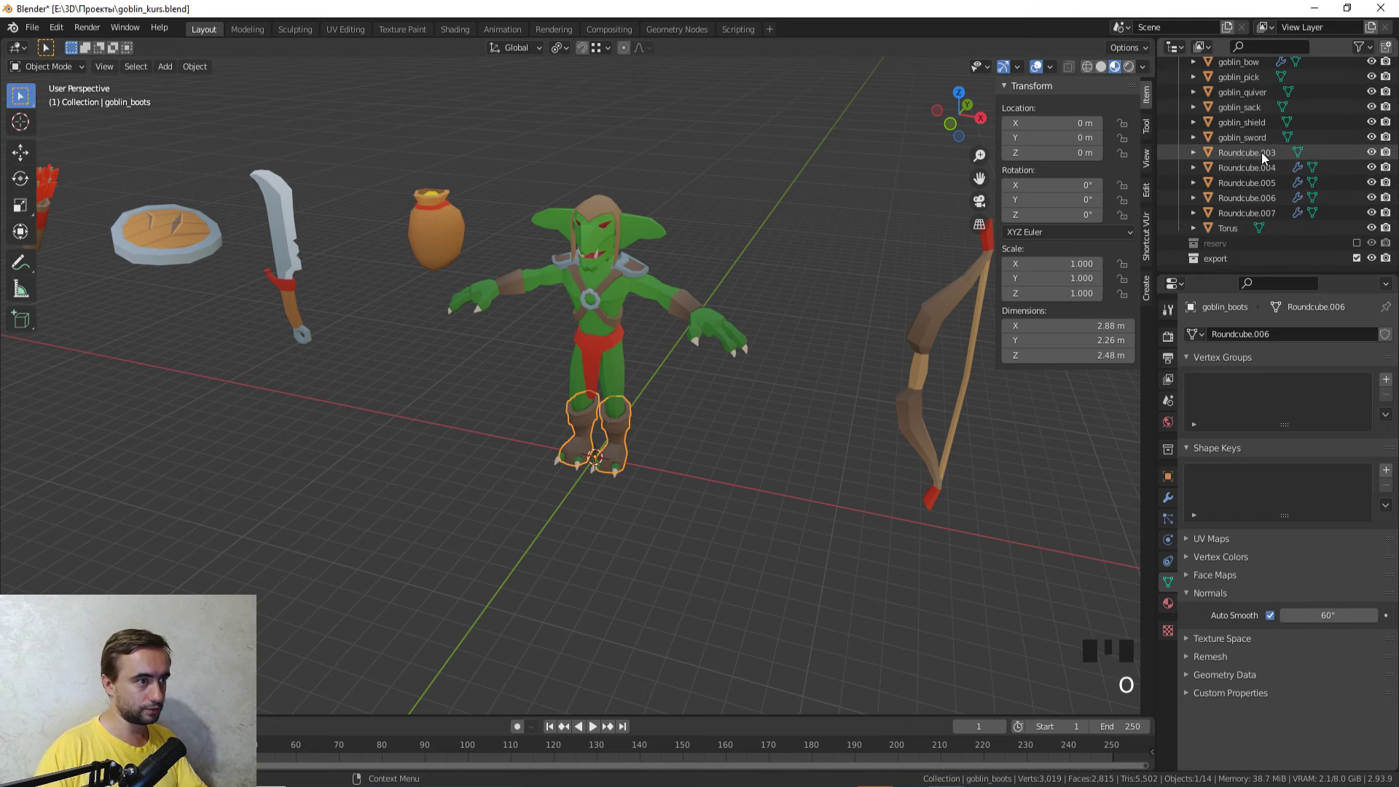
left_click(1263, 155)
scroll("up", 3)
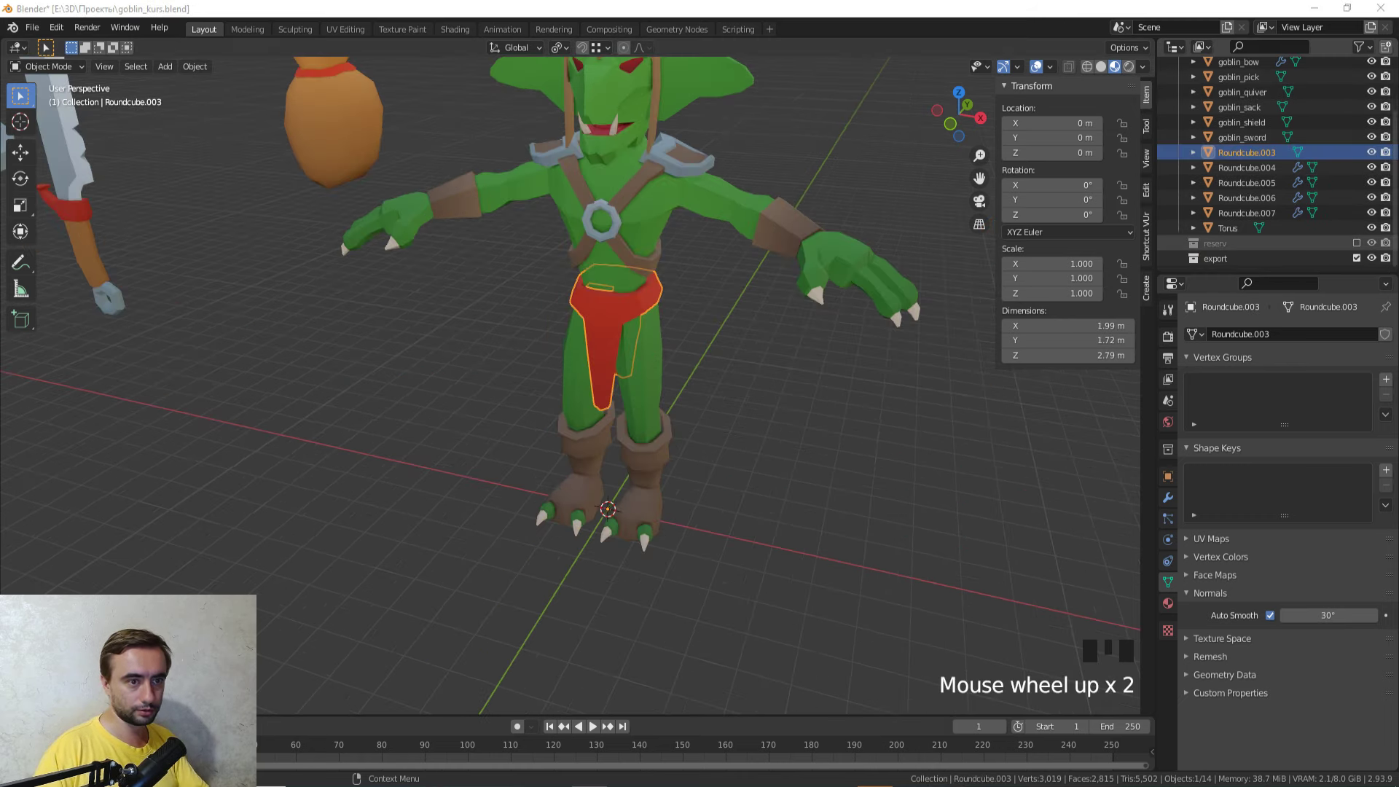
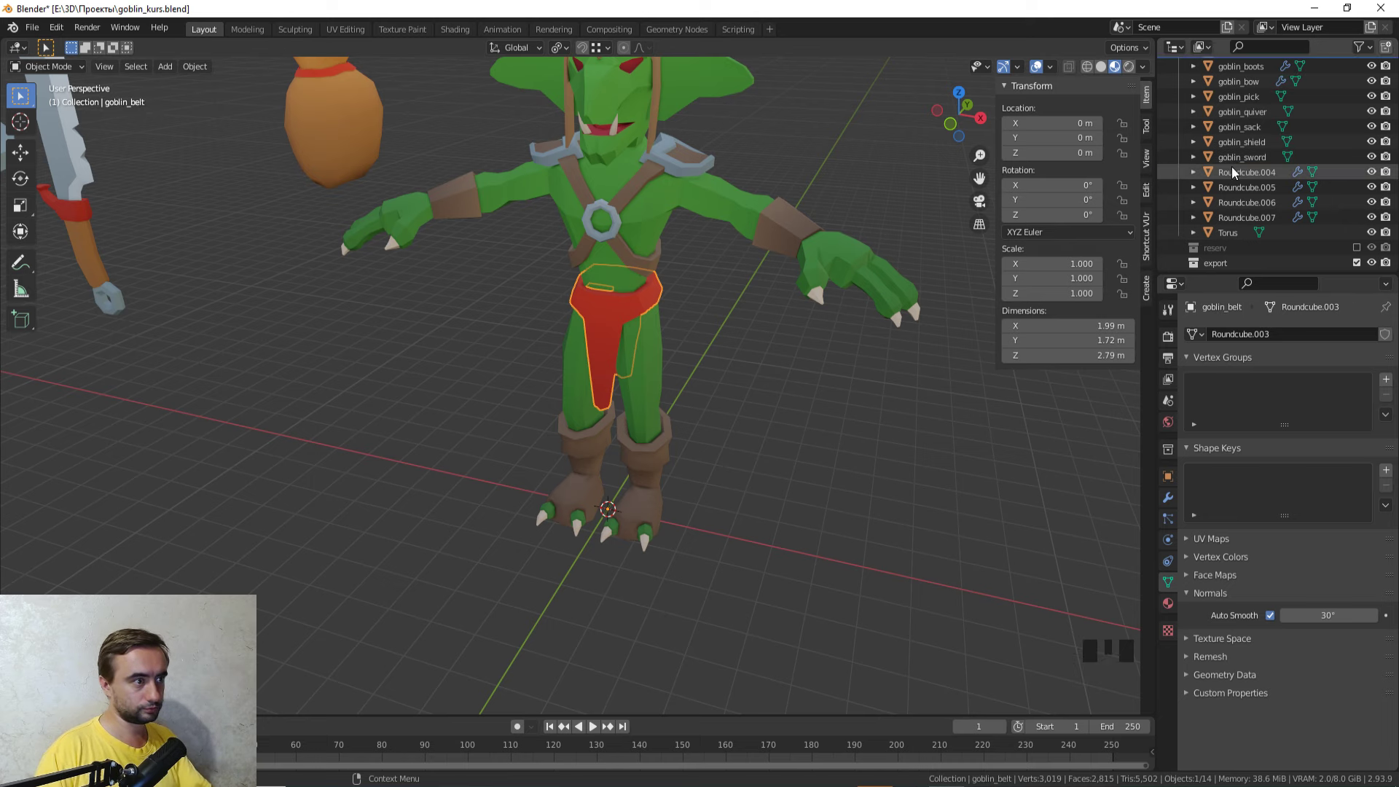
scroll("down", 3)
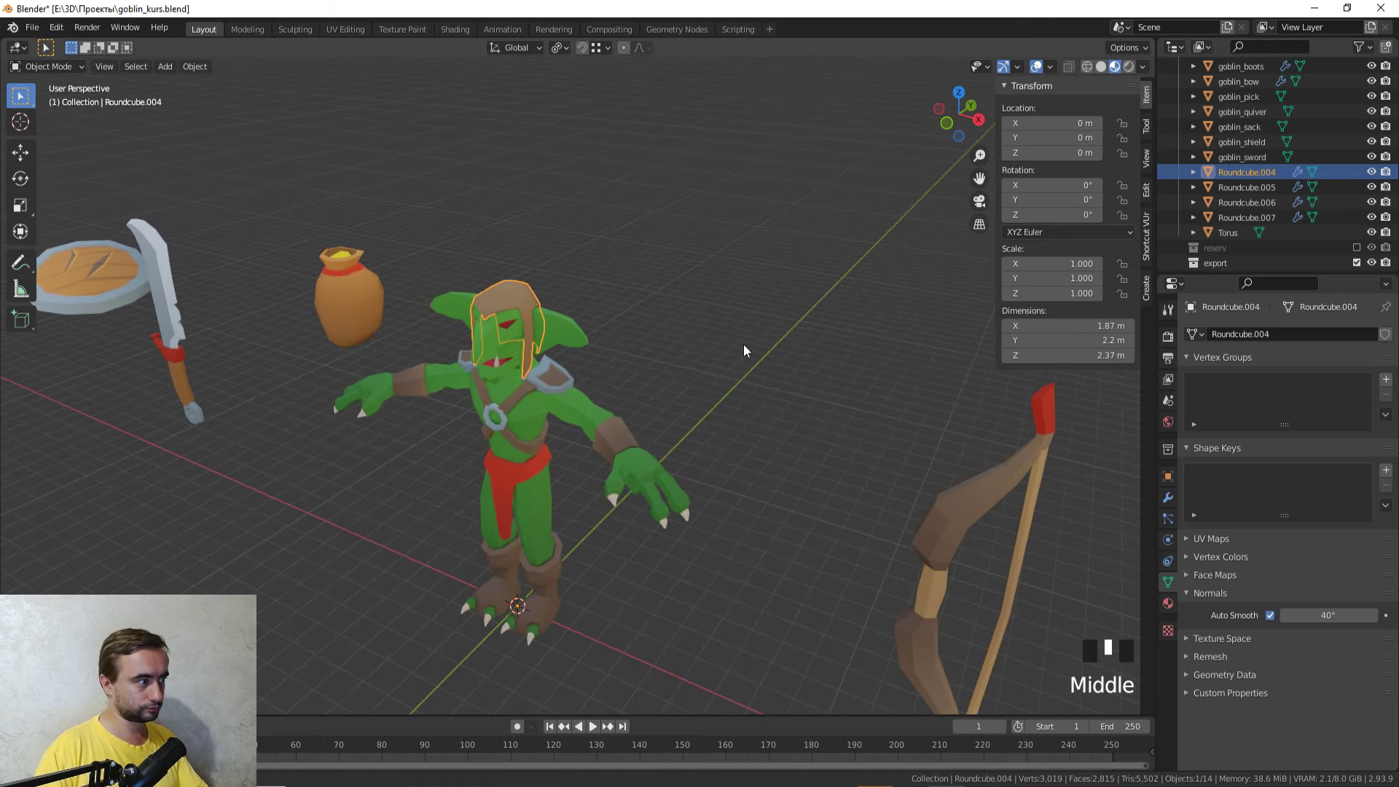
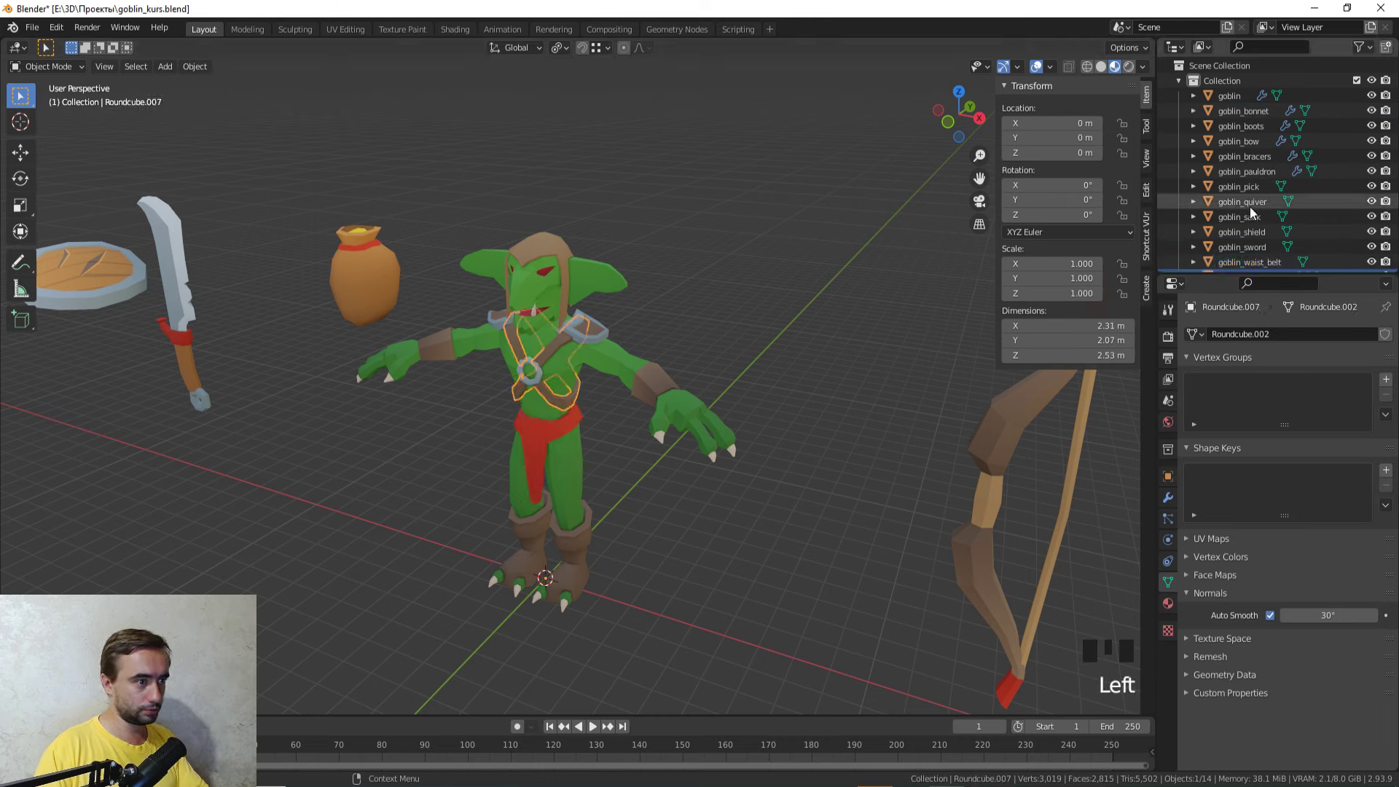
Step: Rename the Roundcube.007 crossed chest strap to goblin_torso_belts in the Outliner
left_click_drag(1260, 221, 1096, 245)
Step: Select the Torus chest ring in the Outliner to rename it goblin_clasp
left_click(1240, 238)
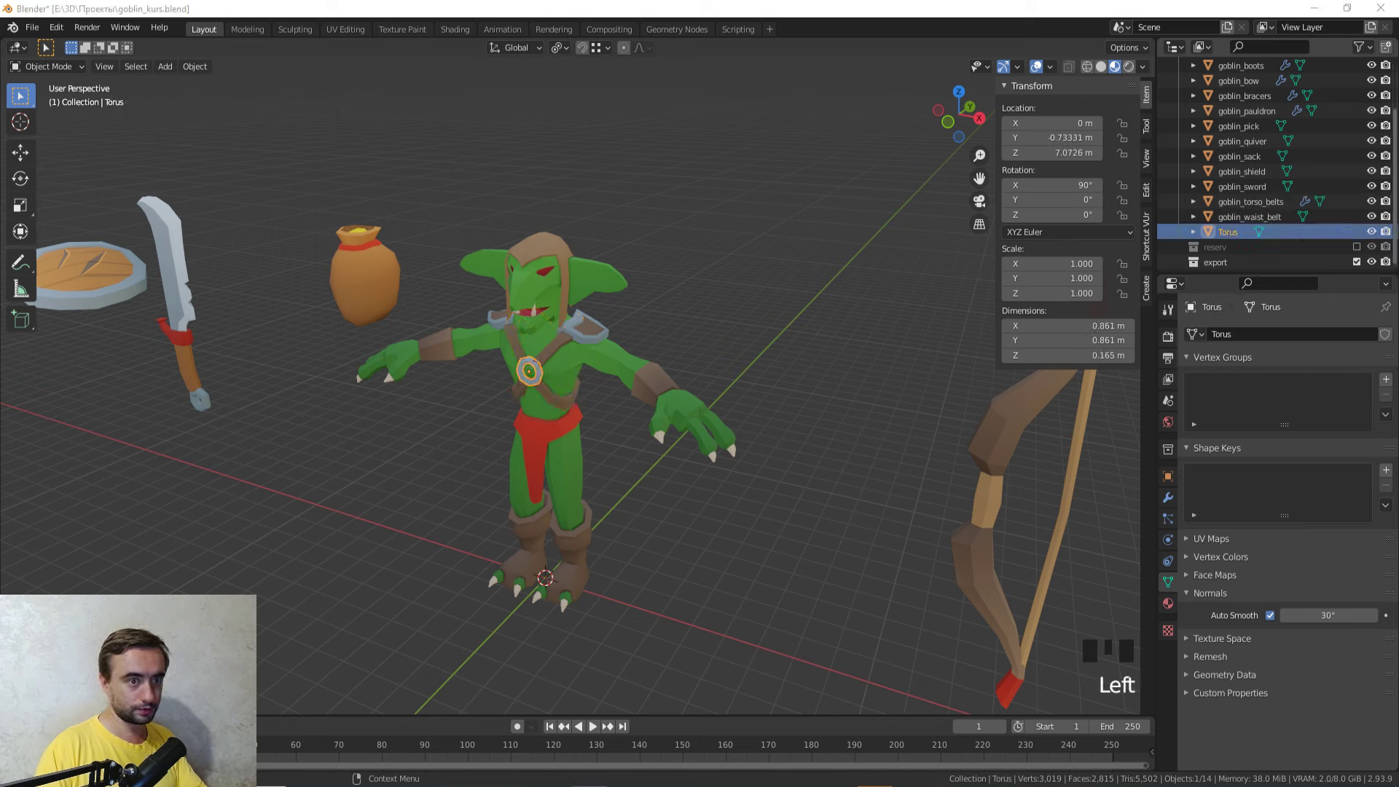
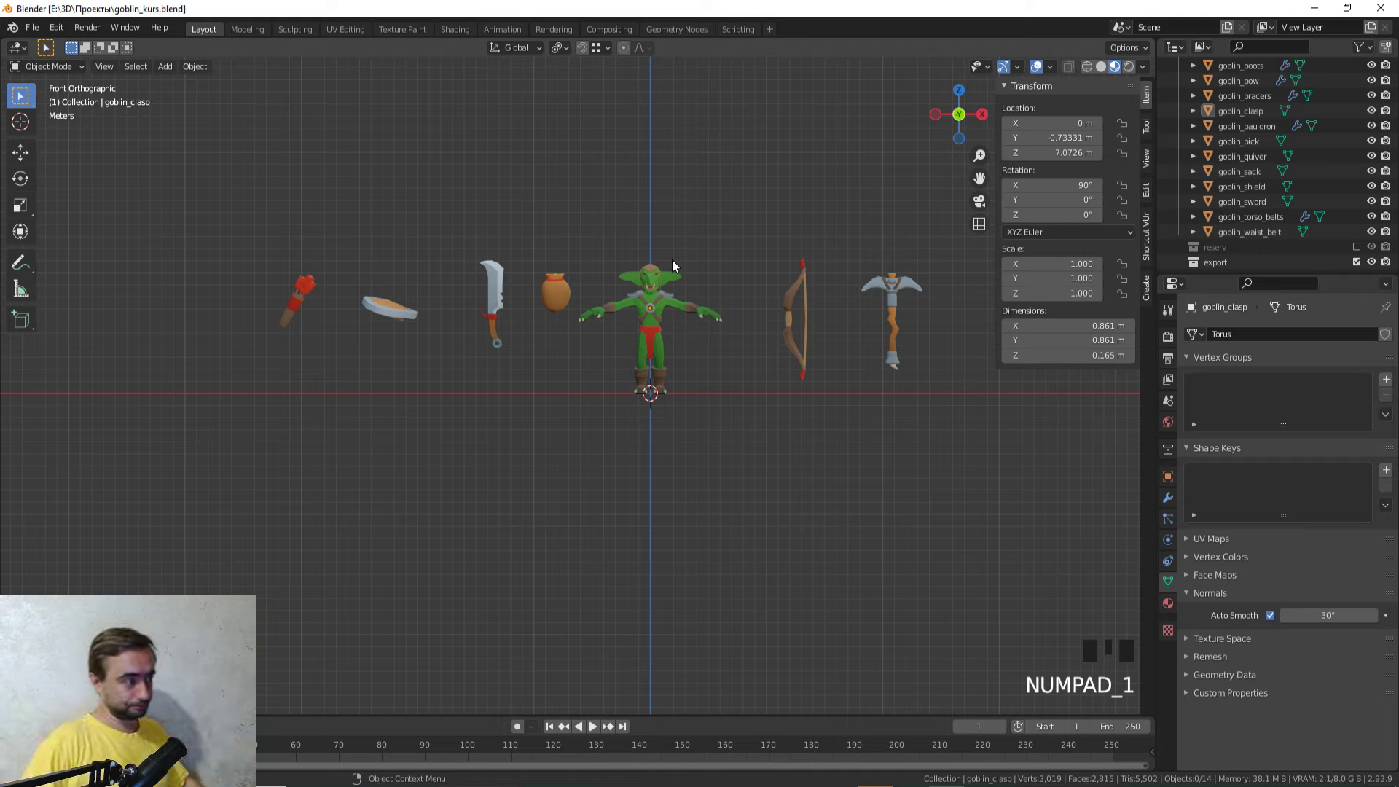
left_click_drag(690, 325, 632, 371)
scroll("down", 3)
scroll("up", 3)
left_click_drag(638, 371, 671, 350)
scroll("down", 3)
scroll("up", 3)
scroll("down", 3)
scroll("up", 3)
left_click_drag(650, 381, 726, 352)
scroll("down", 3)
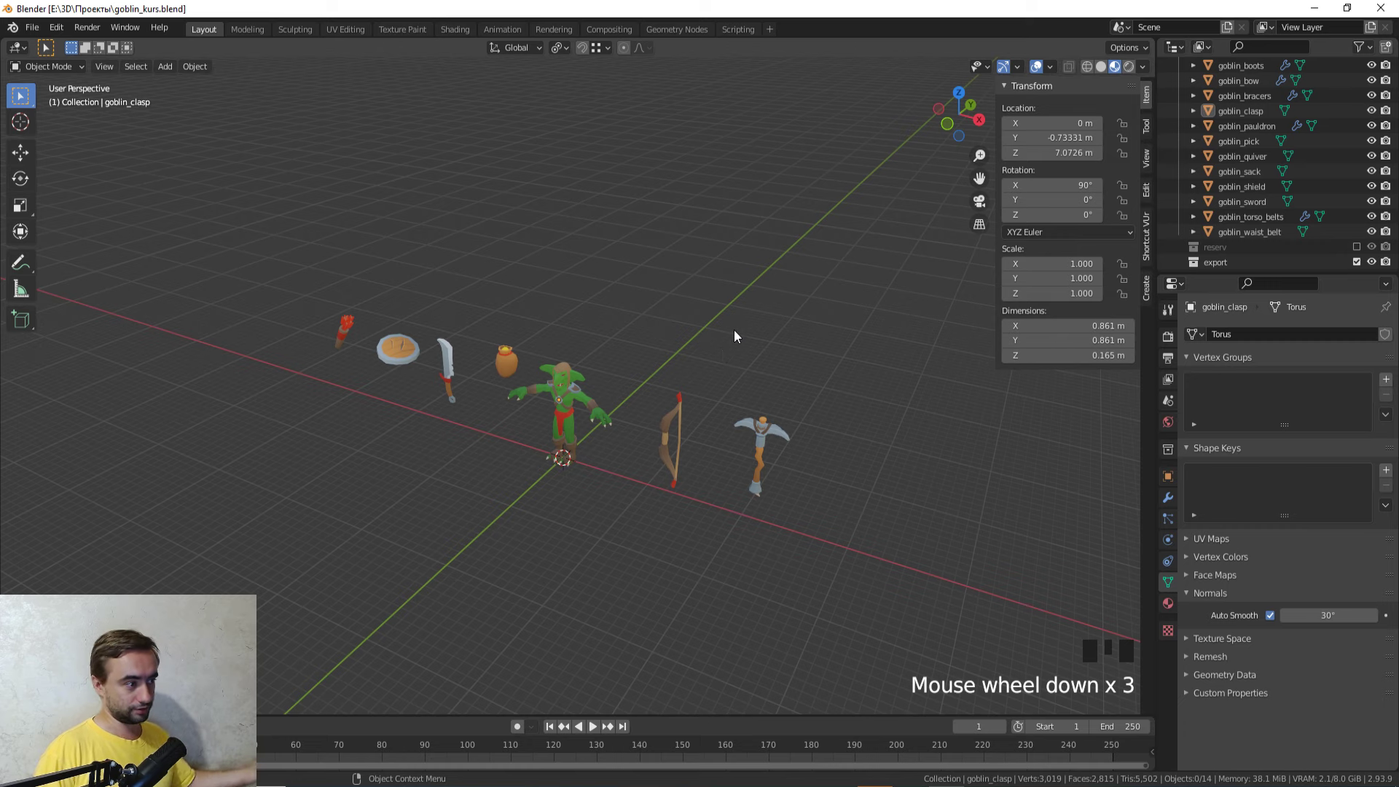
scroll("up", 3)
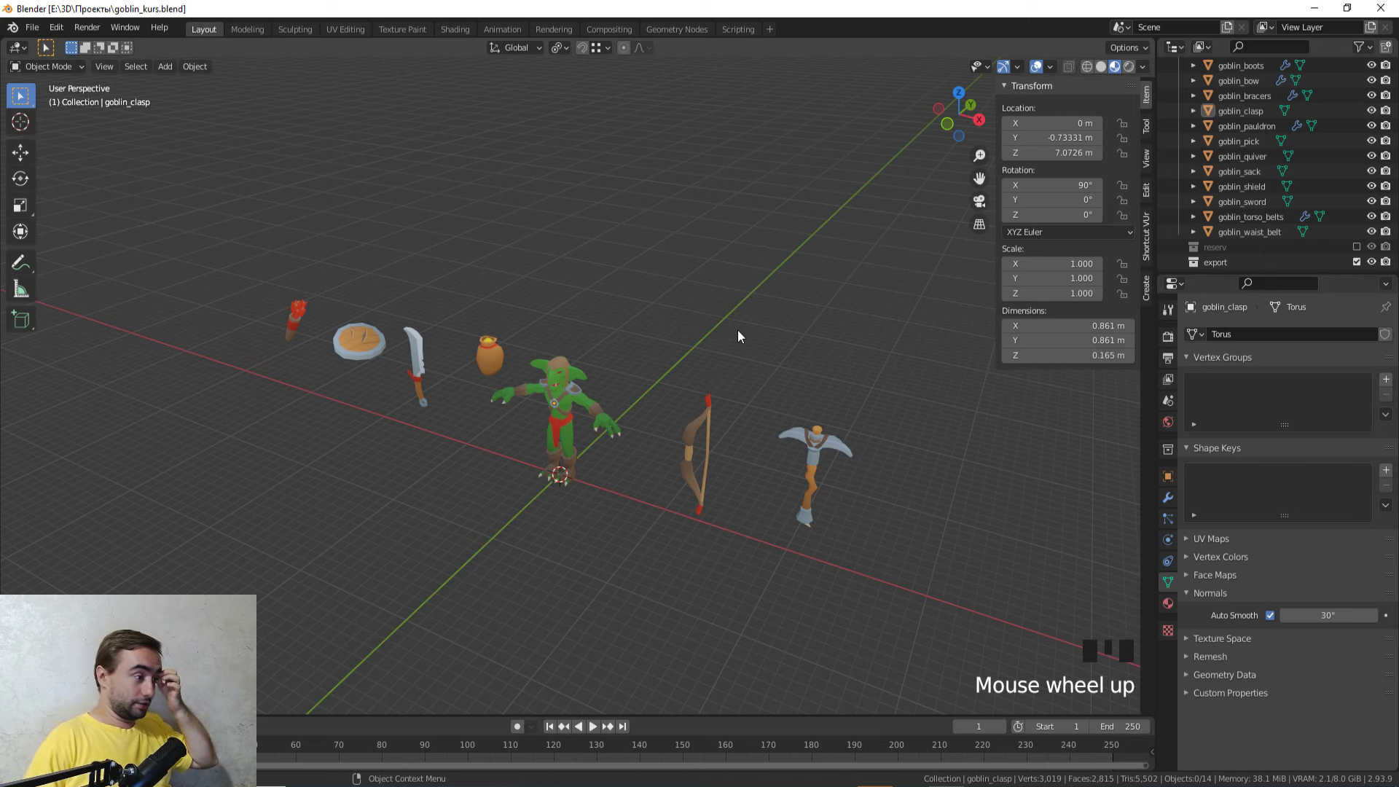
scroll("up", 3)
scroll("up", 3)
left_click_drag(636, 368, 669, 364)
scroll("down", 3)
left_click_drag(718, 326, 681, 356)
scroll("up", 3)
left_click_drag(643, 364, 670, 271)
scroll("down", 3)
scroll("down", 3)
middle_click(629, 263)
scroll("up", 3)
left_click_drag(411, 241, 735, 421)
scroll("down", 3)
scroll("up", 3)
scroll("down", 3)
left_click_drag(750, 394, 732, 399)
scroll("up", 3)
scroll("down", 3)
left_click_drag(720, 403, 746, 414)
scroll("up", 3)
left_click_drag(759, 407, 564, 371)
left_click(565, 371)
scroll("up", 3)
left_click(775, 292)
scroll("up", 3)
left_click(467, 341)
scroll("down", 3)
left_click_drag(535, 381, 557, 419)
scroll("up", 3)
left_click(649, 510)
scroll("down", 3)
scroll("up", 3)
left_click(594, 492)
left_click_drag(763, 515, 783, 246)
left_click(784, 245)
scroll("down", 3)
middle_click(695, 280)
scroll("up", 3)
scroll("down", 3)
left_click_drag(671, 380, 571, 324)
scroll("up", 3)
left_click(447, 303)
left_click(432, 305)
left_click_drag(468, 320, 683, 201)
left_click(683, 201)
left_click(580, 381)
left_click(695, 291)
left_click_drag(830, 325, 569, 356)
left_click(569, 356)
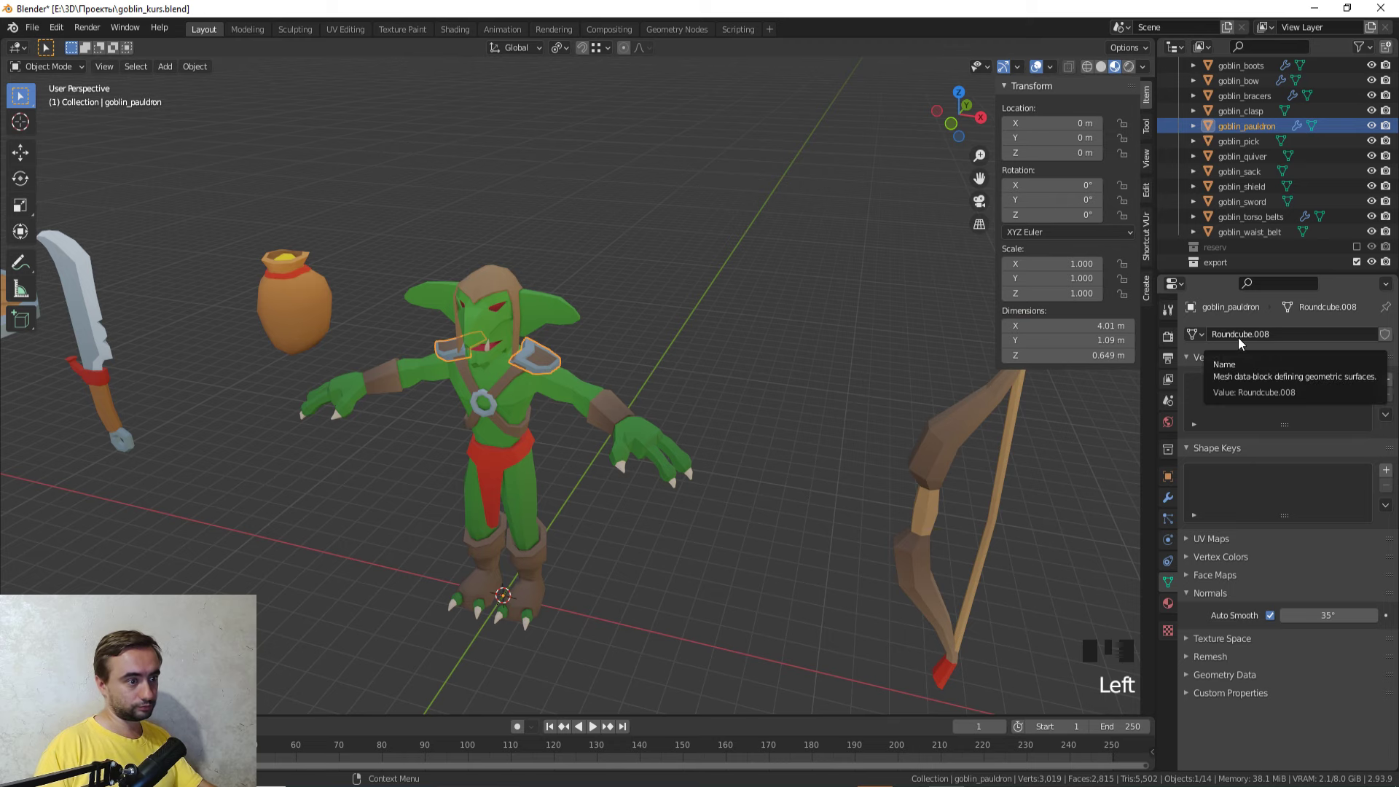
left_click_drag(480, 346, 493, 317)
left_click(494, 317)
left_click_drag(308, 314, 558, 320)
scroll("down", 3)
scroll("up", 3)
left_click(379, 313)
middle_click(571, 363)
left_click(1243, 159)
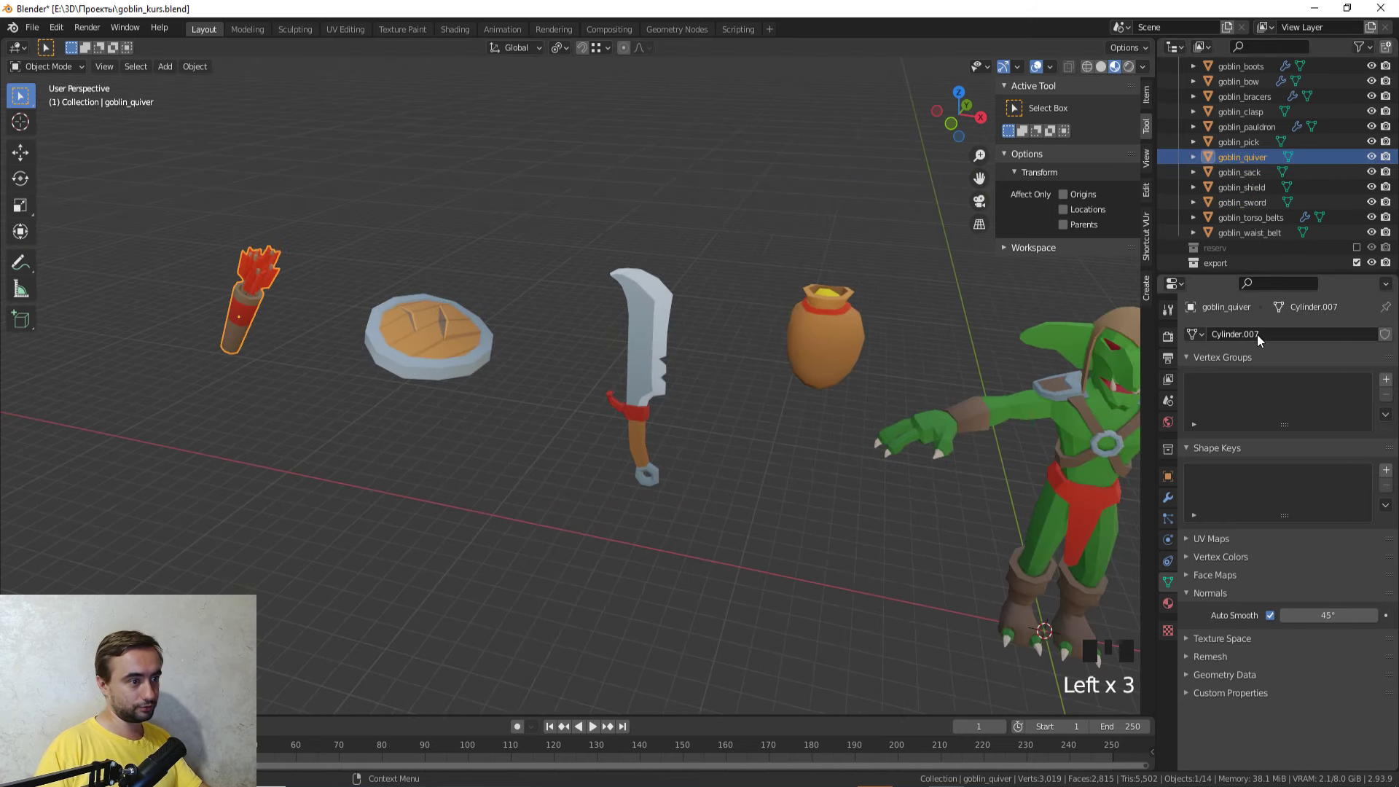
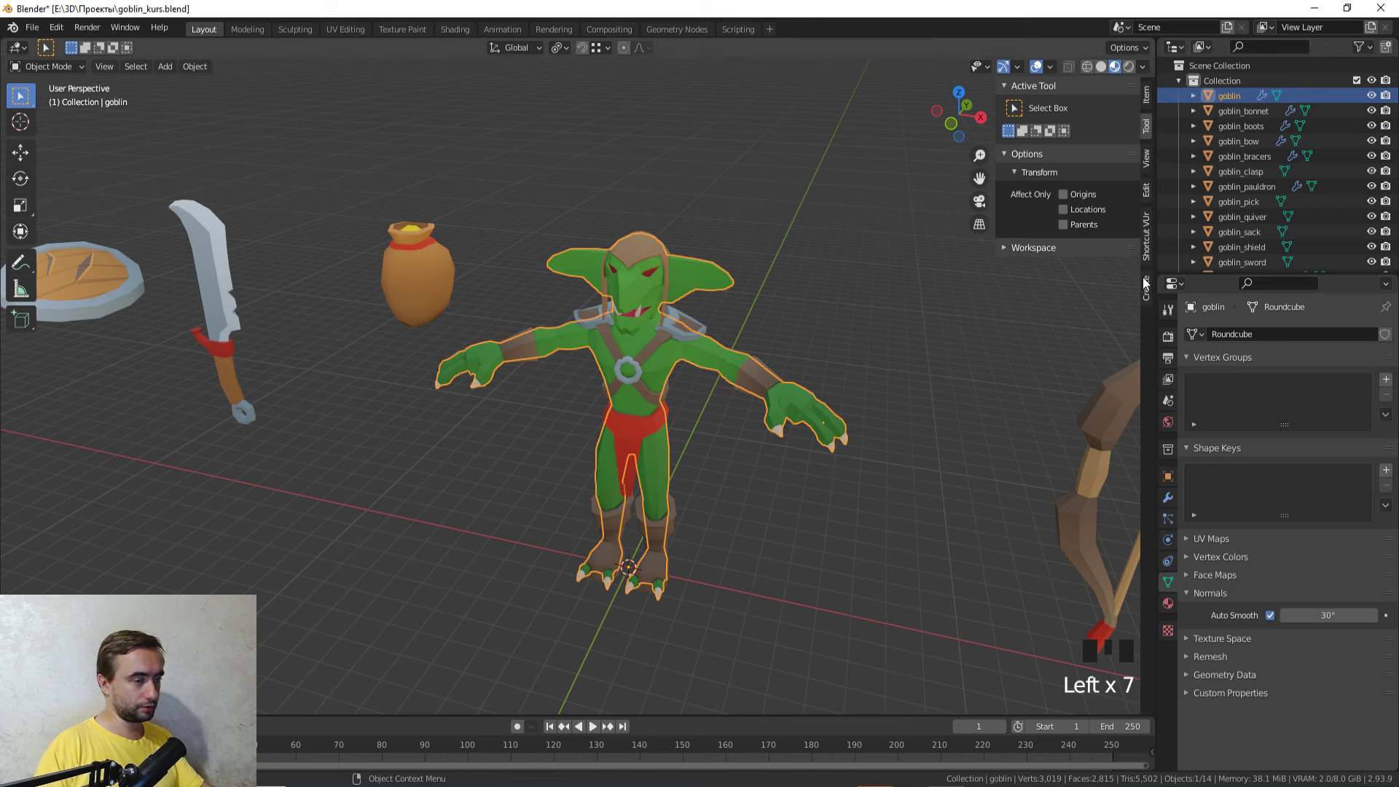
left_click(1234, 149)
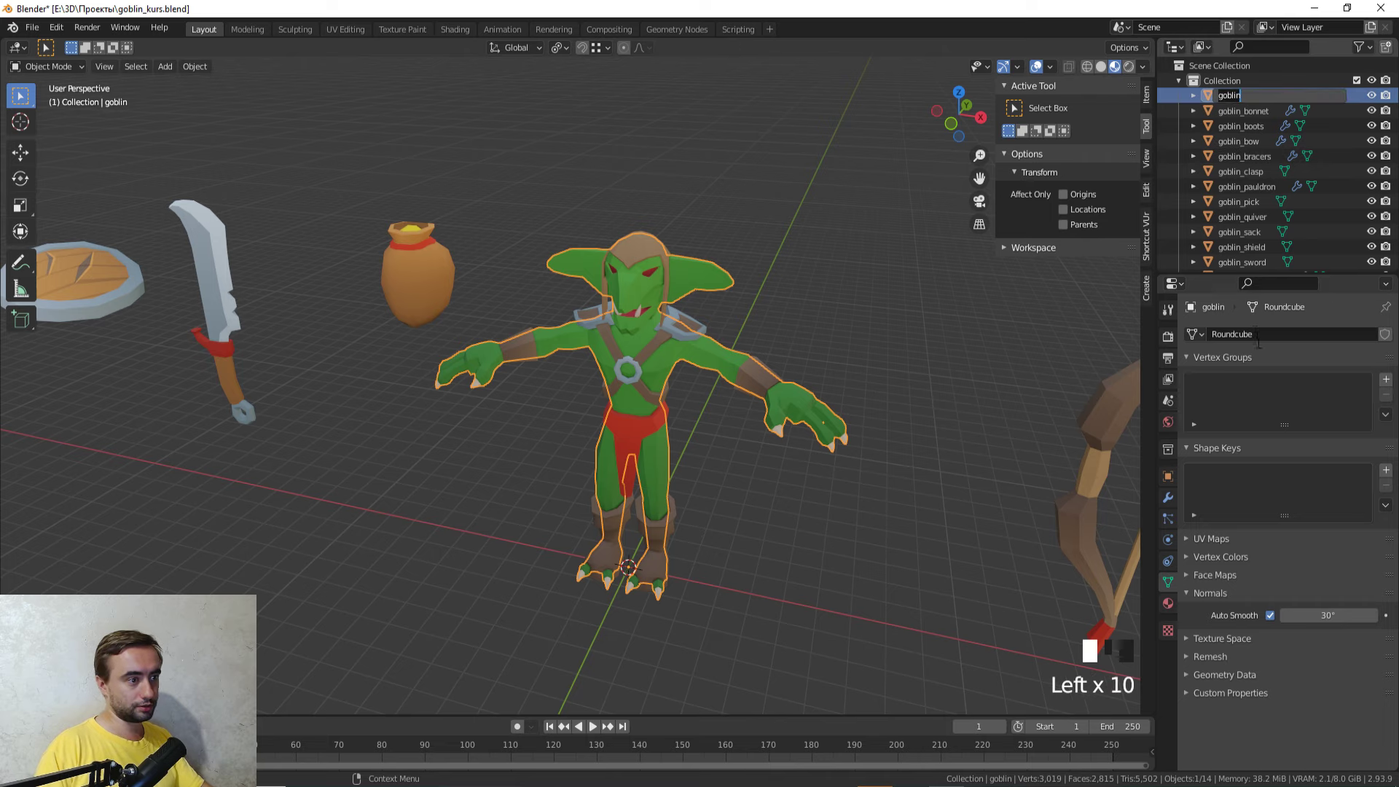